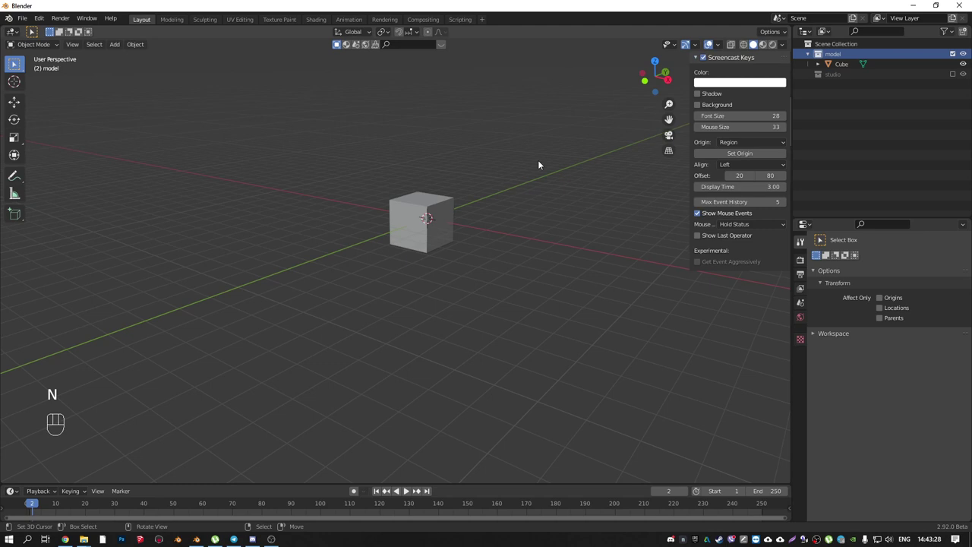
- View the default cube from the front and select it, then return to a perspective angle
{"action": "left_click_drag", "start_coordinate": [441, 213], "coordinate": [467, 248]}
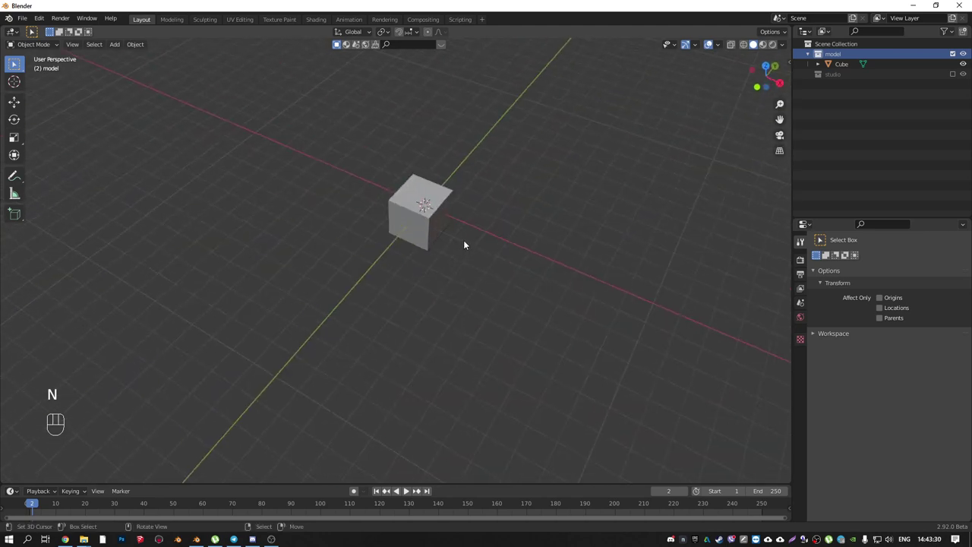
{"action": "key", "text": "KP_1"}
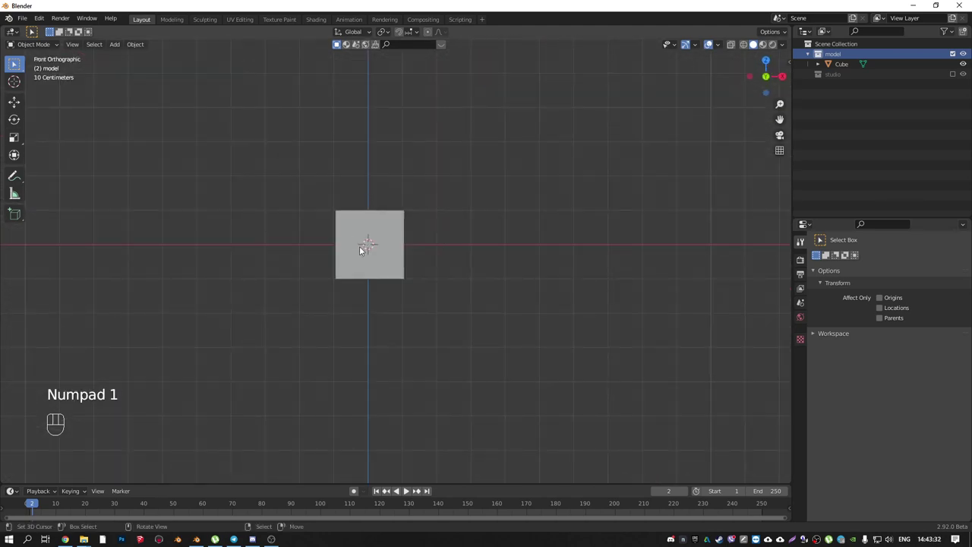
{"action": "right_click", "coordinate": [387, 231]}
{"action": "left_click_drag", "start_coordinate": [450, 220], "coordinate": [434, 249]}
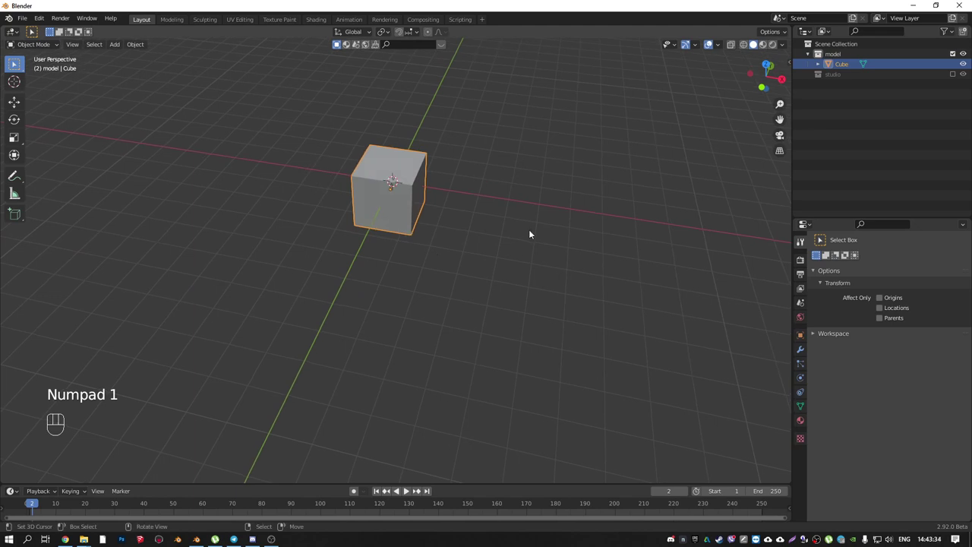
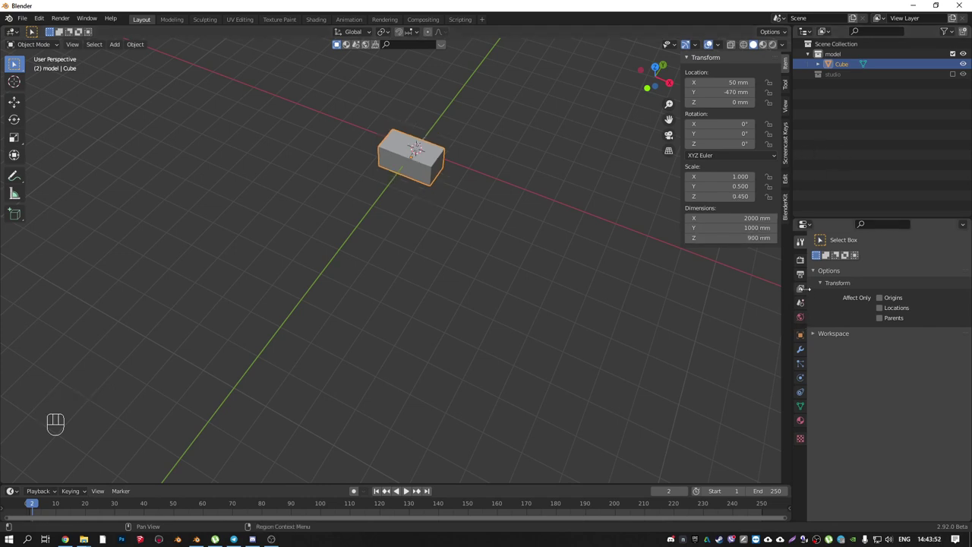
- Set scene length units to millimetres and raise the 900 mm tall box 500 mm above the ground
{"action": "left_click", "coordinate": [805, 303]}
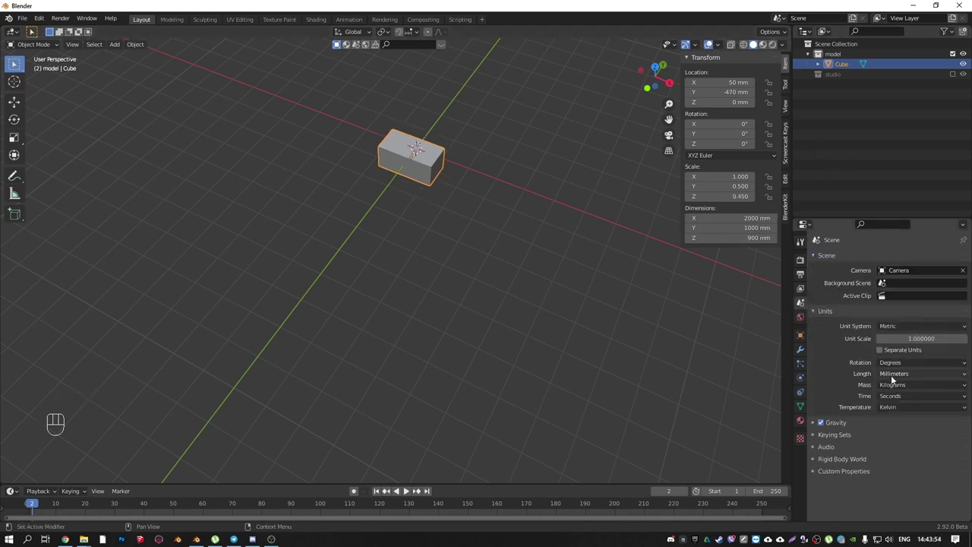
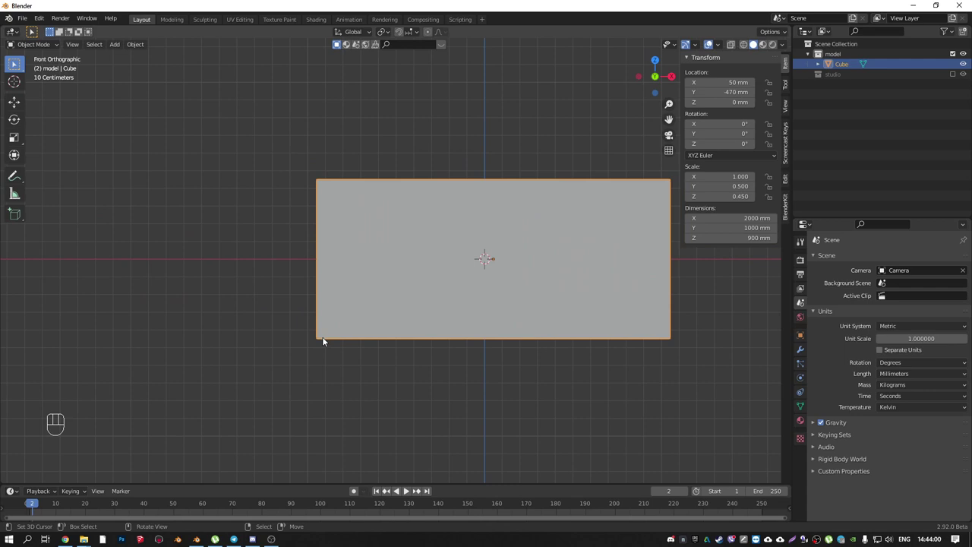
{"action": "key", "text": "g"}
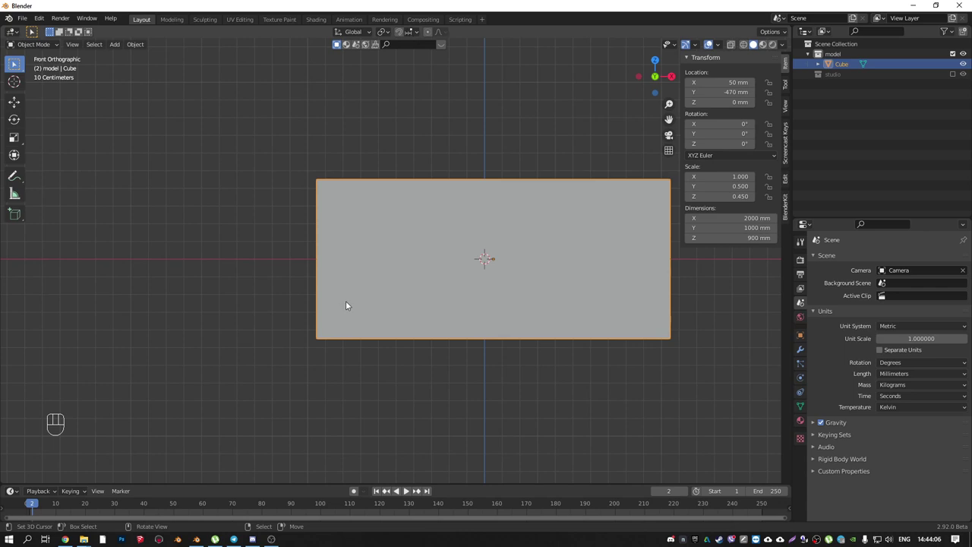
{"action": "key", "text": "g"}
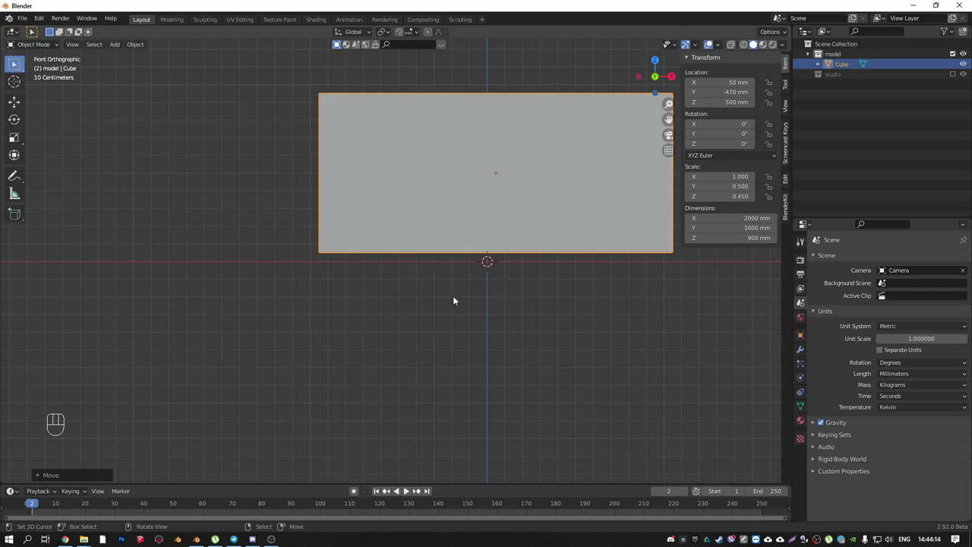
- In wireframe front view, move the box to X 0, Z 450 mm so its base rests on the ground
{"action": "key", "text": "ctrl+z"}
{"action": "key", "text": "shift+z"}
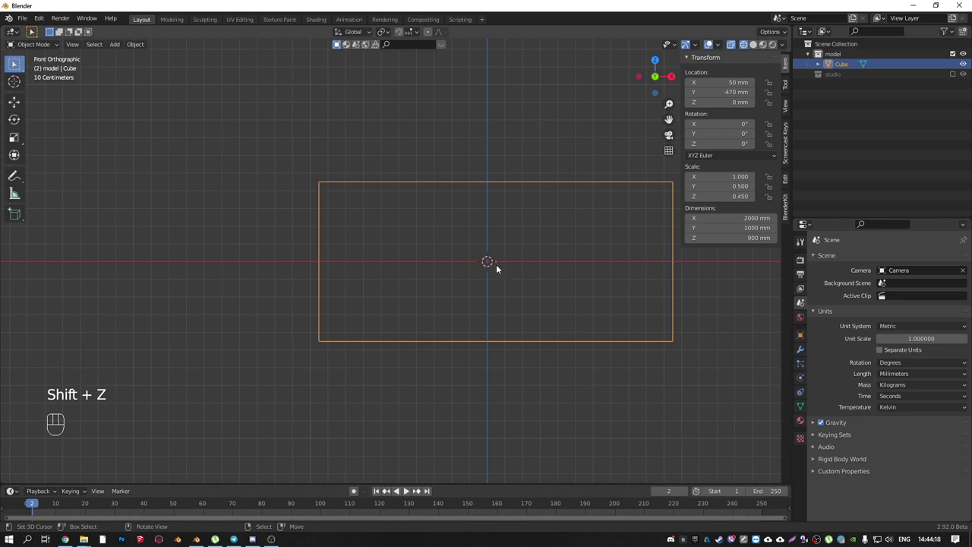
{"action": "key", "text": "g"}
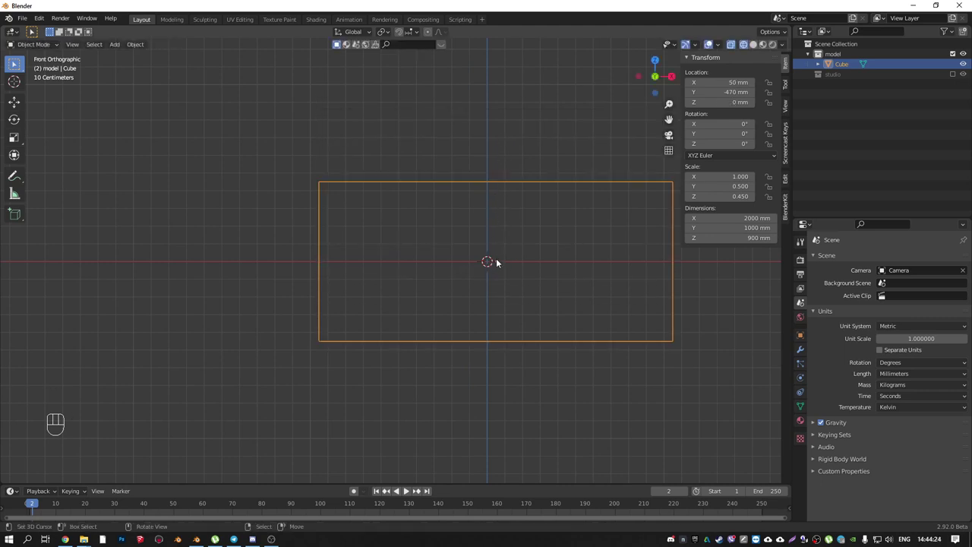
{"action": "left_click_drag", "start_coordinate": [418, 33], "coordinate": [468, 354]}
{"action": "key", "text": "g"}
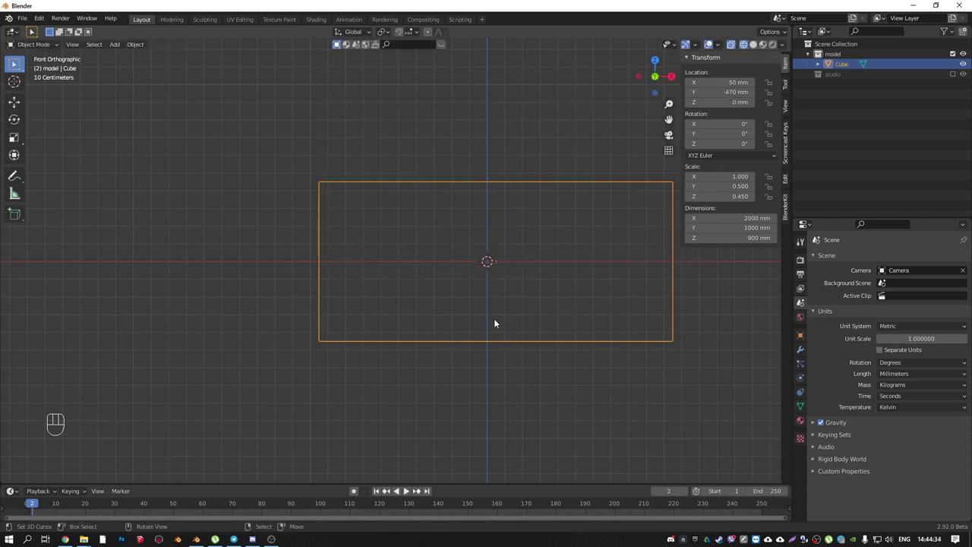
{"action": "key", "text": "g"}
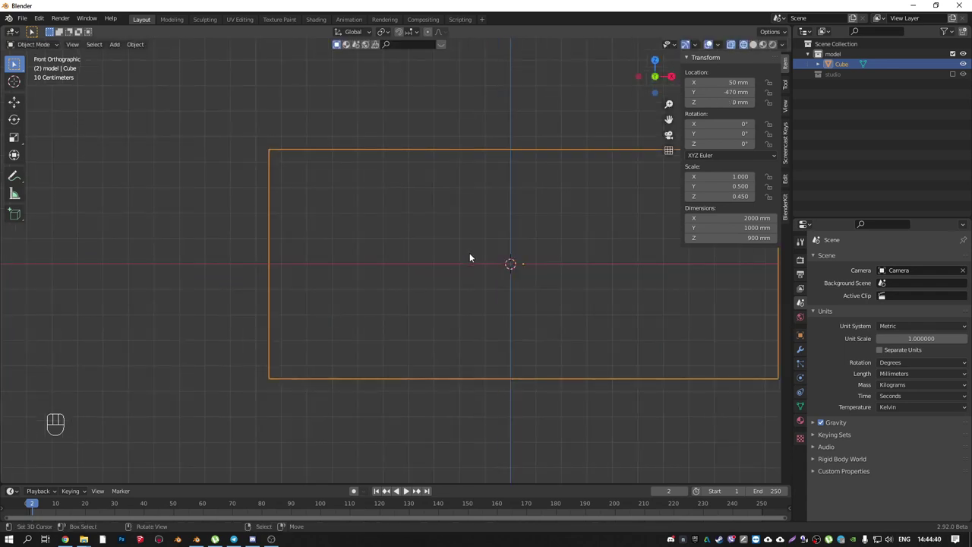
{"action": "left_click_drag", "start_coordinate": [529, 292], "coordinate": [540, 272]}
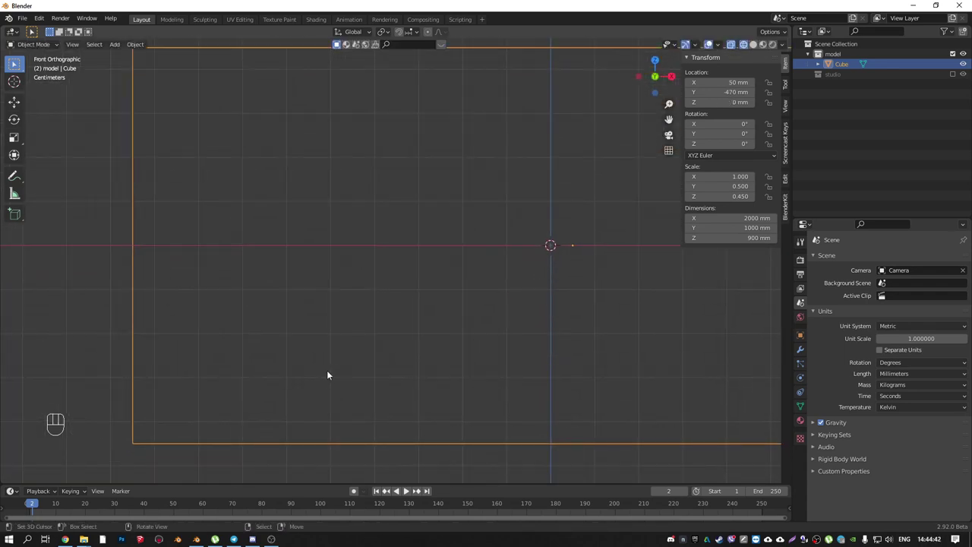
{"action": "key", "text": "g"}
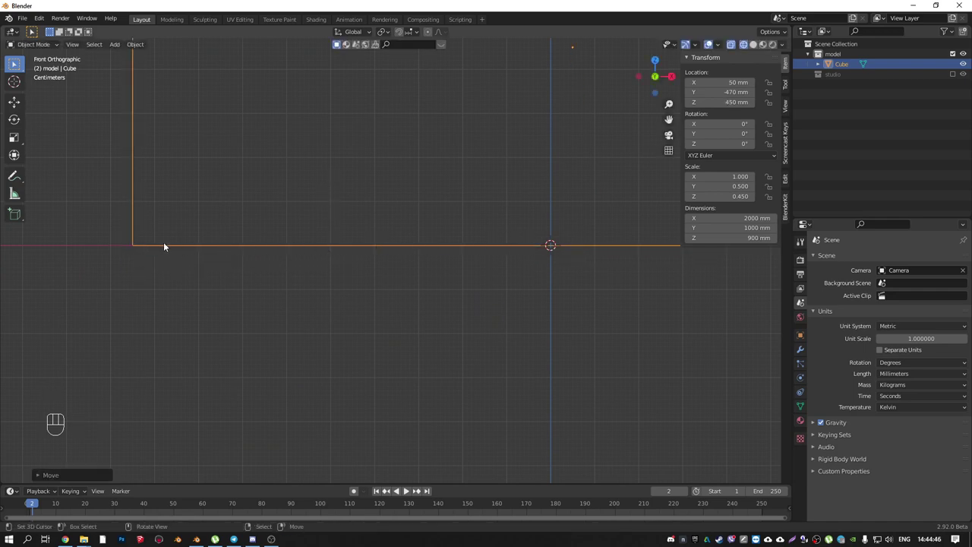
{"action": "left_click_drag", "start_coordinate": [585, 236], "coordinate": [530, 253]}
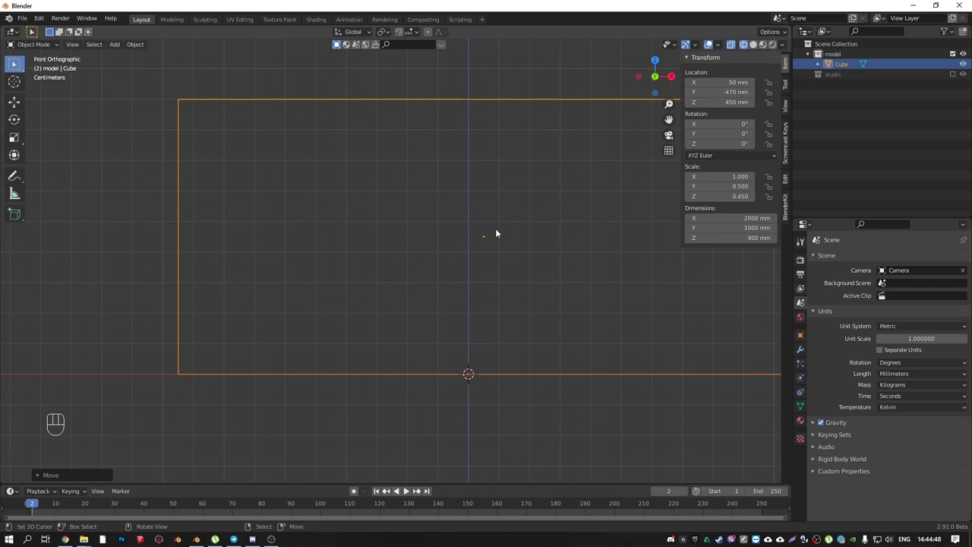
{"action": "key", "text": "g"}
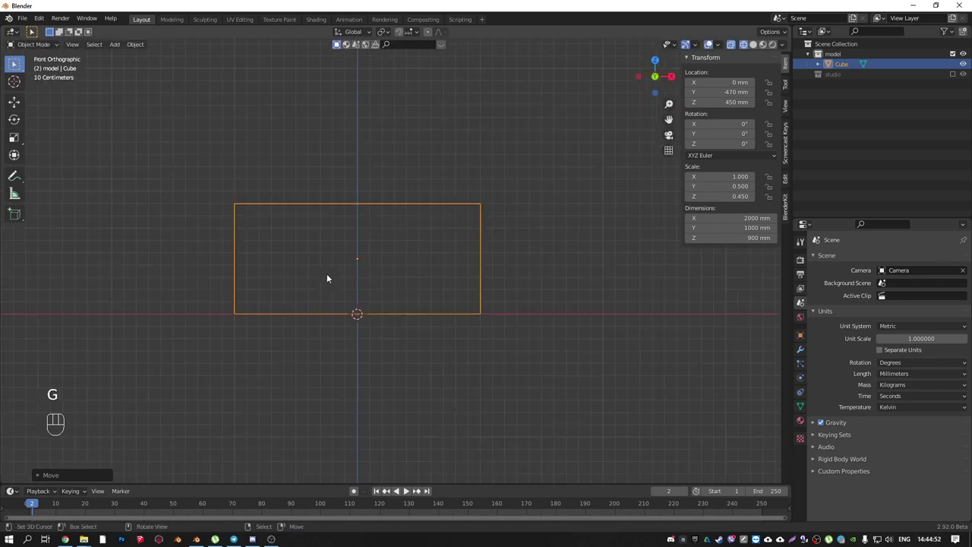
- Return to solid shading and orbit around the box to check its placement from below and above
{"action": "left_click_drag", "start_coordinate": [409, 239], "coordinate": [317, 300]}
{"action": "left_click_drag", "start_coordinate": [361, 311], "coordinate": [317, 352]}
{"action": "left_click_drag", "start_coordinate": [310, 346], "coordinate": [349, 329]}
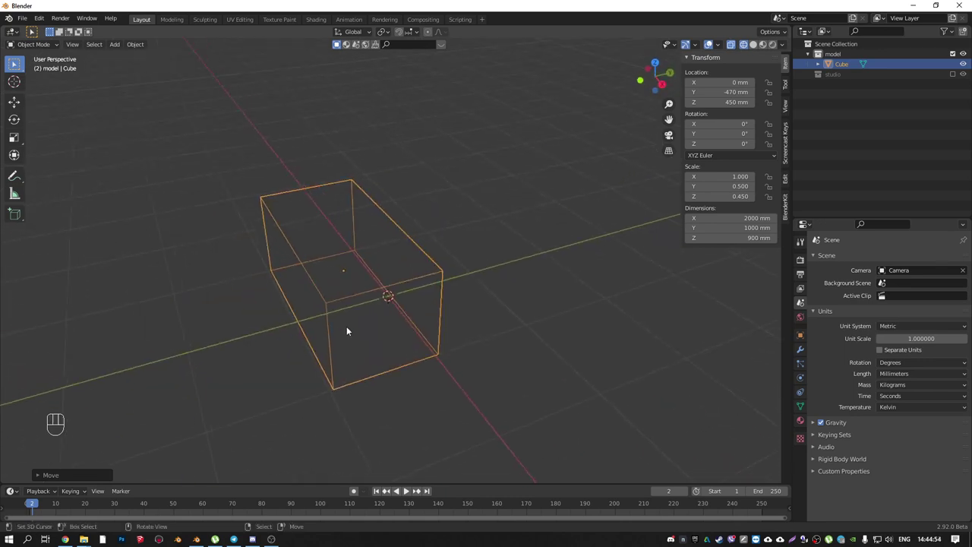
{"action": "key", "text": "shift+z"}
{"action": "left_click_drag", "start_coordinate": [392, 295], "coordinate": [417, 273]}
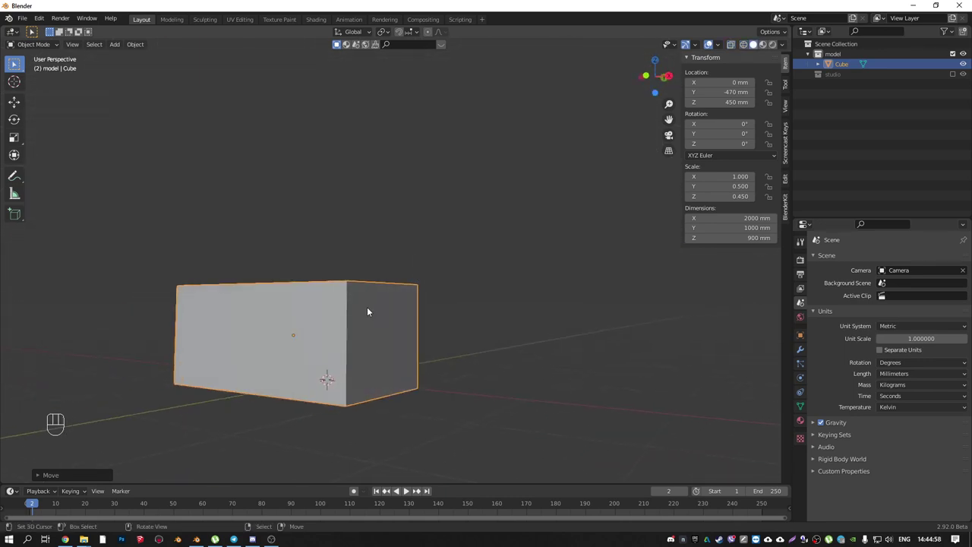
{"action": "left_click_drag", "start_coordinate": [355, 325], "coordinate": [319, 338]}
{"action": "left_click_drag", "start_coordinate": [395, 285], "coordinate": [476, 279]}
{"action": "left_click_drag", "start_coordinate": [501, 295], "coordinate": [496, 275]}
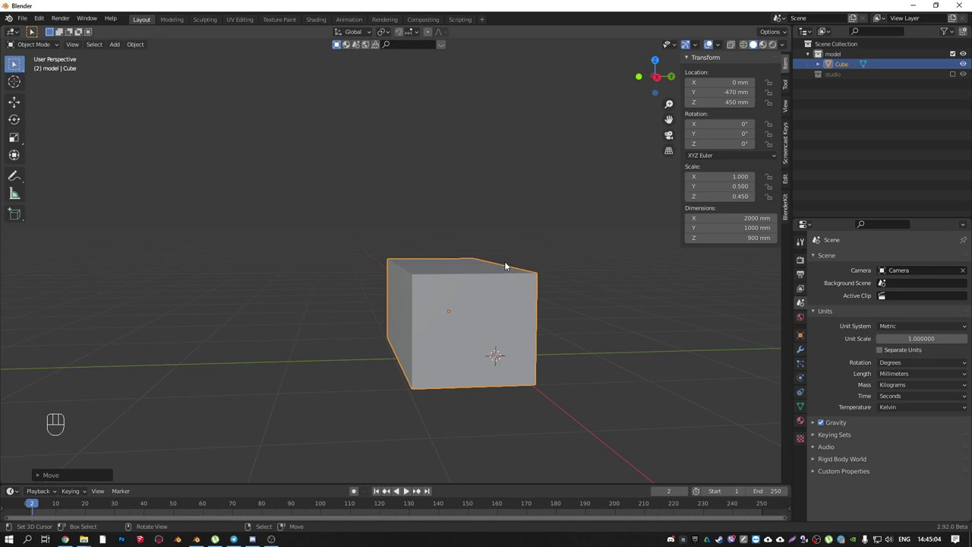
{"action": "left_click_drag", "start_coordinate": [498, 269], "coordinate": [507, 306]}
{"action": "left_click_drag", "start_coordinate": [533, 317], "coordinate": [523, 336]}
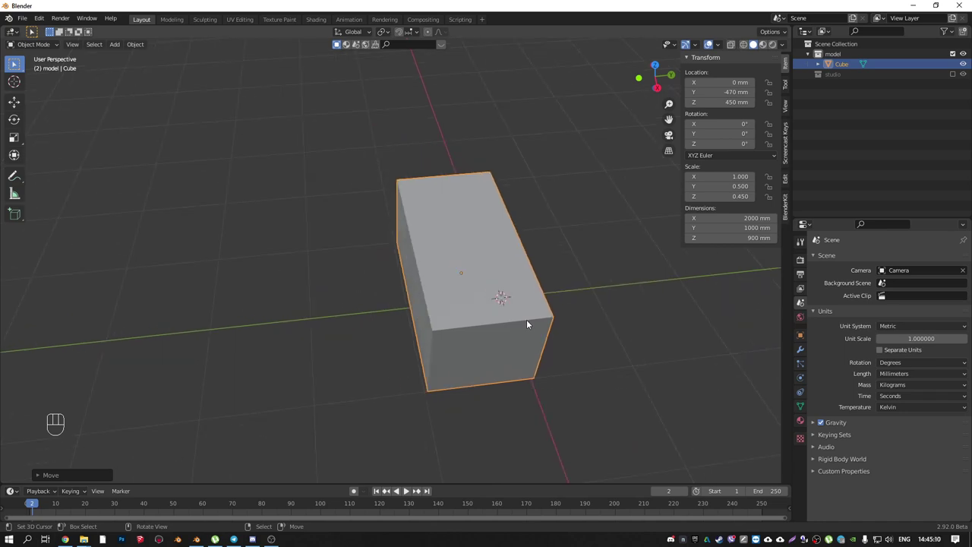
{"action": "left_click_drag", "start_coordinate": [523, 317], "coordinate": [464, 294]}
{"action": "left_click_drag", "start_coordinate": [531, 334], "coordinate": [456, 323]}
{"action": "left_click_drag", "start_coordinate": [464, 320], "coordinate": [530, 320]}
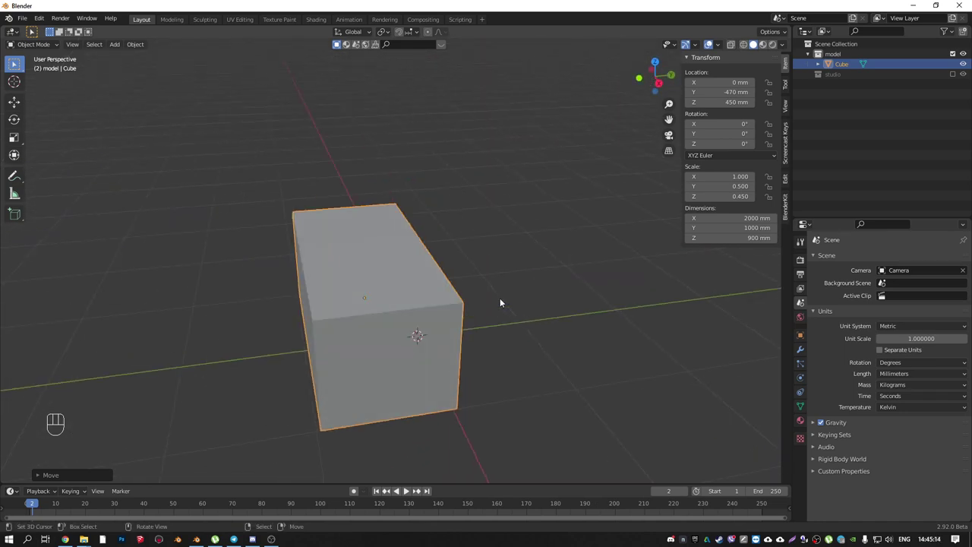
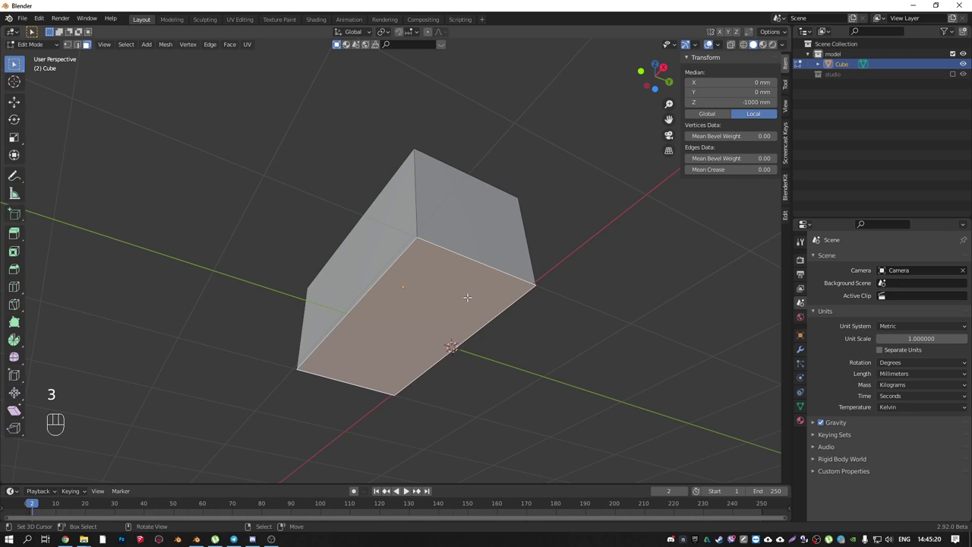
- Separate the copied bottom face into its own flat object Cube.001, 2000 × 1000 mm
{"action": "key", "text": "p"}
{"action": "key", "text": "Tab"}
{"action": "right_click", "coordinate": [421, 297]}
{"action": "middle_click", "coordinate": [437, 176]}
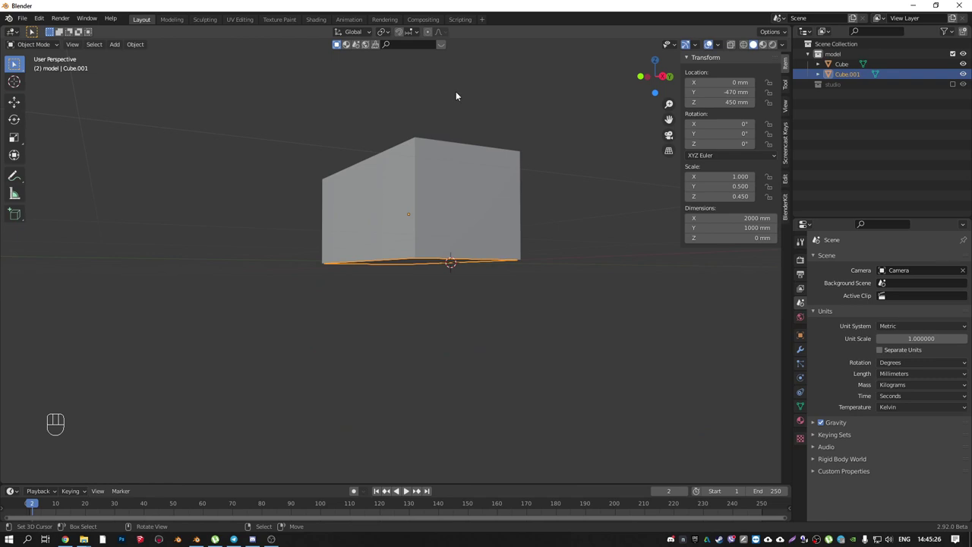
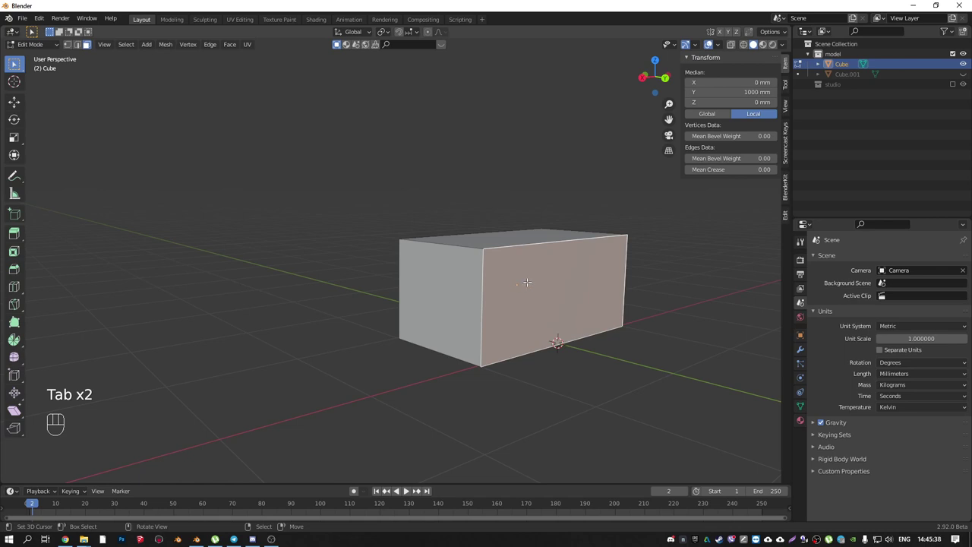
- Try splitting a side face away, then add a vertical loop cut on the front face and slide it off centre
{"action": "key", "text": "alt+m"}
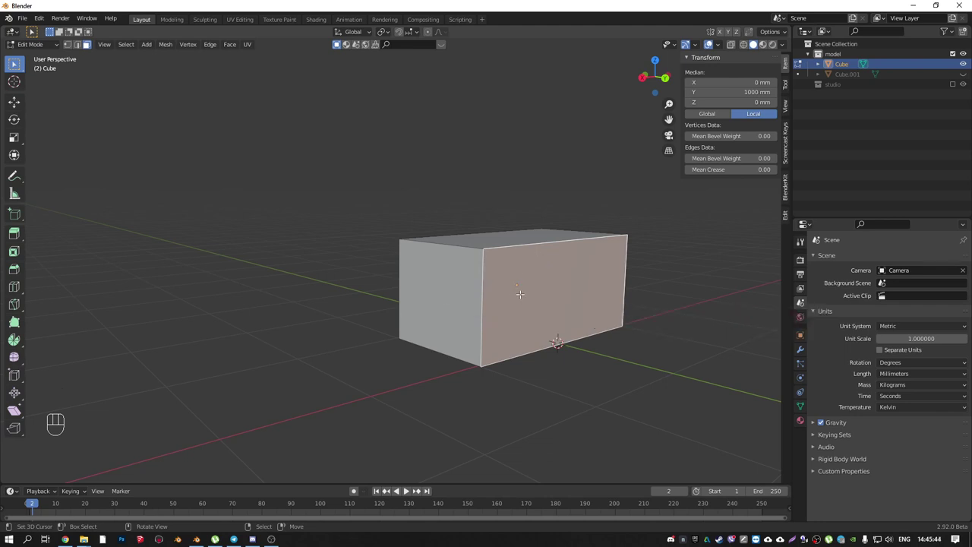
{"action": "key", "text": "alt+m"}
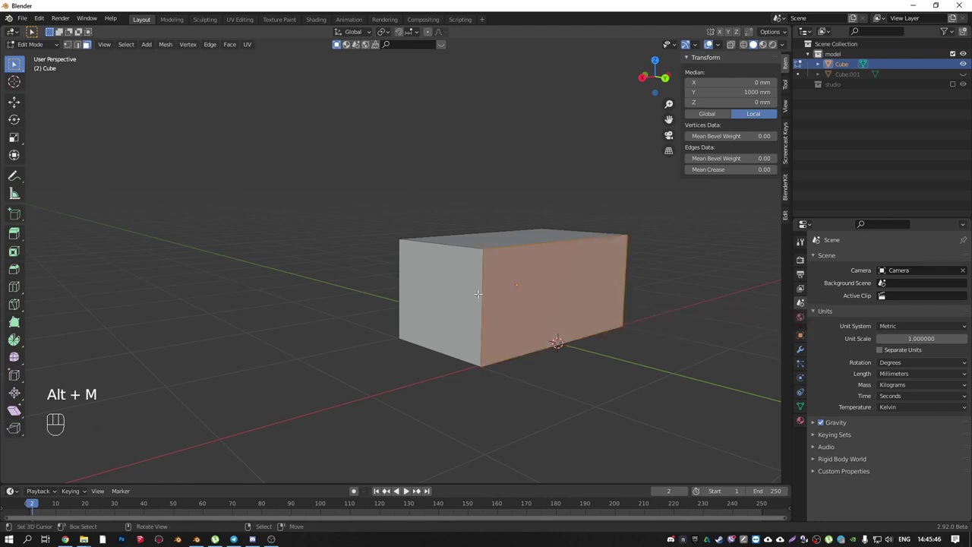
{"action": "key", "text": "g"}
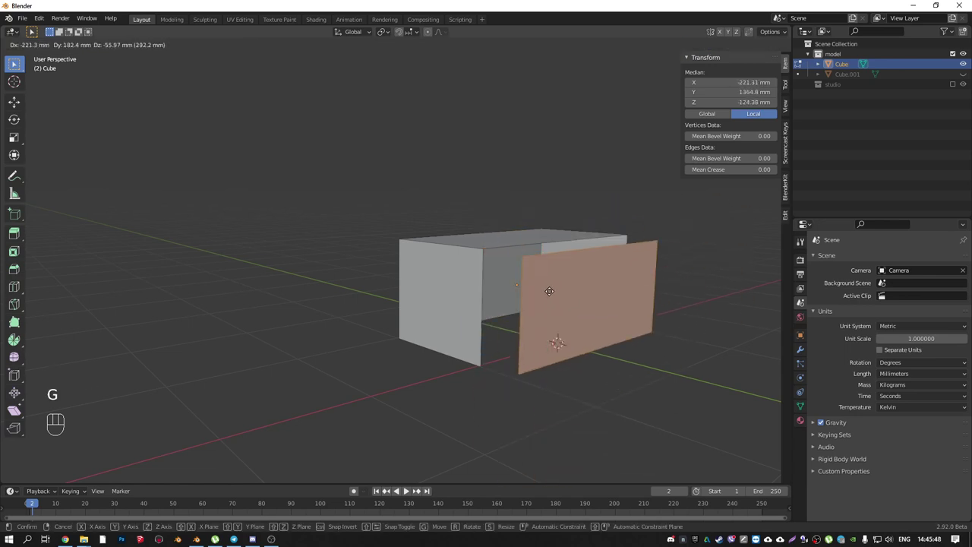
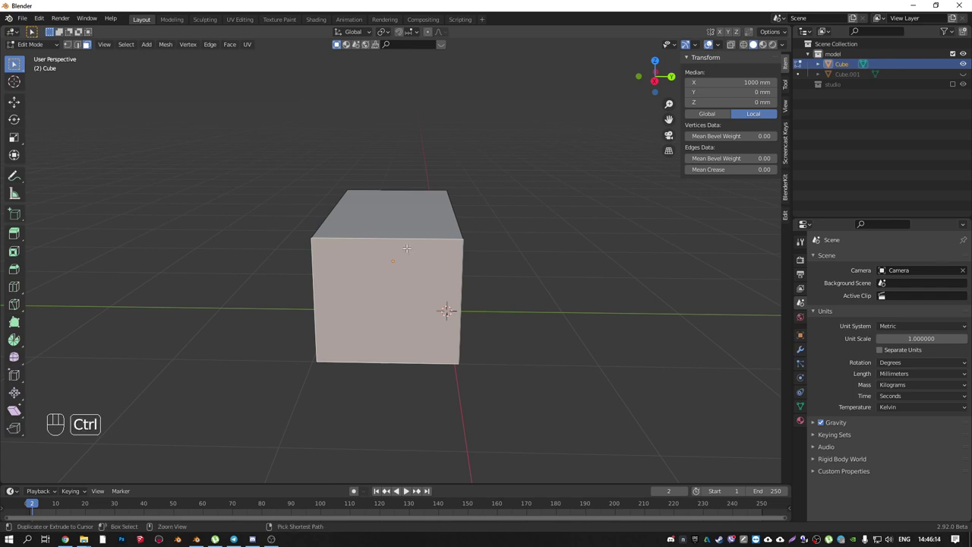
{"action": "key", "text": "ctrl+r"}
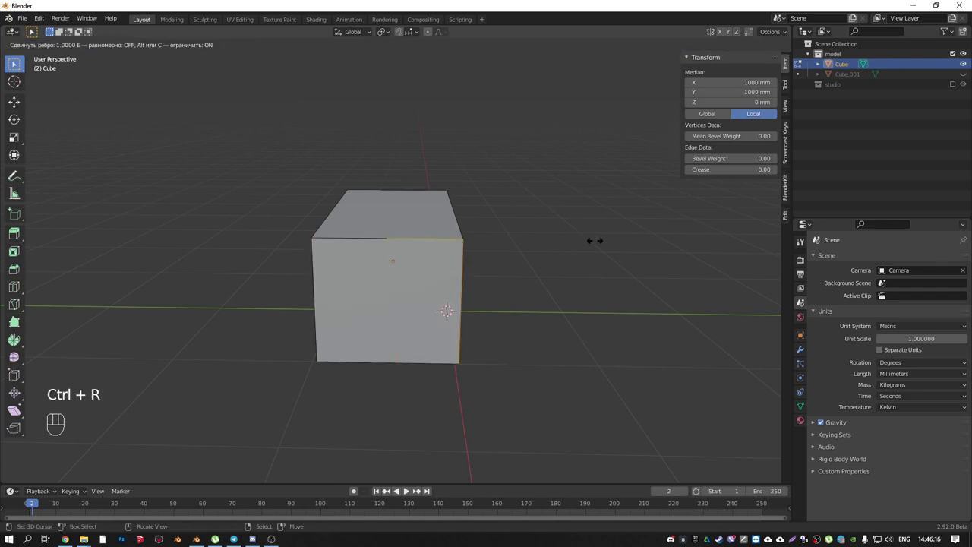
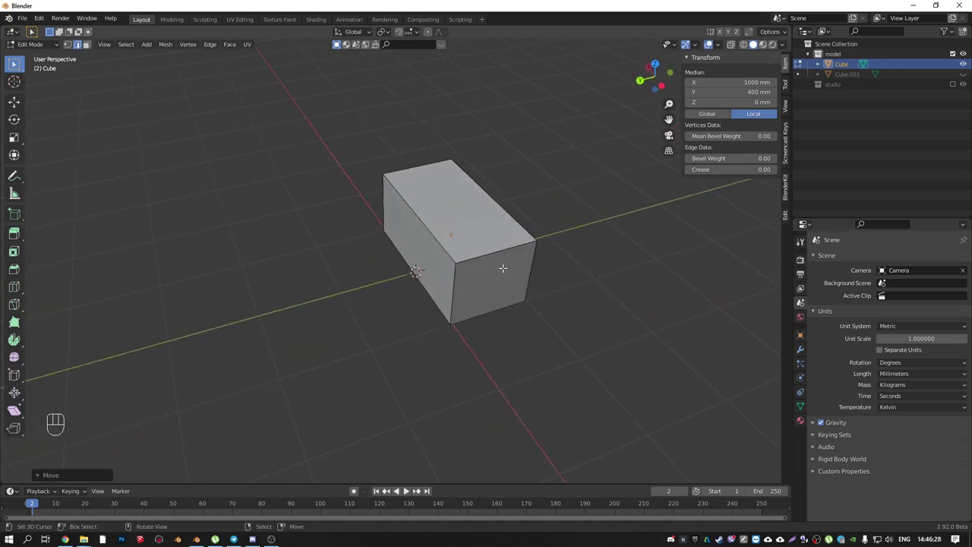
- Add a loop cut across the box and move the top edge to start shaping the open, stepped desk panels
{"action": "key", "text": "ctrl+r"}
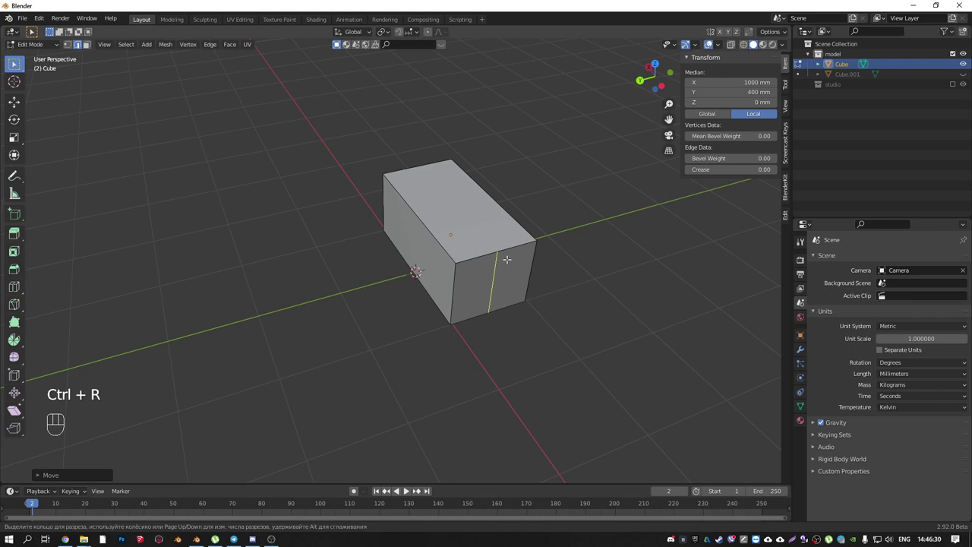
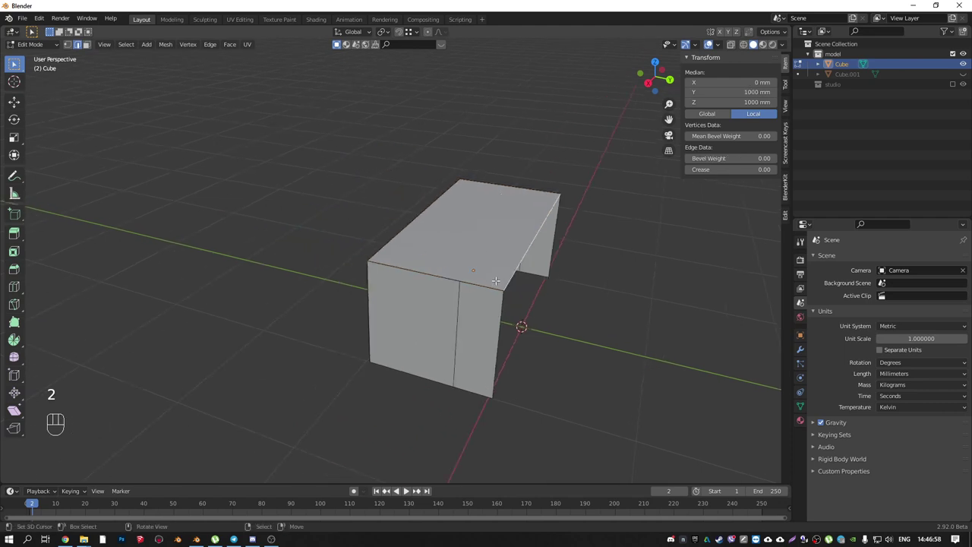
{"action": "key", "text": "g"}
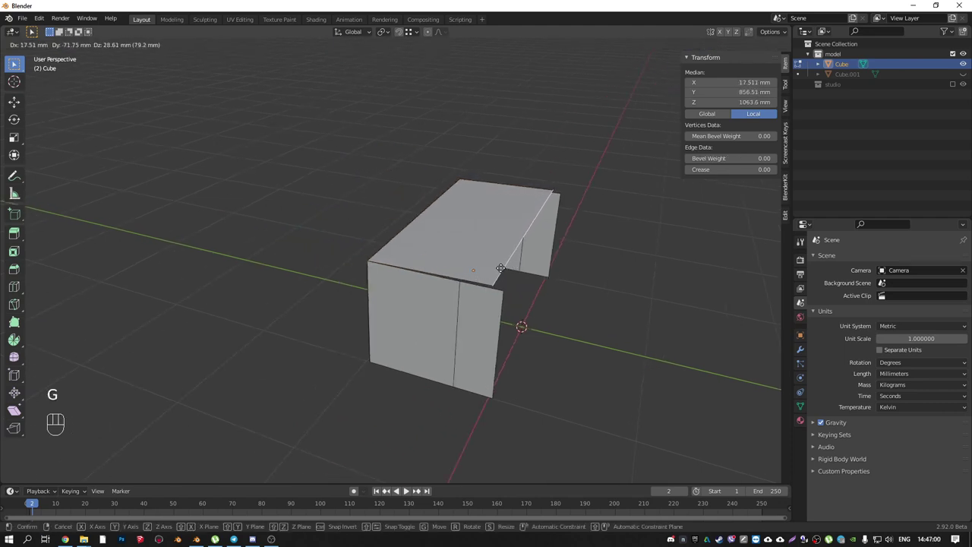
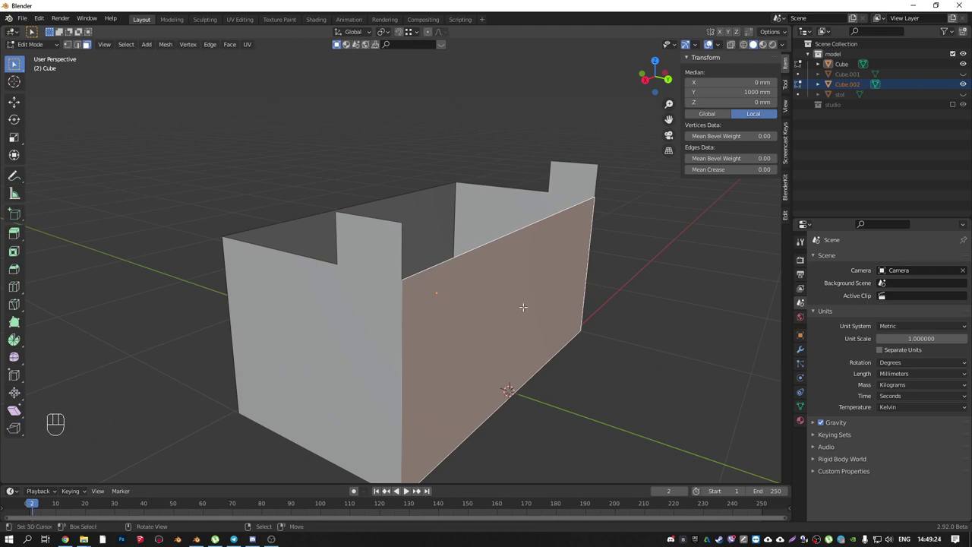
- Push the front panel 200 mm outward along Y and return to Object Mode
{"action": "key", "text": "g"}
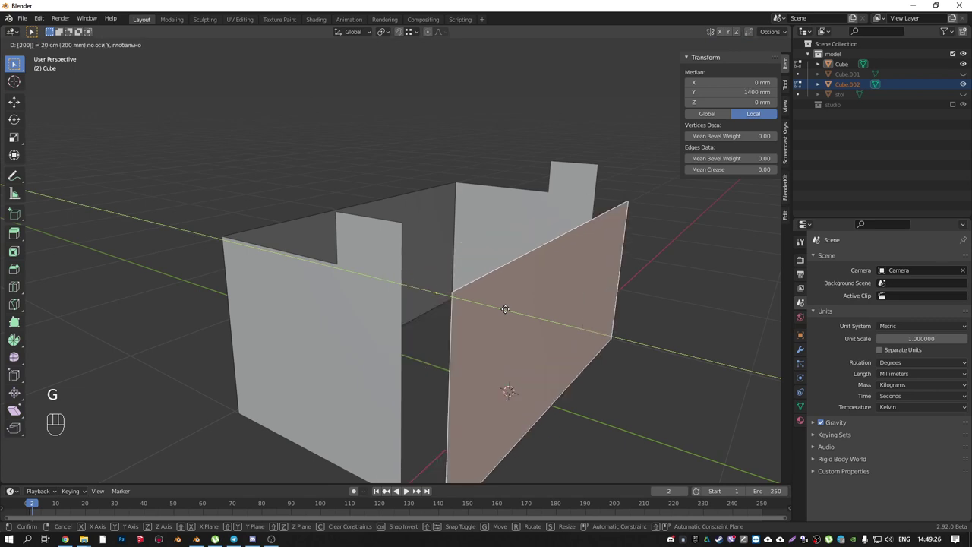
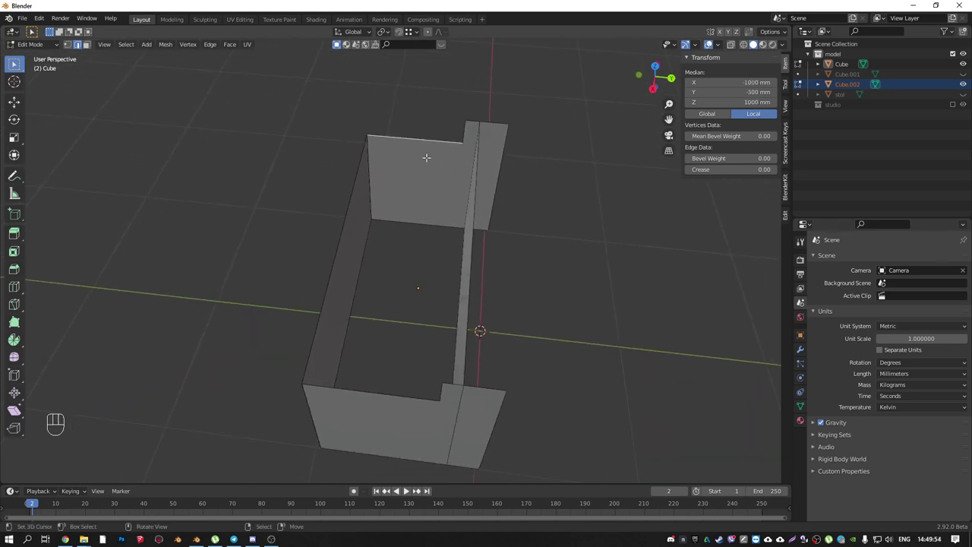
{"action": "key", "text": "Tab"}
{"action": "left_click_drag", "start_coordinate": [453, 193], "coordinate": [471, 200]}
{"action": "right_click", "coordinate": [457, 175]}
- Add a 20 mm Solidify modifier to the desk panels, inspect from above, and apply the object's scale
{"action": "left_click", "coordinate": [803, 355]}
{"action": "left_click_drag", "start_coordinate": [850, 261], "coordinate": [758, 432]}
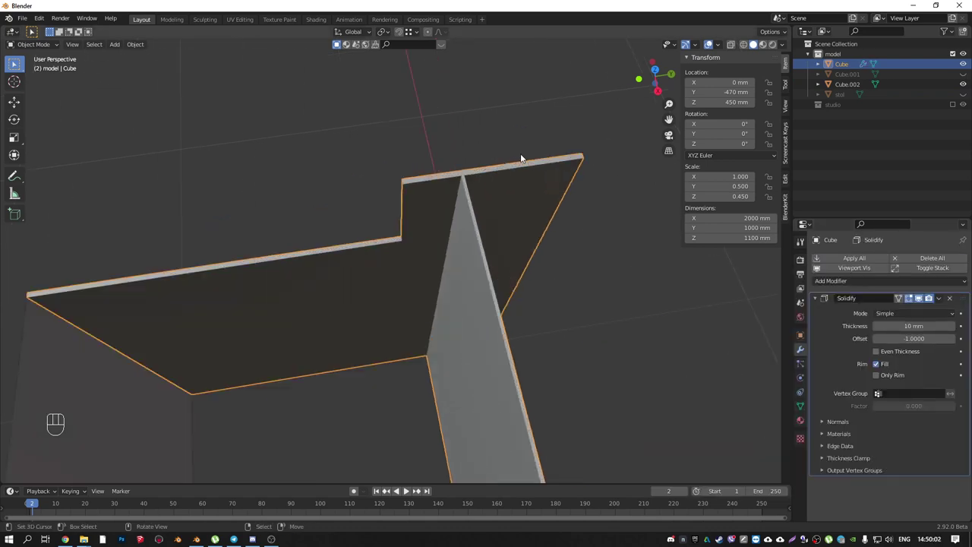
{"action": "middle_click", "coordinate": [481, 181]}
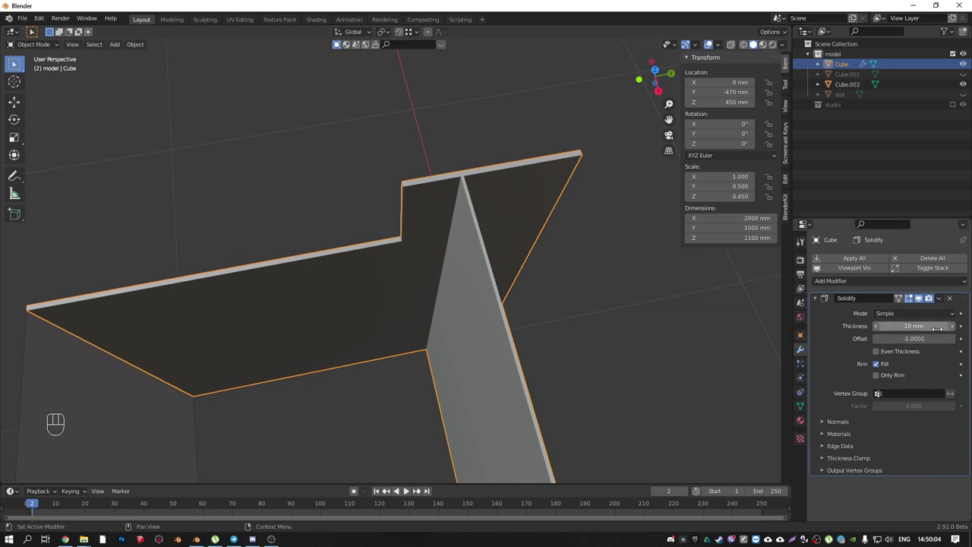
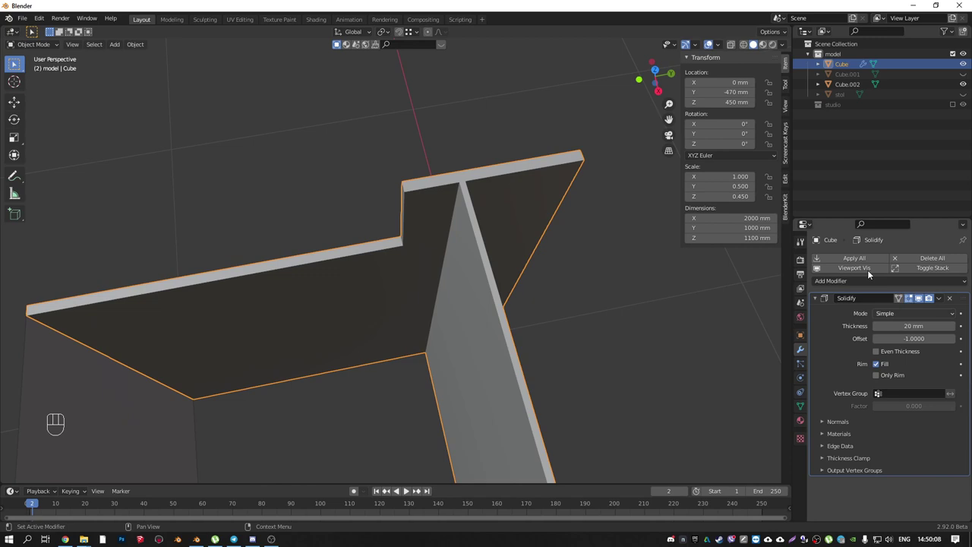
{"action": "left_click_drag", "start_coordinate": [466, 192], "coordinate": [471, 211]}
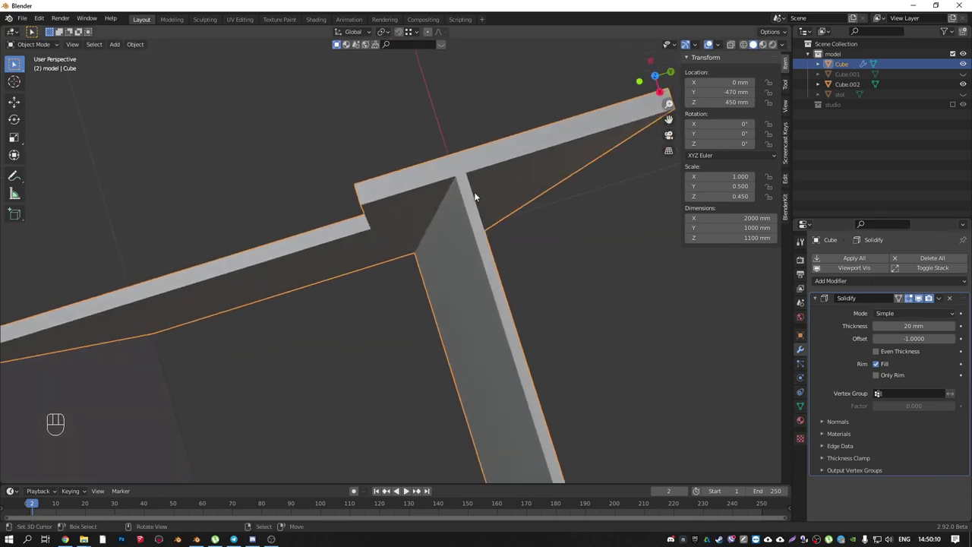
{"action": "key", "text": "KP_7"}
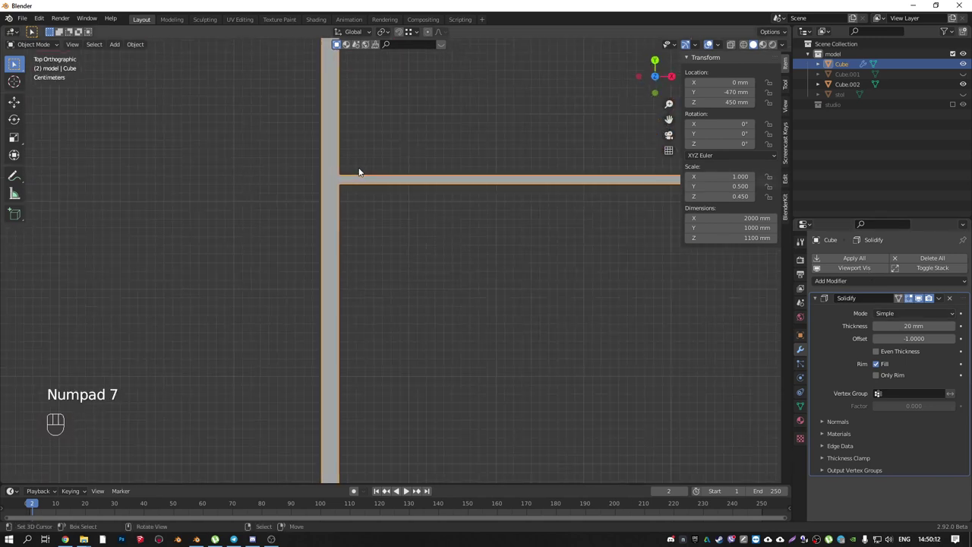
{"action": "left_click_drag", "start_coordinate": [446, 184], "coordinate": [361, 175]}
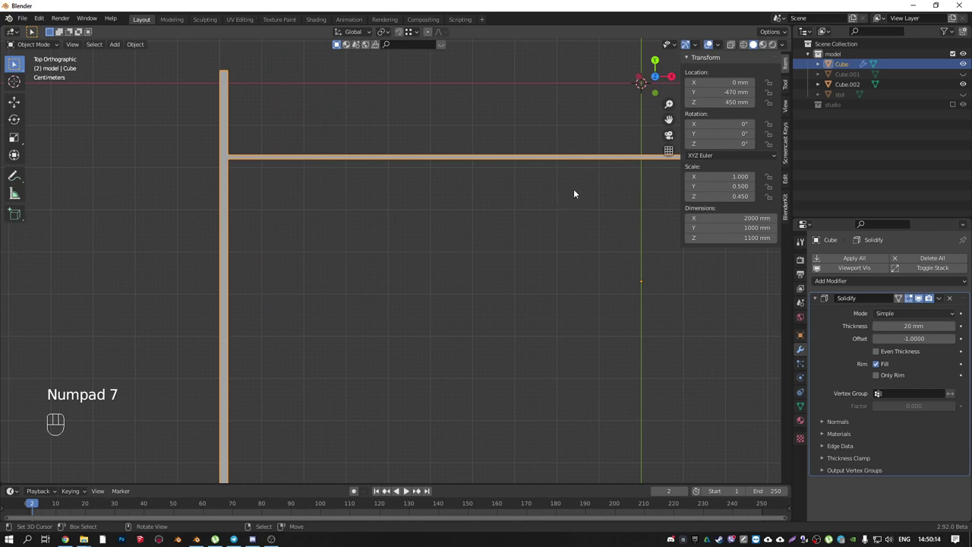
{"action": "left_click_drag", "start_coordinate": [367, 186], "coordinate": [312, 263]}
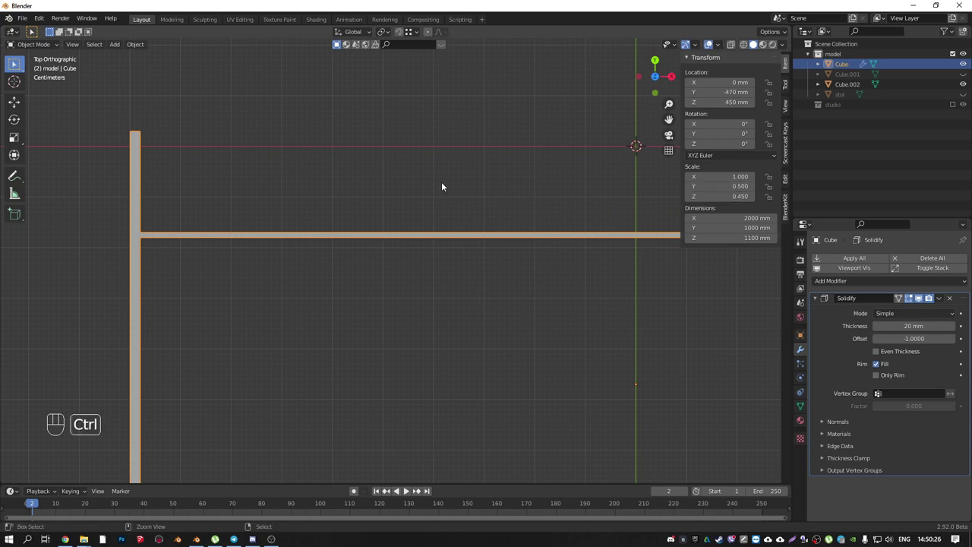
{"action": "key", "text": "ctrl+a"}
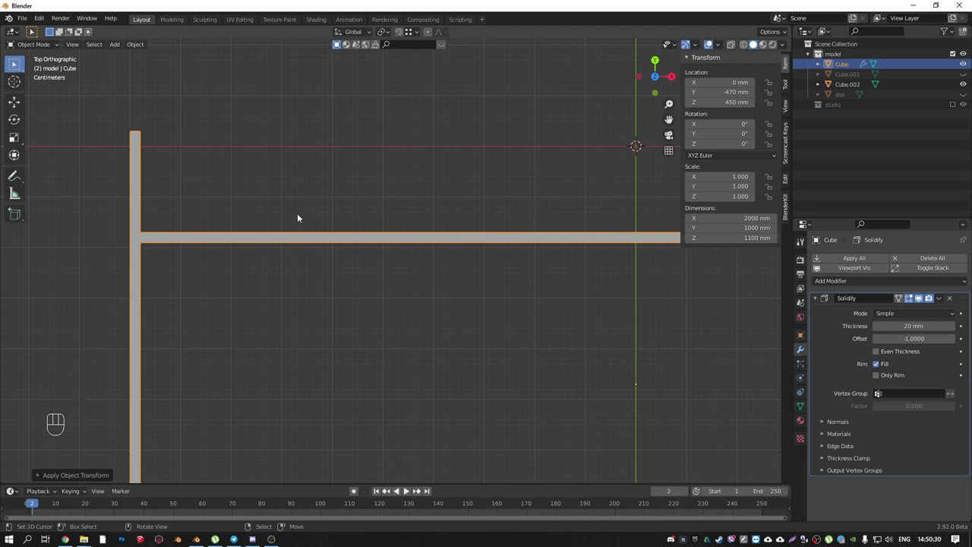
- Orbit back to a perspective view of the stepped, 20 mm thick desk panels
{"action": "left_click_drag", "start_coordinate": [328, 226], "coordinate": [251, 182]}
{"action": "left_click_drag", "start_coordinate": [359, 215], "coordinate": [417, 177]}
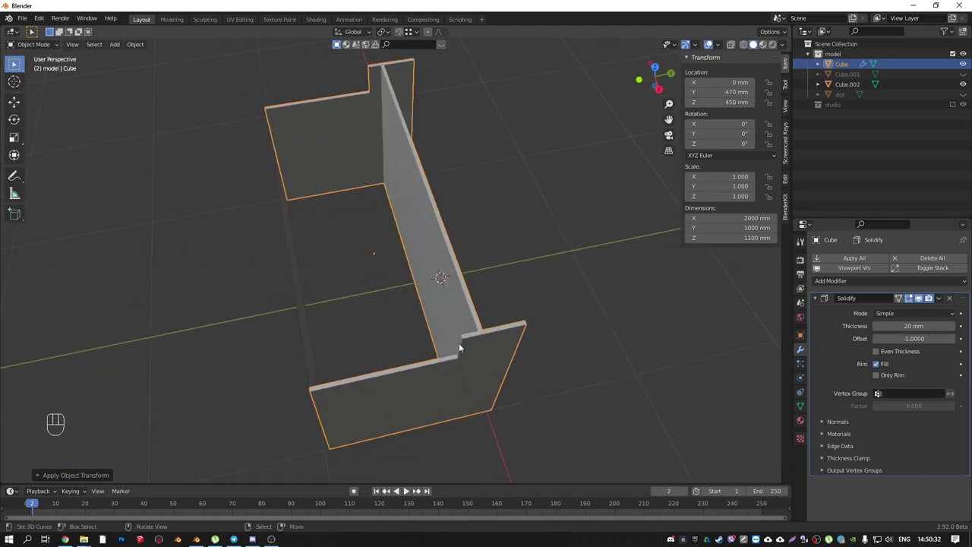
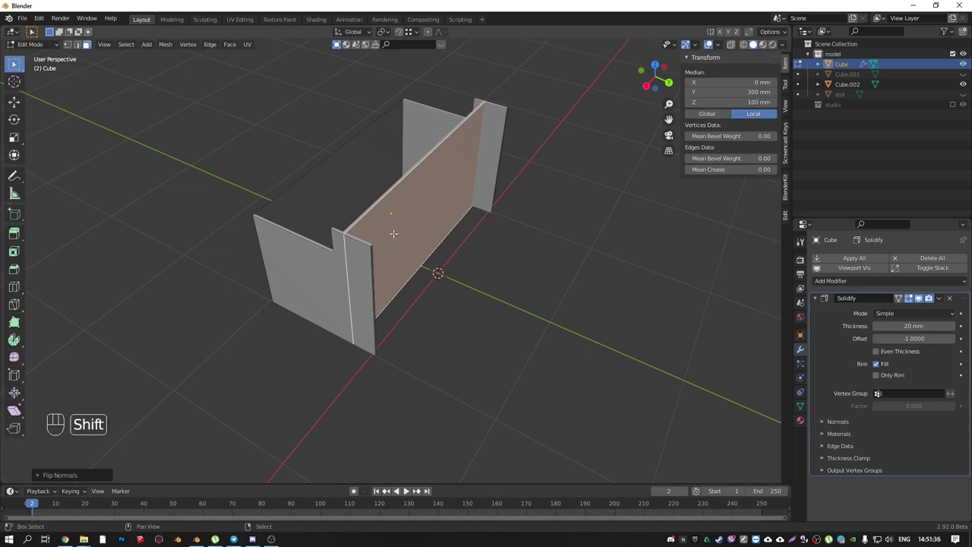
- Recalculate the middle panel's normals and move its end edge about 60 mm along X to fit the corner
{"action": "key", "text": "shift+n"}
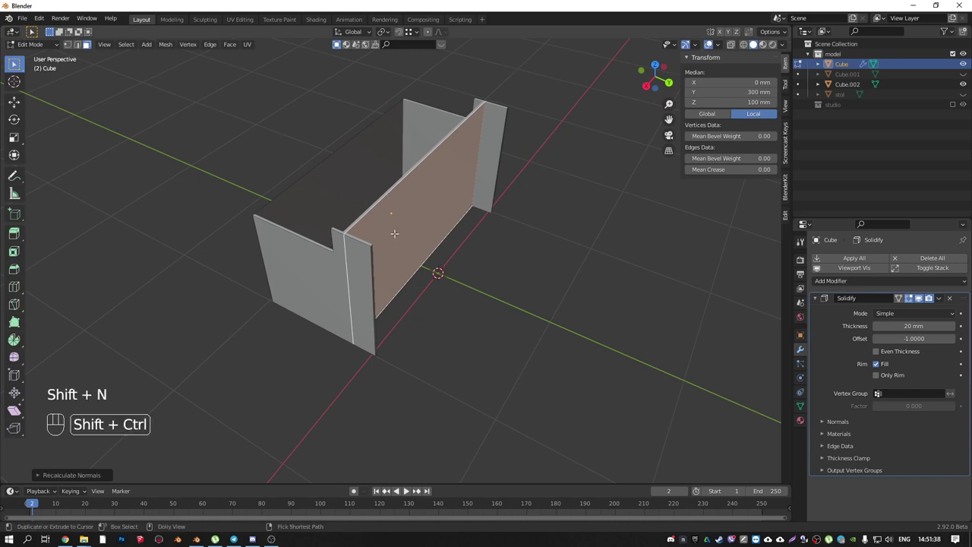
{"action": "key", "text": "ctrl+shift+n"}
{"action": "key", "text": "shift+n"}
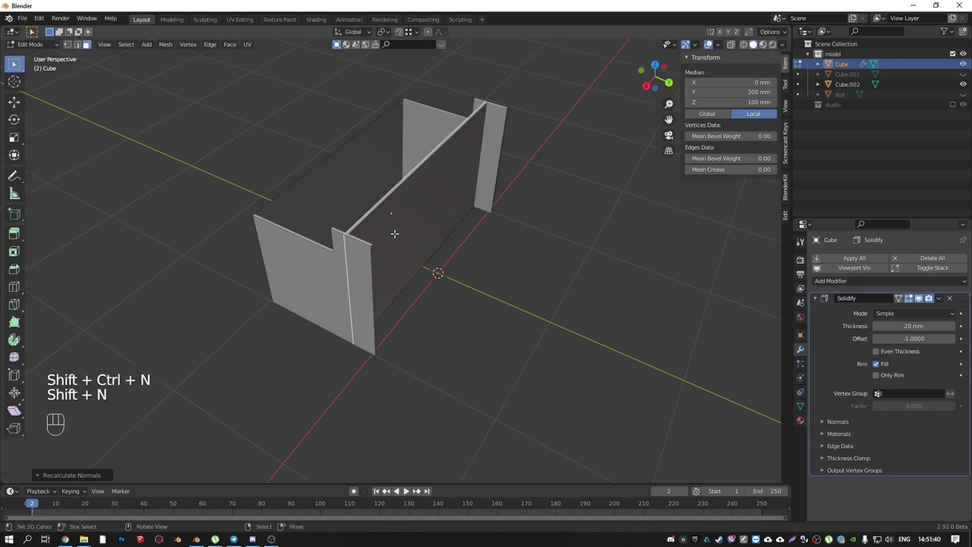
{"action": "key", "text": "ctrl+shift+n"}
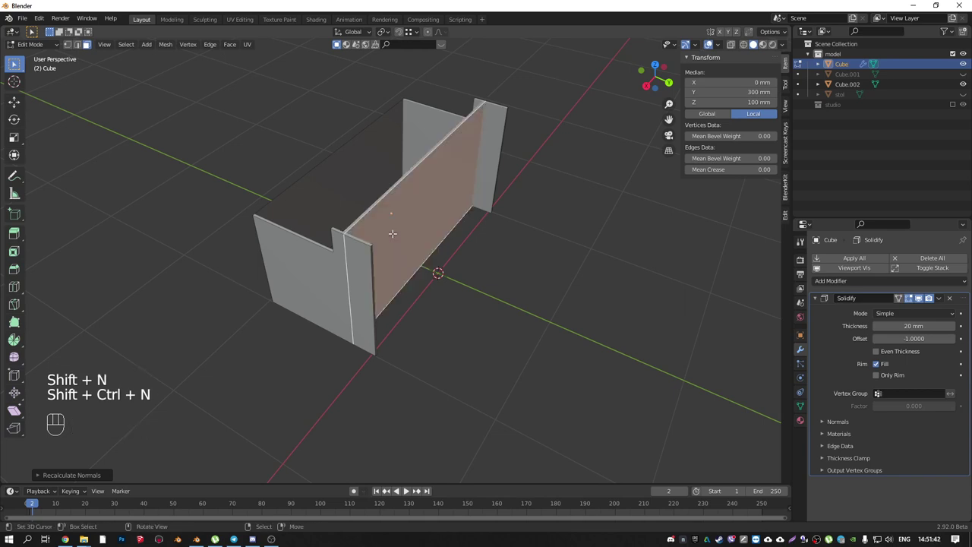
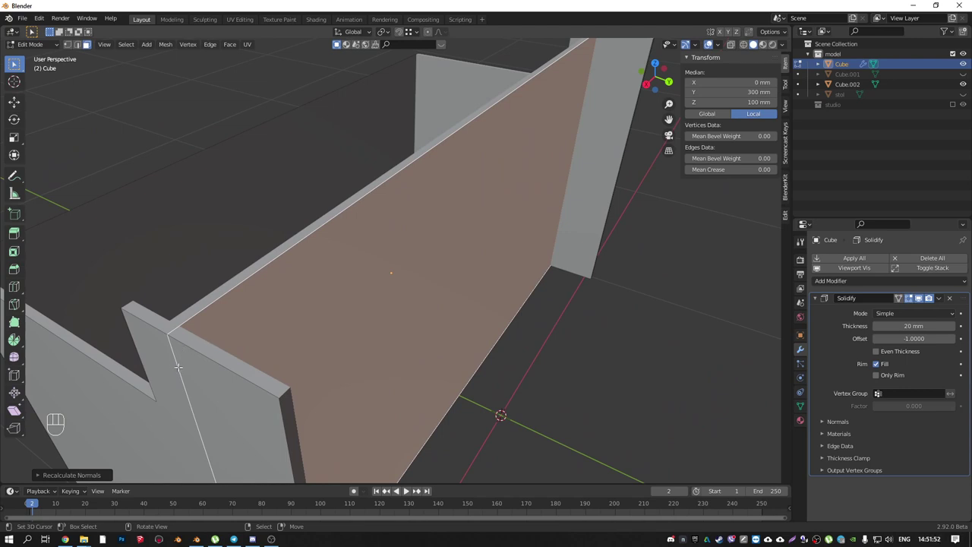
{"action": "key", "text": "F2"}
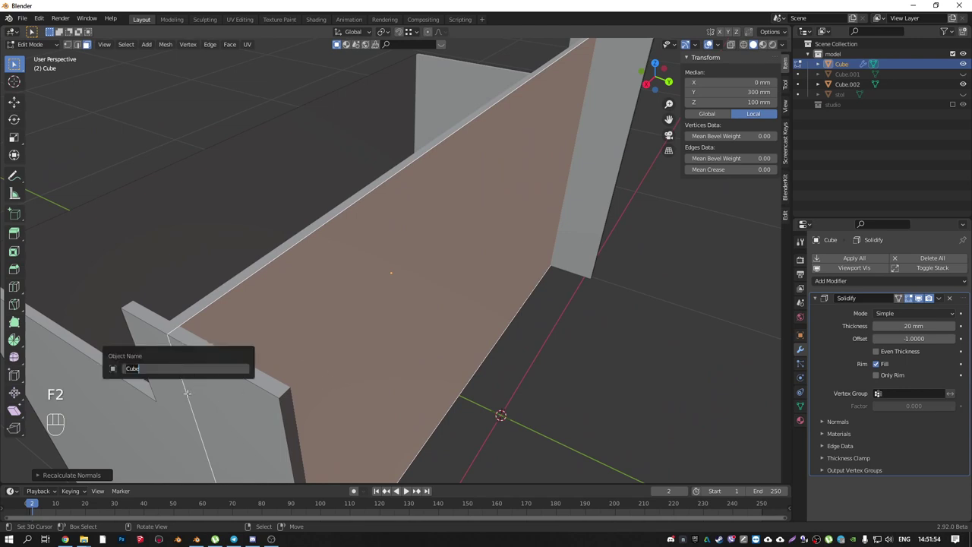
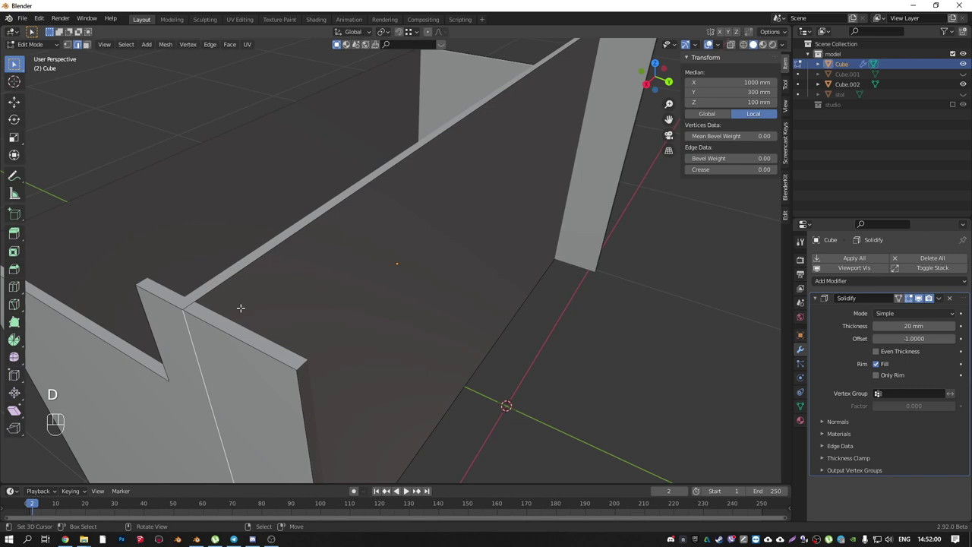
{"action": "key", "text": "g"}
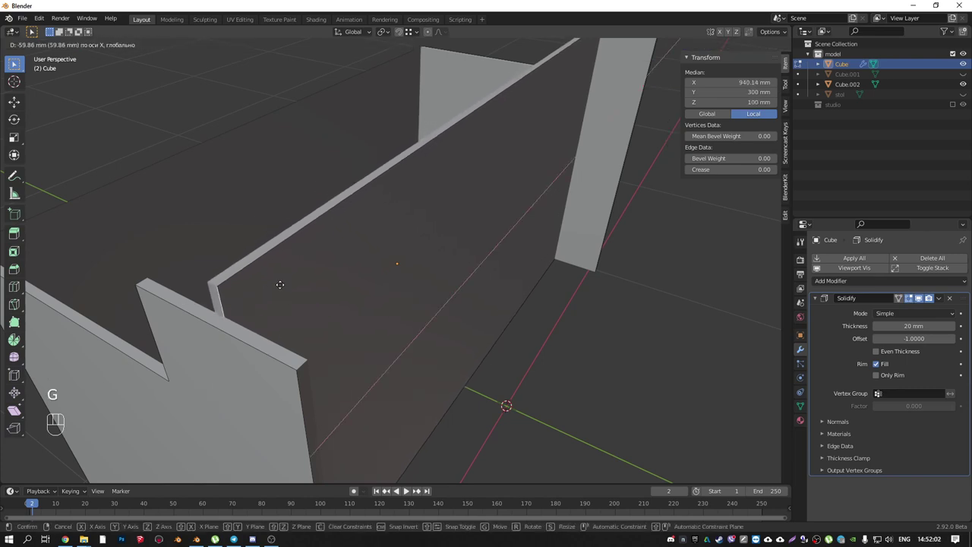
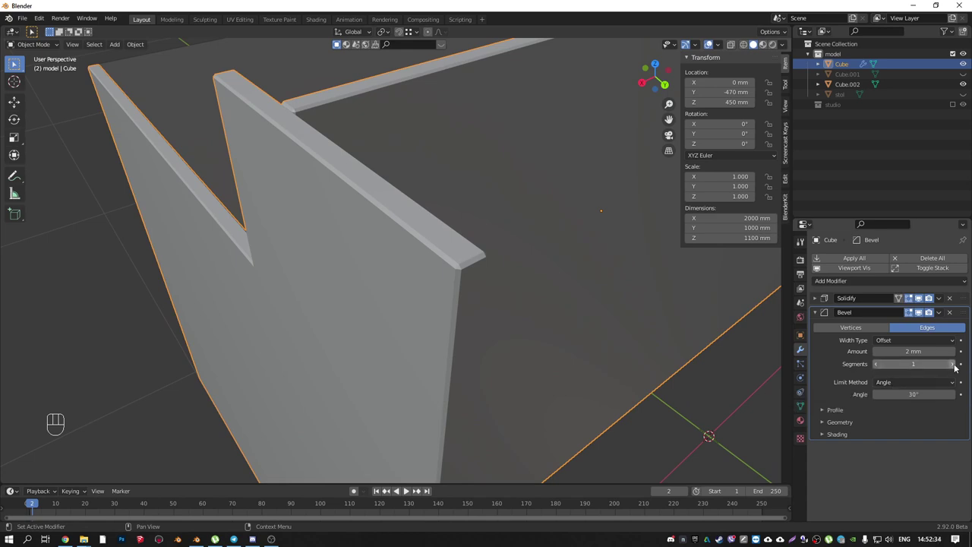
- Raise the desk body's Bevel to 3 segments and check the rounder edges around the model
{"action": "left_click", "coordinate": [954, 366]}
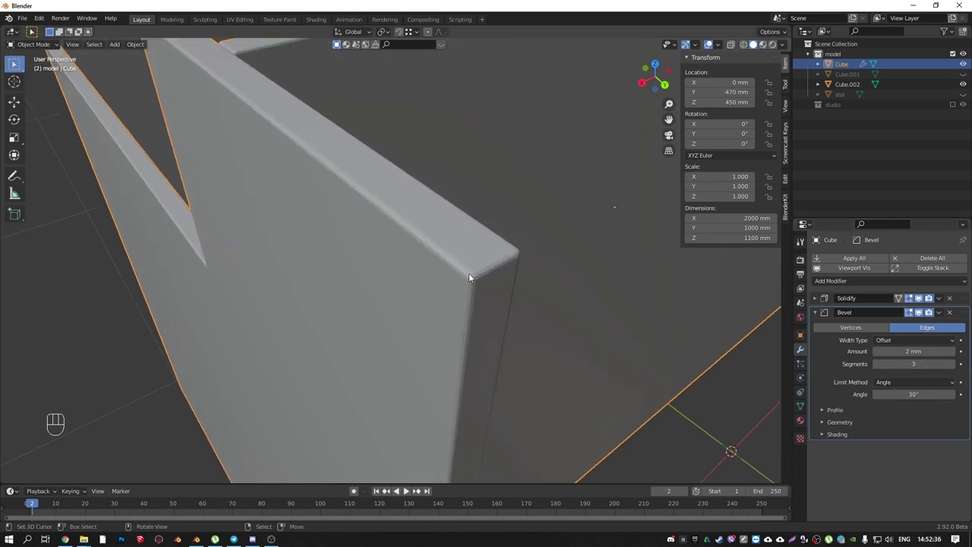
{"action": "left_click_drag", "start_coordinate": [139, 47], "coordinate": [156, 252]}
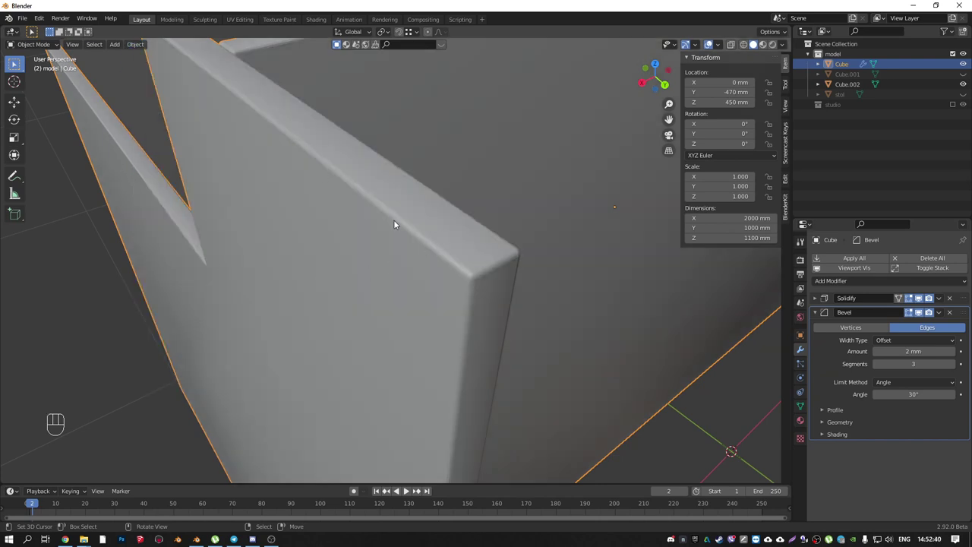
{"action": "left_click_drag", "start_coordinate": [452, 234], "coordinate": [440, 219]}
{"action": "left_click_drag", "start_coordinate": [605, 334], "coordinate": [400, 204]}
{"action": "left_click_drag", "start_coordinate": [432, 231], "coordinate": [583, 211]}
{"action": "middle_click", "coordinate": [533, 202]}
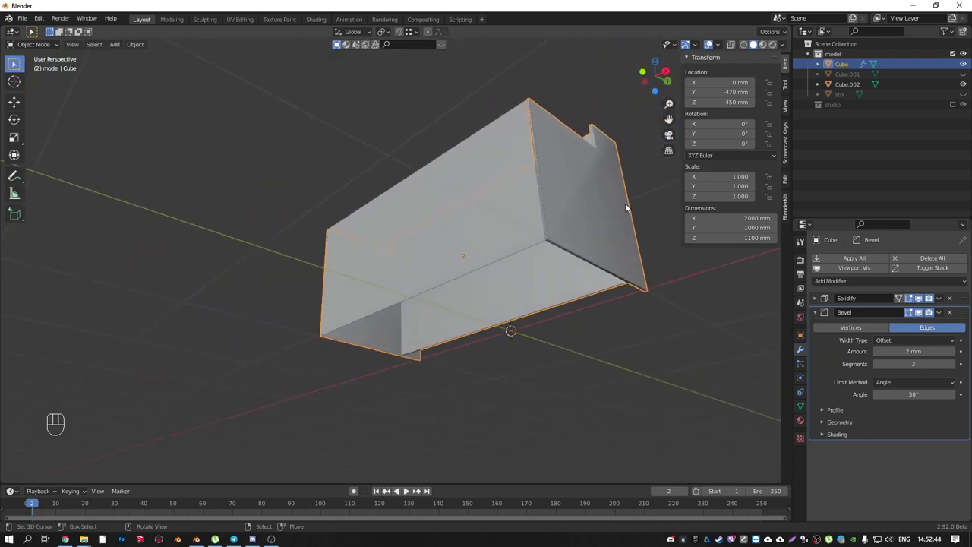
{"action": "left_click_drag", "start_coordinate": [569, 195], "coordinate": [560, 220]}
{"action": "left_click_drag", "start_coordinate": [571, 185], "coordinate": [505, 242]}
{"action": "left_click_drag", "start_coordinate": [474, 200], "coordinate": [500, 219]}
{"action": "left_click_drag", "start_coordinate": [573, 247], "coordinate": [468, 249]}
{"action": "left_click_drag", "start_coordinate": [460, 243], "coordinate": [443, 215]}
- Turn on Auto Smooth in the desk's mesh normals and tick Harden Normals in its Bevel modifier
{"action": "left_click", "coordinate": [806, 405]}
{"action": "left_click", "coordinate": [815, 433]}
{"action": "left_click", "coordinate": [879, 448]}
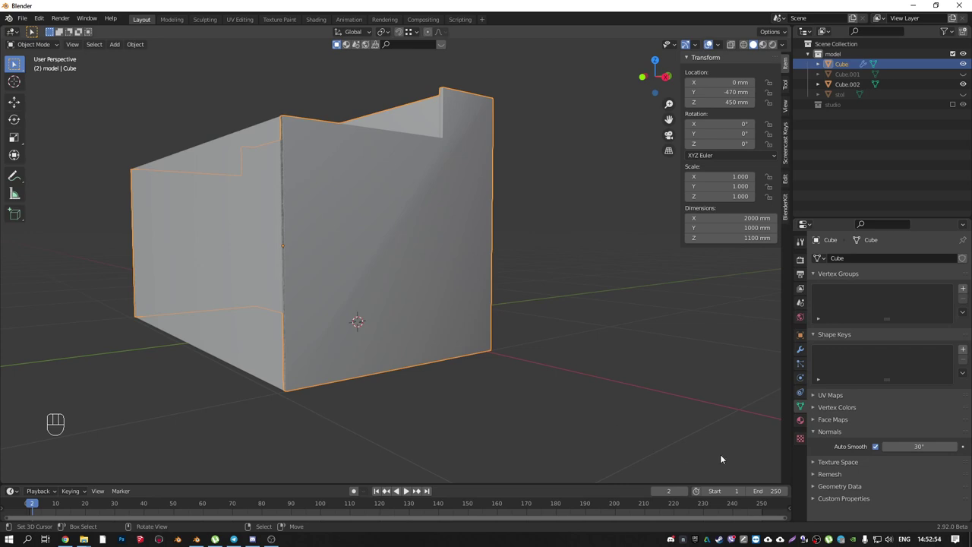
{"action": "left_click", "coordinate": [803, 350]}
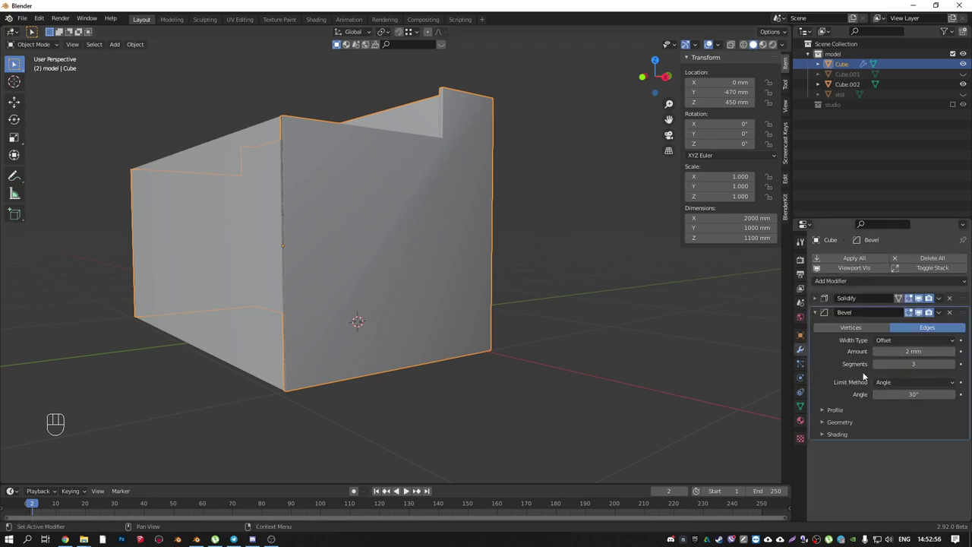
{"action": "left_click", "coordinate": [826, 440]}
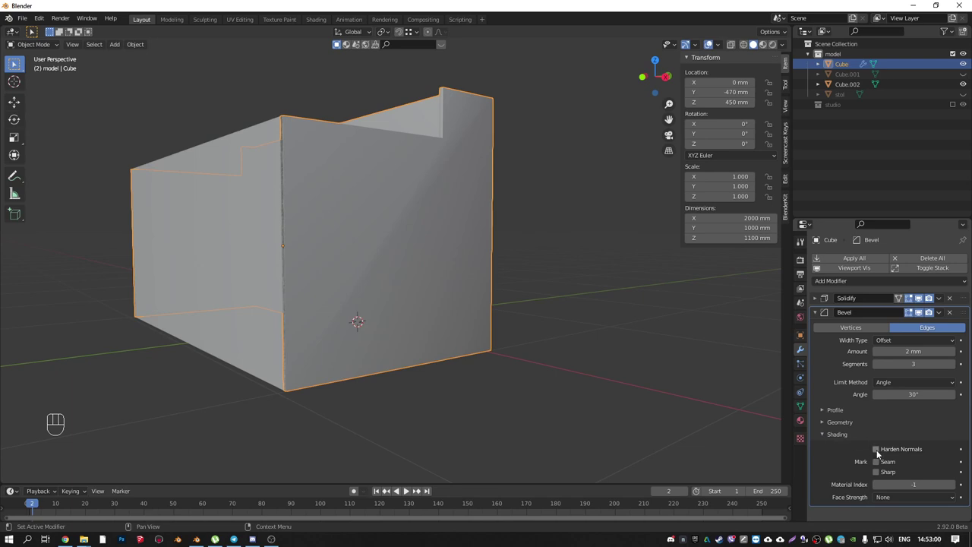
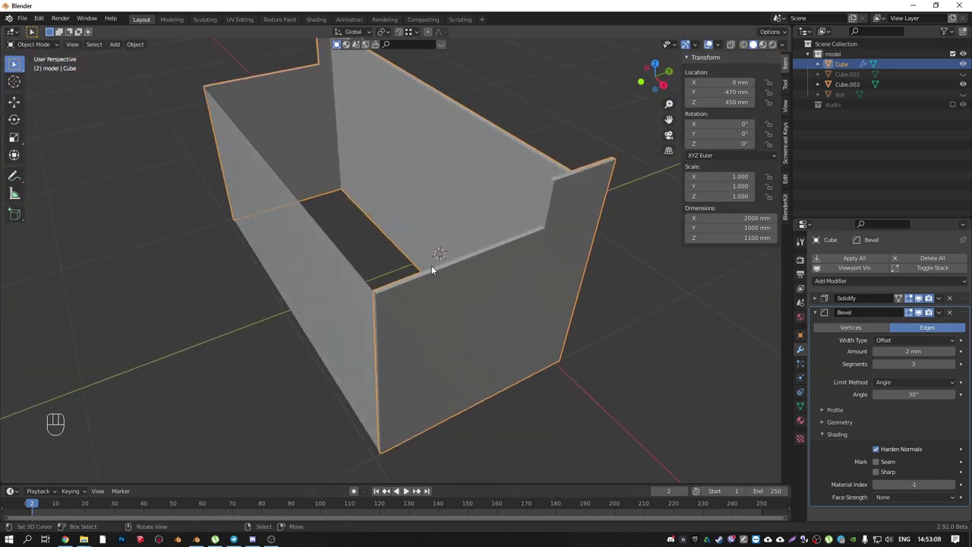
{"action": "left_click_drag", "start_coordinate": [430, 273], "coordinate": [461, 257]}
- Move Cube.002's side vertices along X to 1960 mm wide and shift its bottom edge loop for a 100 mm strip
{"action": "left_click_drag", "start_coordinate": [350, 308], "coordinate": [501, 208]}
{"action": "right_click", "coordinate": [426, 196]}
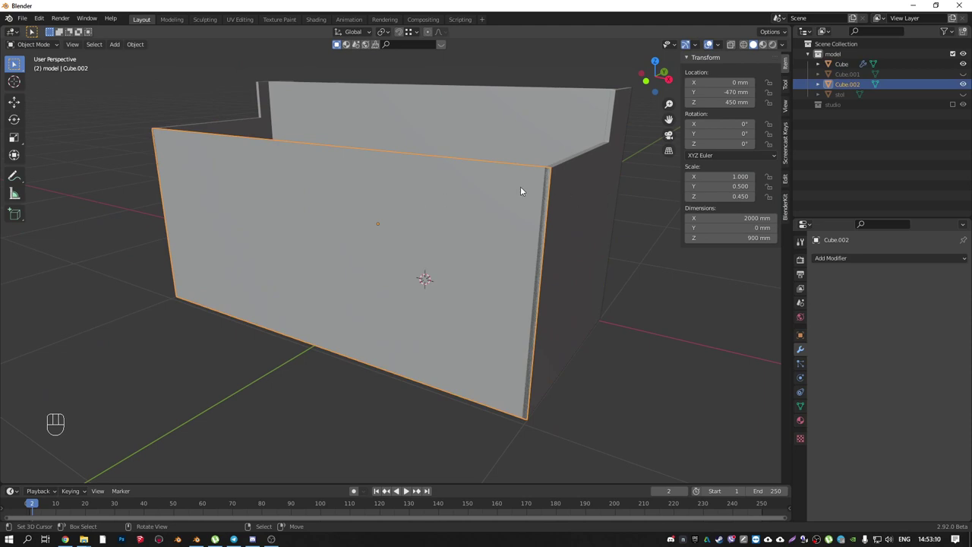
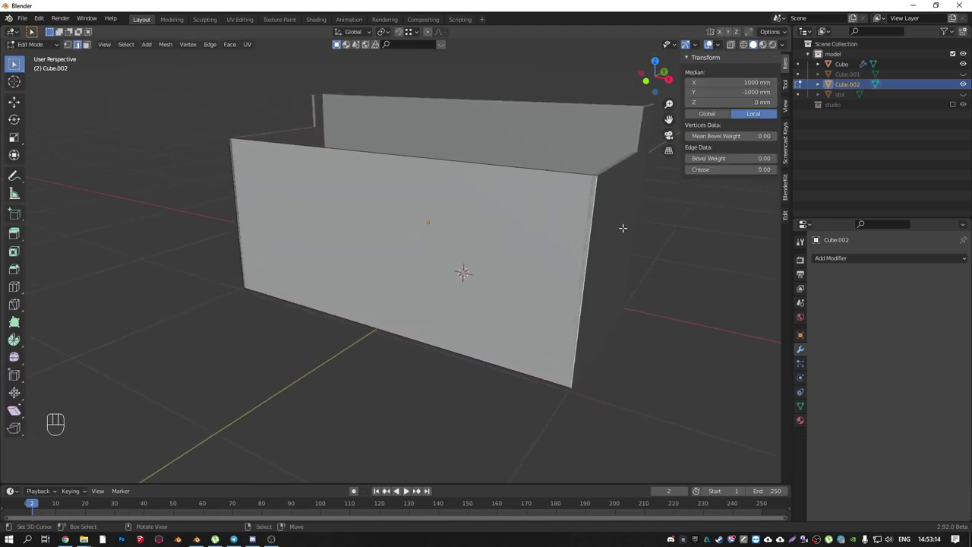
{"action": "key", "text": "g"}
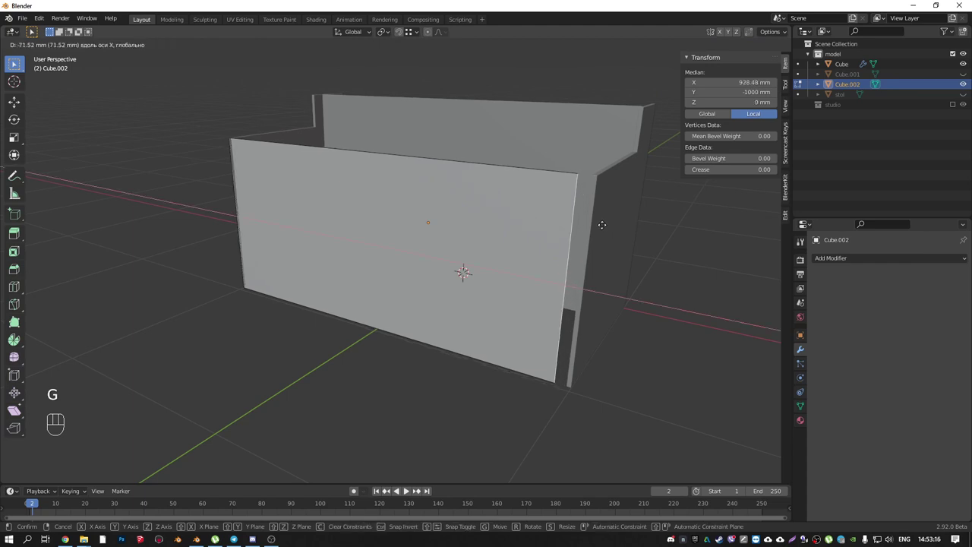
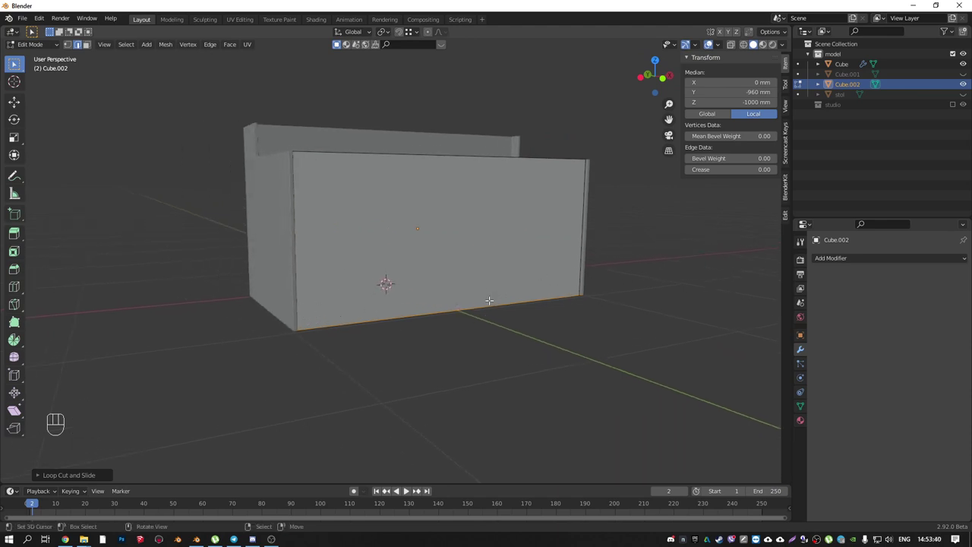
{"action": "key", "text": "g"}
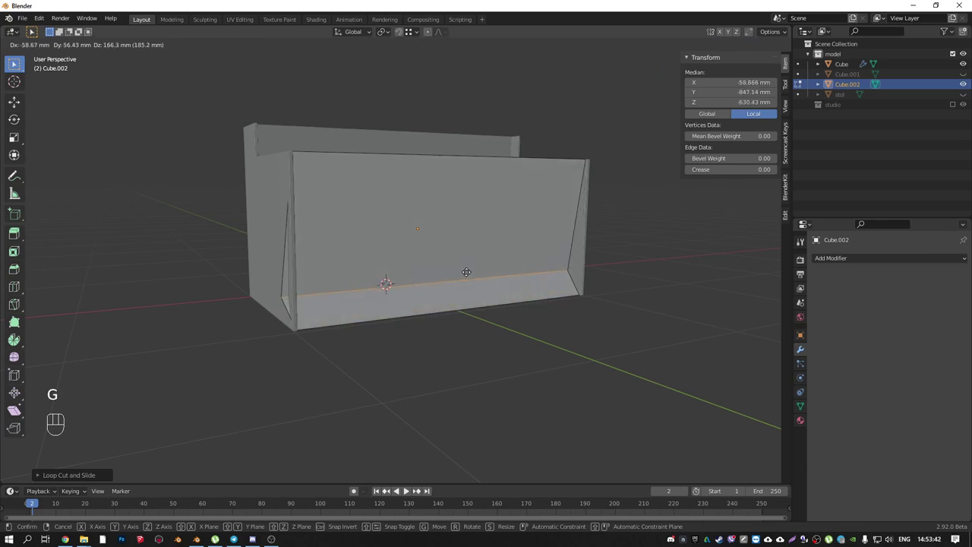
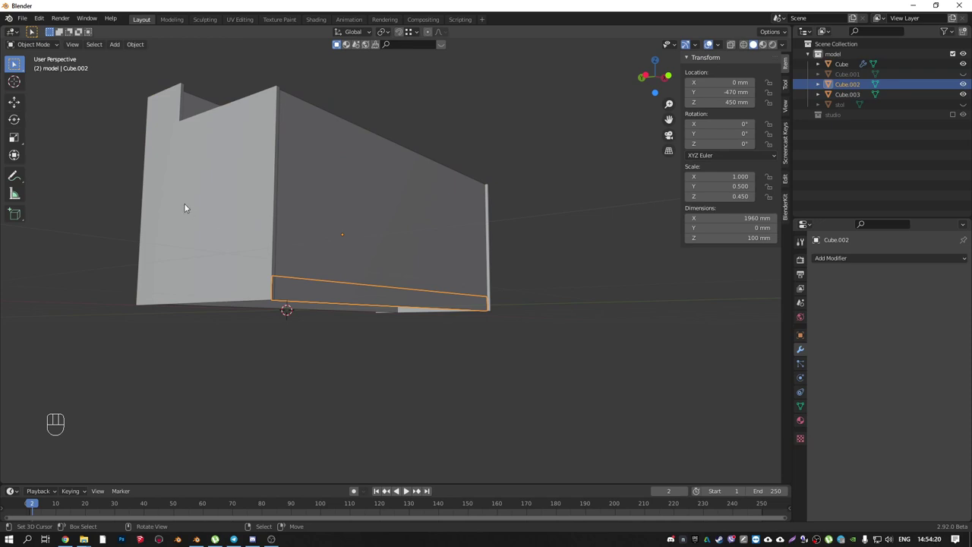
- Attempt linking the desk body's data to the base strip with Ctrl+L, then undo the wrong result
{"action": "right_click", "coordinate": [189, 208]}
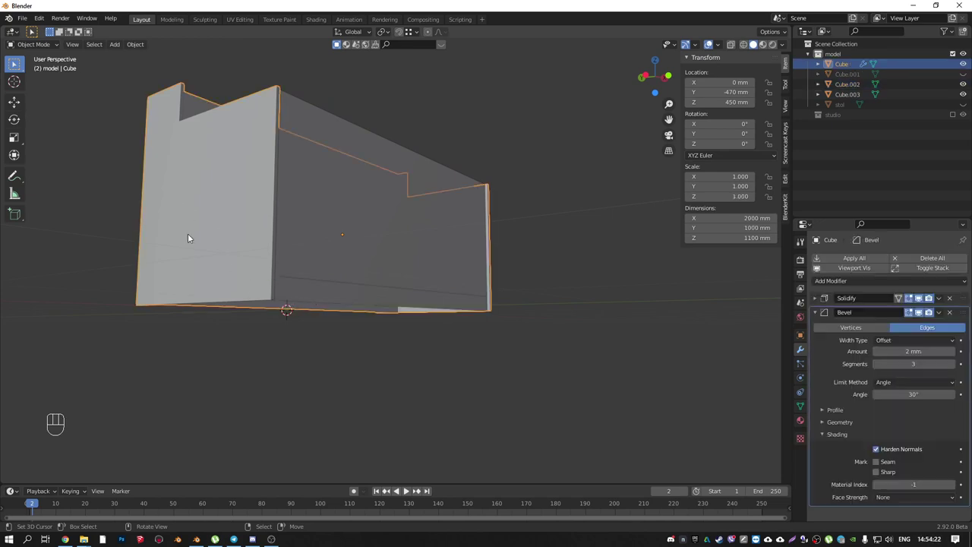
{"action": "right_click", "coordinate": [320, 295]}
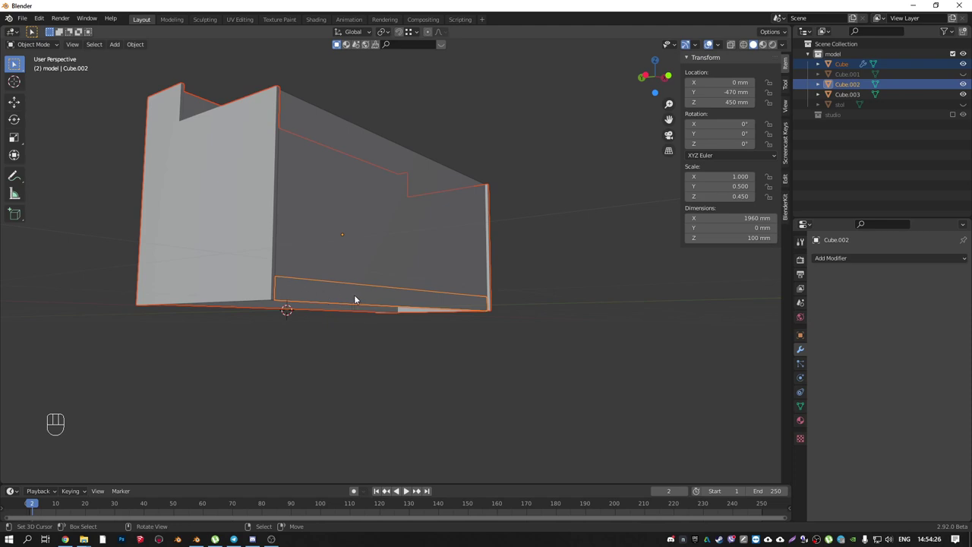
{"action": "key", "text": "ctrl+l"}
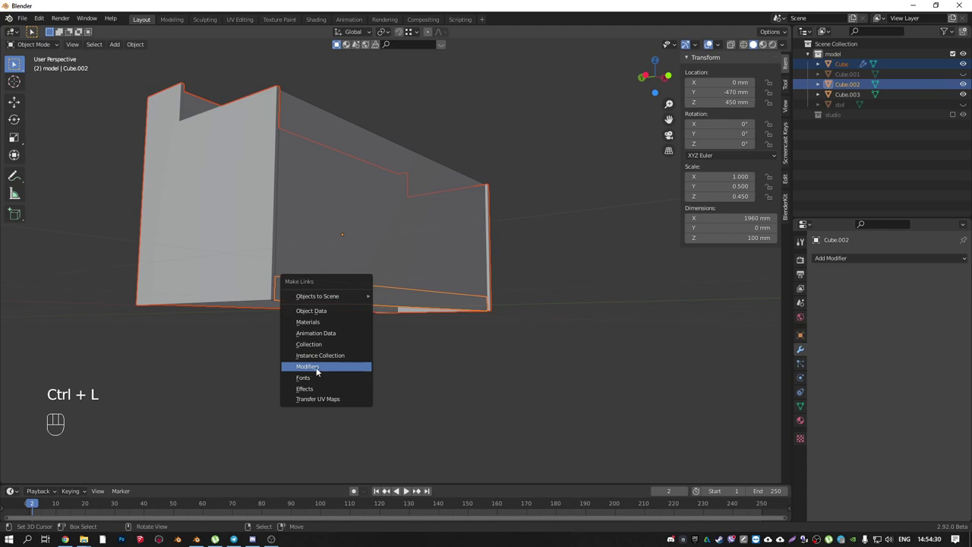
{"action": "left_click_drag", "start_coordinate": [321, 294], "coordinate": [341, 238]}
{"action": "left_click_drag", "start_coordinate": [302, 255], "coordinate": [260, 239]}
{"action": "left_click_drag", "start_coordinate": [369, 264], "coordinate": [372, 301]}
{"action": "key", "text": "ctrl+z"}
{"action": "right_click", "coordinate": [321, 330]}
{"action": "left_click_drag", "start_coordinate": [329, 340], "coordinate": [329, 352]}
{"action": "middle_click", "coordinate": [298, 284]}
{"action": "left_click_drag", "start_coordinate": [324, 345], "coordinate": [310, 363]}
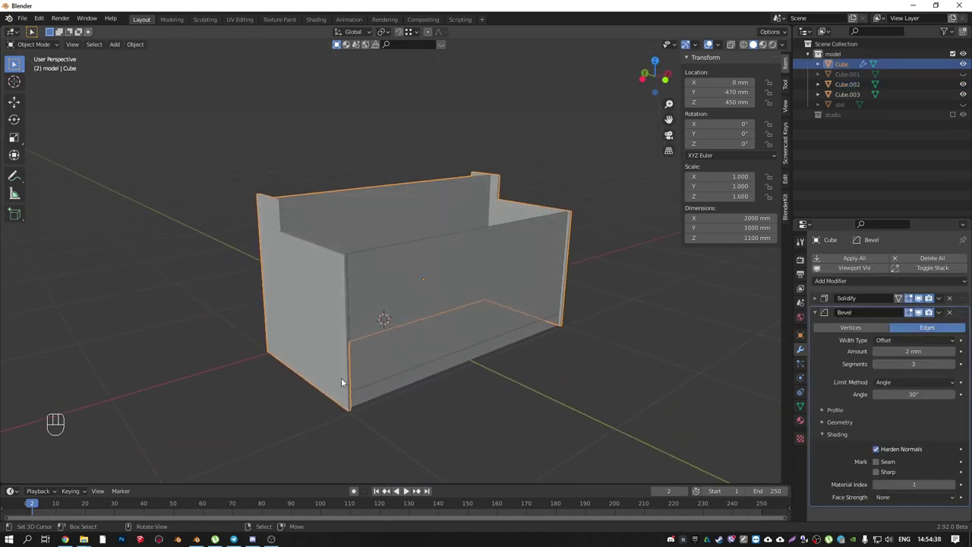
- Copy the desk body's Solidify and Bevel modifiers onto the base strip and inspect its bevelled edge
{"action": "right_click", "coordinate": [373, 395]}
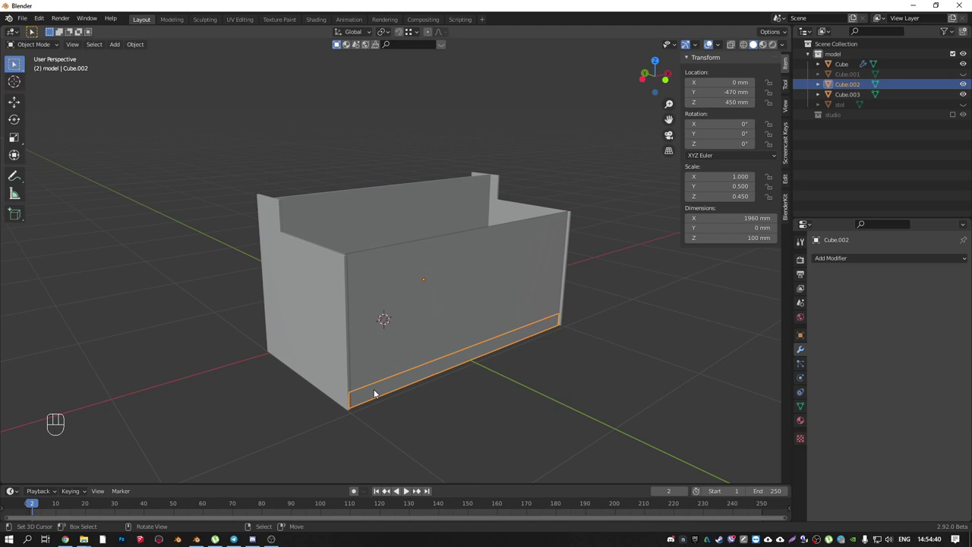
{"action": "right_click", "coordinate": [288, 294]}
{"action": "right_click", "coordinate": [388, 388]}
{"action": "right_click", "coordinate": [289, 302]}
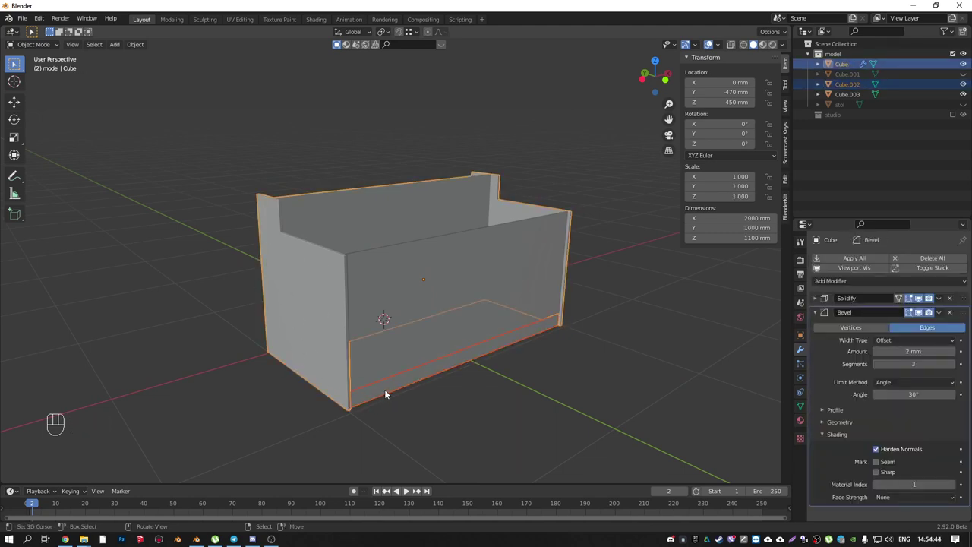
{"action": "key", "text": "ctrl+l"}
{"action": "left_click_drag", "start_coordinate": [392, 360], "coordinate": [419, 305]}
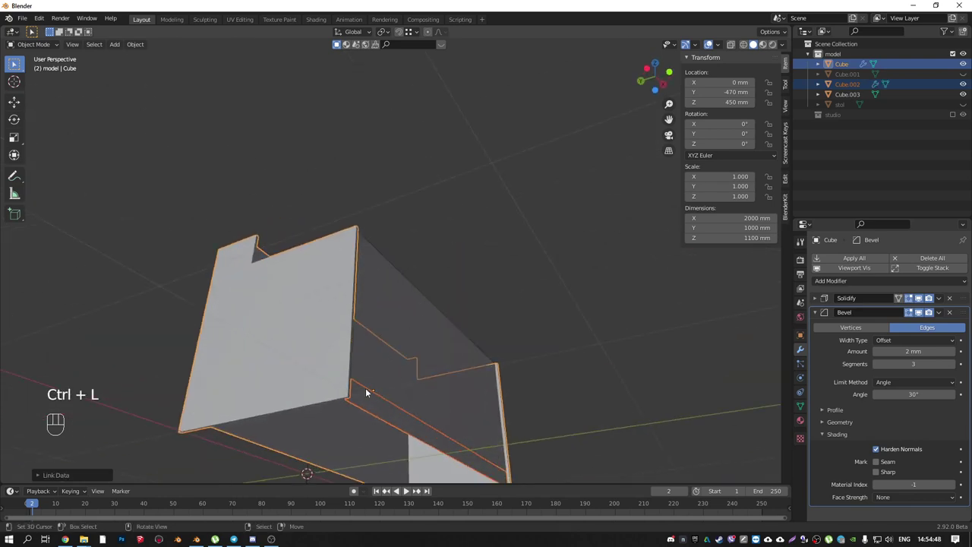
{"action": "left_click_drag", "start_coordinate": [362, 388], "coordinate": [347, 374]}
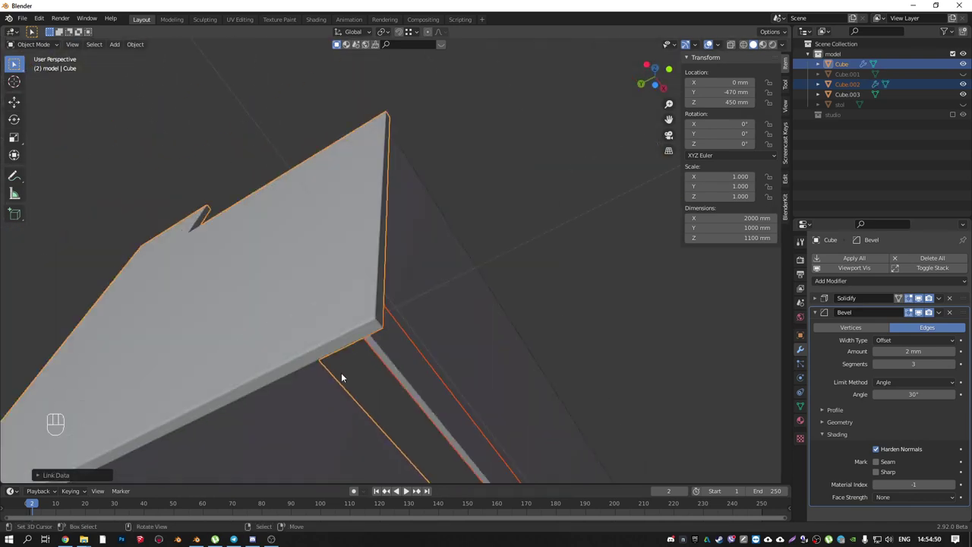
{"action": "left_click_drag", "start_coordinate": [370, 357], "coordinate": [368, 334]}
{"action": "left_click_drag", "start_coordinate": [358, 345], "coordinate": [468, 461]}
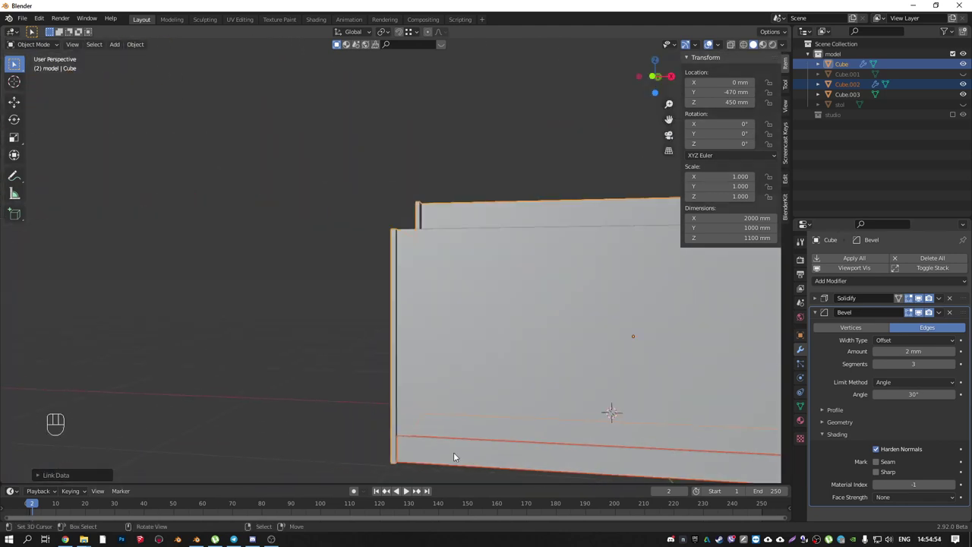
{"action": "left_click_drag", "start_coordinate": [458, 382], "coordinate": [319, 345]}
{"action": "left_click_drag", "start_coordinate": [363, 316], "coordinate": [331, 328]}
{"action": "middle_click", "coordinate": [330, 327]}
- Apply the selected part's transforms with Ctrl+A and look the model over
{"action": "left_click_drag", "start_coordinate": [208, 210], "coordinate": [628, 506]}
{"action": "key", "text": "ctrl+a"}
{"action": "left_click_drag", "start_coordinate": [367, 297], "coordinate": [475, 218]}
{"action": "left_click_drag", "start_coordinate": [344, 256], "coordinate": [292, 277]}
{"action": "right_click", "coordinate": [334, 270]}
{"action": "left_click_drag", "start_coordinate": [323, 274], "coordinate": [314, 394]}
{"action": "left_click_drag", "start_coordinate": [344, 237], "coordinate": [325, 365]}
{"action": "left_click_drag", "start_coordinate": [289, 294], "coordinate": [287, 304]}
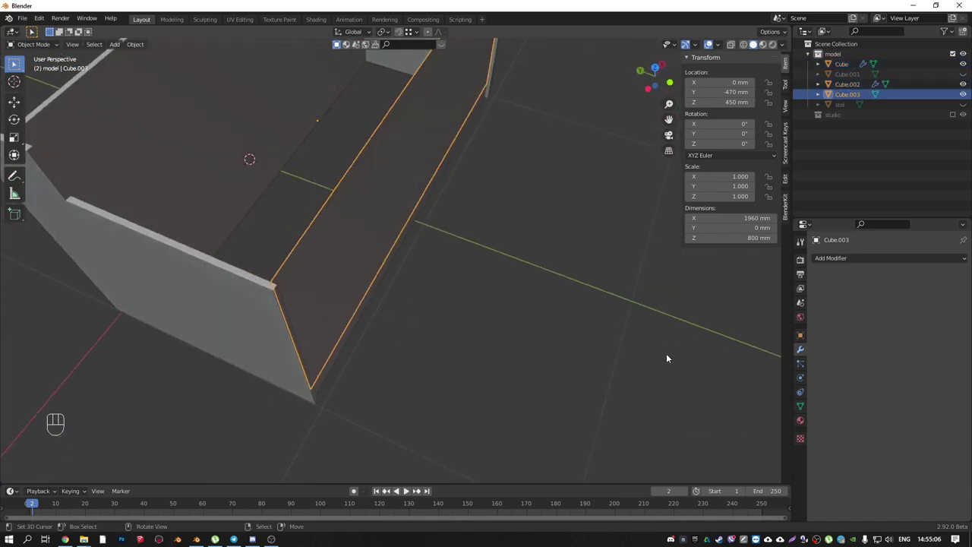
{"action": "middle_click", "coordinate": [414, 285]}
{"action": "middle_click", "coordinate": [355, 299]}
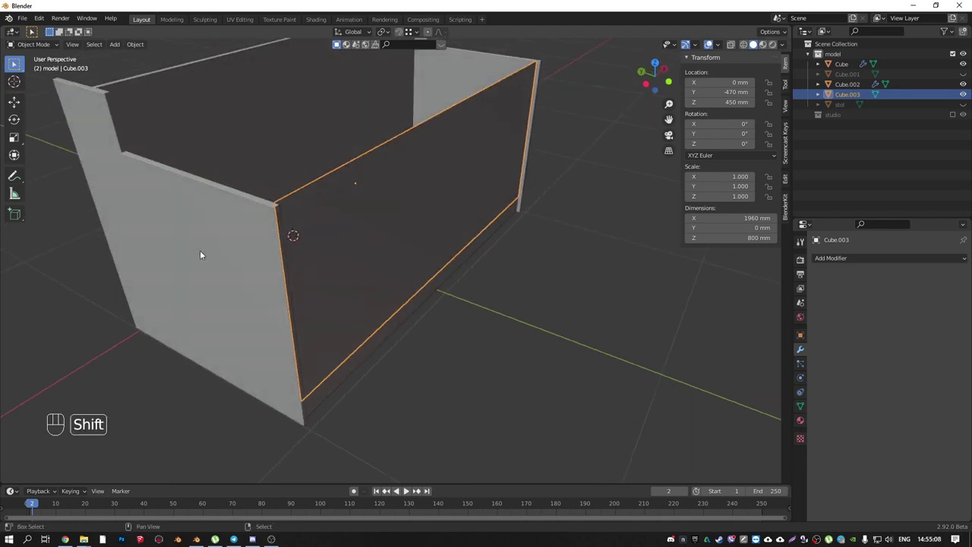
- Copy the desk body's modifiers onto the front panel, making it 20 mm thick
{"action": "right_click", "coordinate": [181, 227]}
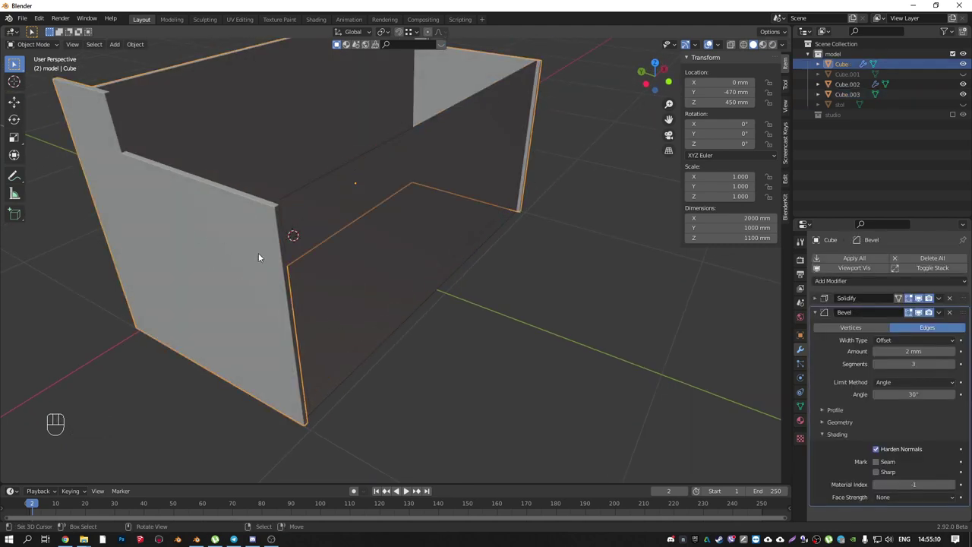
{"action": "right_click", "coordinate": [335, 224]}
{"action": "right_click", "coordinate": [221, 252]}
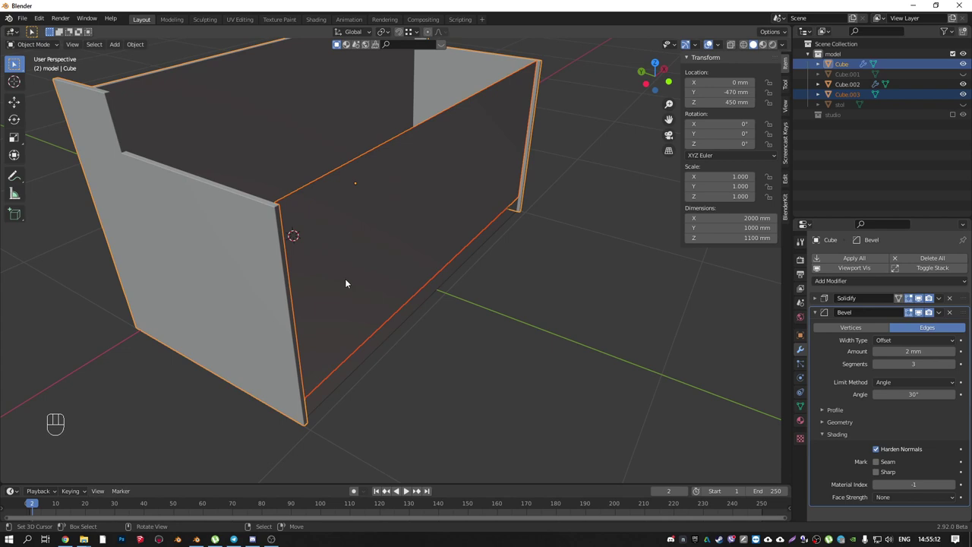
{"action": "key", "text": "ctrl+l"}
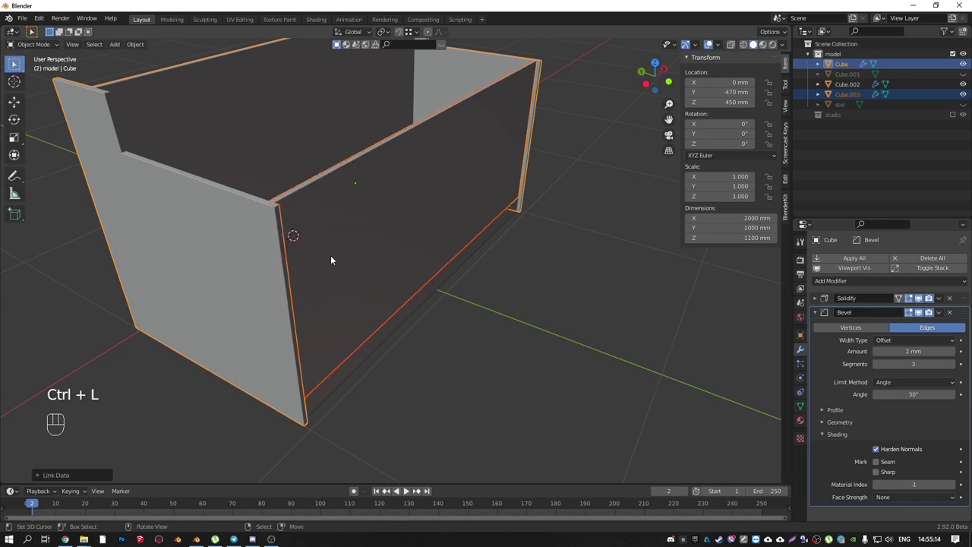
{"action": "middle_click", "coordinate": [348, 184]}
{"action": "middle_click", "coordinate": [338, 217]}
- Recalculate the panel's normals outward and start a vertical loop cut across it in front view
{"action": "key", "text": "Tab"}
{"action": "key", "text": "a"}
{"action": "key", "text": "a"}
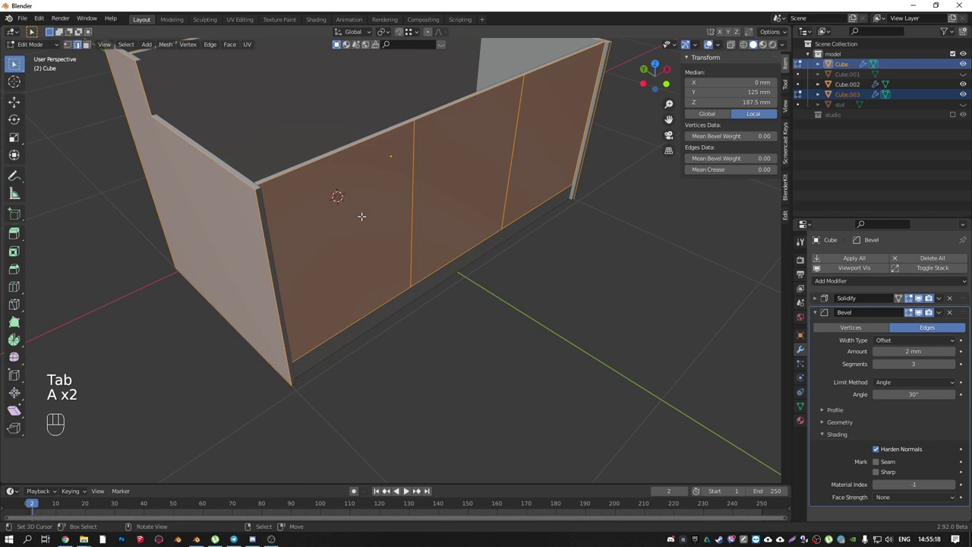
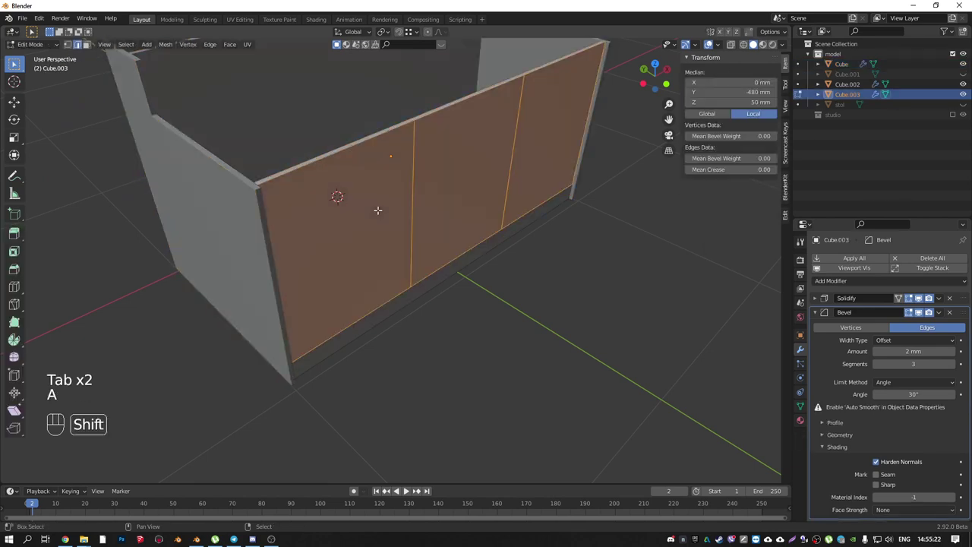
{"action": "key", "text": "shift+n"}
{"action": "key", "text": "ctrl+shift+n"}
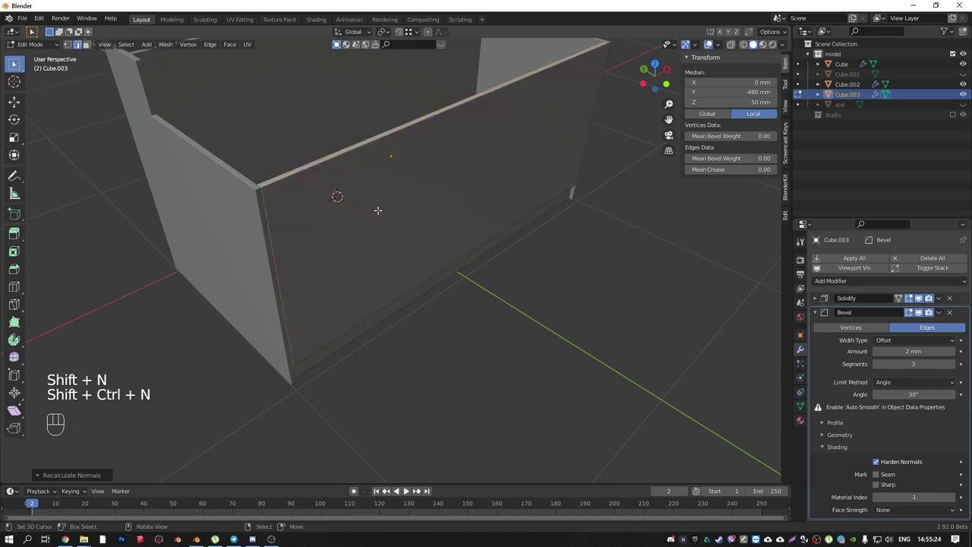
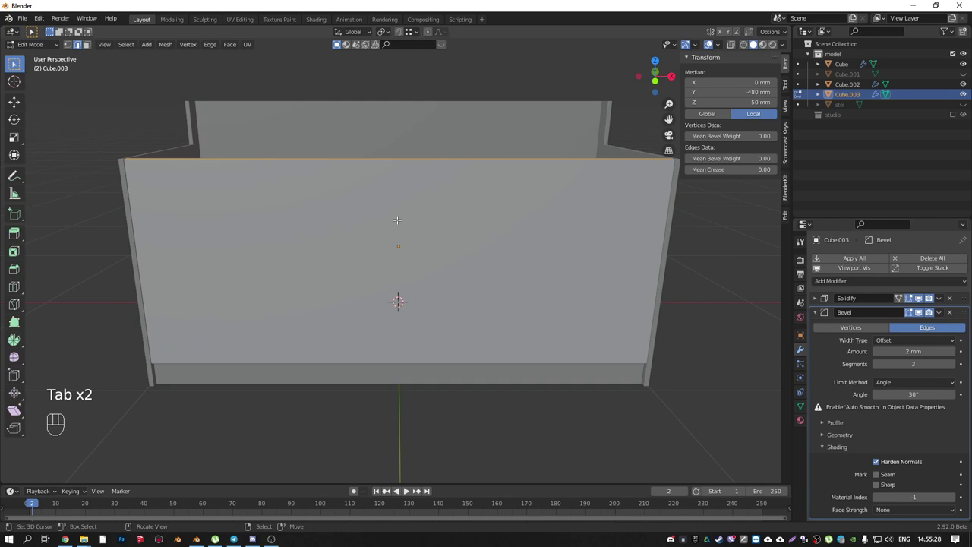
{"action": "key", "text": "KP_1"}
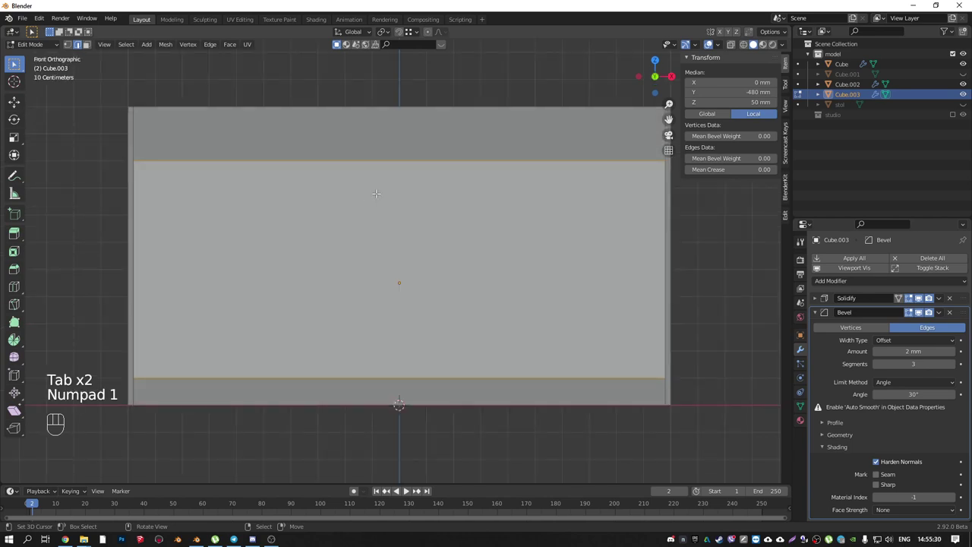
{"action": "key", "text": "ctrl+r"}
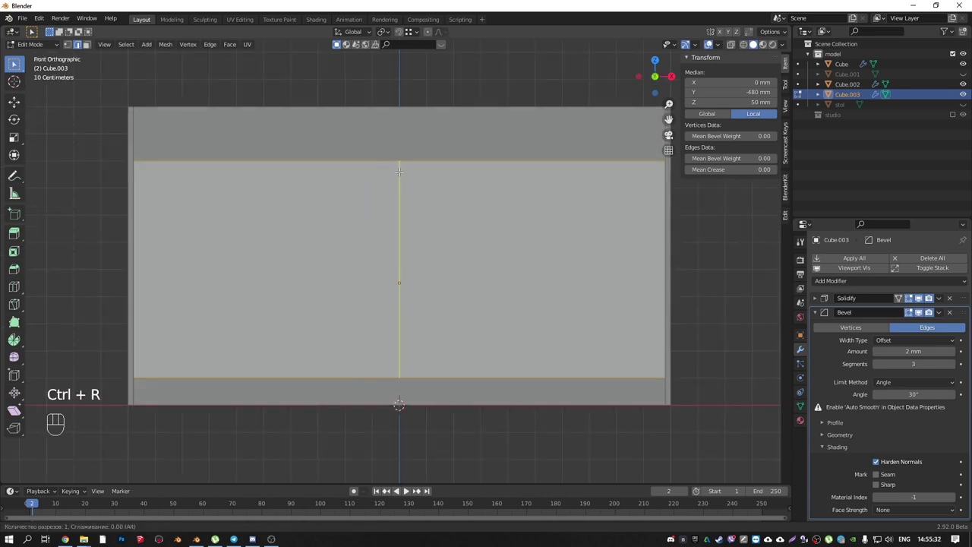
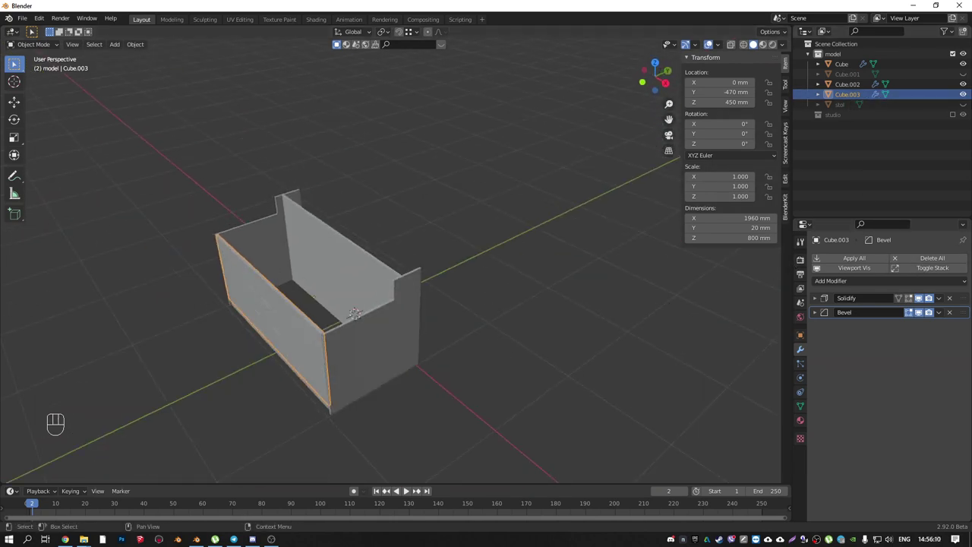
- Pick the front panel Cube.003 in the outliner and zoom onto the counter's upper ledge
{"action": "left_click", "coordinate": [964, 74]}
{"action": "left_click", "coordinate": [965, 75]}
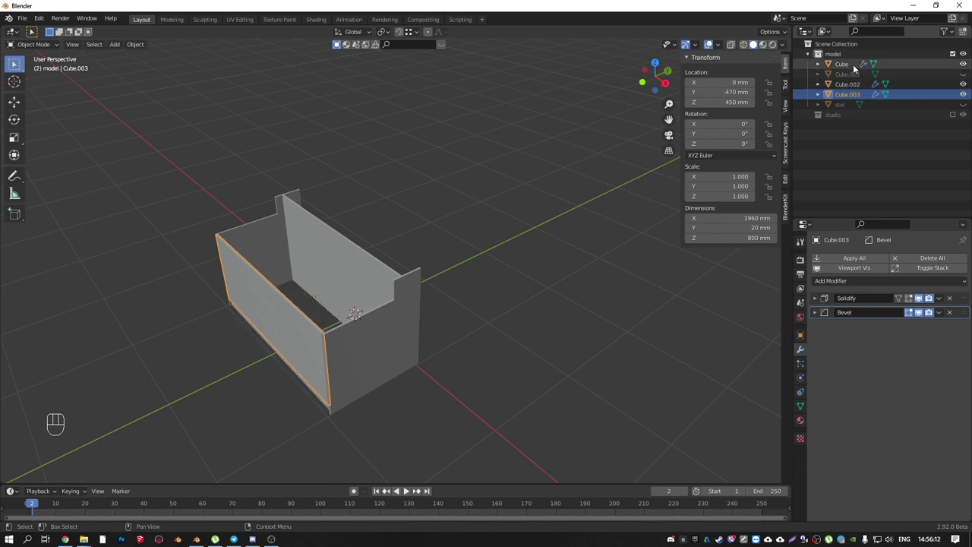
{"action": "left_click", "coordinate": [967, 107]}
{"action": "left_click_drag", "start_coordinate": [450, 253], "coordinate": [473, 226]}
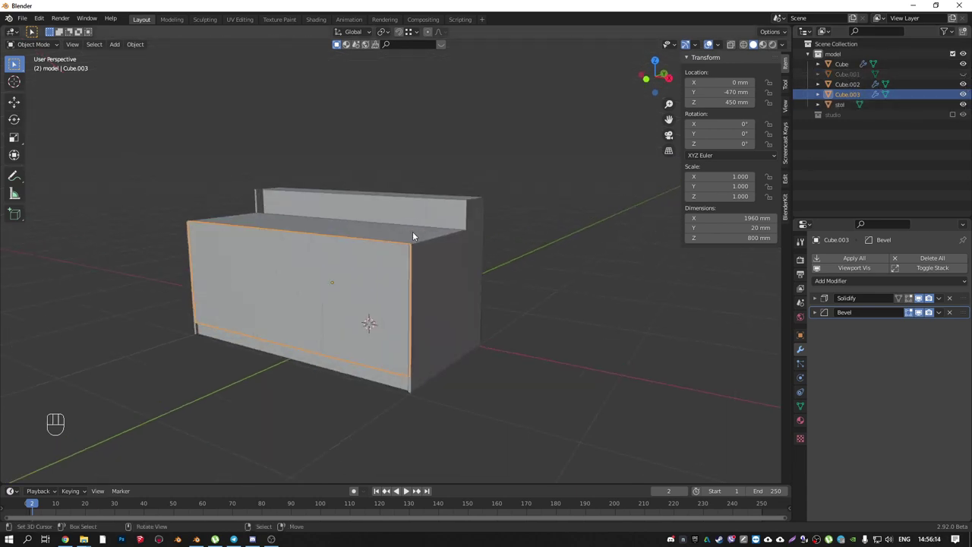
{"action": "left_click_drag", "start_coordinate": [433, 251], "coordinate": [433, 262]}
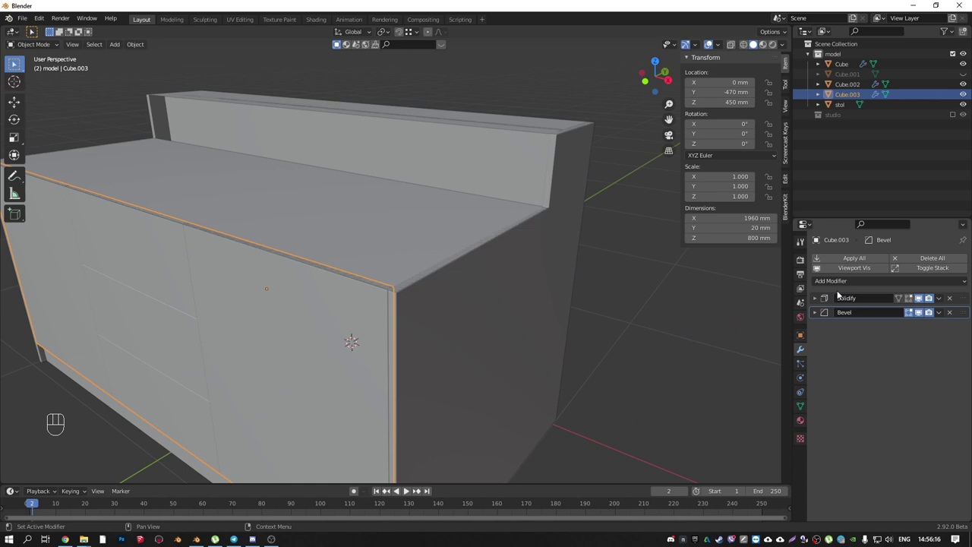
- Copy Cube.003's Solidify and Bevel modifiers onto the desk top stol and apply its scale
{"action": "right_click", "coordinate": [448, 243]}
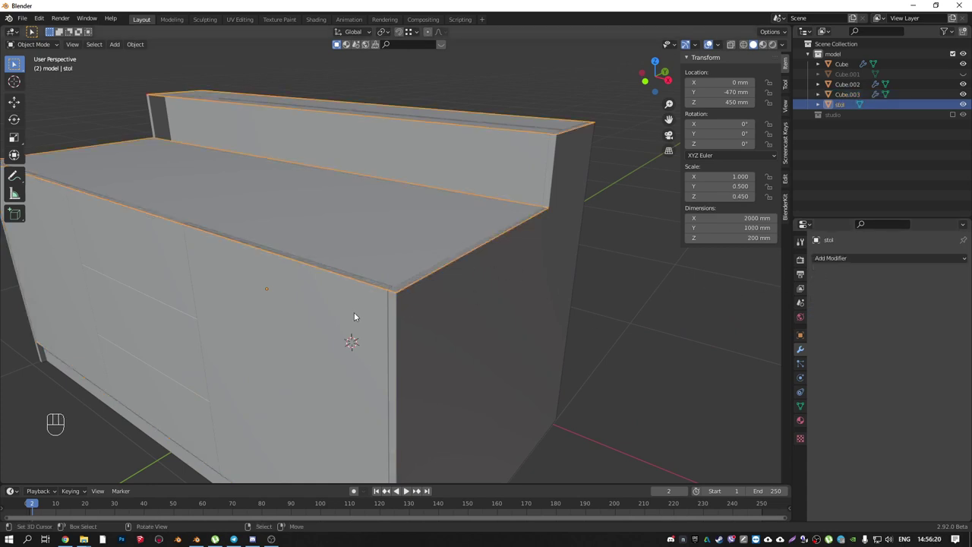
{"action": "right_click", "coordinate": [356, 315]}
{"action": "key", "text": "ctrl+l"}
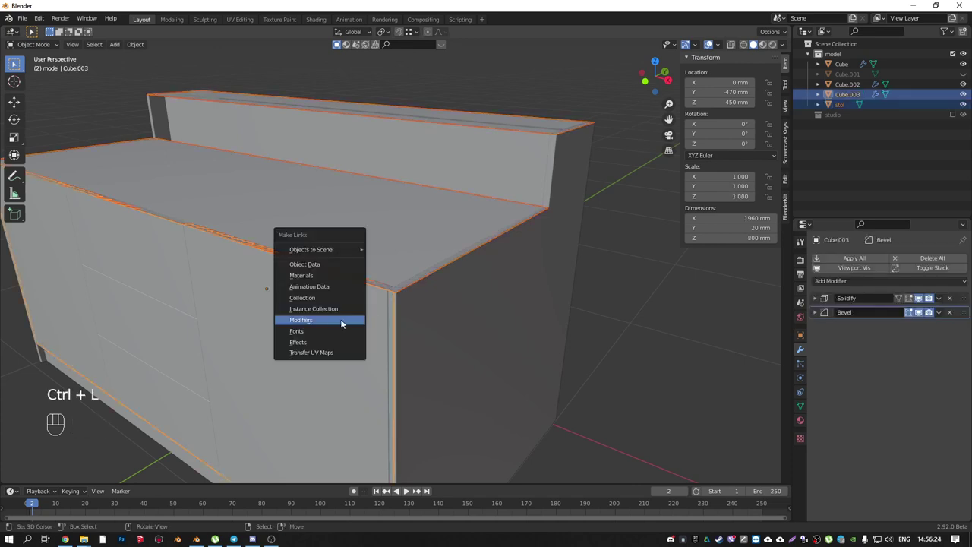
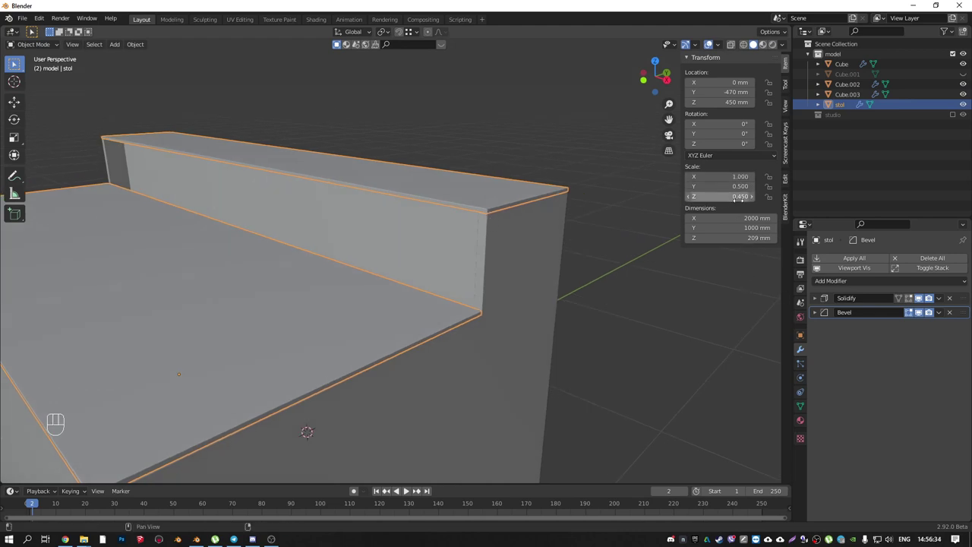
{"action": "key", "text": "ctrl+a"}
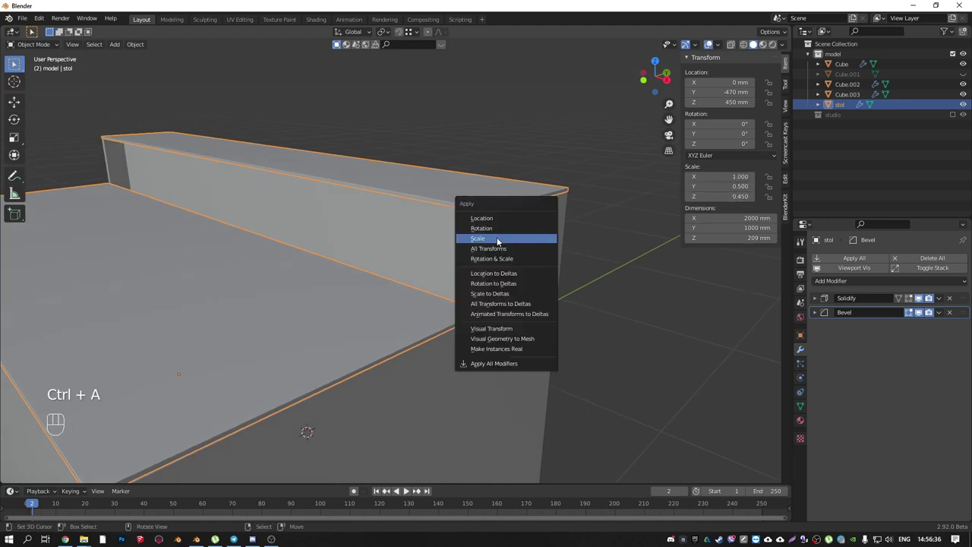
{"action": "left_click_drag", "start_coordinate": [480, 234], "coordinate": [453, 227]}
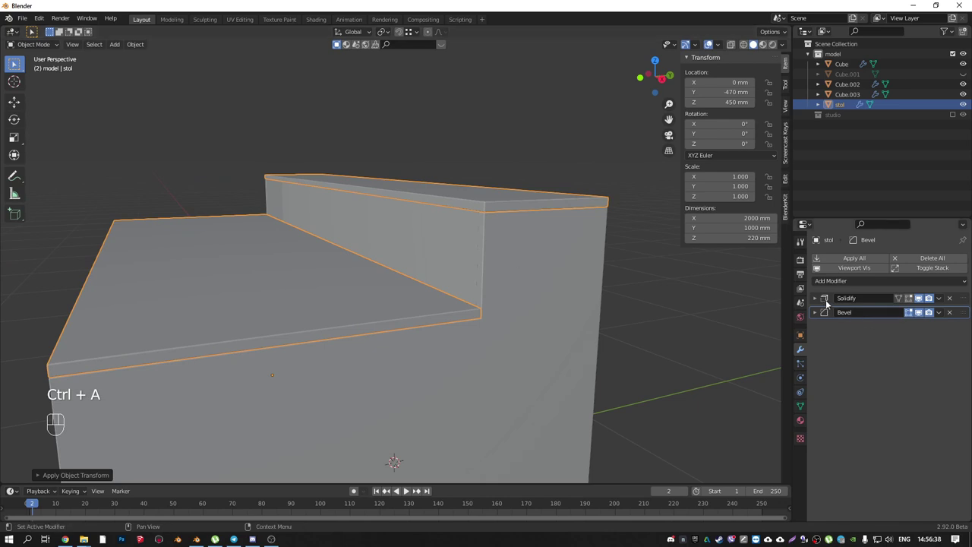
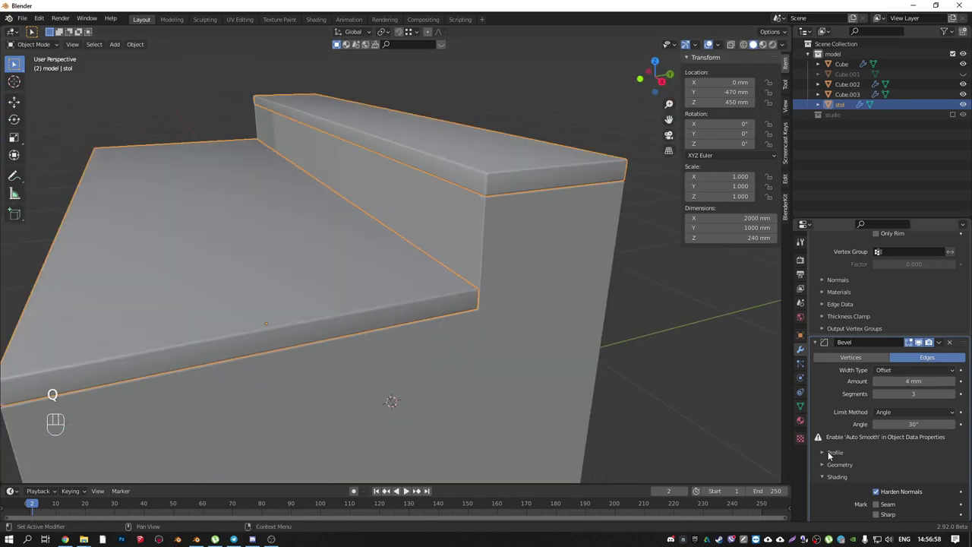
- Enable Auto Smooth on the desk top, then select the counter body and frame a bevelled corner
{"action": "left_click", "coordinate": [803, 410]}
{"action": "left_click", "coordinate": [879, 447]}
{"action": "left_click_drag", "start_coordinate": [487, 294], "coordinate": [483, 299]}
{"action": "left_click_drag", "start_coordinate": [493, 301], "coordinate": [531, 311]}
{"action": "left_click_drag", "start_coordinate": [521, 305], "coordinate": [479, 285]}
{"action": "left_click_drag", "start_coordinate": [544, 332], "coordinate": [554, 298]}
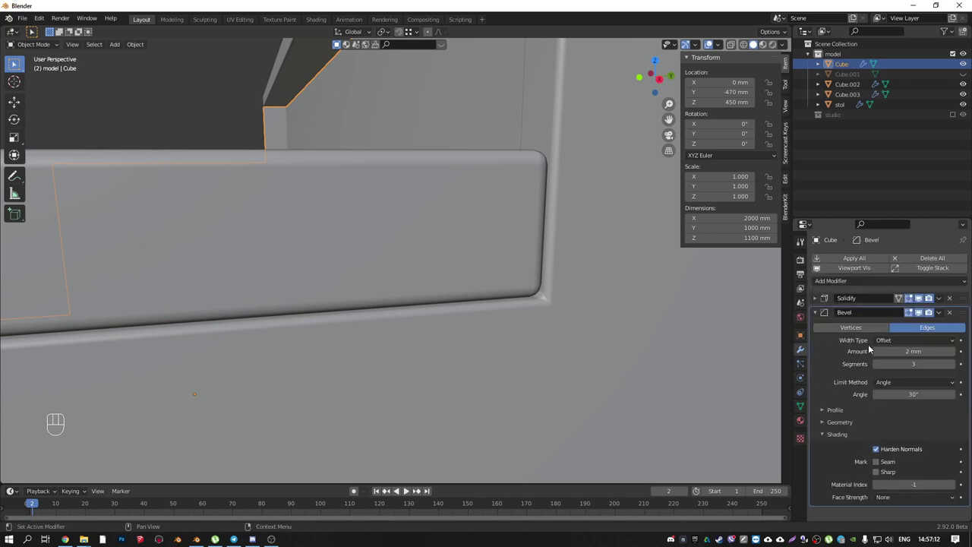
- Set the Cube's Bevel outer miter to Arc, inspect the rounded corners and enter mesh editing
{"action": "left_click", "coordinate": [823, 424]}
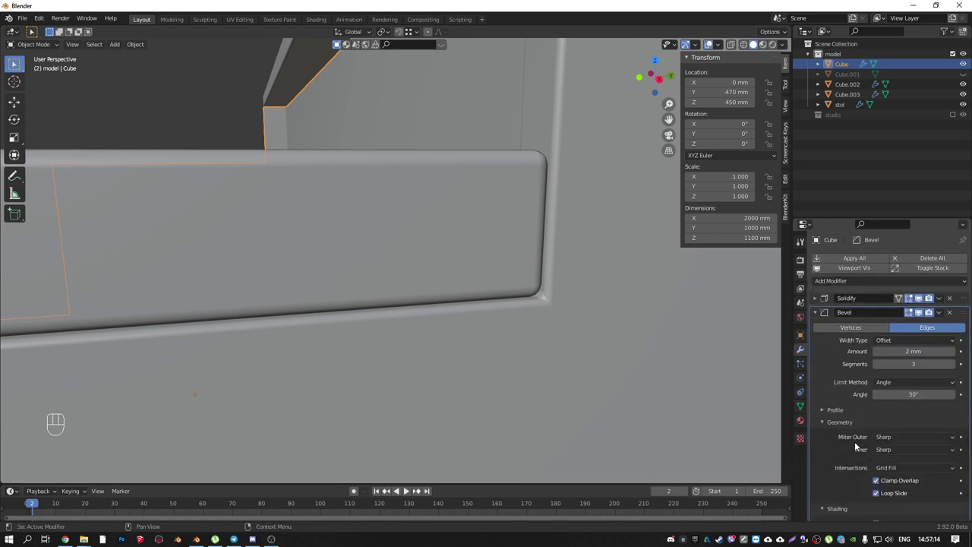
{"action": "left_click_drag", "start_coordinate": [904, 440], "coordinate": [888, 474]}
{"action": "left_click_drag", "start_coordinate": [541, 261], "coordinate": [574, 290]}
{"action": "left_click_drag", "start_coordinate": [576, 307], "coordinate": [568, 282]}
{"action": "middle_click", "coordinate": [437, 198]}
{"action": "left_click_drag", "start_coordinate": [378, 174], "coordinate": [415, 212]}
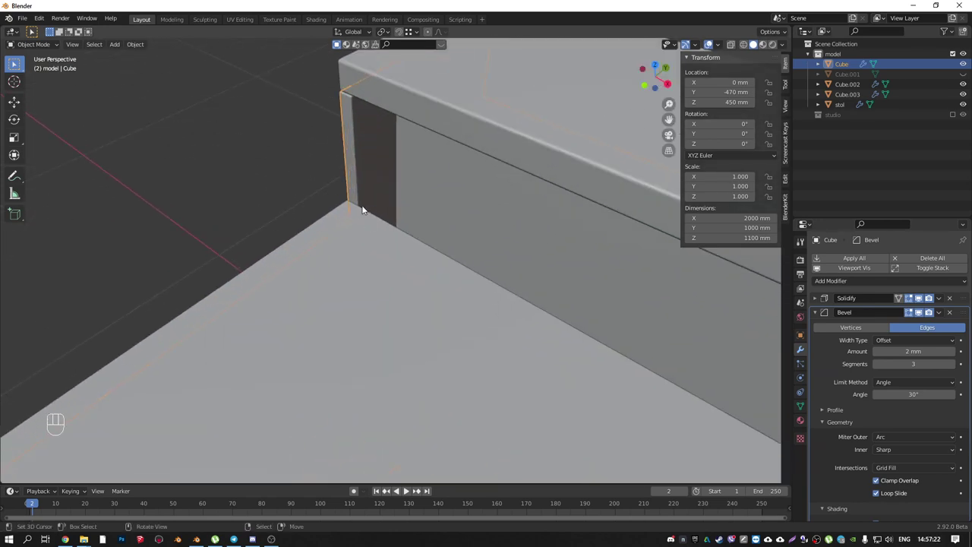
{"action": "left_click_drag", "start_coordinate": [394, 163], "coordinate": [379, 145]}
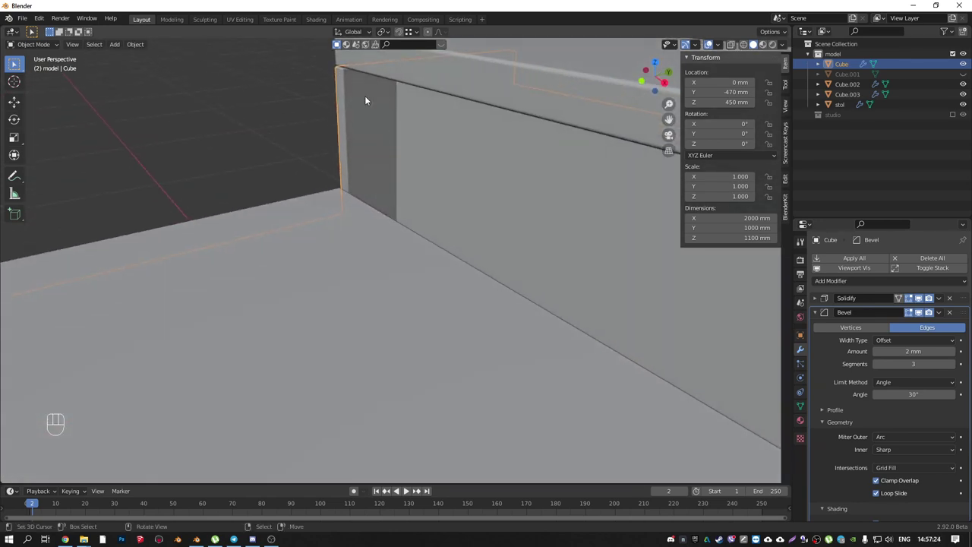
{"action": "left_click_drag", "start_coordinate": [418, 162], "coordinate": [405, 164]}
{"action": "left_click_drag", "start_coordinate": [443, 206], "coordinate": [391, 195]}
{"action": "key", "text": "Tab"}
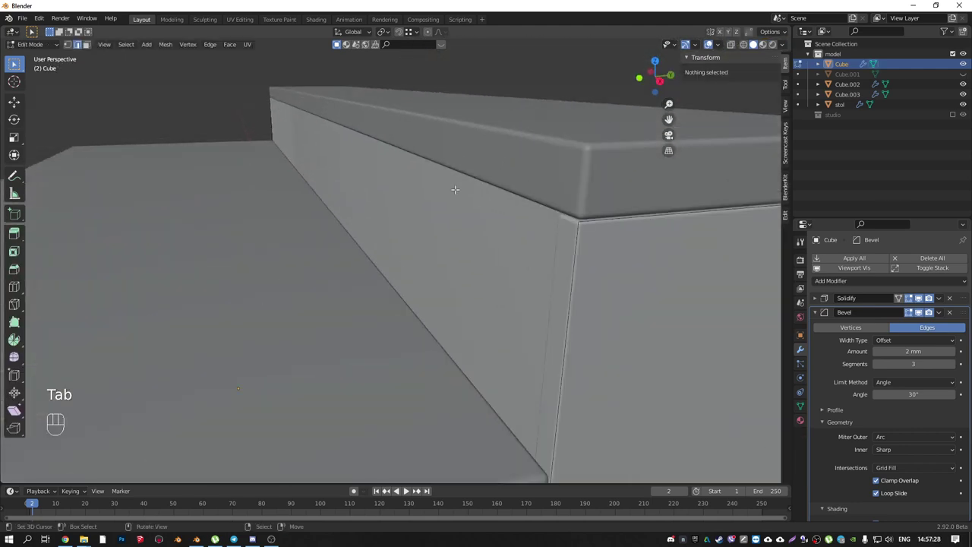
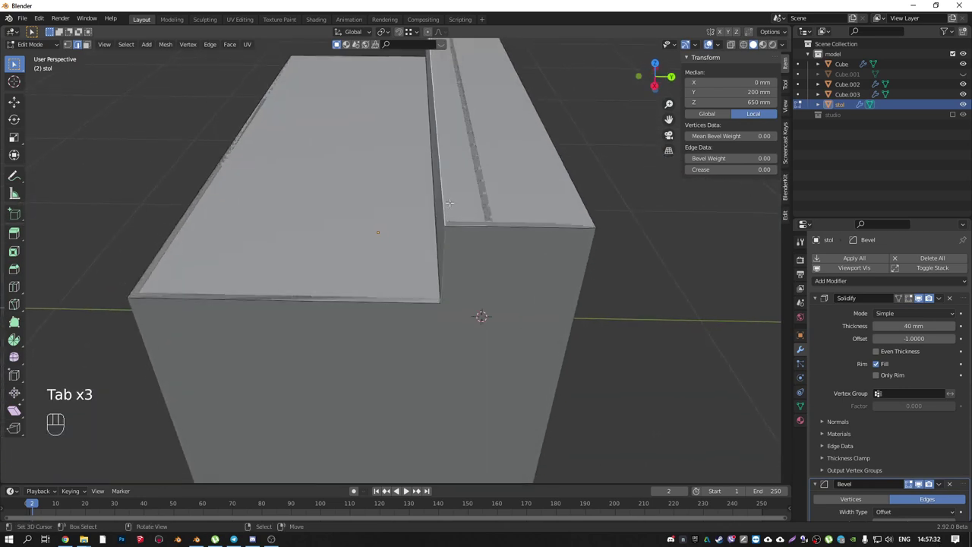
- Move desk top vertices, add a loop cut across stol and scale it outward along X
{"action": "key", "text": "g"}
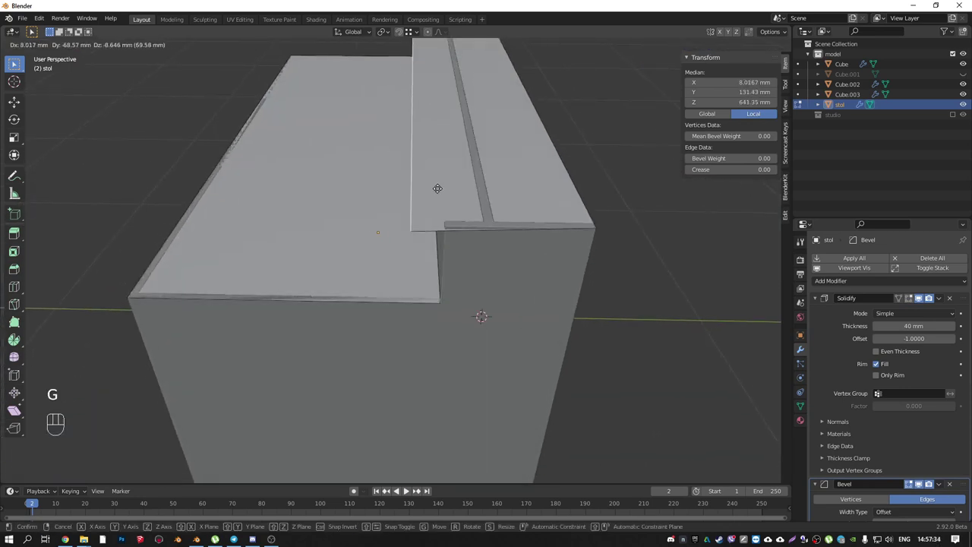
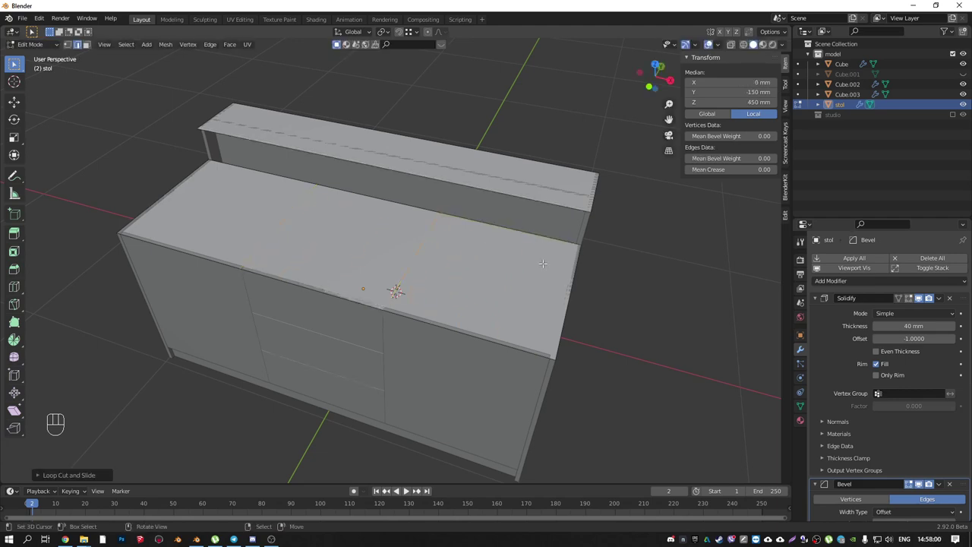
{"action": "key", "text": "s"}
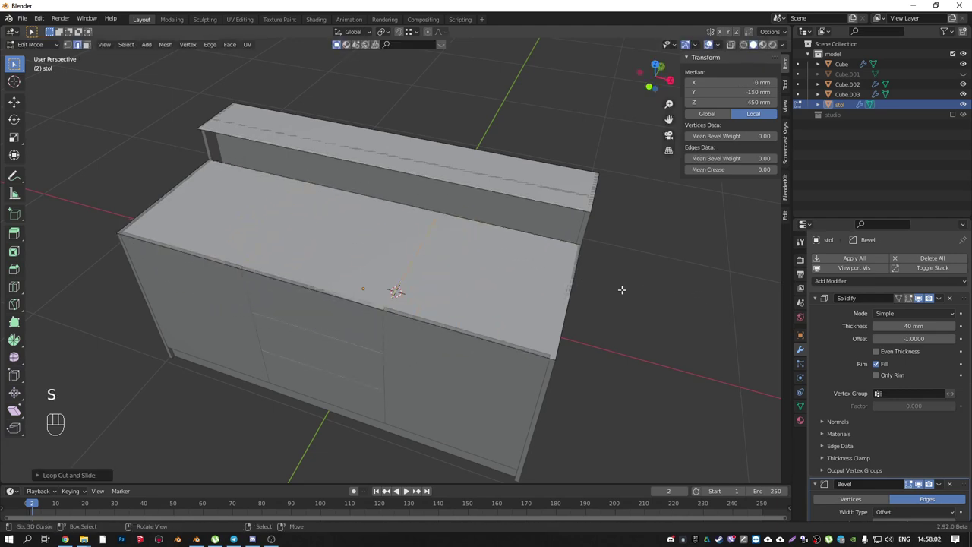
{"action": "key", "text": "s"}
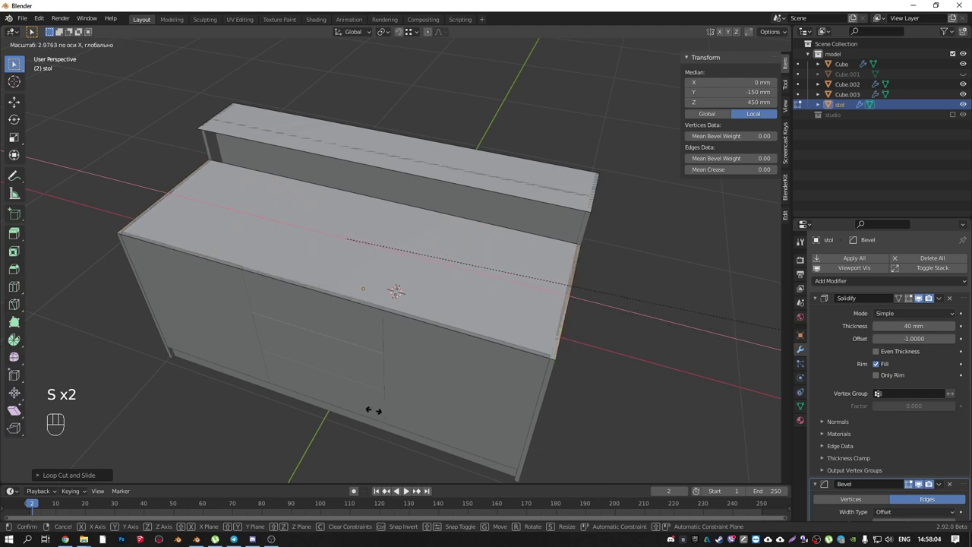
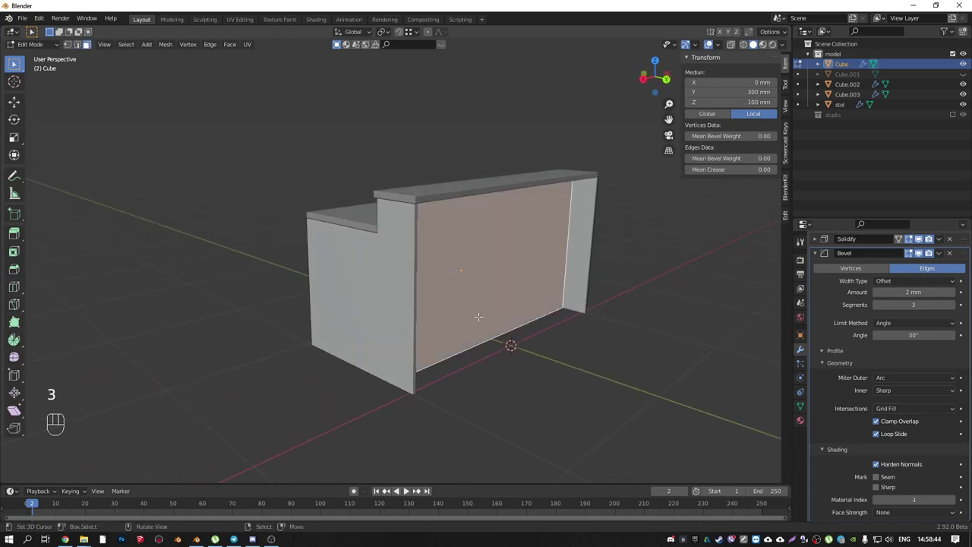
- Duplicate the back face into a new panel Cube.004 and move it back to Y -510 mm
{"action": "key", "text": "shift+d"}
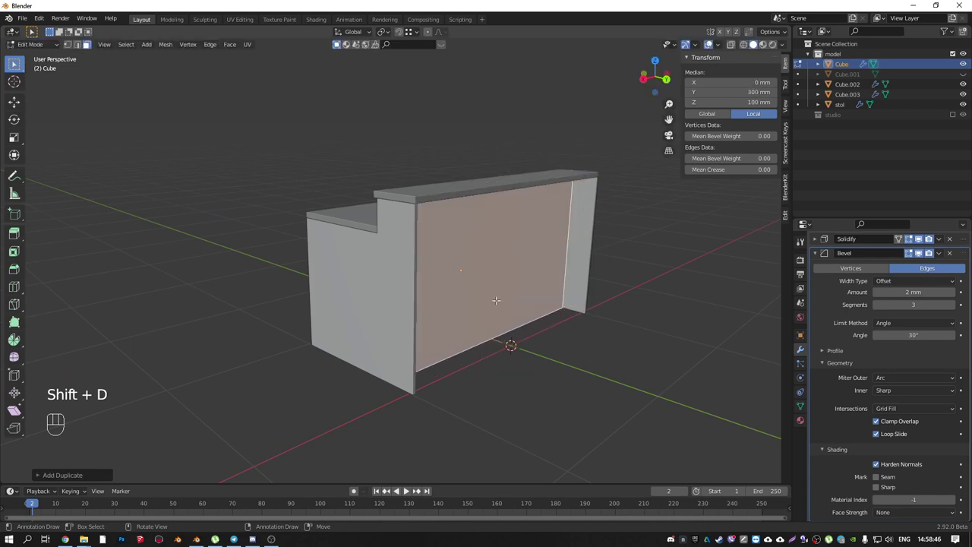
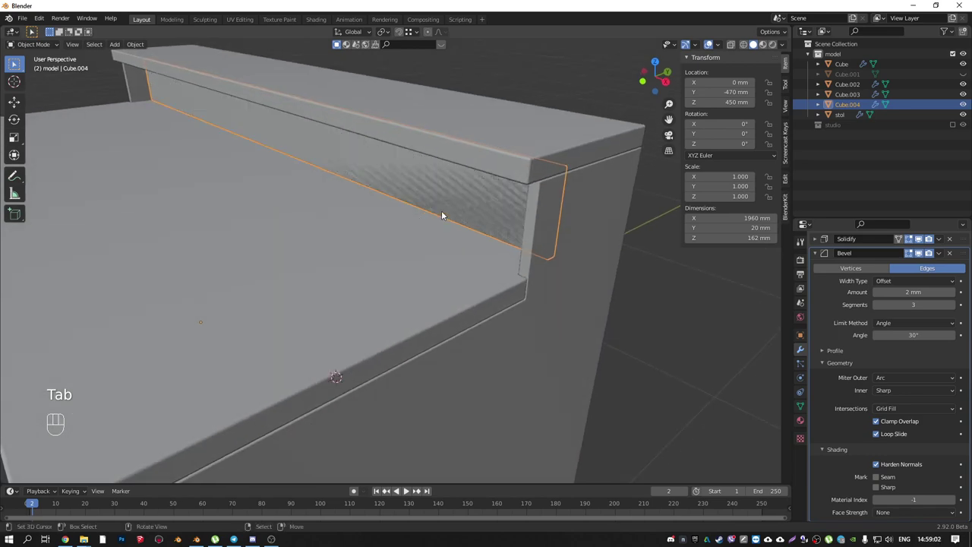
{"action": "right_click", "coordinate": [447, 204]}
{"action": "right_click", "coordinate": [456, 211]}
{"action": "middle_click", "coordinate": [432, 208]}
{"action": "left_click_drag", "start_coordinate": [310, 192], "coordinate": [433, 204]}
{"action": "left_click", "coordinate": [16, 104]}
{"action": "middle_click", "coordinate": [353, 140]}
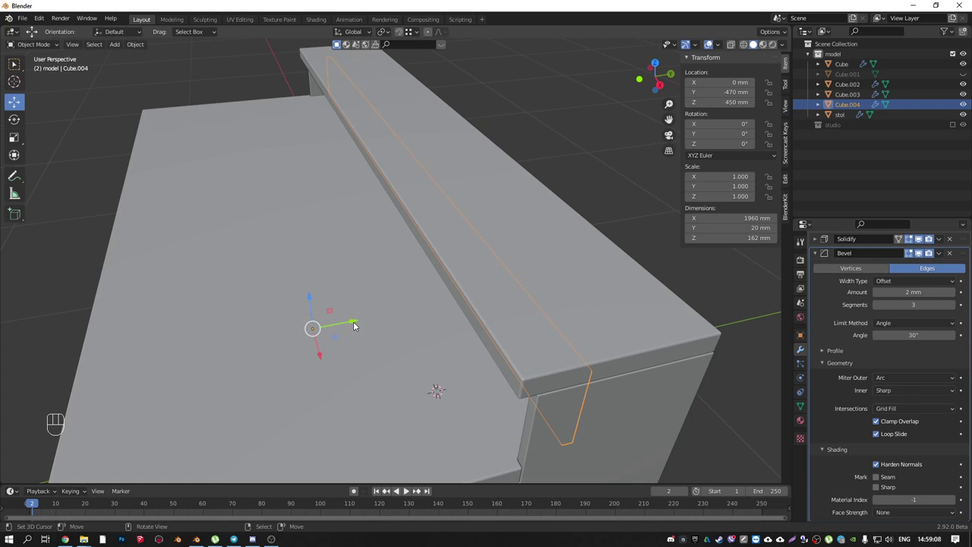
{"action": "key", "text": "g"}
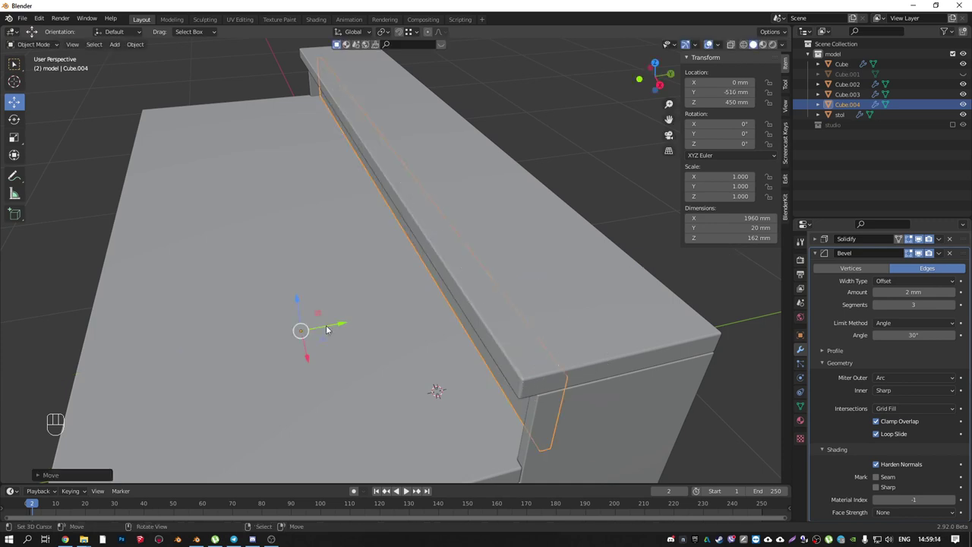
- Orbit around the ledge panel and the whole reception desk to check the gap and fit
{"action": "left_click_drag", "start_coordinate": [348, 304], "coordinate": [383, 279]}
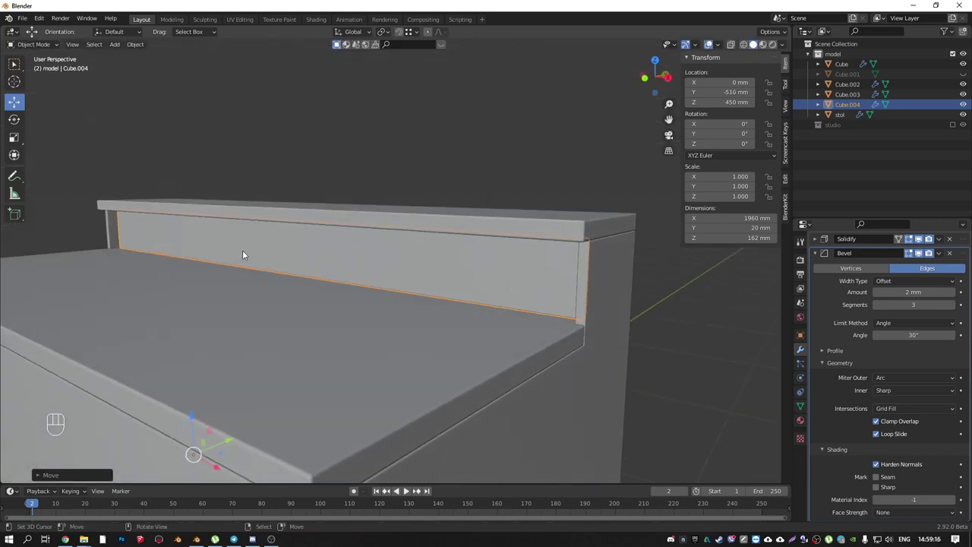
{"action": "left_click_drag", "start_coordinate": [376, 257], "coordinate": [416, 266]}
{"action": "left_click_drag", "start_coordinate": [355, 305], "coordinate": [348, 292]}
{"action": "left_click_drag", "start_coordinate": [340, 298], "coordinate": [444, 320]}
{"action": "left_click_drag", "start_coordinate": [297, 310], "coordinate": [341, 286]}
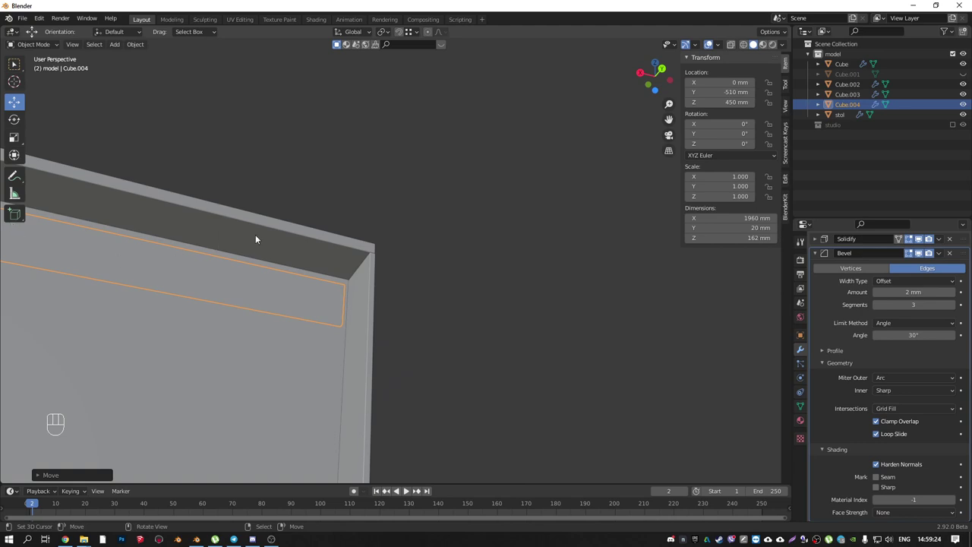
{"action": "left_click_drag", "start_coordinate": [249, 225], "coordinate": [275, 302]}
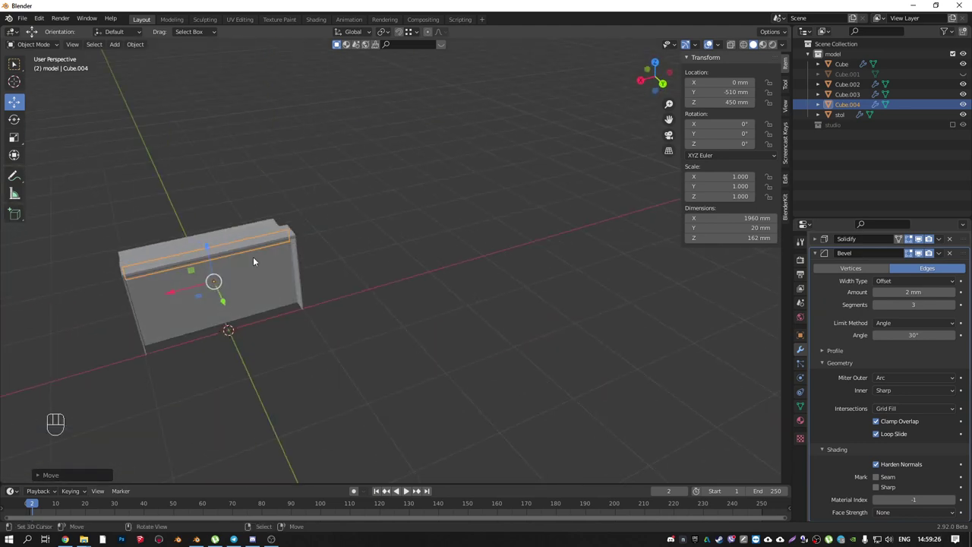
{"action": "middle_click", "coordinate": [170, 283]}
{"action": "left_click_drag", "start_coordinate": [390, 252], "coordinate": [550, 230]}
{"action": "left_click_drag", "start_coordinate": [387, 282], "coordinate": [395, 311]}
{"action": "left_click_drag", "start_coordinate": [301, 315], "coordinate": [412, 247]}
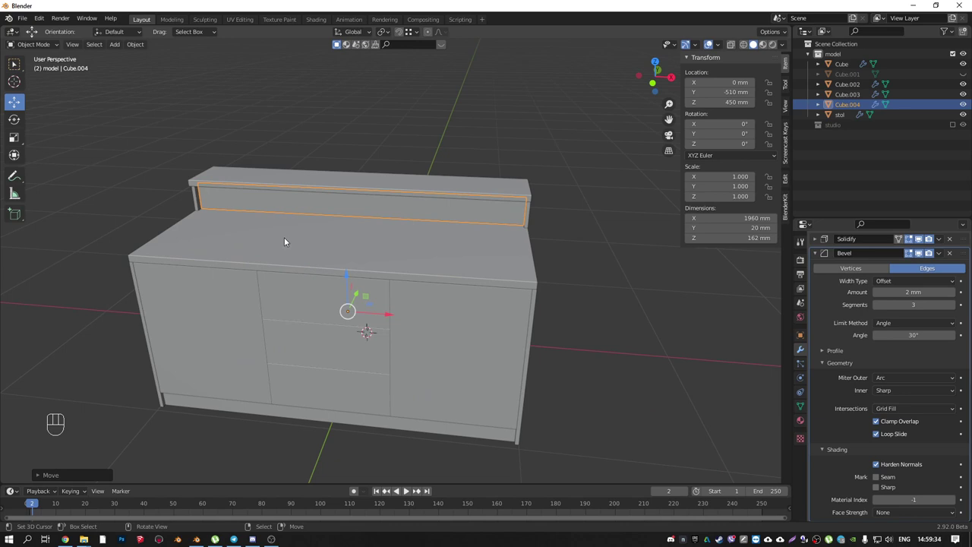
{"action": "left_click_drag", "start_coordinate": [304, 248], "coordinate": [315, 258]}
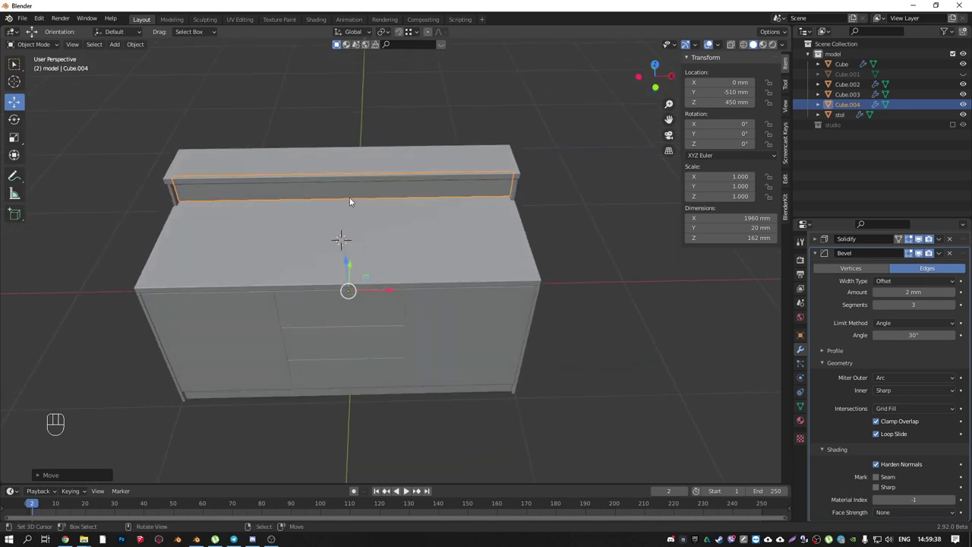
{"action": "left_click_drag", "start_coordinate": [376, 249], "coordinate": [416, 262]}
{"action": "middle_click", "coordinate": [424, 265]}
- Add a mesh plane and centre it on the counter top at X 0 mm, Y -620 mm
{"action": "key", "text": "shift+a"}
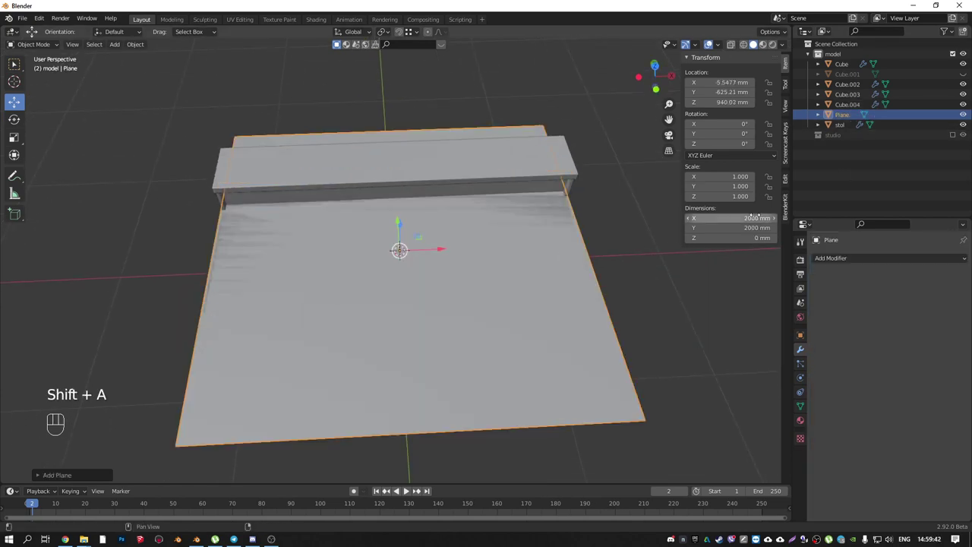
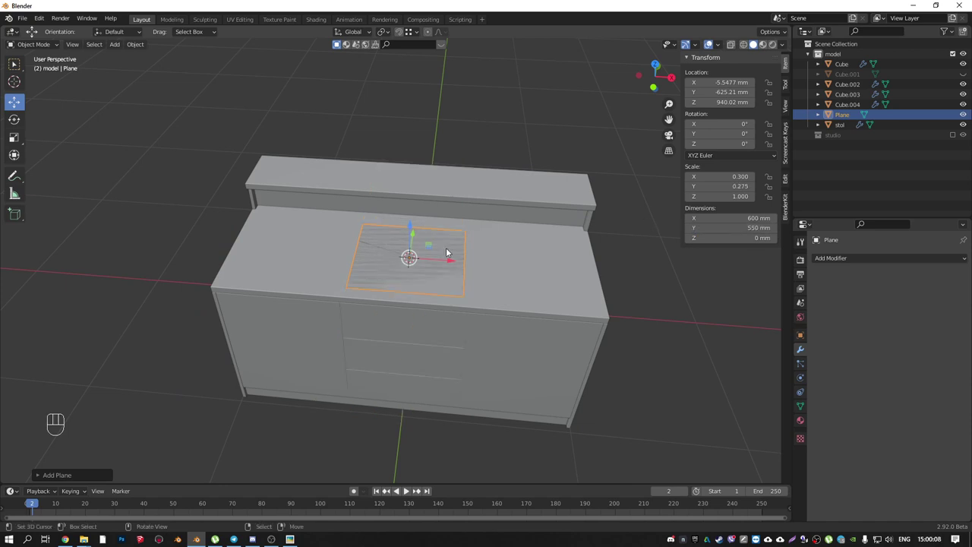
{"action": "left_click_drag", "start_coordinate": [368, 283], "coordinate": [374, 288]}
{"action": "left_click_drag", "start_coordinate": [401, 255], "coordinate": [376, 248]}
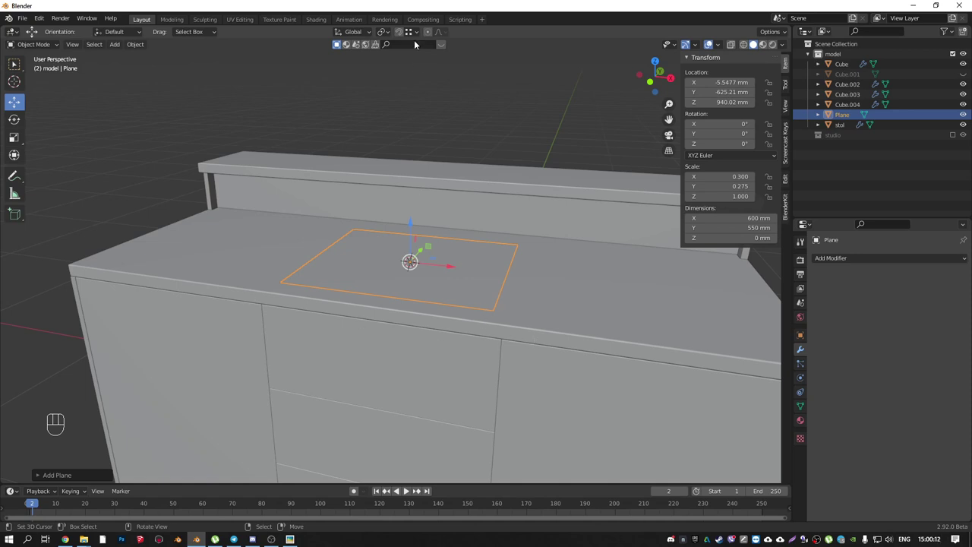
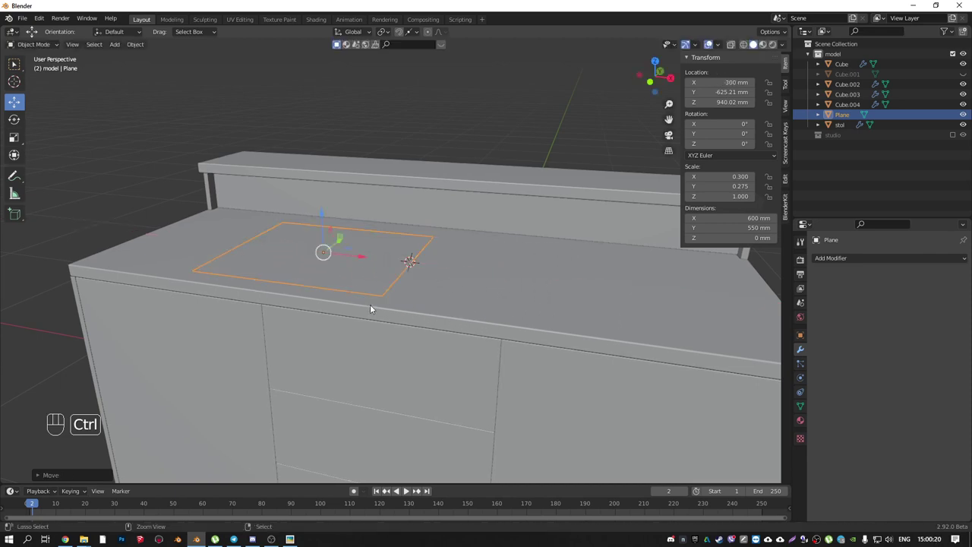
{"action": "left_click_drag", "start_coordinate": [362, 267], "coordinate": [383, 302]}
{"action": "left_click_drag", "start_coordinate": [369, 292], "coordinate": [442, 252]}
{"action": "middle_click", "coordinate": [441, 251]}
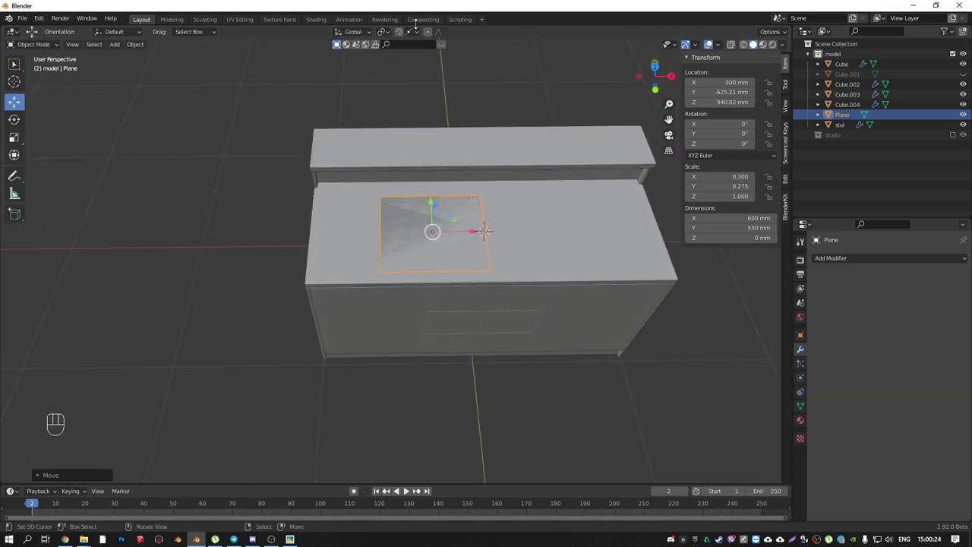
{"action": "left_click_drag", "start_coordinate": [418, 35], "coordinate": [547, 326]}
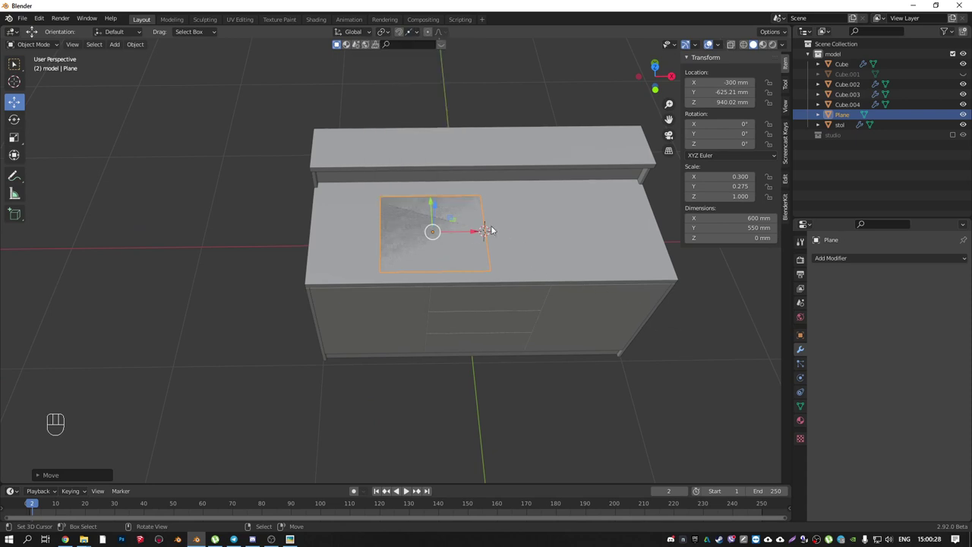
{"action": "left_click_drag", "start_coordinate": [472, 232], "coordinate": [496, 285]}
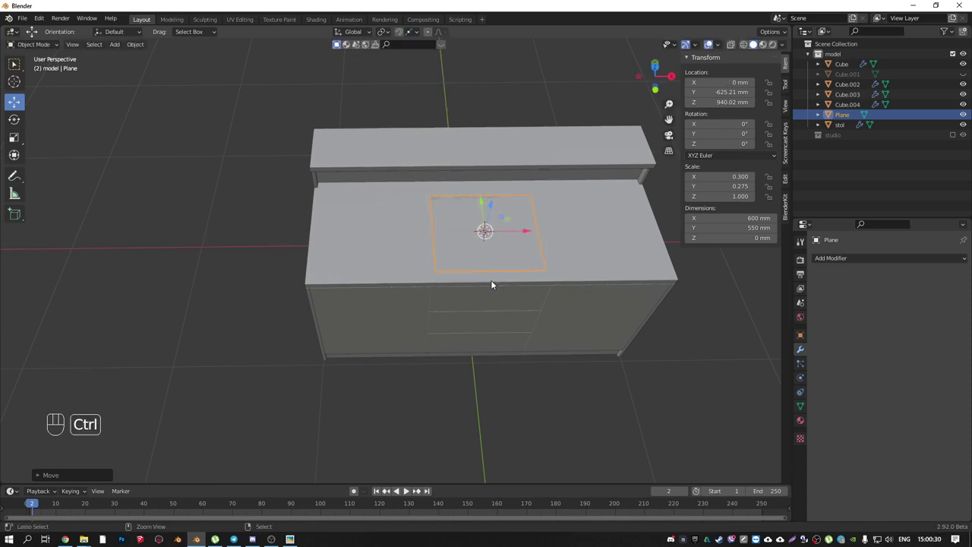
- Orbit around the desk from the side to check the plane resting on the counter
{"action": "left_click_drag", "start_coordinate": [520, 246], "coordinate": [472, 247]}
{"action": "left_click_drag", "start_coordinate": [507, 254], "coordinate": [412, 261]}
{"action": "left_click_drag", "start_coordinate": [414, 205], "coordinate": [518, 324]}
{"action": "left_click_drag", "start_coordinate": [444, 285], "coordinate": [428, 266]}
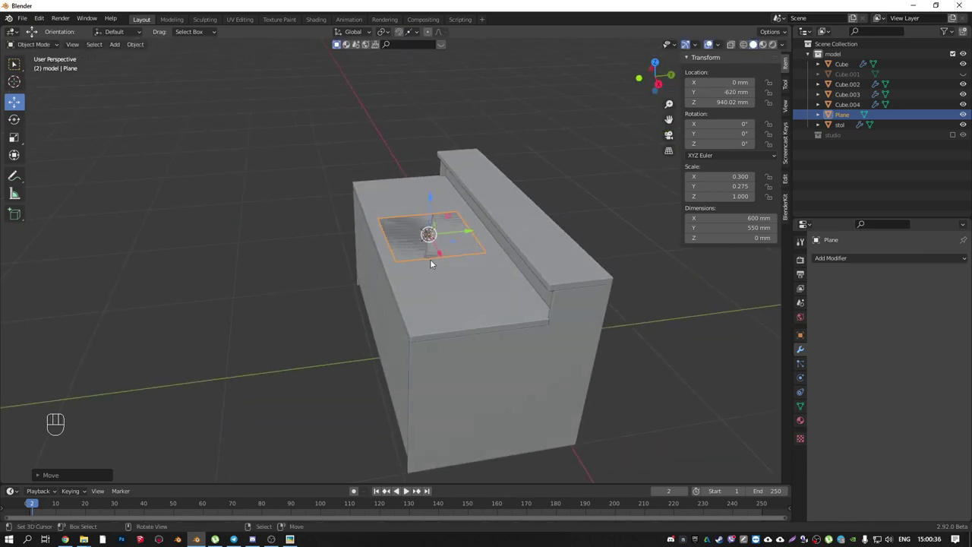
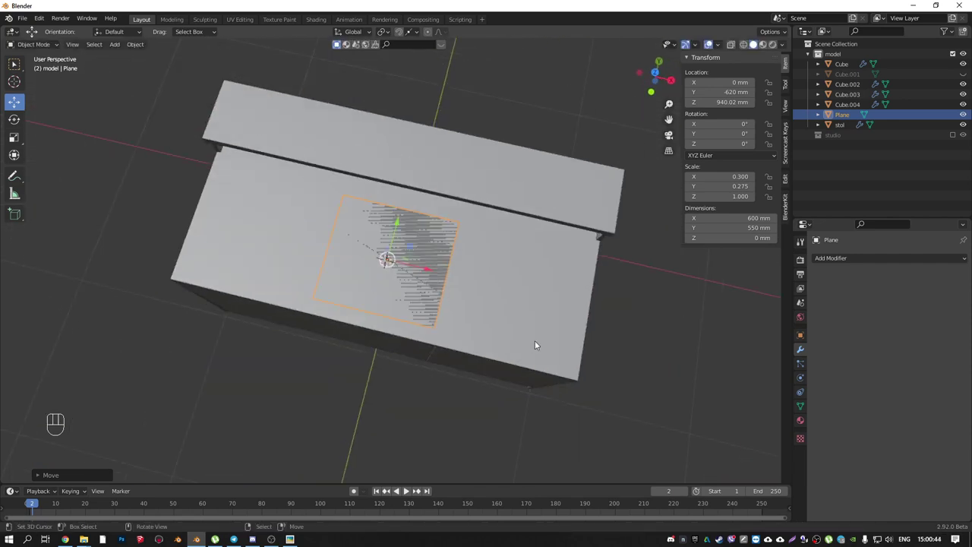
{"action": "left_click_drag", "start_coordinate": [473, 322], "coordinate": [507, 285]}
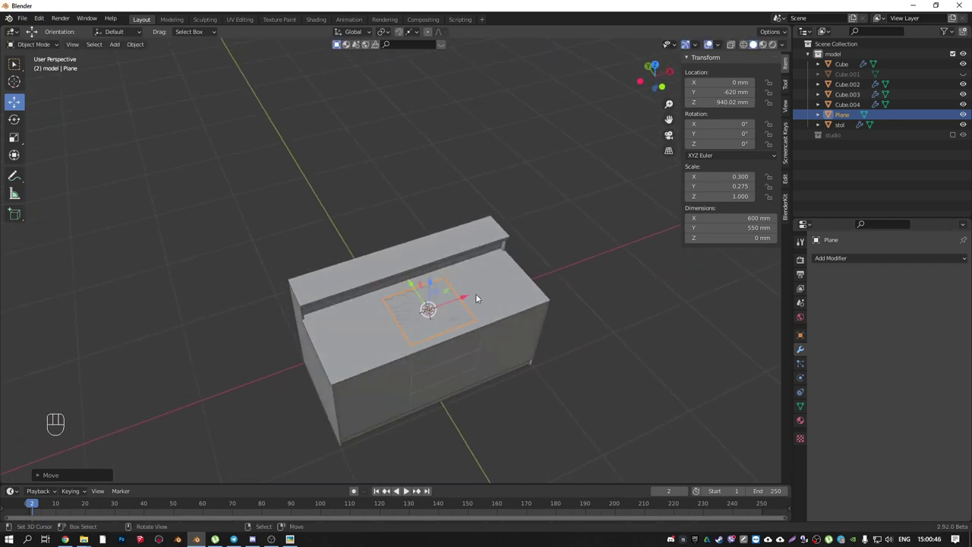
{"action": "left_click_drag", "start_coordinate": [442, 350], "coordinate": [453, 321]}
{"action": "left_click_drag", "start_coordinate": [433, 347], "coordinate": [488, 296]}
- Extrude the 600 × 550 mm counter-top plane upward about 9 mm in Edit Mode
{"action": "key", "text": "Tab"}
{"action": "key", "text": "e"}
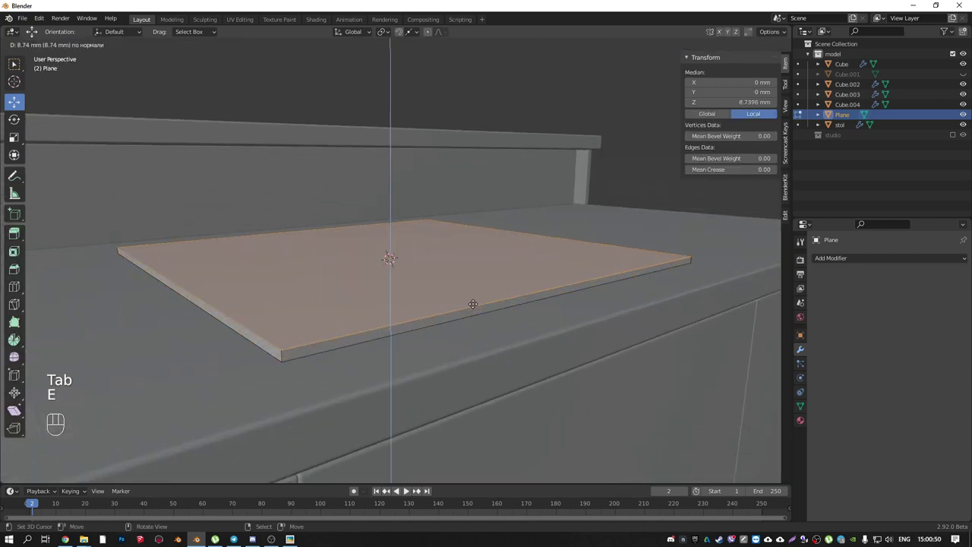
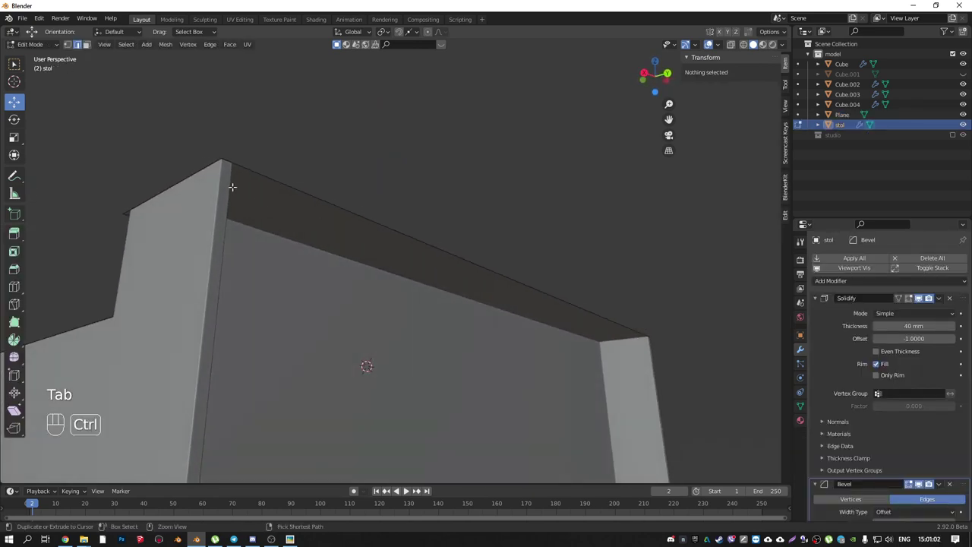
- Pick the edge loop along the upper ledge and separate it into its own object, stol.001
{"action": "key", "text": "ctrl+r"}
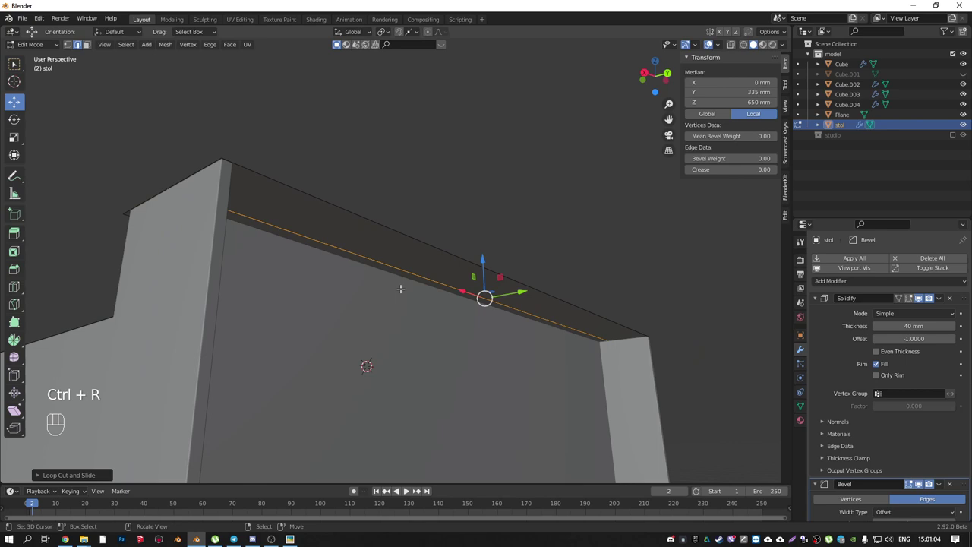
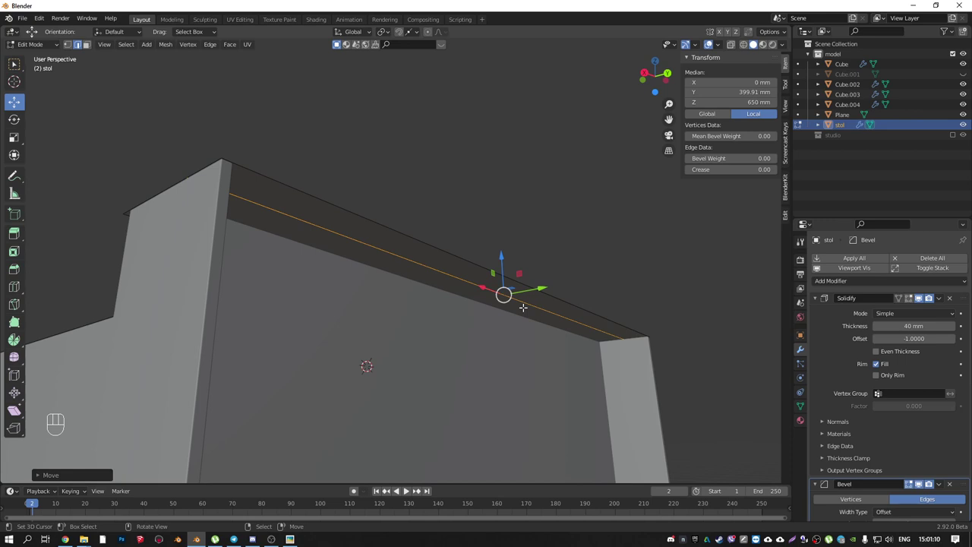
{"action": "key", "text": "p"}
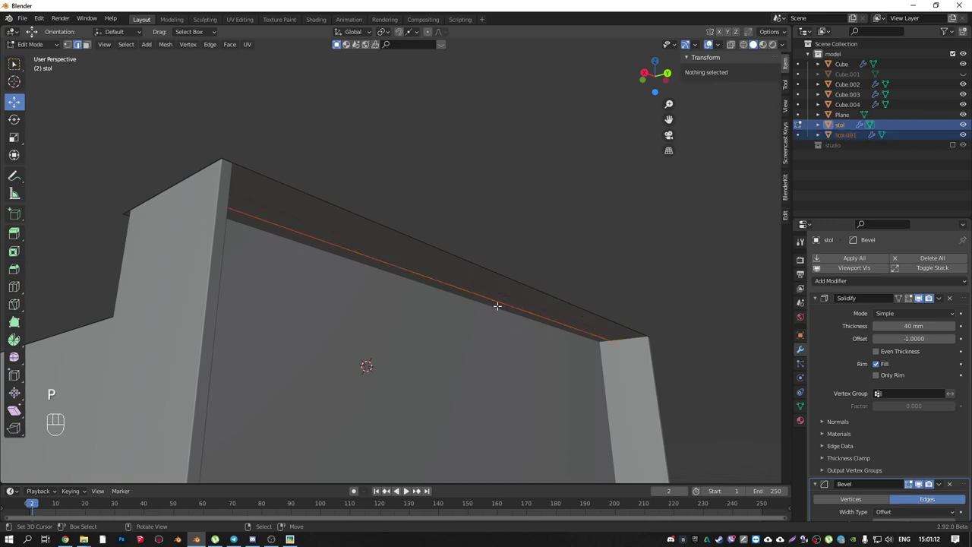
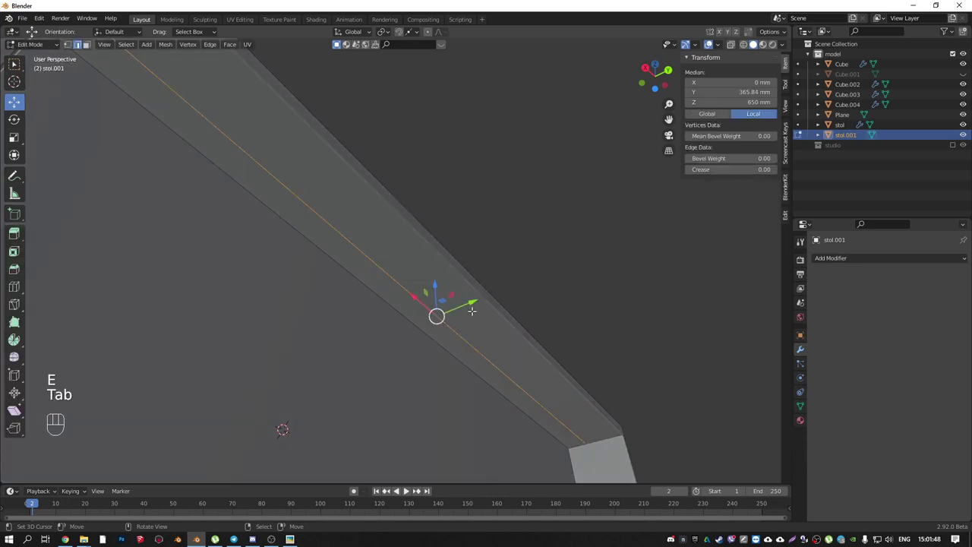
- Extrude the edge about 31 mm into a strip and add a lengthwise loop cut through its middle
{"action": "key", "text": "e"}
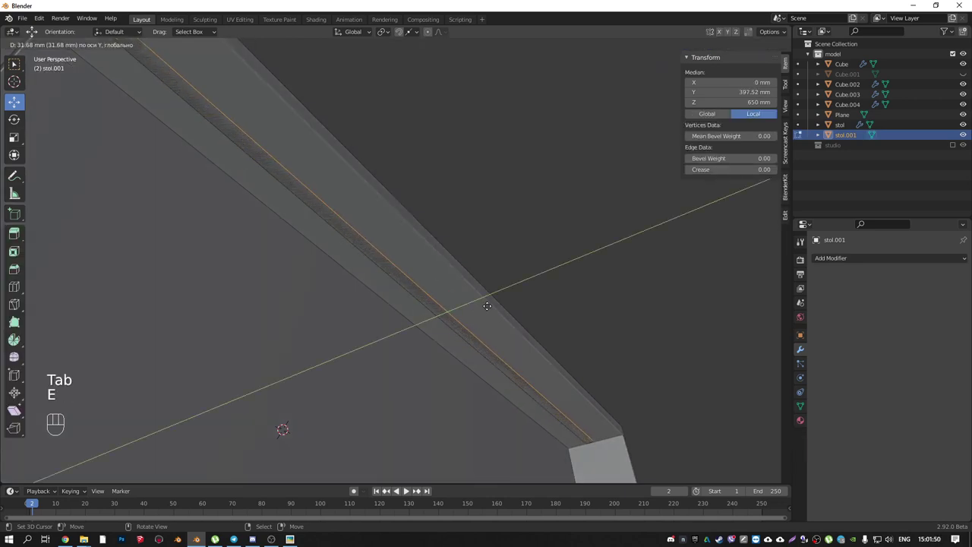
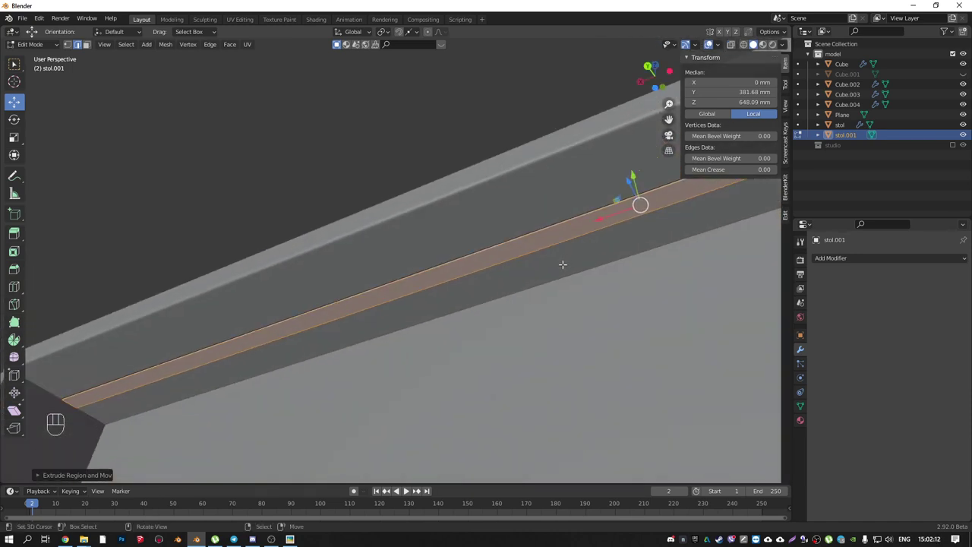
{"action": "key", "text": "ctrl+r"}
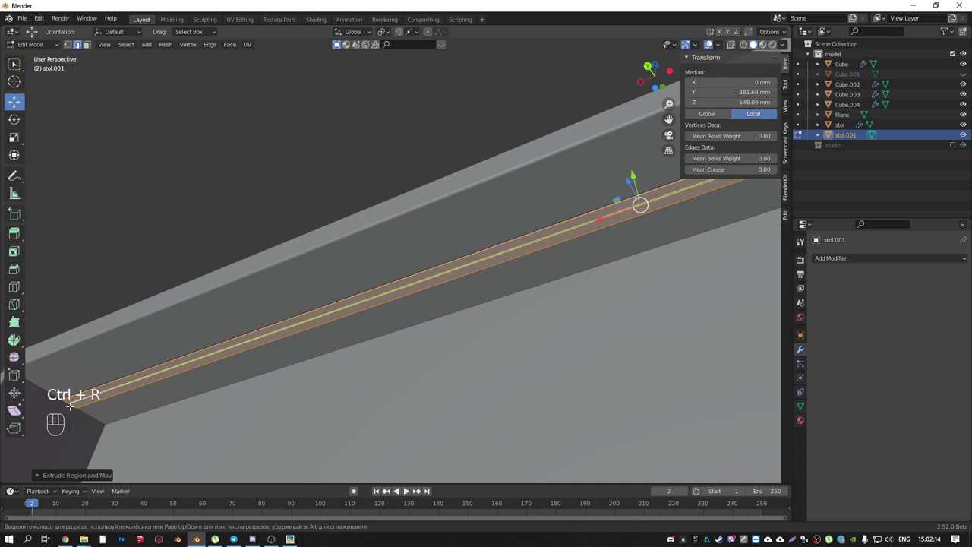
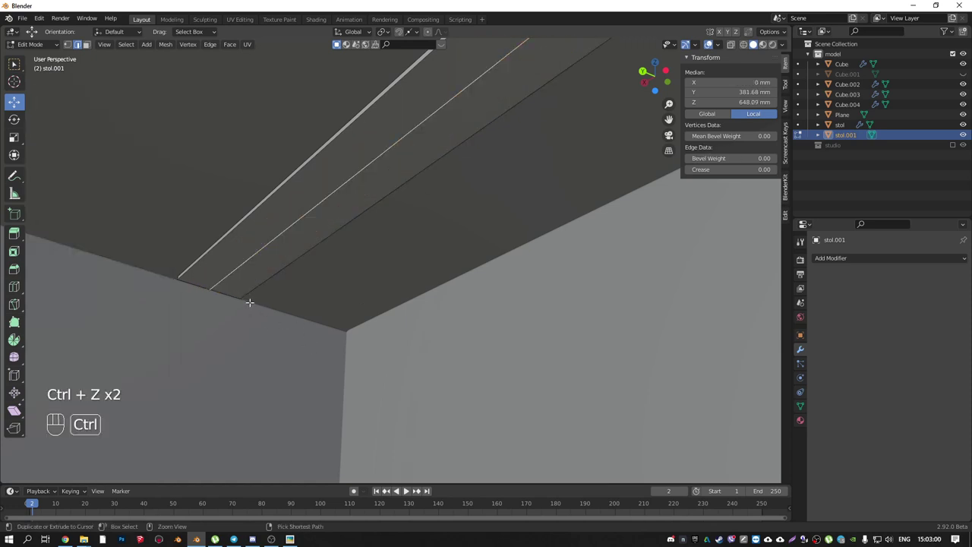
- Bevel the strip's centre edge and sink it a few millimetres into a shallow groove, ending in Object Mode
{"action": "key", "text": "ctrl+b"}
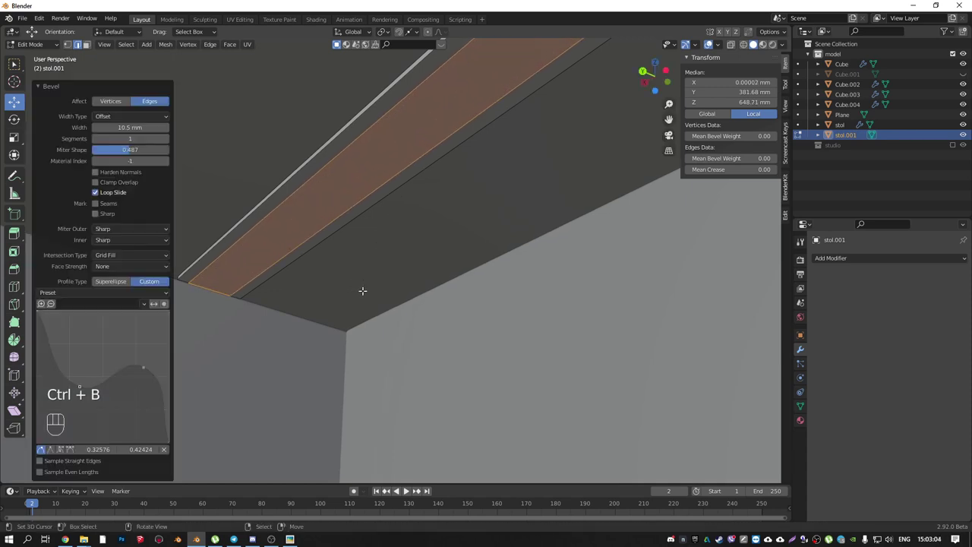
{"action": "key", "text": "ctrl+r"}
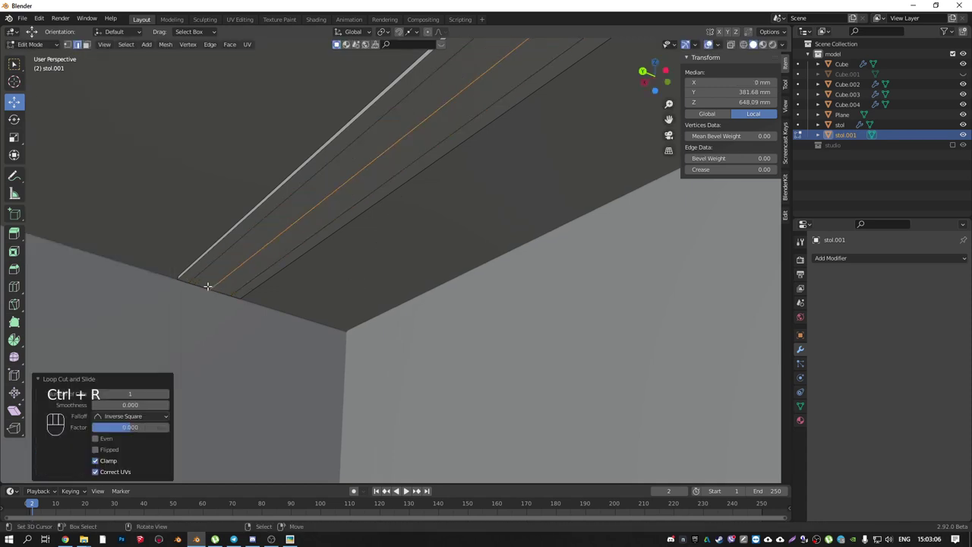
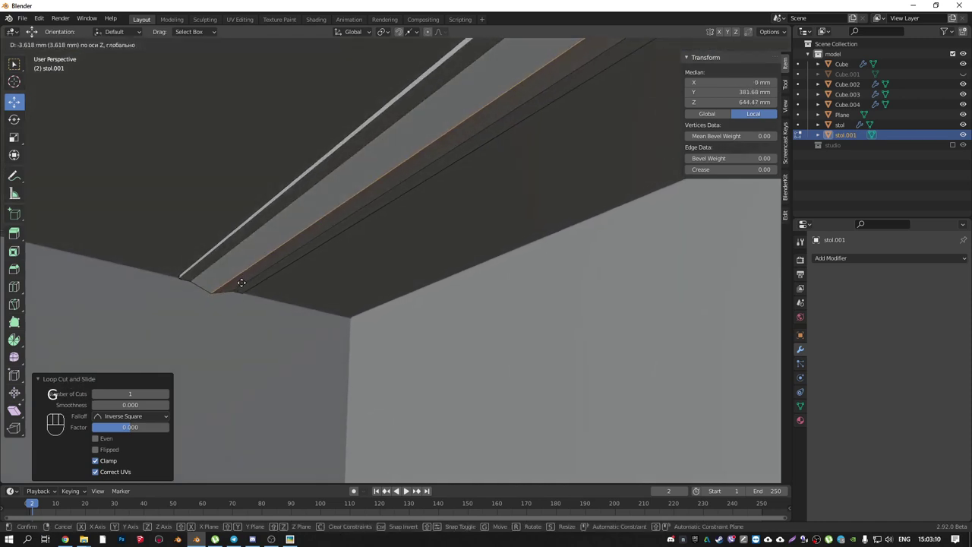
{"action": "key", "text": "ctrl+b"}
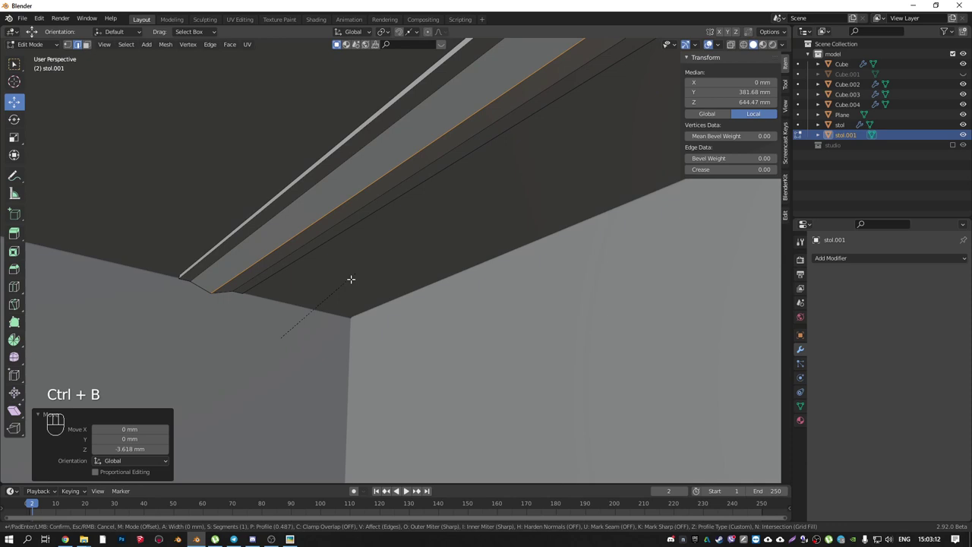
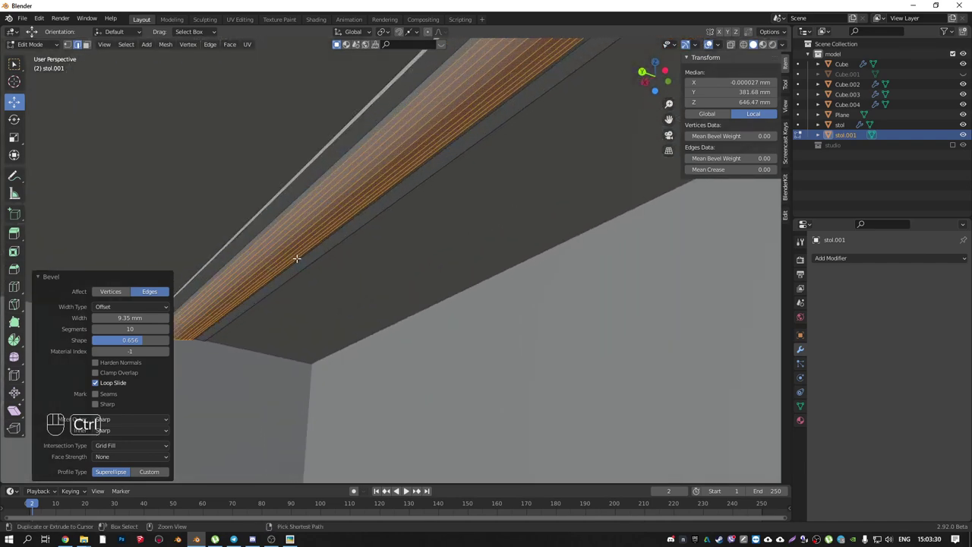
{"action": "key", "text": "ctrl+KP_Add"}
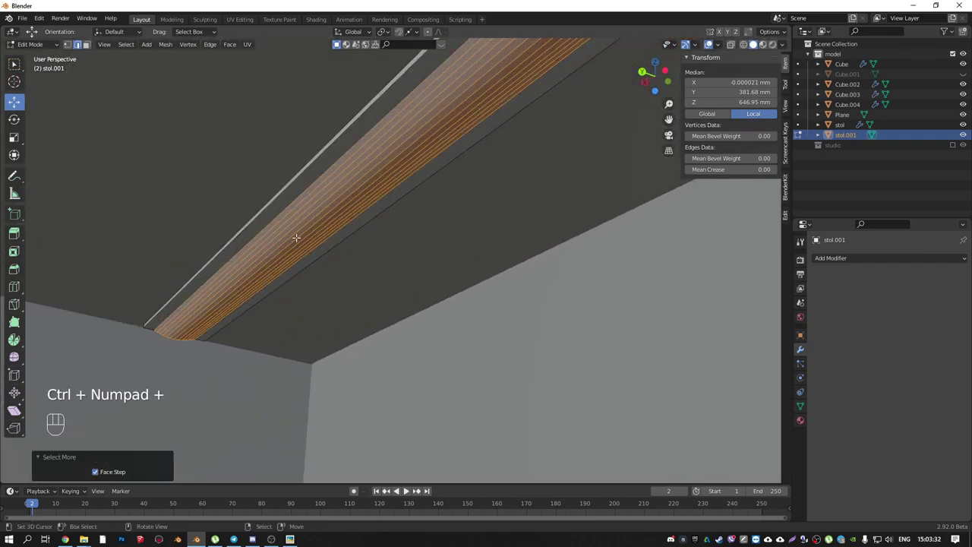
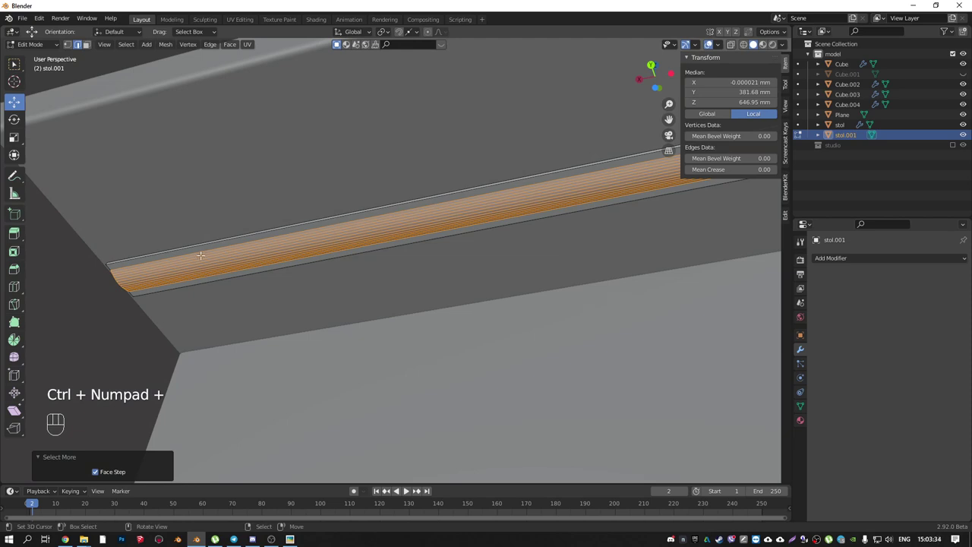
{"action": "key", "text": "Tab"}
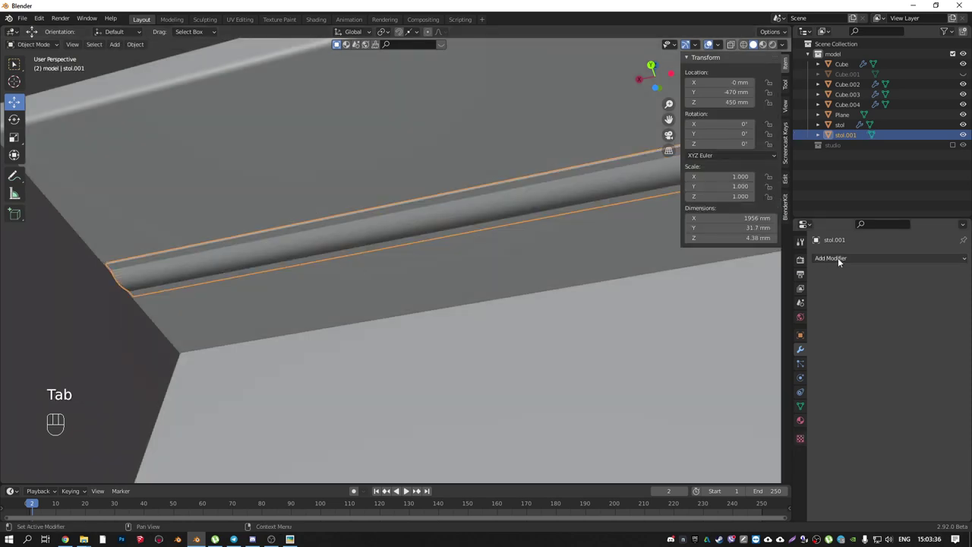
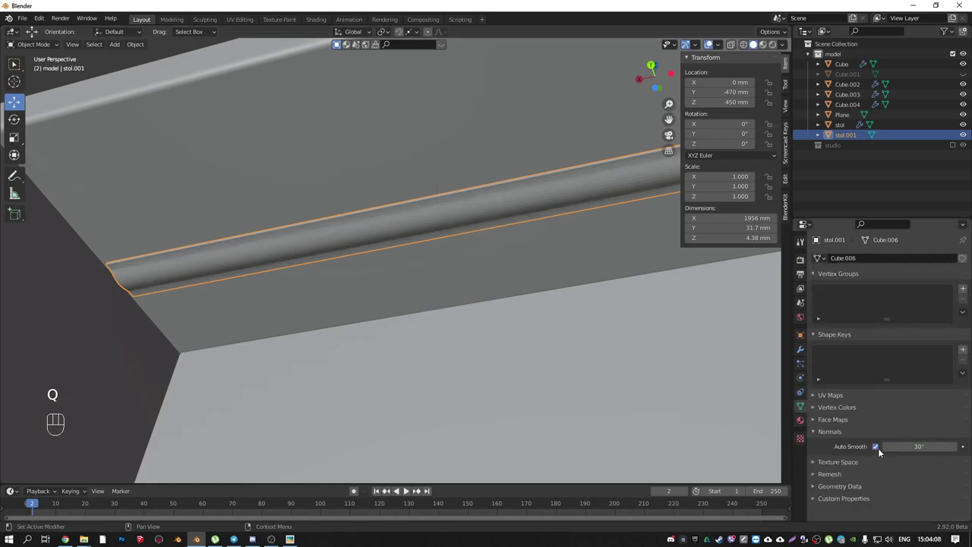
- Zoom out and orbit to frame the whole reception desk with the smoothed trim
{"action": "left_click_drag", "start_coordinate": [416, 256], "coordinate": [395, 302]}
{"action": "left_click_drag", "start_coordinate": [525, 312], "coordinate": [354, 271]}
{"action": "left_click_drag", "start_coordinate": [369, 261], "coordinate": [667, 299]}
{"action": "left_click_drag", "start_coordinate": [552, 295], "coordinate": [441, 311]}
{"action": "left_click_drag", "start_coordinate": [501, 292], "coordinate": [381, 205]}
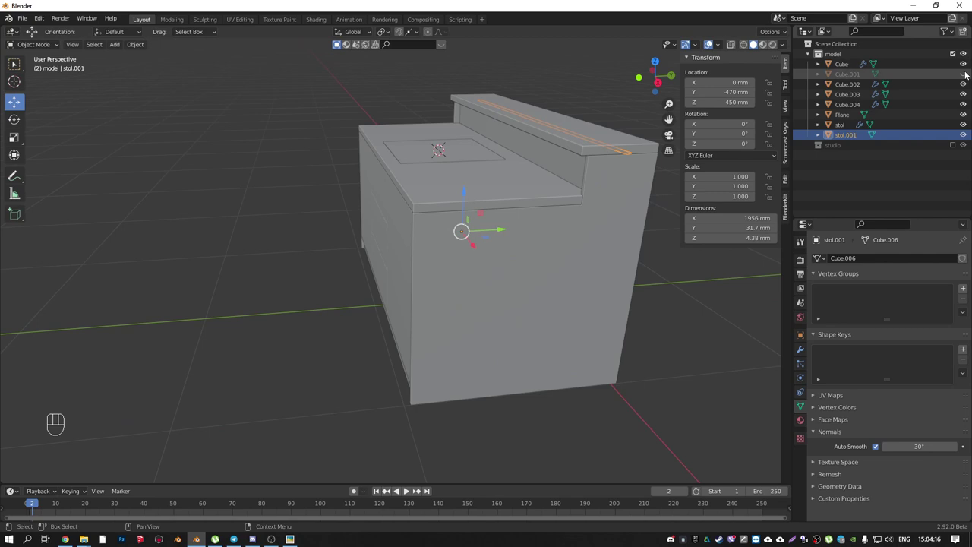
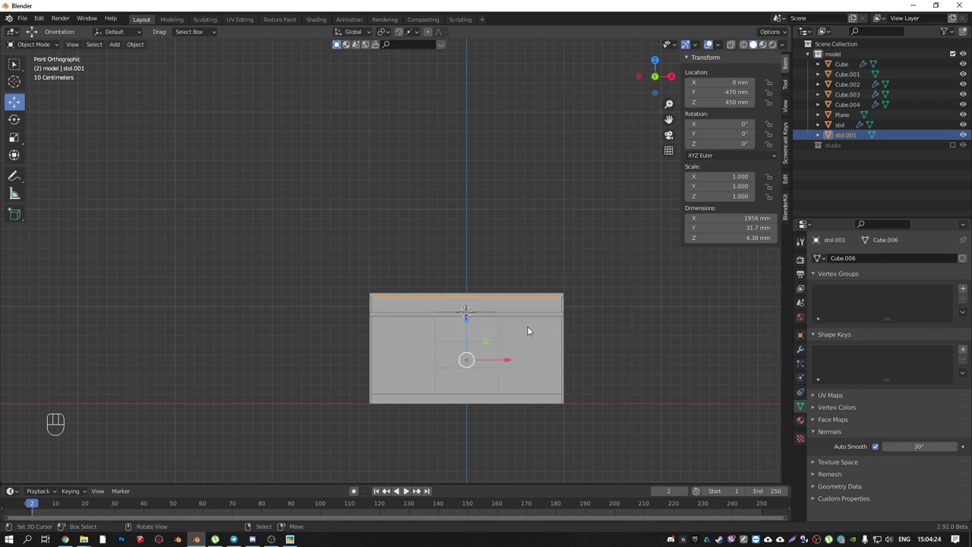
- Start lifting the trim along Z, then delete the stol.001 strip instead
{"action": "key", "text": "g"}
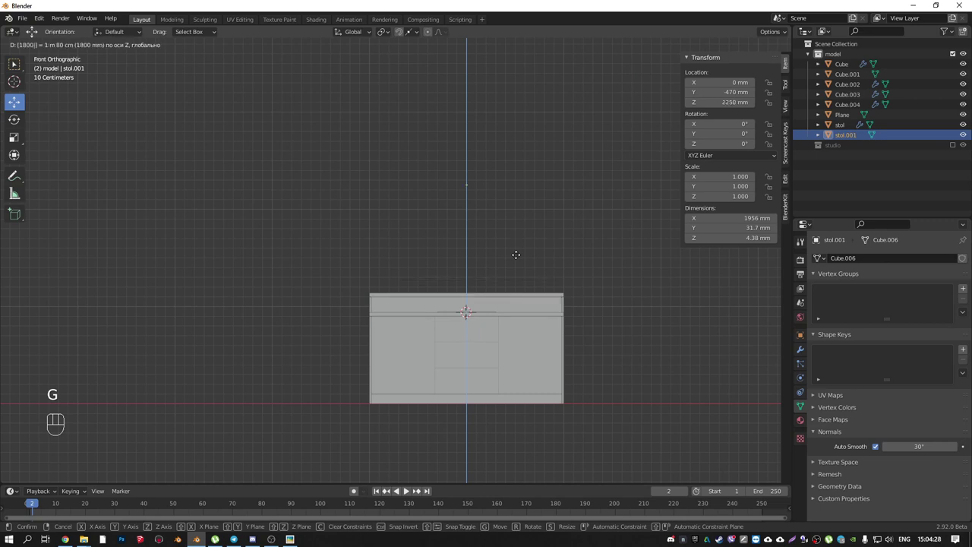
{"action": "left_click_drag", "start_coordinate": [472, 199], "coordinate": [457, 220]}
{"action": "middle_click", "coordinate": [408, 216]}
{"action": "middle_click", "coordinate": [434, 230]}
{"action": "left_click_drag", "start_coordinate": [407, 186], "coordinate": [344, 180]}
{"action": "key", "text": "Delete"}
- Select the flat Cube.001 plate and raise it along Z to 2250 mm above the desk
{"action": "right_click", "coordinate": [452, 397]}
{"action": "left_click_drag", "start_coordinate": [444, 384], "coordinate": [471, 358]}
{"action": "key", "text": "g"}
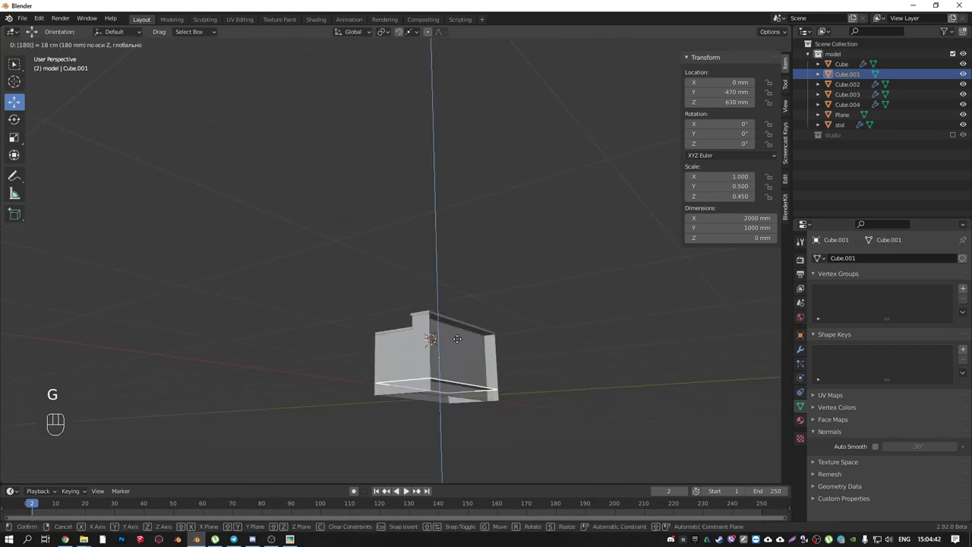
{"action": "left_click_drag", "start_coordinate": [483, 328], "coordinate": [445, 358]}
{"action": "left_click_drag", "start_coordinate": [328, 280], "coordinate": [390, 236]}
{"action": "middle_click", "coordinate": [481, 338]}
{"action": "middle_click", "coordinate": [493, 370]}
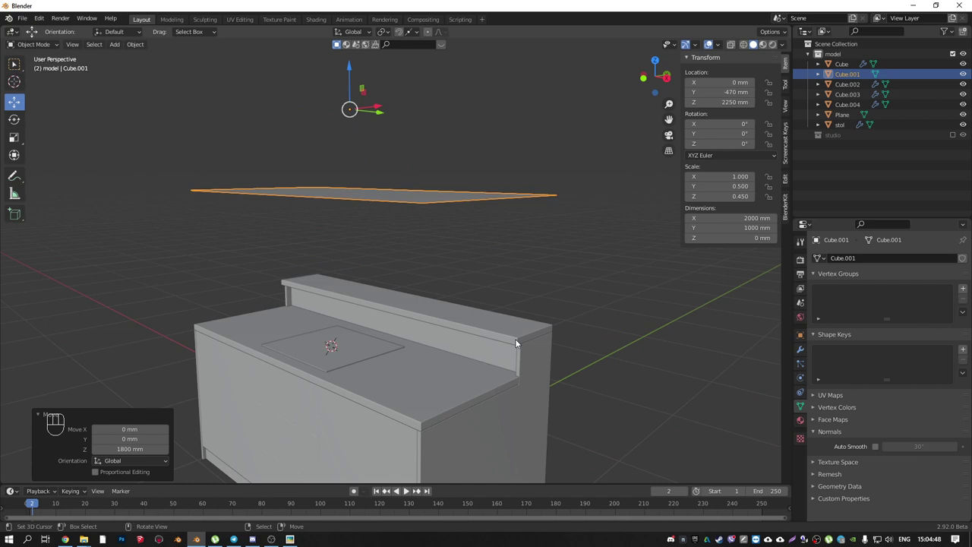
- Link the desk's data to the raised plate with Make Links so it gains thickness
{"action": "right_click", "coordinate": [529, 332]}
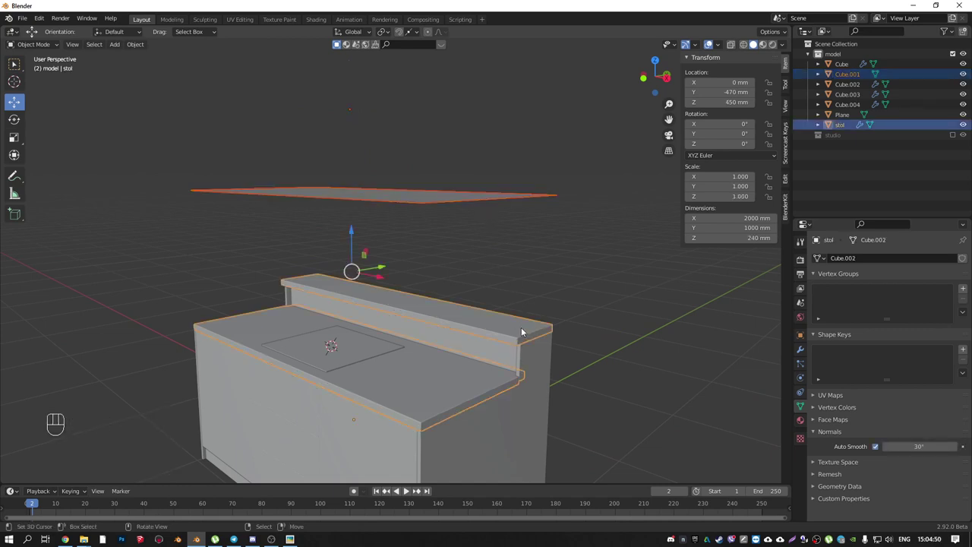
{"action": "key", "text": "ctrl+l"}
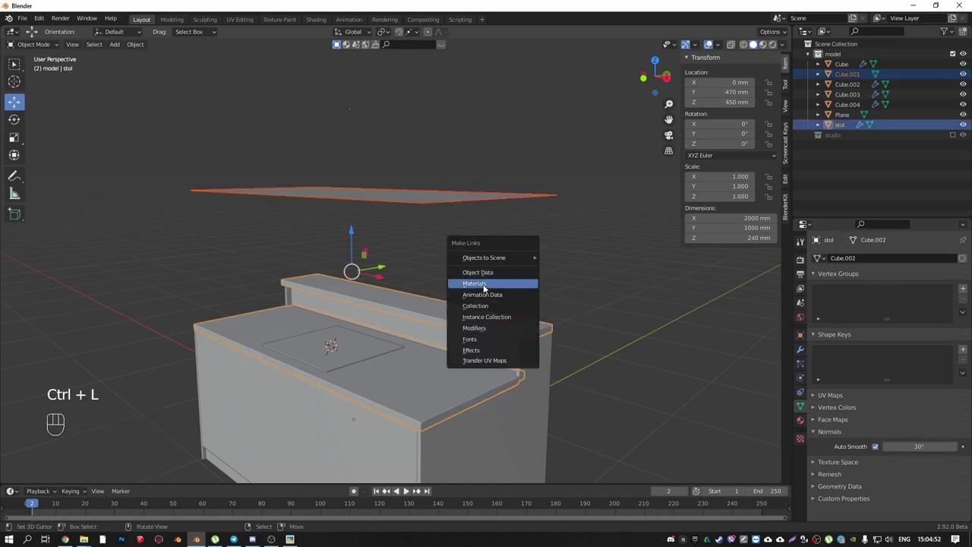
{"action": "middle_click", "coordinate": [431, 206]}
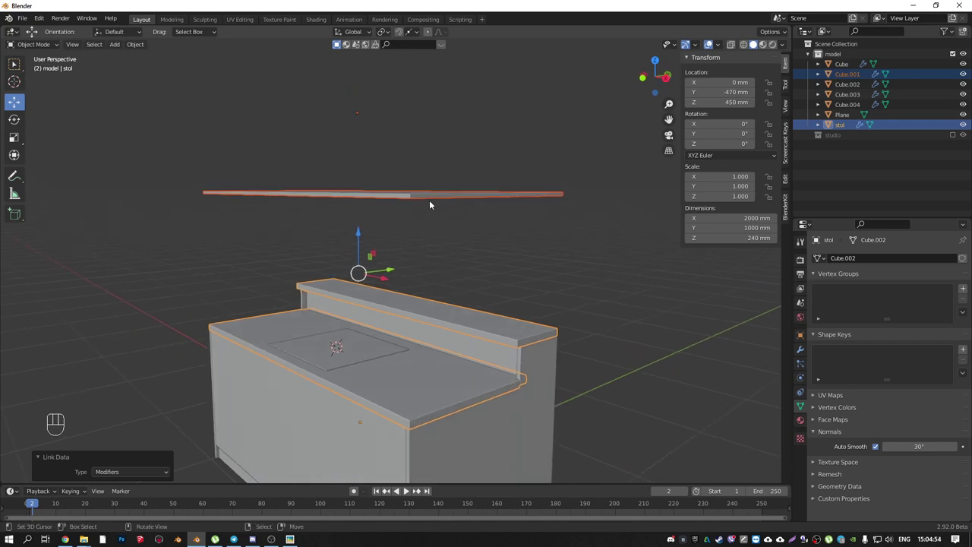
- Apply the plate's scale so it becomes a 2000 × 1000 × 40 mm slab, then inspect it
{"action": "right_click", "coordinate": [531, 199]}
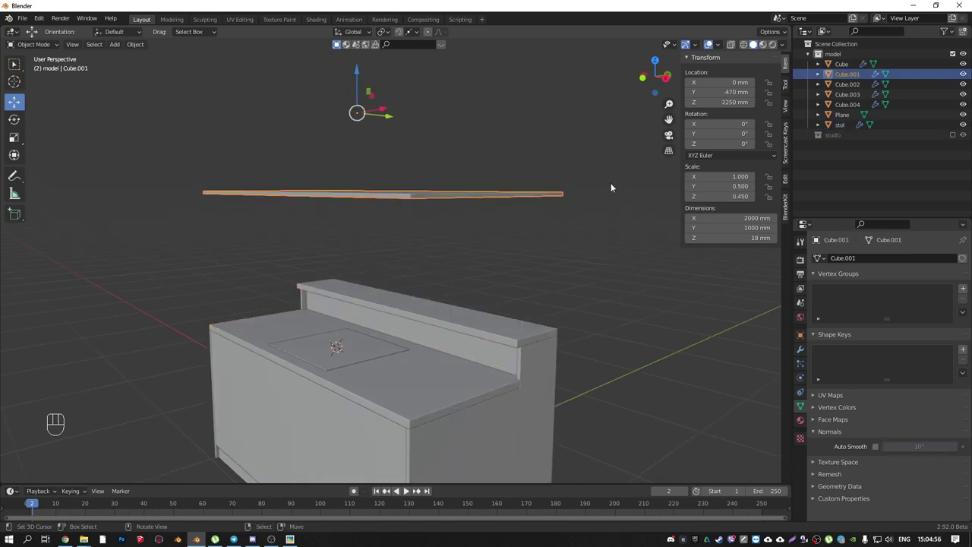
{"action": "key", "text": "ctrl+a"}
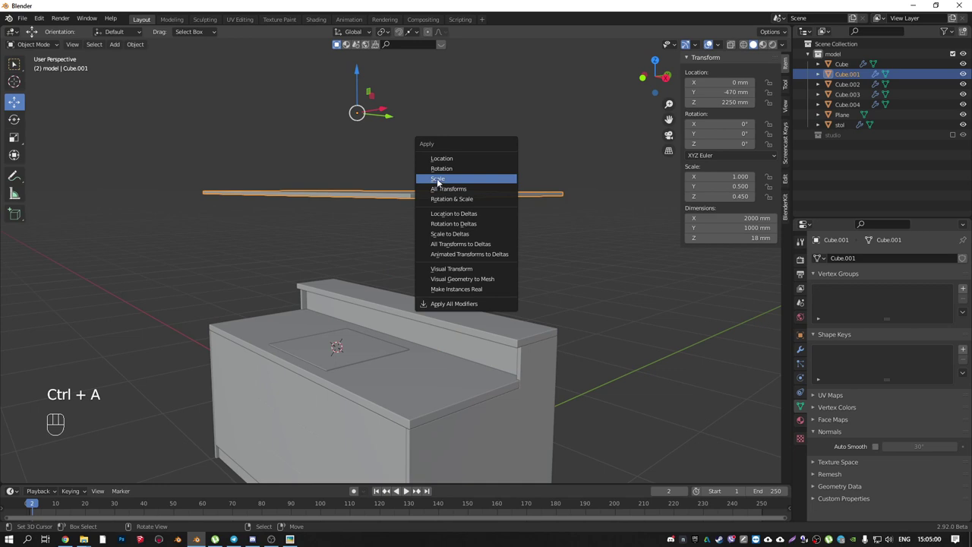
{"action": "left_click_drag", "start_coordinate": [347, 222], "coordinate": [430, 206]}
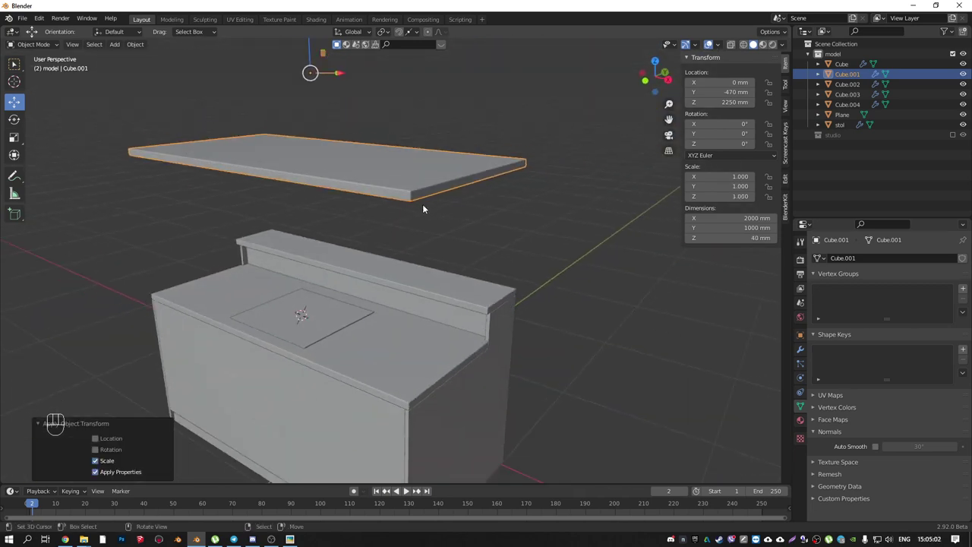
{"action": "left_click_drag", "start_coordinate": [433, 223], "coordinate": [505, 217]}
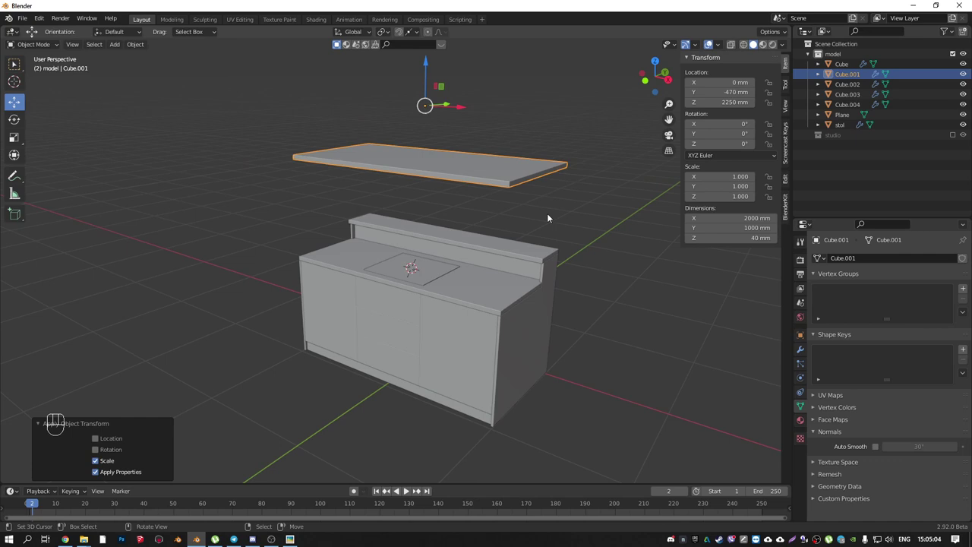
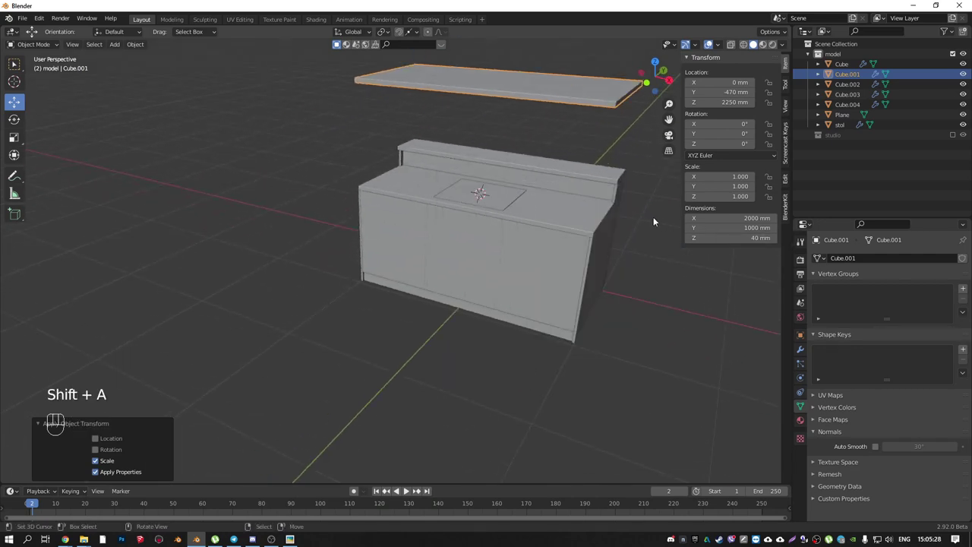
{"action": "middle_click", "coordinate": [553, 200]}
- Orbit the view over the plate to see the desk from the side
{"action": "left_click_drag", "start_coordinate": [515, 99], "coordinate": [500, 119]}
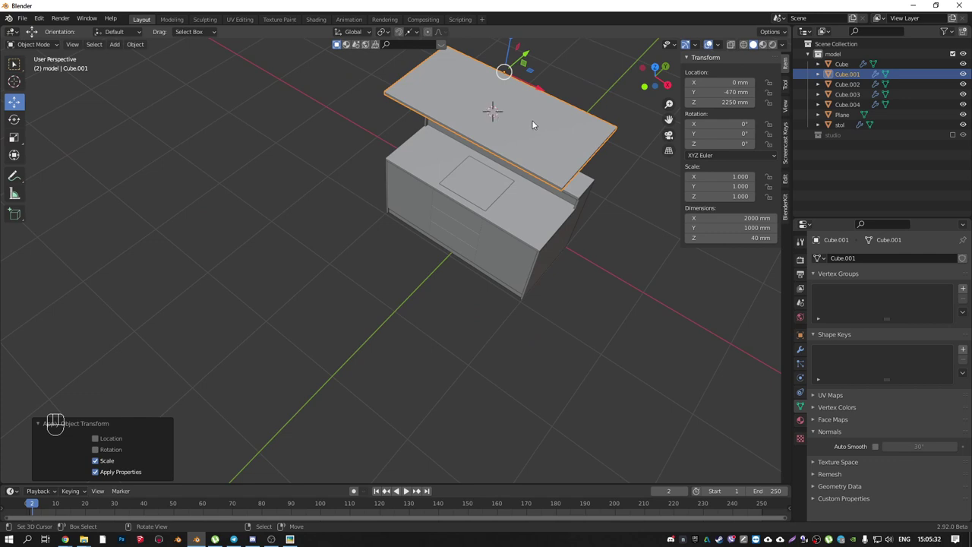
{"action": "left_click_drag", "start_coordinate": [490, 103], "coordinate": [454, 75]}
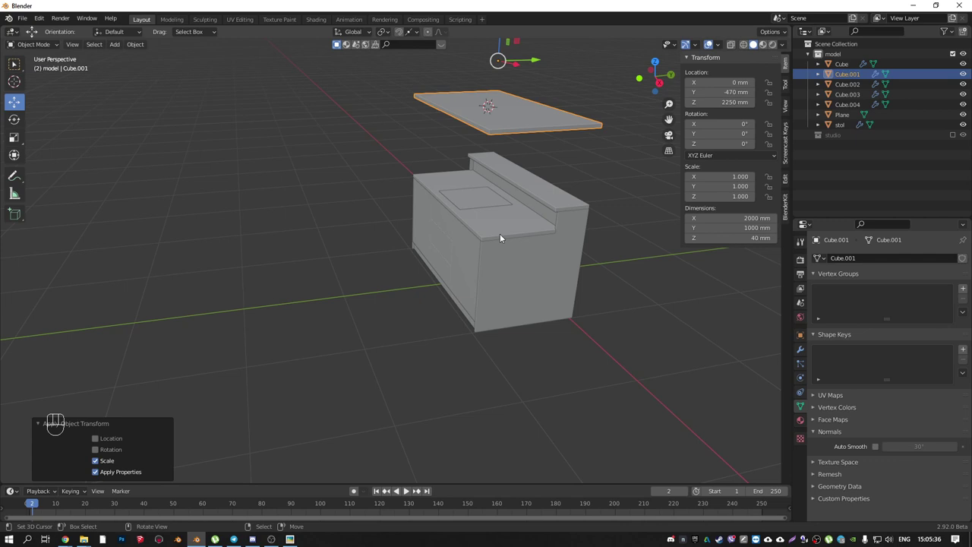
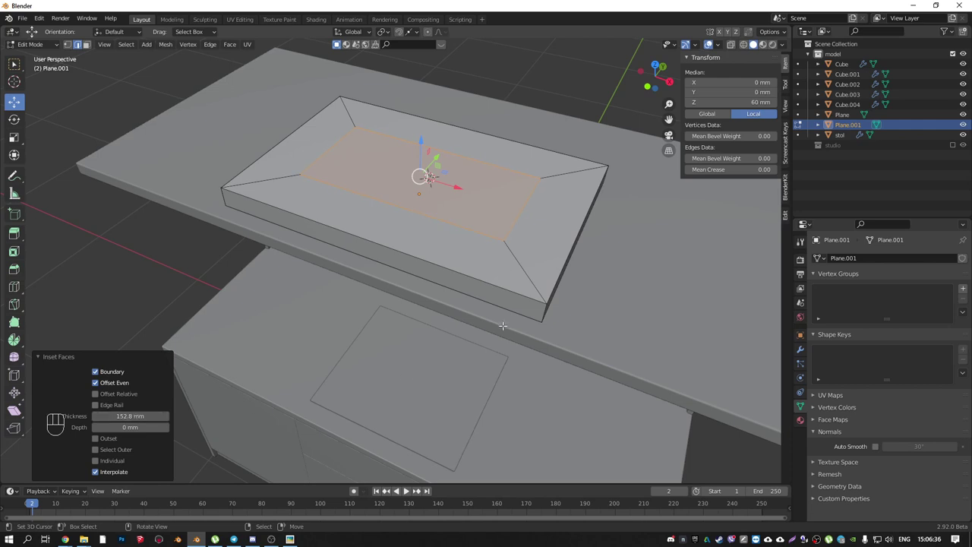
- Check the slab in Object Mode and undo the previous inset on its face
{"action": "key", "text": "Tab"}
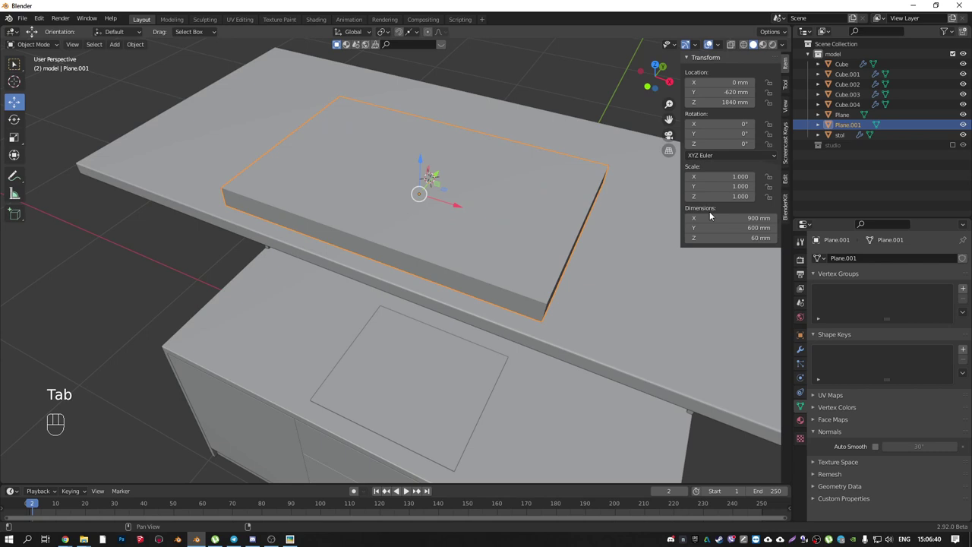
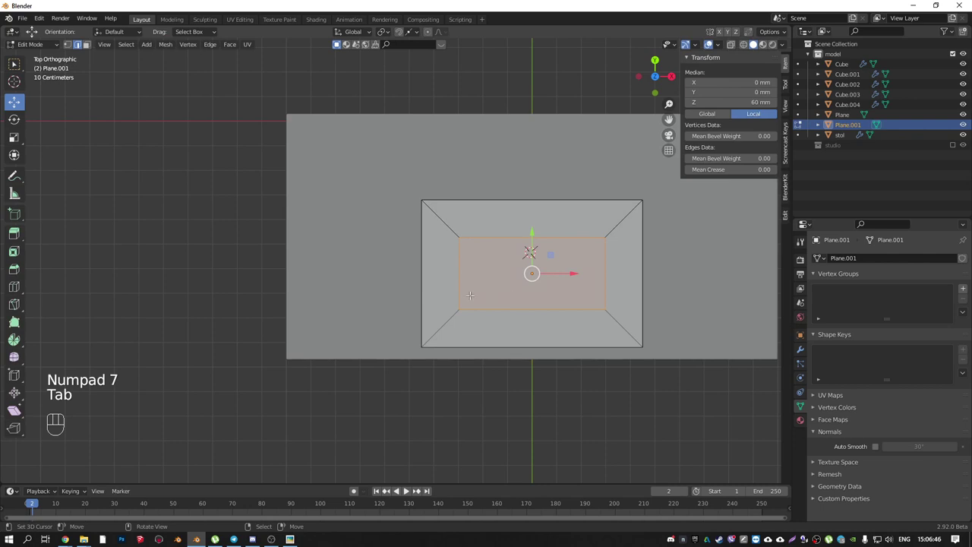
{"action": "key", "text": "ctrl+z"}
{"action": "key", "text": "ctrl+z"}
{"action": "key", "text": "ctrl+z"}
- Inset the slab's face again and scale the inner face along X to roughly 0.8
{"action": "key", "text": "i"}
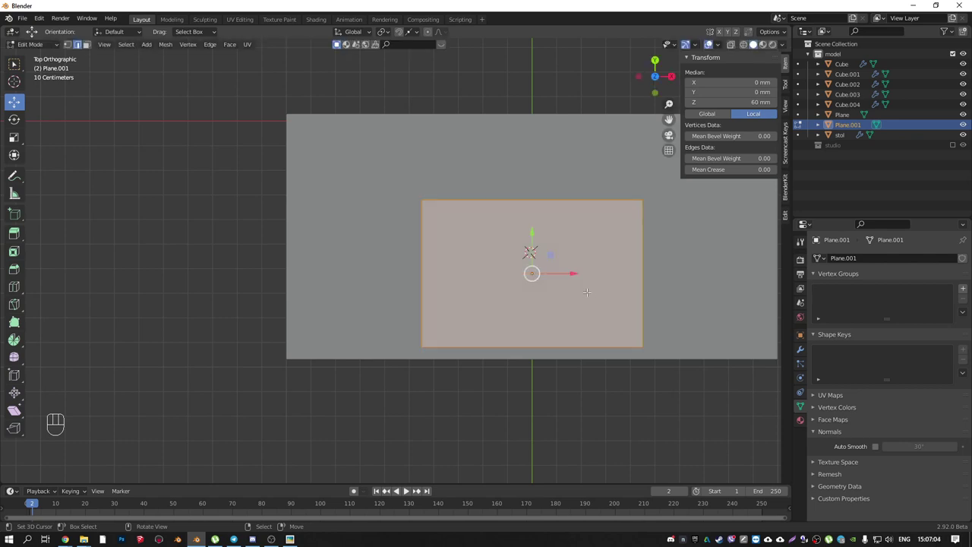
{"action": "key", "text": "i"}
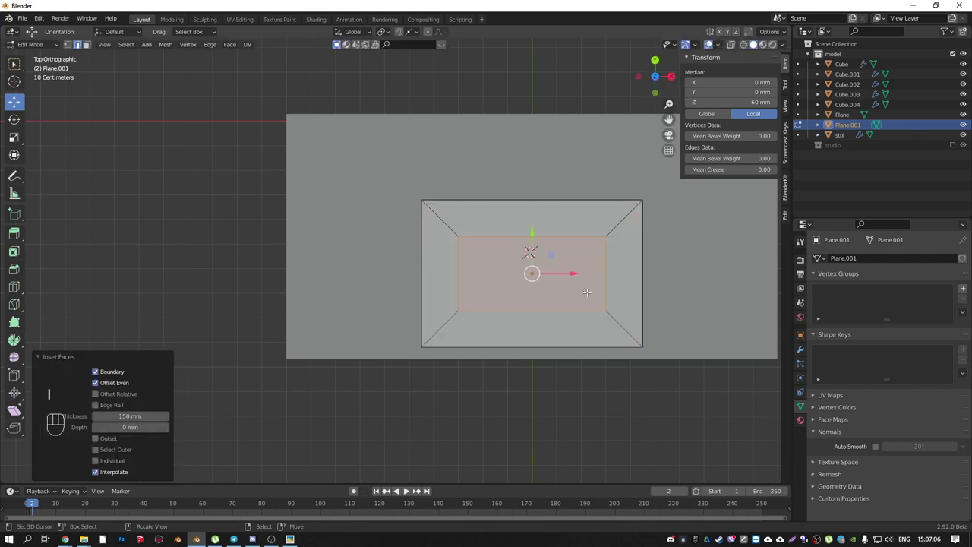
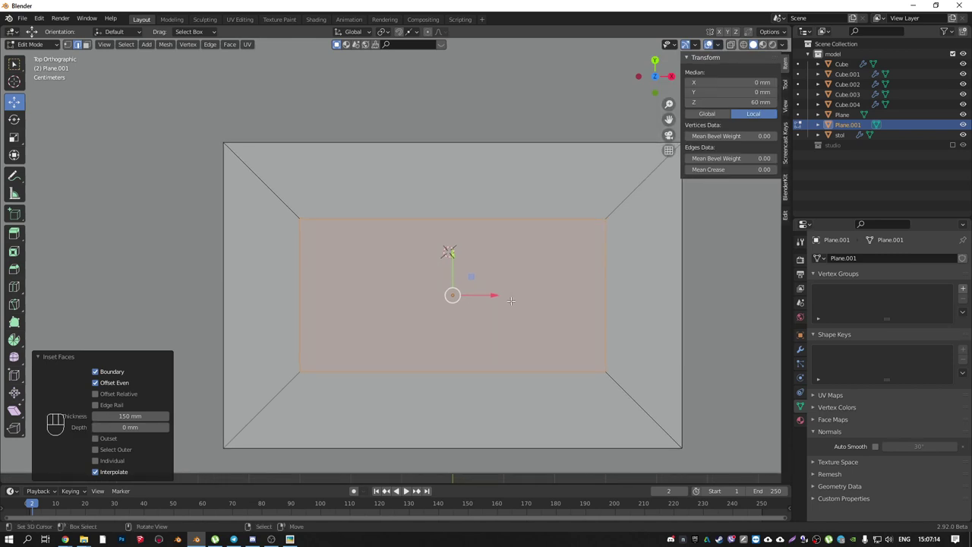
{"action": "key", "text": "s"}
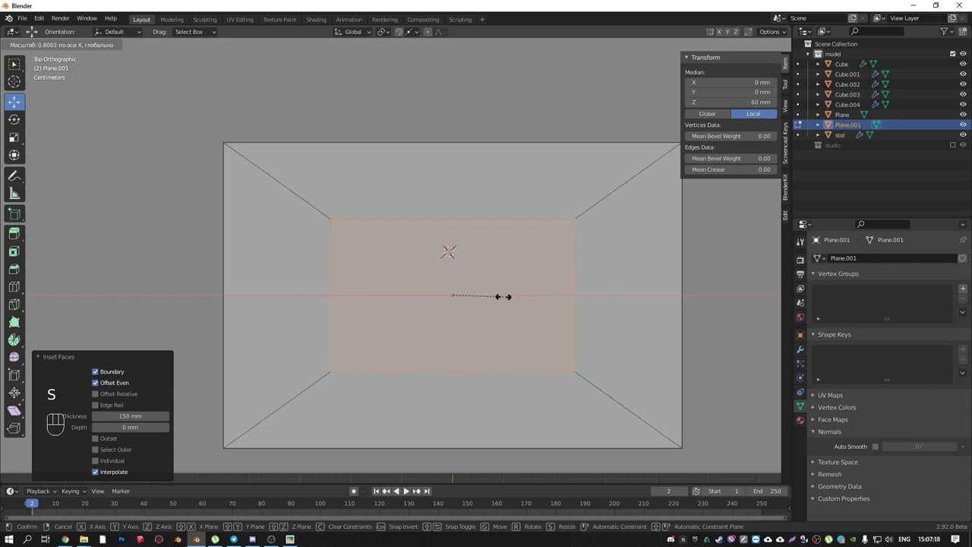
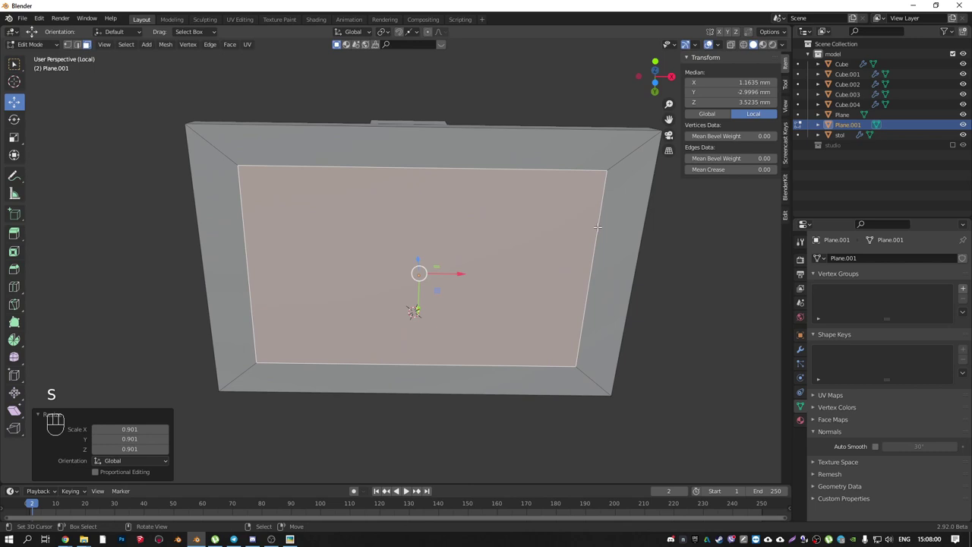
- Scale the inner face along X and then along Y to about 0.96, narrowing it
{"action": "key", "text": "s"}
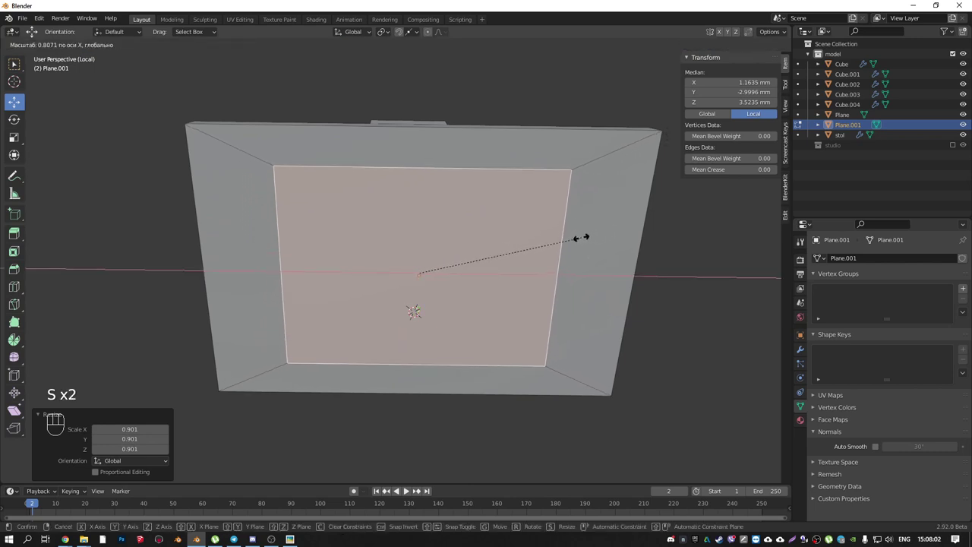
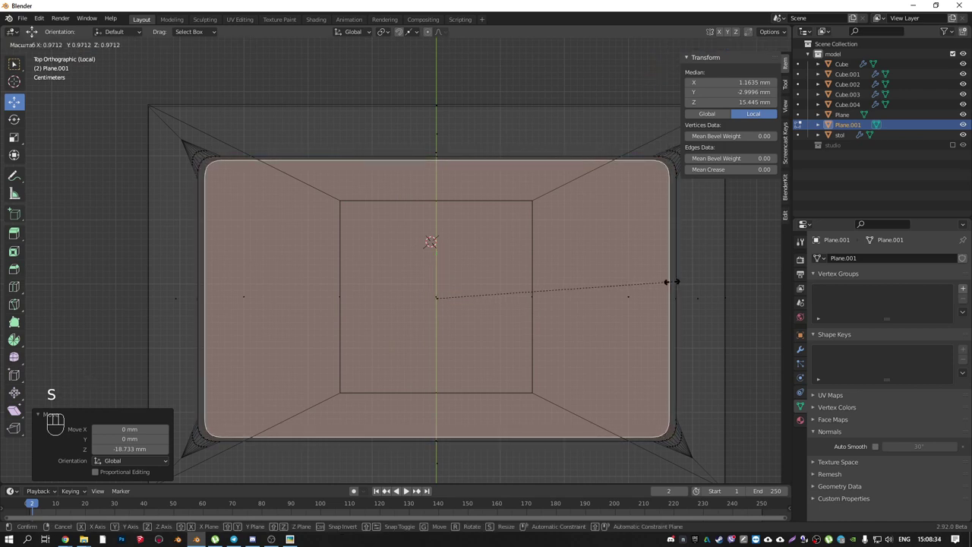
{"action": "key", "text": "s"}
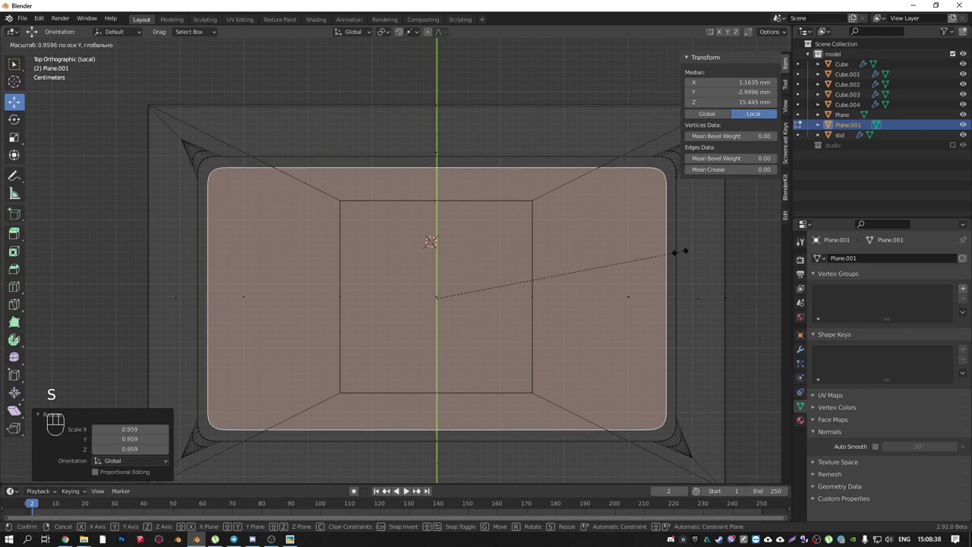
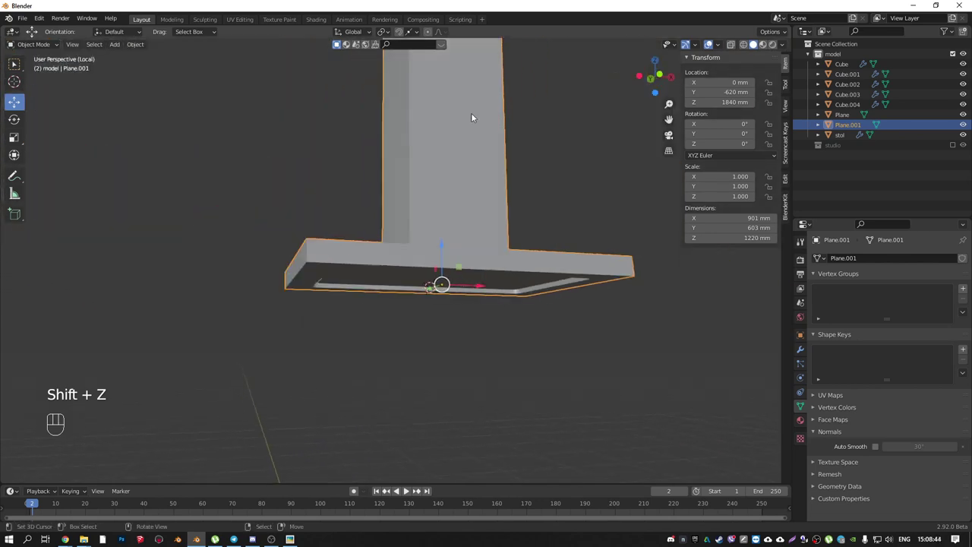
- Orbit around the 1220 mm hood and reopen Plane.001 for mesh editing
{"action": "left_click_drag", "start_coordinate": [417, 37], "coordinate": [456, 271]}
{"action": "left_click_drag", "start_coordinate": [442, 245], "coordinate": [364, 251]}
{"action": "key", "text": "ctrl+z"}
{"action": "key", "text": "Tab"}
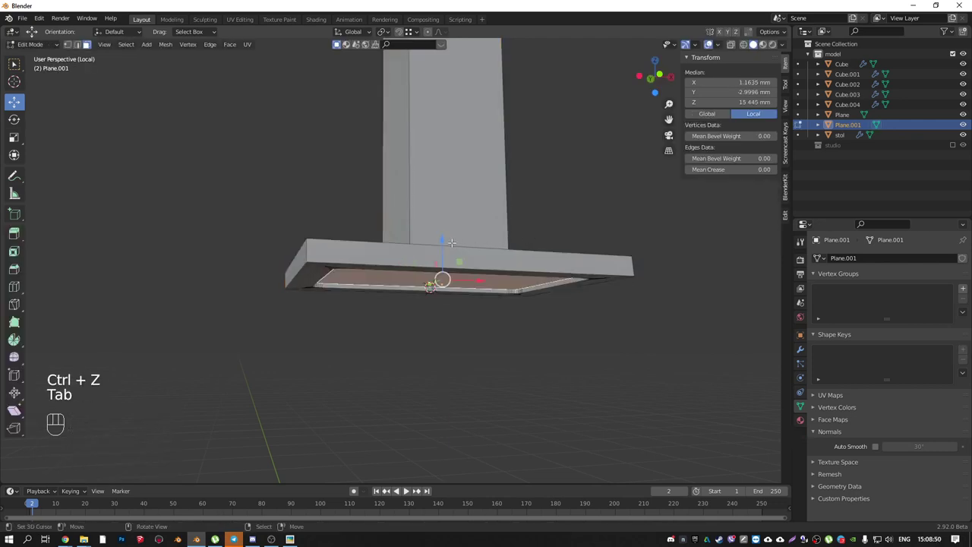
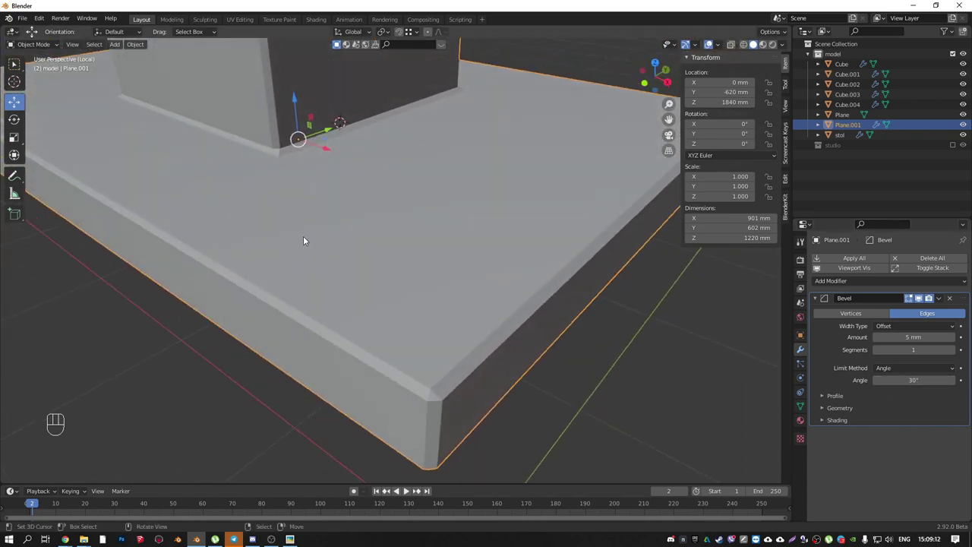
- Set the hood's Bevel modifier to 3 mm with 4 segments and check the rounded edge from side views
{"action": "left_click", "coordinate": [954, 339]}
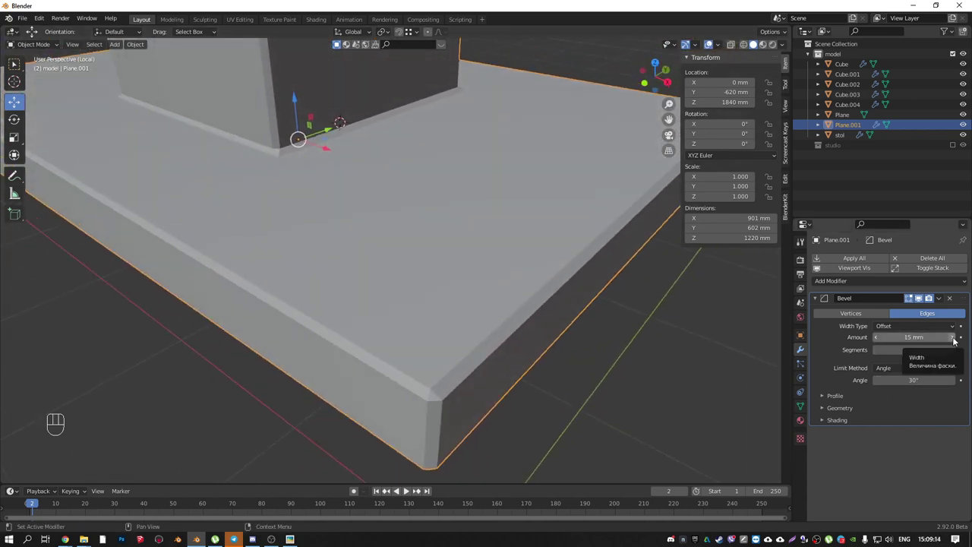
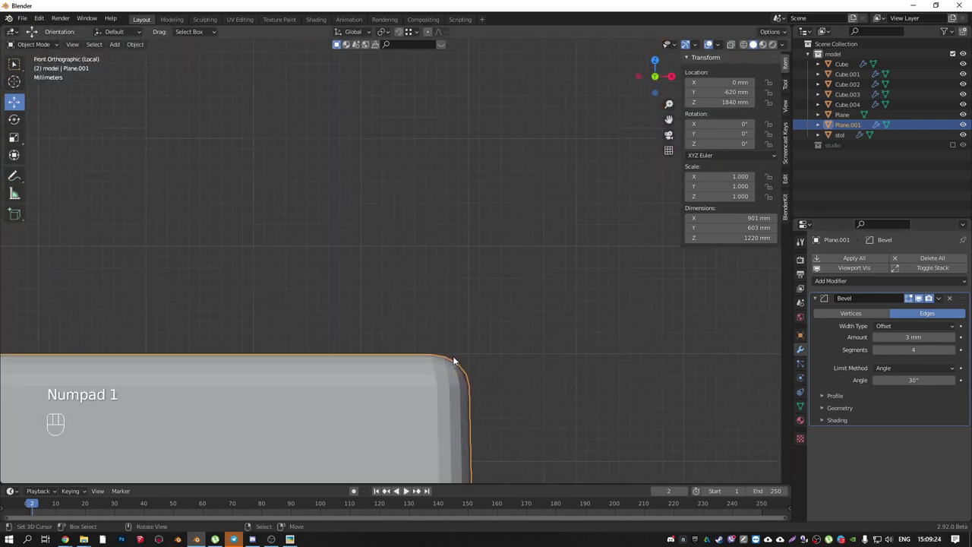
{"action": "key", "text": "KP_3"}
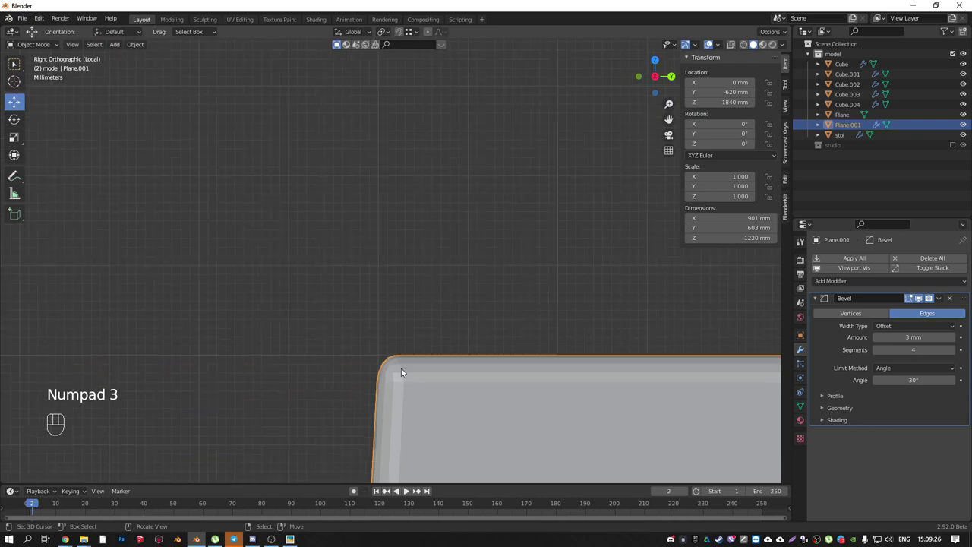
{"action": "key", "text": "KP_1"}
{"action": "key", "text": "KP_3"}
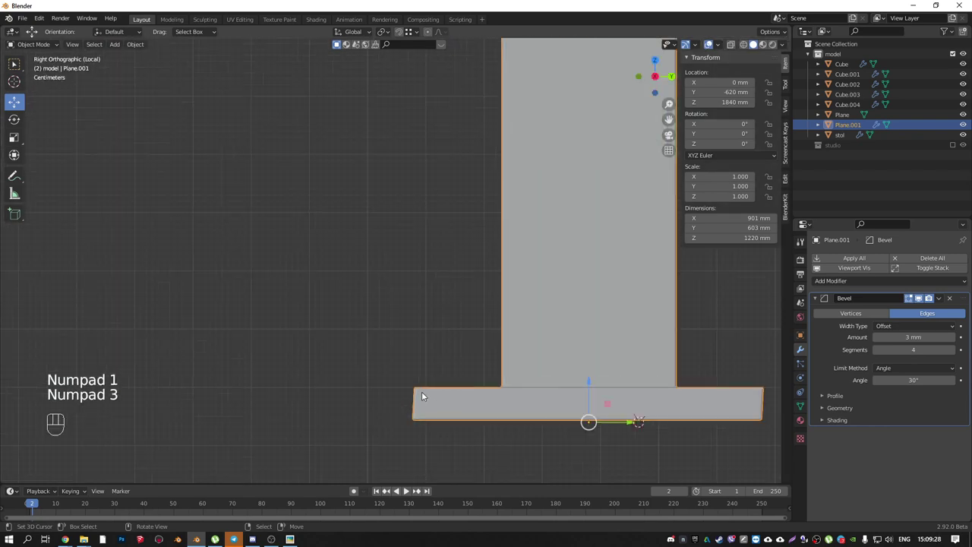
{"action": "left_click_drag", "start_coordinate": [460, 410], "coordinate": [425, 359]}
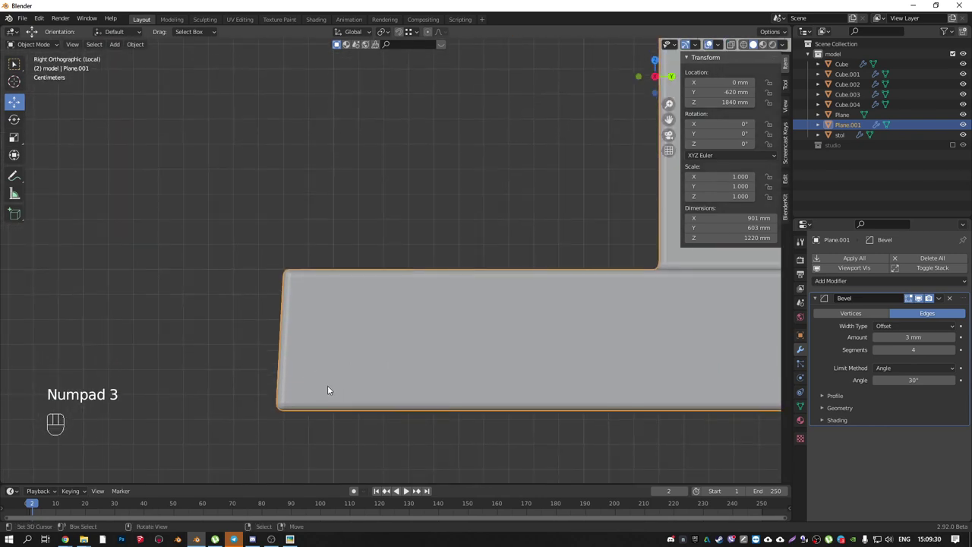
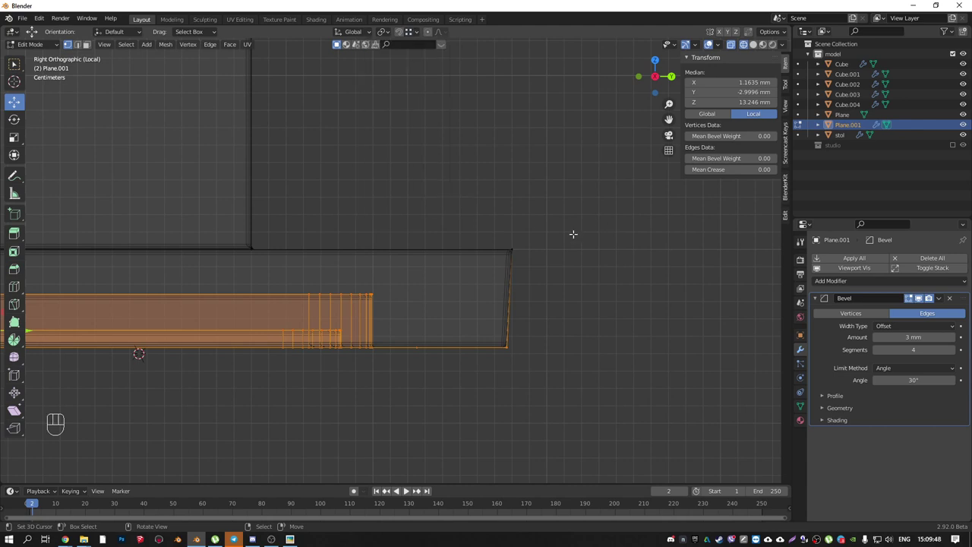
- Nudge the lower vertices of Plane.001 about 6.4 mm along Y and 2.6 mm up
{"action": "key", "text": "g"}
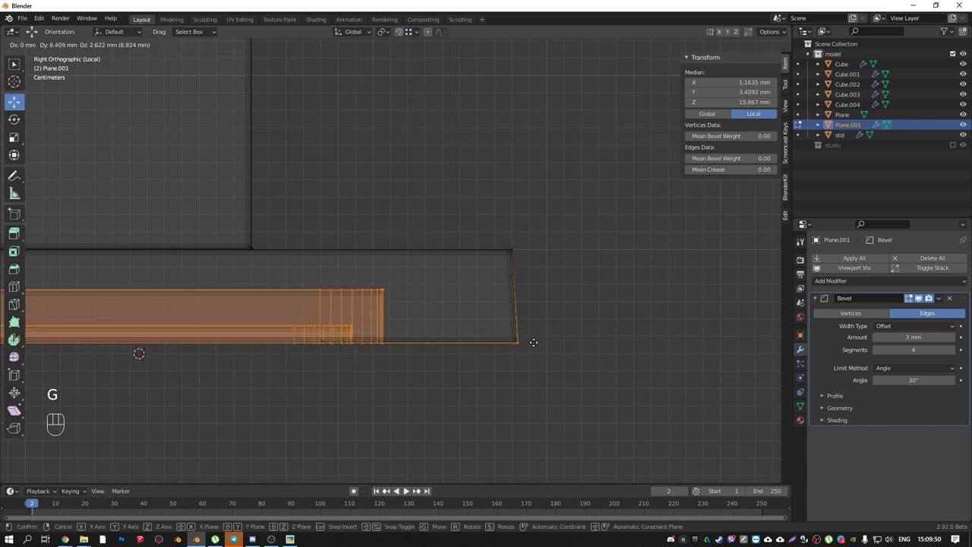
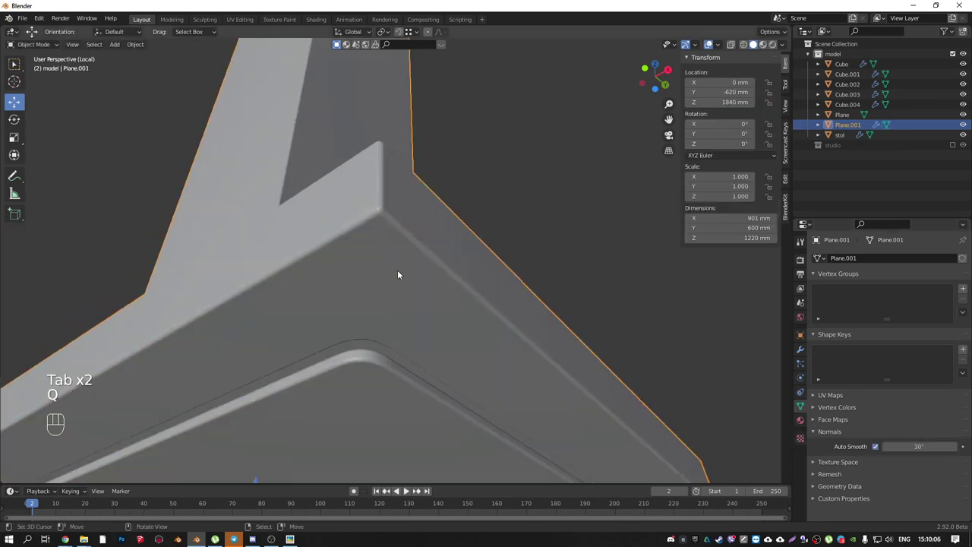
- Leave the isolated view of the smoothed panel and look at the desk from the front
{"action": "left_click_drag", "start_coordinate": [378, 250], "coordinate": [401, 300]}
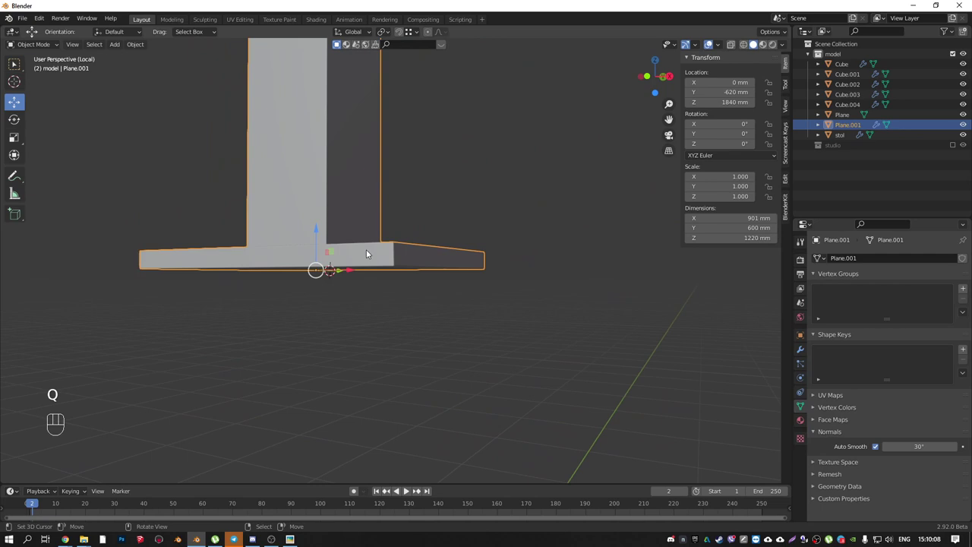
{"action": "left_click_drag", "start_coordinate": [365, 273], "coordinate": [448, 410]}
{"action": "middle_click", "coordinate": [446, 397]}
{"action": "key", "text": "KP_1"}
{"action": "key", "text": "KP_Divide"}
- Frame the desk top and the Cube.001 ceiling plate in front orthographic view
{"action": "left_click_drag", "start_coordinate": [443, 388], "coordinate": [423, 418]}
{"action": "left_click_drag", "start_coordinate": [431, 376], "coordinate": [391, 279]}
{"action": "middle_click", "coordinate": [400, 276]}
{"action": "key", "text": "KP_1"}
{"action": "left_click_drag", "start_coordinate": [471, 250], "coordinate": [440, 202]}
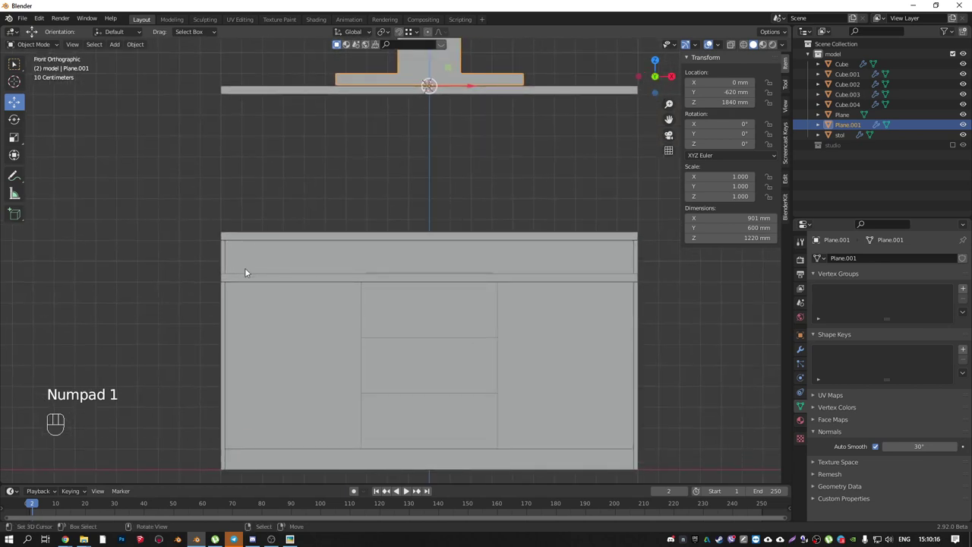
{"action": "left_click_drag", "start_coordinate": [446, 114], "coordinate": [450, 148]}
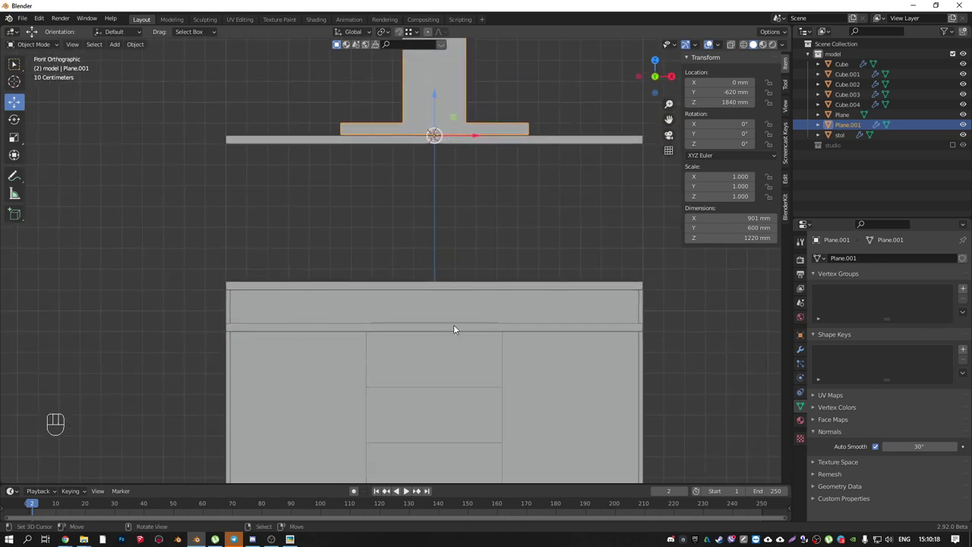
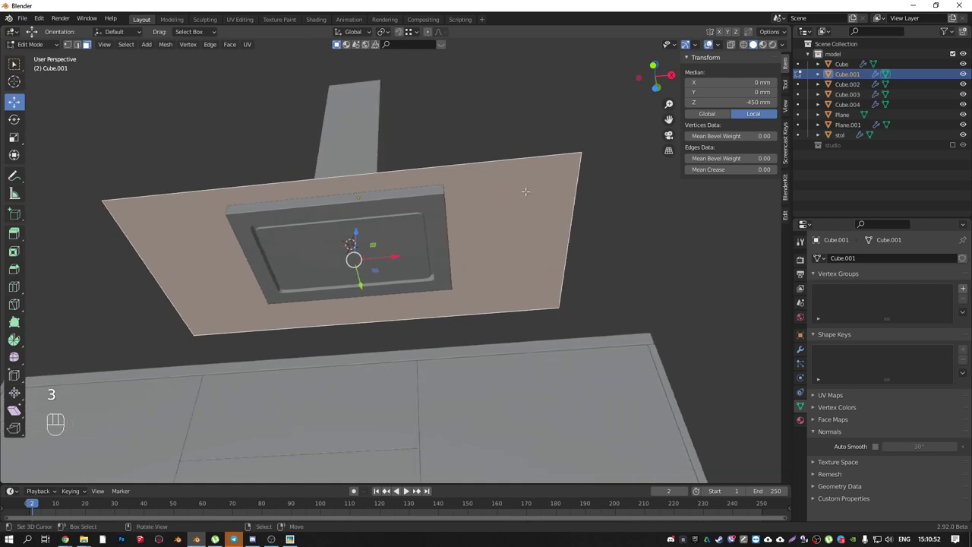
- Inset the underside face of Cube.001 and narrow the inner loop along X from top view
{"action": "key", "text": "i"}
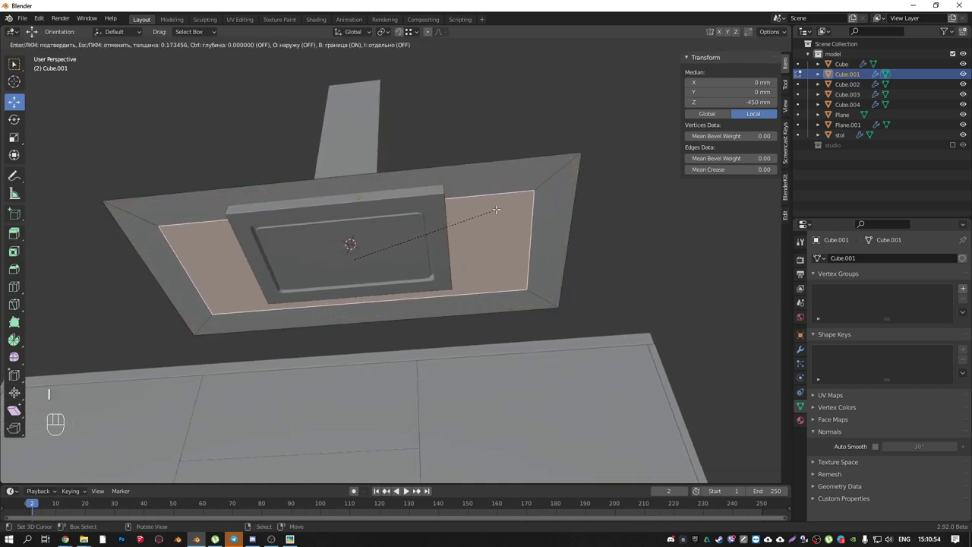
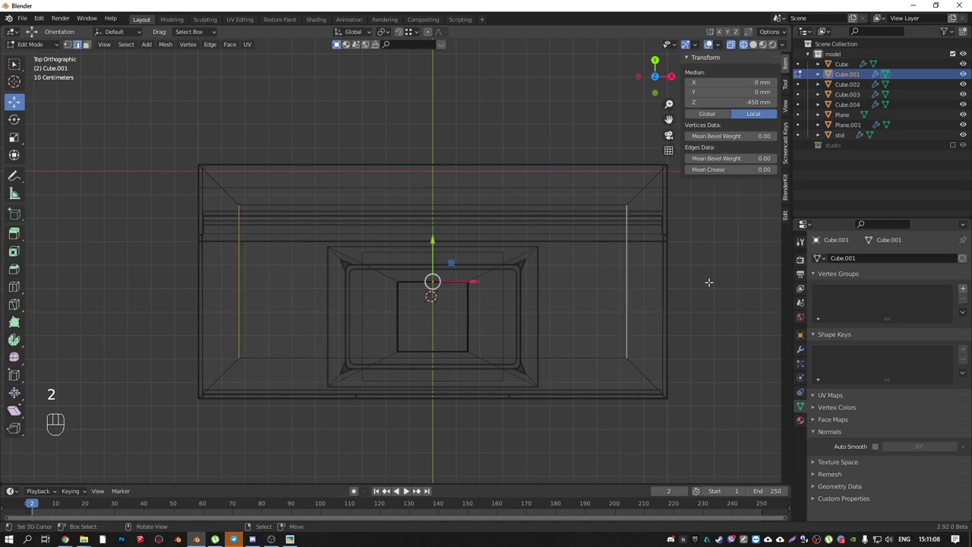
{"action": "key", "text": "s"}
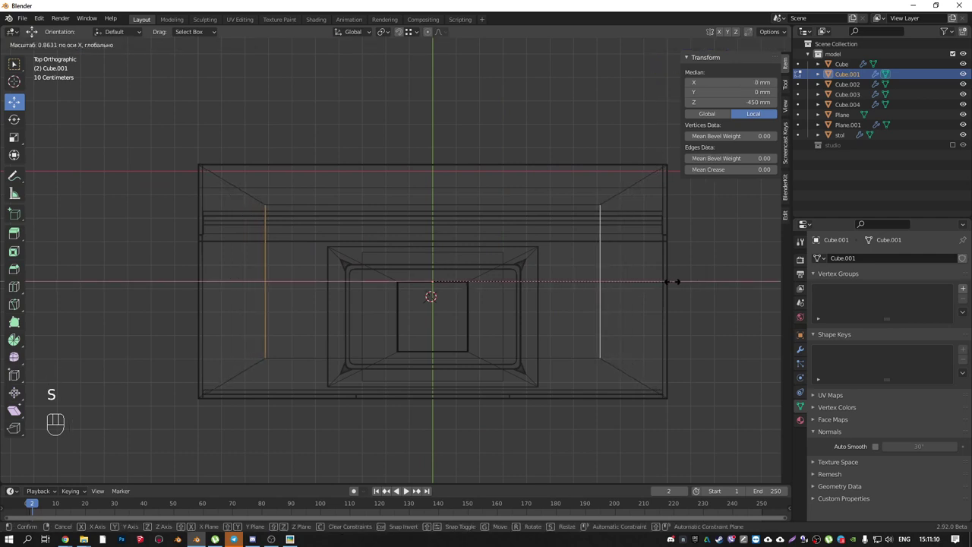
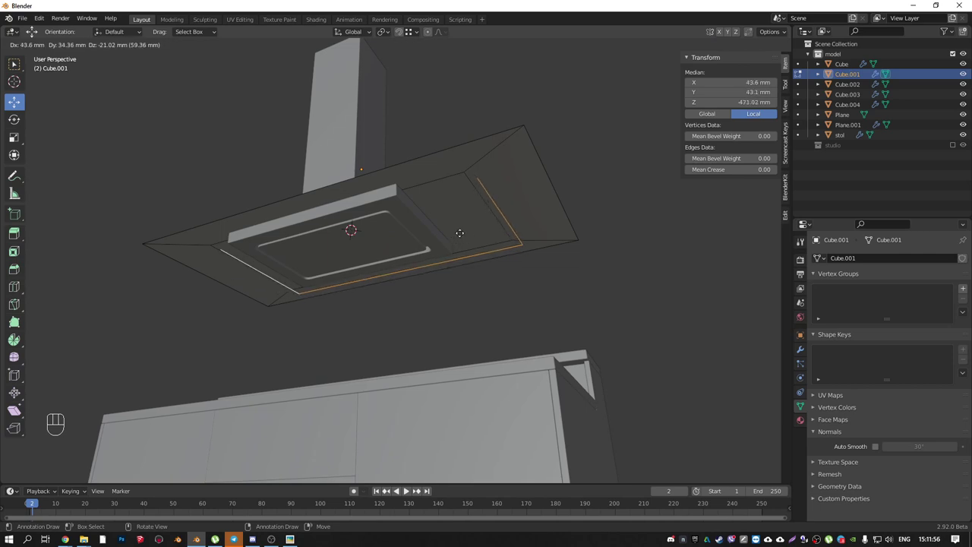
{"action": "key", "text": "p"}
{"action": "key", "text": "Tab"}
- Select the inner edge loop of Cube.001 for separation
{"action": "right_click", "coordinate": [524, 195]}
{"action": "left_click_drag", "start_coordinate": [503, 178], "coordinate": [471, 183]}
{"action": "left_click_drag", "start_coordinate": [488, 196], "coordinate": [495, 201]}
{"action": "left_click_drag", "start_coordinate": [528, 207], "coordinate": [572, 199]}
{"action": "left_click_drag", "start_coordinate": [522, 202], "coordinate": [575, 195]}
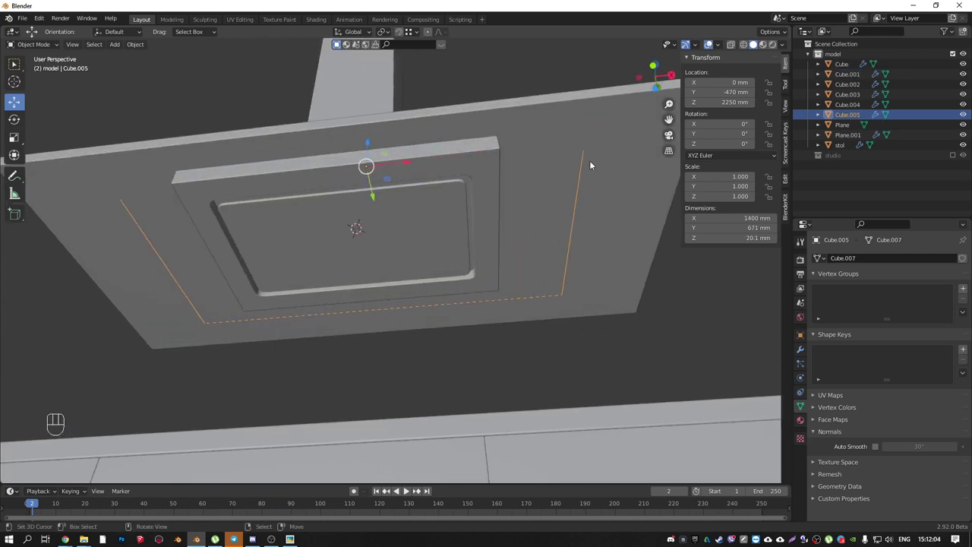
- Separate the loop as Cube.005, briefly edit it, undo a stray extrude and return to object mode
{"action": "key", "text": "Tab"}
{"action": "key", "text": "a"}
{"action": "key", "text": "e"}
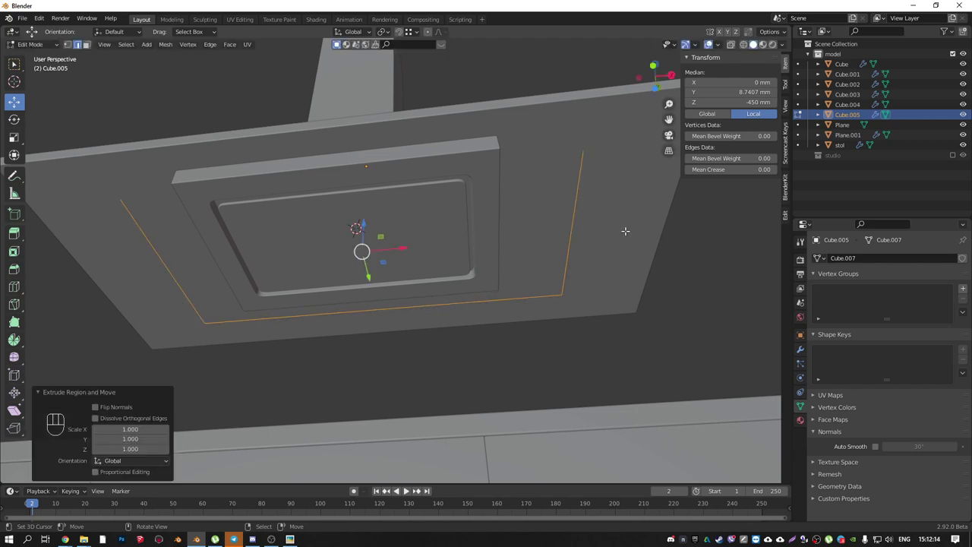
{"action": "key", "text": "ctrl+z"}
{"action": "key", "text": "Tab"}
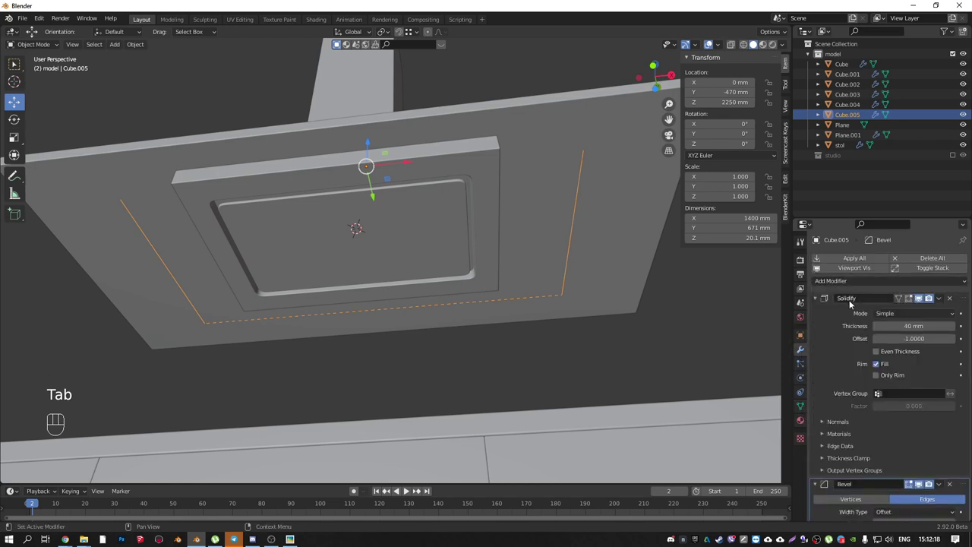
- Orbit to see the Cube.005 border at the plate edge from the side
{"action": "middle_click", "coordinate": [417, 189]}
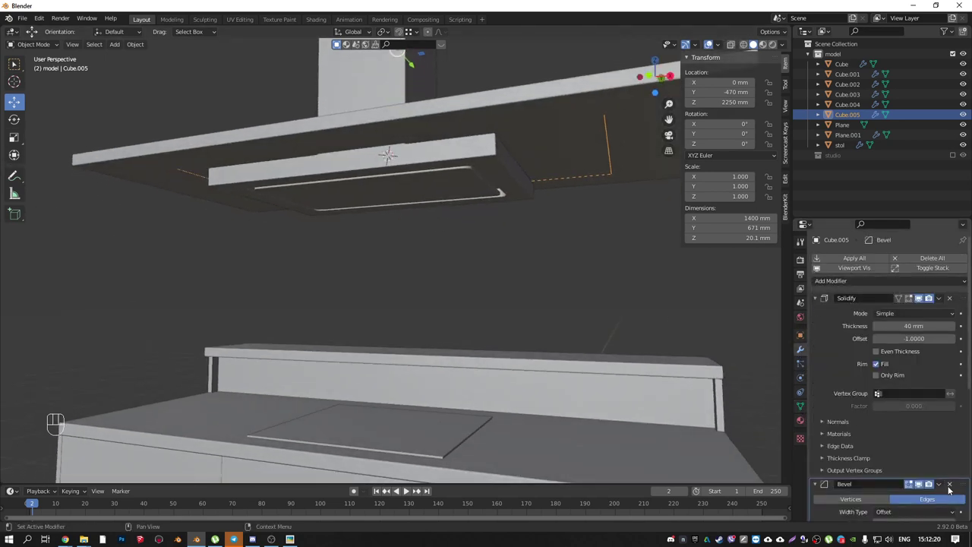
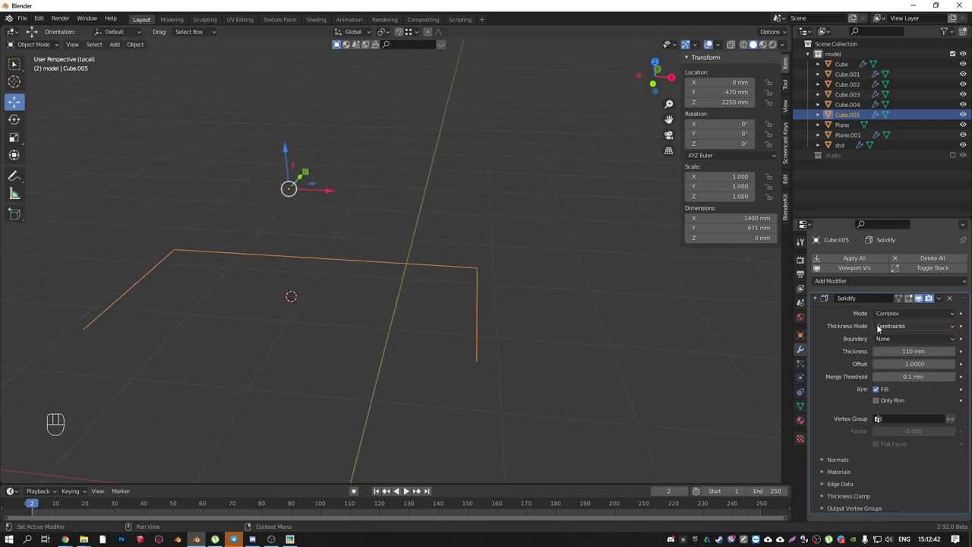
- Set Cube.005's Solidify offset to -1 with fixed thickness mode
{"action": "left_click_drag", "start_coordinate": [904, 329], "coordinate": [902, 350]}
{"action": "left_click_drag", "start_coordinate": [903, 330], "coordinate": [902, 340]}
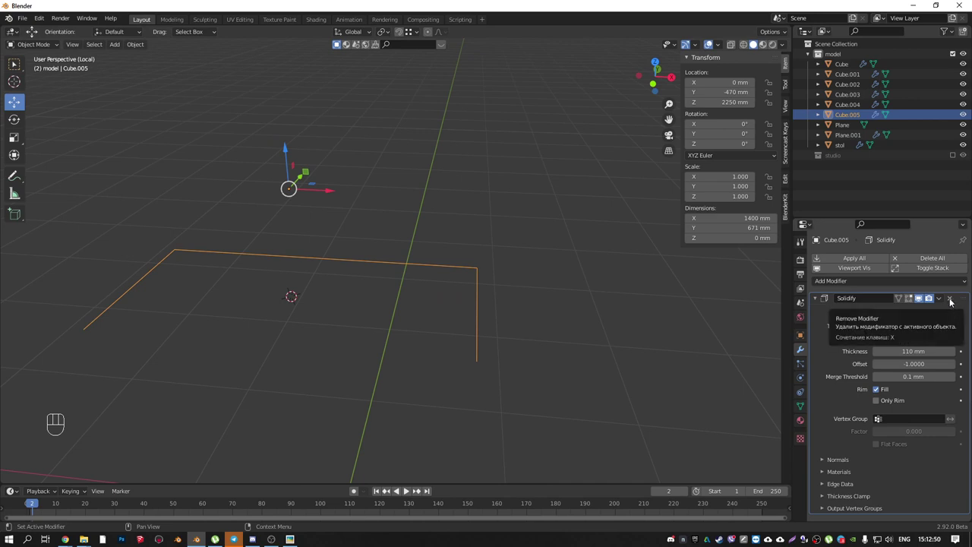
{"action": "left_click_drag", "start_coordinate": [494, 345], "coordinate": [492, 389]}
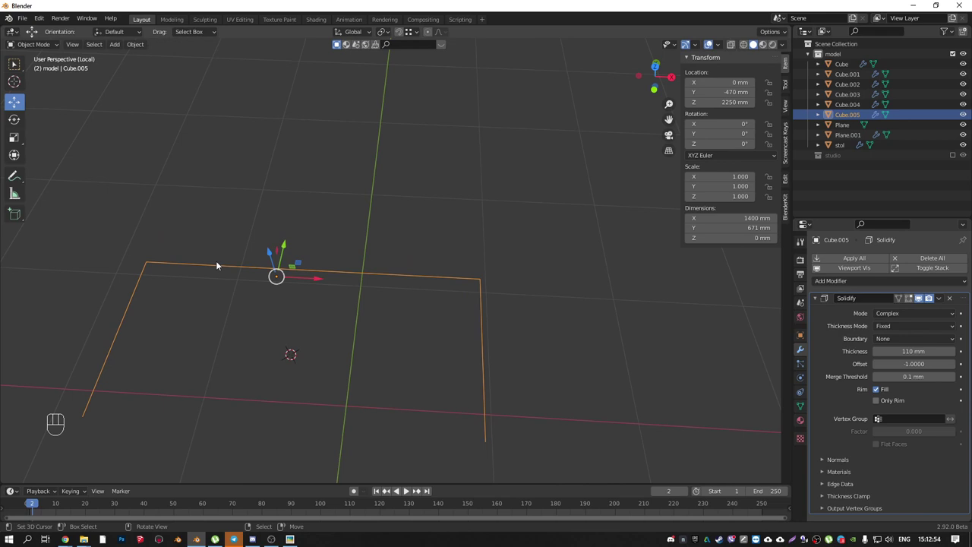
- Lower the Cube.005 outline to 1800 mm height and bring up its object options
{"action": "key", "text": "KP_1"}
{"action": "left_click_drag", "start_coordinate": [419, 273], "coordinate": [506, 303]}
{"action": "key", "text": "Tab"}
{"action": "key", "text": "Tab"}
{"action": "left_click_drag", "start_coordinate": [522, 276], "coordinate": [511, 292]}
{"action": "key", "text": "w"}
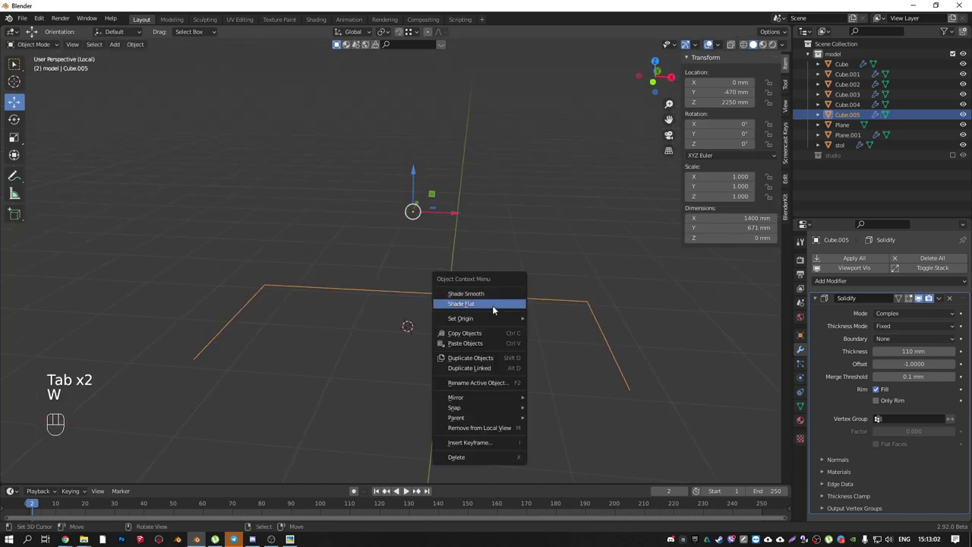
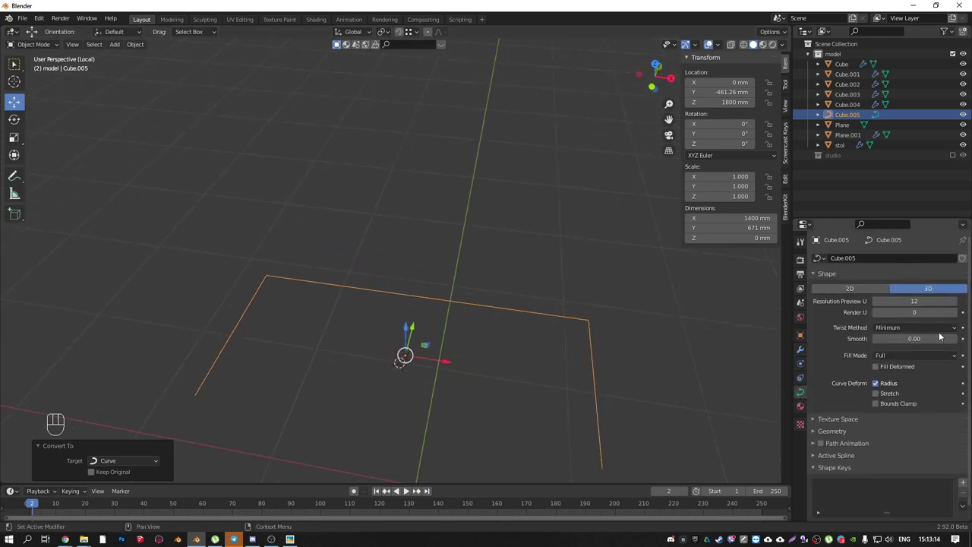
- Give the Cube.005 curve a 20 mm bevel depth with Back fill, forming a half-tube
{"action": "left_click_drag", "start_coordinate": [605, 294], "coordinate": [616, 256]}
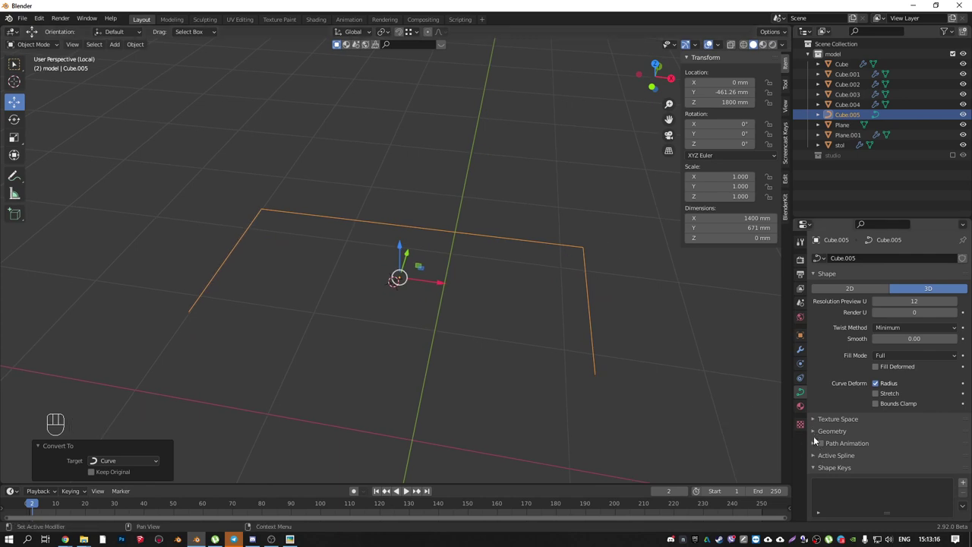
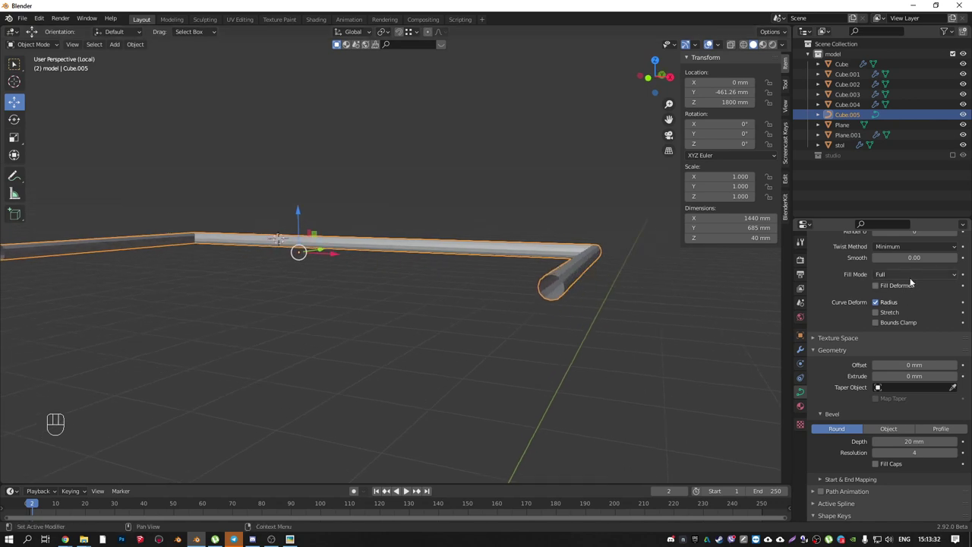
{"action": "left_click_drag", "start_coordinate": [911, 278], "coordinate": [892, 297]}
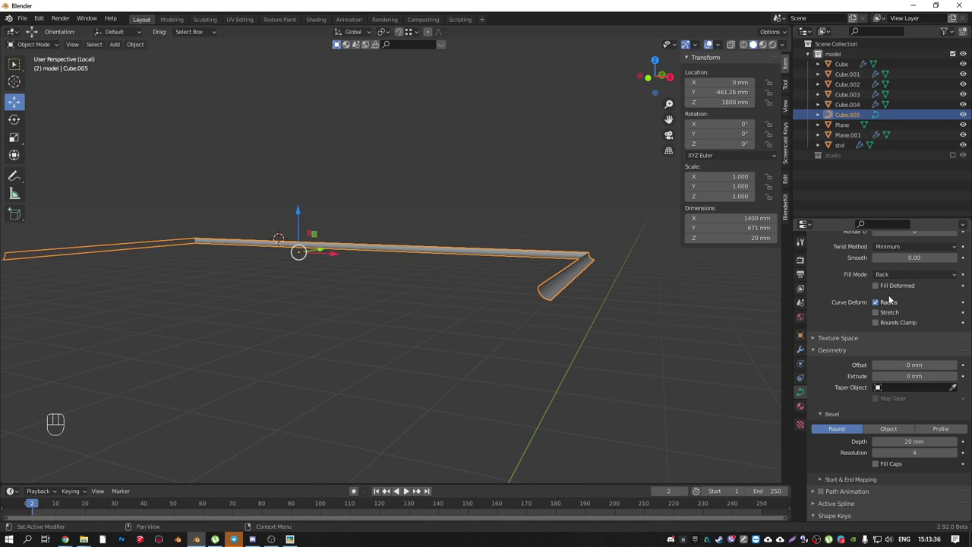
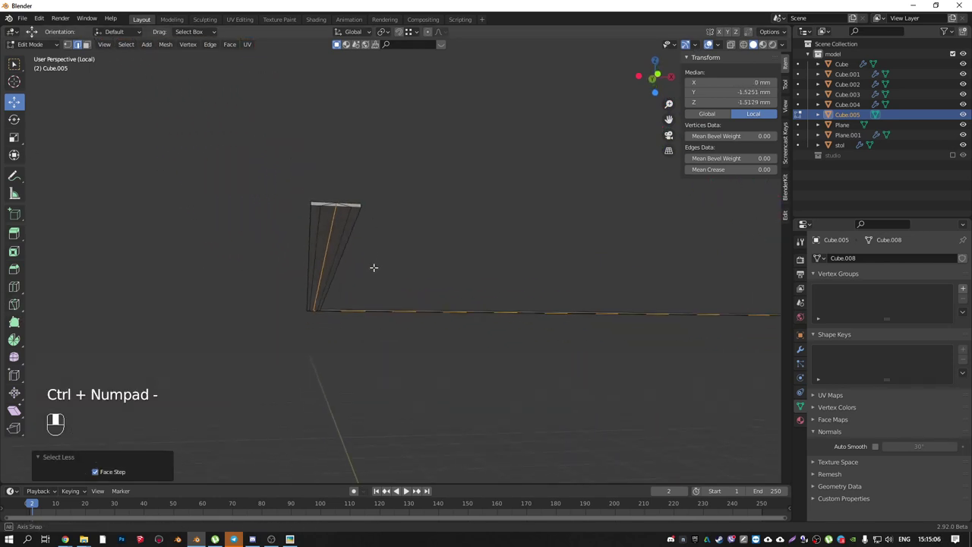
- Bevel the selected trim edges of Cube.005 with 4 segments and return to object mode
{"action": "key", "text": "g"}
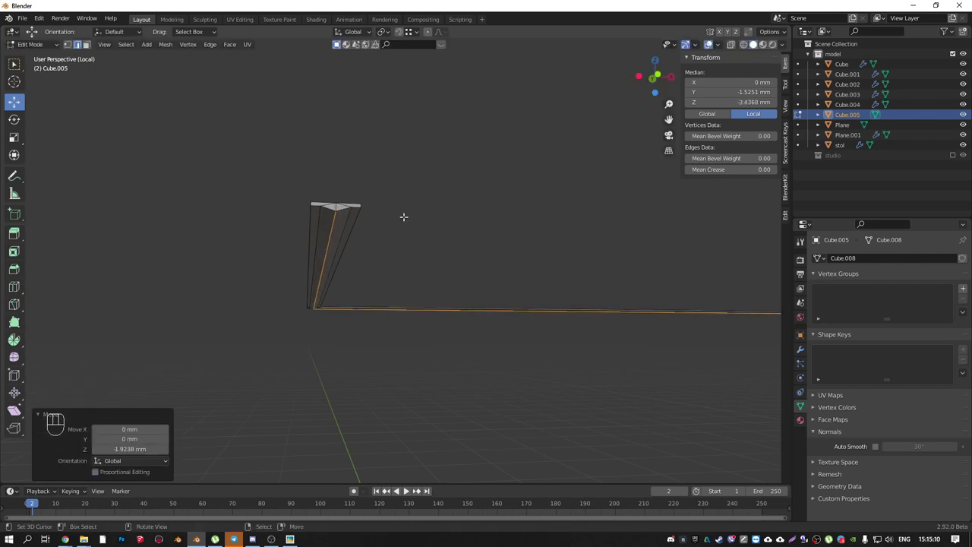
{"action": "key", "text": "ctrl+b"}
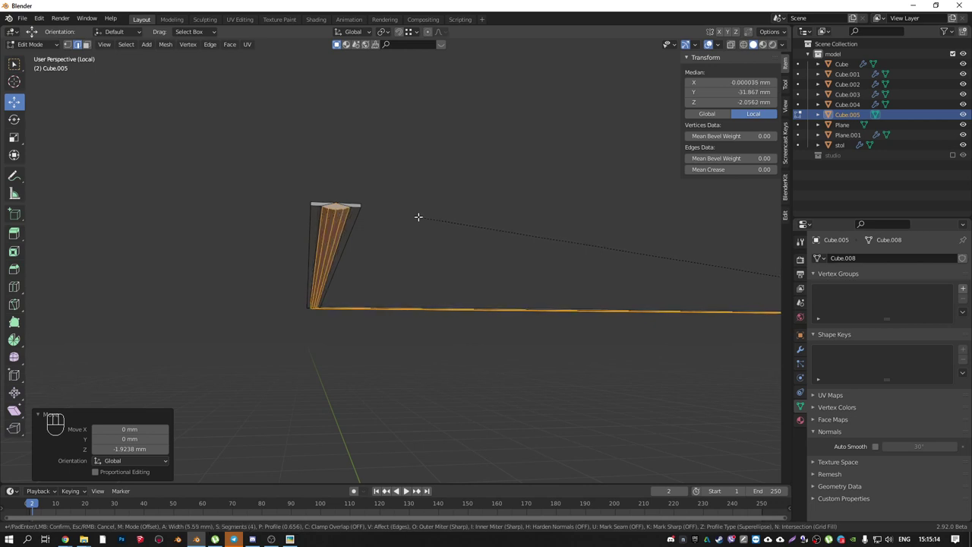
{"action": "key", "text": "Tab"}
- Give the trim auto smooth shading and confirm its modifier stack is empty
{"action": "right_click", "coordinate": [350, 219]}
{"action": "key", "text": "q"}
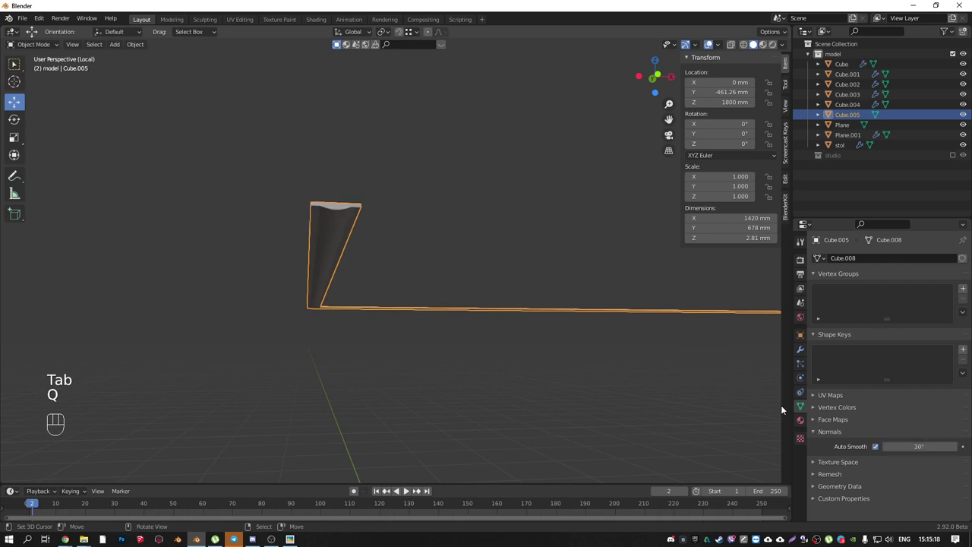
{"action": "left_click", "coordinate": [876, 449]}
{"action": "left_click", "coordinate": [879, 451]}
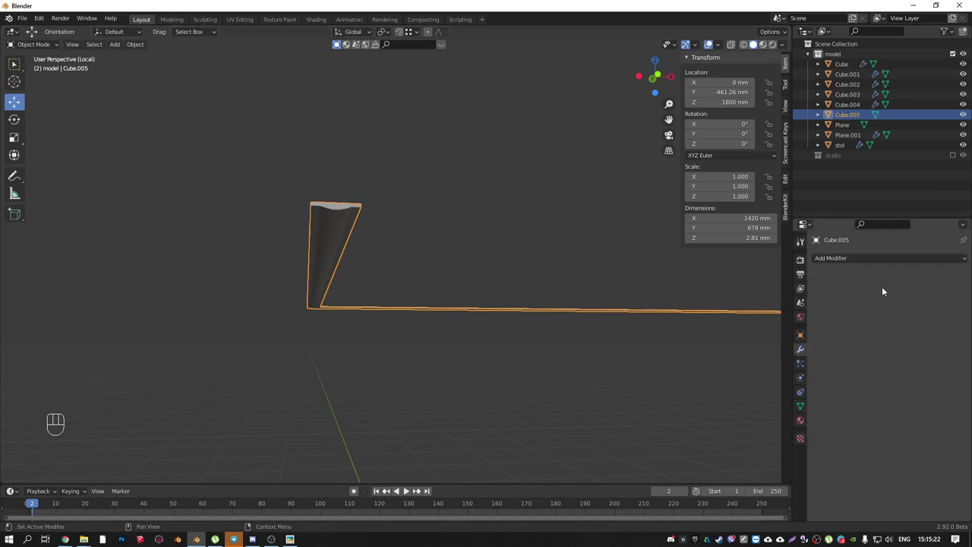
- Apply Shade Smooth to the slanted panel via Quick Favorites
{"action": "left_click_drag", "start_coordinate": [389, 240], "coordinate": [391, 202]}
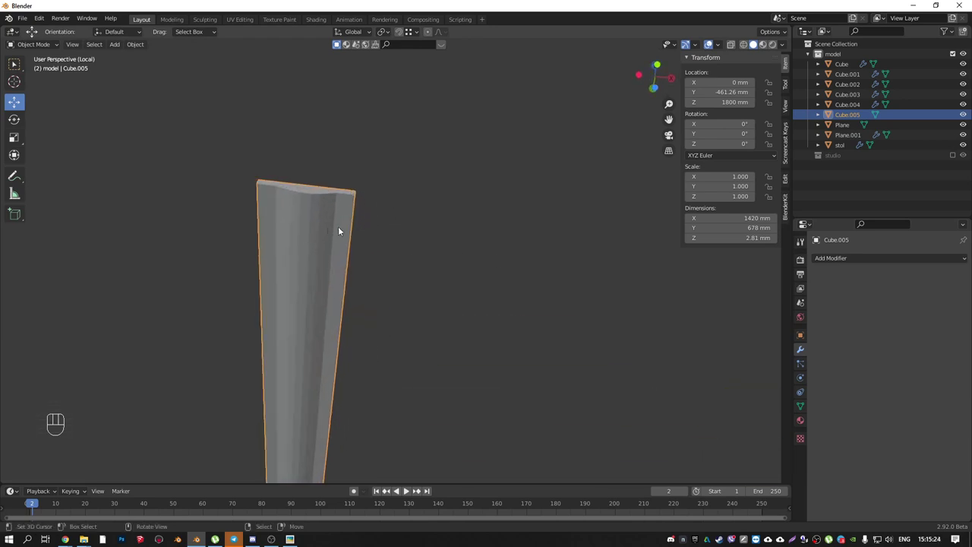
{"action": "left_click_drag", "start_coordinate": [312, 231], "coordinate": [314, 221]}
{"action": "left_click_drag", "start_coordinate": [323, 223], "coordinate": [490, 280]}
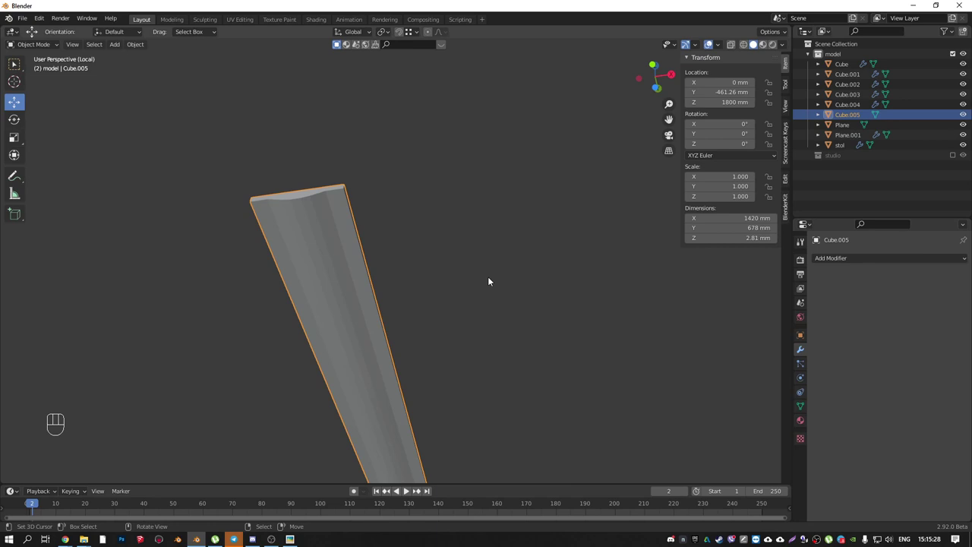
{"action": "key", "text": "q"}
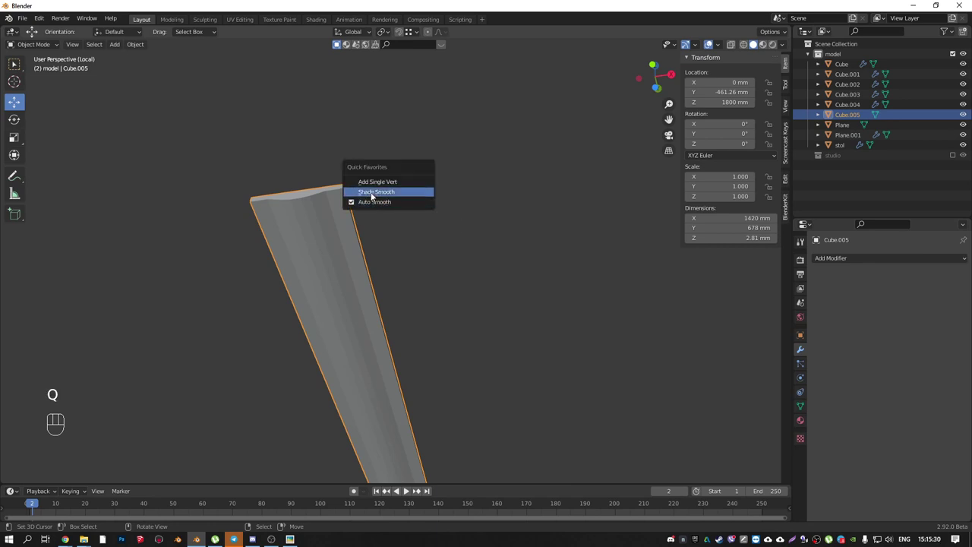
{"action": "left_click_drag", "start_coordinate": [346, 224], "coordinate": [353, 231]}
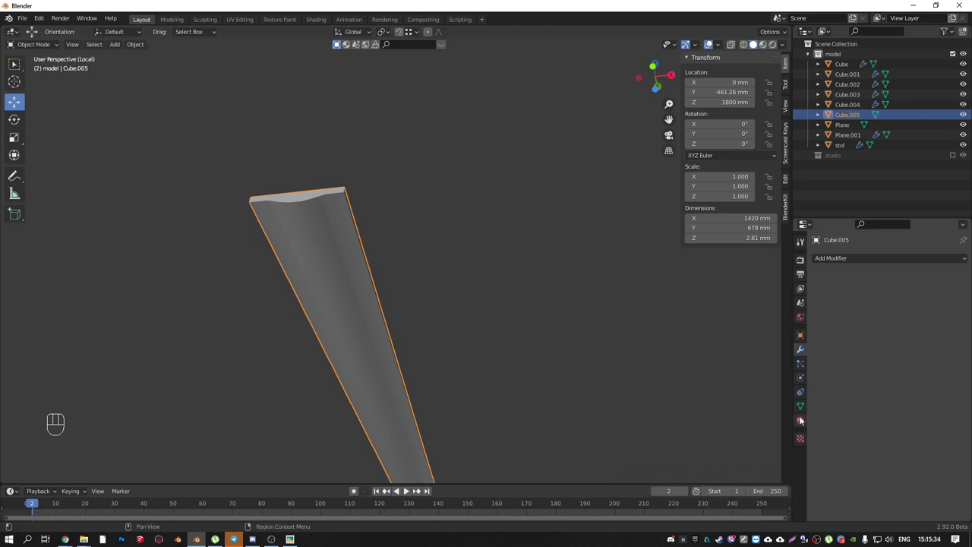
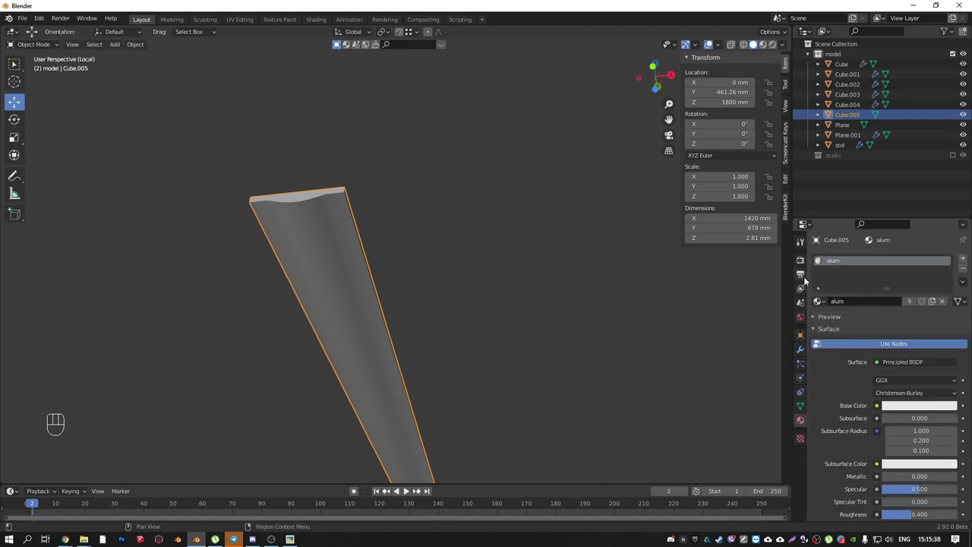
- Assign the emissive 'light' material at strength 100 to the panel's strip faces
{"action": "key", "text": "Tab"}
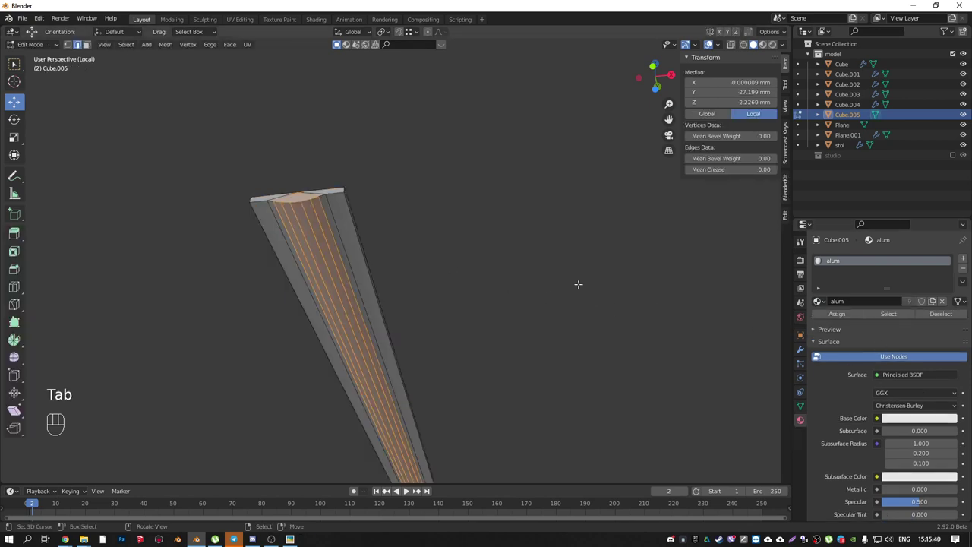
{"action": "key", "text": "ctrl+KP_Add"}
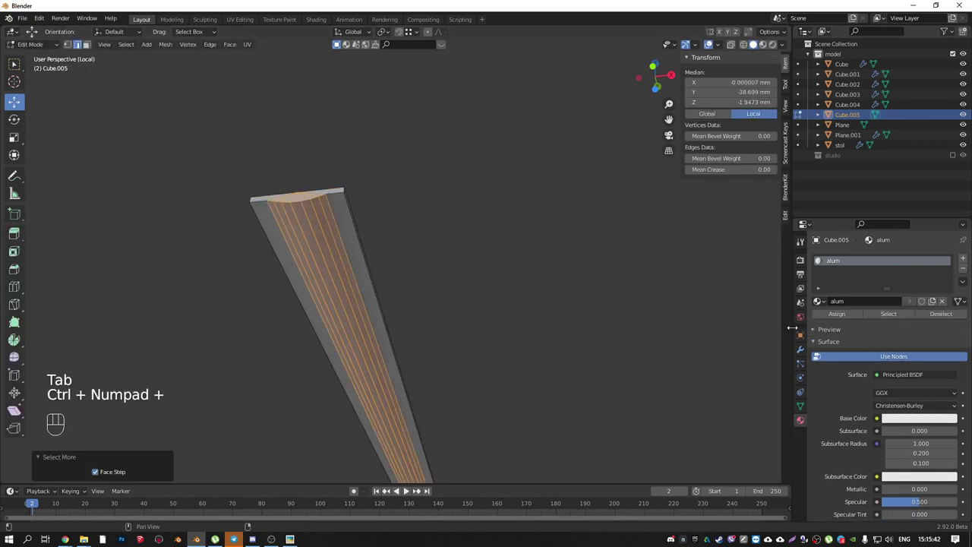
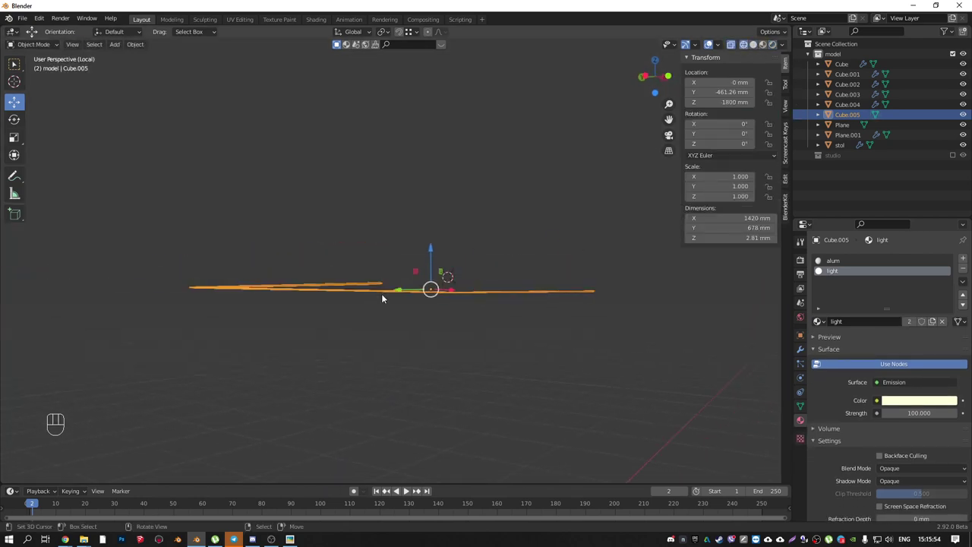
{"action": "key", "text": "shift+z"}
- Return to the full scene and select the Cube.001 ceiling plate
{"action": "left_click_drag", "start_coordinate": [481, 230], "coordinate": [444, 259]}
{"action": "key", "text": "KP_Divide"}
{"action": "left_click_drag", "start_coordinate": [472, 167], "coordinate": [510, 264]}
{"action": "right_click", "coordinate": [486, 243]}
- Inspect Cube.001's mesh, then select the countertop and view it from the top
{"action": "key", "text": "Tab"}
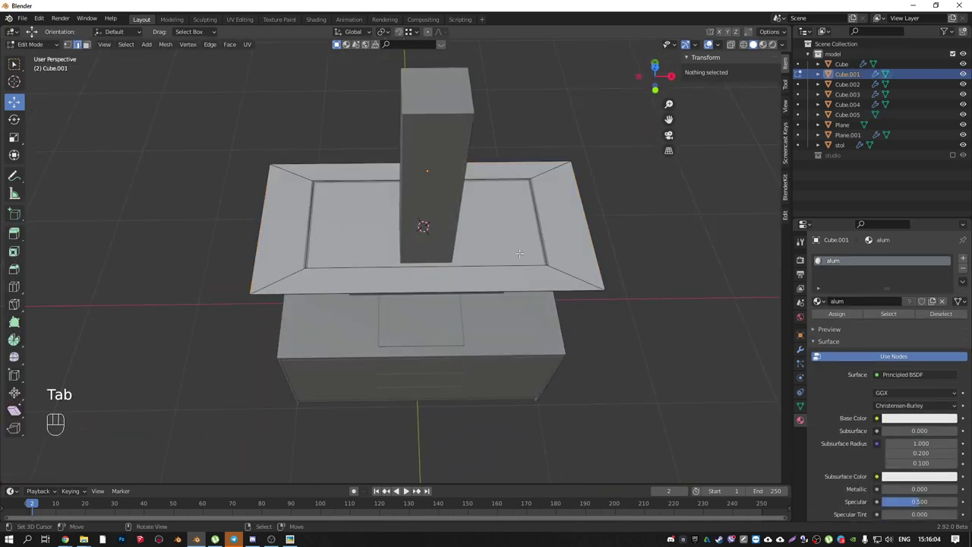
{"action": "key", "text": "KP_Divide"}
{"action": "key", "text": "KP_Divide"}
{"action": "key", "text": "Tab"}
{"action": "right_click", "coordinate": [455, 126]}
{"action": "right_click", "coordinate": [556, 221]}
{"action": "key", "text": "KP_Divide"}
{"action": "right_click", "coordinate": [512, 293]}
{"action": "key", "text": "KP_7"}
{"action": "left_click_drag", "start_coordinate": [449, 284], "coordinate": [526, 304]}
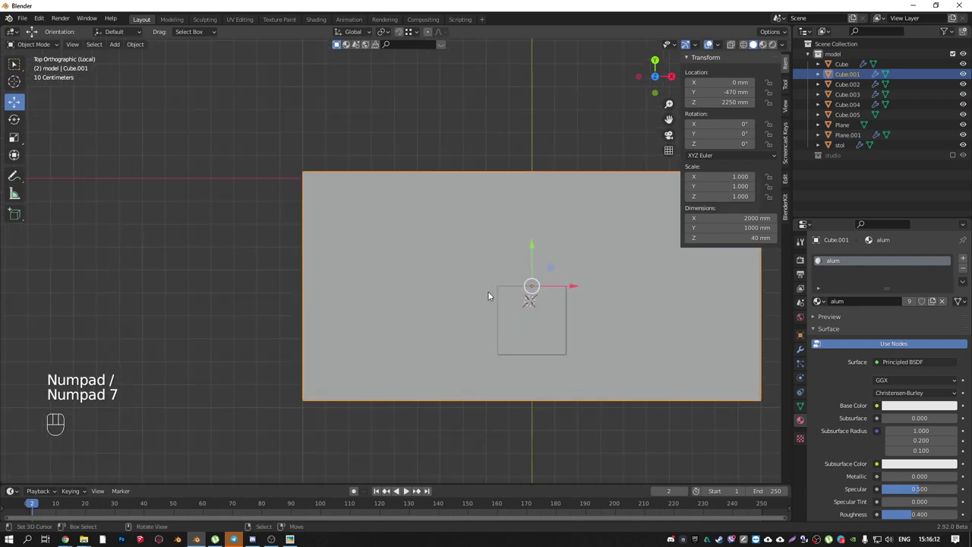
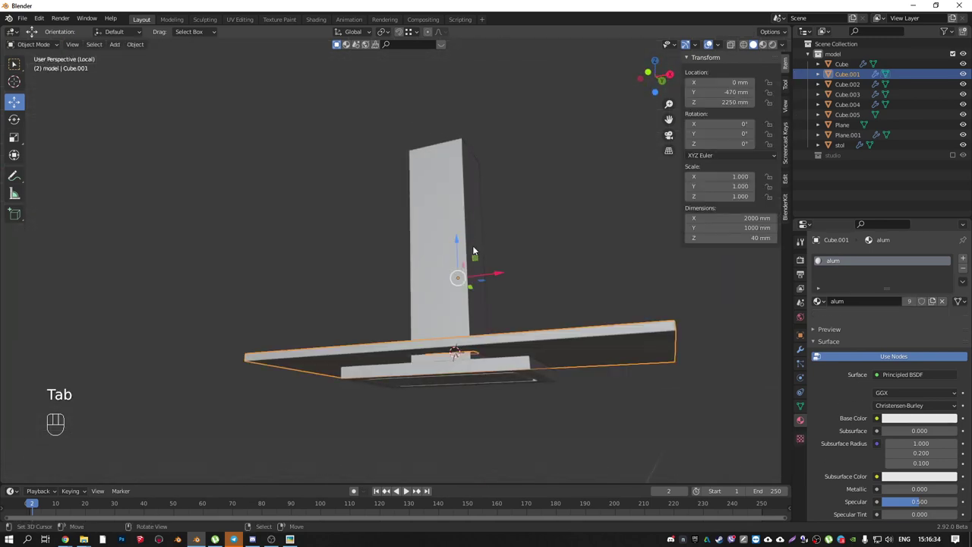
- Orbit around the countertop to check it from several angles
{"action": "left_click_drag", "start_coordinate": [474, 284], "coordinate": [571, 325]}
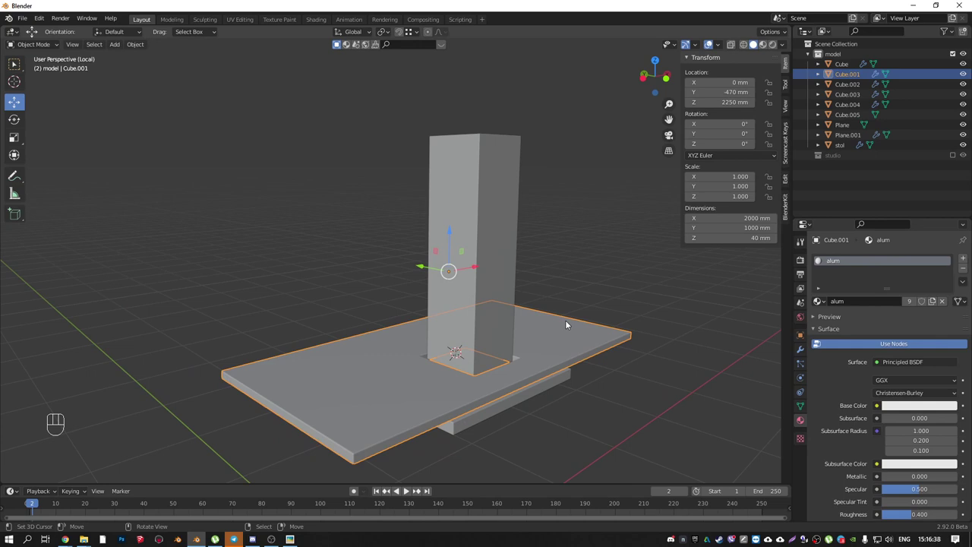
{"action": "left_click_drag", "start_coordinate": [382, 312], "coordinate": [375, 288]}
{"action": "left_click_drag", "start_coordinate": [429, 154], "coordinate": [397, 247]}
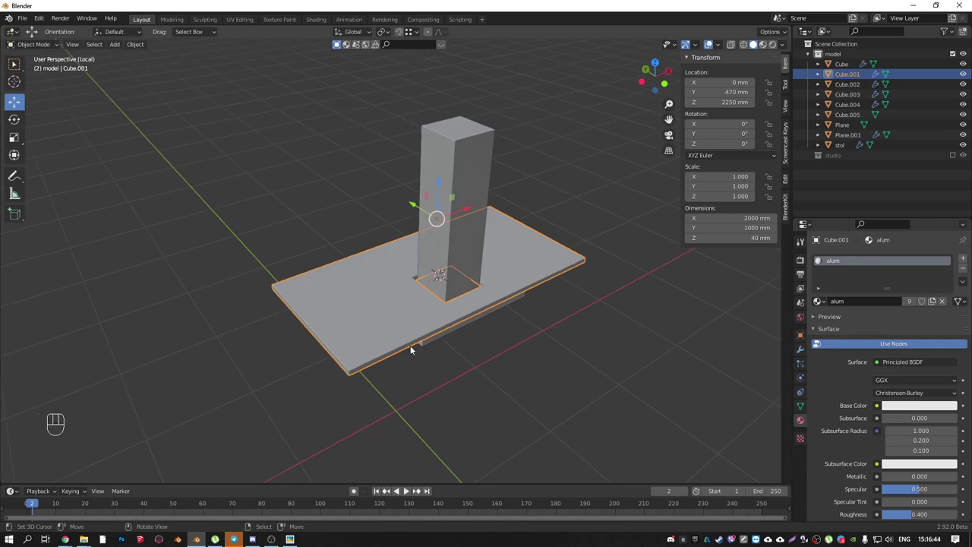
{"action": "left_click_drag", "start_coordinate": [582, 259], "coordinate": [493, 245]}
{"action": "left_click_drag", "start_coordinate": [466, 252], "coordinate": [416, 315]}
{"action": "middle_click", "coordinate": [379, 361]}
- In top orthographic wireframe view, place the 3D cursor near the counter's left edge
{"action": "key", "text": "KP_7"}
{"action": "key", "text": "shift+z"}
{"action": "key", "text": "KP_Divide"}
{"action": "key", "text": "KP_7"}
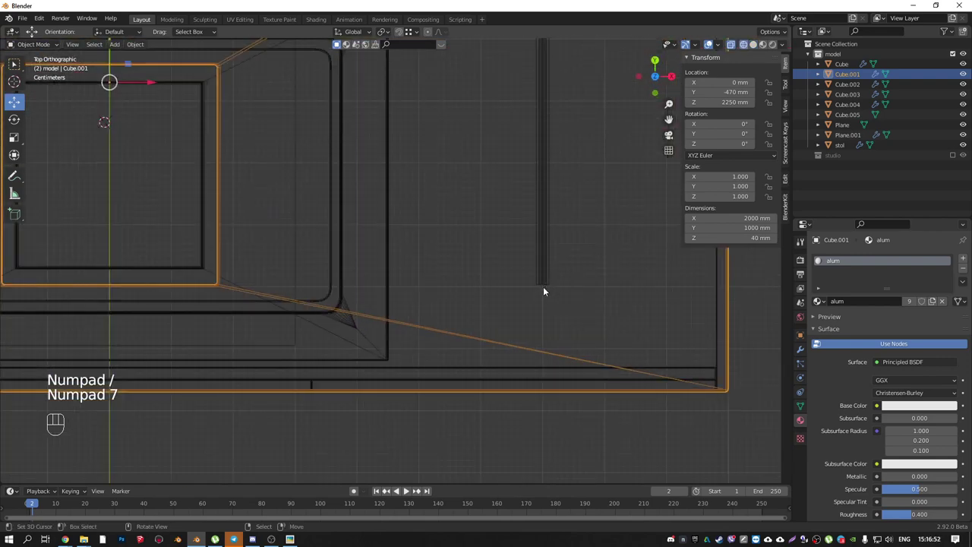
{"action": "left_click_drag", "start_coordinate": [564, 260], "coordinate": [582, 335]}
{"action": "middle_click", "coordinate": [139, 190]}
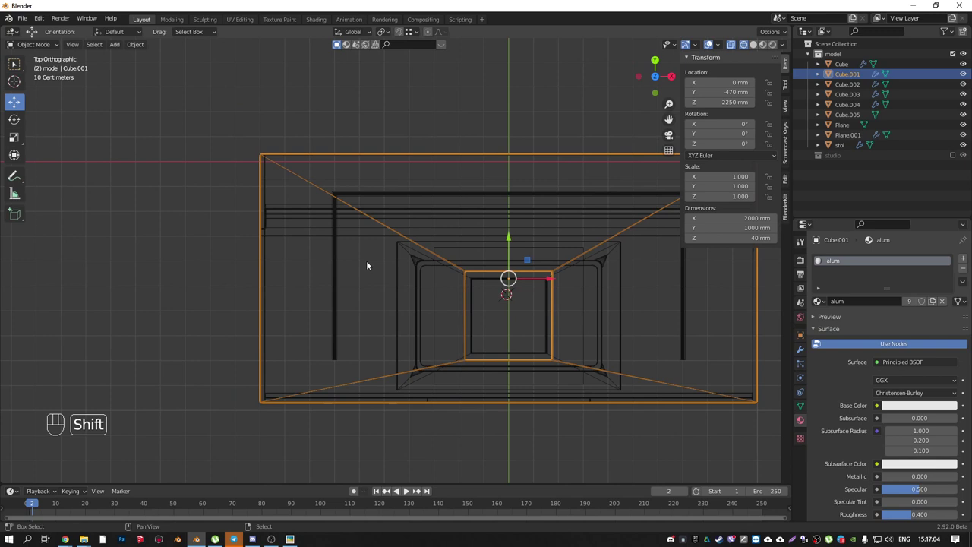
{"action": "left_click_drag", "start_coordinate": [382, 260], "coordinate": [399, 237]}
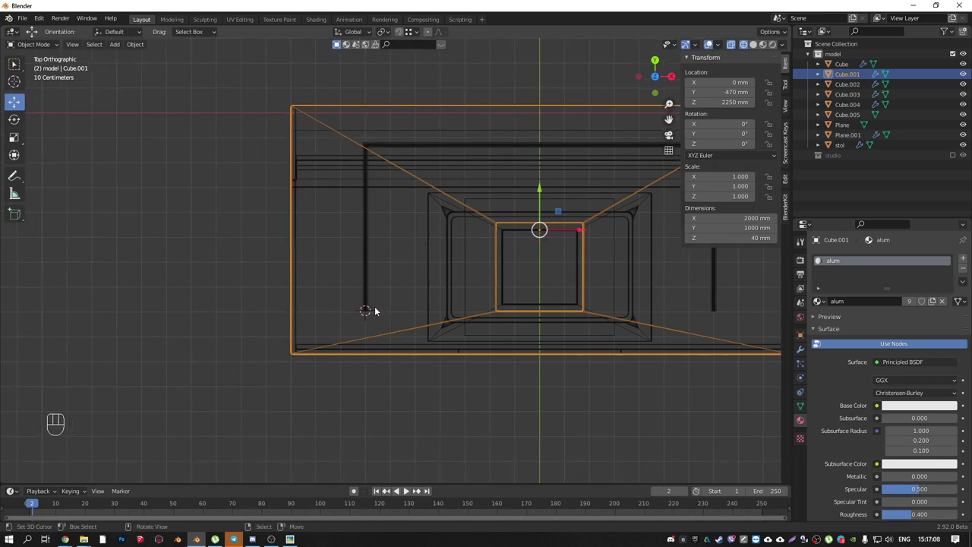
- Add a circle at the marked spot and scale it down to about 50 mm
{"action": "key", "text": "shift+a"}
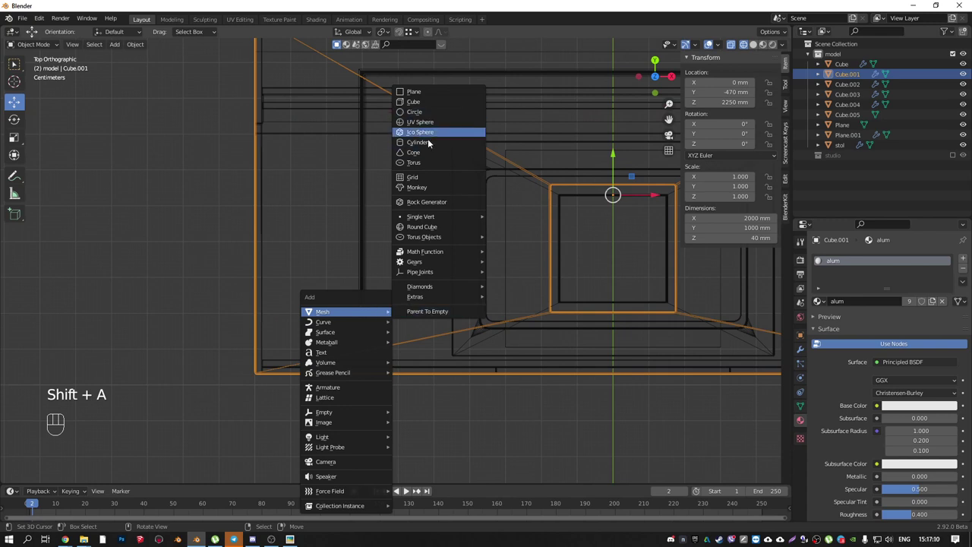
{"action": "key", "text": "s"}
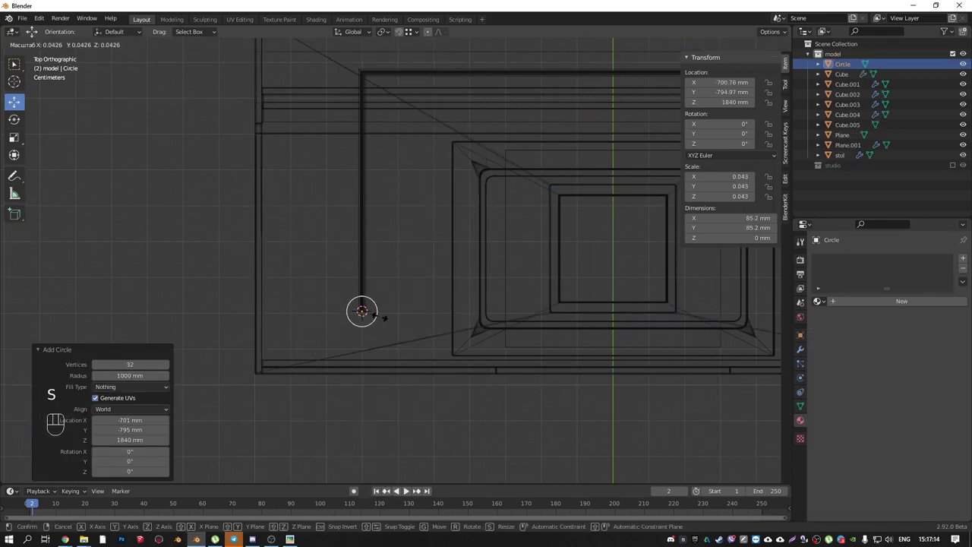
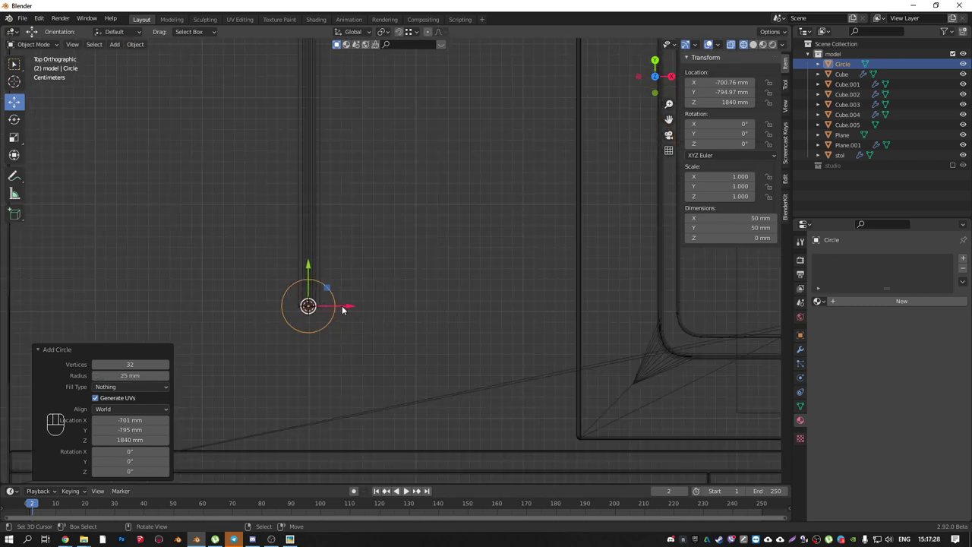
{"action": "left_click_drag", "start_coordinate": [351, 319], "coordinate": [370, 334]}
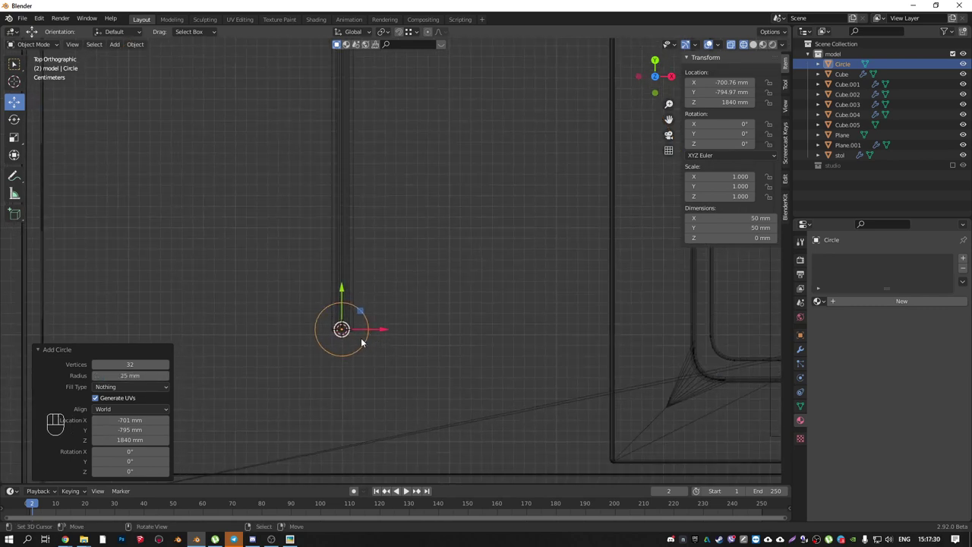
- Edit the circle: select all, extrude and scale an inner ring for wall thickness
{"action": "key", "text": "Tab"}
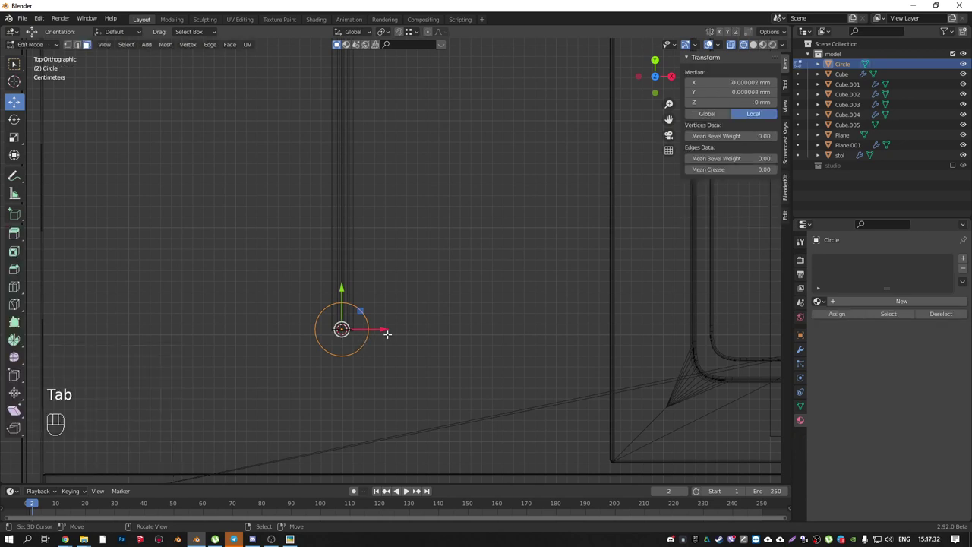
{"action": "key", "text": "1"}
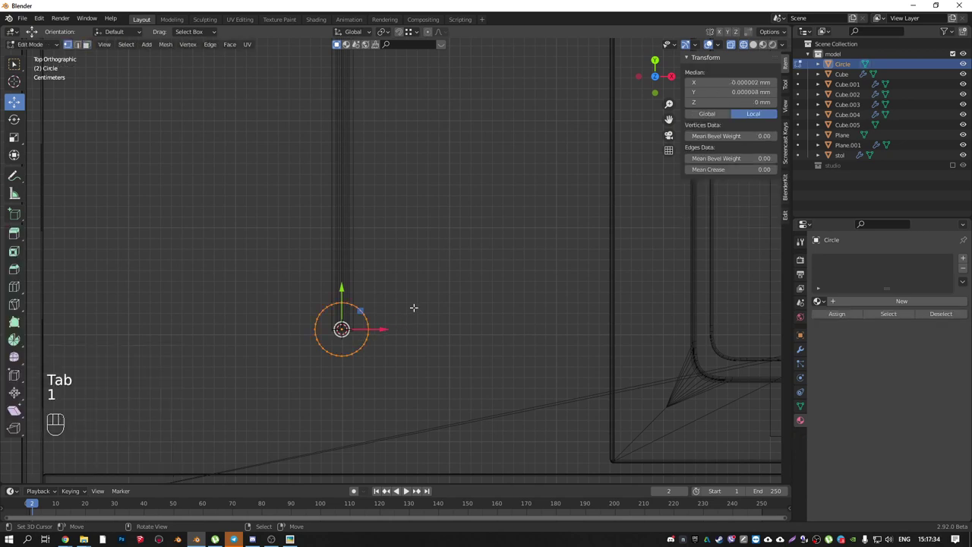
{"action": "key", "text": "e"}
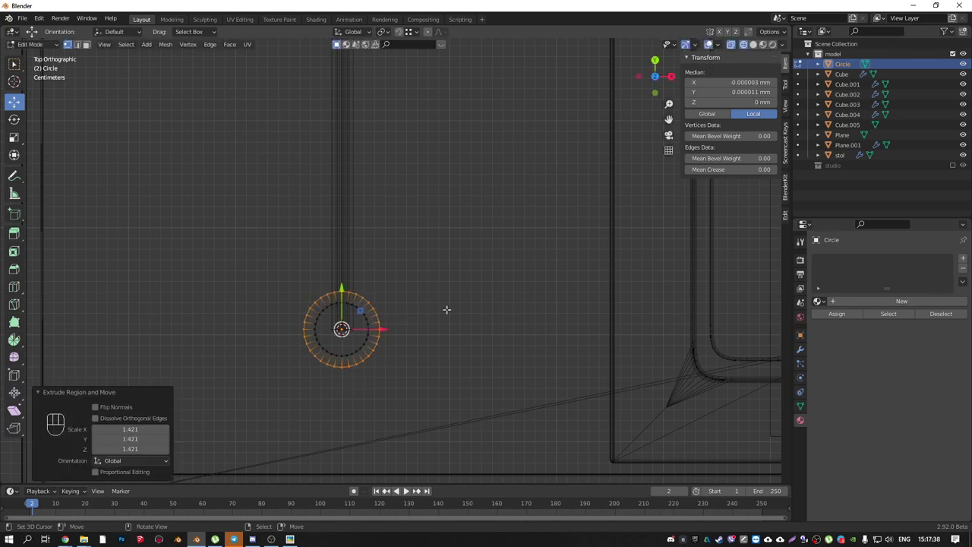
{"action": "key", "text": "a"}
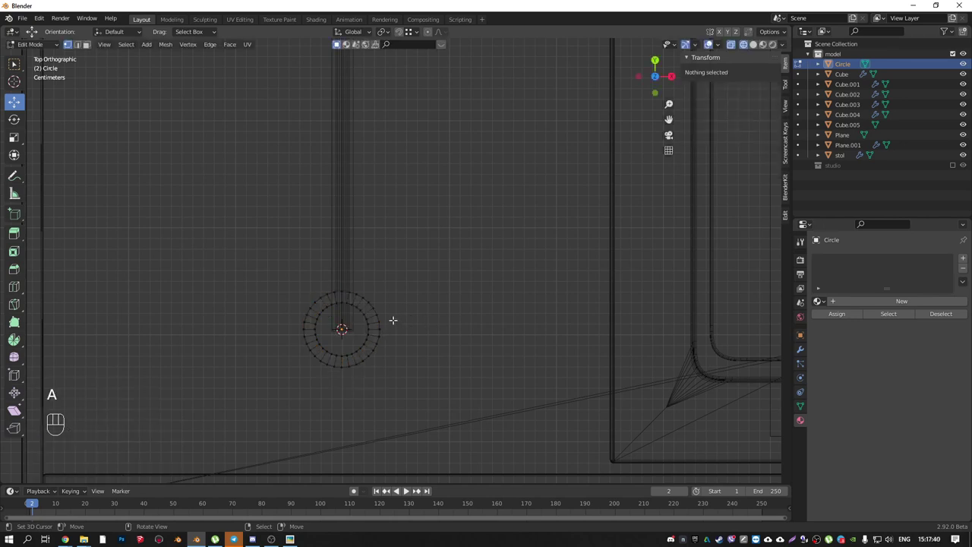
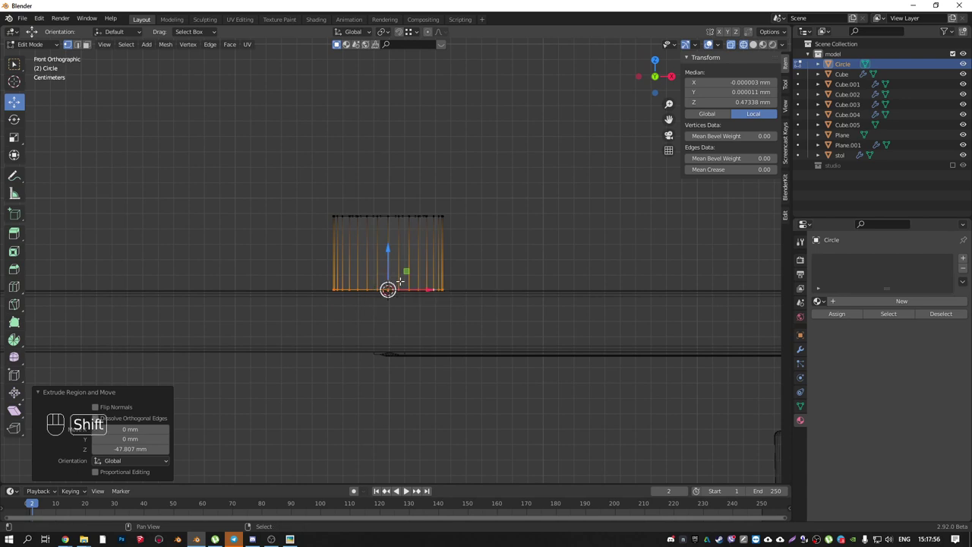
- Extrude the tube into a tall column and widen a base ring into a flange
{"action": "key", "text": "e"}
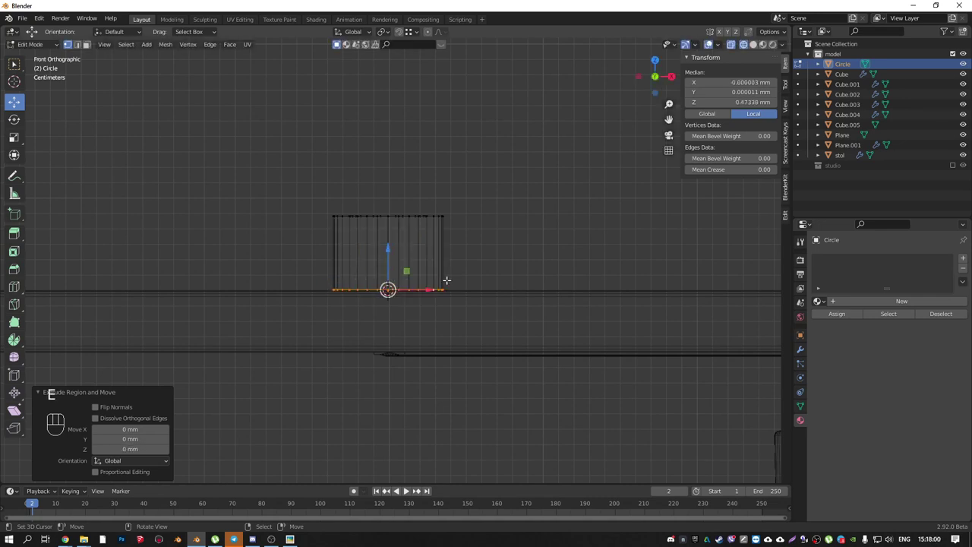
{"action": "key", "text": "ctrl+z"}
{"action": "key", "text": "ctrl+r"}
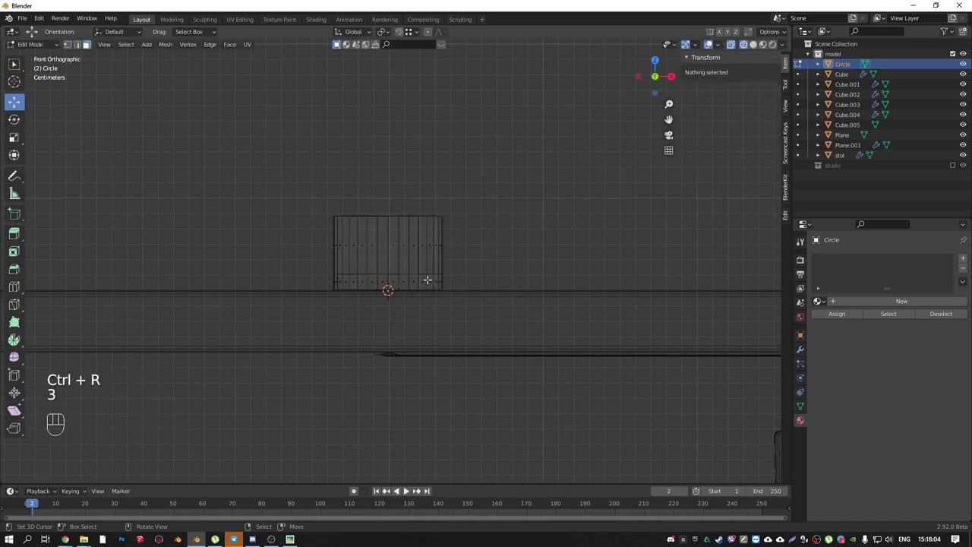
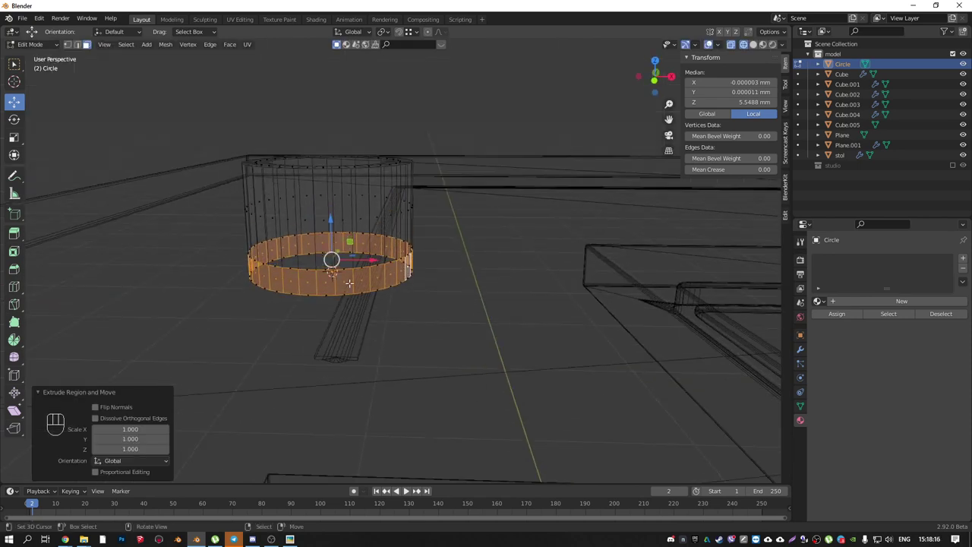
{"action": "key", "text": "g"}
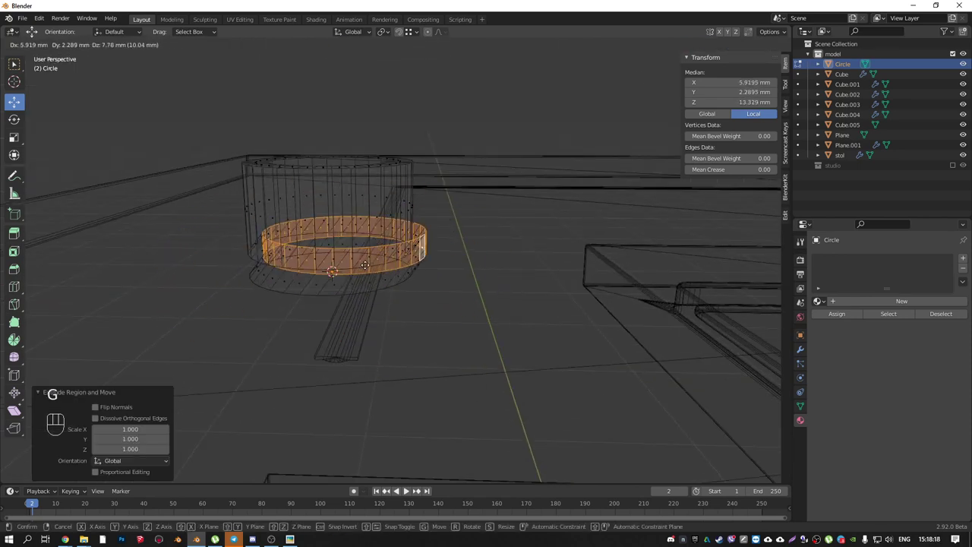
{"action": "key", "text": "alt+s"}
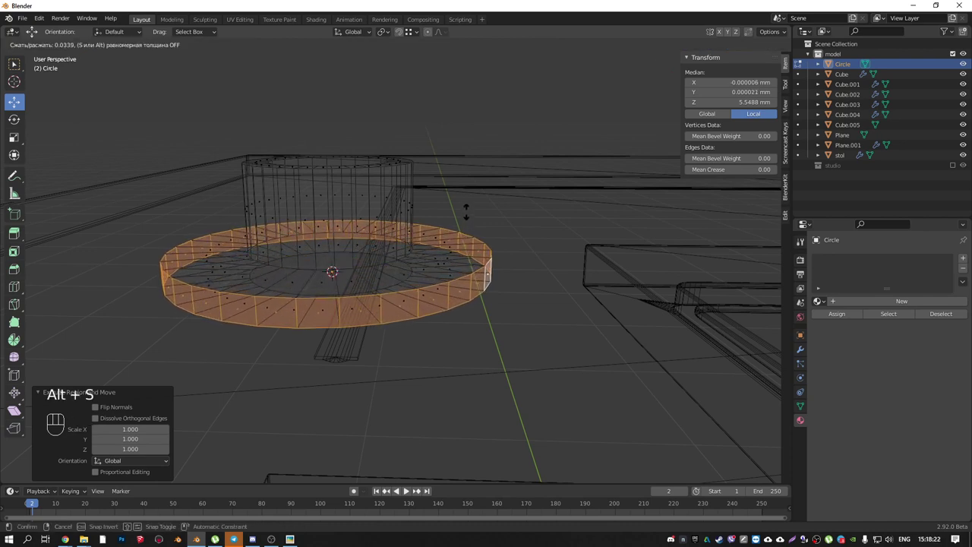
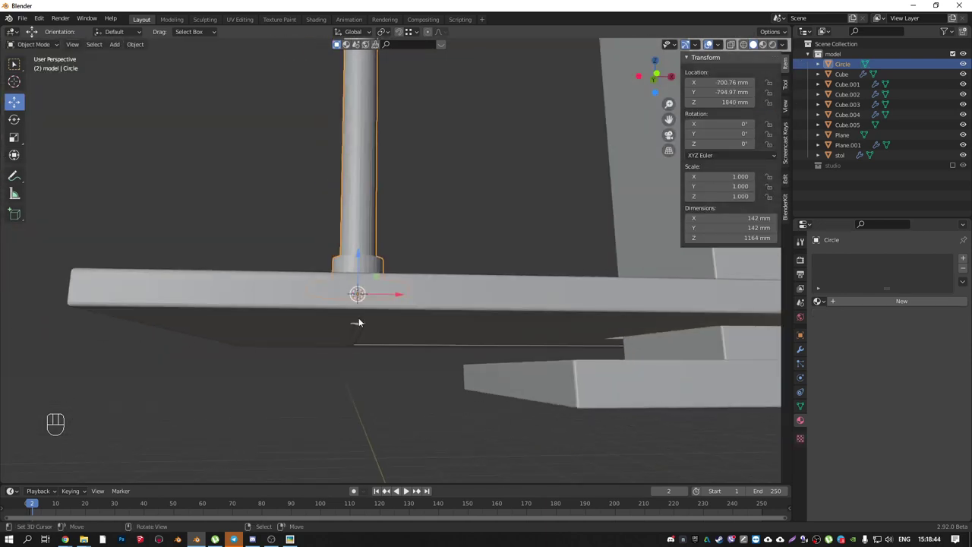
- Duplicate the base flange and move it down along Z below the desk top
{"action": "left_click_drag", "start_coordinate": [354, 294], "coordinate": [348, 309]}
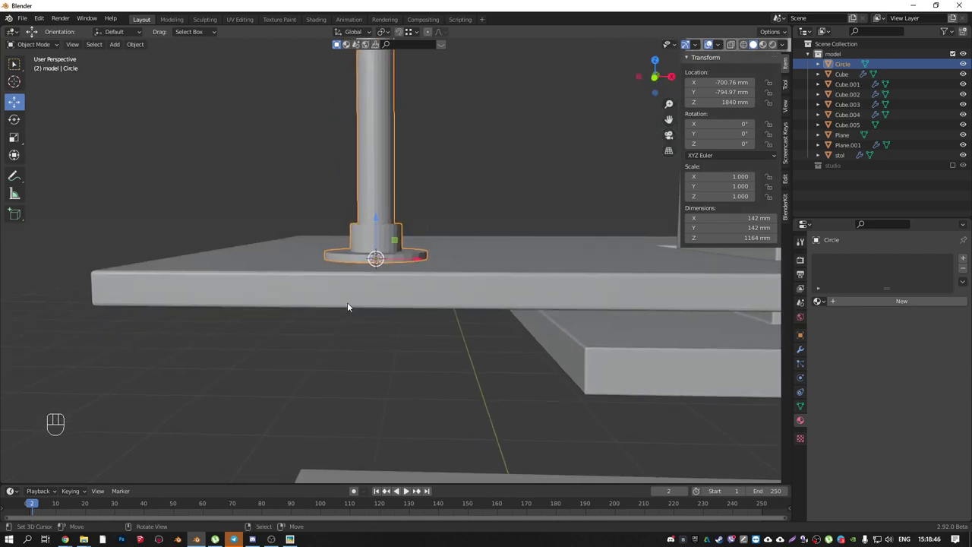
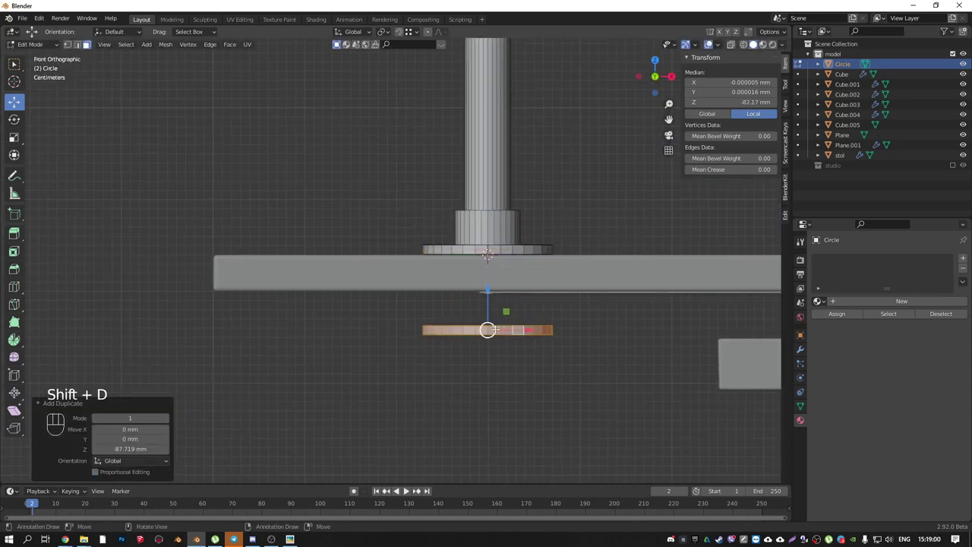
{"action": "key", "text": "ctrl+m"}
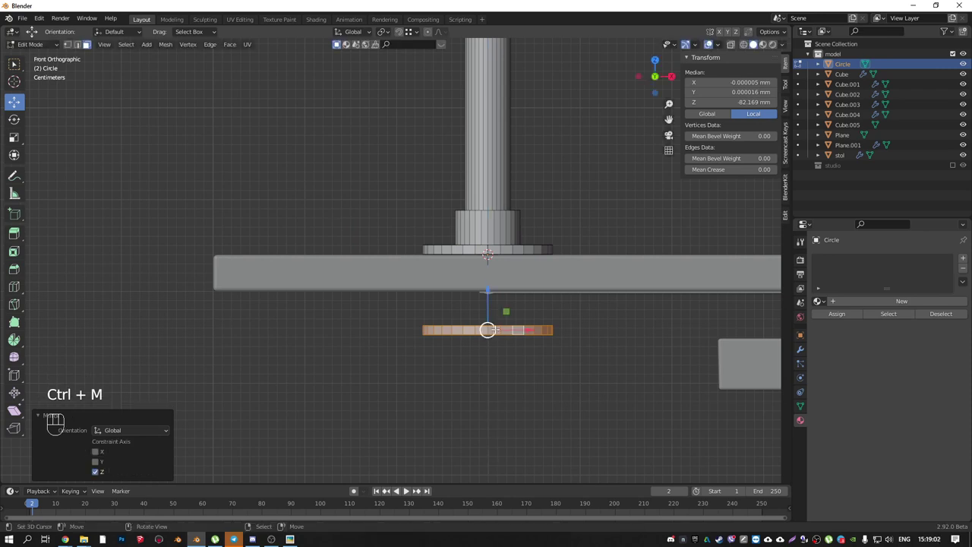
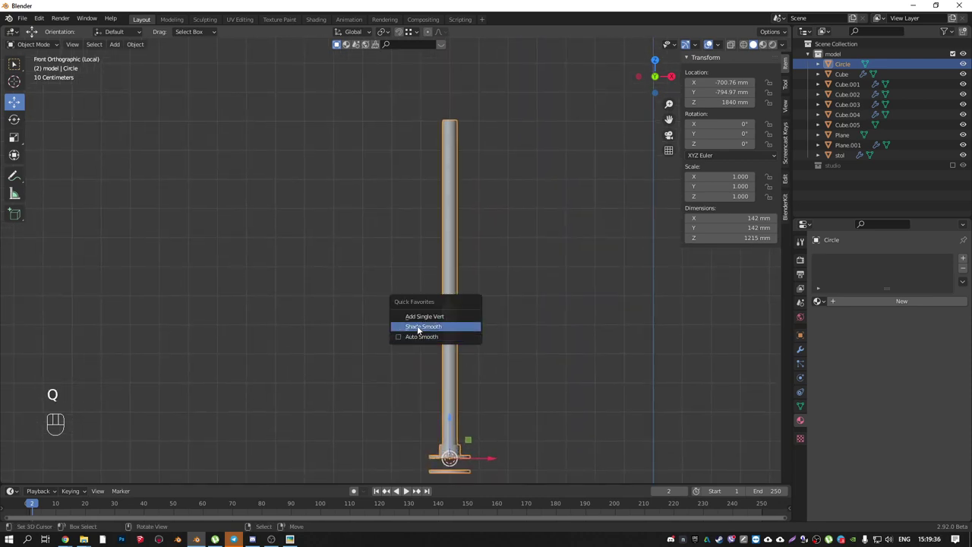
- Shade the post smooth and enable Auto Smooth on its normals
{"action": "left_click_drag", "start_coordinate": [452, 426], "coordinate": [521, 331]}
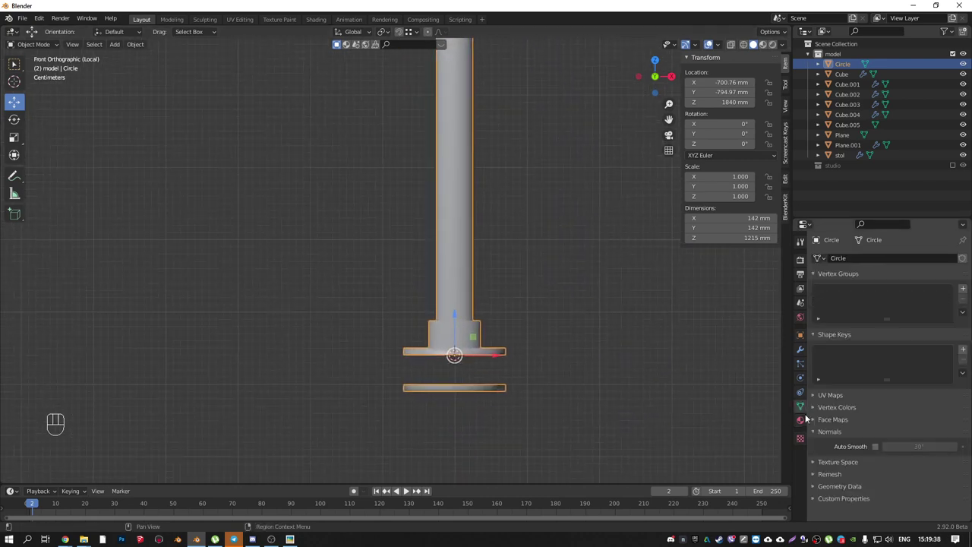
{"action": "left_click", "coordinate": [877, 448]}
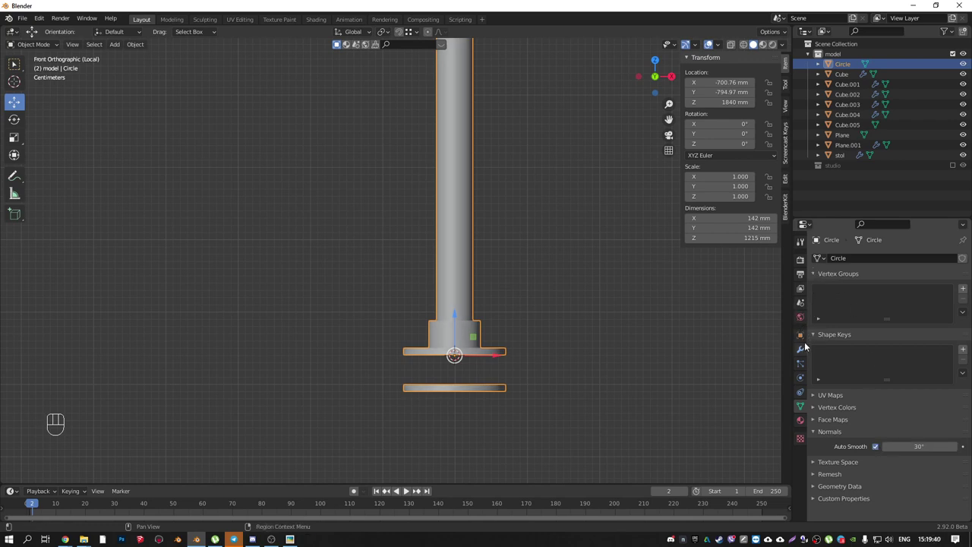
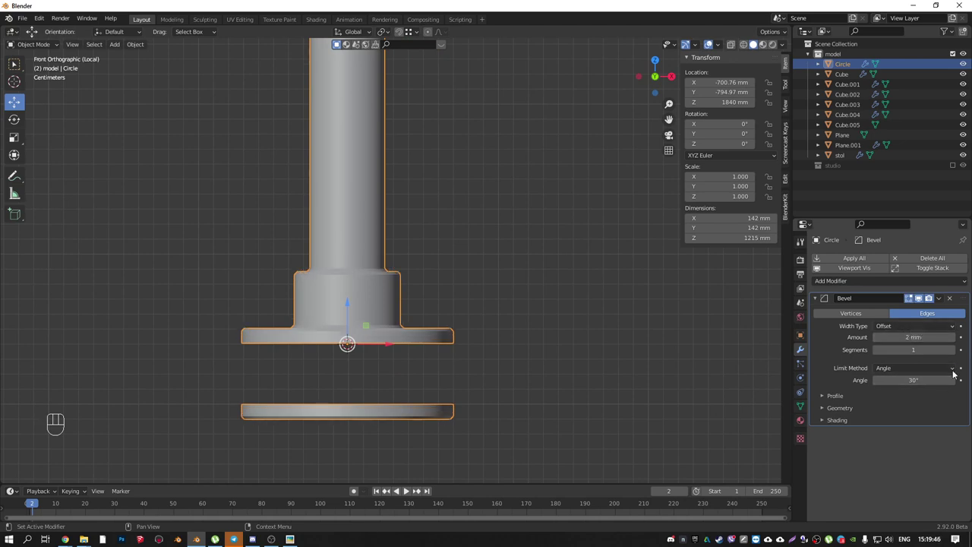
- Add a 2 mm Bevel modifier with 4 segments and Harden Normals enabled
{"action": "double_click", "coordinate": [956, 352]}
{"action": "left_click", "coordinate": [956, 352]}
{"action": "left_click", "coordinate": [822, 419]}
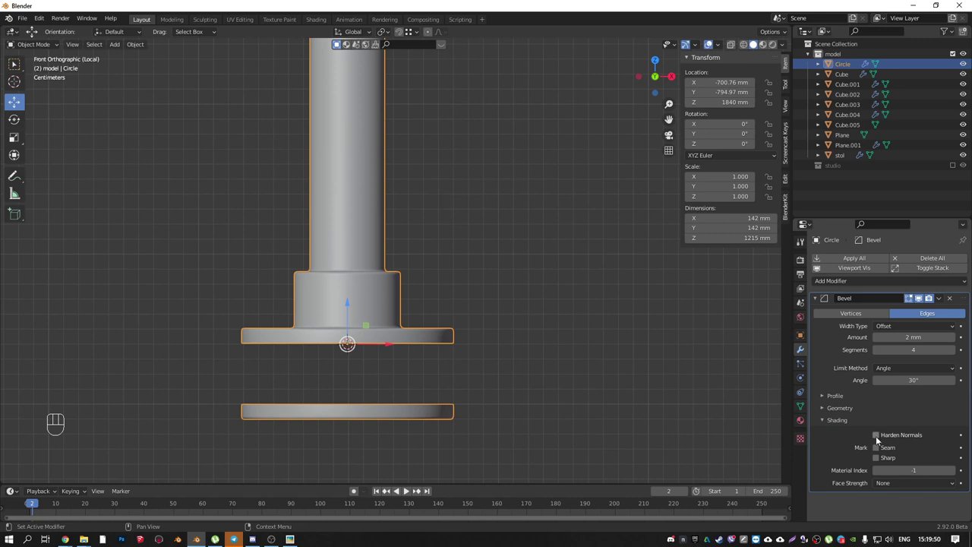
{"action": "left_click", "coordinate": [877, 437]}
{"action": "left_click_drag", "start_coordinate": [321, 299], "coordinate": [335, 221]}
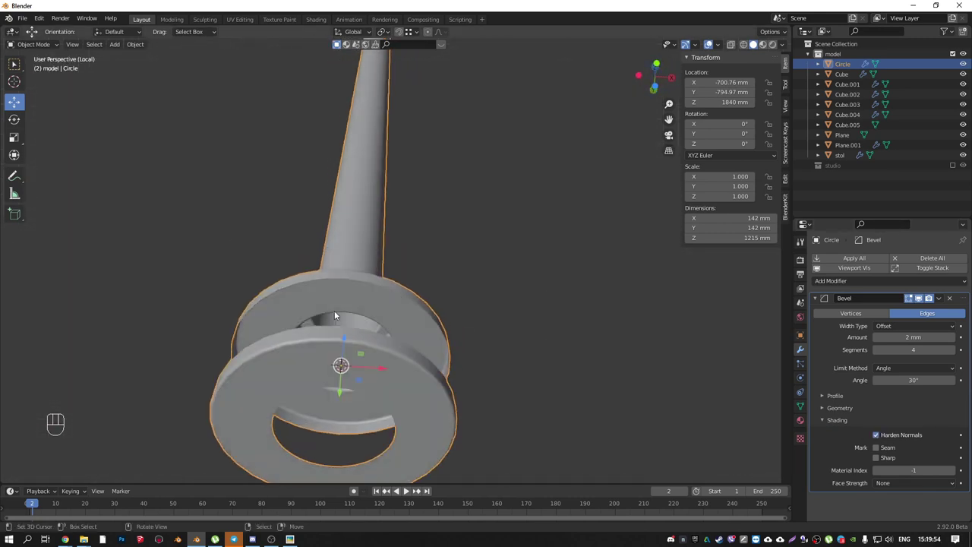
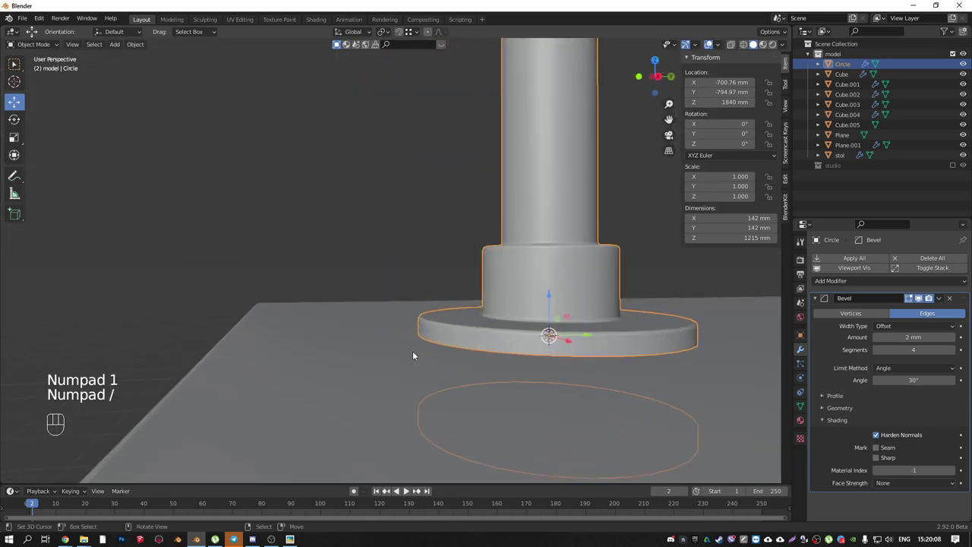
{"action": "key", "text": "KP_7"}
{"action": "left_click_drag", "start_coordinate": [447, 311], "coordinate": [395, 314]}
{"action": "key", "text": "shift+z"}
{"action": "left_click_drag", "start_coordinate": [409, 326], "coordinate": [289, 305]}
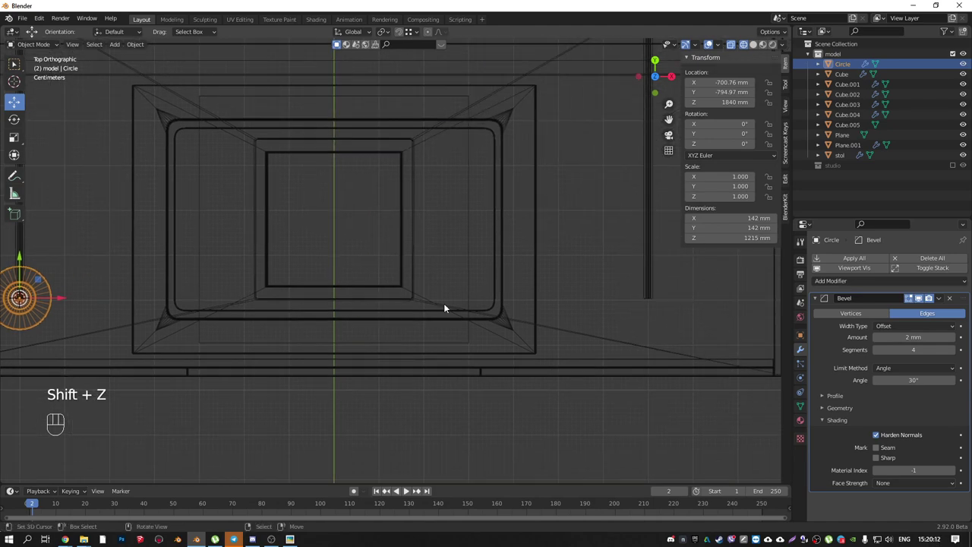
{"action": "left_click_drag", "start_coordinate": [289, 261], "coordinate": [260, 207]}
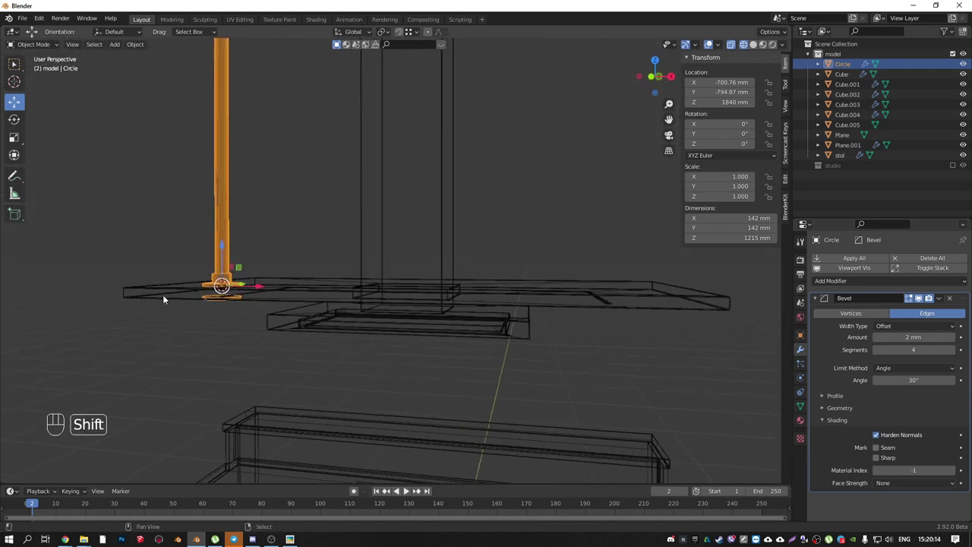
{"action": "right_click", "coordinate": [168, 295]}
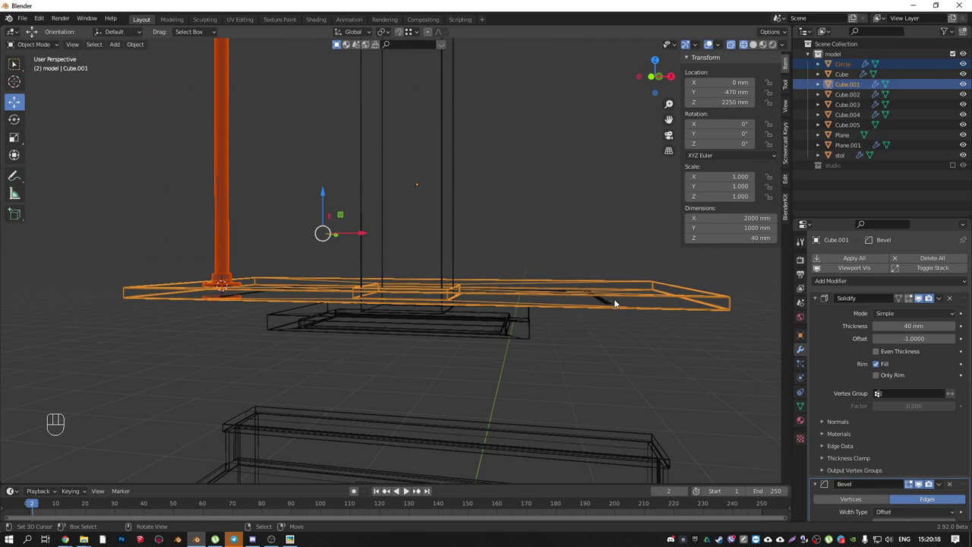
{"action": "left_click_drag", "start_coordinate": [645, 283], "coordinate": [654, 301]}
{"action": "key", "text": "KP_Divide"}
{"action": "key", "text": "KP_7"}
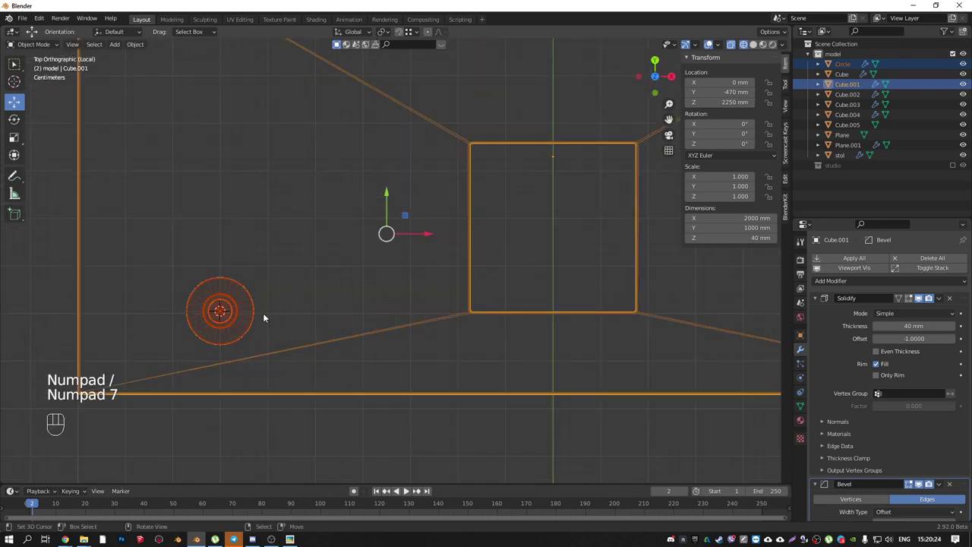
{"action": "right_click", "coordinate": [235, 315]}
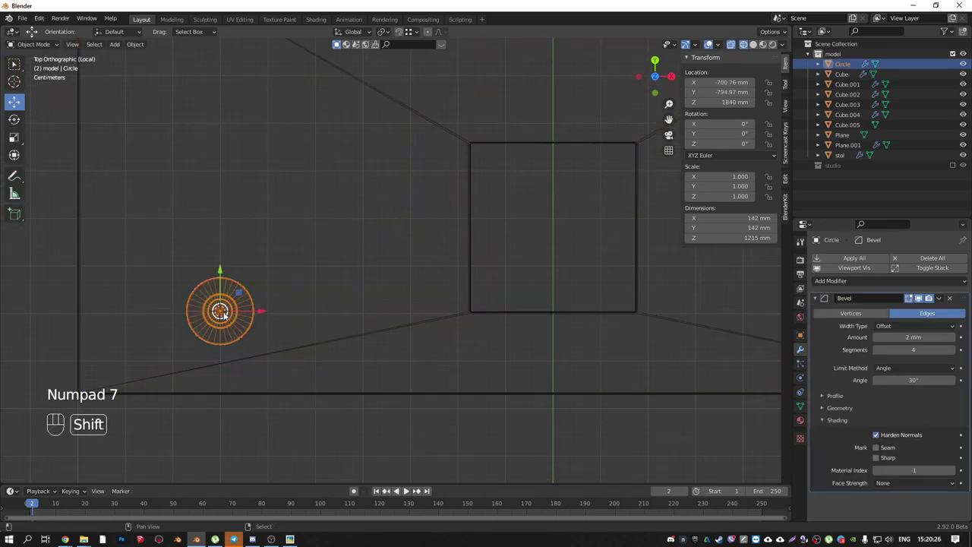
{"action": "left_click_drag", "start_coordinate": [263, 325], "coordinate": [218, 338]}
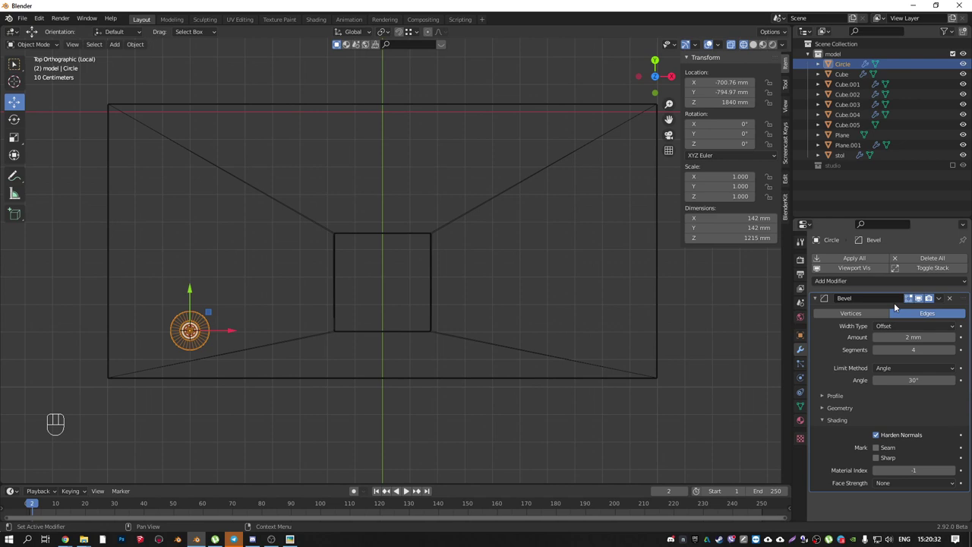
{"action": "key", "text": "KP_Divide"}
{"action": "key", "text": "KP_7"}
{"action": "middle_click", "coordinate": [362, 310]}
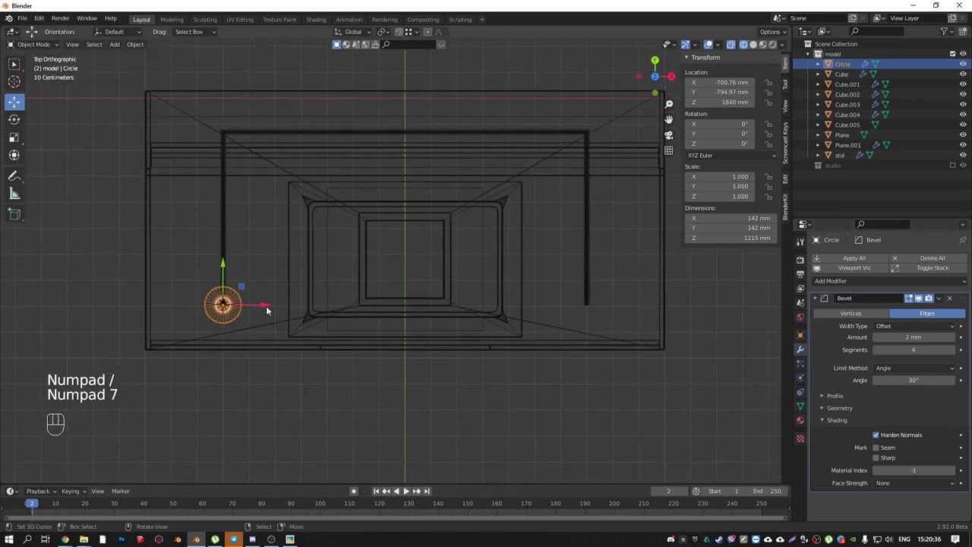
- Duplicate the post to the other front corner, then copy both to the back corners
{"action": "key", "text": "shift+d"}
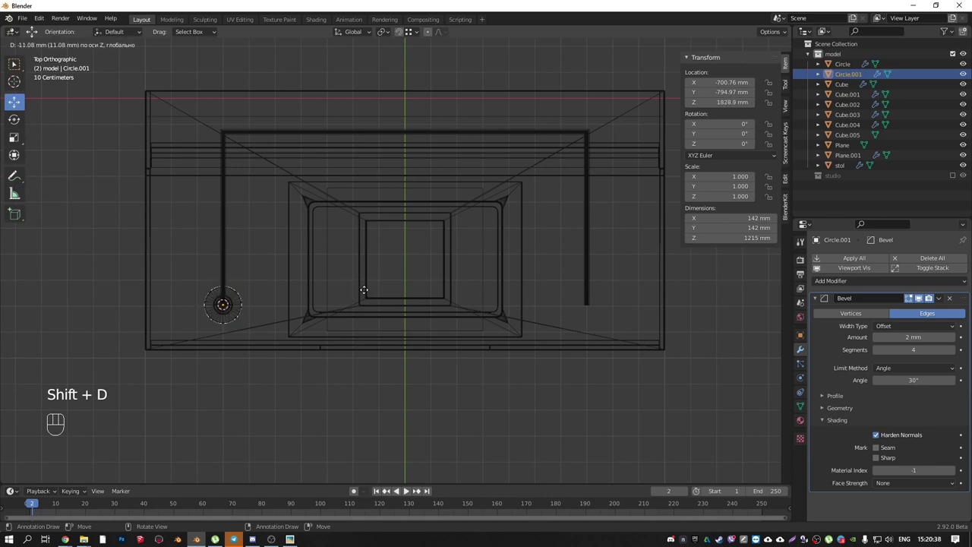
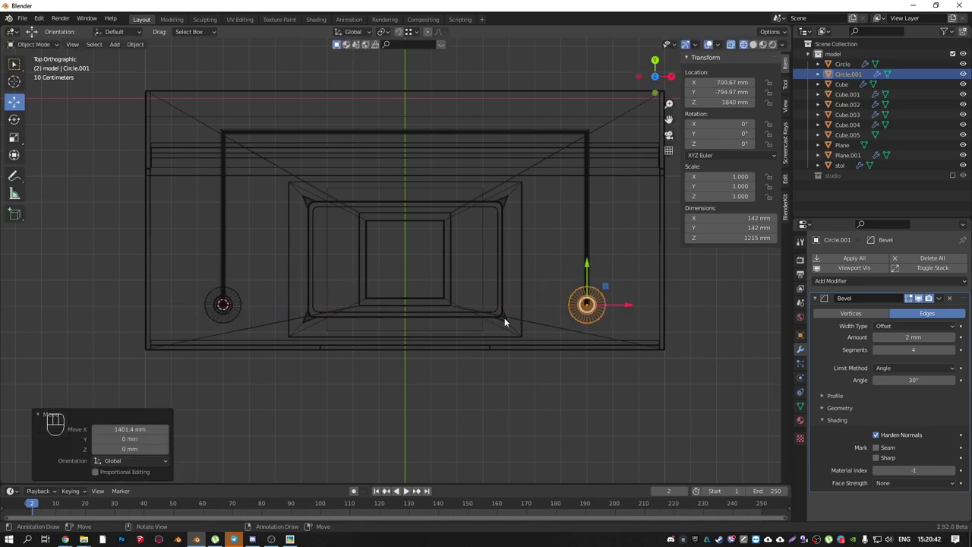
{"action": "left_click", "coordinate": [238, 305]}
{"action": "middle_click", "coordinate": [465, 286]}
{"action": "key", "text": "shift+d"}
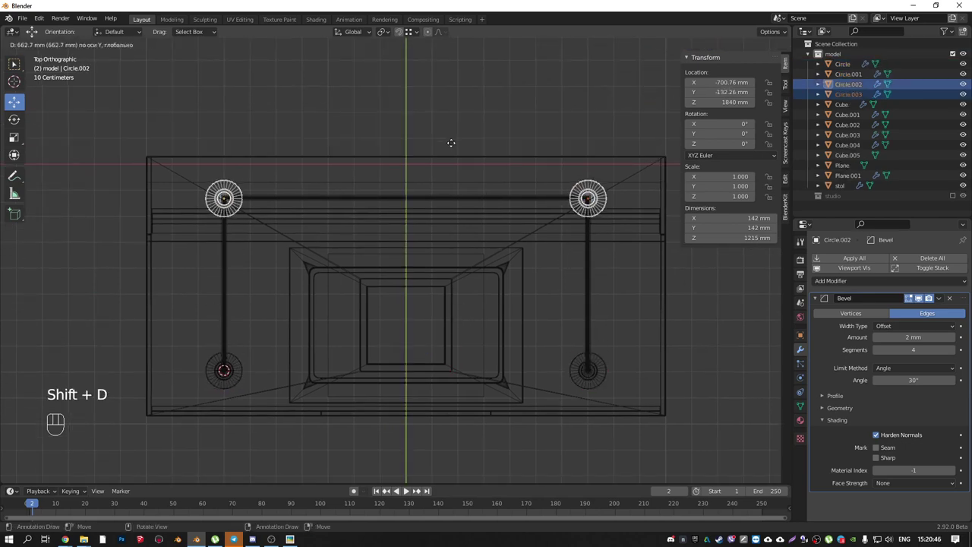
{"action": "left_click_drag", "start_coordinate": [465, 179], "coordinate": [445, 187]}
- Orbit around the desk top to check the four corner posts
{"action": "middle_click", "coordinate": [424, 250]}
{"action": "key", "text": "shift+z"}
{"action": "left_click_drag", "start_coordinate": [402, 215], "coordinate": [397, 231]}
{"action": "left_click_drag", "start_coordinate": [441, 300], "coordinate": [463, 310]}
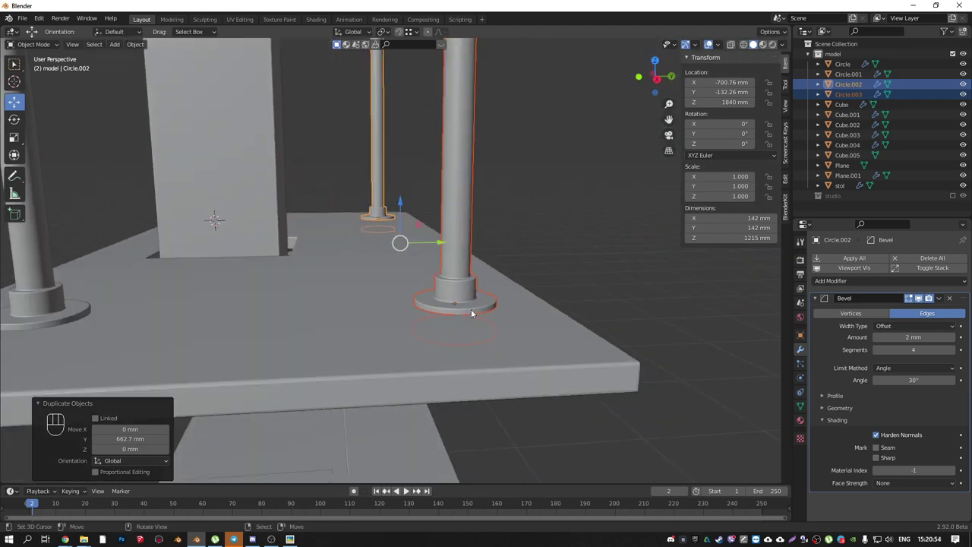
{"action": "left_click_drag", "start_coordinate": [478, 318], "coordinate": [579, 323]}
{"action": "middle_click", "coordinate": [402, 357]}
{"action": "left_click_drag", "start_coordinate": [405, 361], "coordinate": [366, 404]}
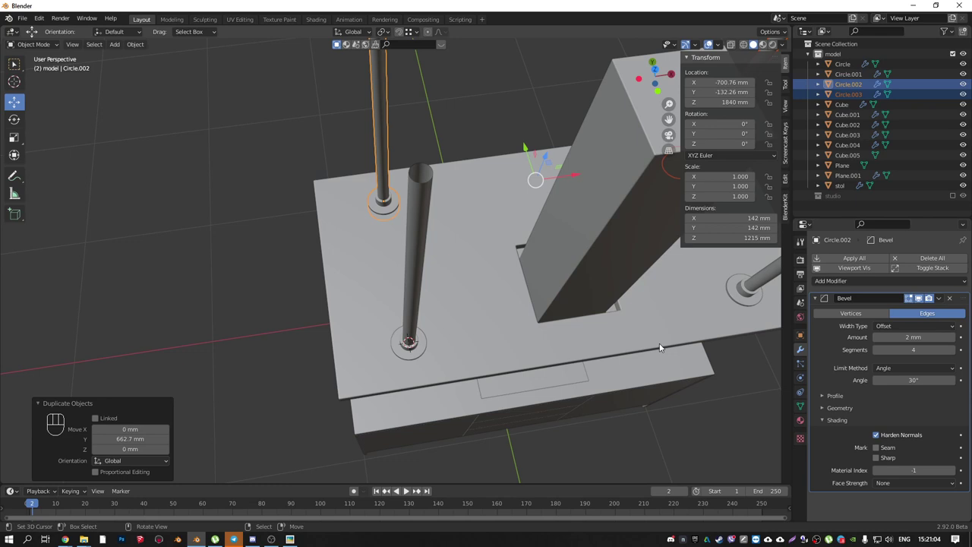
{"action": "middle_click", "coordinate": [454, 377]}
- Select the top plate Cube.001 and isolate it in Local View from above
{"action": "right_click", "coordinate": [360, 398]}
{"action": "key", "text": "KP_Divide"}
{"action": "left_click", "coordinate": [253, 363]}
{"action": "key", "text": "KP_7"}
{"action": "left_click_drag", "start_coordinate": [294, 343], "coordinate": [445, 333]}
- Add a UV sphere and scale it down to a small 15.9 mm ball
{"action": "key", "text": "shift+a"}
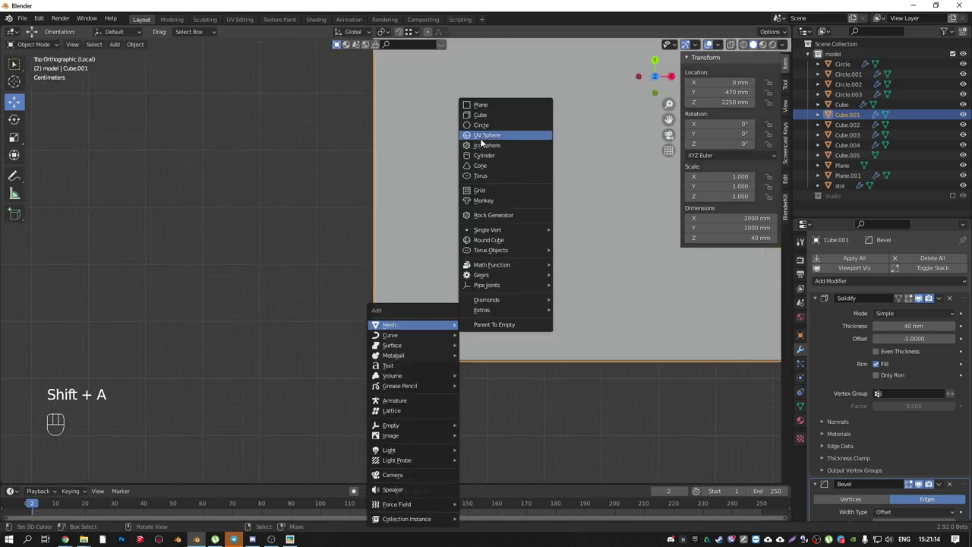
{"action": "key", "text": "s"}
{"action": "key", "text": "KP_1"}
{"action": "middle_click", "coordinate": [496, 281]}
{"action": "key", "text": "s"}
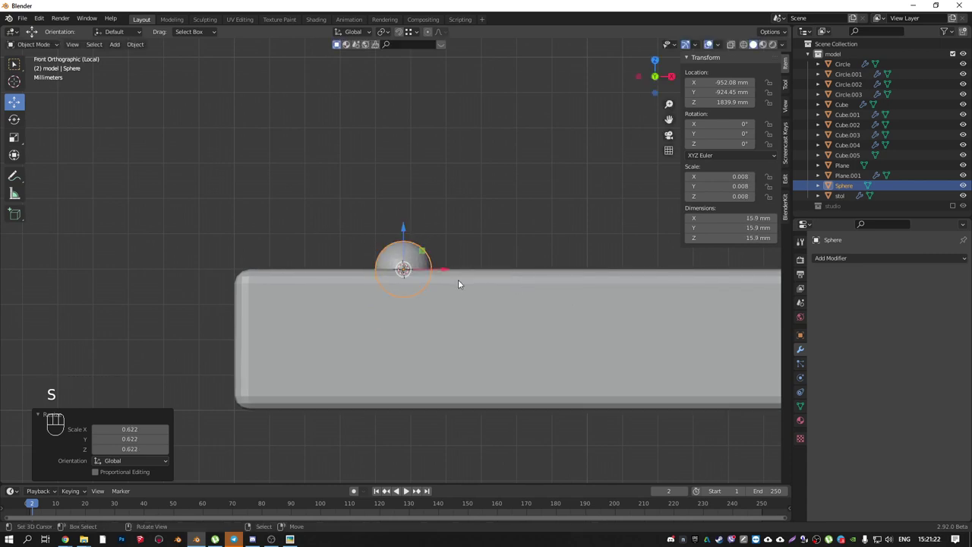
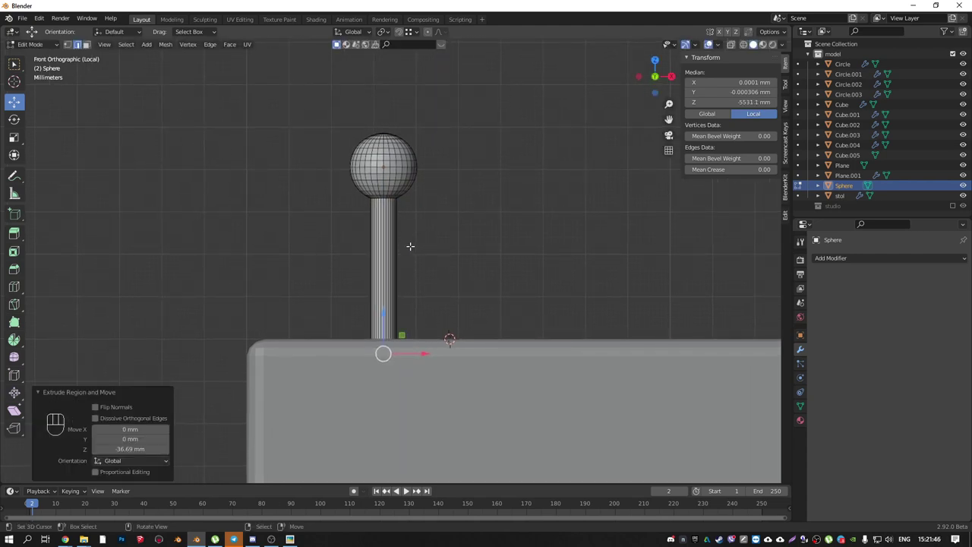
- Extrude a slender stem below the ball and cut edge loops along it
{"action": "key", "text": "ctrl+e"}
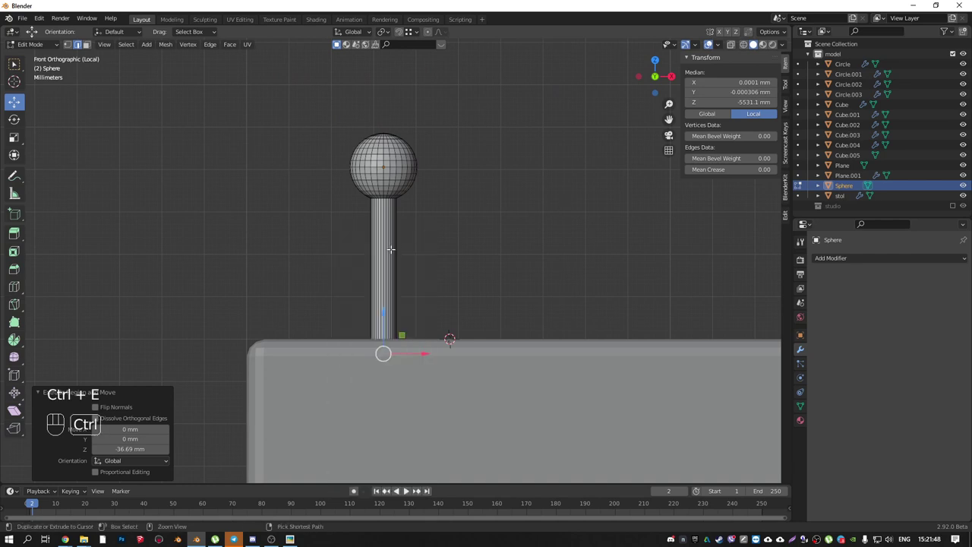
{"action": "key", "text": "ctrl+r"}
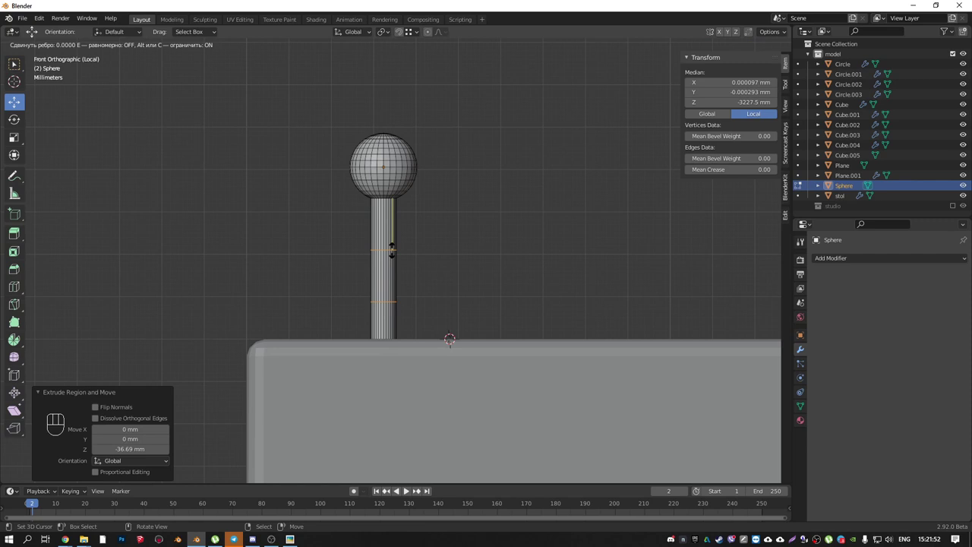
{"action": "key", "text": "s"}
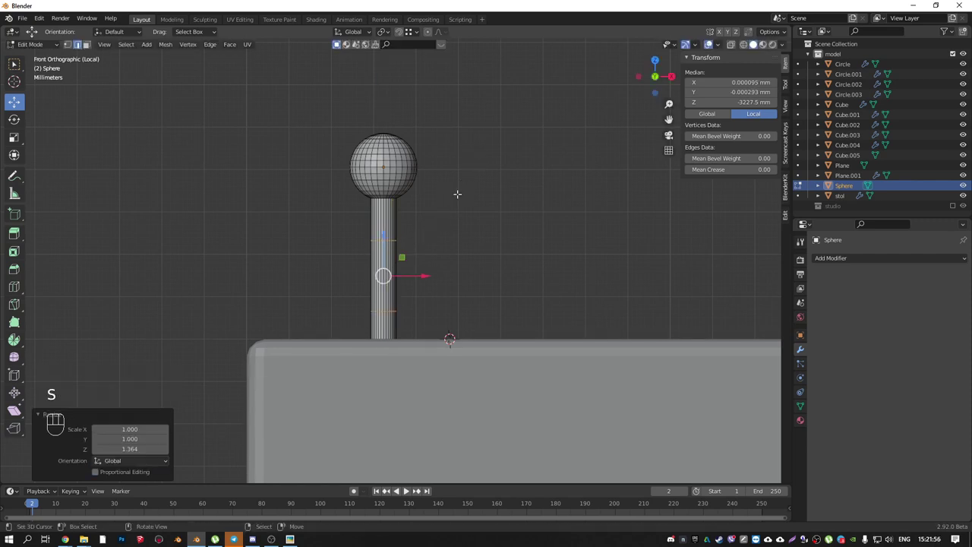
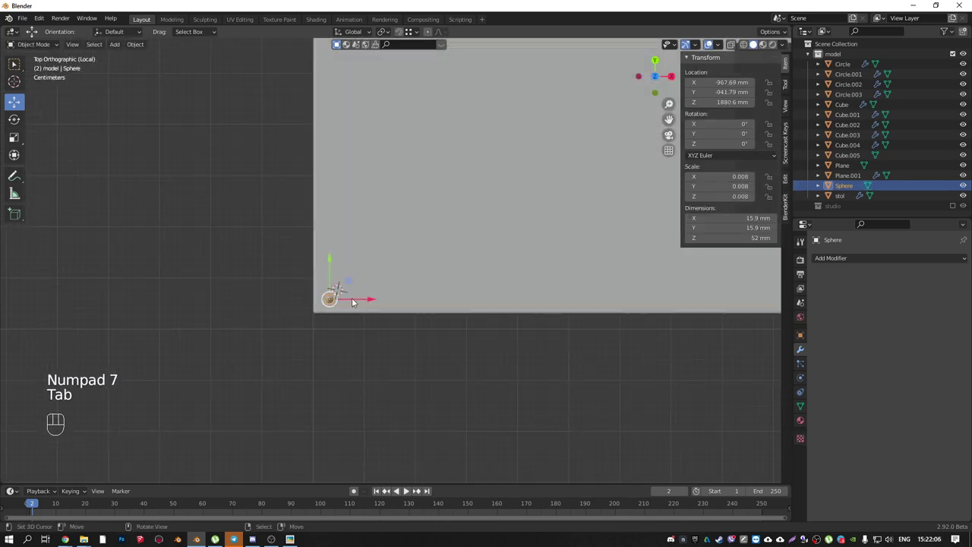
- Duplicate the knob post to the plate's corners and front and side edge midpoints
{"action": "left_click_drag", "start_coordinate": [404, 309], "coordinate": [308, 313]}
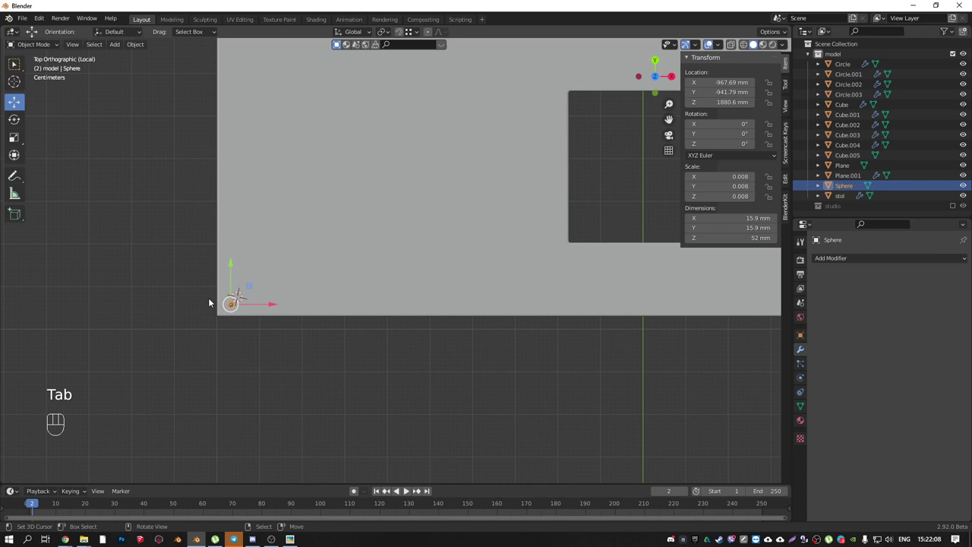
{"action": "left_click_drag", "start_coordinate": [299, 308], "coordinate": [218, 299]}
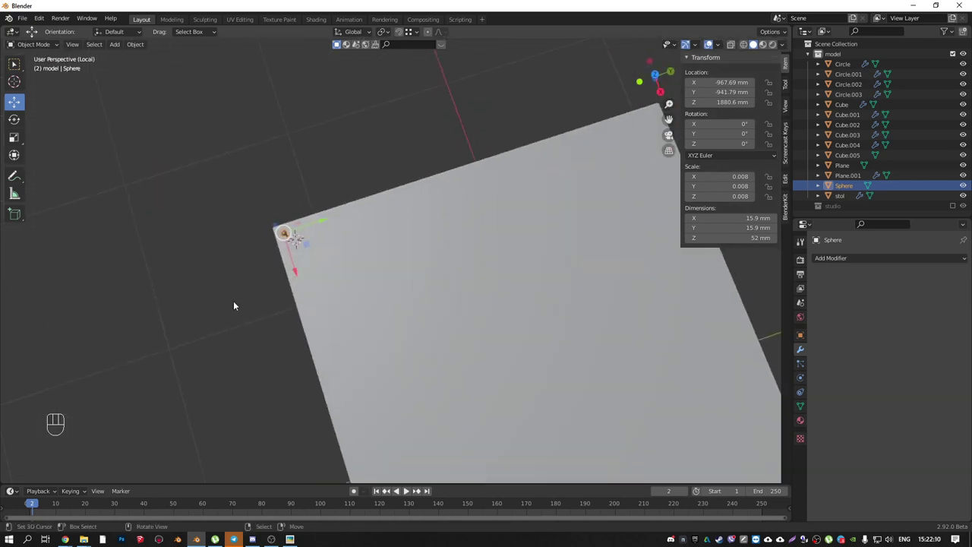
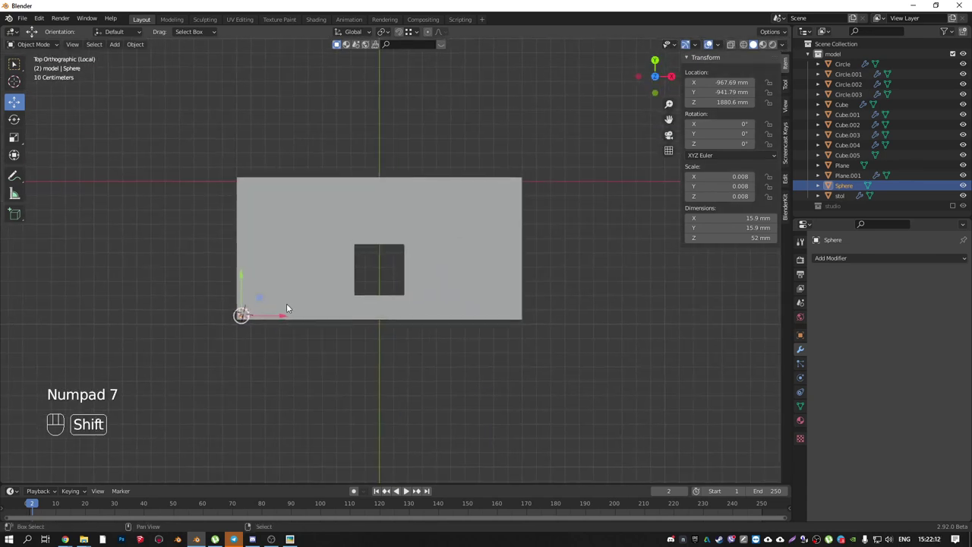
{"action": "key", "text": "shift+d"}
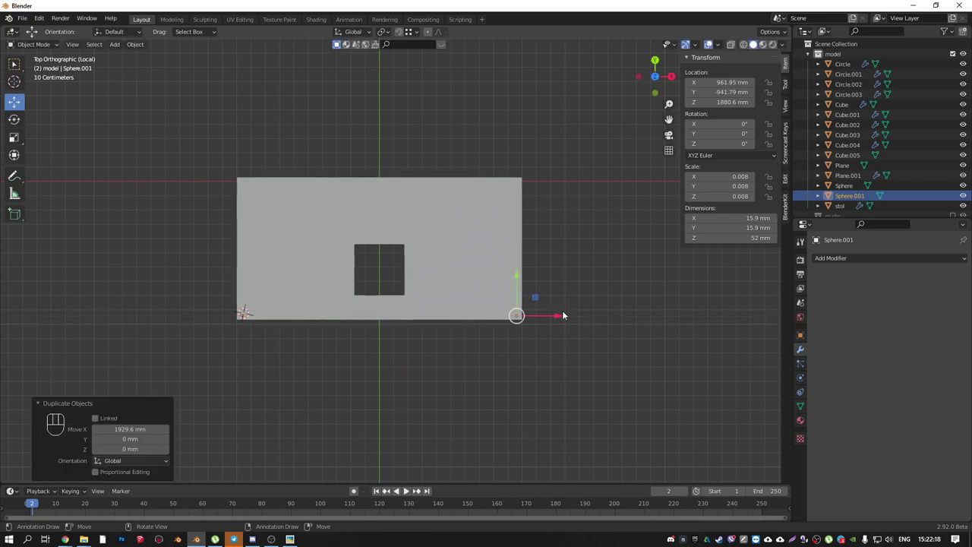
{"action": "left_click_drag", "start_coordinate": [405, 323], "coordinate": [432, 301]}
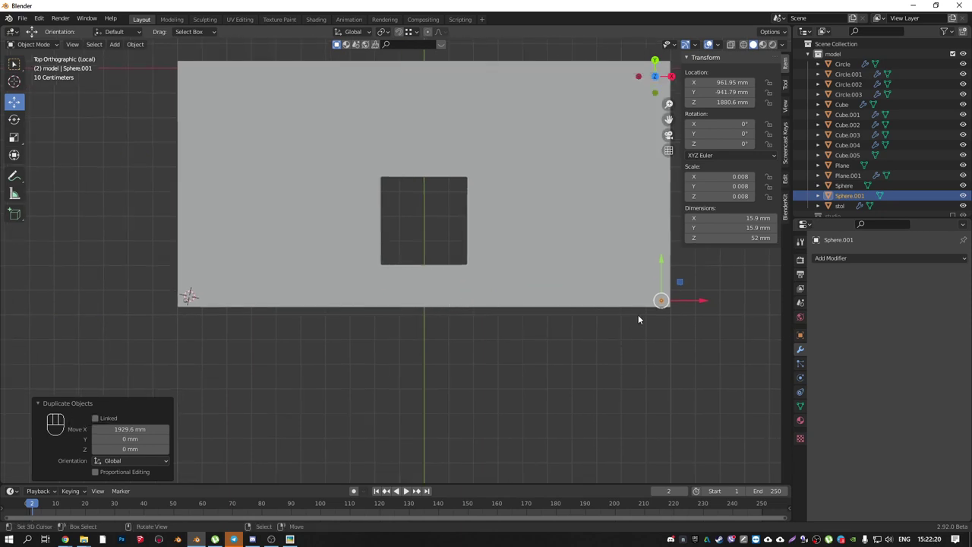
{"action": "key", "text": "shift+d"}
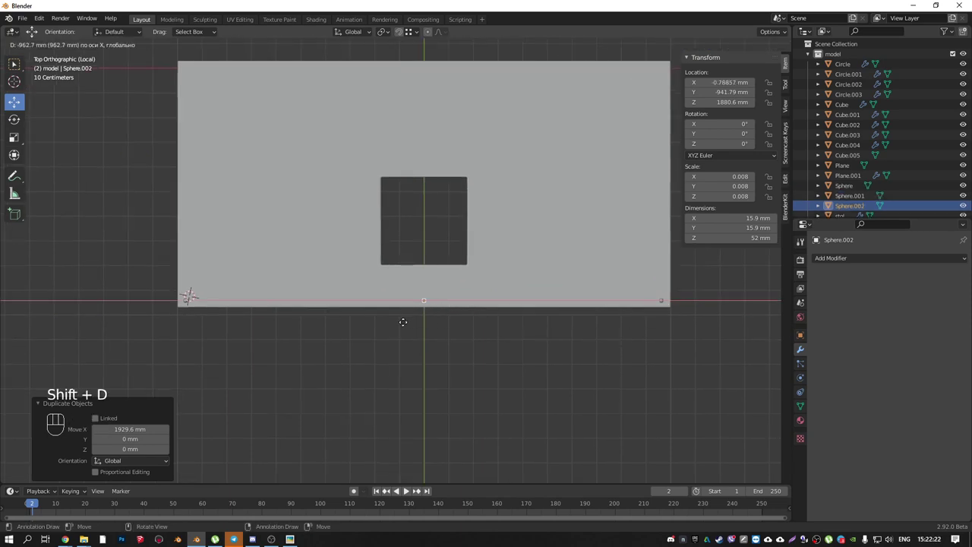
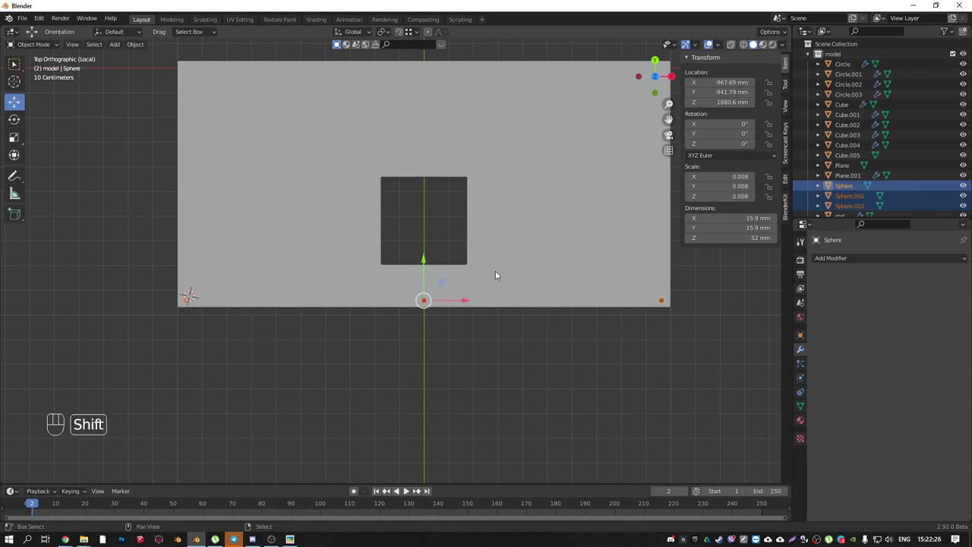
{"action": "key", "text": "shift+d"}
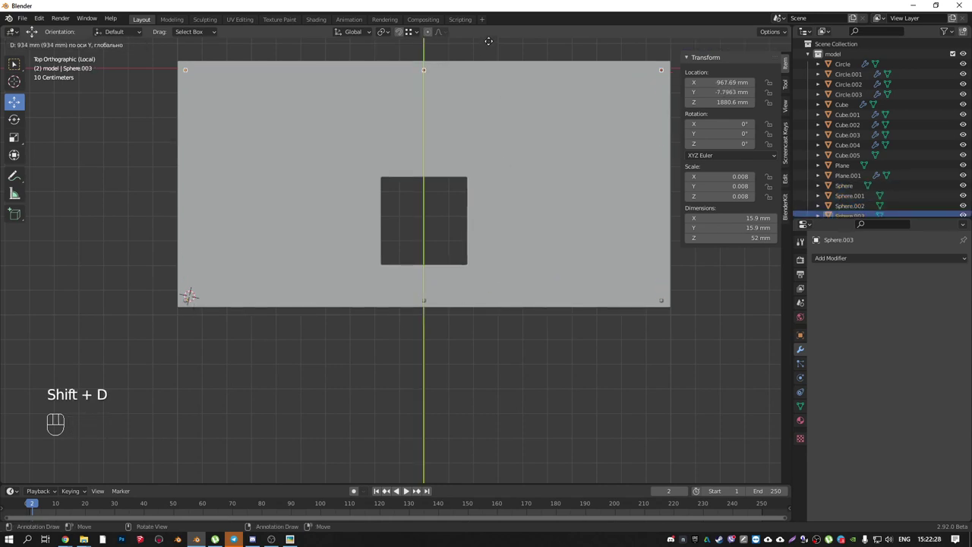
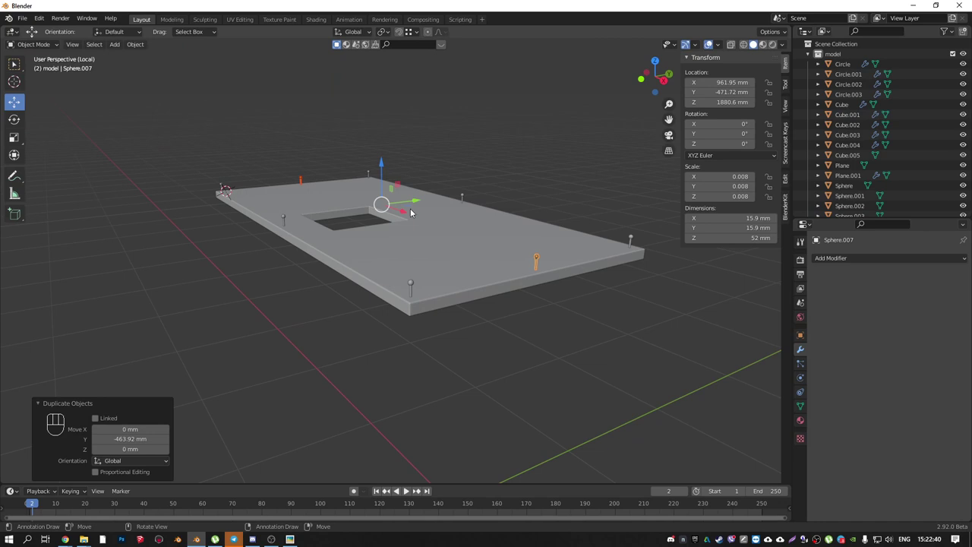
- Select all knob posts from the front, join them into one object and view it from the side
{"action": "key", "text": "KP_1"}
{"action": "left_click_drag", "start_coordinate": [305, 250], "coordinate": [598, 227]}
{"action": "left_click_drag", "start_coordinate": [341, 194], "coordinate": [455, 202]}
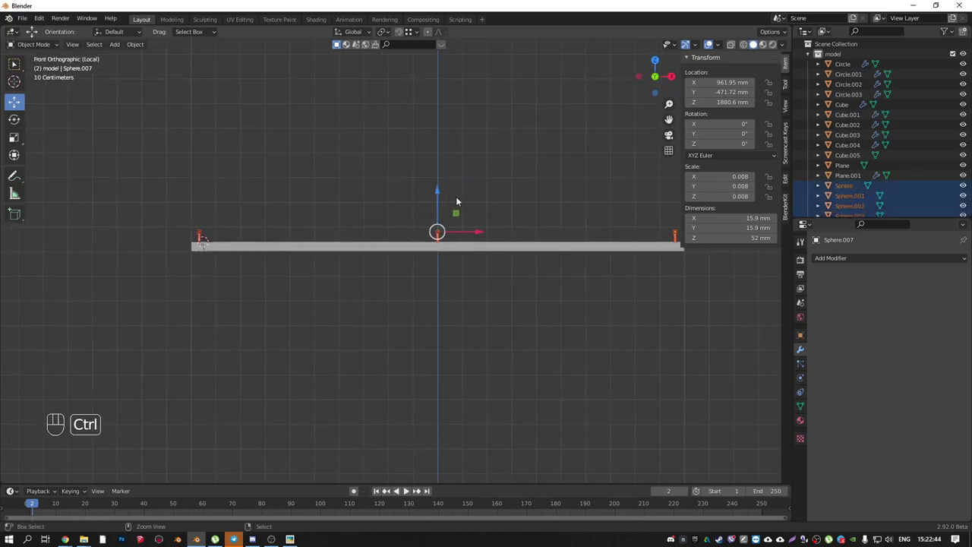
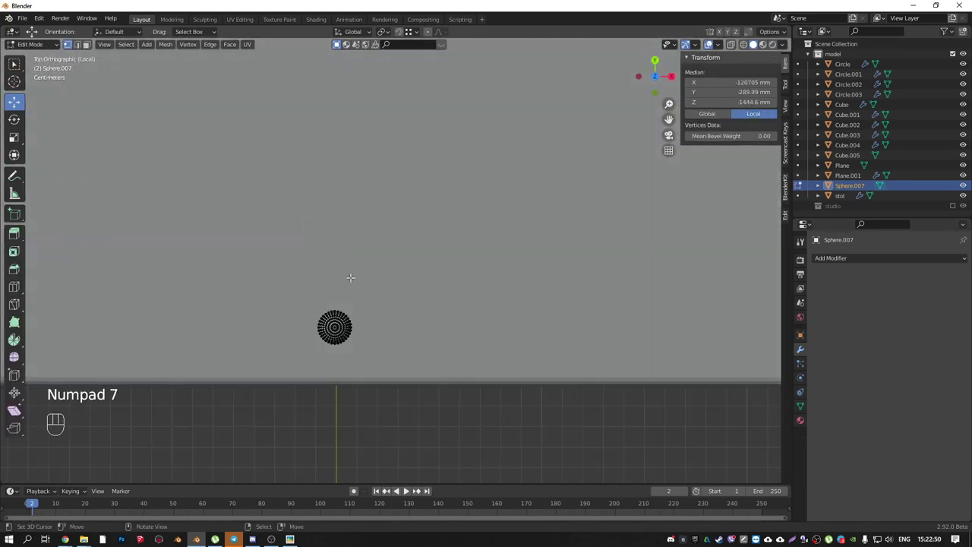
{"action": "key", "text": "shift+z"}
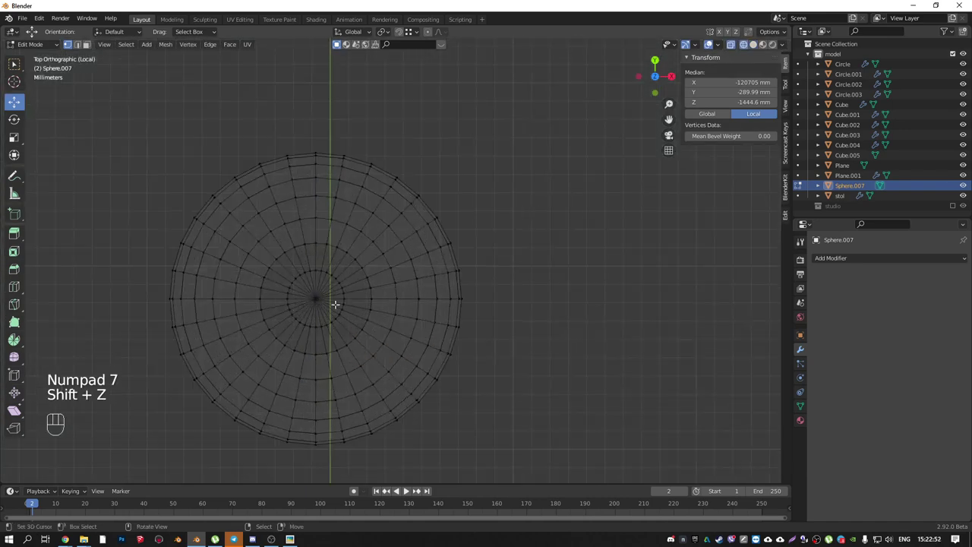
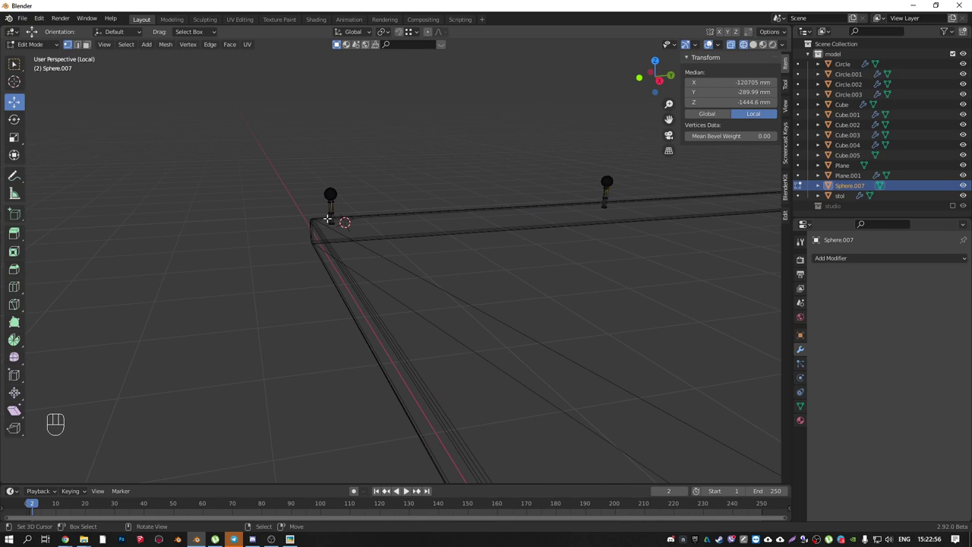
{"action": "key", "text": "KP_1"}
{"action": "key", "text": "KP_3"}
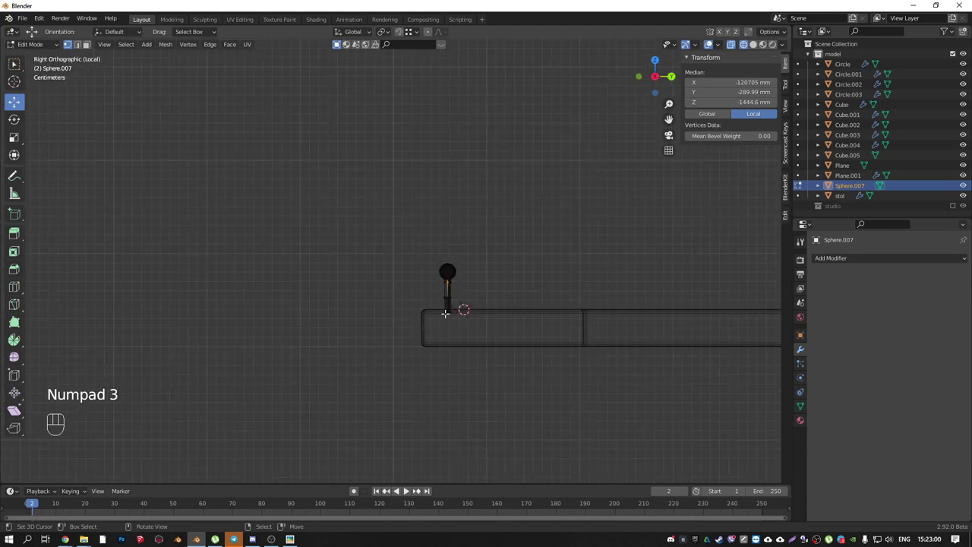
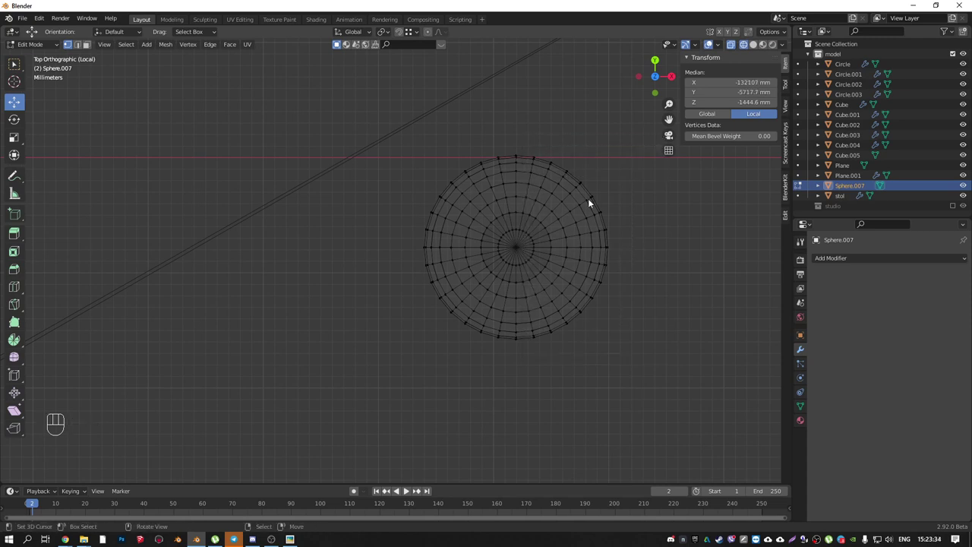
{"action": "left_click_drag", "start_coordinate": [572, 221], "coordinate": [591, 173]}
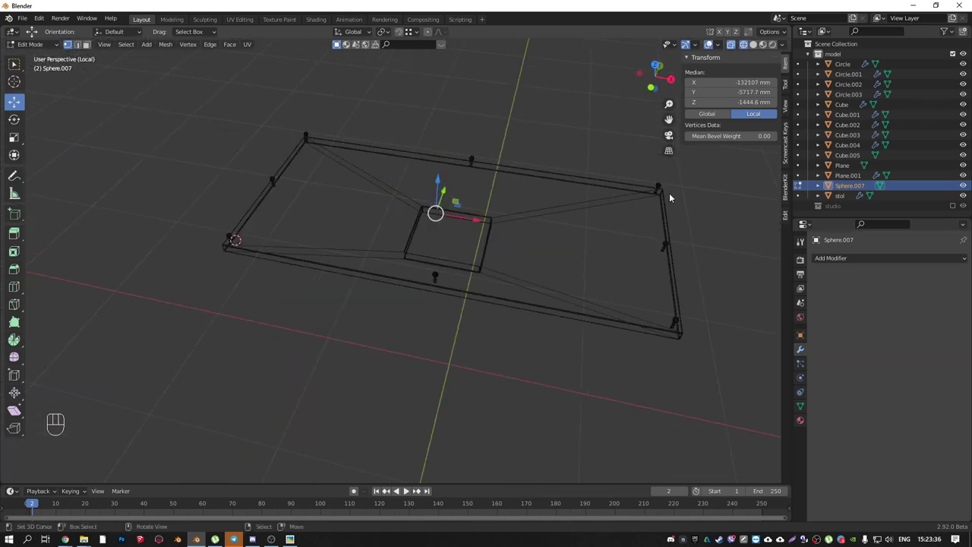
{"action": "left_click_drag", "start_coordinate": [366, 176], "coordinate": [424, 206]}
{"action": "left_click_drag", "start_coordinate": [570, 229], "coordinate": [490, 161]}
{"action": "left_click_drag", "start_coordinate": [397, 180], "coordinate": [446, 209]}
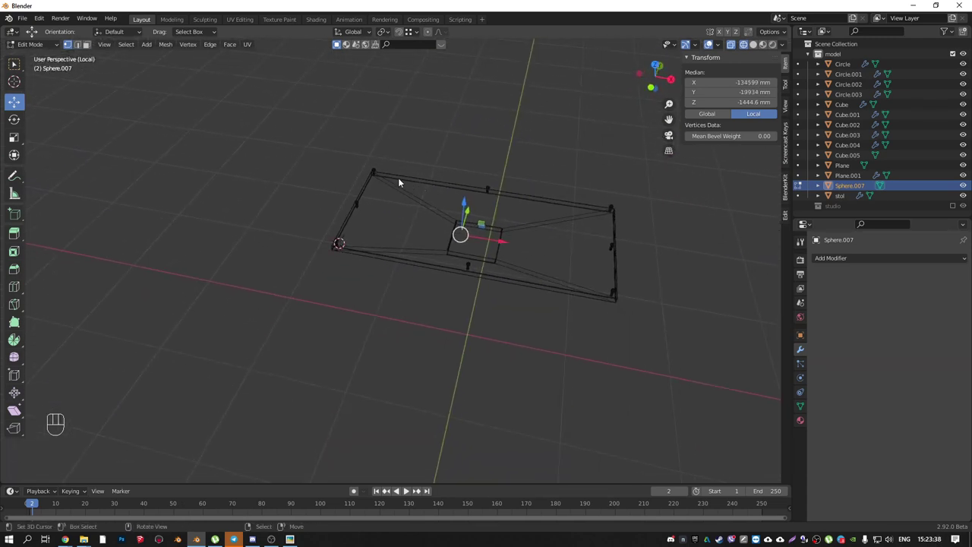
{"action": "key", "text": "KP_7"}
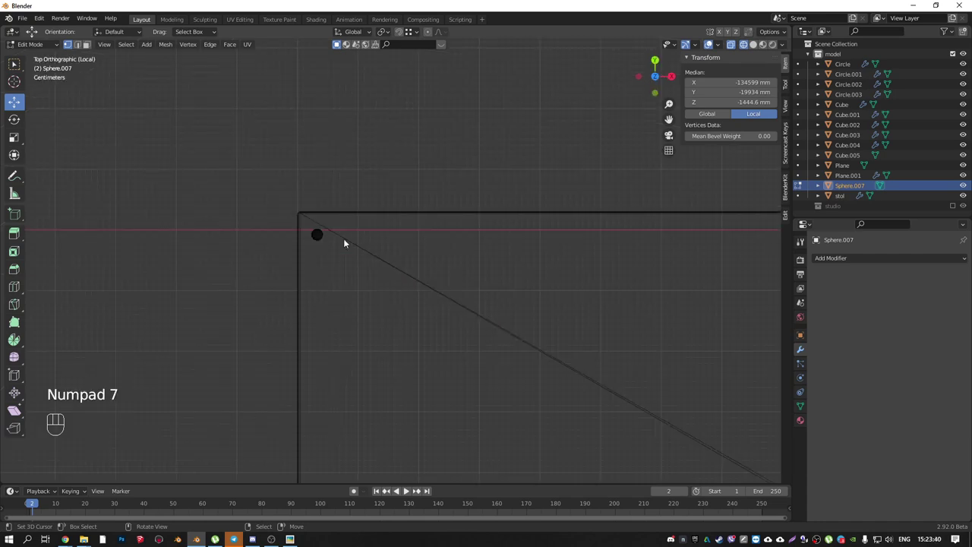
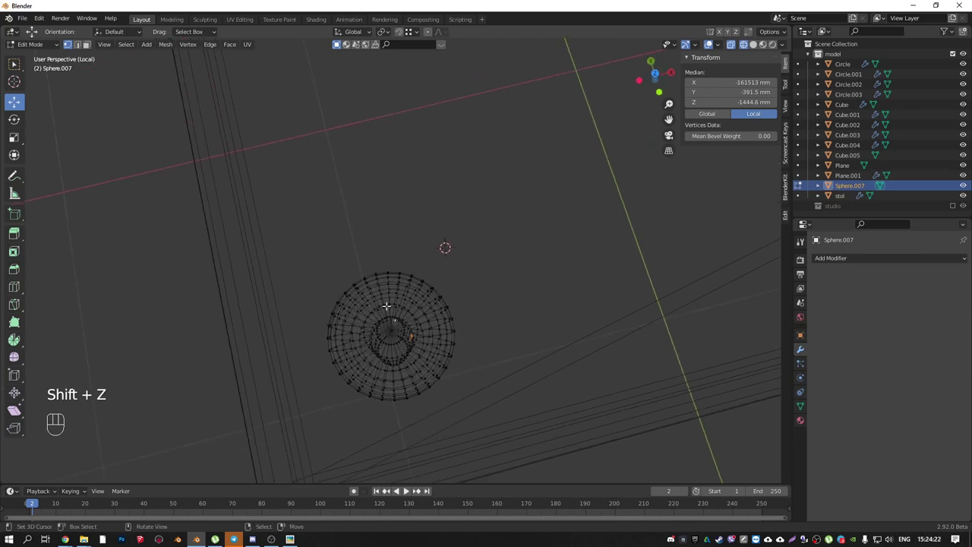
- Look straight down on the knob post from top view
{"action": "key", "text": "KP_7"}
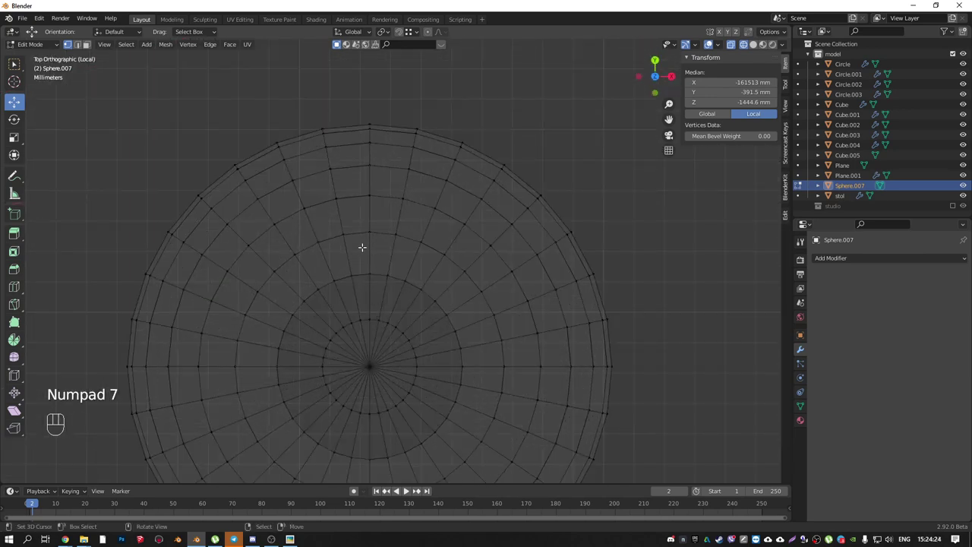
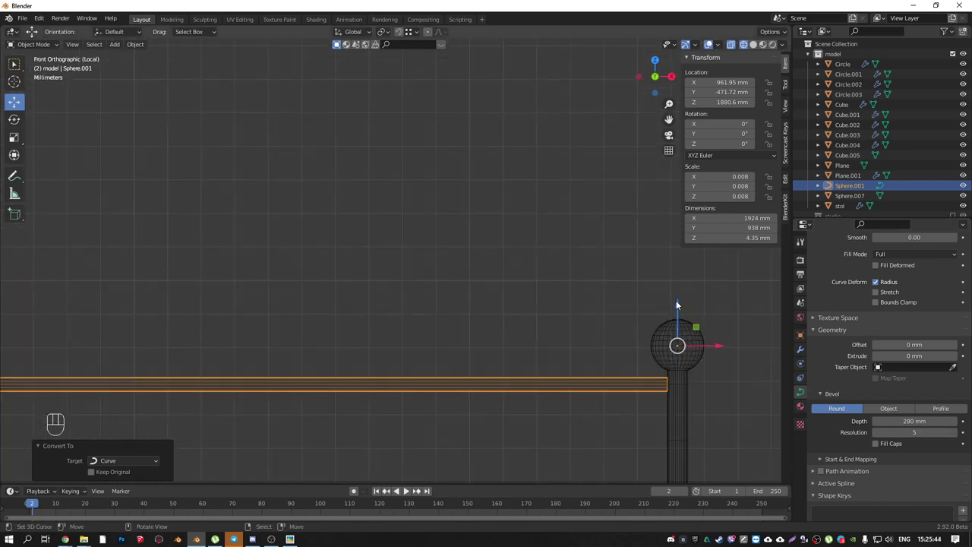
- Duplicate the tube rail and lower the copy along Z just beneath the first rail
{"action": "key", "text": "shift+d"}
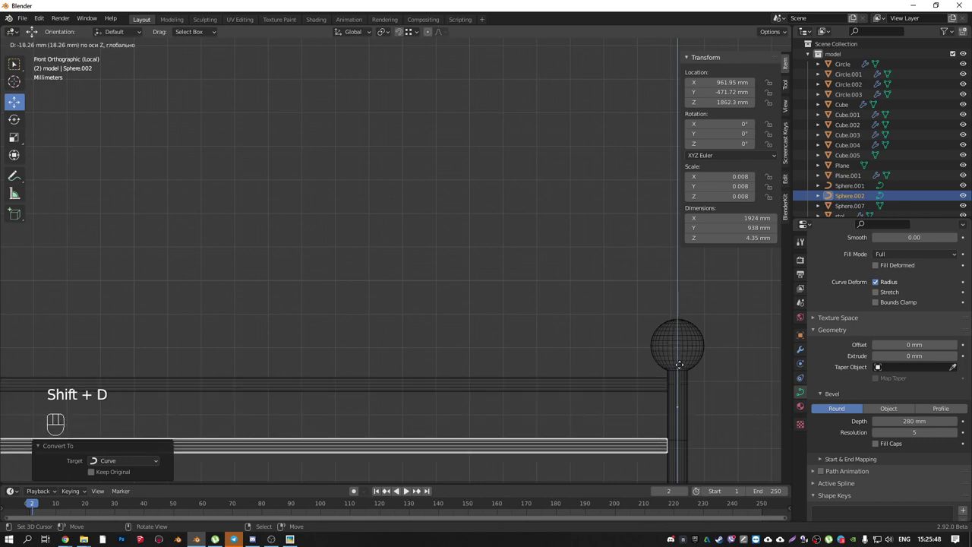
{"action": "key", "text": "shift+z"}
{"action": "left_click_drag", "start_coordinate": [607, 389], "coordinate": [580, 404]}
{"action": "middle_click", "coordinate": [539, 379]}
{"action": "left_click_drag", "start_coordinate": [526, 369], "coordinate": [530, 360]}
{"action": "left_click_drag", "start_coordinate": [594, 348], "coordinate": [470, 382]}
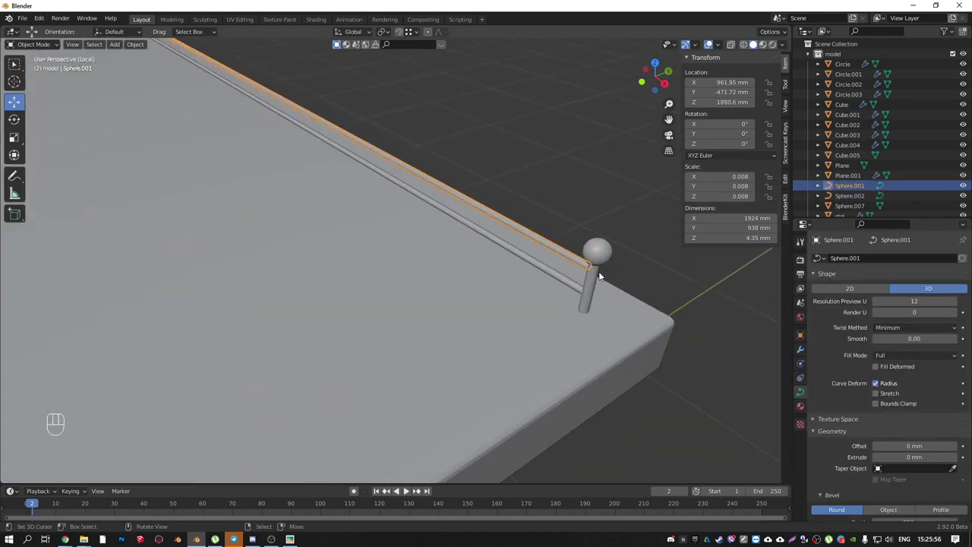
{"action": "left_click_drag", "start_coordinate": [563, 257], "coordinate": [596, 242]}
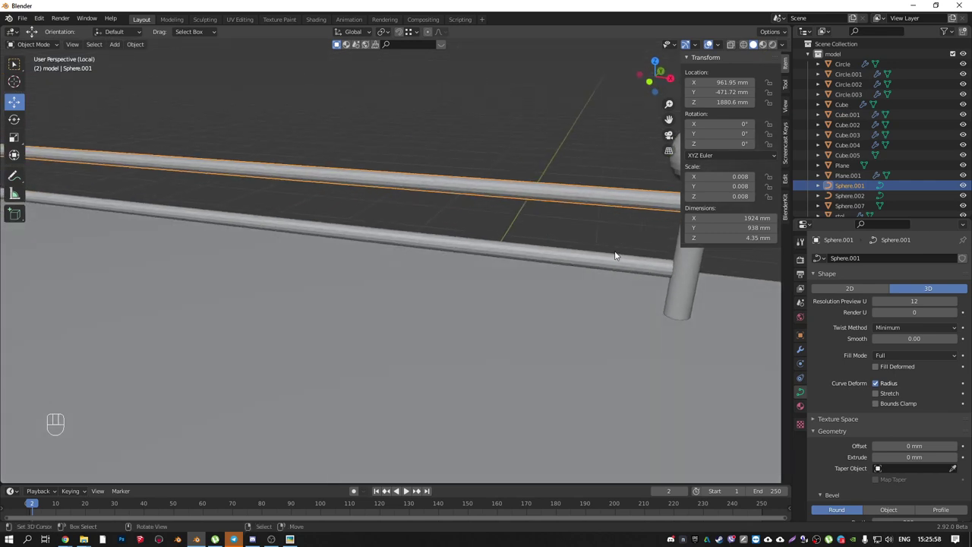
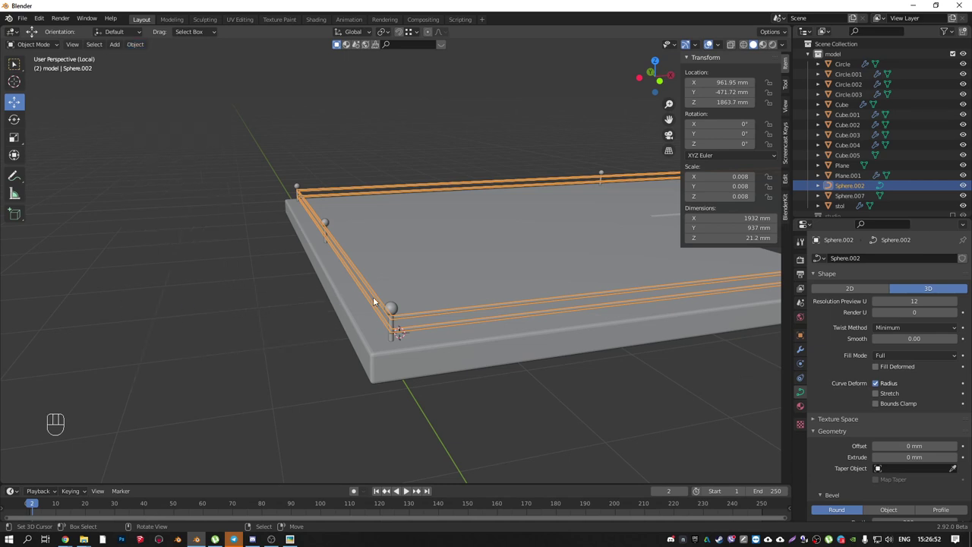
- Select the rails together with the knob posts and join them into one railing object
{"action": "left_click_drag", "start_coordinate": [499, 298], "coordinate": [546, 306]}
{"action": "left_click_drag", "start_coordinate": [525, 292], "coordinate": [469, 312]}
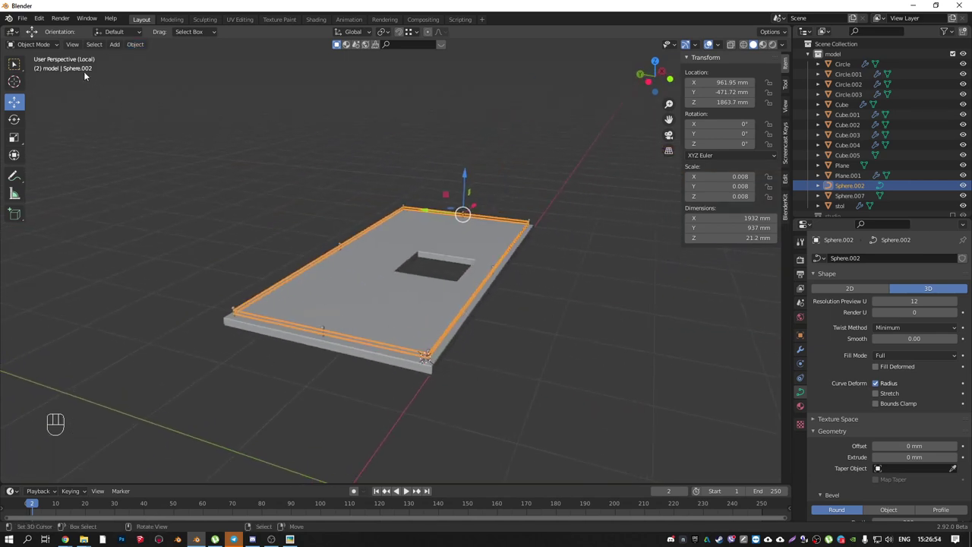
{"action": "left_click_drag", "start_coordinate": [136, 47], "coordinate": [253, 329]}
{"action": "middle_click", "coordinate": [395, 286]}
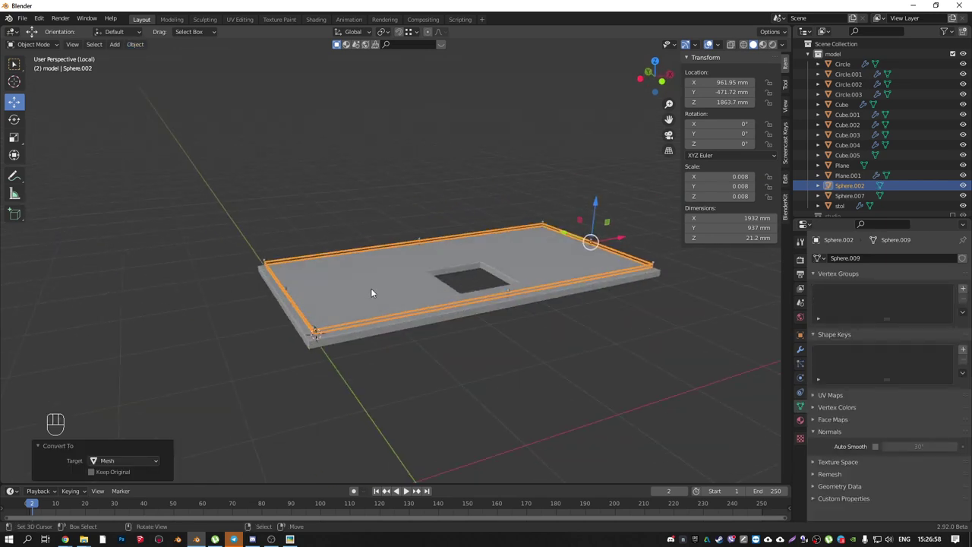
{"action": "key", "text": "KP_1"}
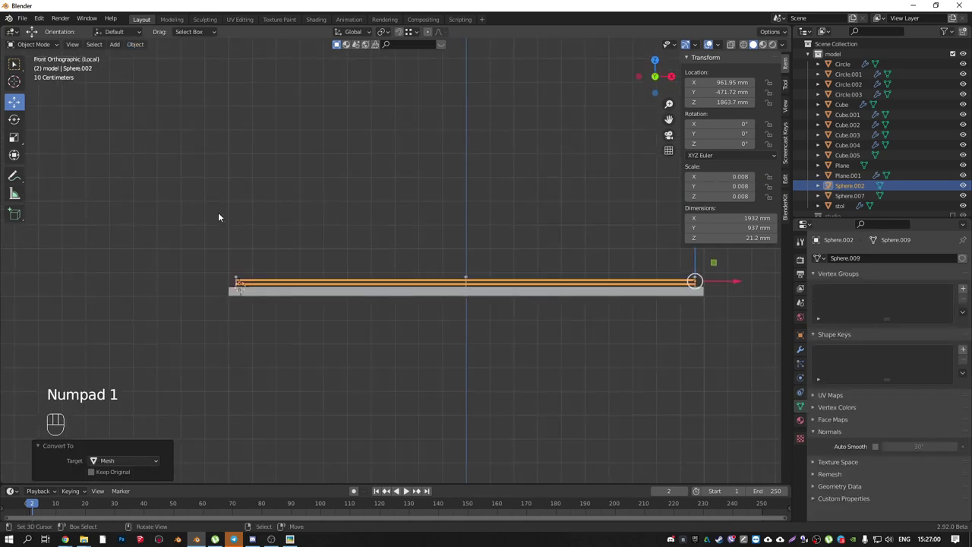
{"action": "left_click_drag", "start_coordinate": [375, 271], "coordinate": [712, 284]}
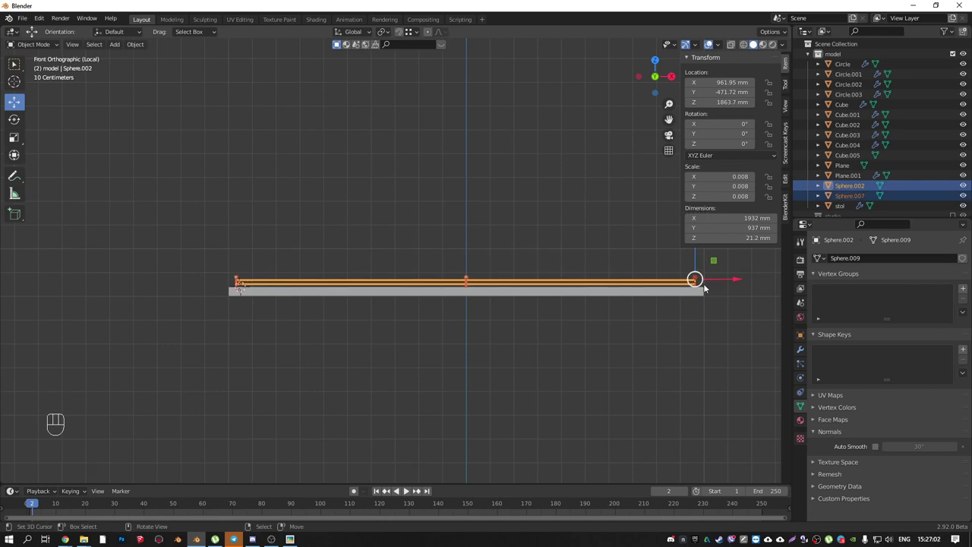
{"action": "key", "text": "ctrl+j"}
- Exit Local View and orbit around the whole reception desk to inspect the railing
{"action": "left_click_drag", "start_coordinate": [526, 268], "coordinate": [510, 300]}
{"action": "key", "text": "KP_1"}
{"action": "left_click_drag", "start_coordinate": [510, 289], "coordinate": [494, 298]}
{"action": "key", "text": "KP_Divide"}
{"action": "left_click_drag", "start_coordinate": [501, 255], "coordinate": [432, 219]}
{"action": "left_click_drag", "start_coordinate": [511, 263], "coordinate": [362, 264]}
{"action": "left_click_drag", "start_coordinate": [400, 276], "coordinate": [546, 243]}
{"action": "left_click_drag", "start_coordinate": [427, 324], "coordinate": [500, 169]}
{"action": "left_click_drag", "start_coordinate": [480, 211], "coordinate": [358, 277]}
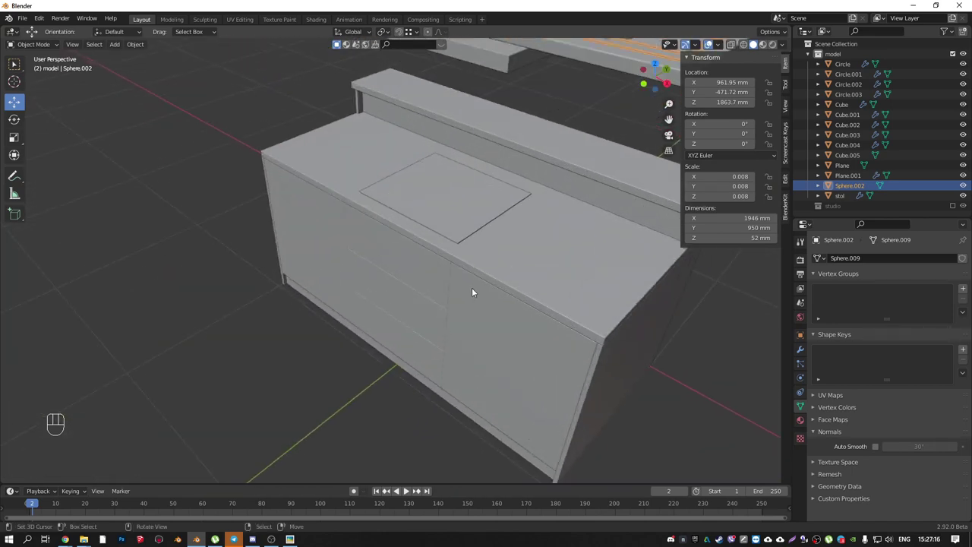
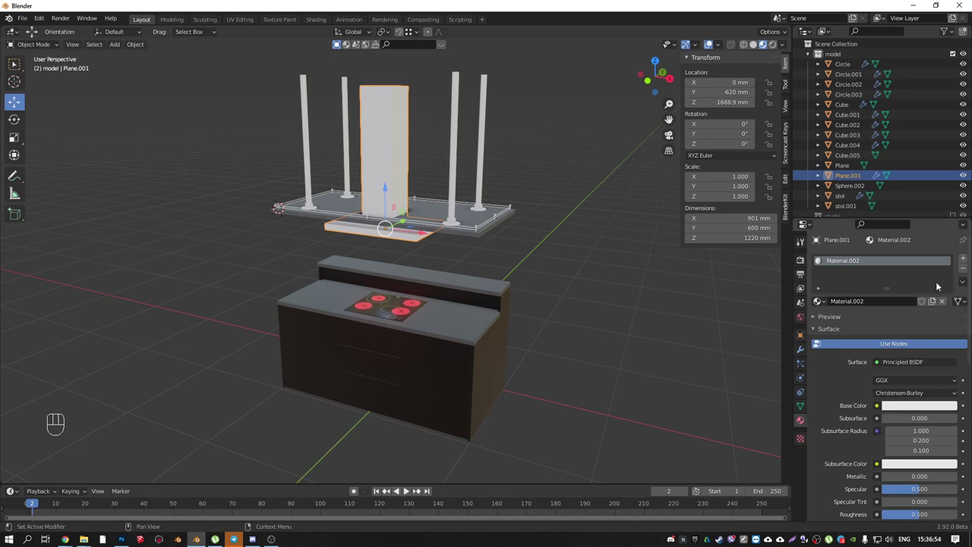
- Add a new material slot, create and assign Material.003, fully metallic with low roughness
{"action": "left_click", "coordinate": [920, 411]}
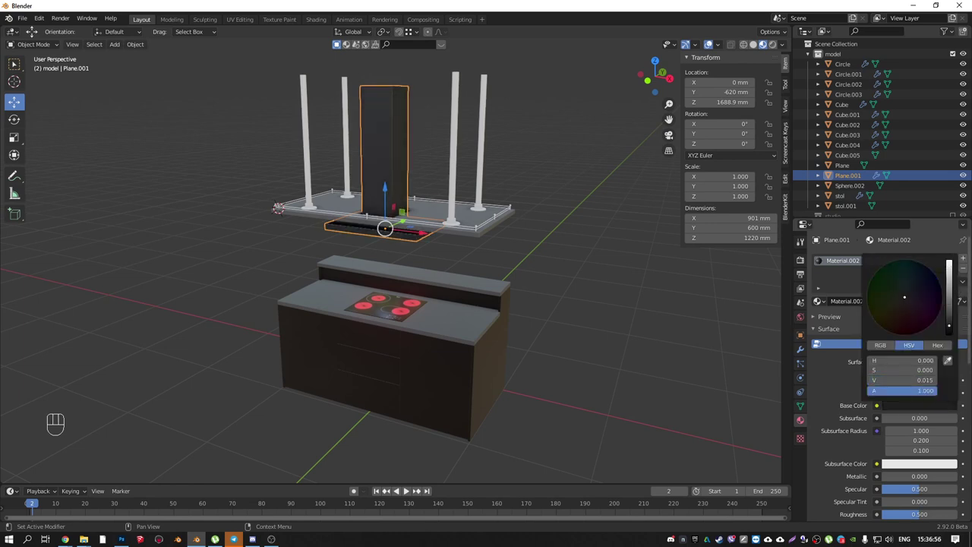
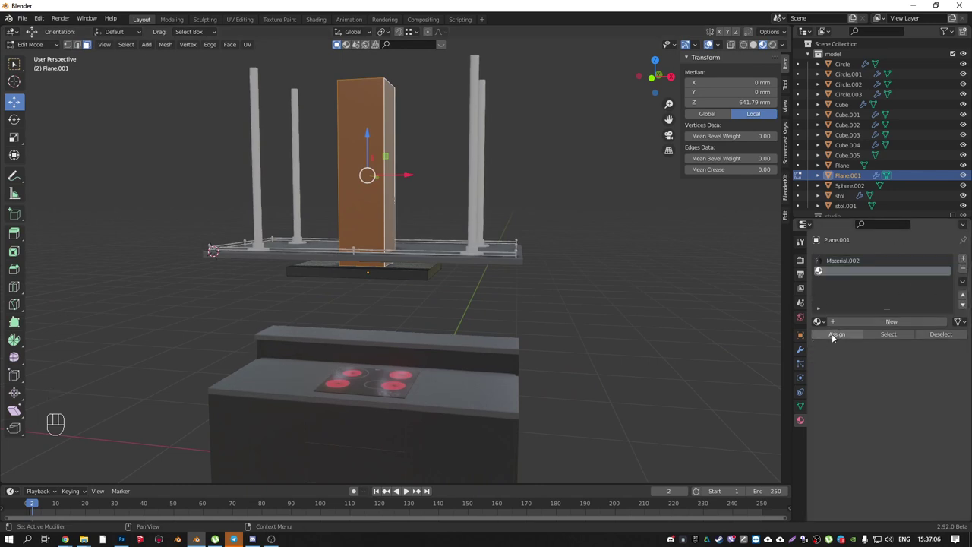
{"action": "left_click", "coordinate": [836, 337]}
{"action": "left_click", "coordinate": [844, 326]}
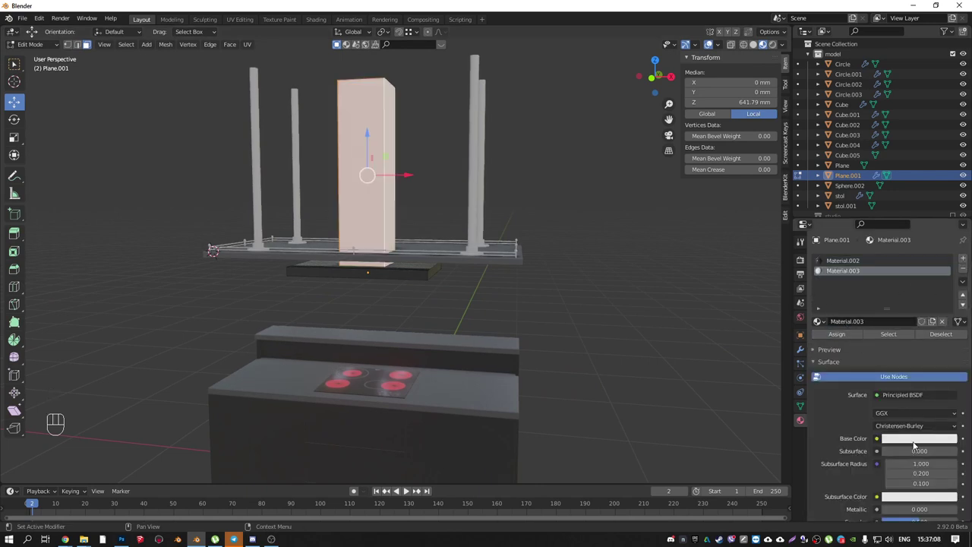
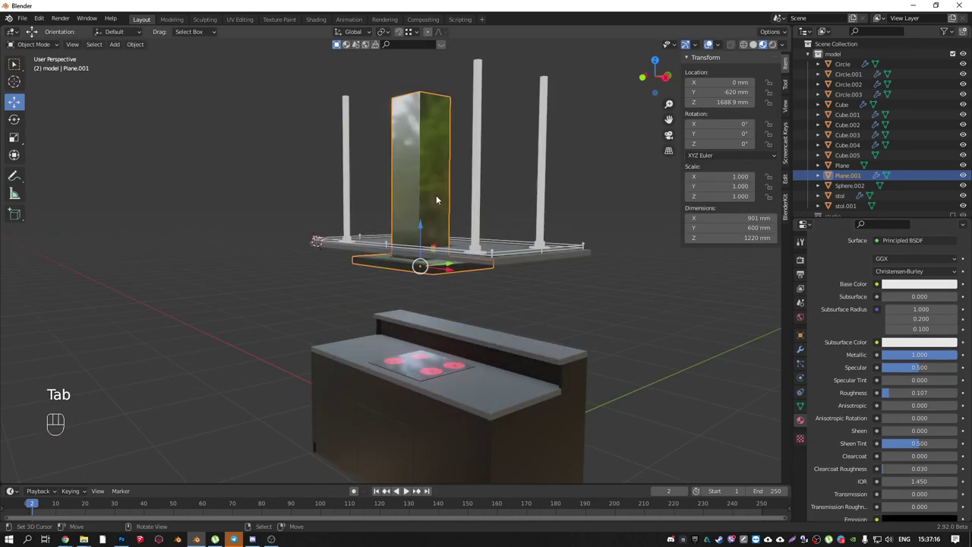
{"action": "left_click_drag", "start_coordinate": [393, 154], "coordinate": [356, 172]}
{"action": "left_click_drag", "start_coordinate": [417, 185], "coordinate": [388, 202]}
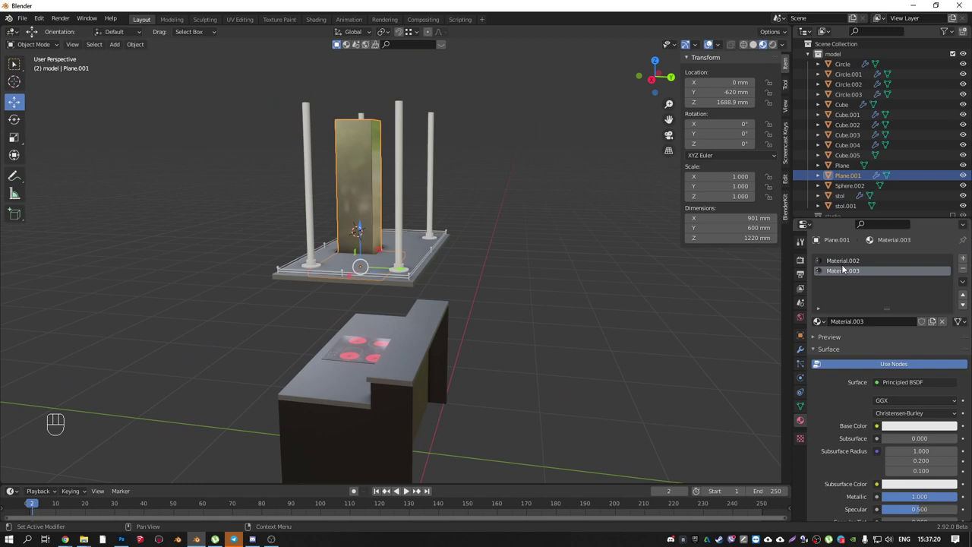
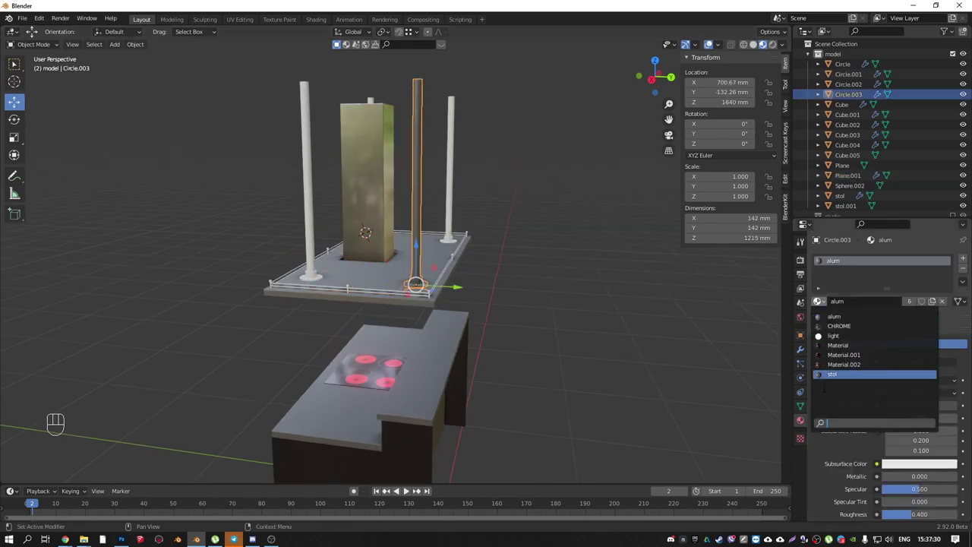
- Select the other poles and railing, make the chrome pole active, and link the CHROME material to all
{"action": "middle_click", "coordinate": [401, 165]}
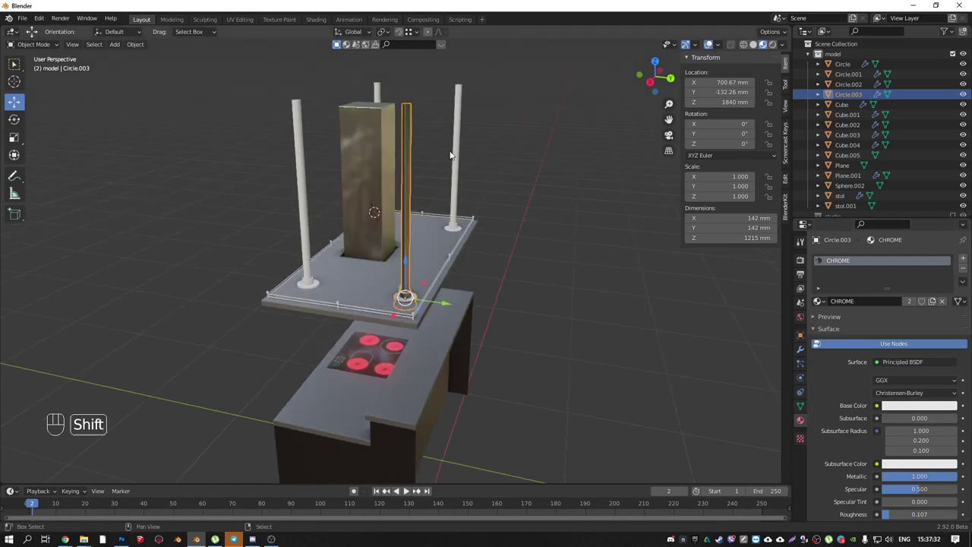
{"action": "right_click", "coordinate": [453, 149]}
{"action": "right_click", "coordinate": [381, 92]}
{"action": "right_click", "coordinate": [304, 141]}
{"action": "right_click", "coordinate": [275, 292]}
{"action": "left_click_drag", "start_coordinate": [390, 243], "coordinate": [352, 247]}
{"action": "right_click", "coordinate": [438, 271]}
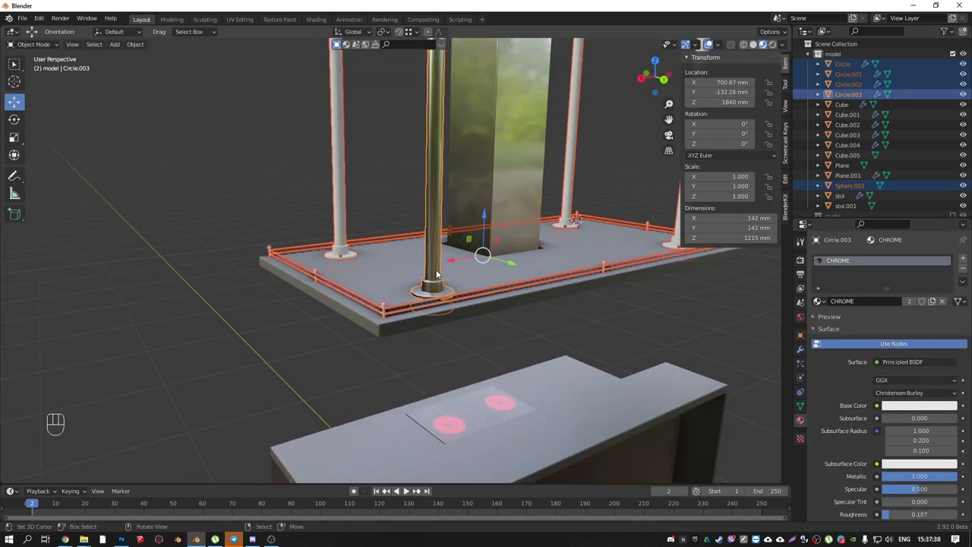
{"action": "key", "text": "ctrl+l"}
- Inspect the desk and stand from several angles, then start saving the scene
{"action": "left_click_drag", "start_coordinate": [391, 254], "coordinate": [375, 247]}
{"action": "left_click_drag", "start_coordinate": [401, 257], "coordinate": [506, 241]}
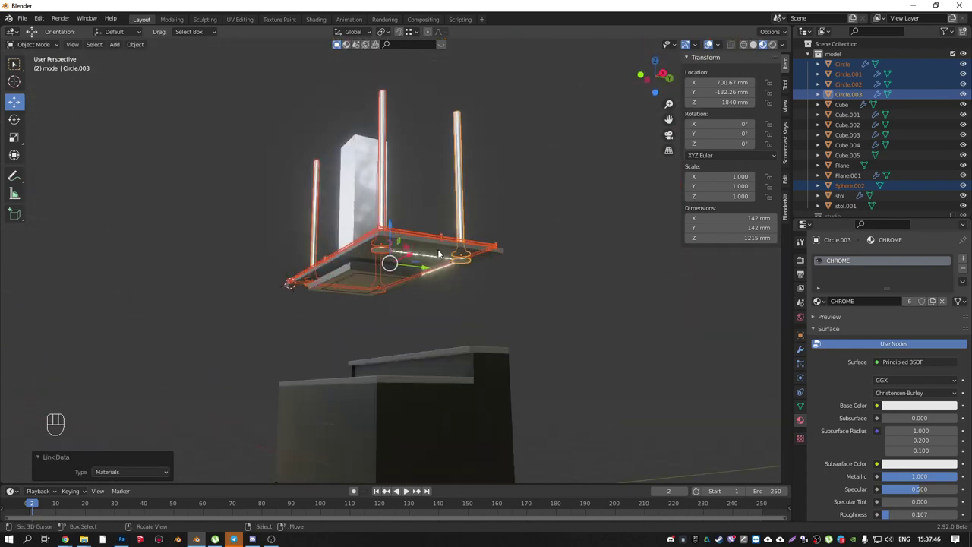
{"action": "left_click_drag", "start_coordinate": [430, 261], "coordinate": [413, 271]}
{"action": "key", "text": "shift+z"}
{"action": "left_click_drag", "start_coordinate": [412, 254], "coordinate": [397, 259]}
{"action": "key", "text": "shift+z"}
{"action": "left_click_drag", "start_coordinate": [446, 284], "coordinate": [415, 296]}
{"action": "left_click_drag", "start_coordinate": [427, 304], "coordinate": [444, 228]}
{"action": "left_click_drag", "start_coordinate": [400, 187], "coordinate": [109, 215]}
{"action": "left_click_drag", "start_coordinate": [329, 240], "coordinate": [259, 275]}
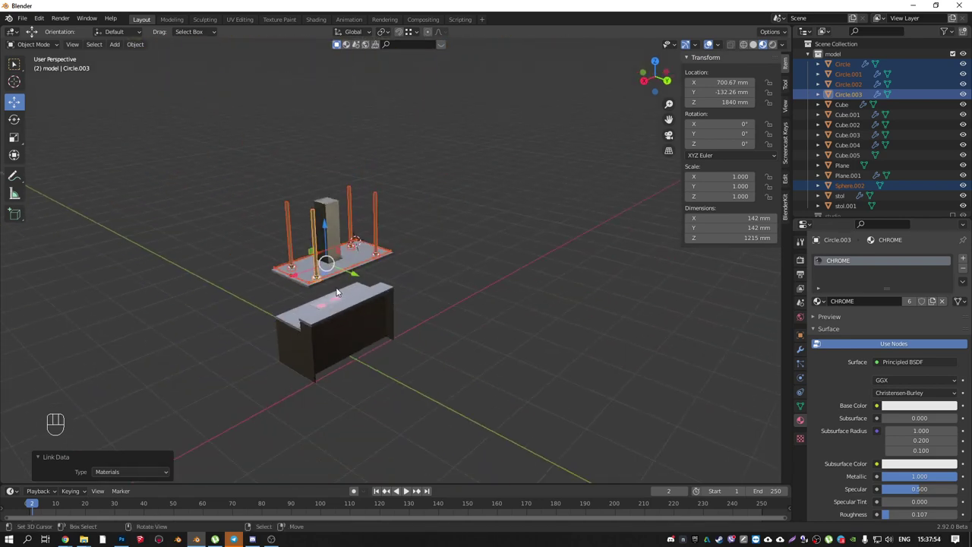
{"action": "left_click_drag", "start_coordinate": [361, 292], "coordinate": [475, 283]}
{"action": "key", "text": "ctrl+s"}
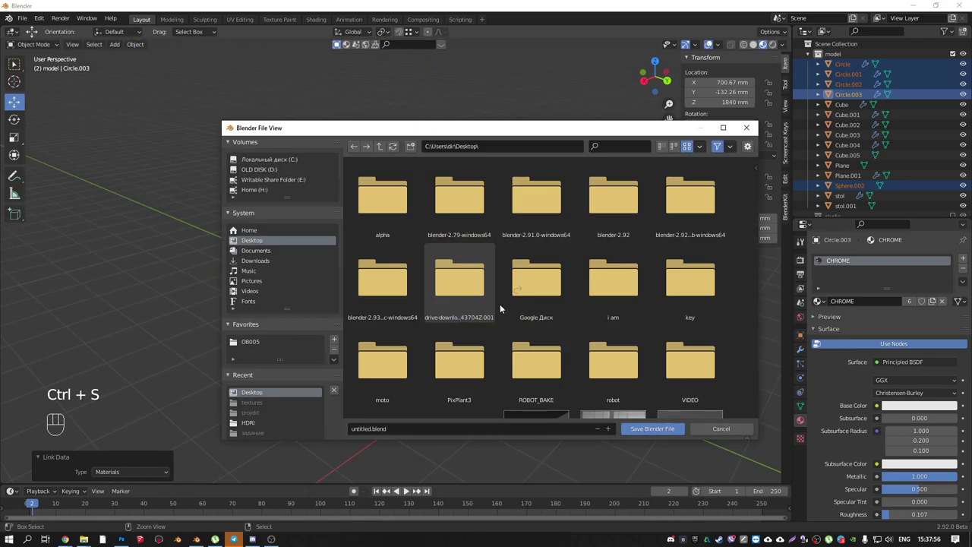
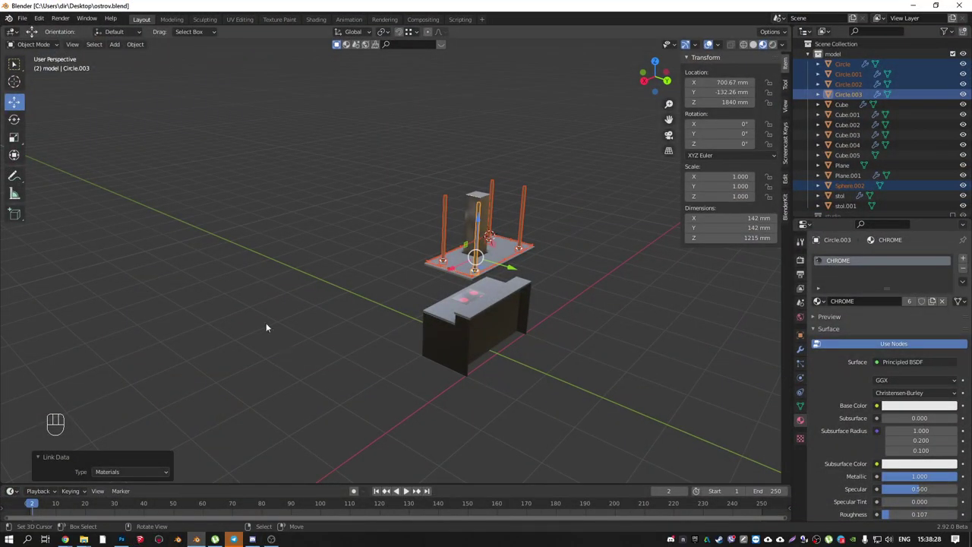
- Save as ostrov.blend on the Desktop and reach File > Import > SketchUp (.skp)
{"action": "left_click_drag", "start_coordinate": [24, 21], "coordinate": [143, 266]}
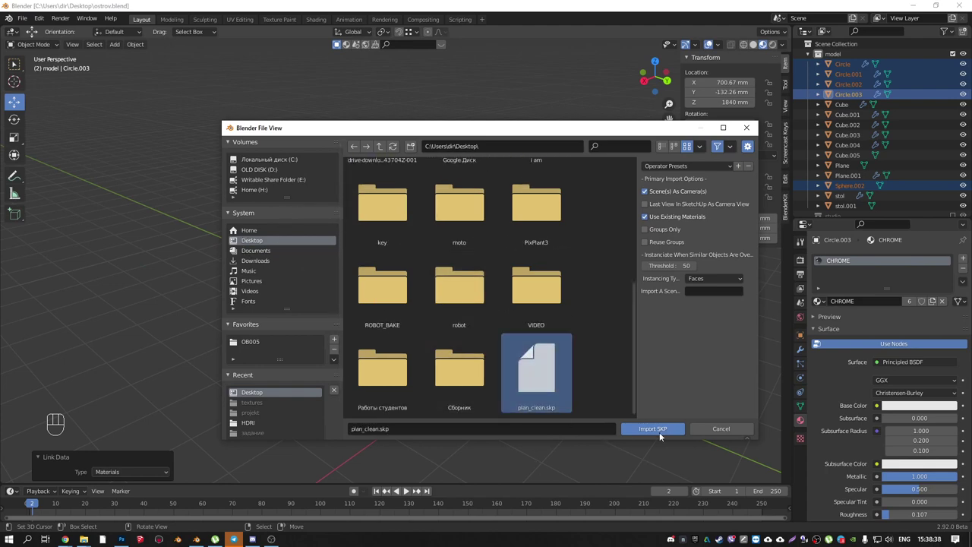
- Import plan_clean.skp and delete the unneeded objects that came with it
{"action": "left_click_drag", "start_coordinate": [527, 318], "coordinate": [561, 334]}
{"action": "left_click", "coordinate": [404, 370]}
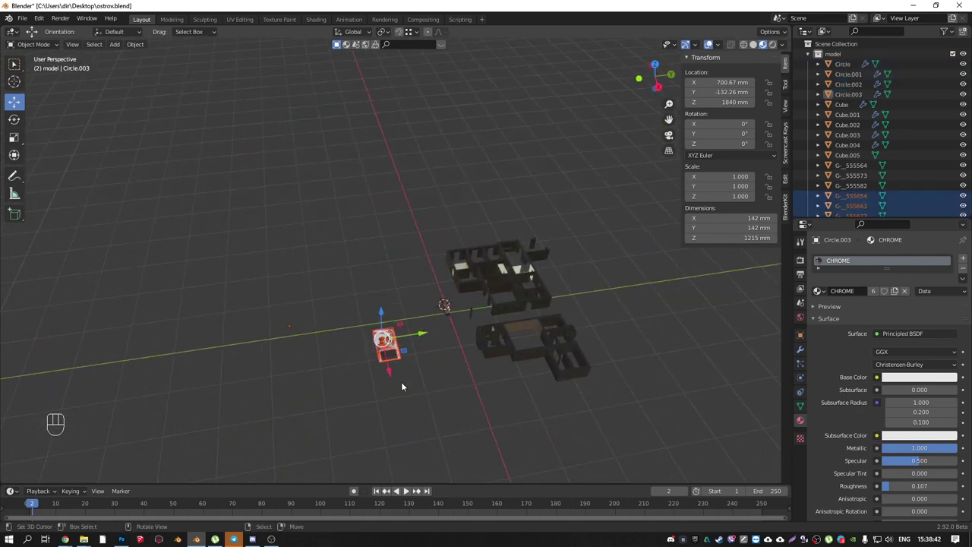
{"action": "key", "text": "Delete"}
{"action": "left_click_drag", "start_coordinate": [602, 401], "coordinate": [545, 349]}
{"action": "key", "text": "Delete"}
- Select the floor-plan wall pieces and join them into one object, G_555573
{"action": "left_click_drag", "start_coordinate": [528, 338], "coordinate": [569, 369]}
{"action": "left_click_drag", "start_coordinate": [380, 271], "coordinate": [499, 339]}
{"action": "key", "text": "ctrl+j"}
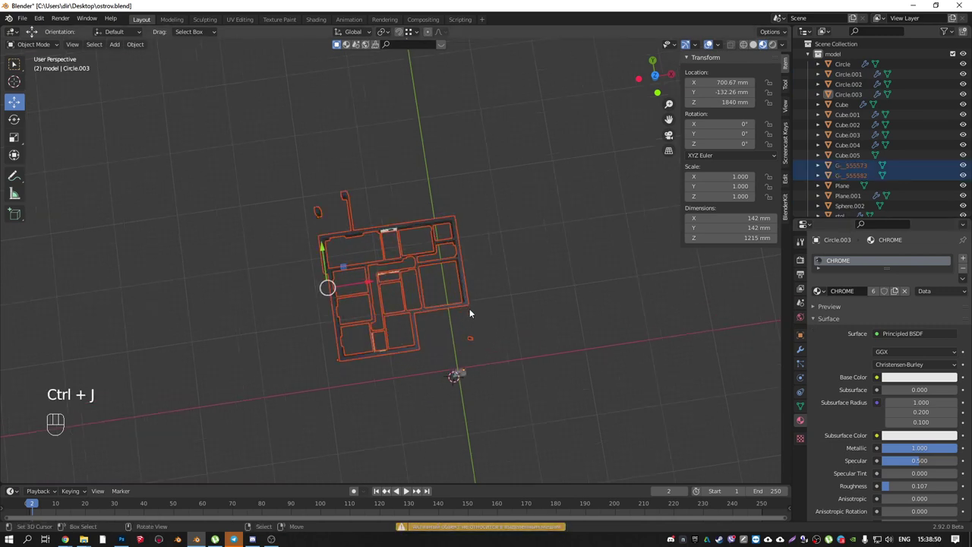
{"action": "left_click_drag", "start_coordinate": [425, 330], "coordinate": [420, 332]}
{"action": "right_click", "coordinate": [311, 394]}
{"action": "key", "text": "ctrl+j"}
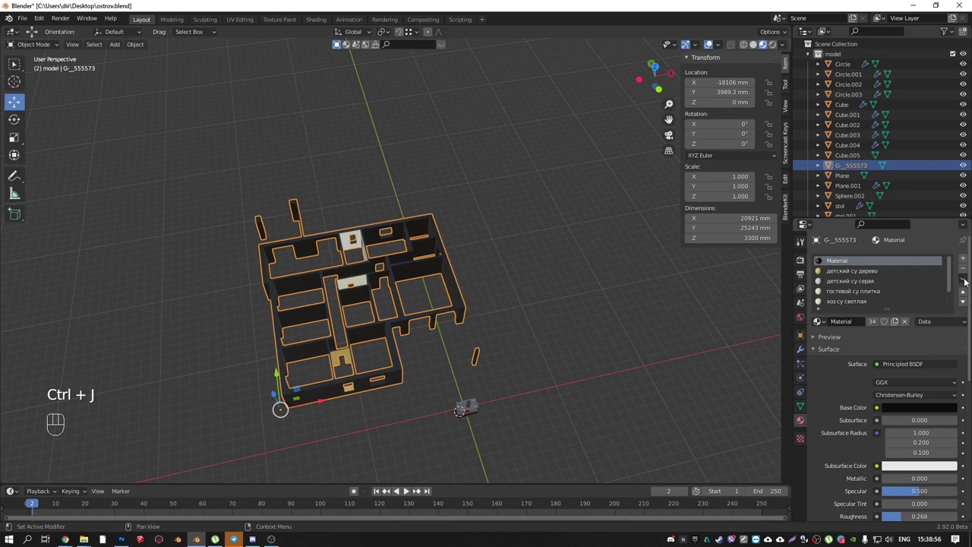
- Remove every material slot from the walls and place the floor plan at the world origin 0, 0, 0
{"action": "left_click", "coordinate": [964, 270]}
{"action": "left_click", "coordinate": [964, 269]}
{"action": "double_click", "coordinate": [964, 270]}
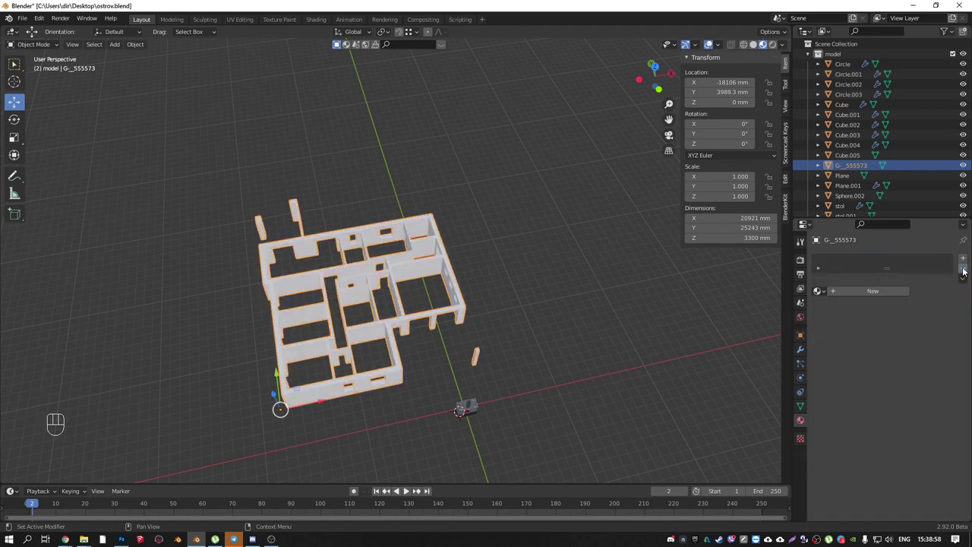
{"action": "middle_click", "coordinate": [491, 340]}
{"action": "middle_click", "coordinate": [465, 360]}
{"action": "key", "text": "shift+c"}
{"action": "key", "text": "shift+s"}
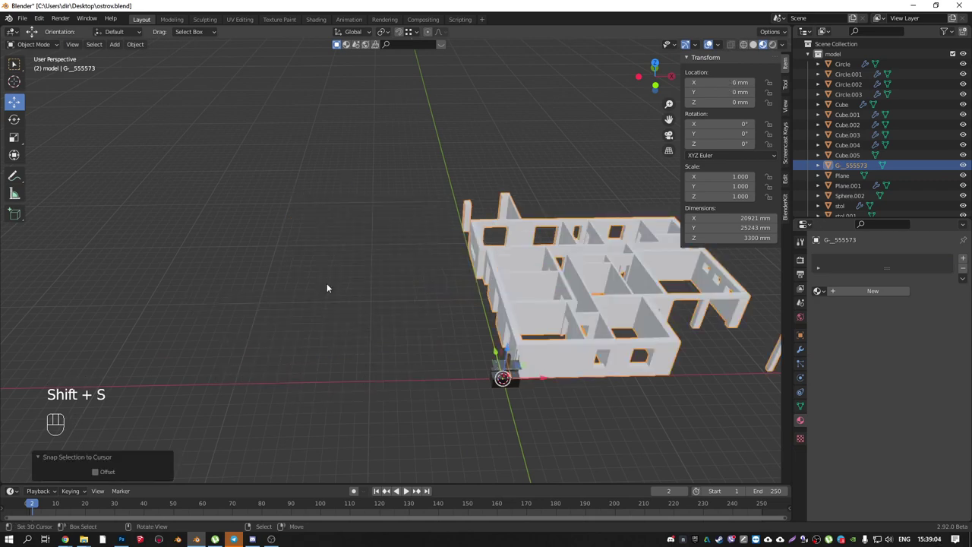
- Switch to top orthographic view and select the reception desk pieces beside the plan
{"action": "left_click_drag", "start_coordinate": [501, 342], "coordinate": [497, 348]}
{"action": "left_click_drag", "start_coordinate": [535, 257], "coordinate": [443, 314]}
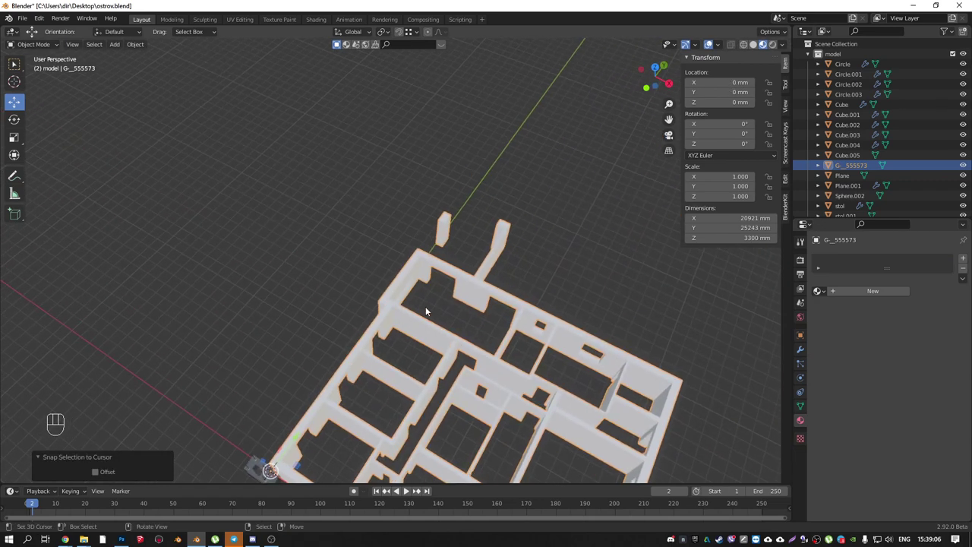
{"action": "key", "text": "KP_7"}
{"action": "left_click_drag", "start_coordinate": [428, 368], "coordinate": [455, 296]}
{"action": "left_click_drag", "start_coordinate": [410, 384], "coordinate": [434, 390]}
{"action": "left_click_drag", "start_coordinate": [438, 382], "coordinate": [405, 407]}
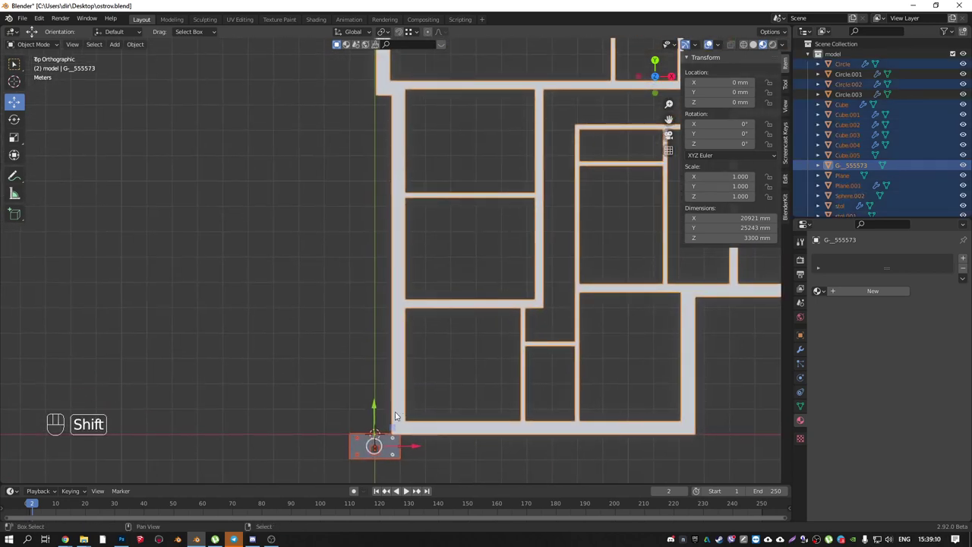
- Move the desk assembly into an upper room of the plan, turned 90° lengthwise, and check in perspective
{"action": "key", "text": "g"}
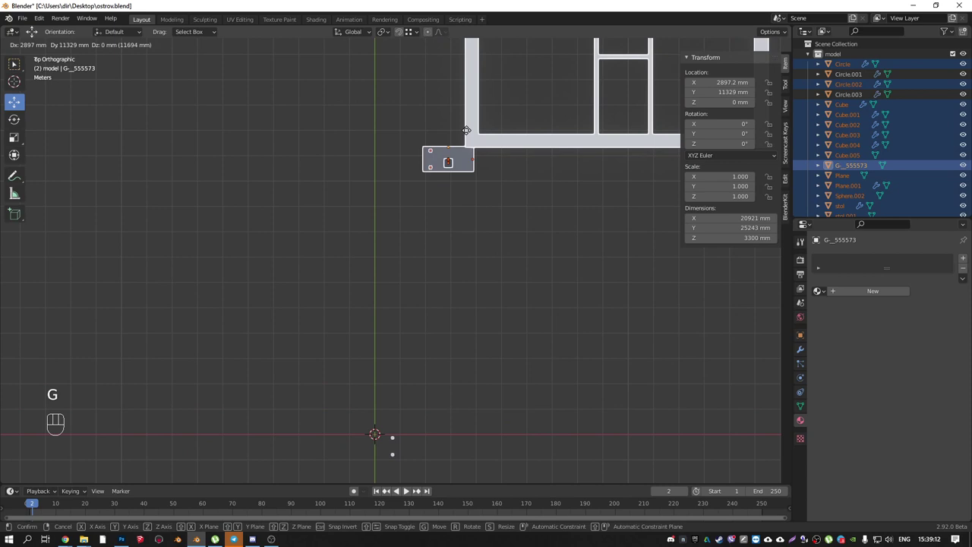
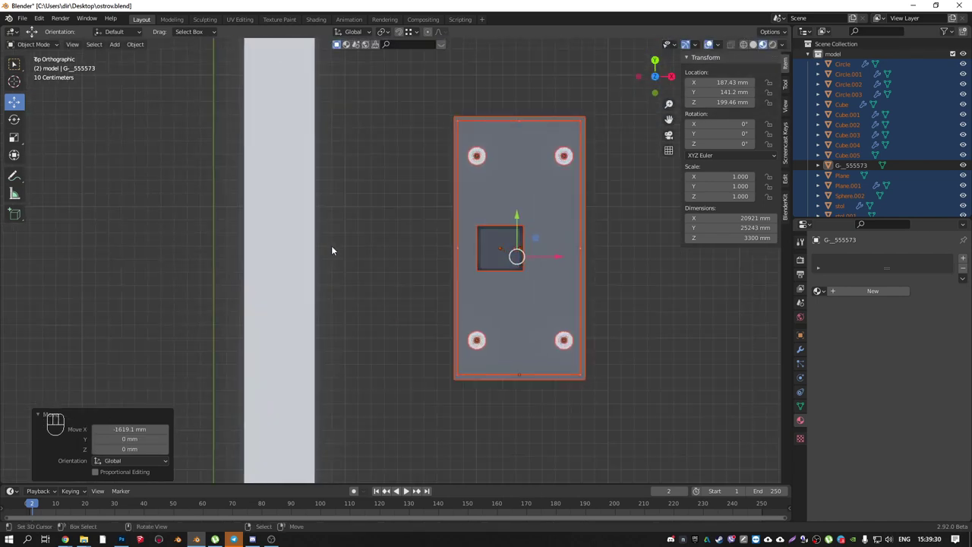
{"action": "middle_click", "coordinate": [322, 272]}
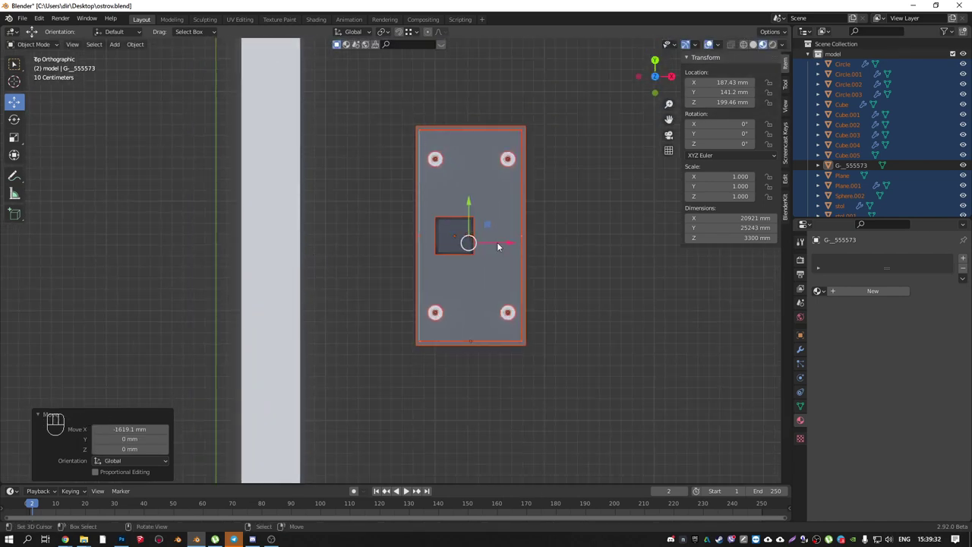
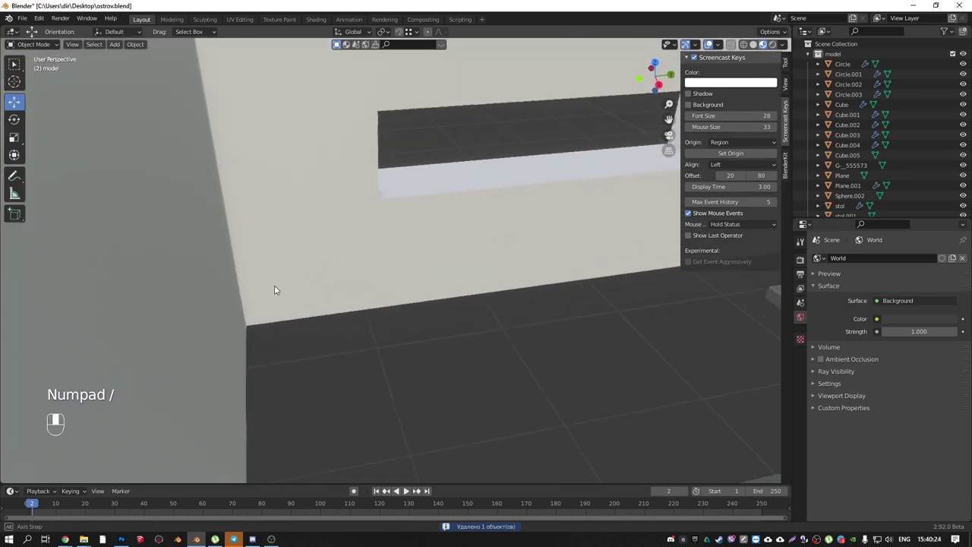
- Snap the cursor to the wall's corner vertex in Edit Mode, then add a Single Vert object there
{"action": "right_click", "coordinate": [258, 324]}
{"action": "key", "text": "Tab"}
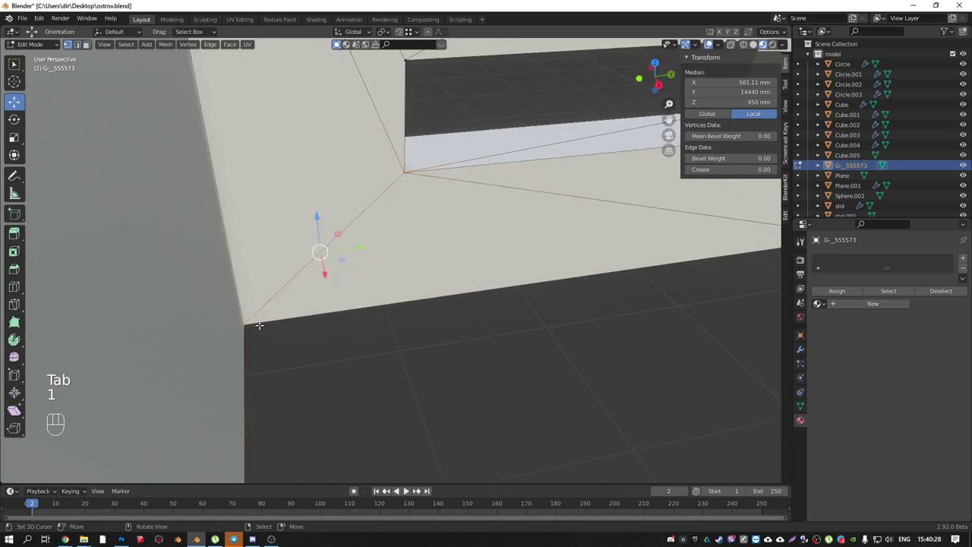
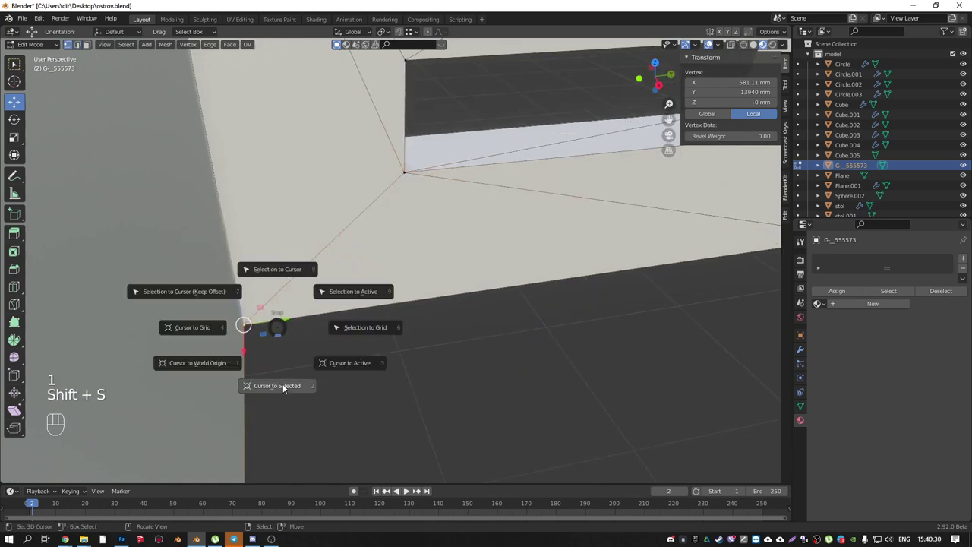
{"action": "key", "text": "Tab"}
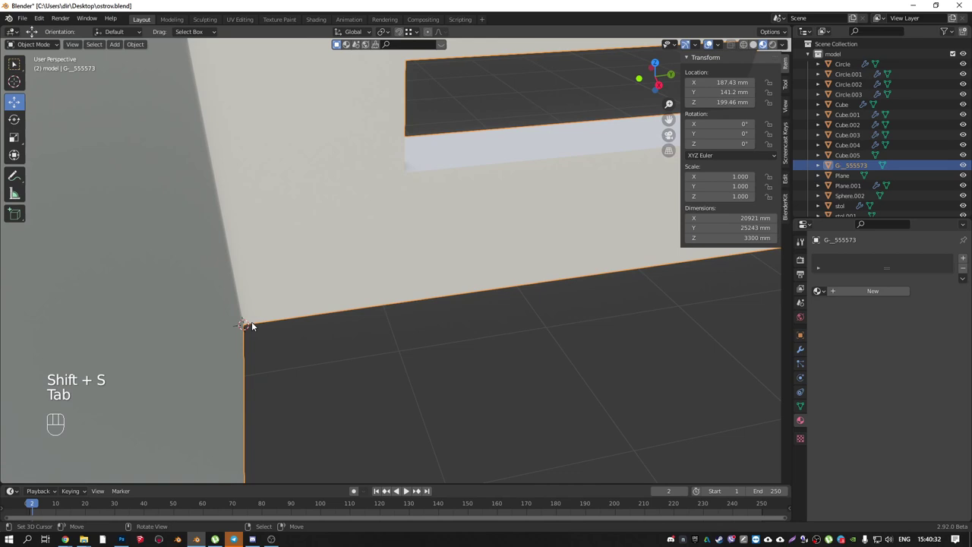
{"action": "key", "text": "shift+a"}
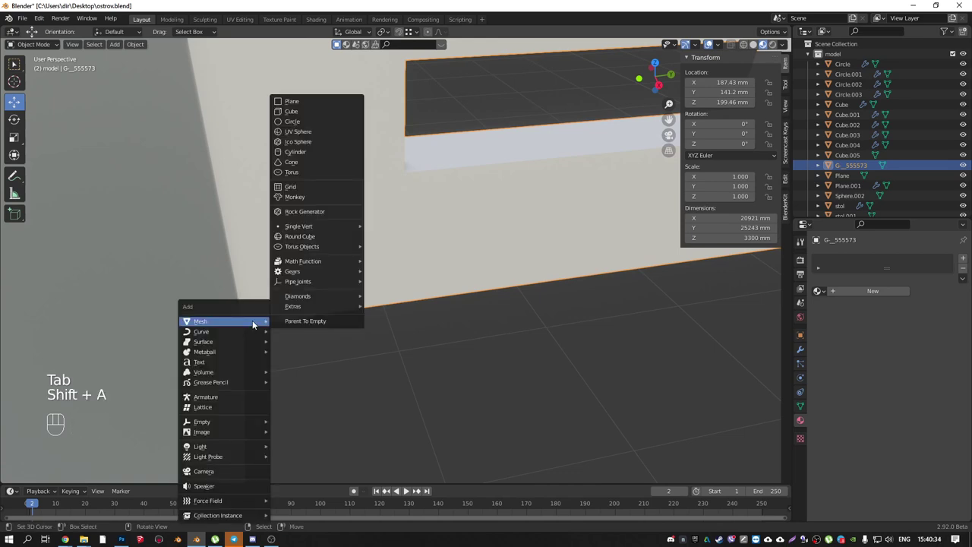
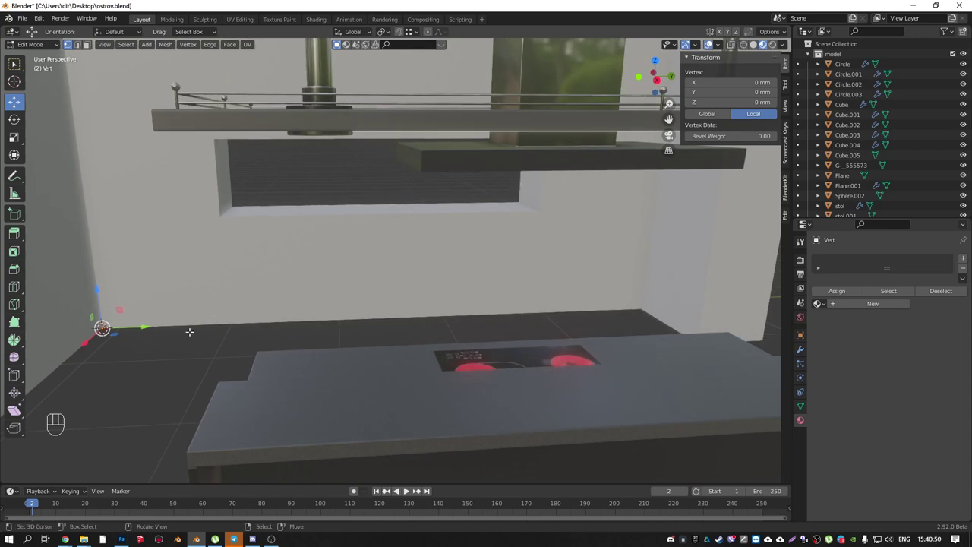
- Extrude the vertex along X, align it on Y, and raise the edge to 900 mm panel height
{"action": "key", "text": "e"}
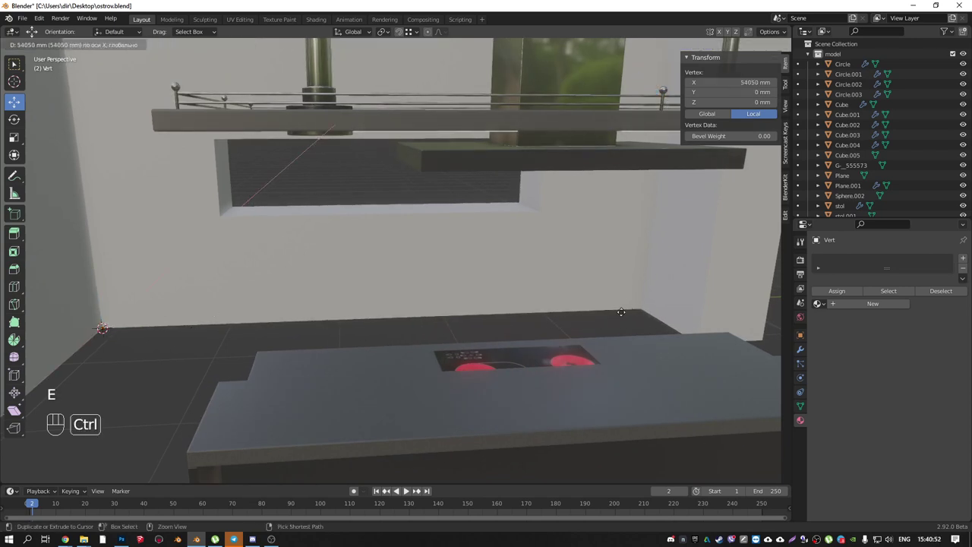
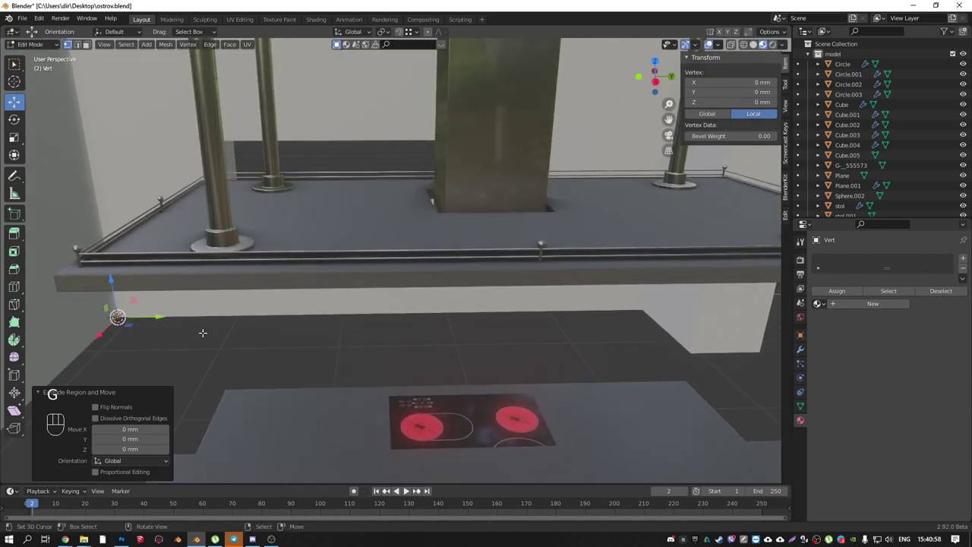
{"action": "key", "text": "g"}
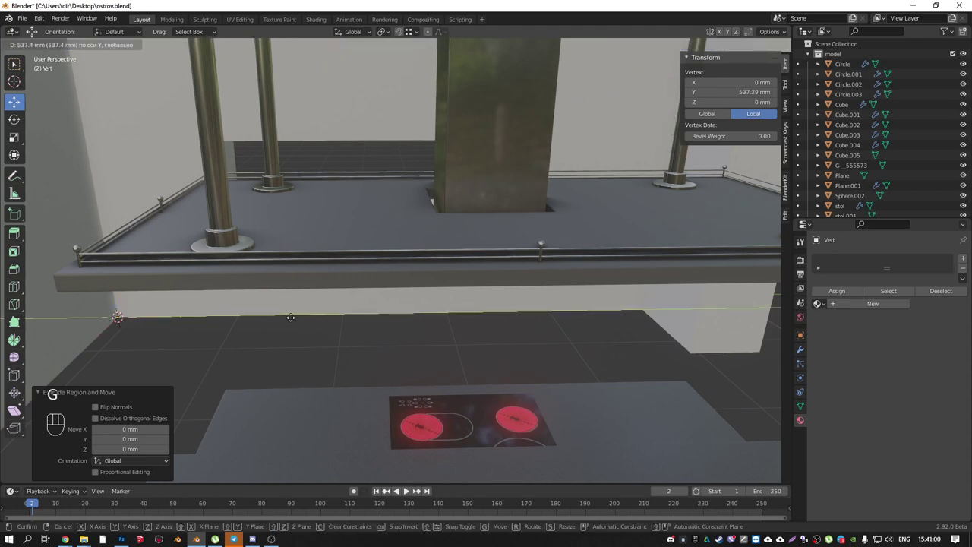
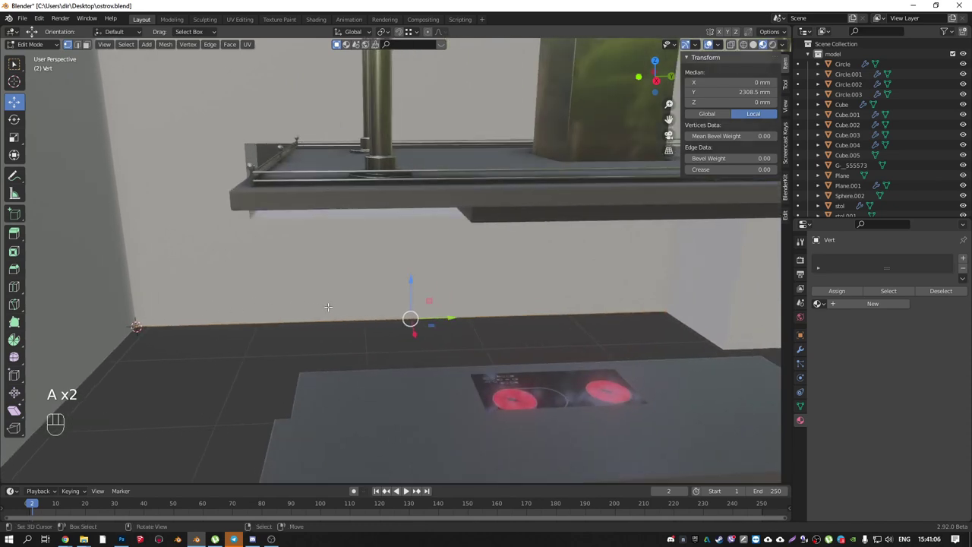
{"action": "key", "text": "e"}
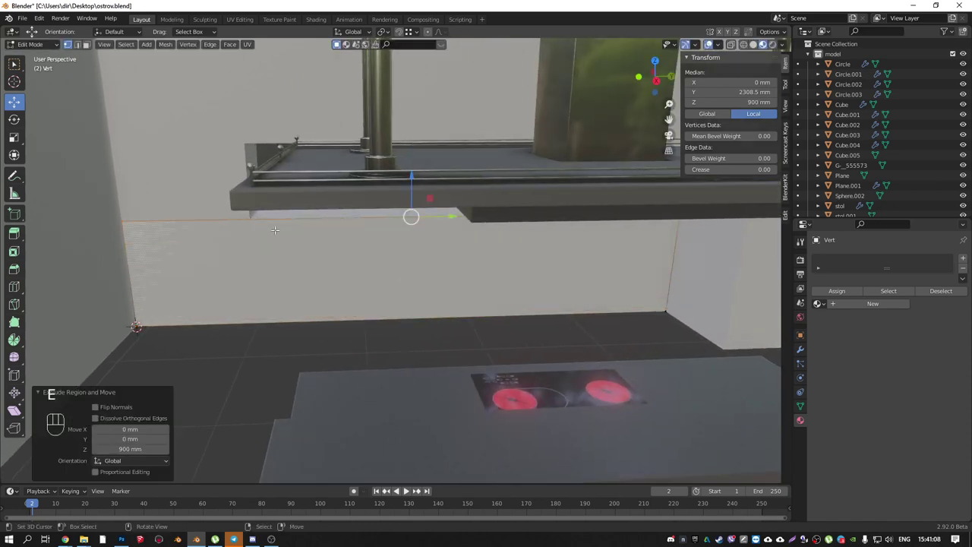
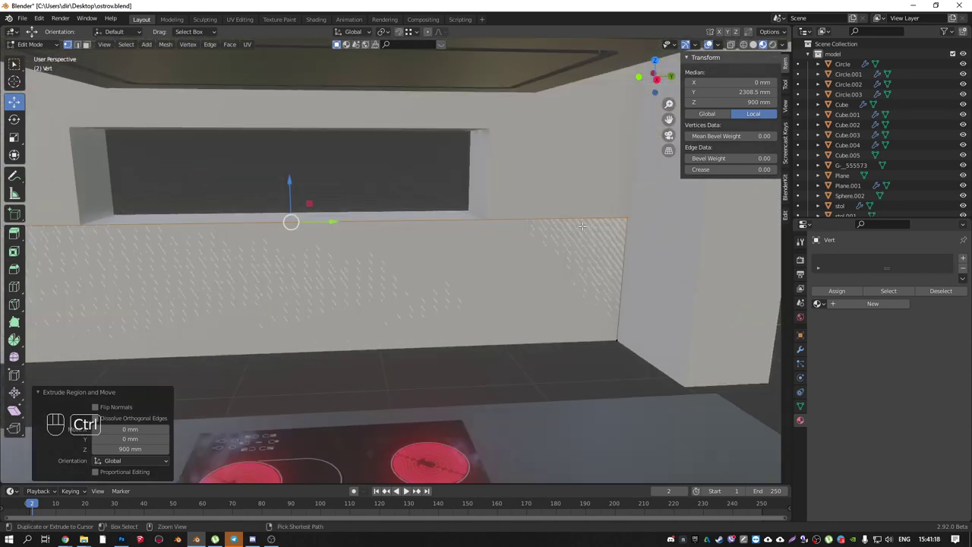
- Add a loop cut to the panel and shift its edge 60 mm along Y to line up with the wall
{"action": "key", "text": "ctrl+r"}
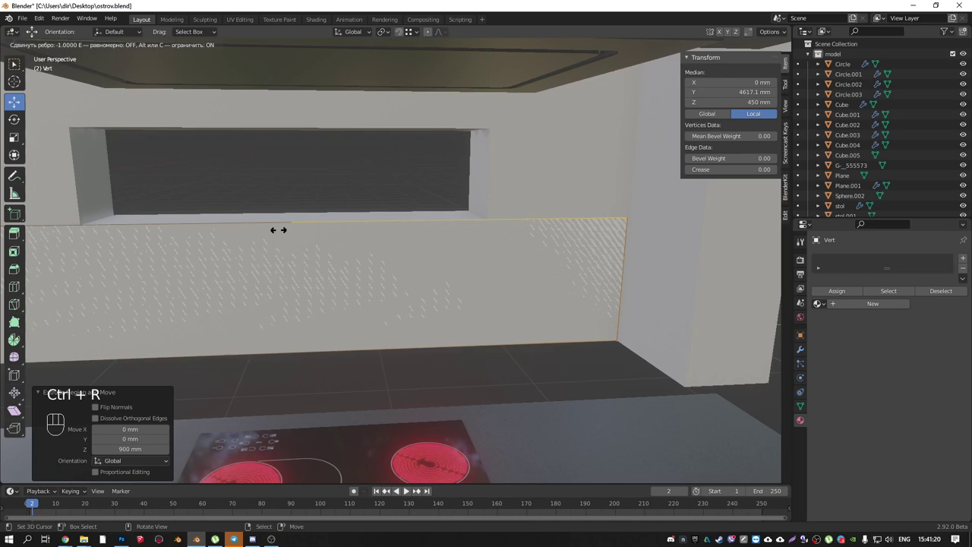
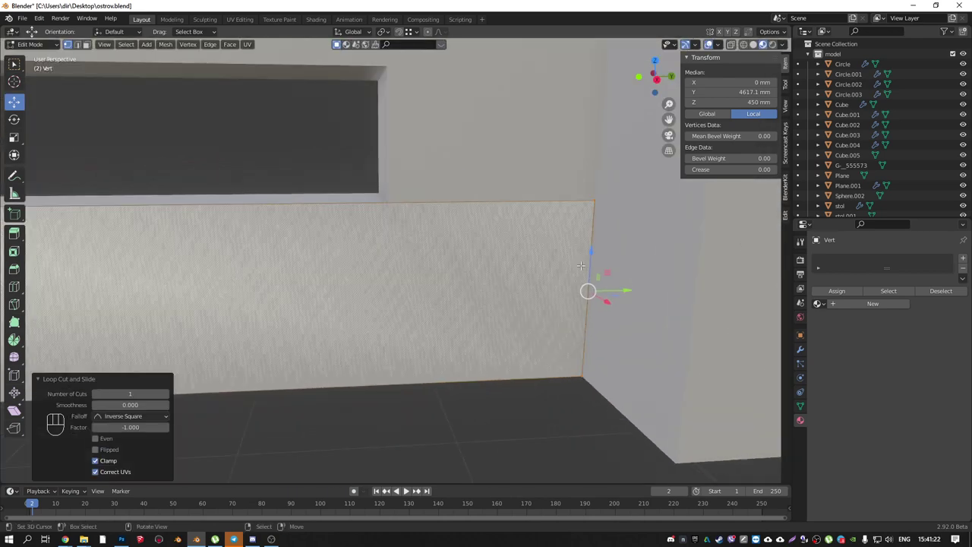
{"action": "key", "text": "g"}
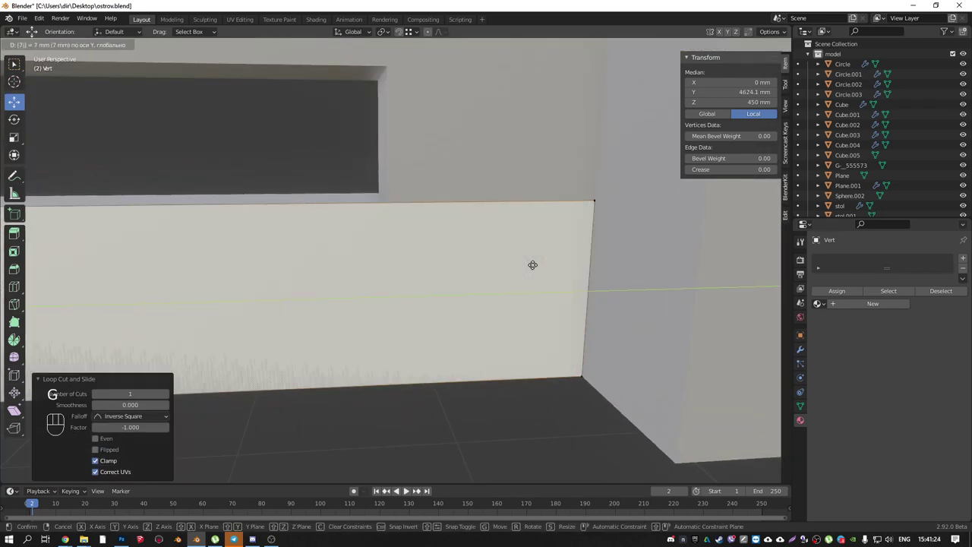
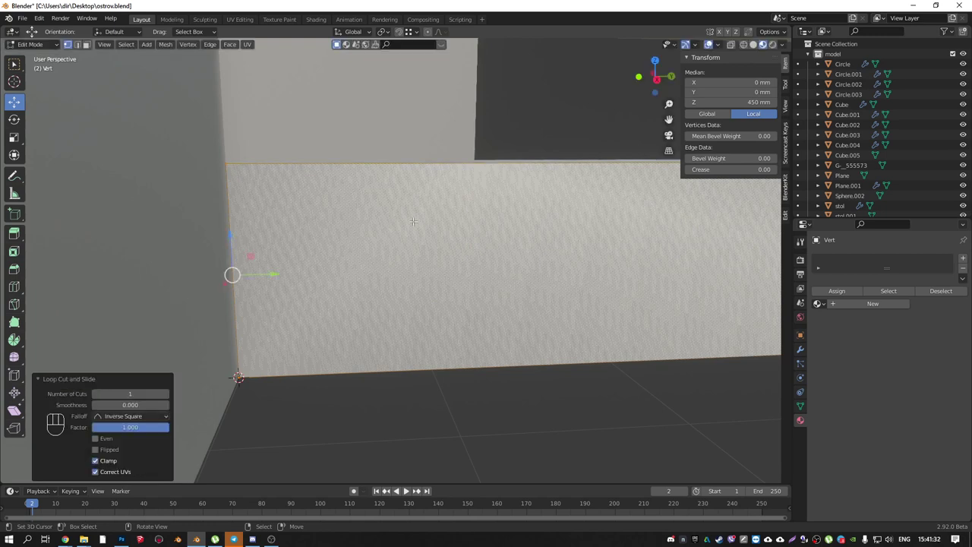
{"action": "key", "text": "g"}
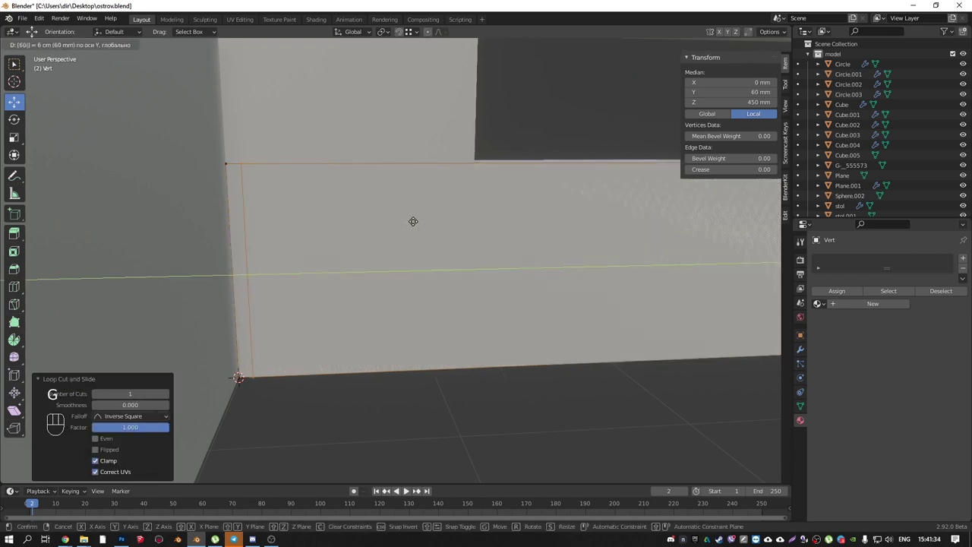
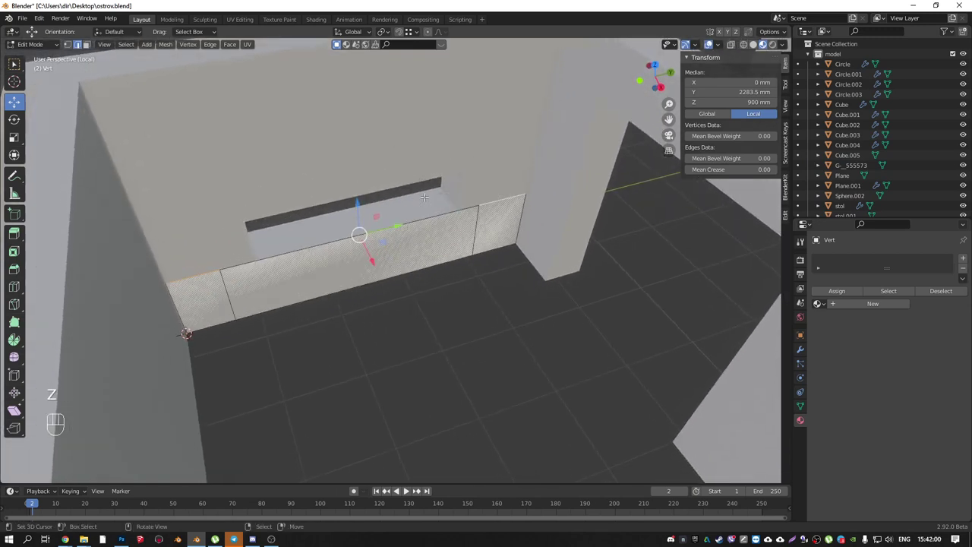
- Extrude the panel's top edge up to 3300 mm and adjust its height in front orthographic view
{"action": "key", "text": "e"}
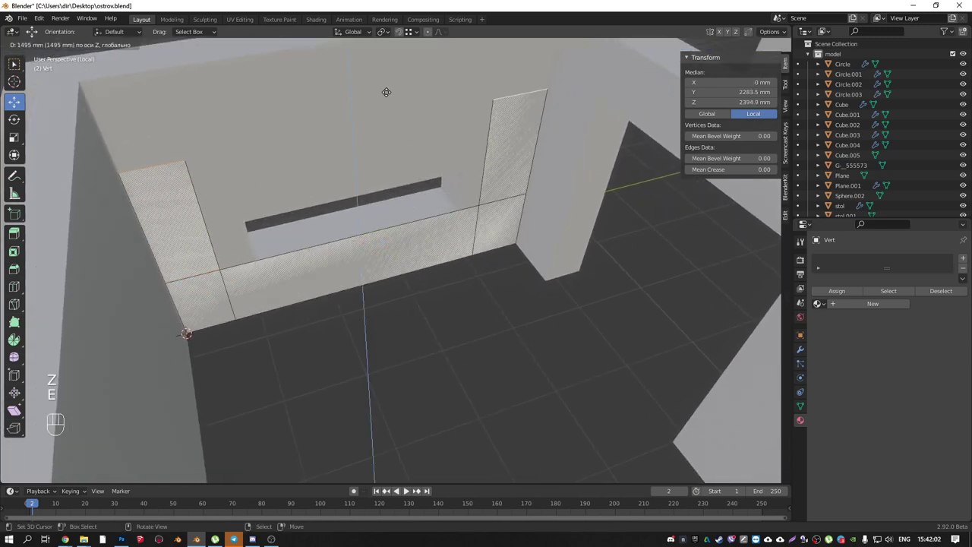
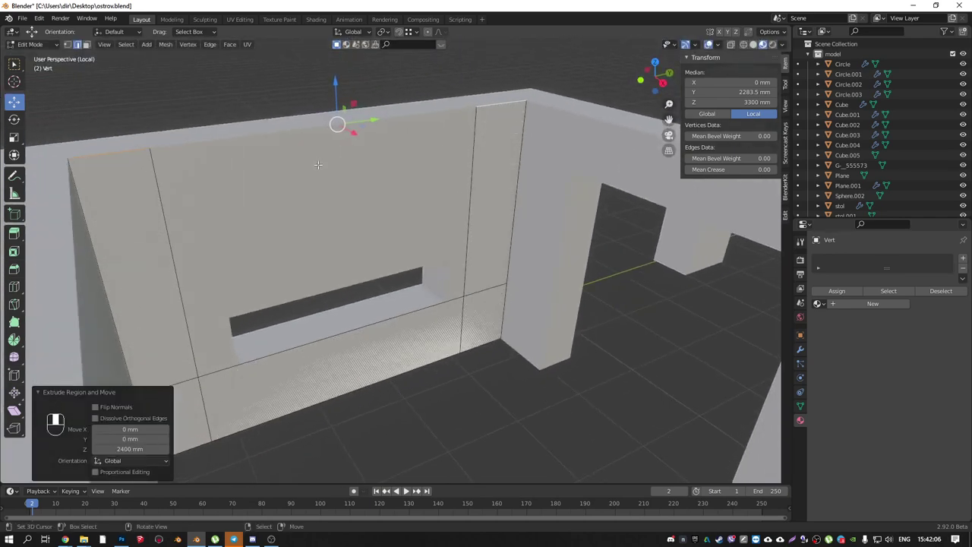
{"action": "key", "text": "KP_1"}
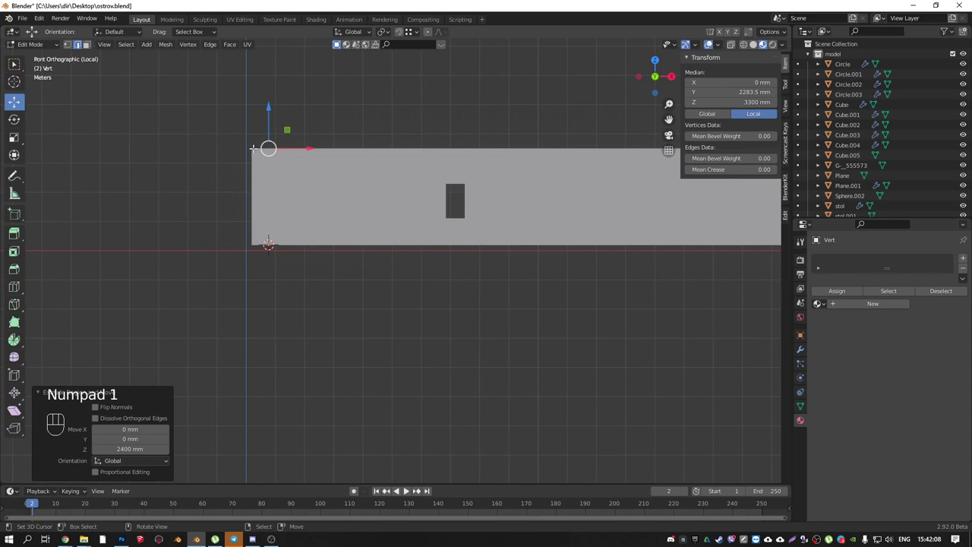
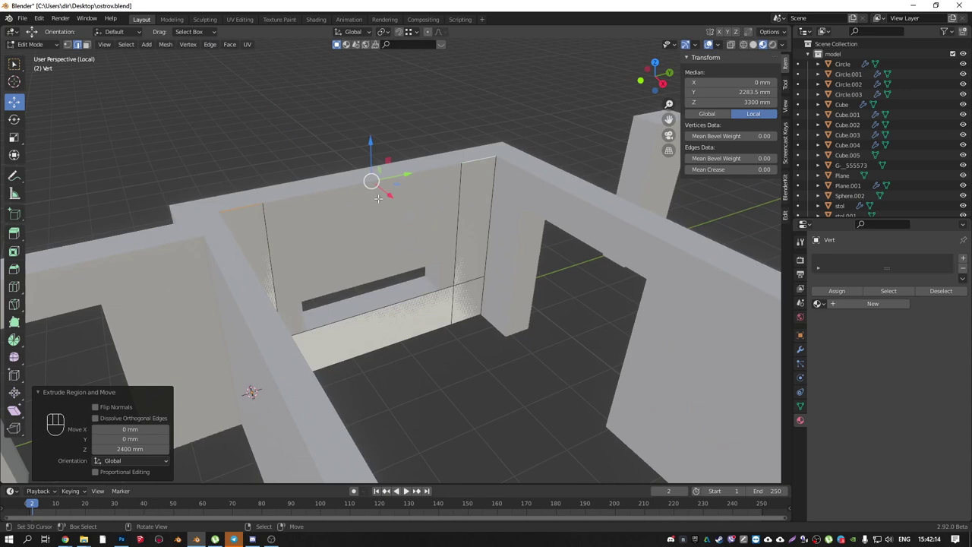
{"action": "key", "text": "g"}
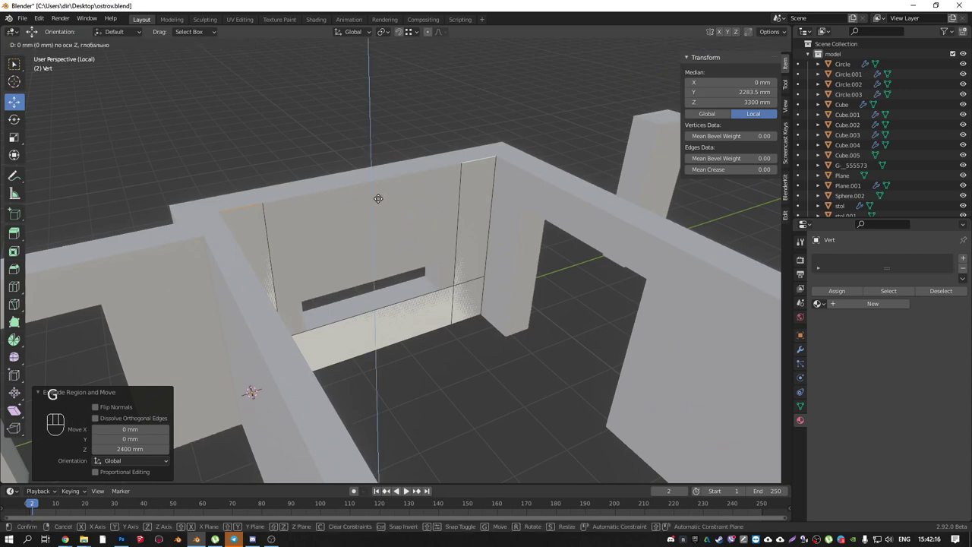
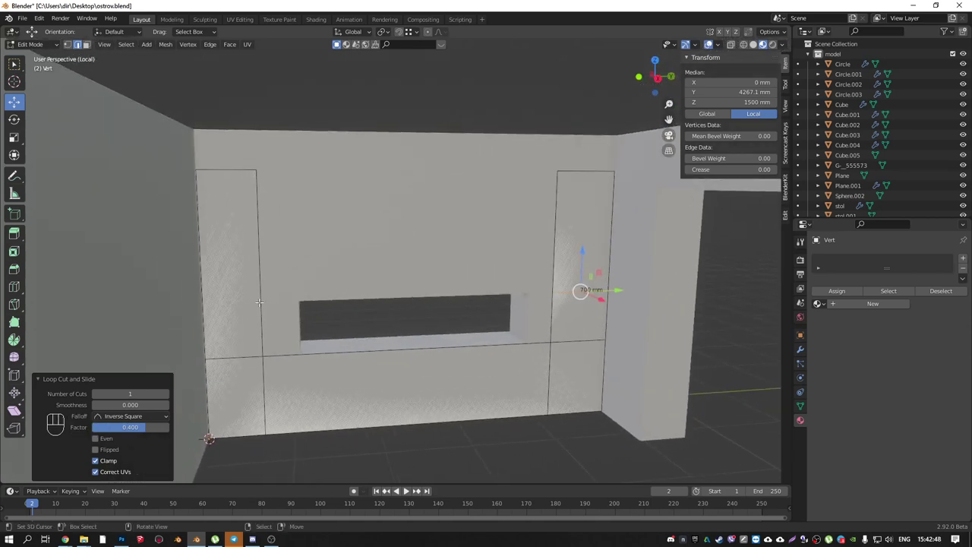
- Add a horizontal band at 2220 mm and place a five-cut loop splitting the top band into 680 mm sections
{"action": "key", "text": "ctrl+r"}
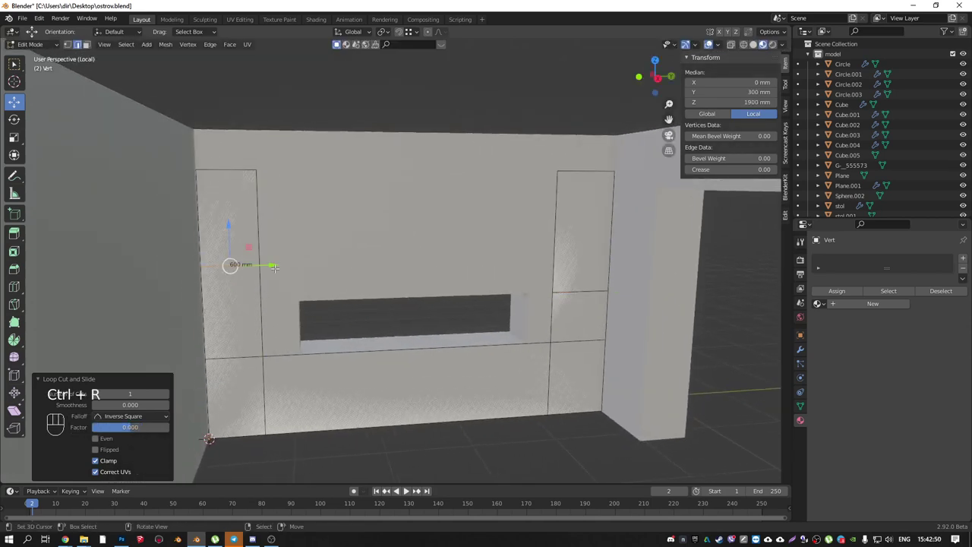
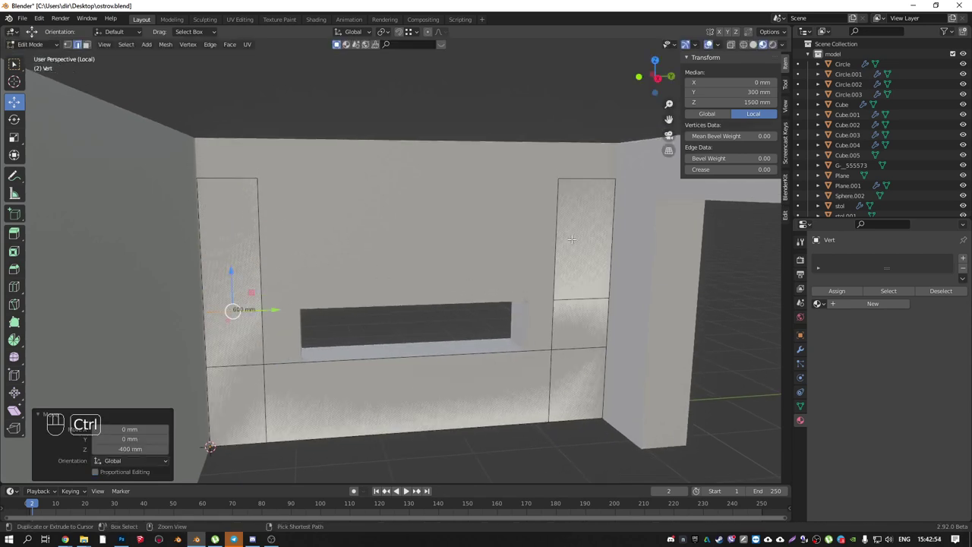
{"action": "key", "text": "ctrl+r"}
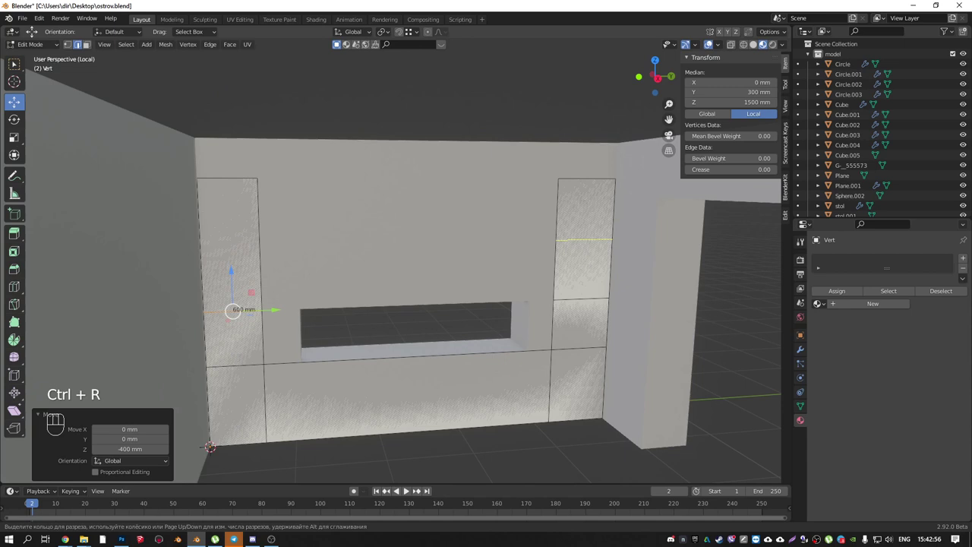
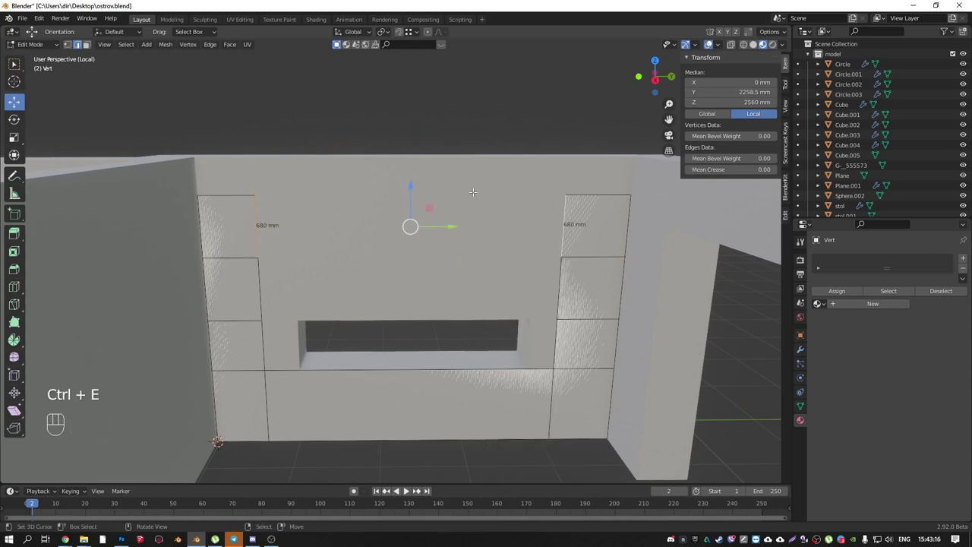
{"action": "key", "text": "f"}
{"action": "key", "text": "ctrl+r"}
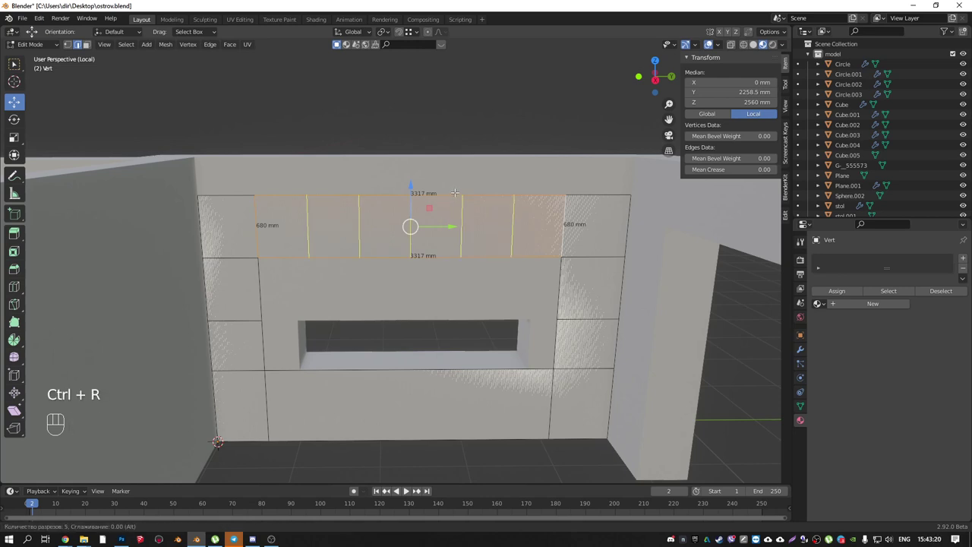
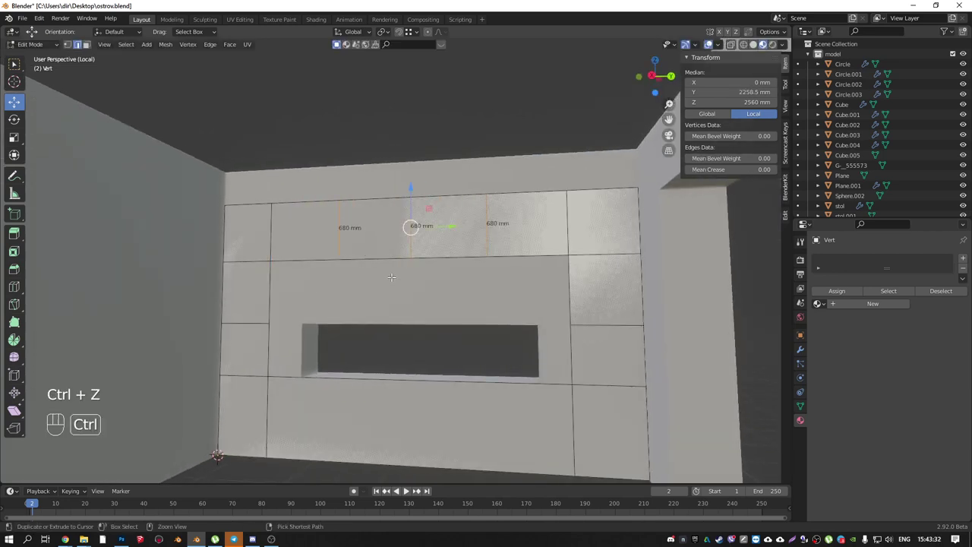
- Cut the middle and lower bands into panel sections and add a 20 mm Solidify modifier with offset -1
{"action": "key", "text": "ctrl+z"}
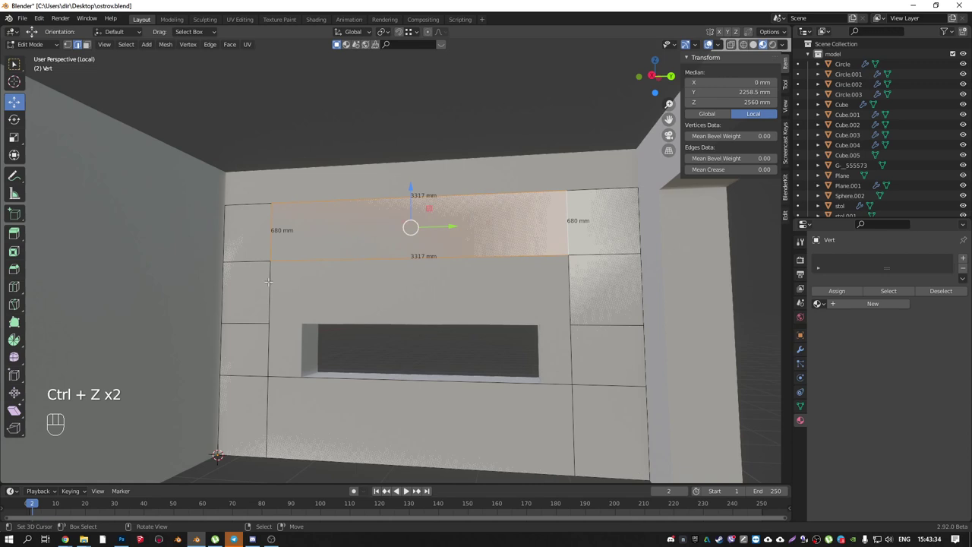
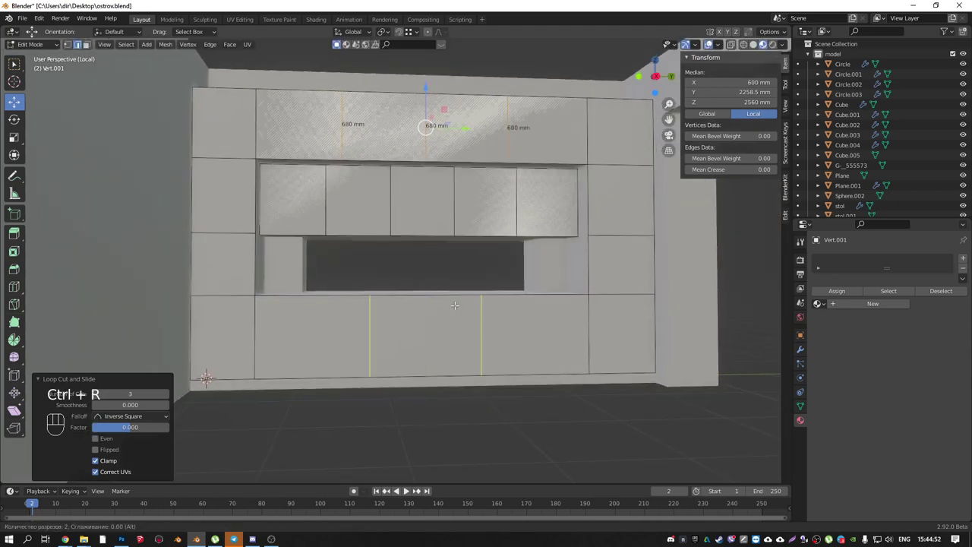
{"action": "key", "text": "ctrl+r"}
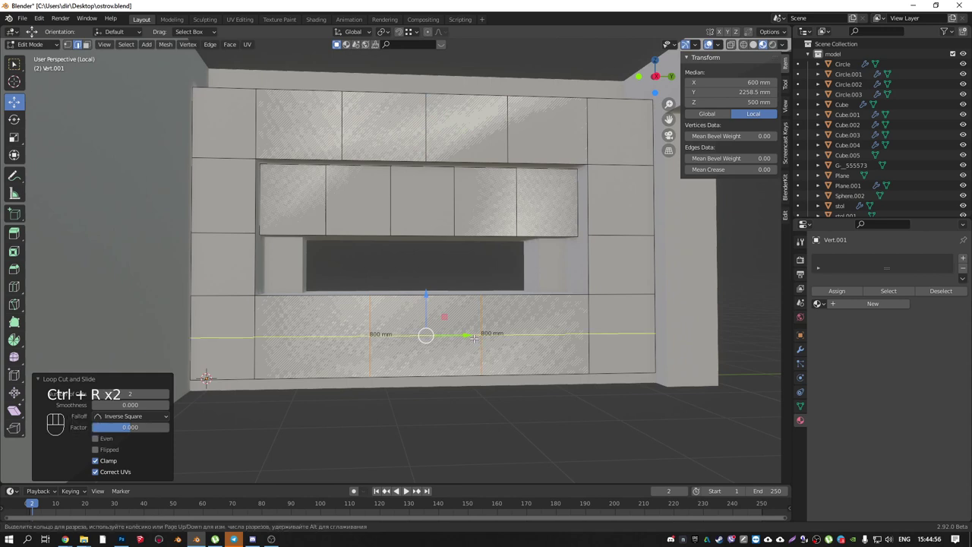
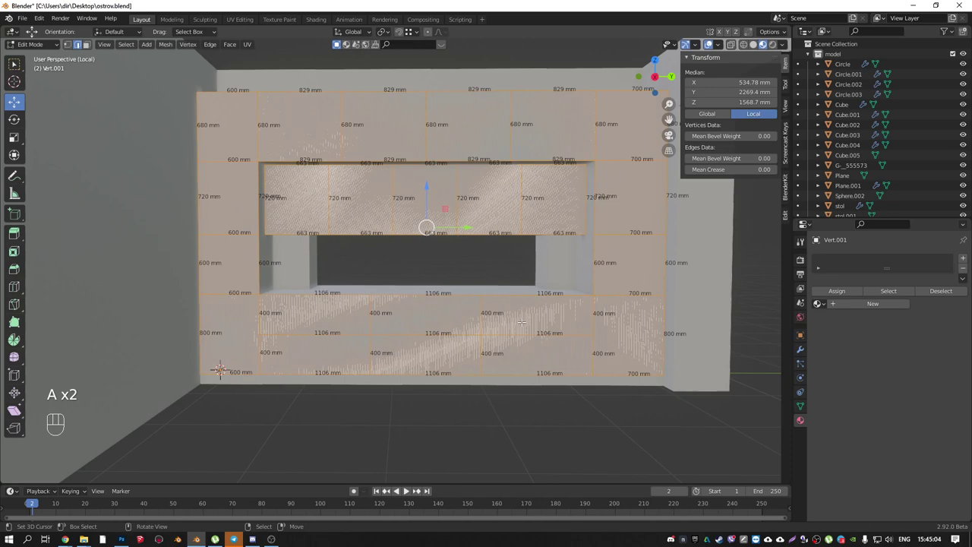
{"action": "key", "text": "alt+m"}
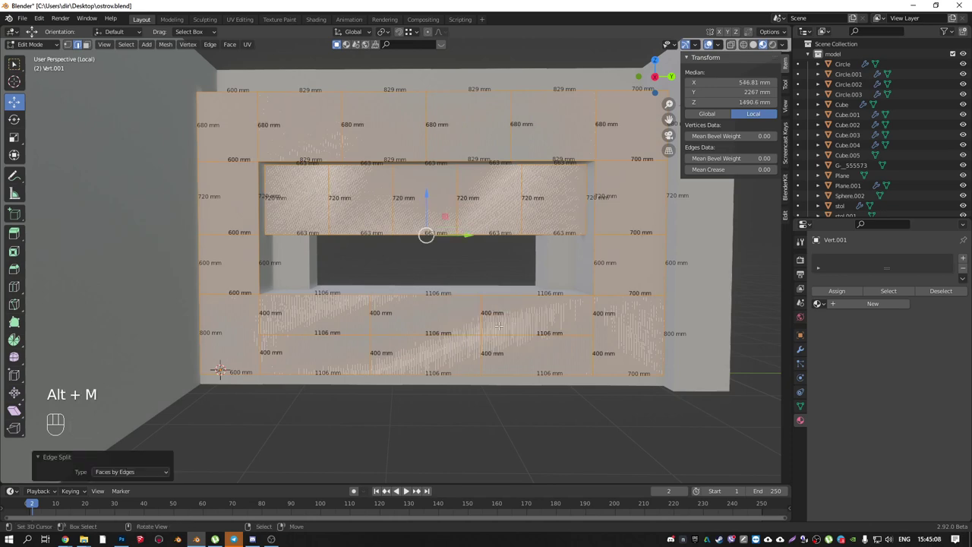
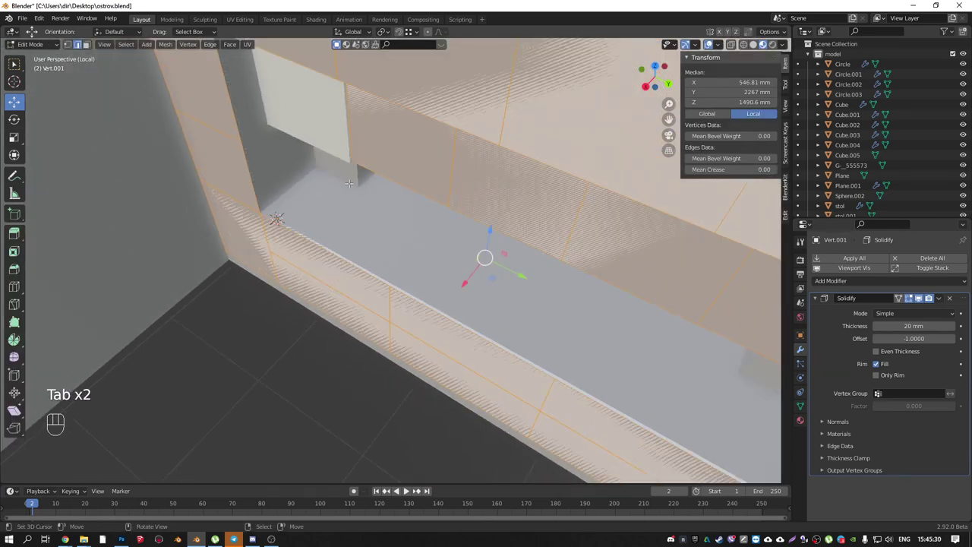
{"action": "key", "text": "ctrl+shift+n"}
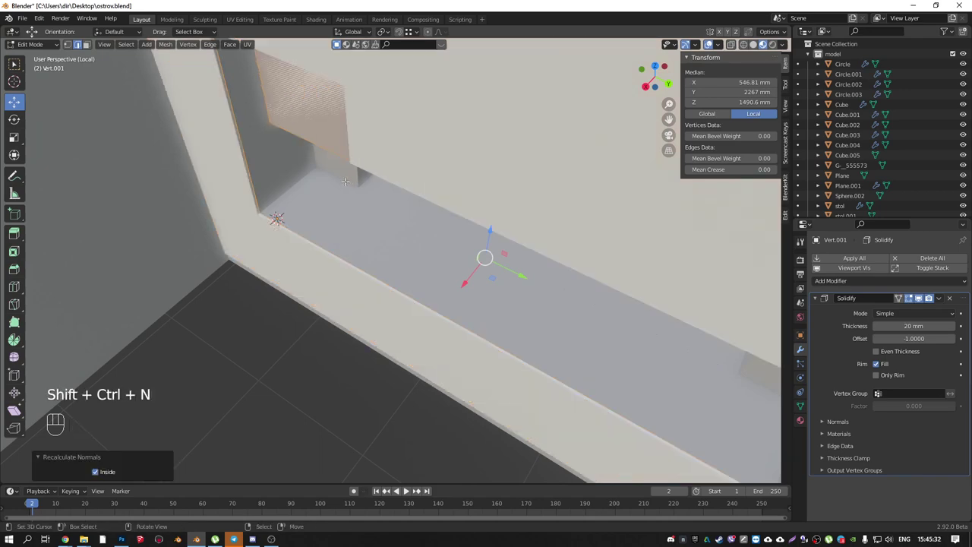
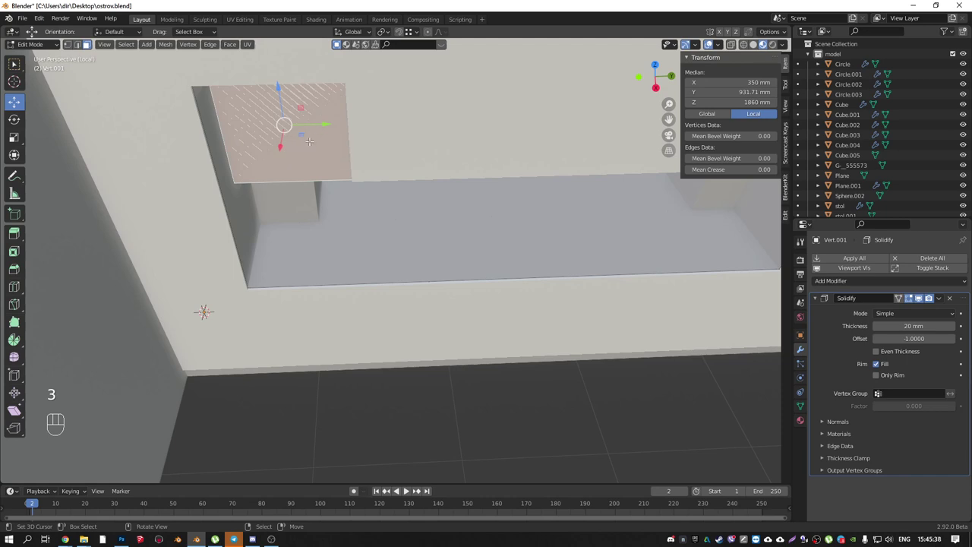
- Flip the normals of the upper panel face via Alt+N and view the wall corner
{"action": "key", "text": "alt+n"}
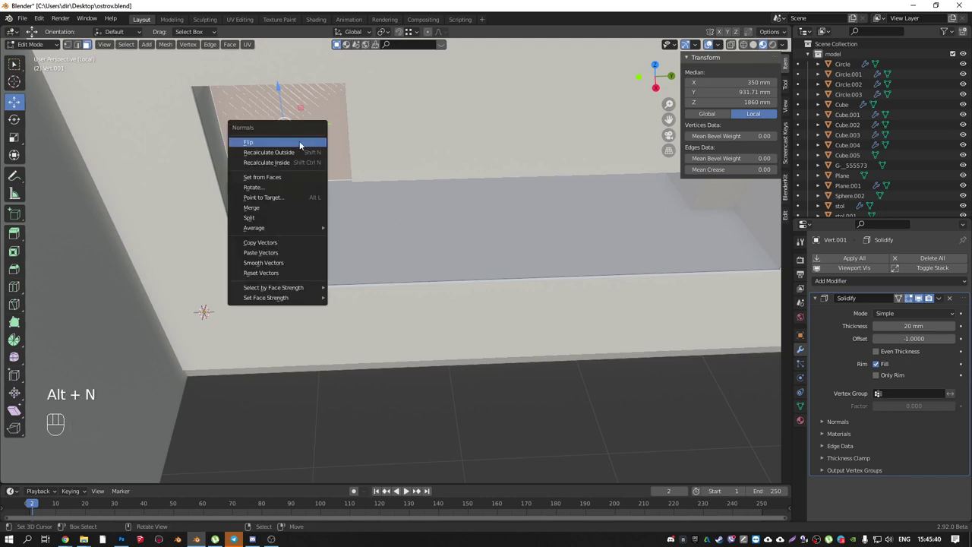
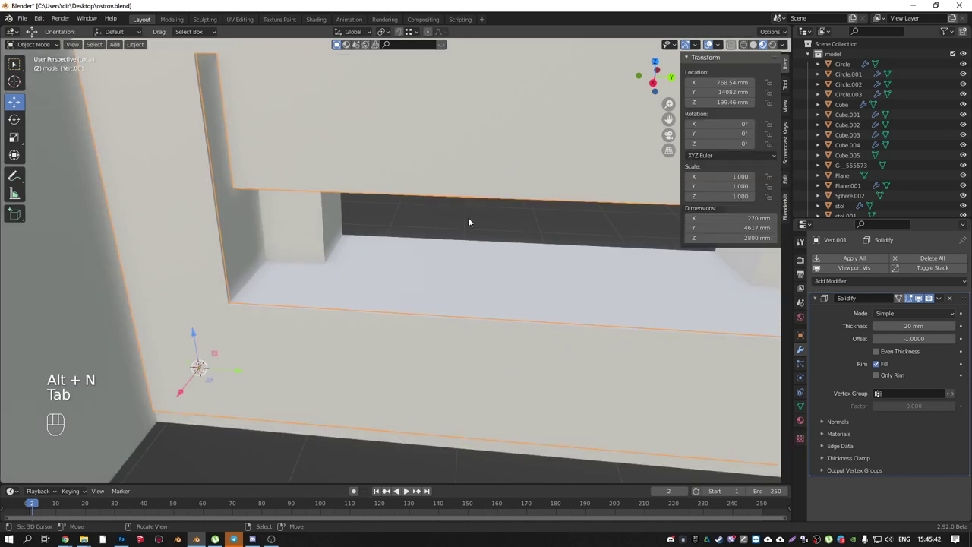
{"action": "left_click_drag", "start_coordinate": [240, 261], "coordinate": [257, 242]}
{"action": "left_click_drag", "start_coordinate": [241, 269], "coordinate": [227, 279]}
{"action": "middle_click", "coordinate": [227, 280]}
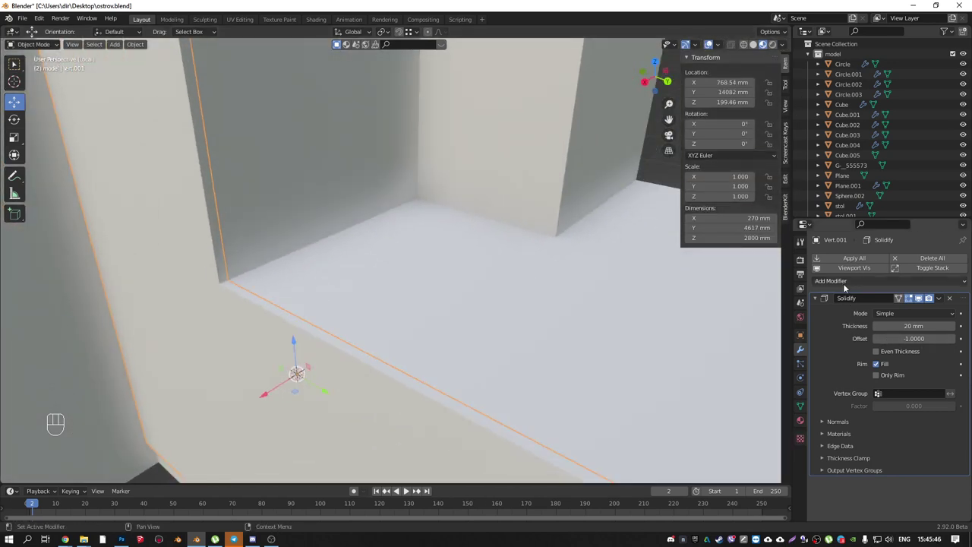
- Enable Auto Smooth on Vert.001 and add an edge Bevel modifier of 2 mm with 3 segments
{"action": "key", "text": "q"}
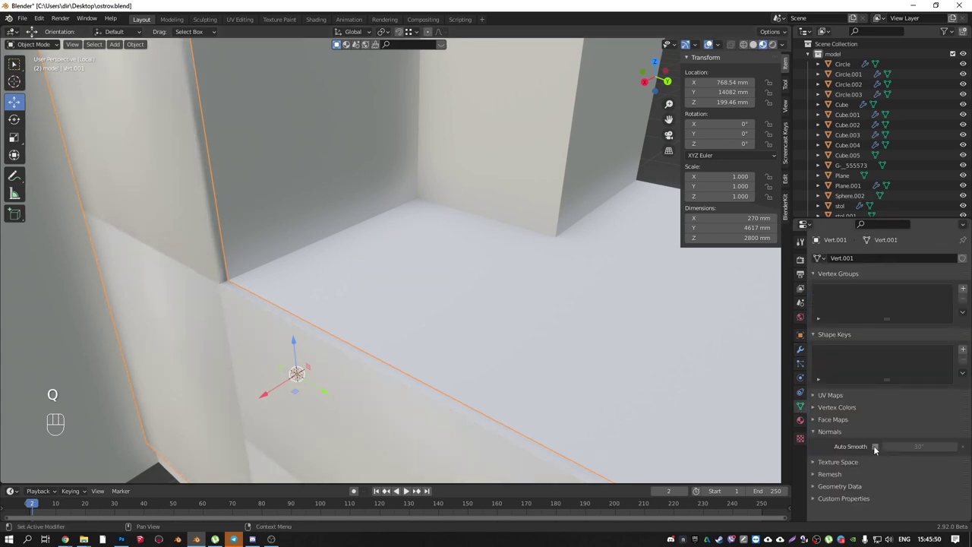
{"action": "left_click", "coordinate": [880, 451]}
{"action": "key", "text": "q"}
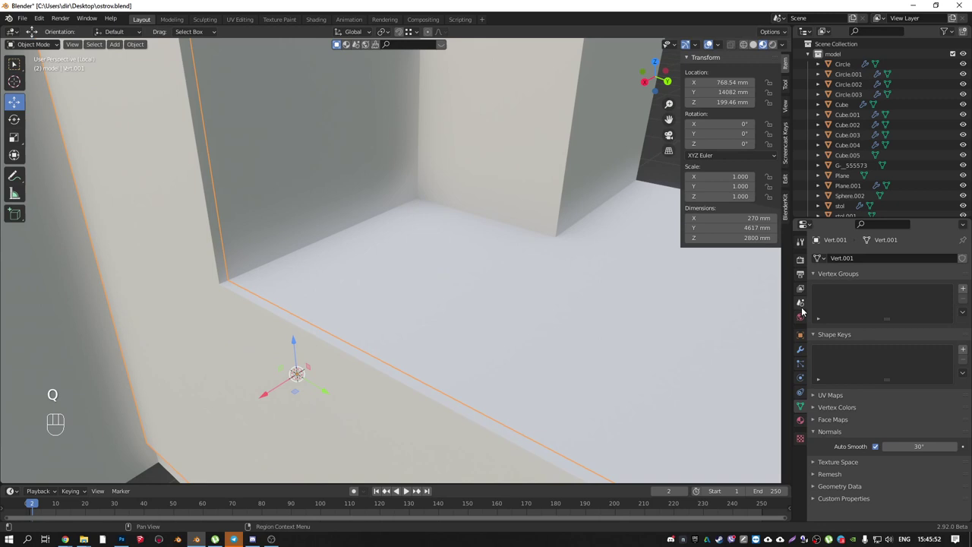
{"action": "left_click_drag", "start_coordinate": [804, 351], "coordinate": [838, 308]}
{"action": "left_click_drag", "start_coordinate": [856, 283], "coordinate": [784, 339]}
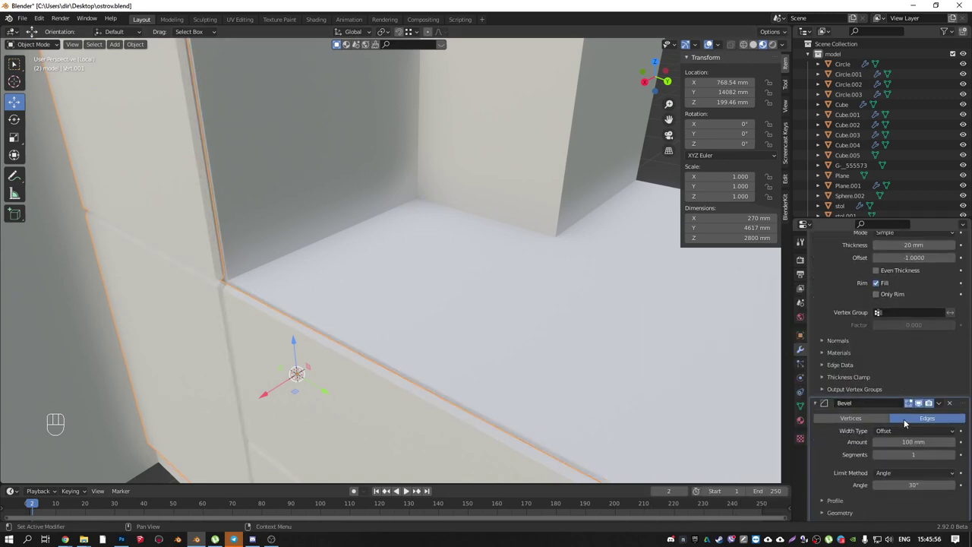
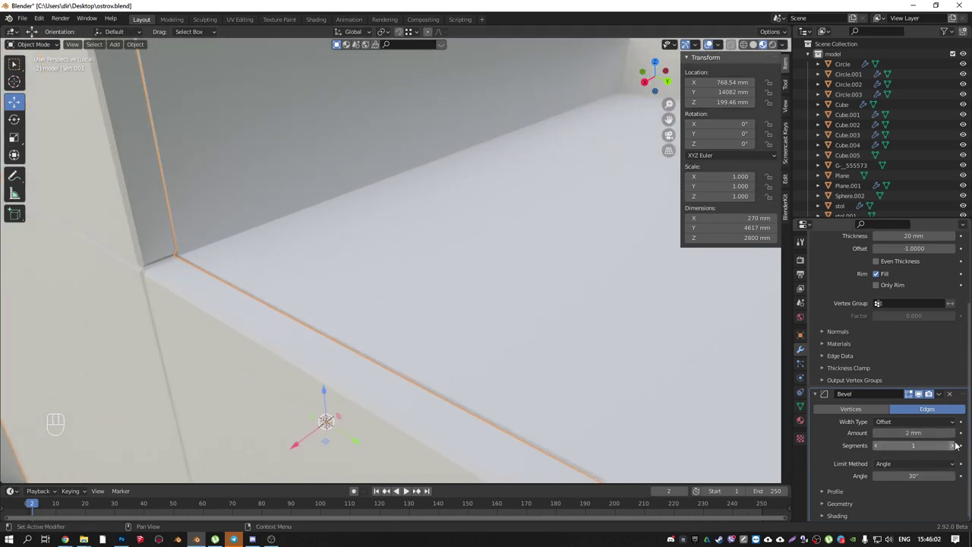
{"action": "left_click", "coordinate": [955, 447]}
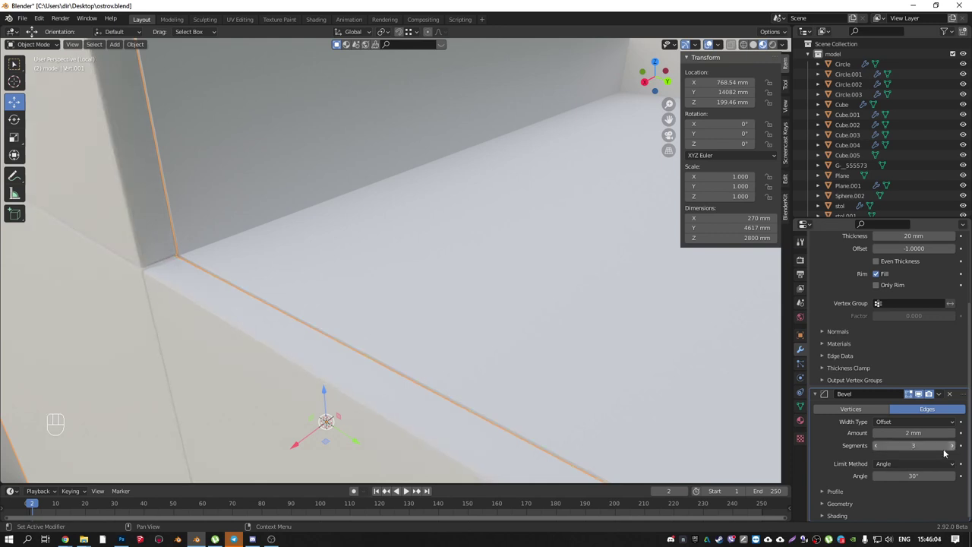
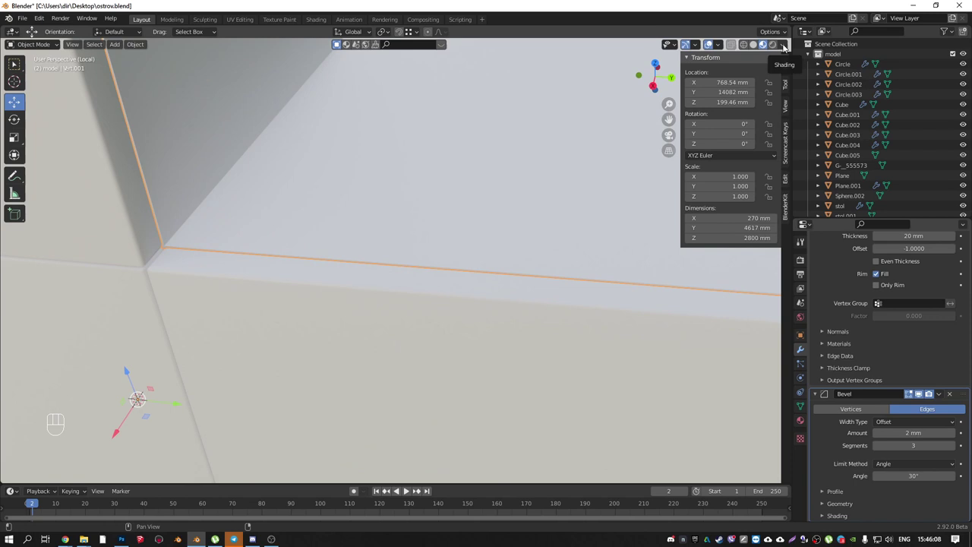
- Check the bevelled panel seams in solid cavity shading and expand the bevel's shading and geometry options
{"action": "left_click", "coordinate": [752, 46]}
{"action": "left_click_drag", "start_coordinate": [783, 46], "coordinate": [473, 271]}
{"action": "left_click_drag", "start_coordinate": [338, 228], "coordinate": [355, 238]}
{"action": "middle_click", "coordinate": [457, 257]}
{"action": "left_click_drag", "start_coordinate": [569, 331], "coordinate": [508, 274]}
{"action": "left_click", "coordinate": [828, 519]}
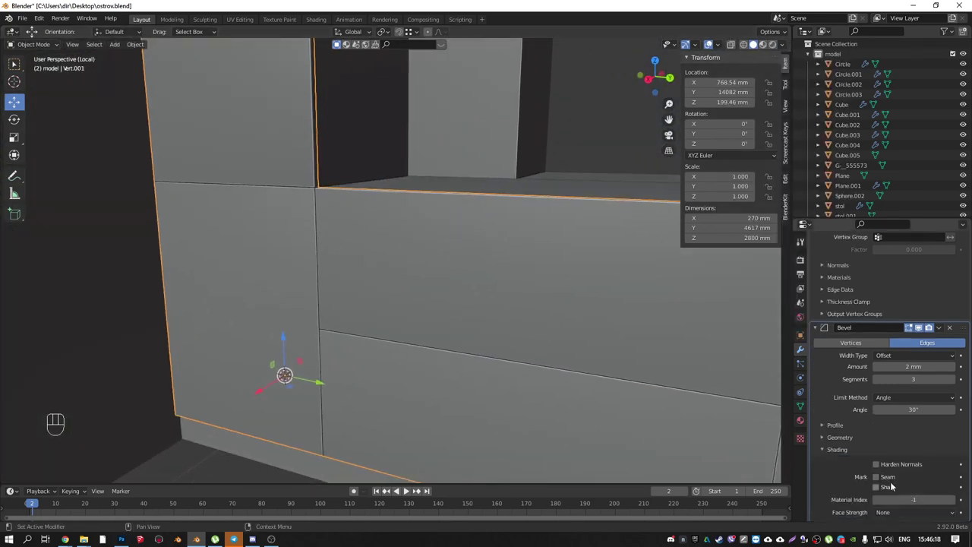
{"action": "left_click", "coordinate": [881, 469]}
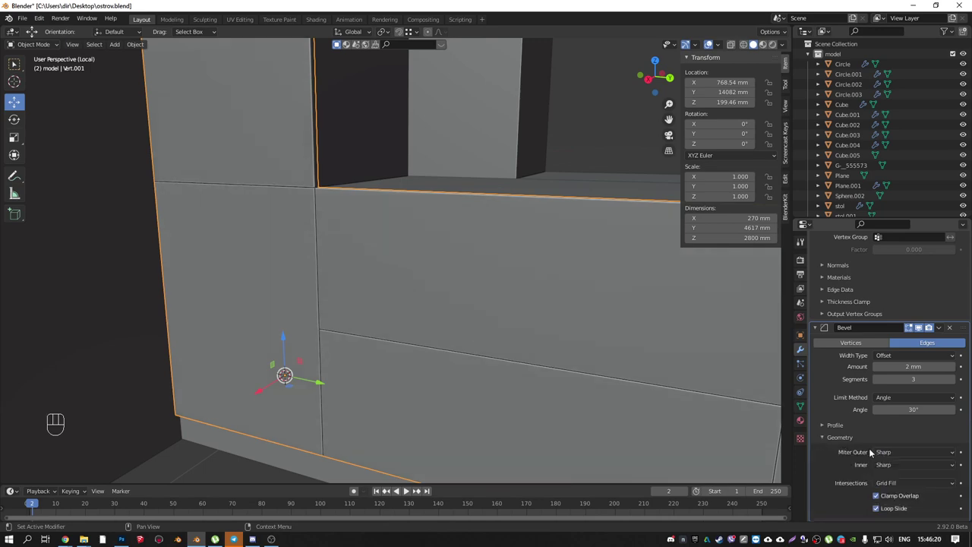
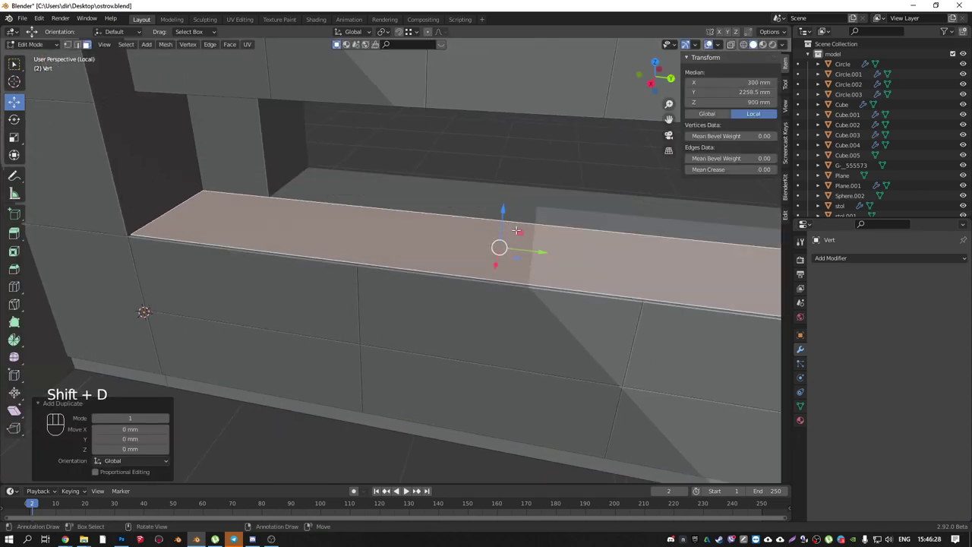
- Separate the desk's top face into Vert.002 with P, try a 40 mm extrude along its normal, then undo it
{"action": "key", "text": "p"}
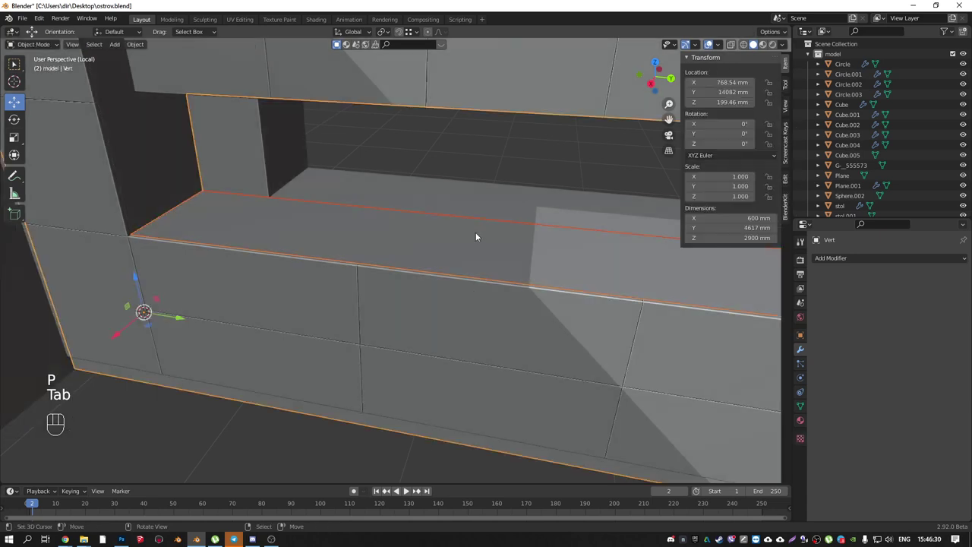
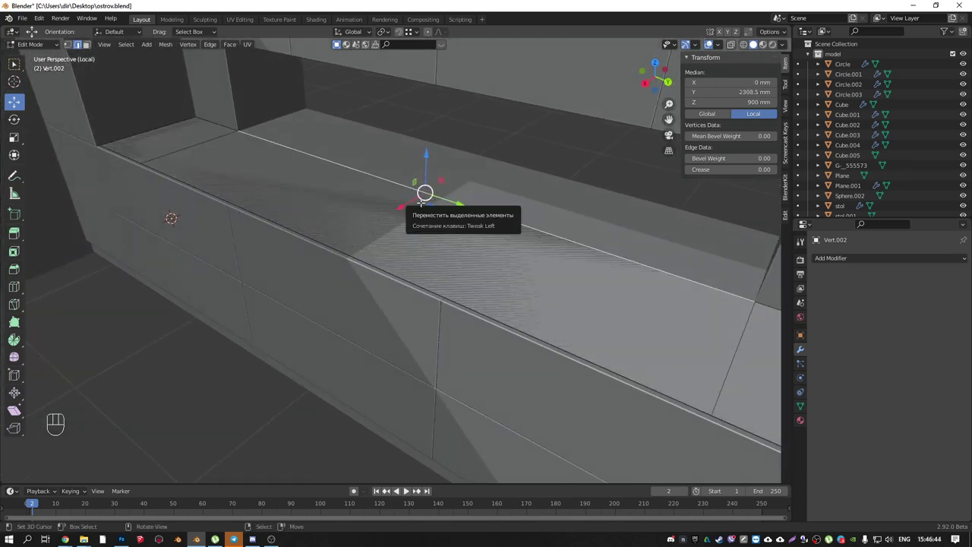
{"action": "key", "text": "e"}
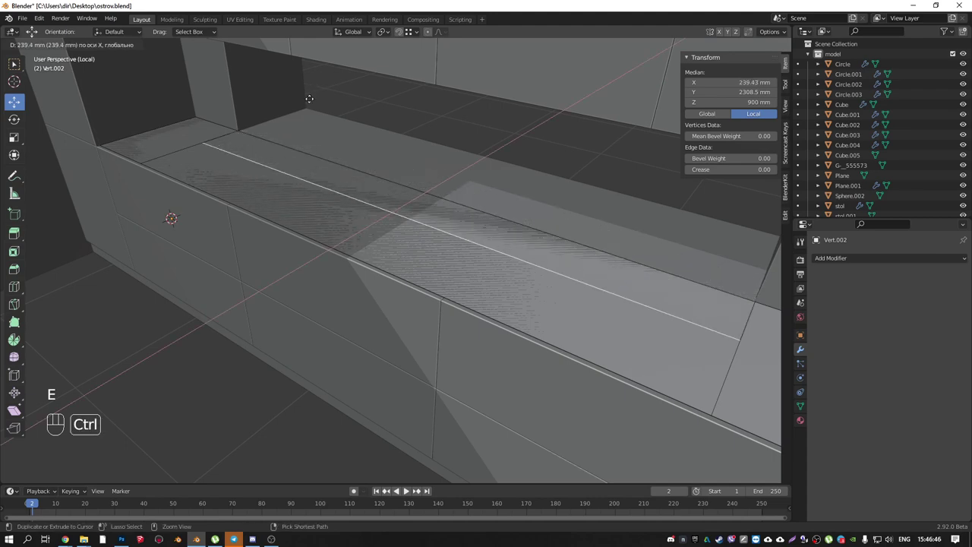
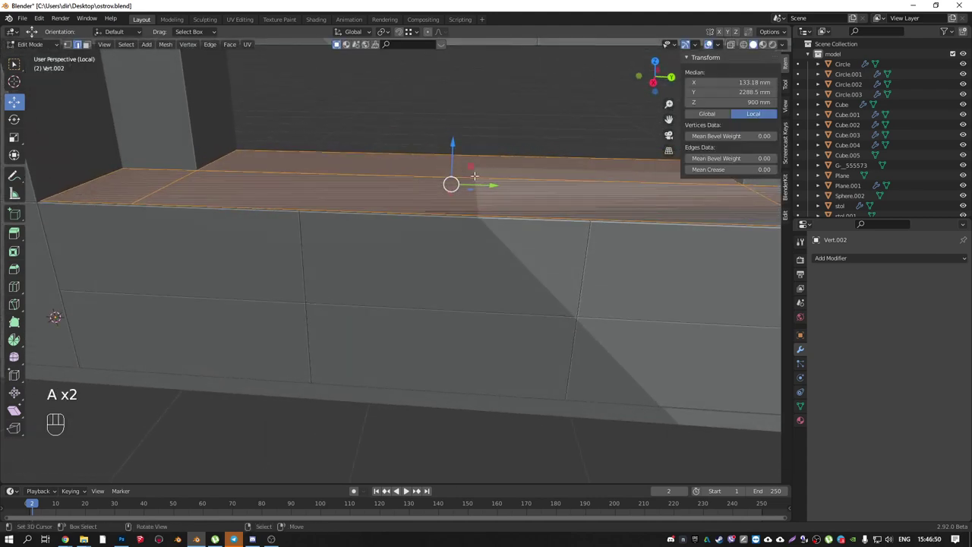
{"action": "key", "text": "e"}
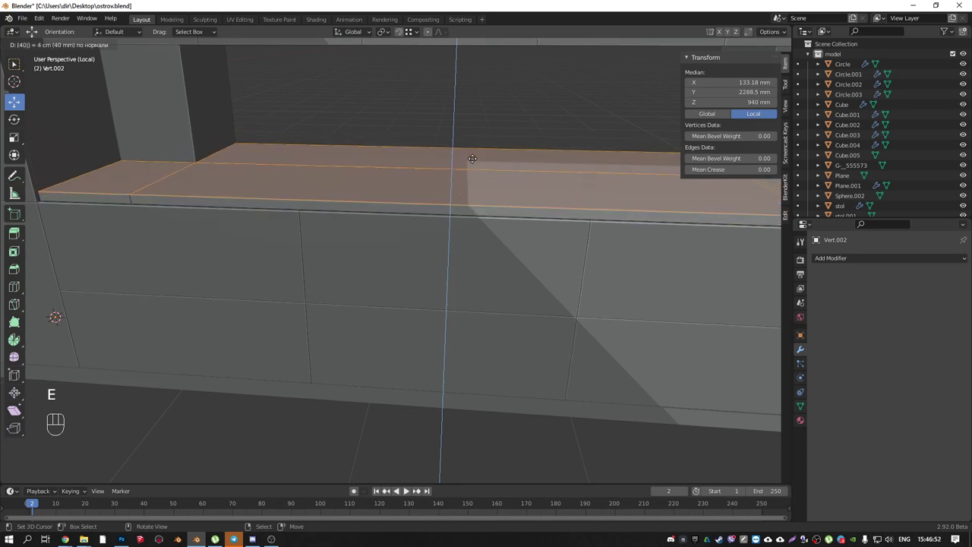
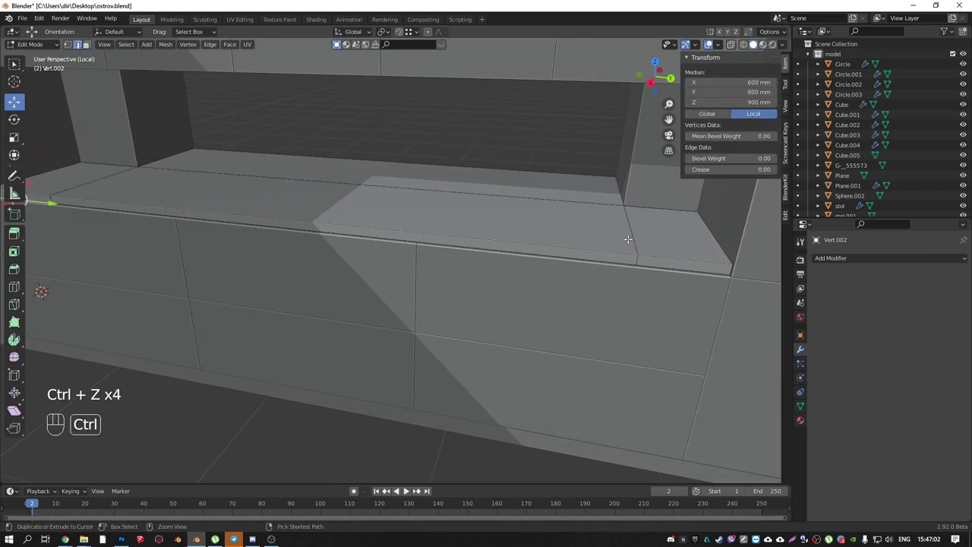
{"action": "key", "text": "ctrl+z"}
{"action": "key", "text": "ctrl+z"}
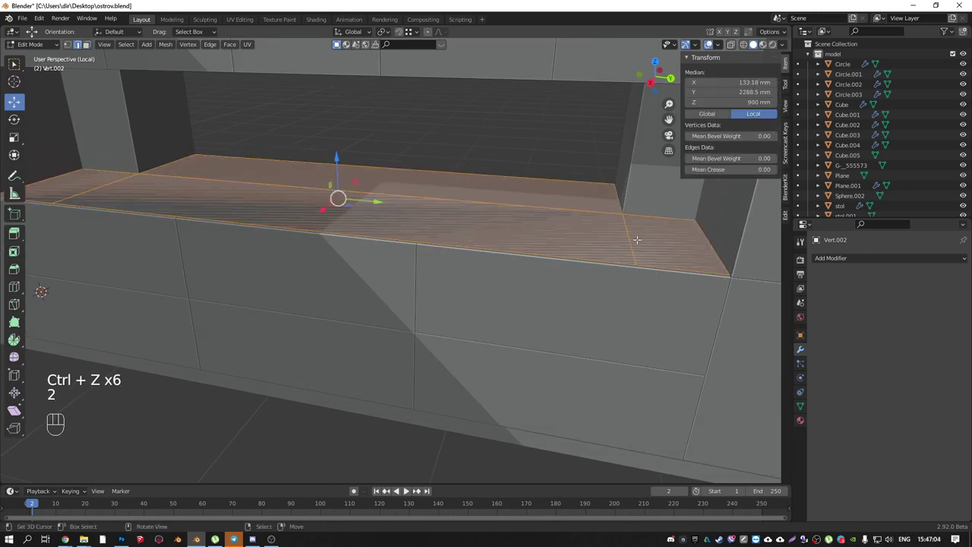
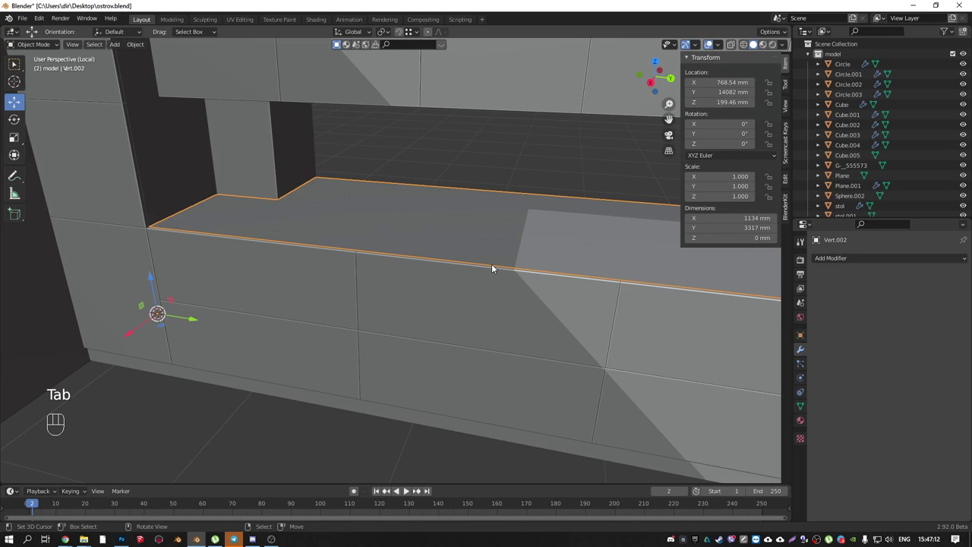
- Select Vert.002 with Vert.001 active and copy the wall panel's modifiers across with Ctrl+L
{"action": "right_click", "coordinate": [486, 303]}
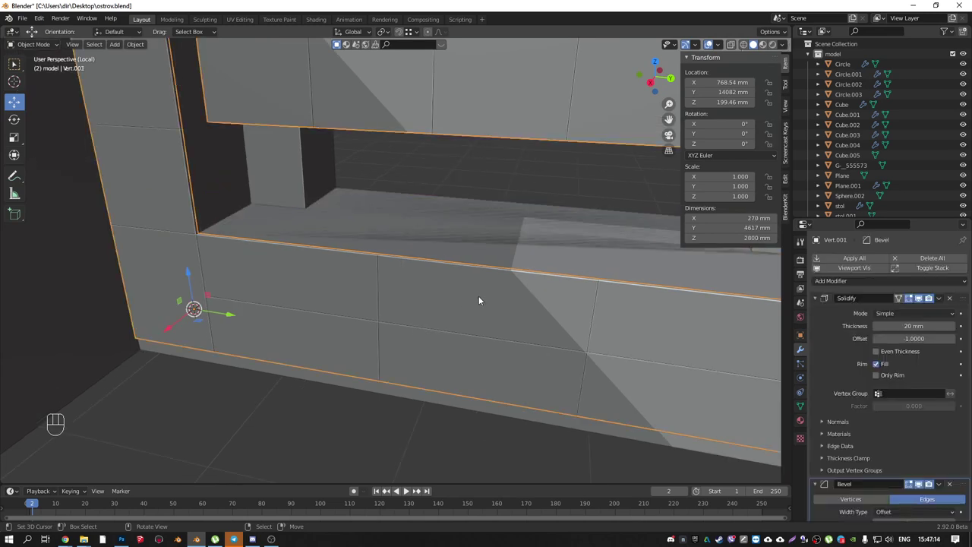
{"action": "right_click", "coordinate": [491, 252]}
{"action": "right_click", "coordinate": [477, 295]}
{"action": "middle_click", "coordinate": [439, 271]}
{"action": "right_click", "coordinate": [456, 251]}
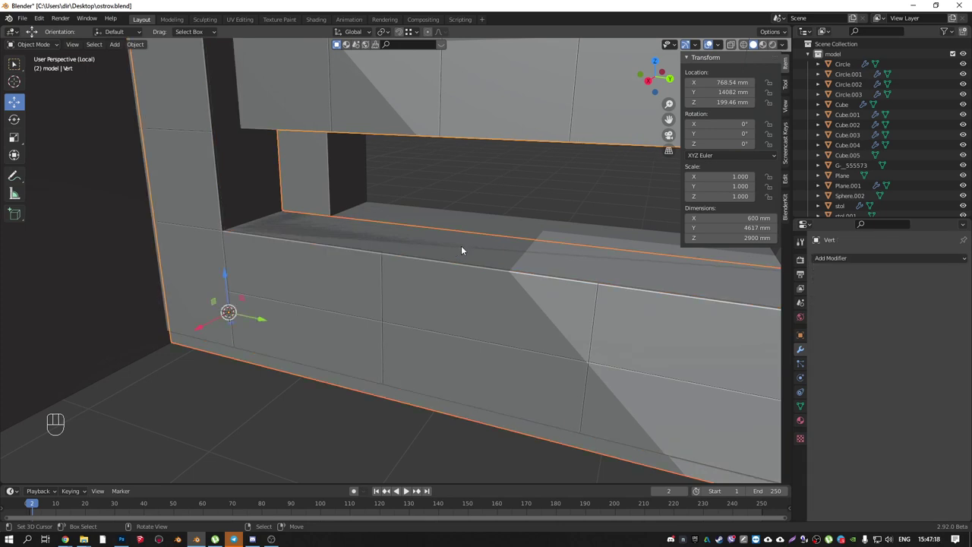
{"action": "right_click", "coordinate": [463, 225]}
{"action": "right_click", "coordinate": [436, 284]}
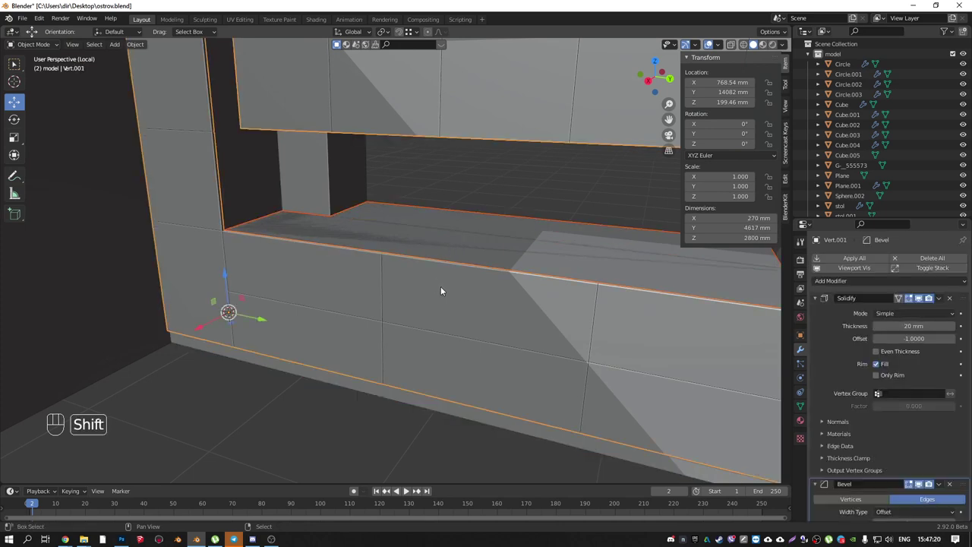
{"action": "key", "text": "ctrl+l"}
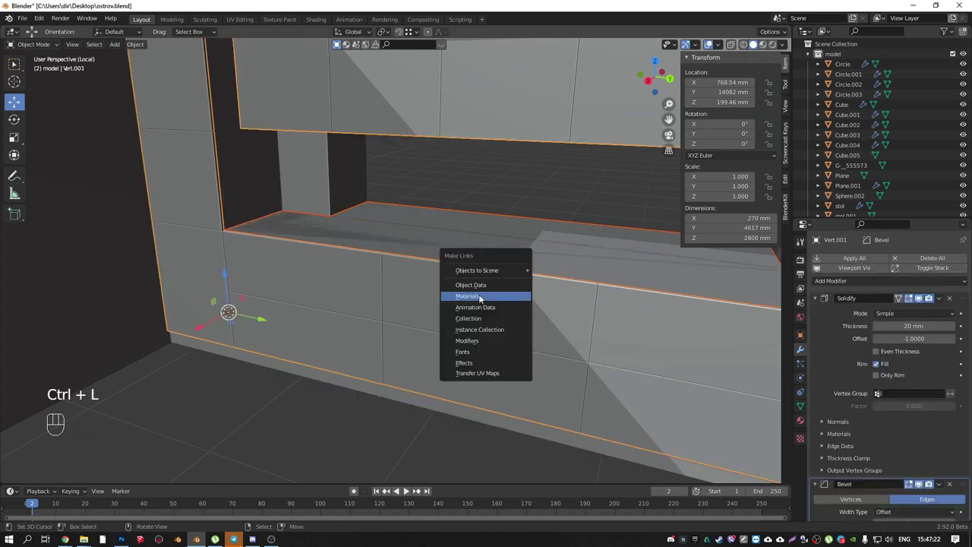
{"action": "middle_click", "coordinate": [360, 248]}
- Recalculate the countertop's normals outward and give its Solidify a 40 mm thickness
{"action": "right_click", "coordinate": [300, 229]}
{"action": "right_click", "coordinate": [304, 230]}
{"action": "key", "text": "Tab"}
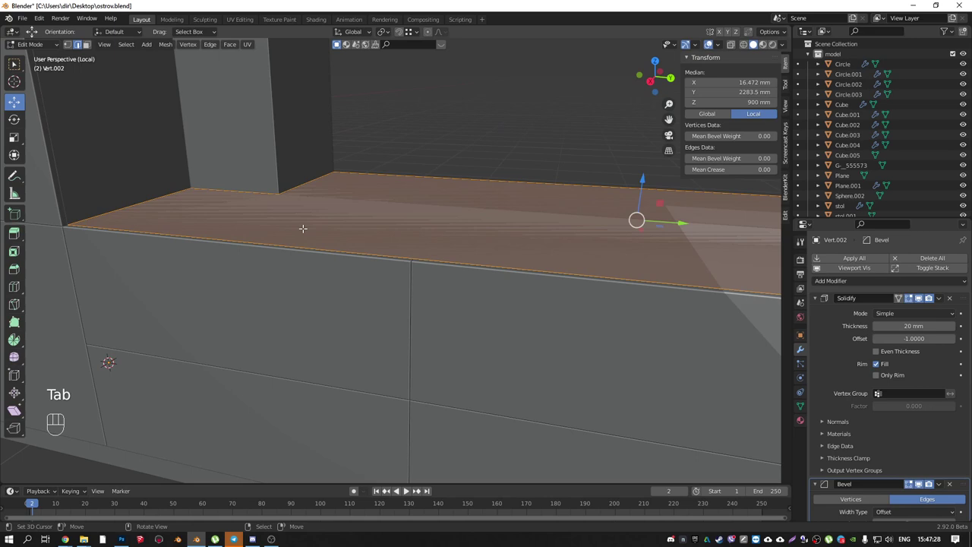
{"action": "key", "text": "ctrl+shift+n"}
{"action": "key", "text": "Tab"}
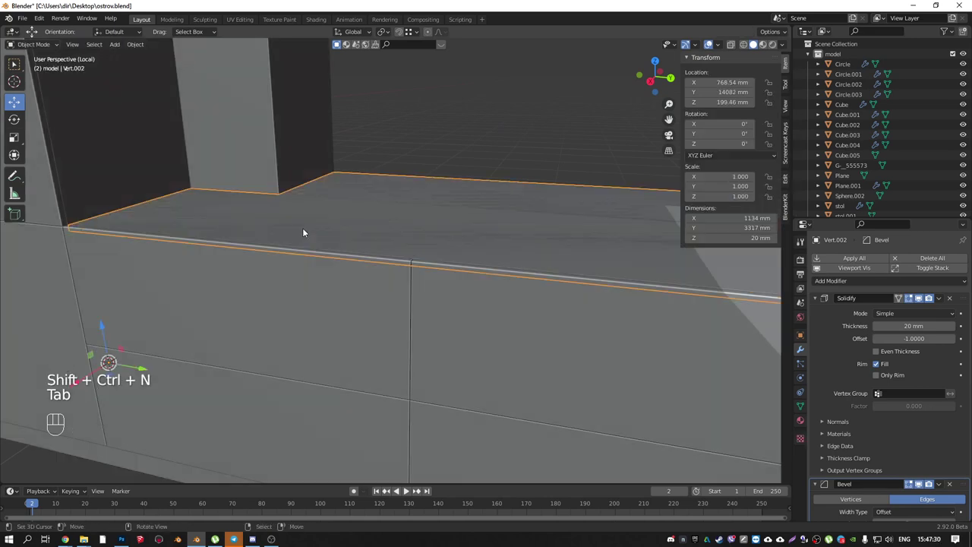
{"action": "key", "text": "Tab"}
{"action": "key", "text": "shift+n"}
{"action": "key", "text": "Tab"}
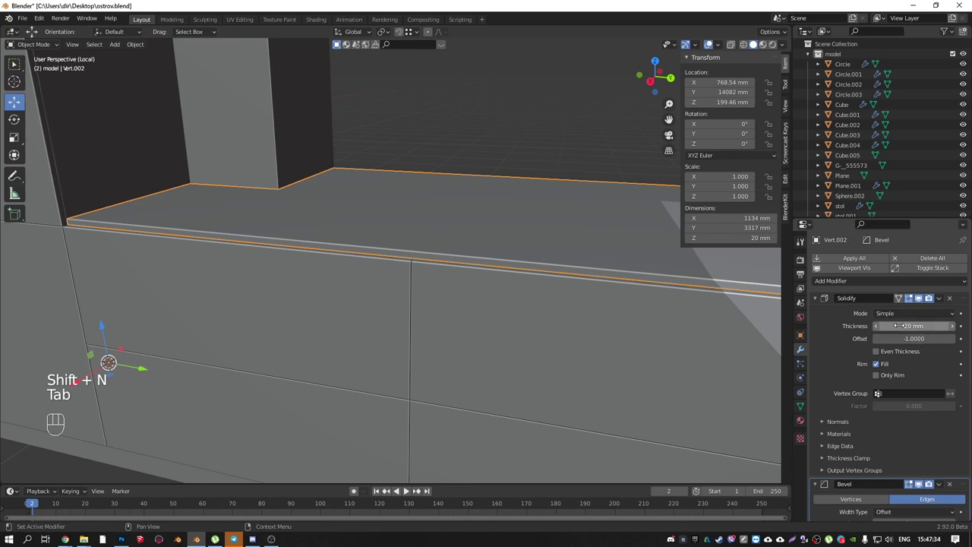
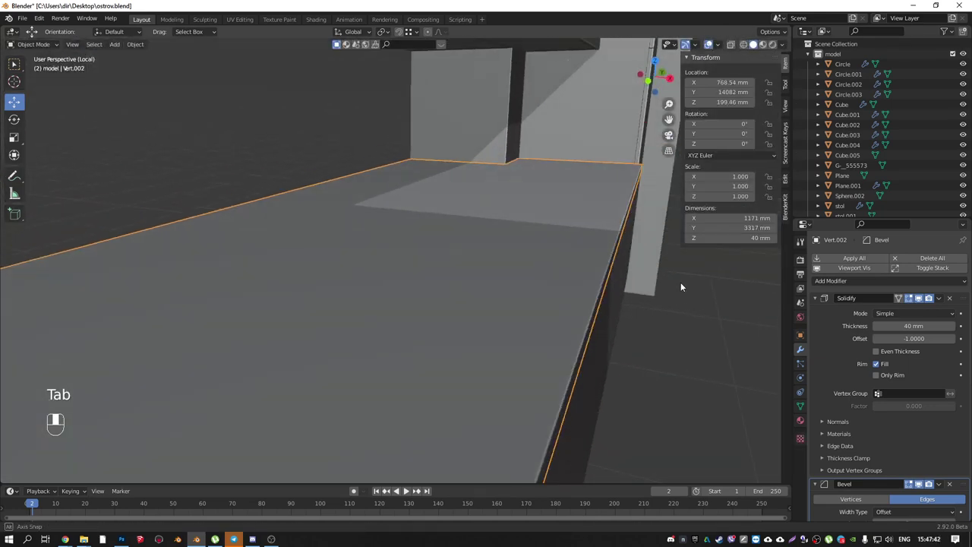
{"action": "left_click_drag", "start_coordinate": [606, 239], "coordinate": [496, 322]}
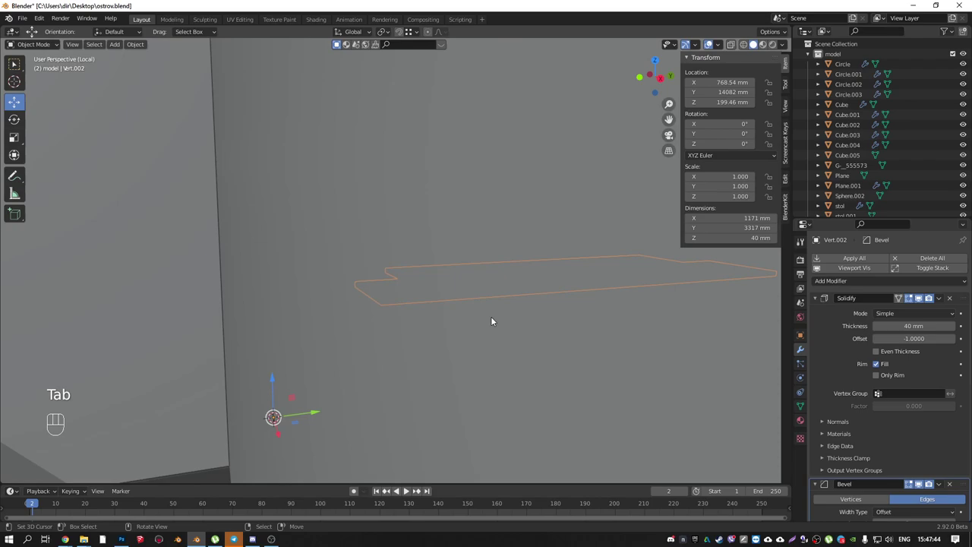
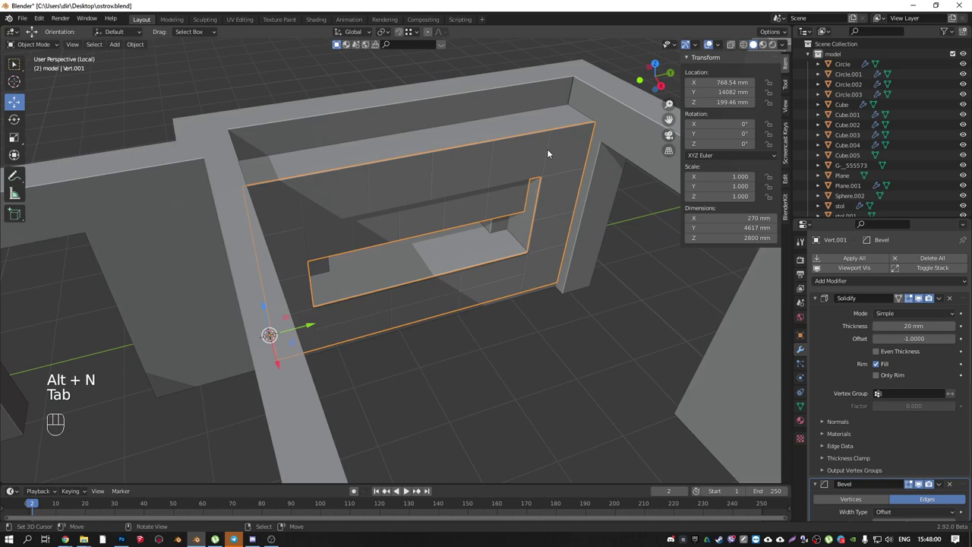
- Look down on the room in top view and box-select every part of the reception desk
{"action": "left_click_drag", "start_coordinate": [545, 171], "coordinate": [519, 221]}
{"action": "key", "text": "KP_Divide"}
{"action": "left_click_drag", "start_coordinate": [471, 240], "coordinate": [508, 246]}
{"action": "key", "text": "KP_7"}
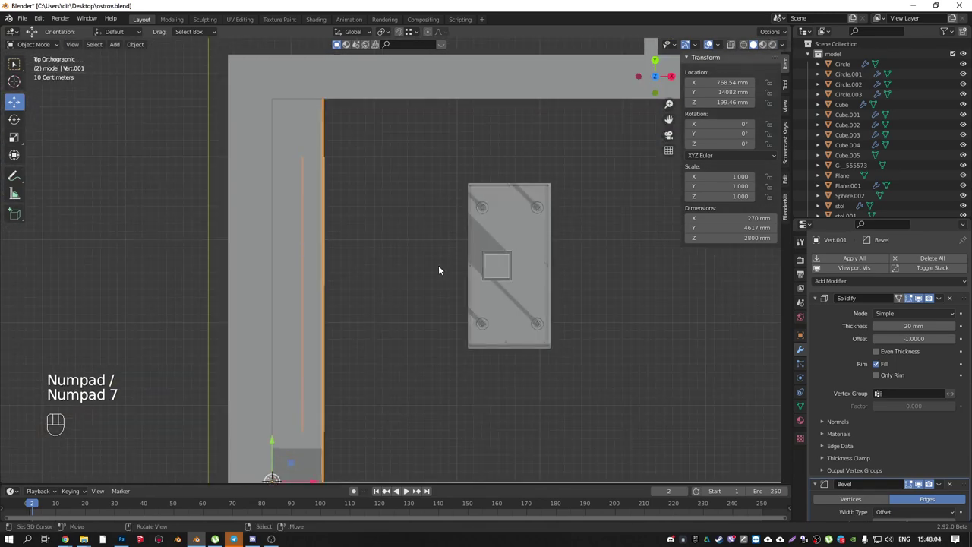
{"action": "left_click_drag", "start_coordinate": [427, 290], "coordinate": [472, 302]}
{"action": "left_click_drag", "start_coordinate": [586, 354], "coordinate": [637, 401]}
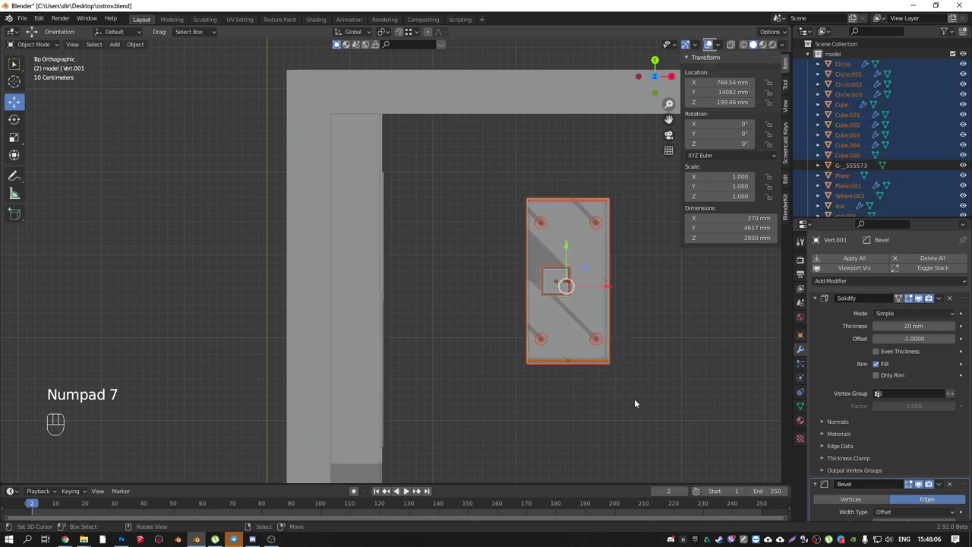
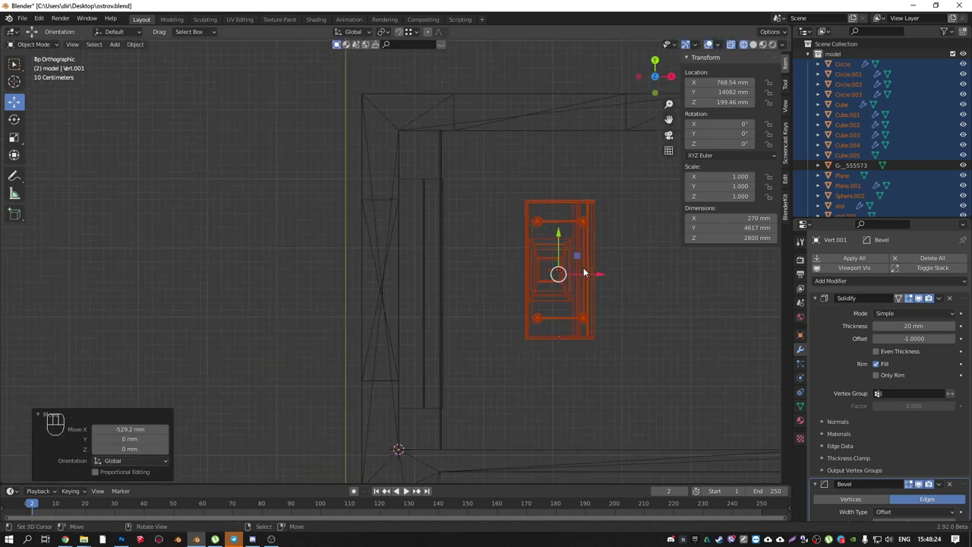
{"action": "middle_click", "coordinate": [535, 233]}
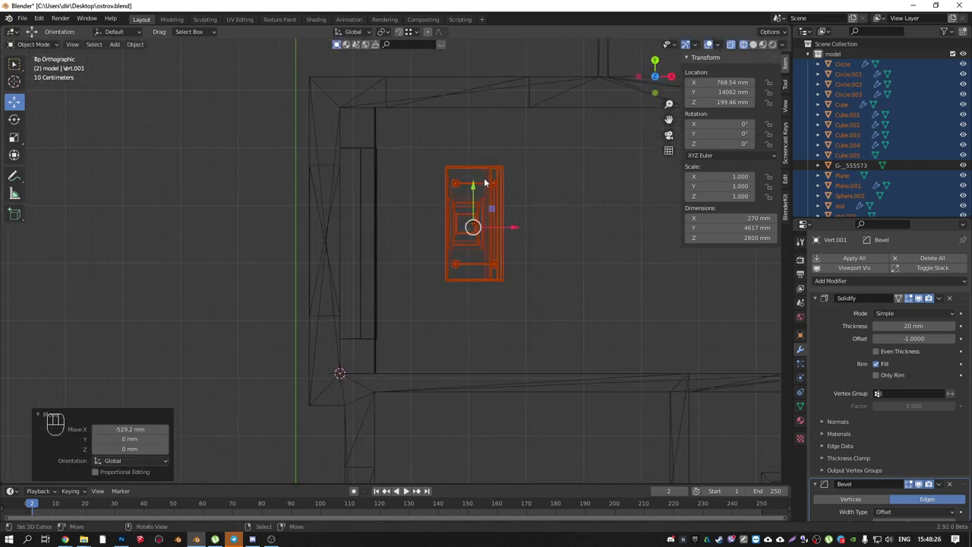
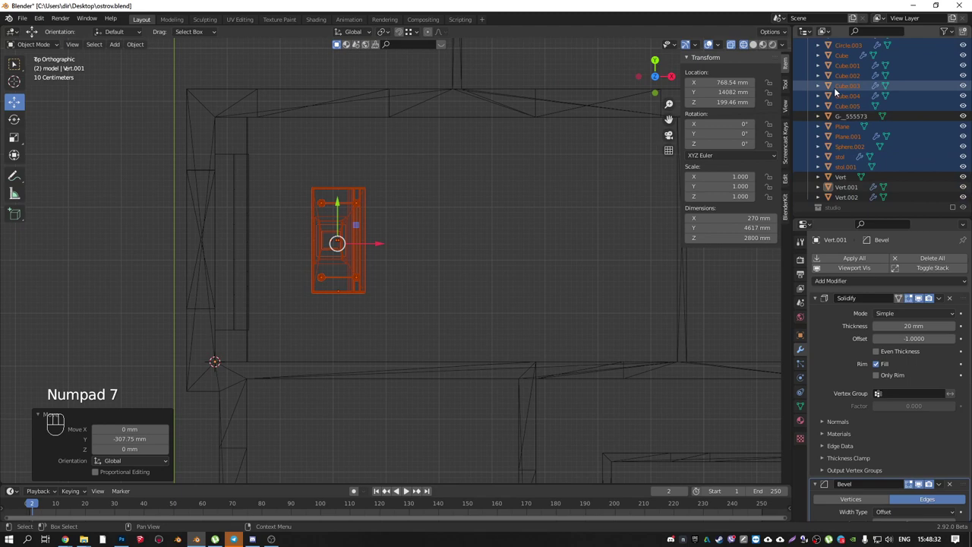
- Collapse the model collection, add an Empty with Shift+A and move it near the desk
{"action": "left_click", "coordinate": [811, 58]}
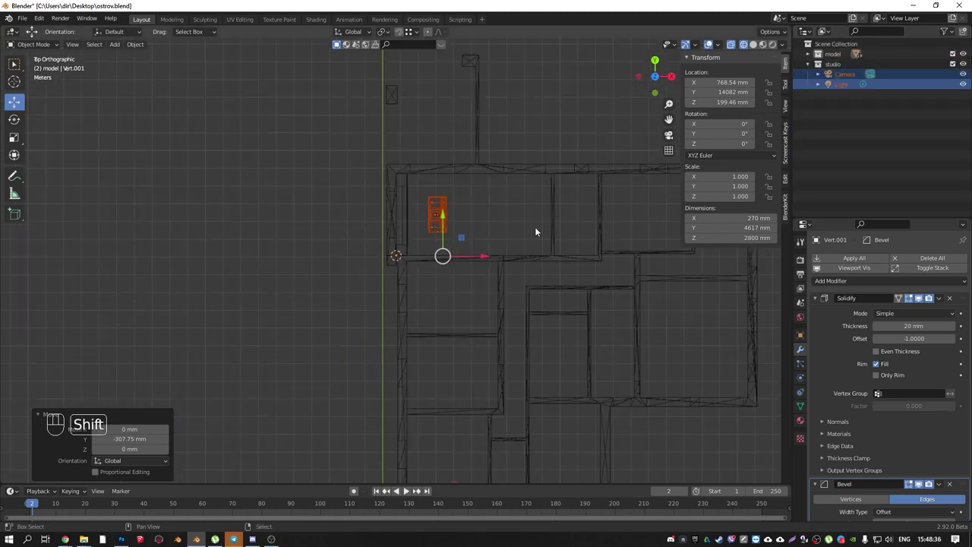
{"action": "left_click_drag", "start_coordinate": [400, 202], "coordinate": [343, 161]}
{"action": "right_click", "coordinate": [333, 385]}
{"action": "middle_click", "coordinate": [434, 181]}
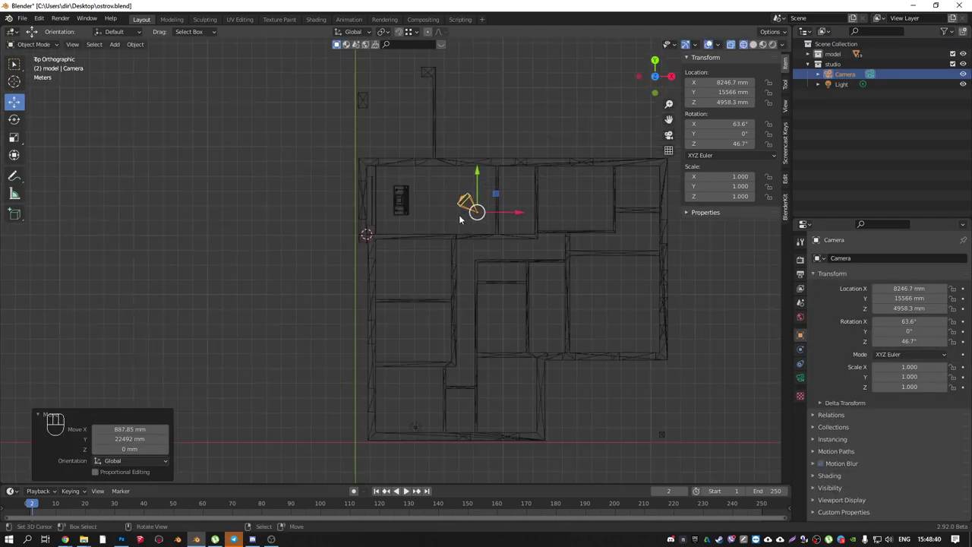
{"action": "key", "text": "shift+a"}
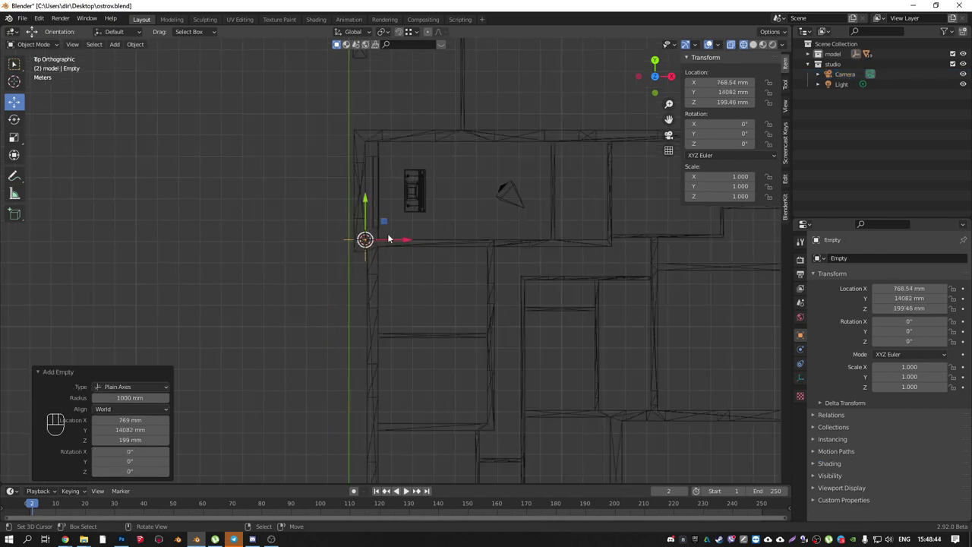
{"action": "key", "text": "g"}
- Give the Camera a Track To constraint aimed at the Empty
{"action": "right_click", "coordinate": [530, 206]}
{"action": "left_click_drag", "start_coordinate": [891, 260], "coordinate": [880, 319]}
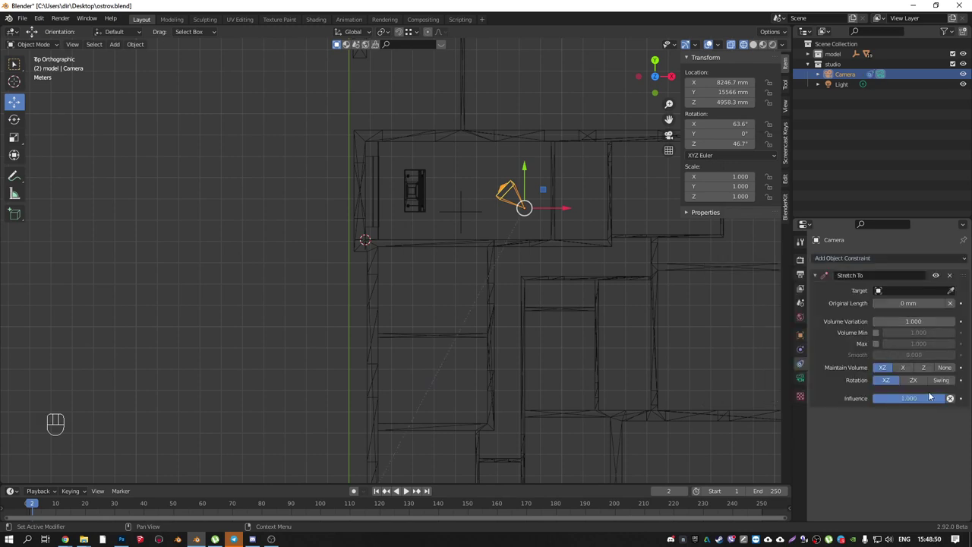
{"action": "left_click", "coordinate": [955, 289]}
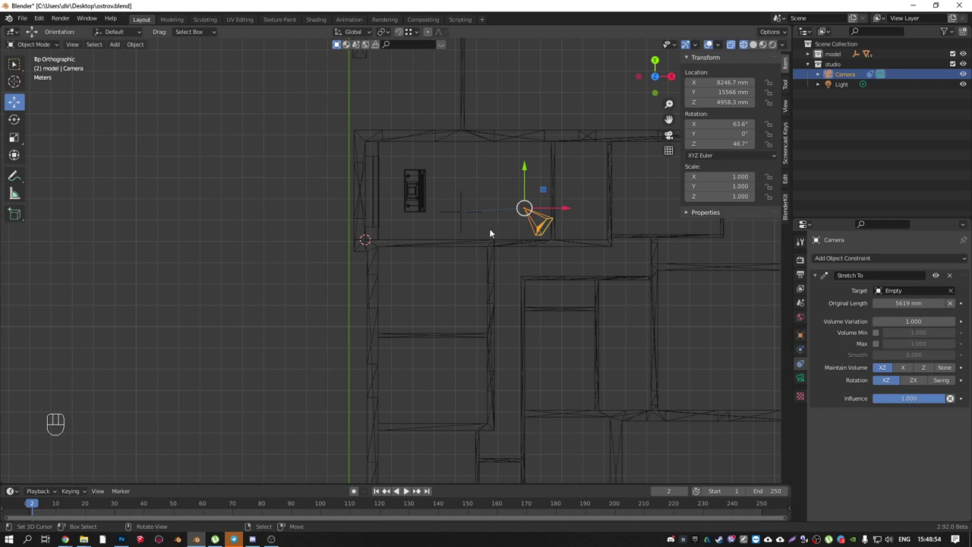
{"action": "left_click_drag", "start_coordinate": [909, 258], "coordinate": [878, 332]}
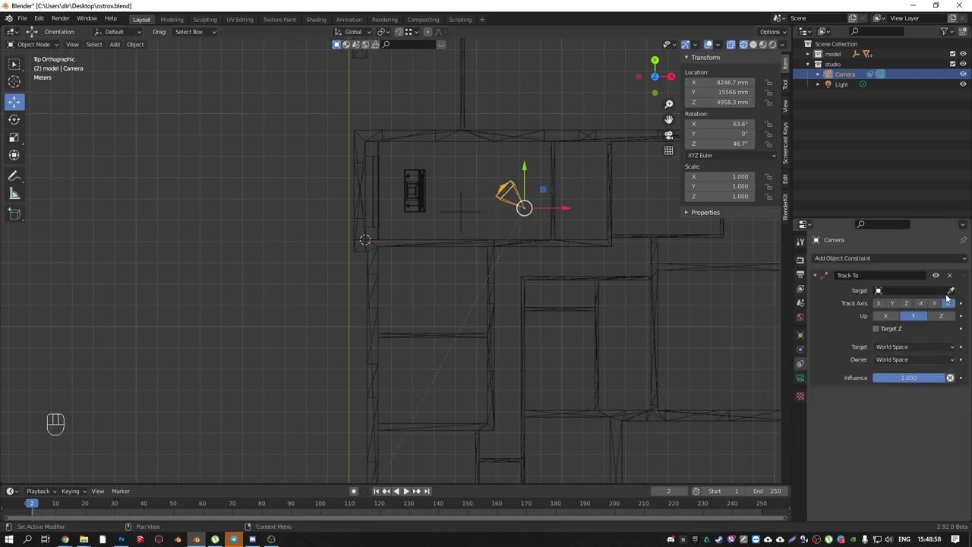
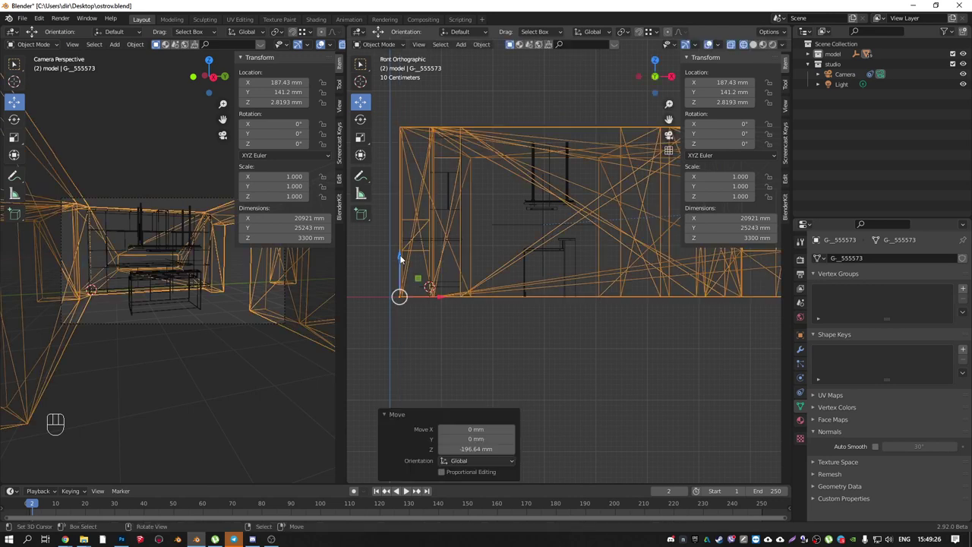
- Try snapping building G_555573 onto the centred 3D cursor with Shift+S, then undo the snap
{"action": "left_click_drag", "start_coordinate": [445, 261], "coordinate": [598, 264]}
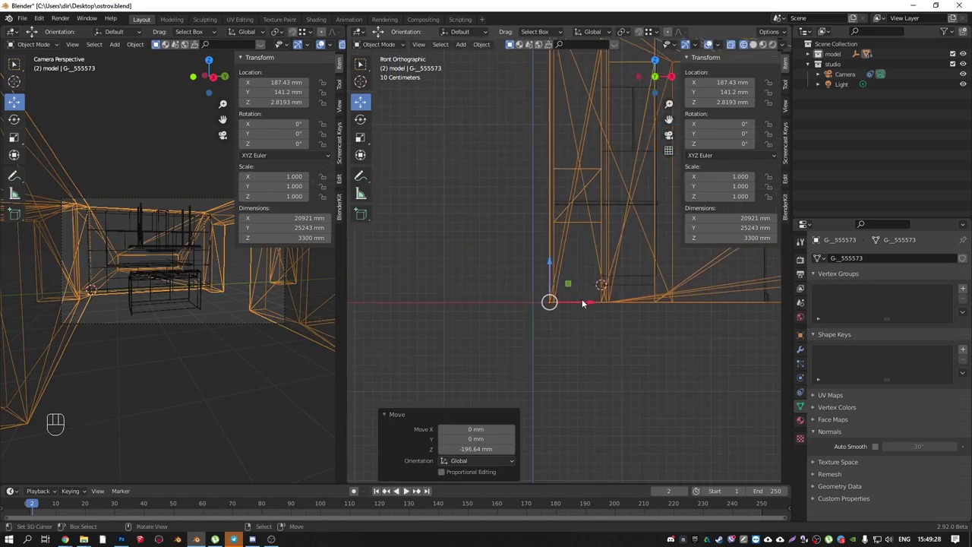
{"action": "key", "text": "ctrl+z"}
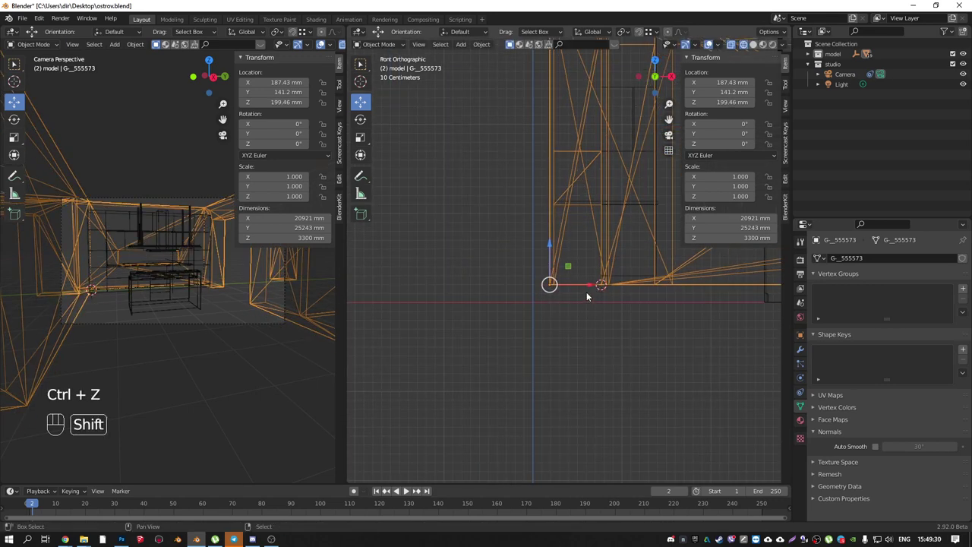
{"action": "key", "text": "shift+c"}
{"action": "left_click_drag", "start_coordinate": [518, 318], "coordinate": [514, 346]}
{"action": "left_click_drag", "start_coordinate": [514, 278], "coordinate": [560, 279]}
{"action": "key", "text": "shift+s"}
{"action": "left_click_drag", "start_coordinate": [555, 272], "coordinate": [556, 256]}
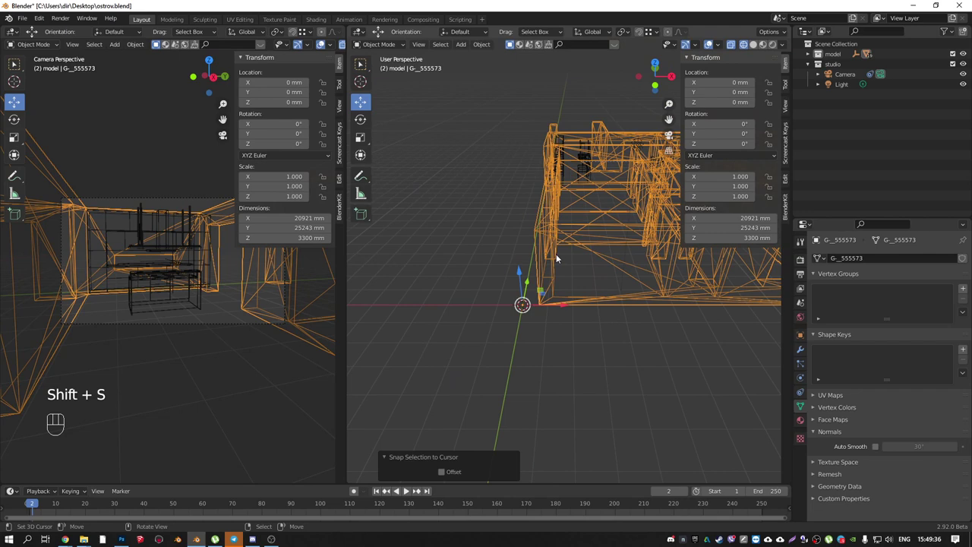
{"action": "key", "text": "KP_7"}
{"action": "middle_click", "coordinate": [548, 278]}
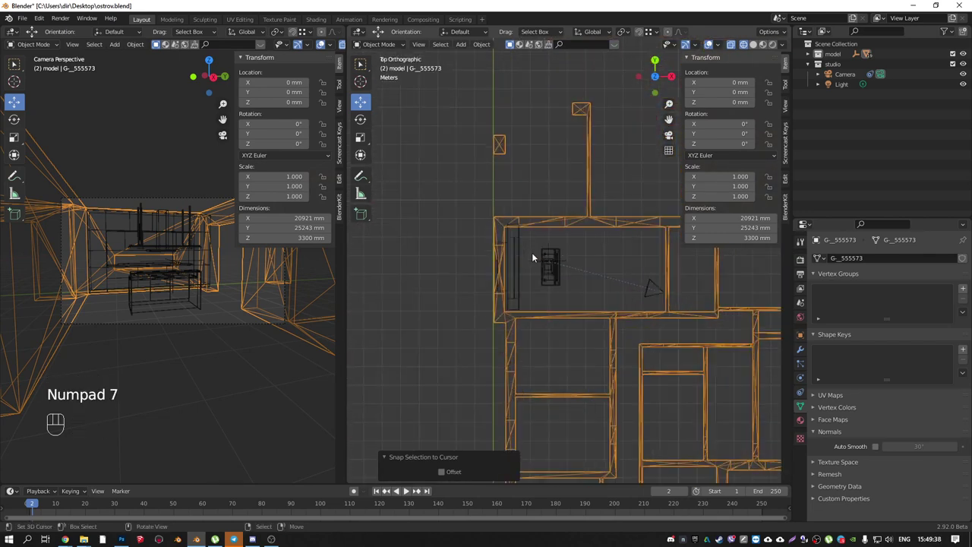
{"action": "right_click", "coordinate": [521, 241]}
{"action": "key", "text": "ctrl+z"}
{"action": "key", "text": "ctrl+z"}
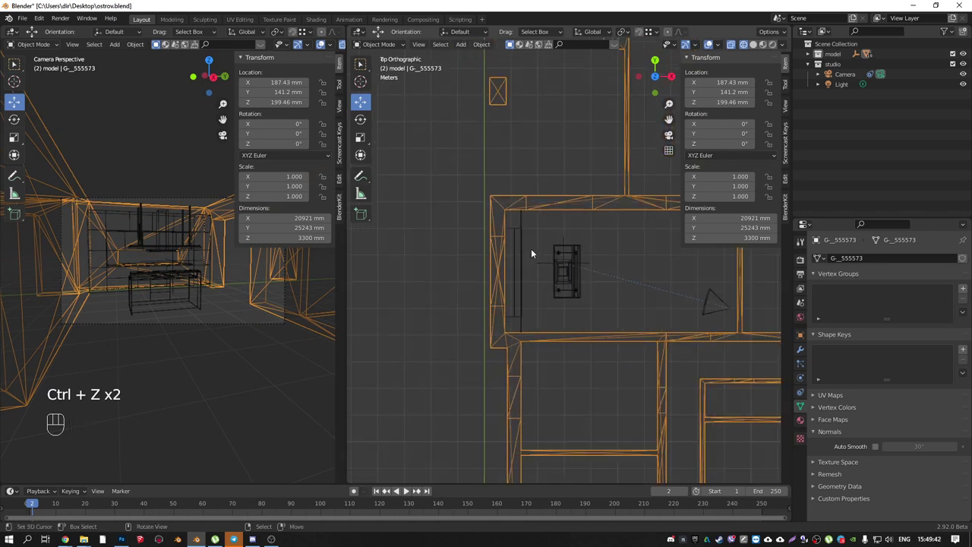
- Lower the building about 198.7 mm to ground level and shift its corner onto the world origin
{"action": "left_click_drag", "start_coordinate": [501, 224], "coordinate": [530, 267]}
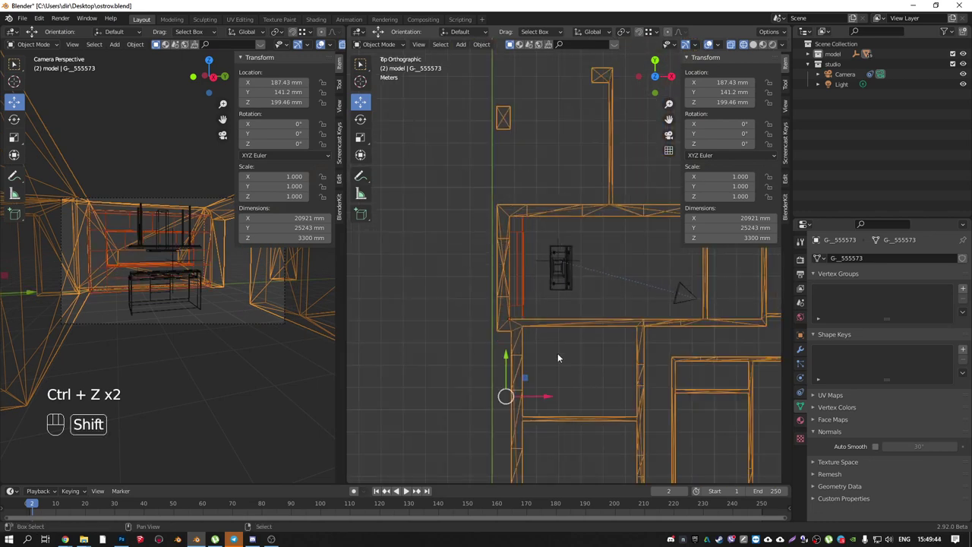
{"action": "middle_click", "coordinate": [575, 218]}
{"action": "right_click", "coordinate": [548, 306]}
{"action": "right_click", "coordinate": [548, 306]}
{"action": "middle_click", "coordinate": [564, 343]}
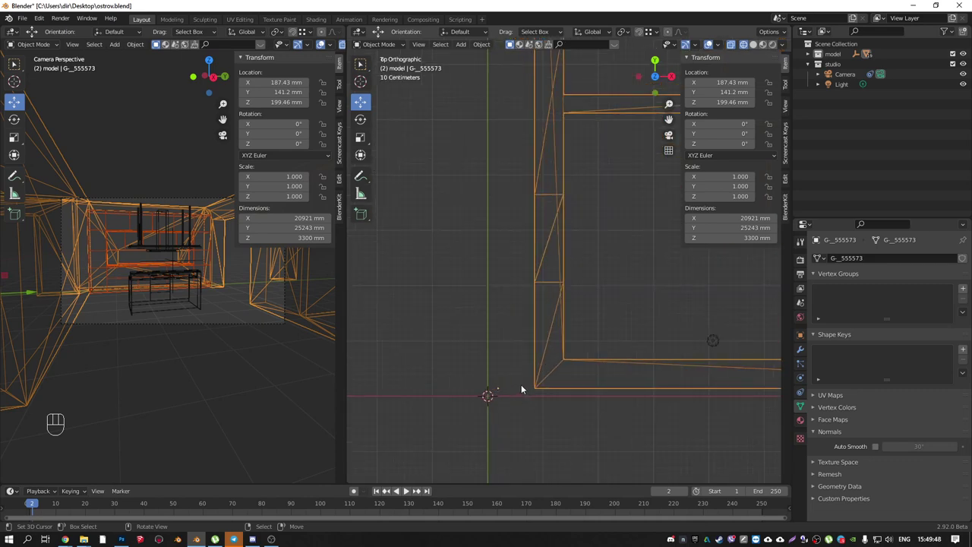
{"action": "key", "text": "KP_1"}
{"action": "left_click_drag", "start_coordinate": [540, 390], "coordinate": [537, 410]}
{"action": "key", "text": "KP_7"}
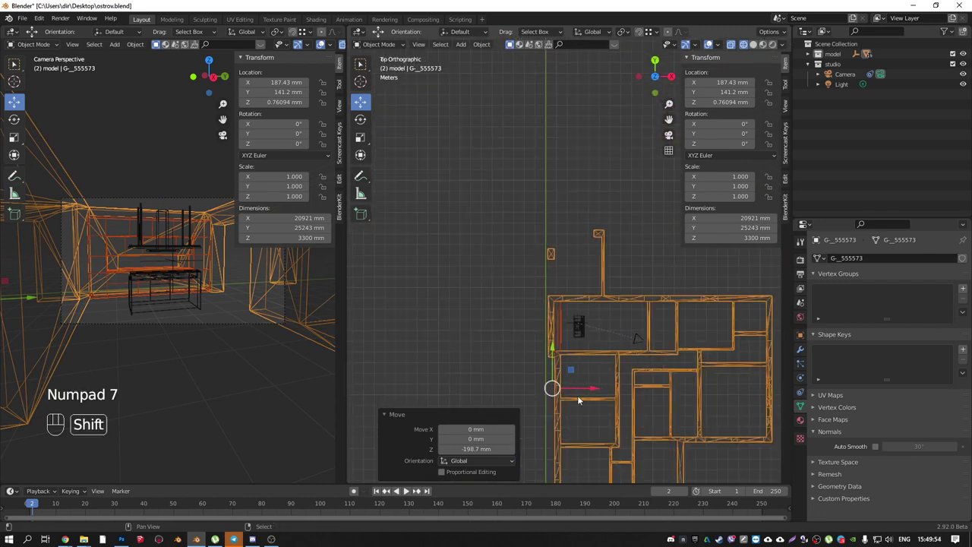
{"action": "middle_click", "coordinate": [578, 205]}
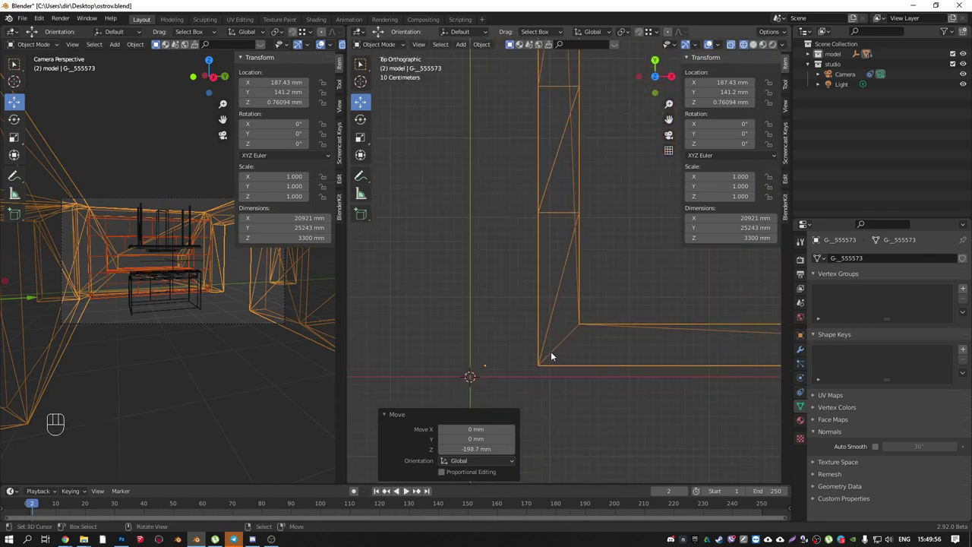
{"action": "left_click_drag", "start_coordinate": [562, 331], "coordinate": [609, 302]}
{"action": "key", "text": "g"}
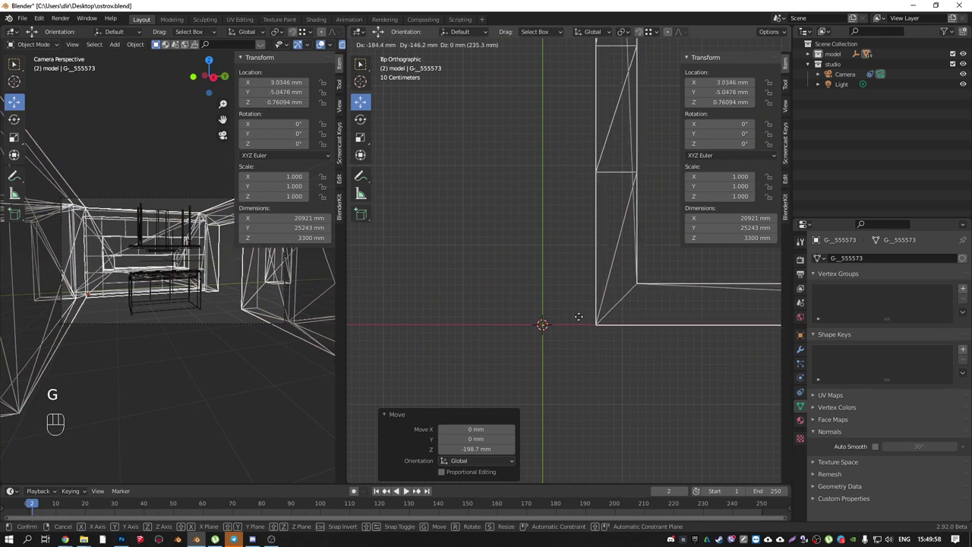
{"action": "middle_click", "coordinate": [525, 346]}
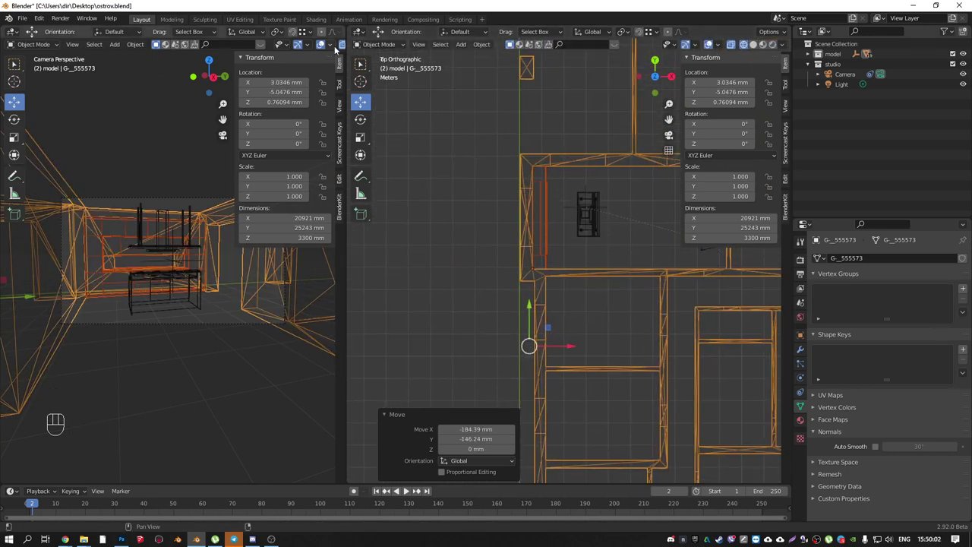
{"action": "left_click", "coordinate": [320, 48]}
{"action": "left_click", "coordinate": [307, 48]}
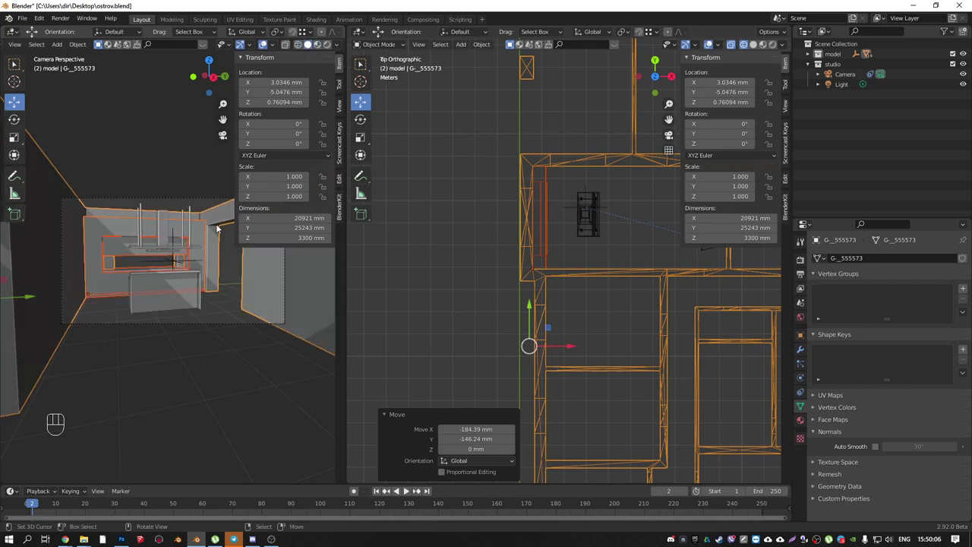
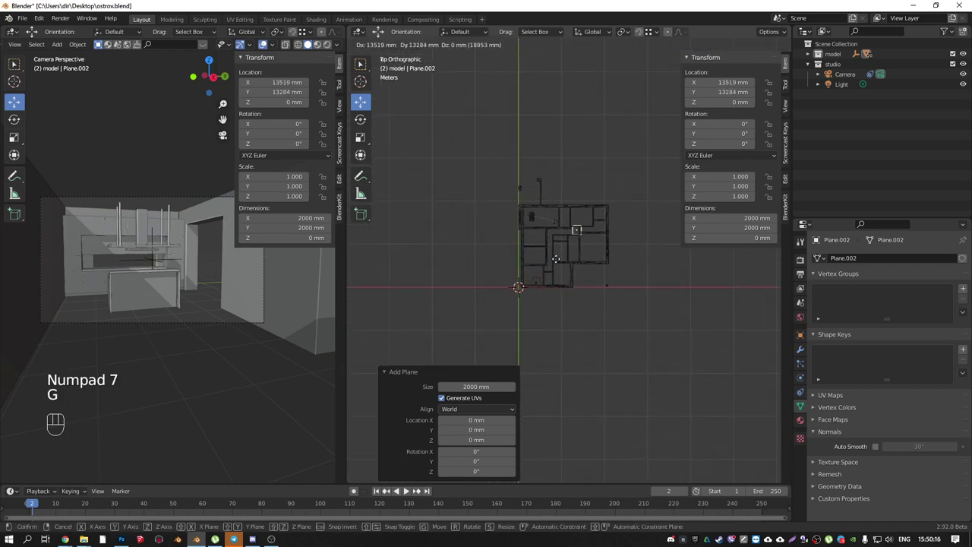
- Enlarge Plane.002 to cover the building, then scale the raised copy Plane.003 down to about 10.27
{"action": "key", "text": "s"}
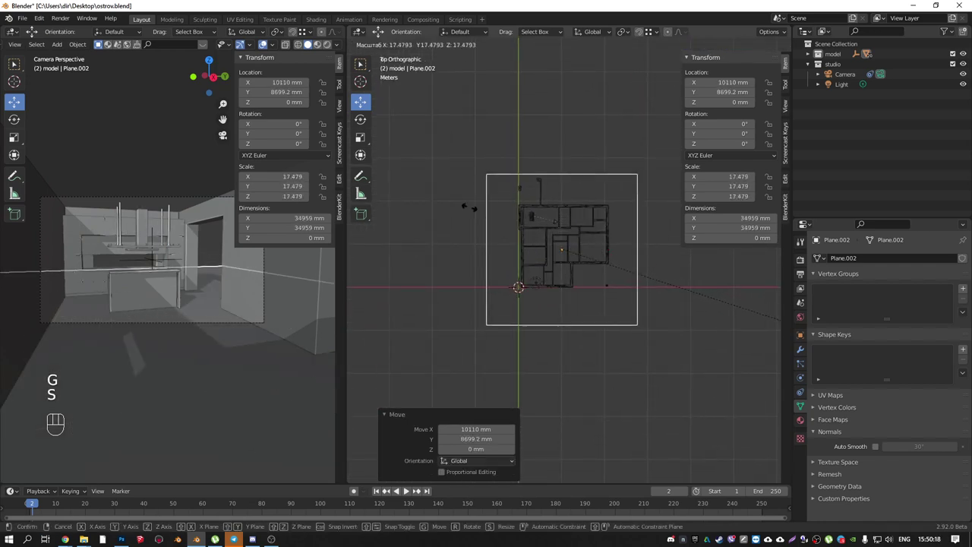
{"action": "middle_click", "coordinate": [485, 199]}
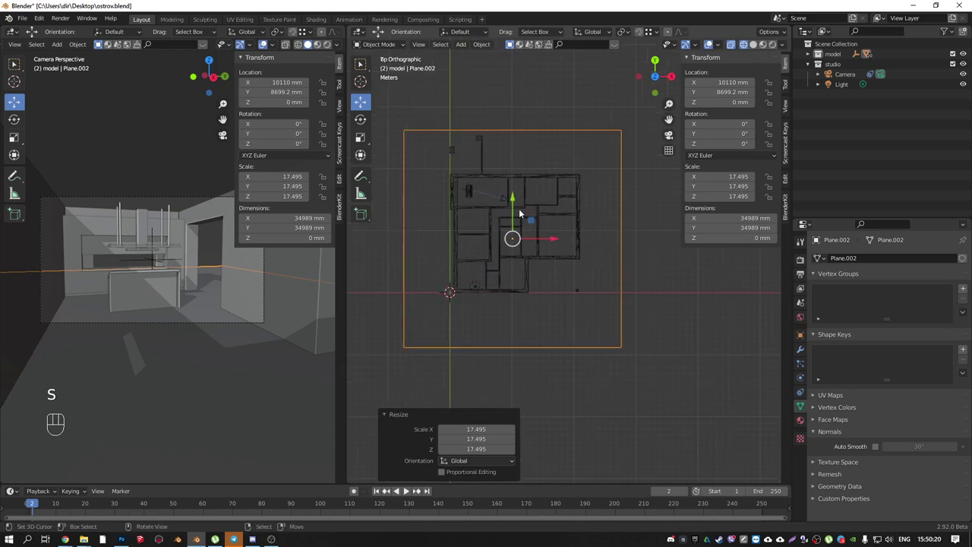
{"action": "key", "text": "s"}
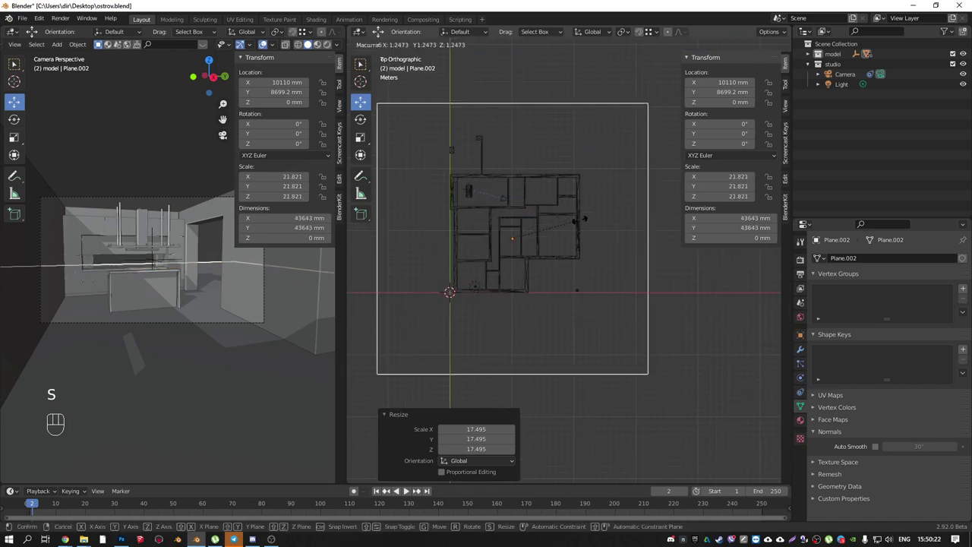
{"action": "key", "text": "KP_1"}
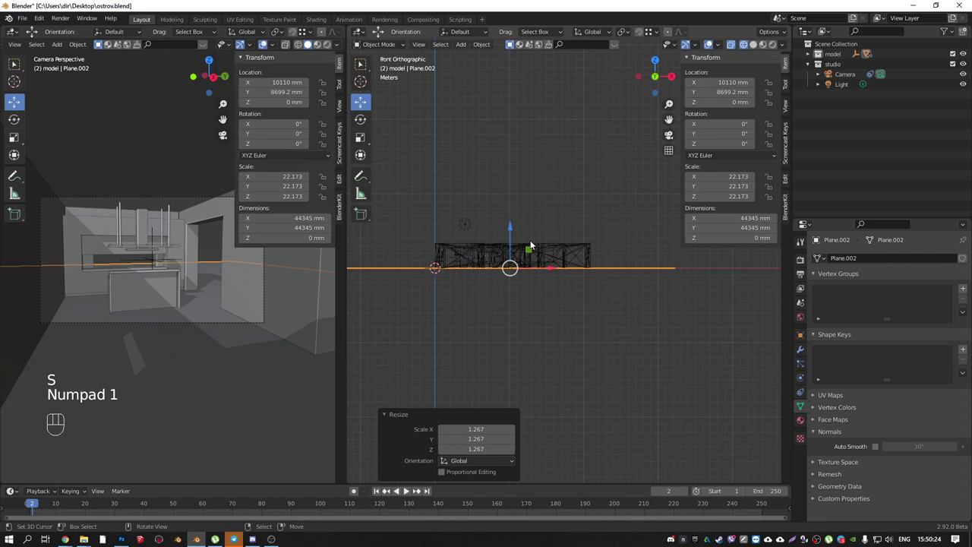
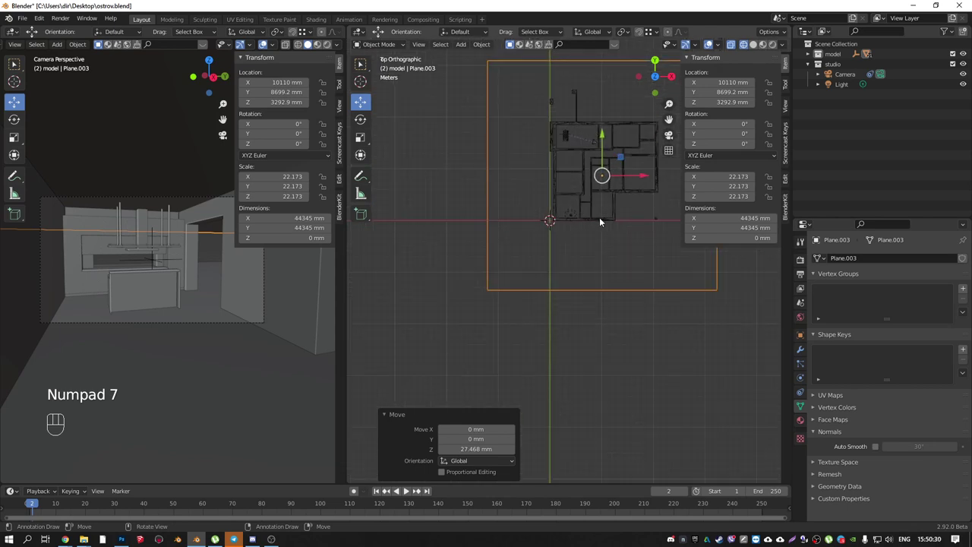
{"action": "middle_click", "coordinate": [588, 272]}
{"action": "key", "text": "s"}
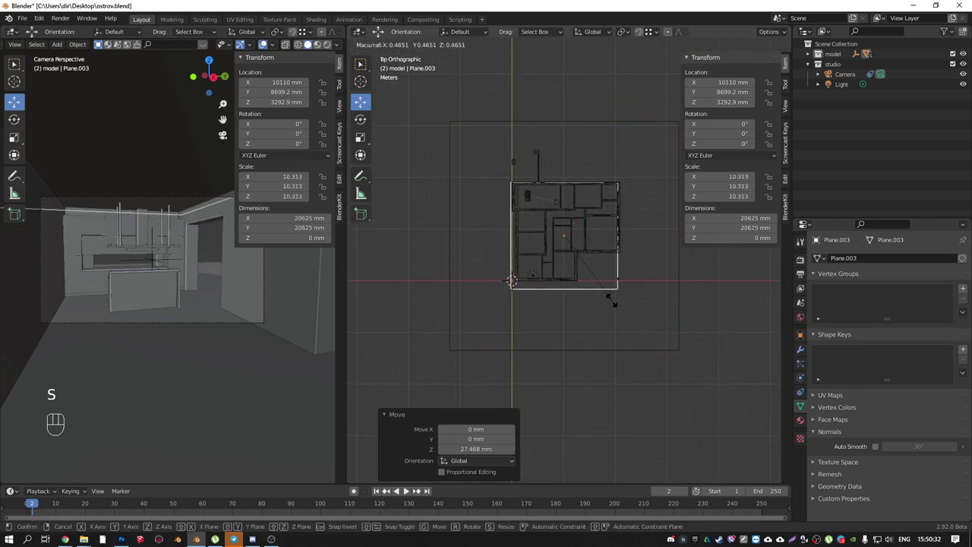
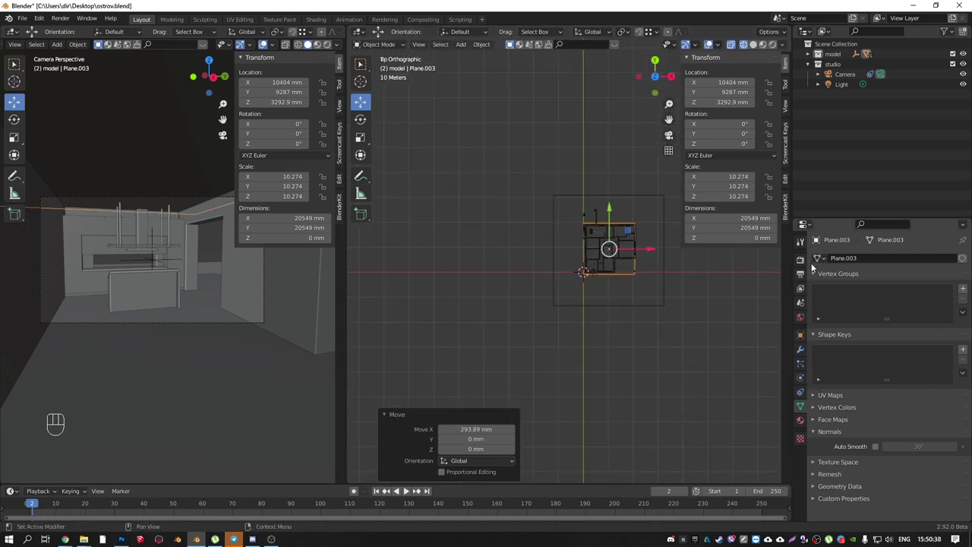
- Set the World colour to a Nishita Sky Texture and preview the camera view in Rendered shading
{"action": "left_click", "coordinate": [799, 322]}
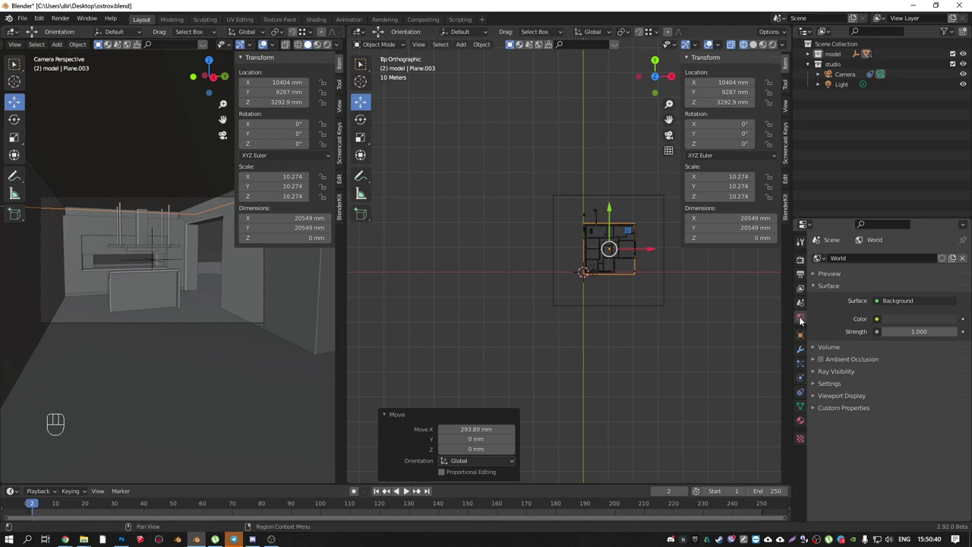
{"action": "left_click", "coordinate": [872, 318]}
{"action": "left_click_drag", "start_coordinate": [881, 323], "coordinate": [675, 432]}
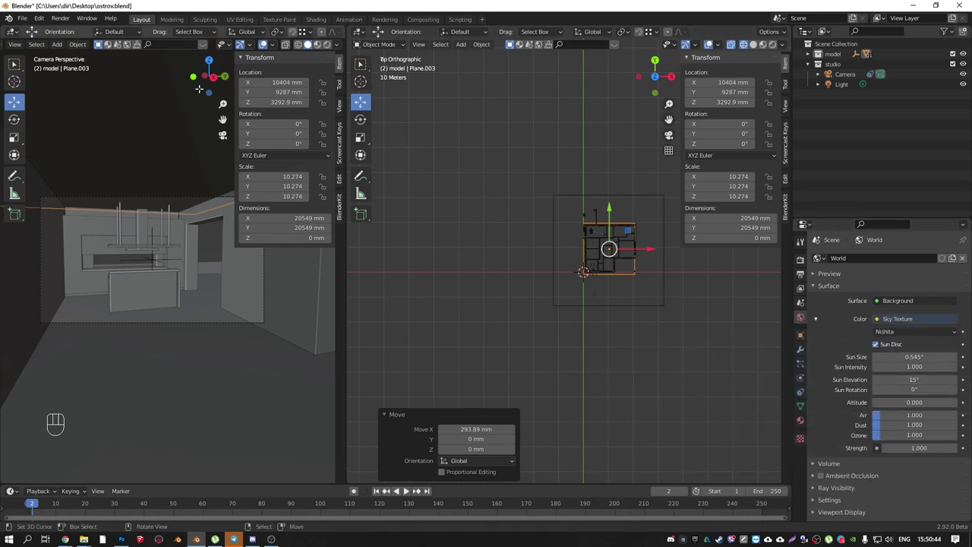
{"action": "left_click", "coordinate": [330, 49]}
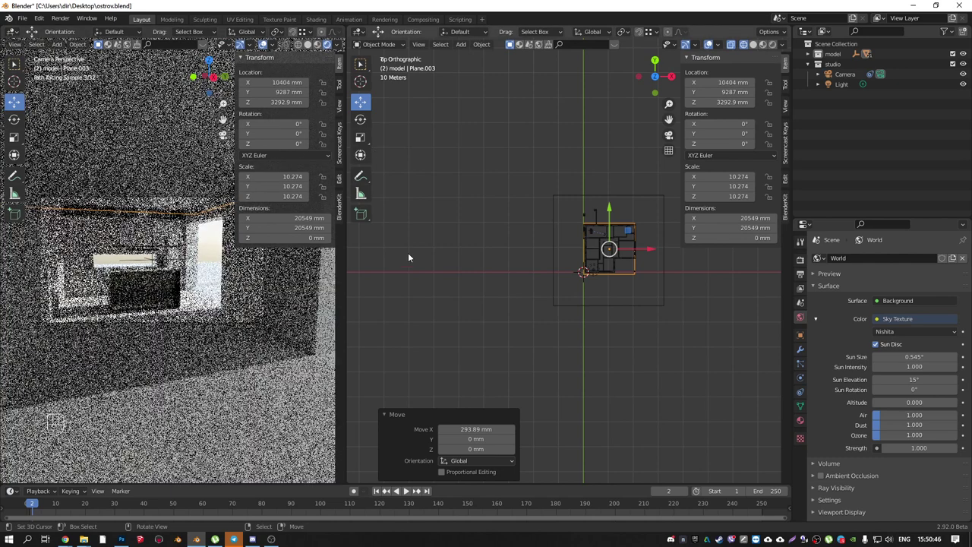
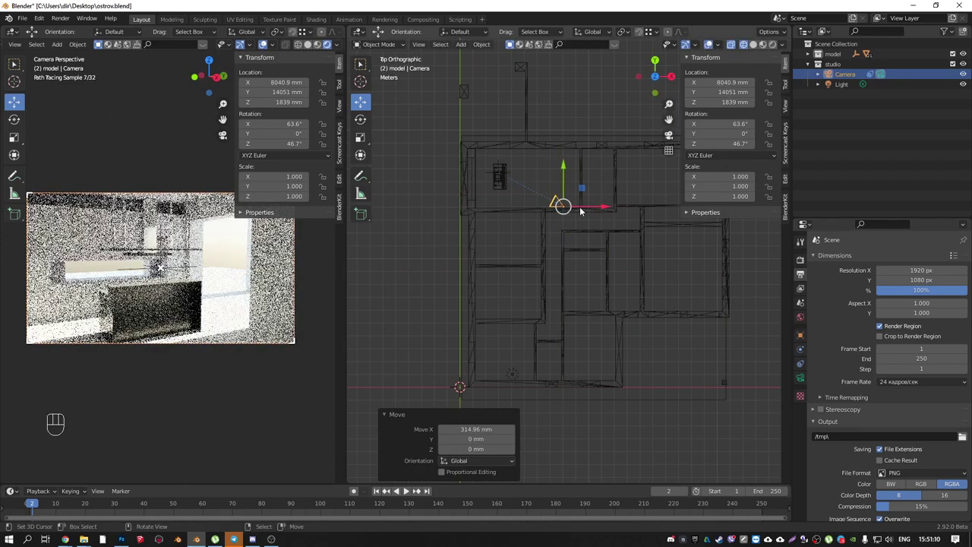
- In front view, lower Plane.003 about 392 mm along Z to roughly 2900 mm height
{"action": "key", "text": "KP_1"}
{"action": "left_click_drag", "start_coordinate": [542, 278], "coordinate": [599, 217]}
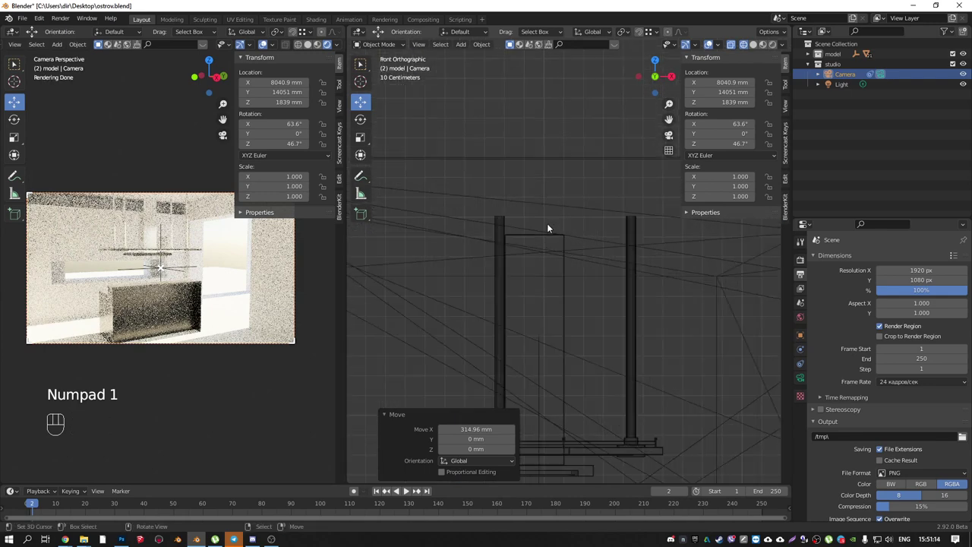
{"action": "right_click", "coordinate": [554, 226]}
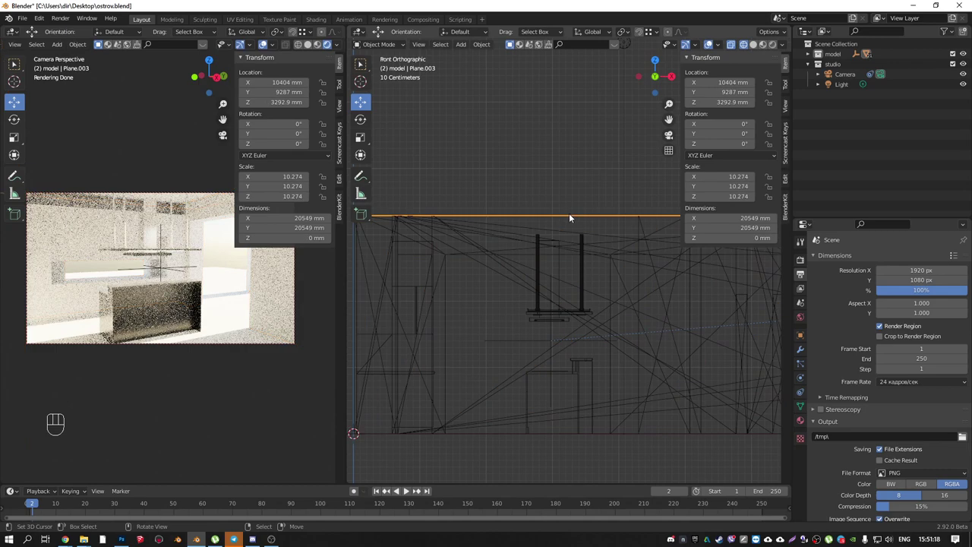
{"action": "left_click_drag", "start_coordinate": [590, 220], "coordinate": [609, 225]}
{"action": "left_click_drag", "start_coordinate": [535, 212], "coordinate": [569, 211]}
{"action": "key", "text": "g"}
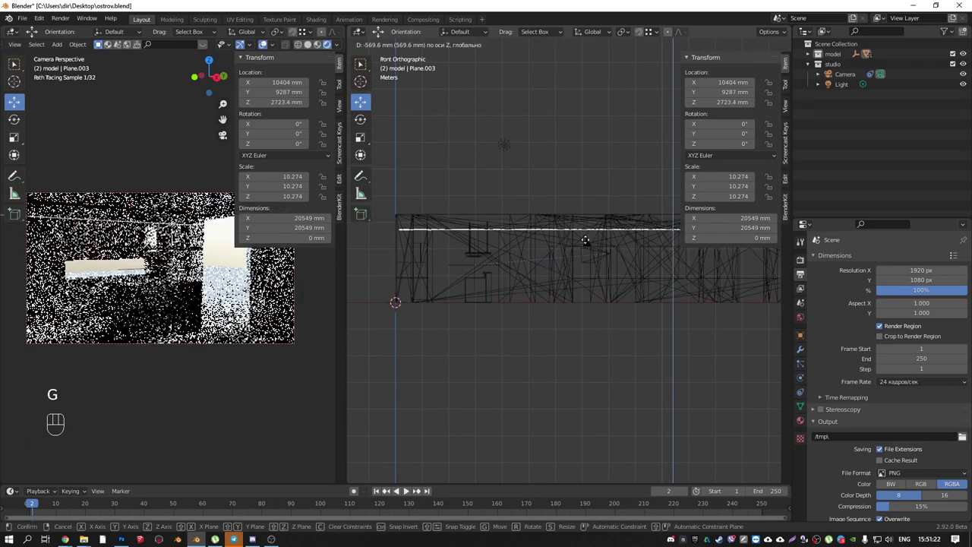
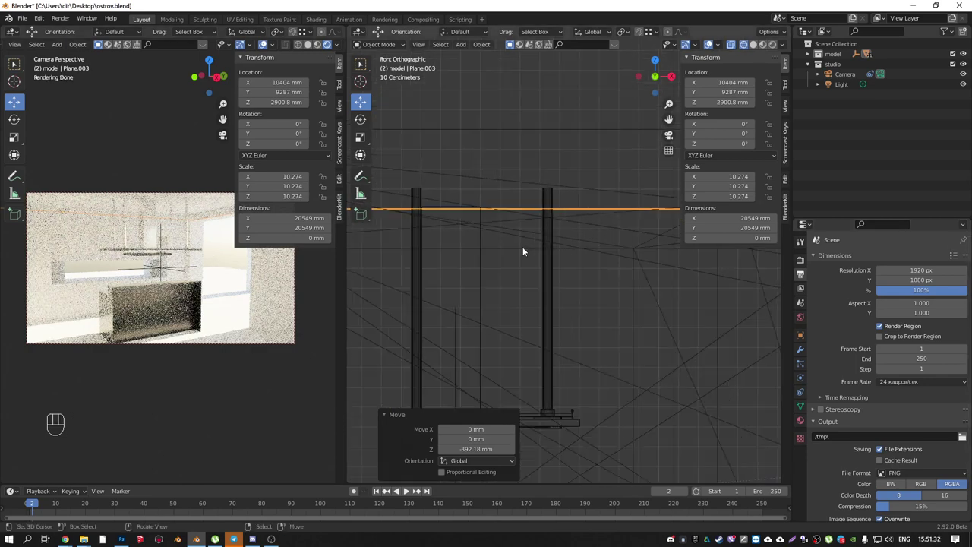
{"action": "left_click", "coordinate": [803, 321]}
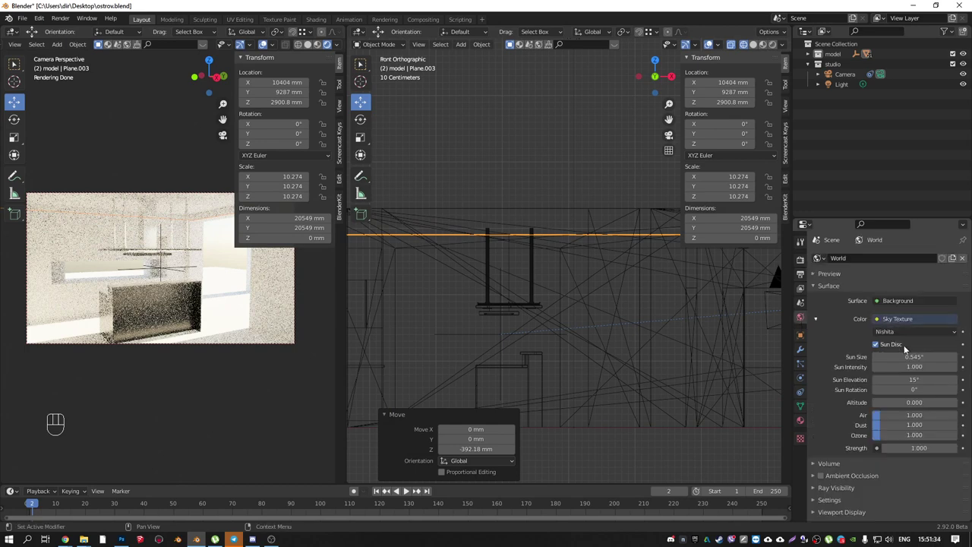
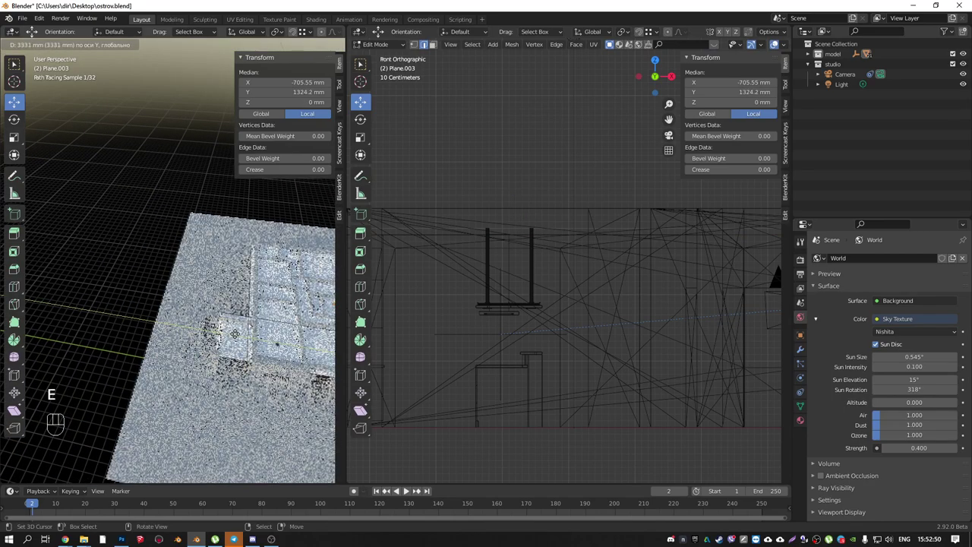
- Confirm the plane's Y shift to 20549 × 26515 mm and clear the mesh selection in Edit Mode
{"action": "key", "text": "KP_0"}
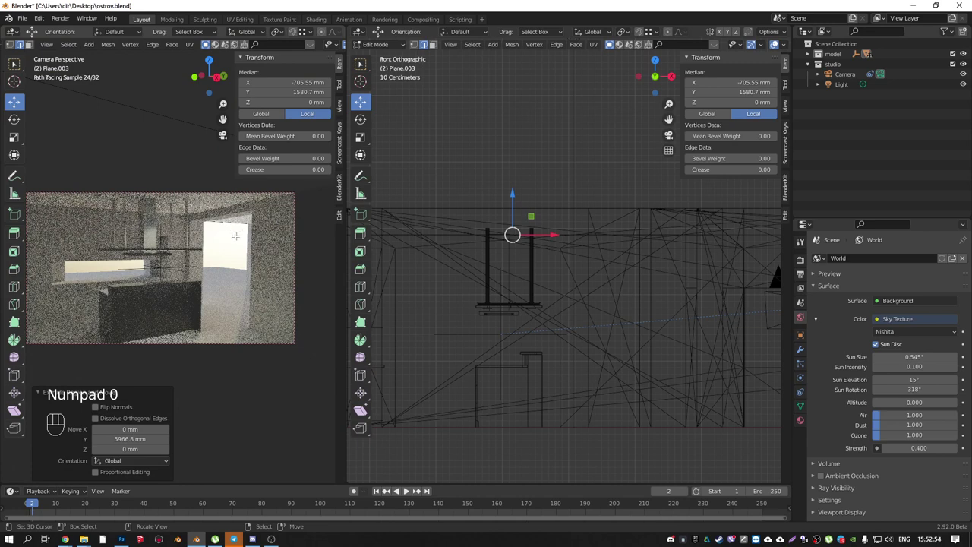
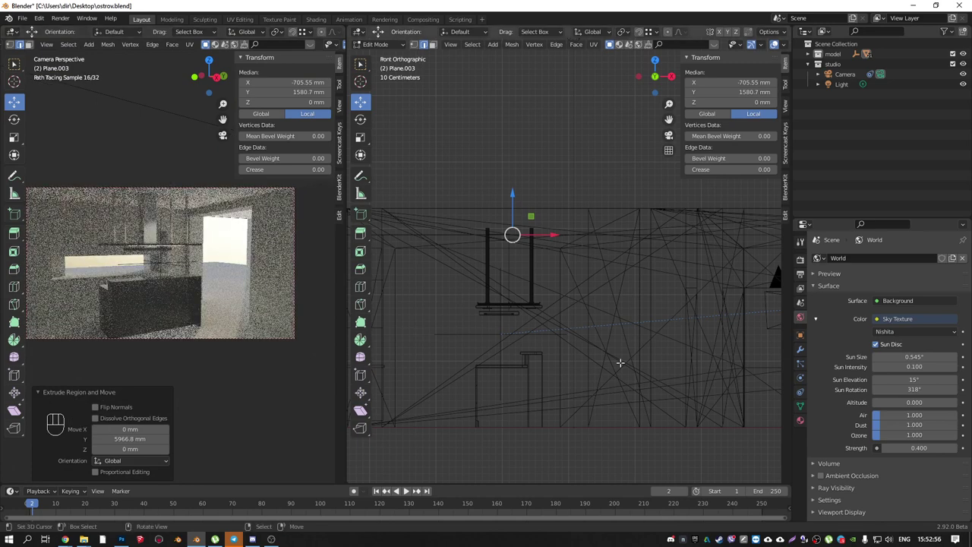
{"action": "key", "text": "Tab"}
{"action": "key", "text": "Tab"}
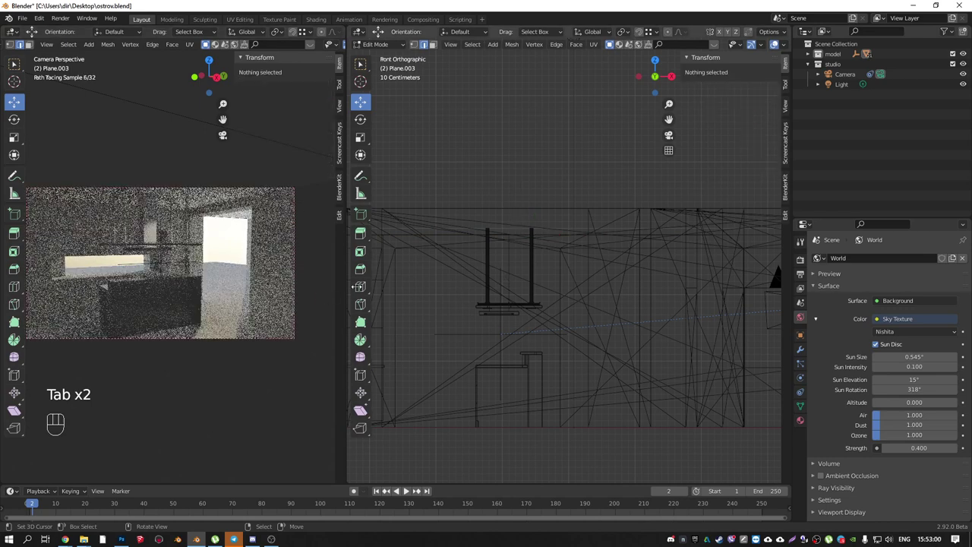
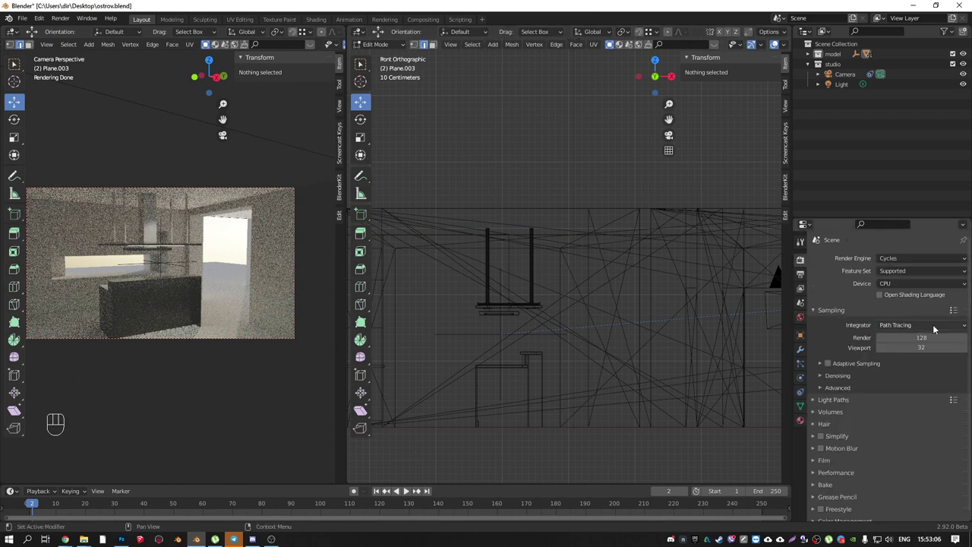
- Switch rendering to GPU Compute with OptiX via Preferences > System and save ostrov.blend
{"action": "left_click_drag", "start_coordinate": [924, 288], "coordinate": [966, 327]}
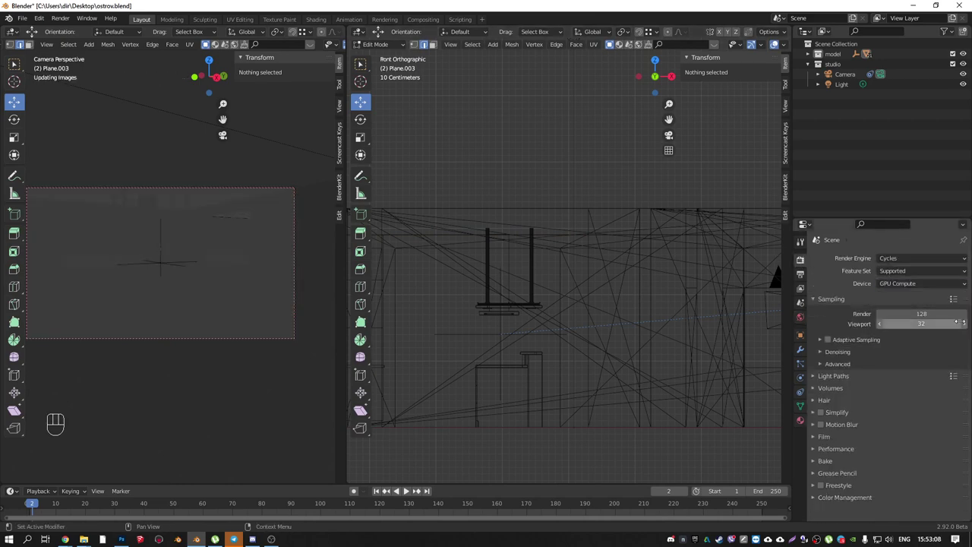
{"action": "left_click_drag", "start_coordinate": [45, 17], "coordinate": [79, 167]}
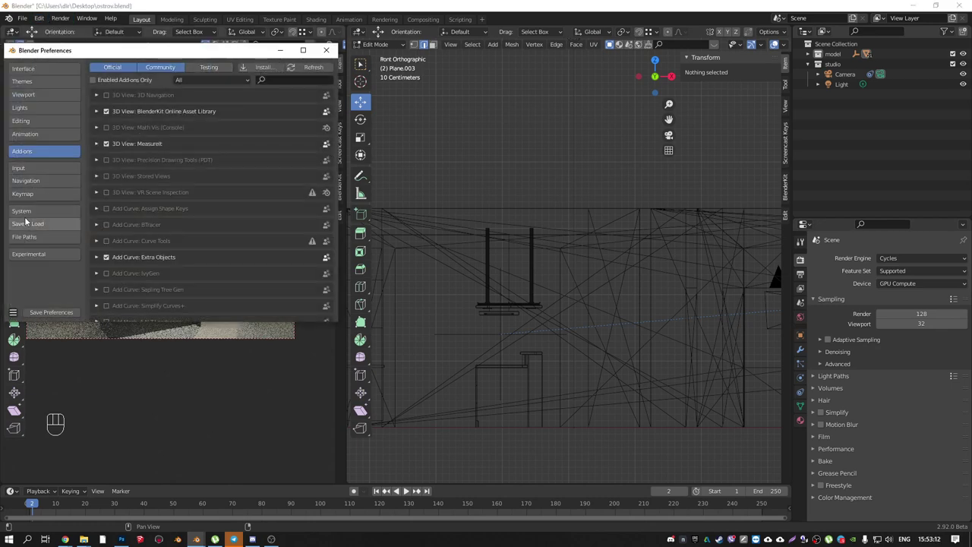
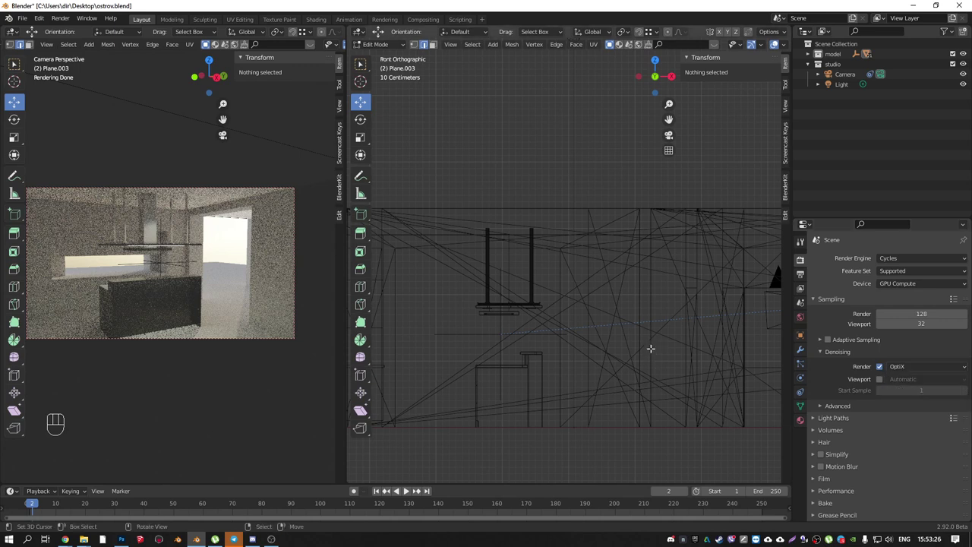
{"action": "key", "text": "ctrl+s"}
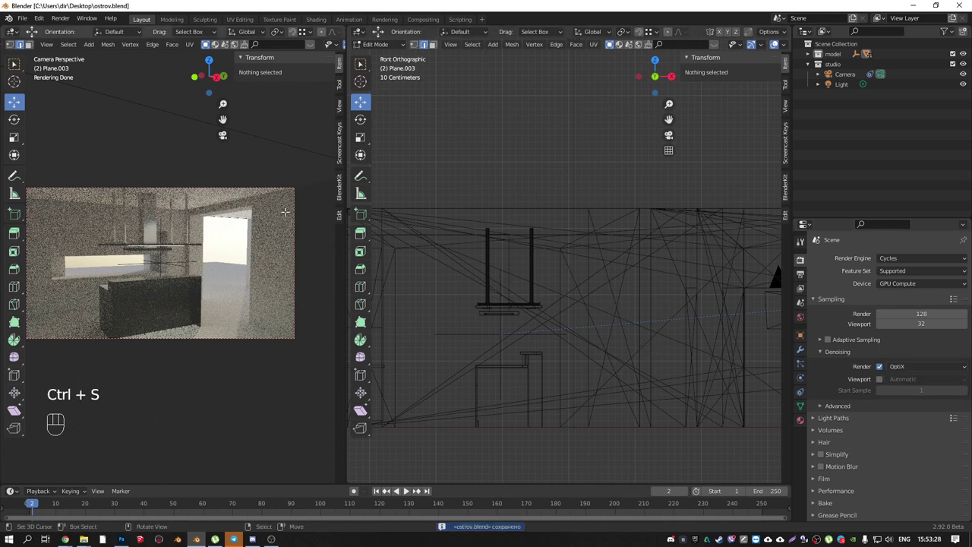
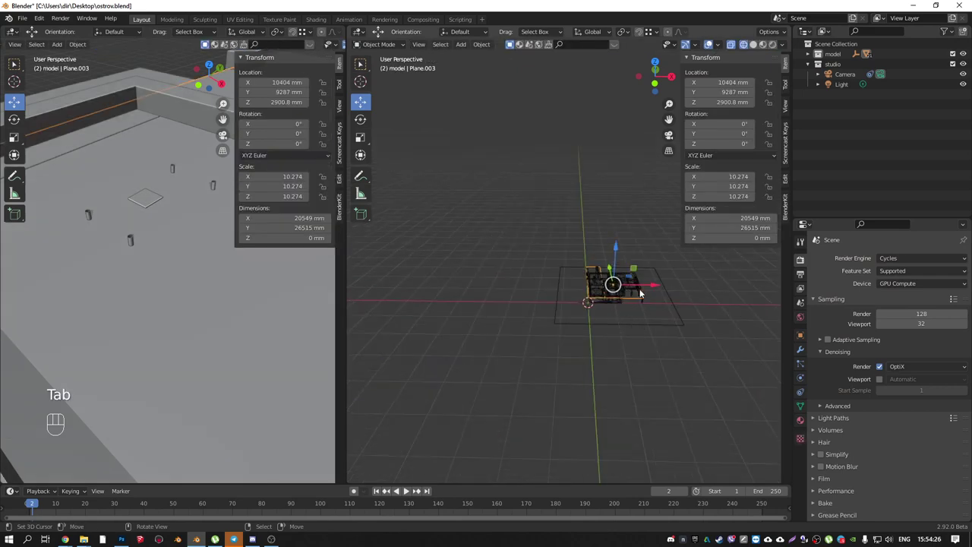
- Delete several selected scene objects one after another around the desk
{"action": "key", "text": "Delete"}
{"action": "left_click", "coordinate": [668, 299]}
{"action": "key", "text": "Delete"}
{"action": "left_click_drag", "start_coordinate": [637, 291], "coordinate": [651, 299]}
{"action": "key", "text": "Delete"}
{"action": "middle_click", "coordinate": [558, 308]}
{"action": "left_click_drag", "start_coordinate": [564, 288], "coordinate": [536, 240]}
{"action": "left_click_drag", "start_coordinate": [523, 240], "coordinate": [558, 315]}
{"action": "key", "text": "Delete"}
- Delete the remaining extras including the Camera from Top view, leaving only the Light in studio
{"action": "left_click_drag", "start_coordinate": [569, 283], "coordinate": [633, 292]}
{"action": "key", "text": "Delete"}
{"action": "left_click_drag", "start_coordinate": [531, 227], "coordinate": [610, 313]}
{"action": "middle_click", "coordinate": [604, 288]}
{"action": "key", "text": "KP_7"}
{"action": "left_click", "coordinate": [590, 215]}
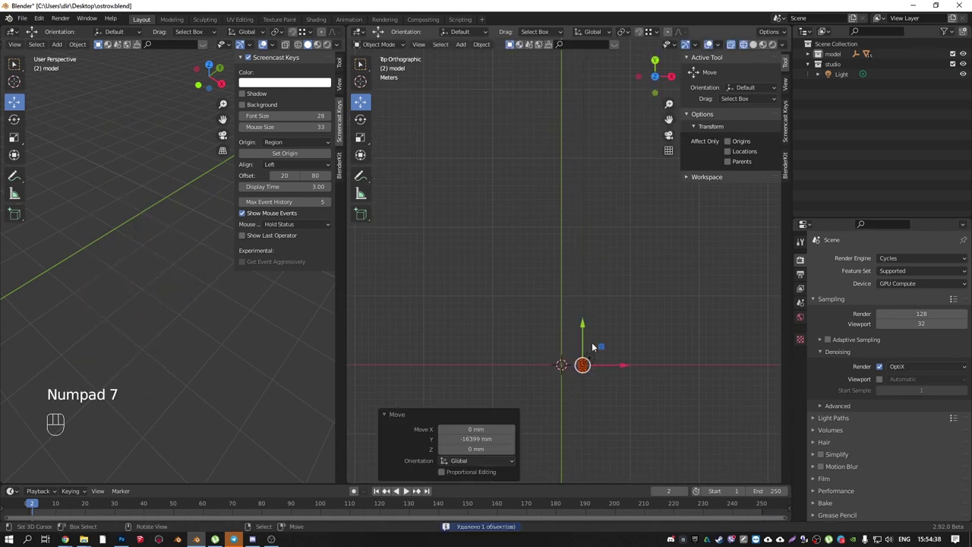
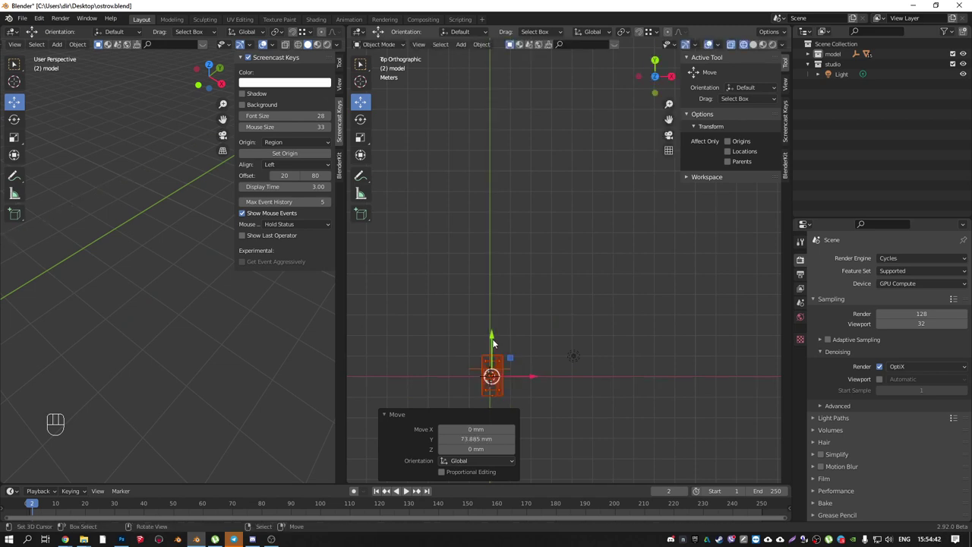
{"action": "middle_click", "coordinate": [594, 262]}
{"action": "key", "text": "shift+a"}
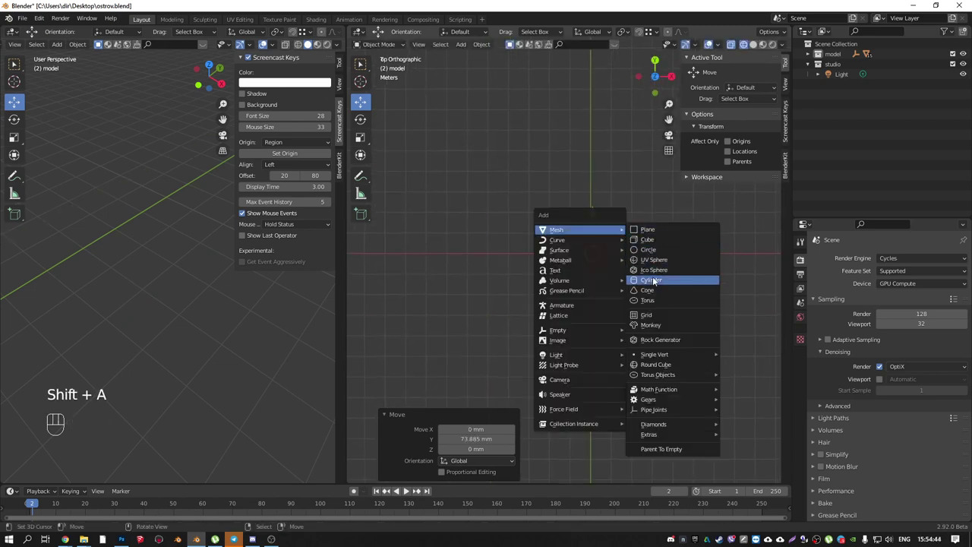
- Add a circle mesh at the origin, scale it to about 9.5 m around the desk and extrude it outward
{"action": "key", "text": "shift+z"}
{"action": "left_click_drag", "start_coordinate": [598, 192], "coordinate": [619, 275]}
{"action": "left_click_drag", "start_coordinate": [610, 331], "coordinate": [614, 283]}
{"action": "key", "text": "s"}
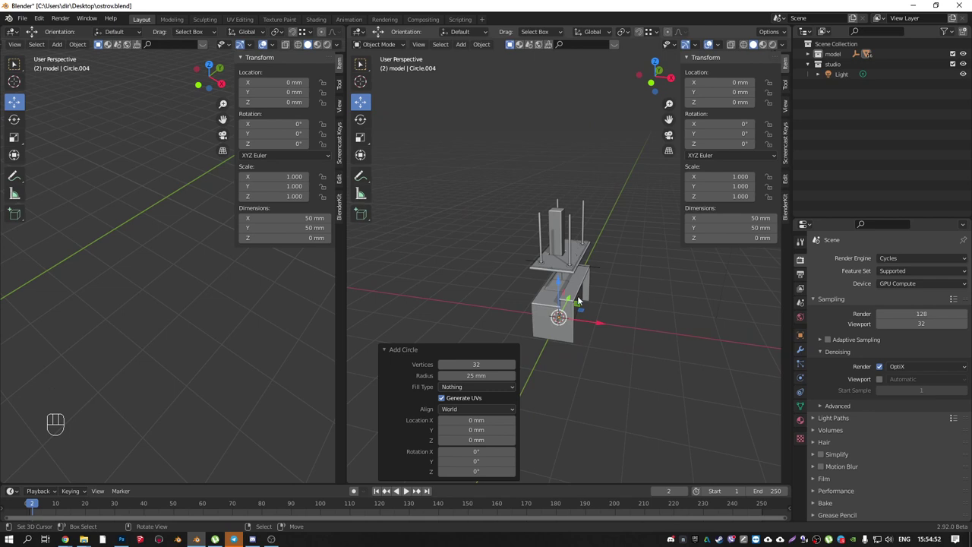
{"action": "key", "text": "Delete"}
{"action": "key", "text": "shift+a"}
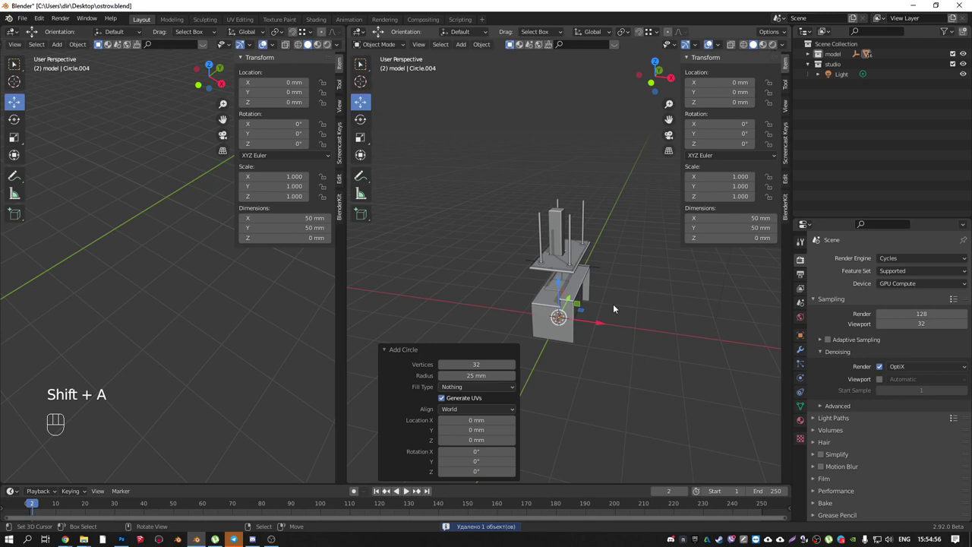
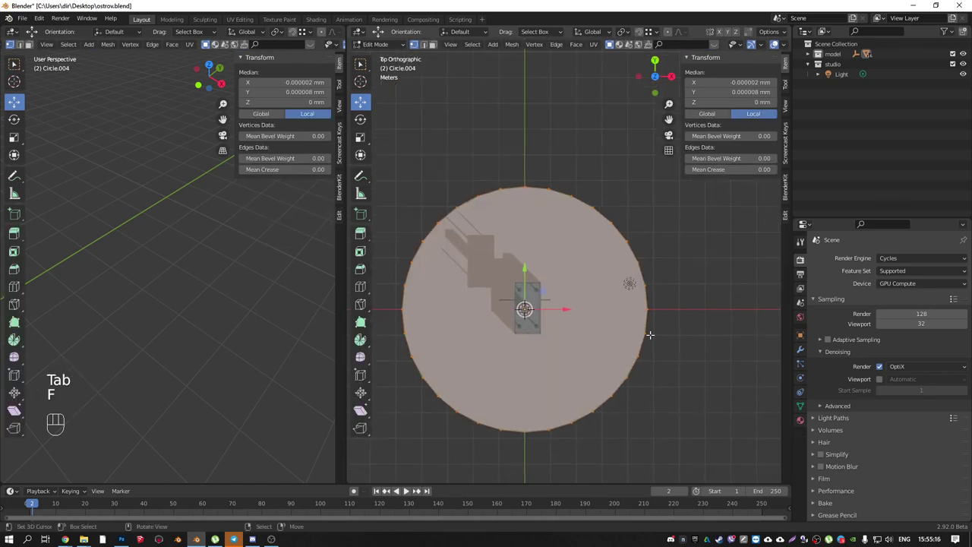
{"action": "key", "text": "e"}
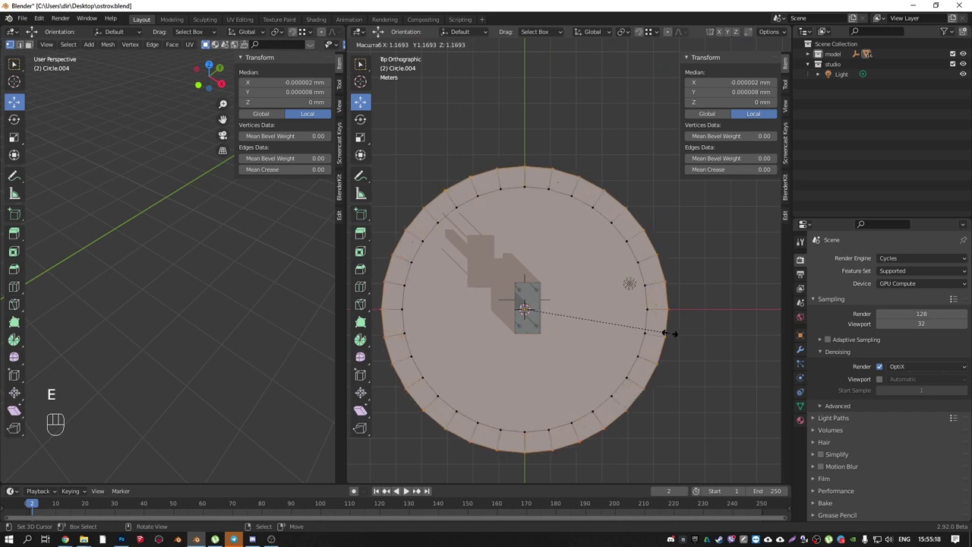
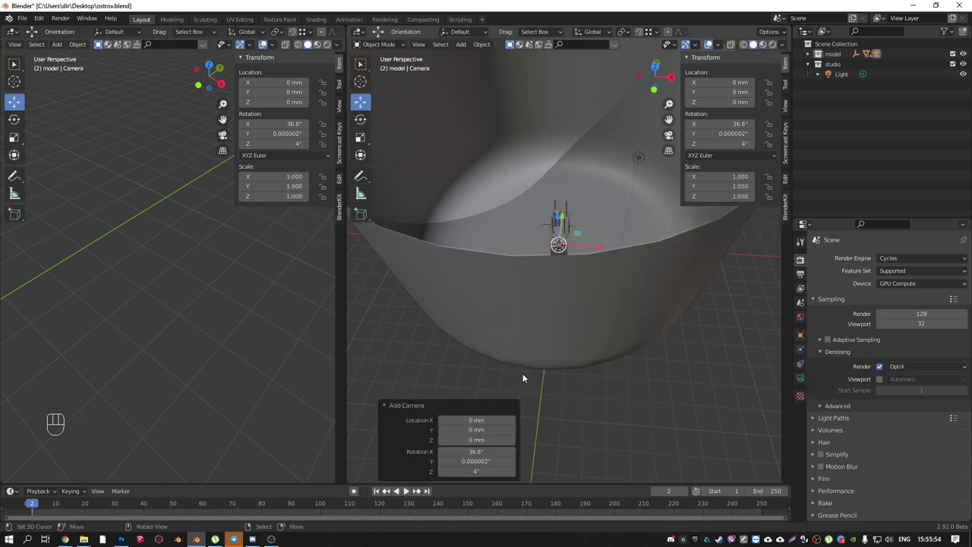
- Add a Bezier Circle curve at the scene origin as the camera path
{"action": "middle_click", "coordinate": [554, 275]}
{"action": "key", "text": "shift+a"}
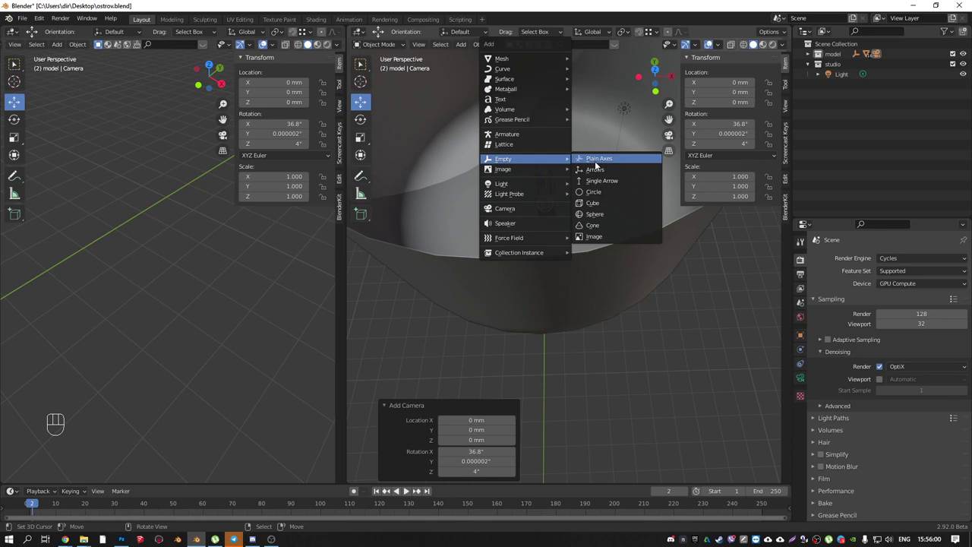
{"action": "key", "text": "shift+a"}
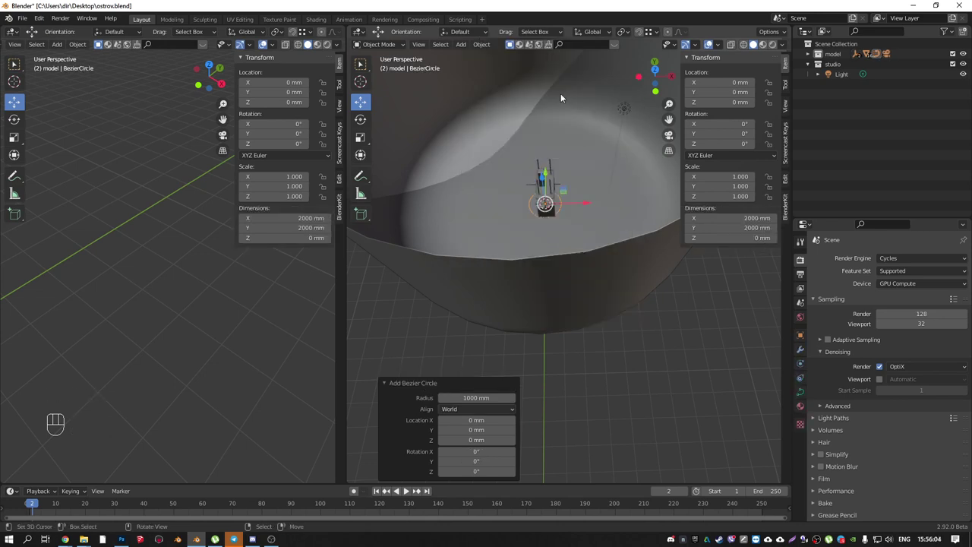
- Scale the Bezier circle to about 3.392 (≈6784 mm across) around the desk and select the camera
{"action": "middle_click", "coordinate": [575, 203]}
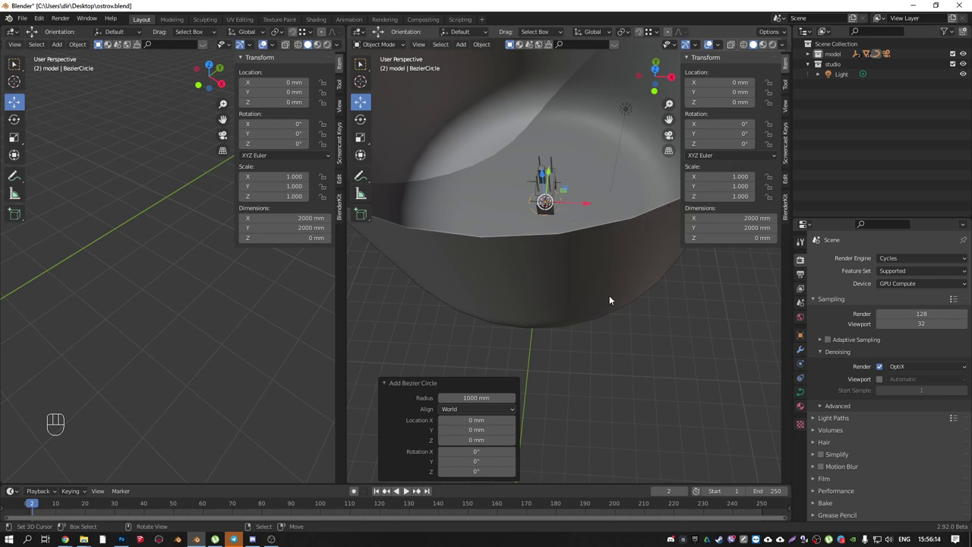
{"action": "middle_click", "coordinate": [550, 242]}
{"action": "left_click_drag", "start_coordinate": [577, 213], "coordinate": [502, 245]}
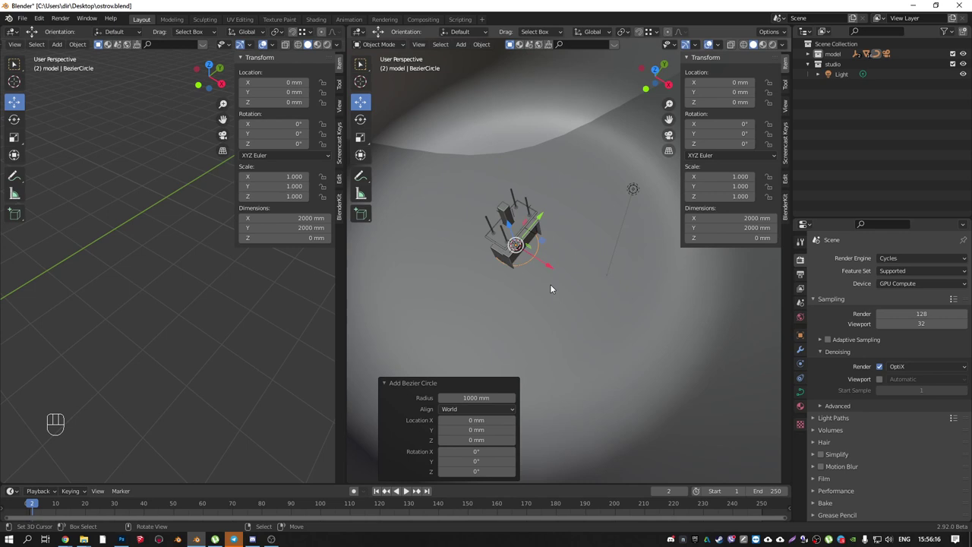
{"action": "key", "text": "s"}
{"action": "left_click_drag", "start_coordinate": [564, 293], "coordinate": [602, 173]}
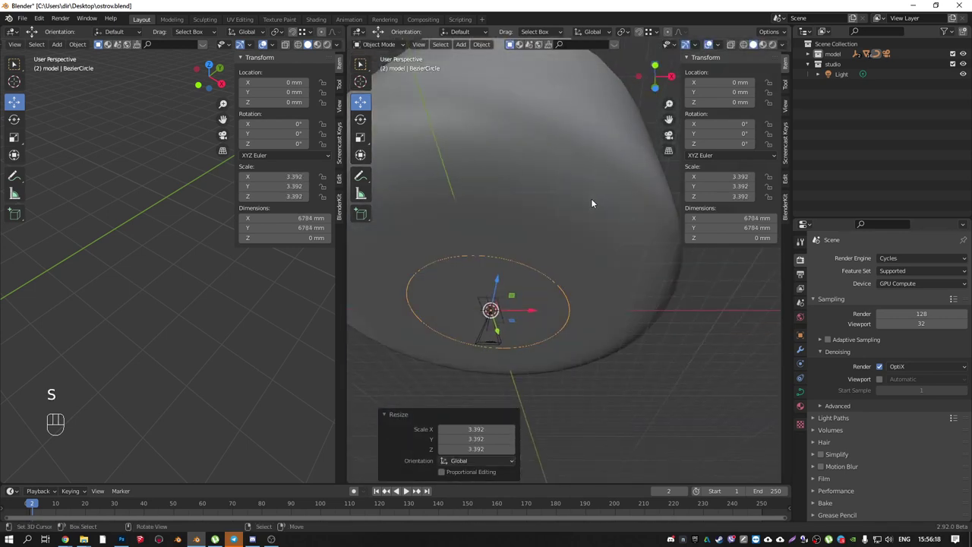
{"action": "left_click_drag", "start_coordinate": [565, 335], "coordinate": [570, 319]}
- Give the camera a Follow Path constraint targeting BezierCircle
{"action": "middle_click", "coordinate": [570, 332]}
{"action": "right_click", "coordinate": [583, 336]}
{"action": "left_click", "coordinate": [805, 364]}
{"action": "left_click_drag", "start_coordinate": [888, 259], "coordinate": [940, 333]}
{"action": "left_click", "coordinate": [954, 289]}
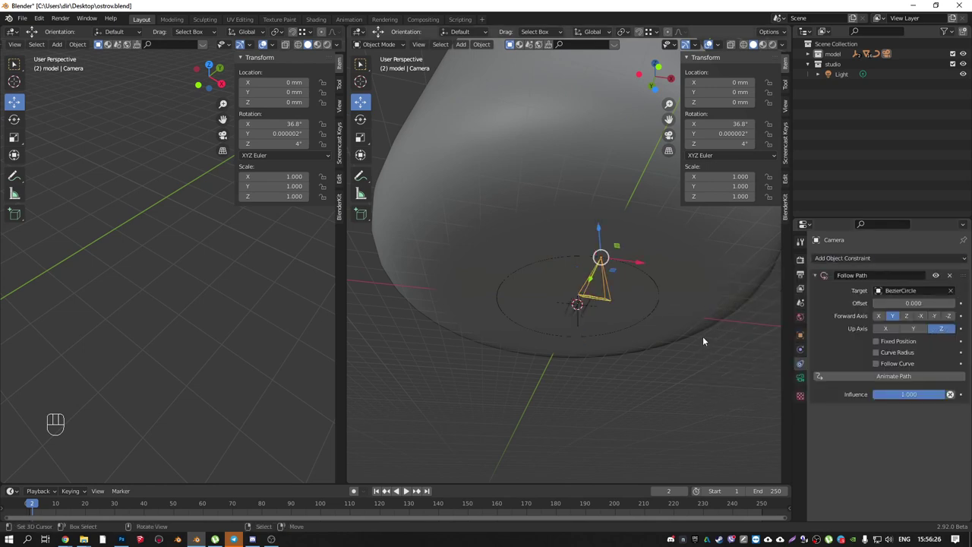
- Add a Track To constraint aiming the camera at Empty.001 near the desk
{"action": "middle_click", "coordinate": [642, 300]}
{"action": "left_click_drag", "start_coordinate": [903, 262], "coordinate": [872, 332]}
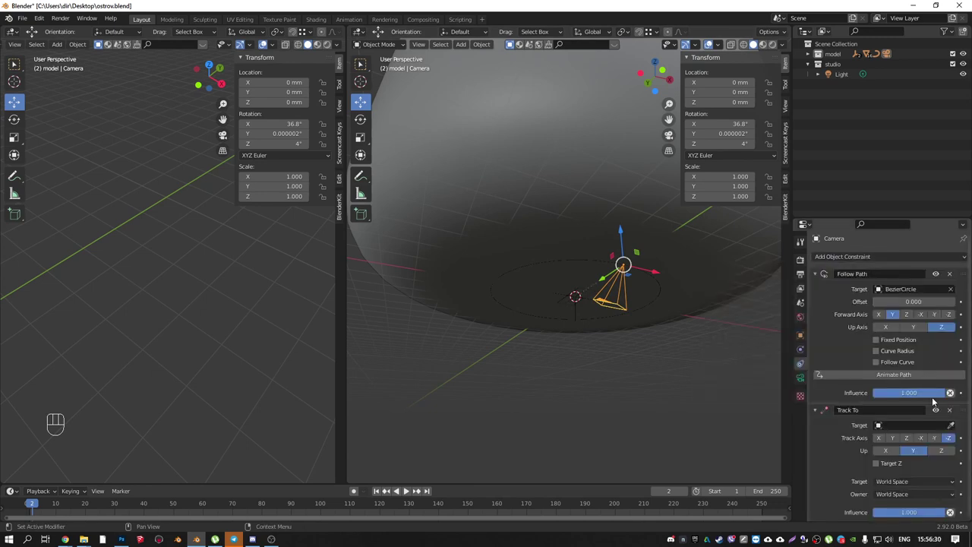
{"action": "left_click", "coordinate": [955, 430]}
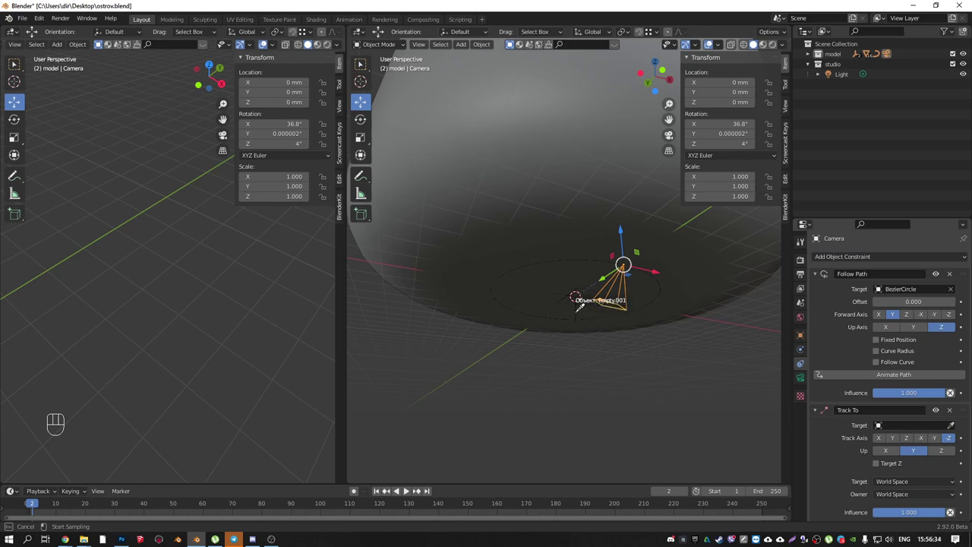
{"action": "left_click_drag", "start_coordinate": [585, 315], "coordinate": [622, 391]}
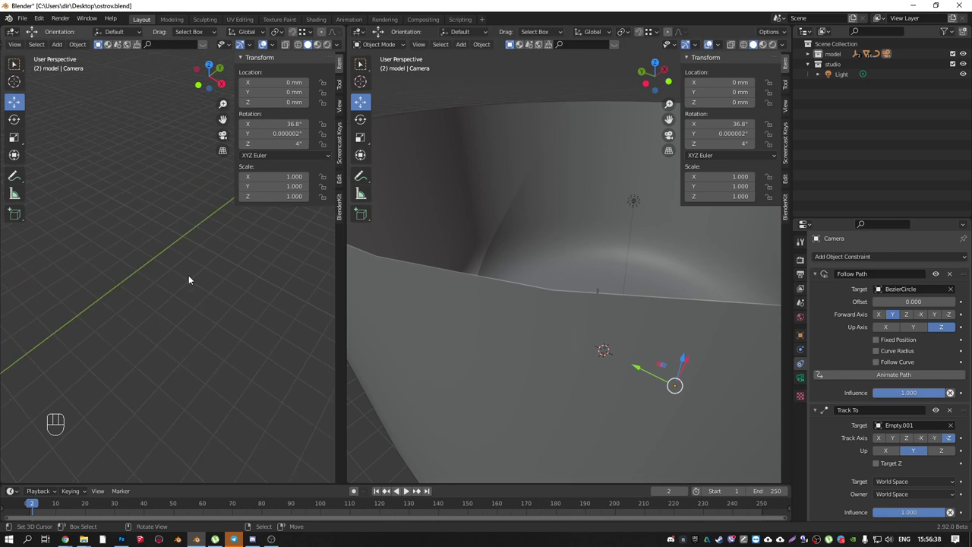
- Check the camera view and play the animation to test the orbit around the desk
{"action": "key", "text": "KP_0"}
{"action": "left_click_drag", "start_coordinate": [699, 344], "coordinate": [727, 358]}
{"action": "middle_click", "coordinate": [619, 275]}
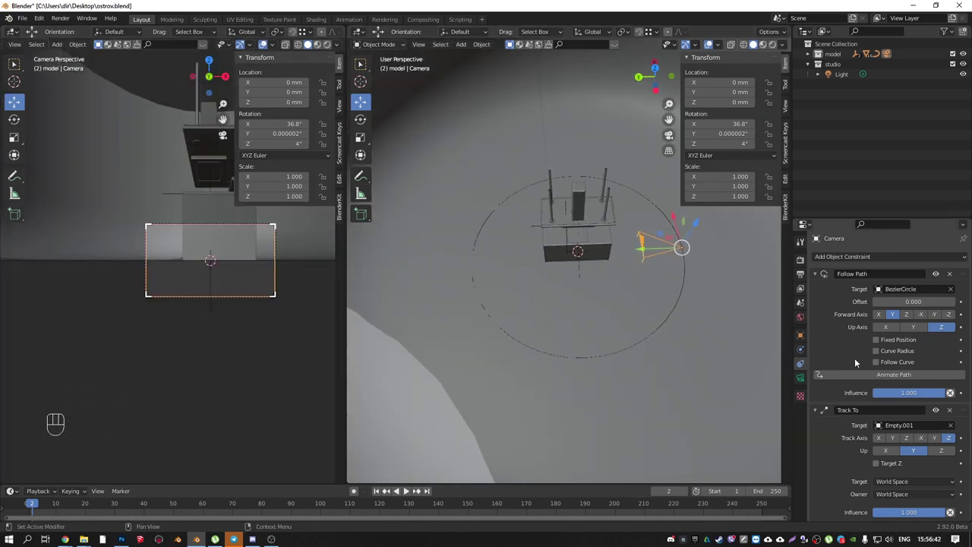
{"action": "left_click", "coordinate": [897, 378]}
{"action": "middle_click", "coordinate": [611, 257]}
{"action": "key", "text": "space"}
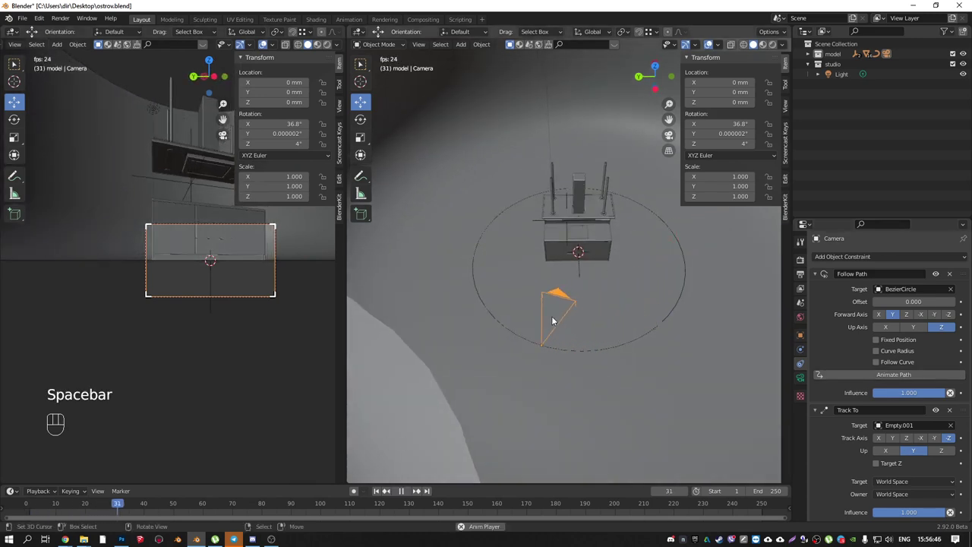
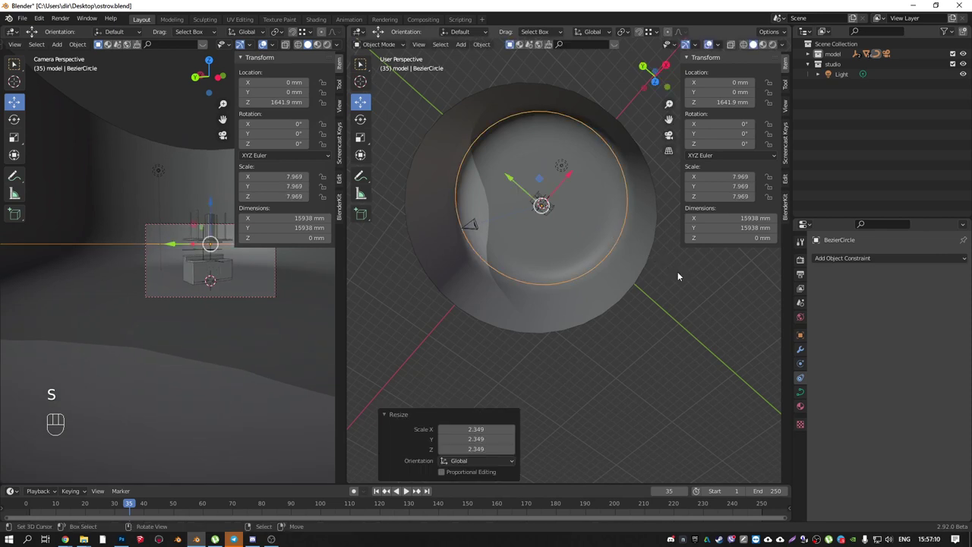
- Rescale the Bezier path to 5.114 (about 10228 mm across) and select Empty.001
{"action": "middle_click", "coordinate": [551, 241]}
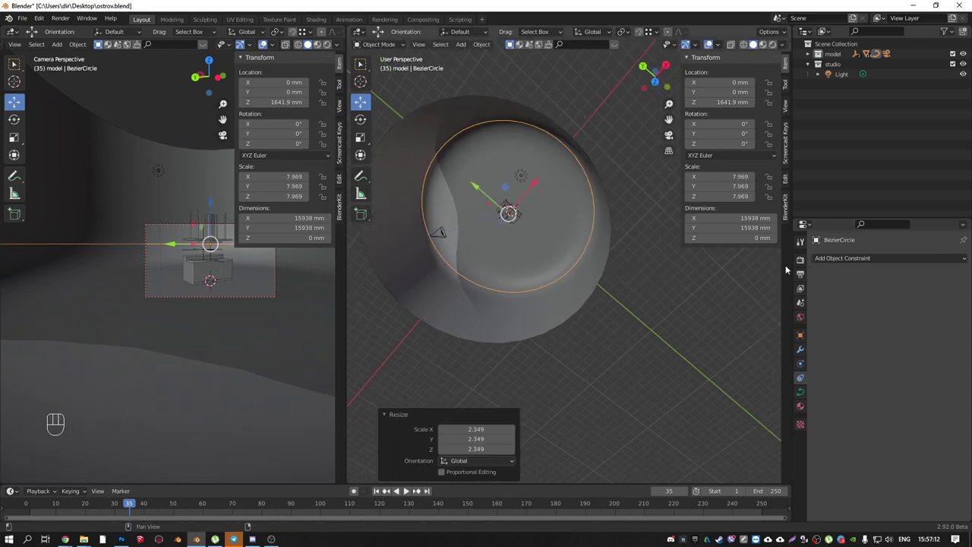
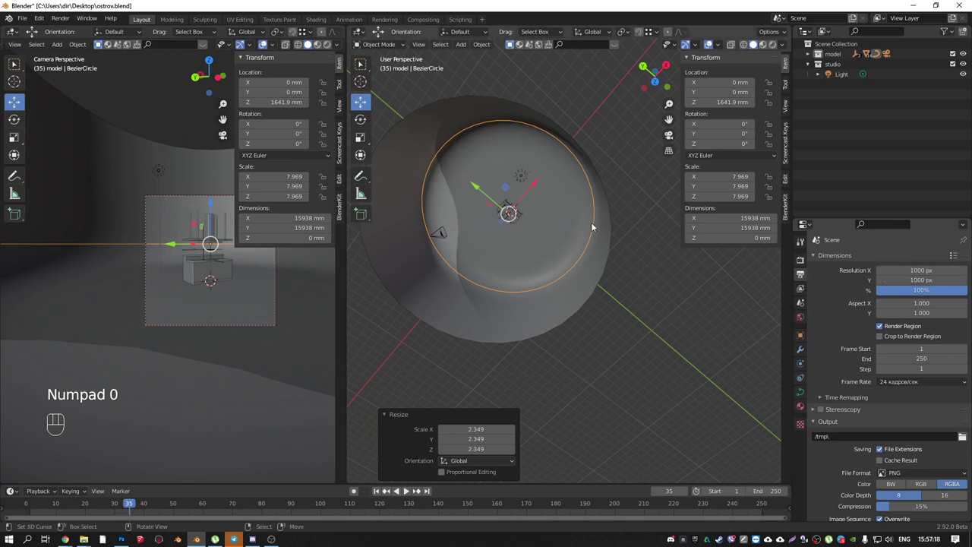
{"action": "key", "text": "s"}
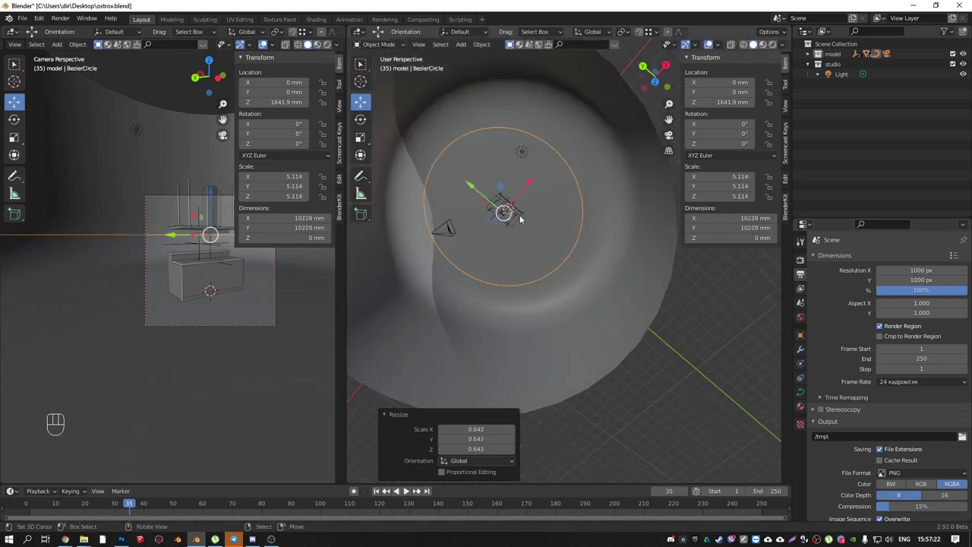
{"action": "left_click_drag", "start_coordinate": [508, 223], "coordinate": [487, 176]}
{"action": "middle_click", "coordinate": [506, 207]}
{"action": "right_click", "coordinate": [512, 230]}
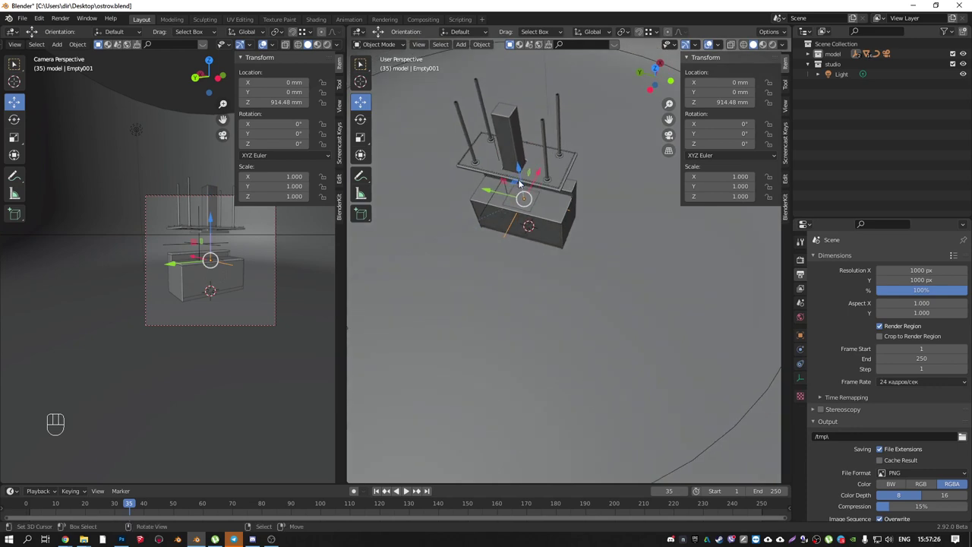
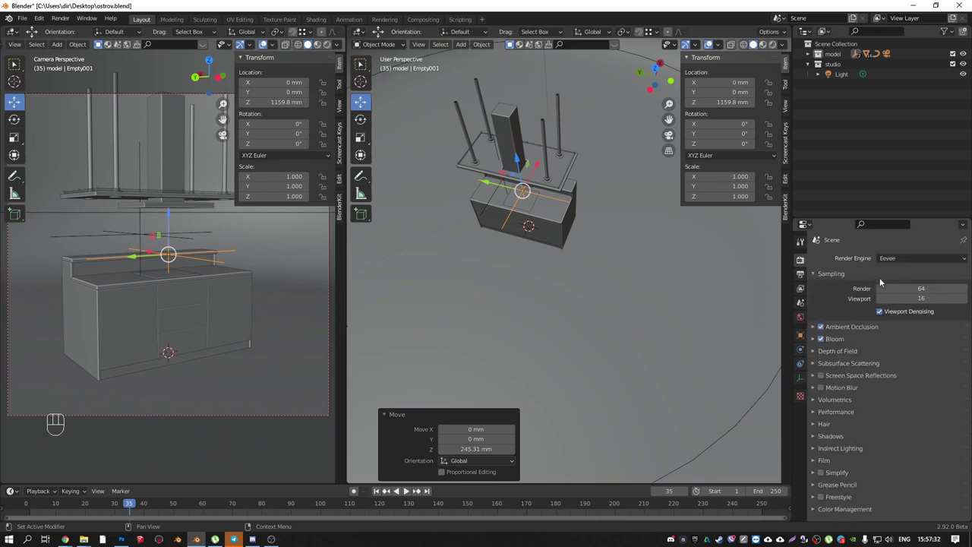
- Enable Screen Space Reflections and preview the camera view with rendered shading
{"action": "left_click", "coordinate": [806, 277]}
{"action": "left_click", "coordinate": [802, 261]}
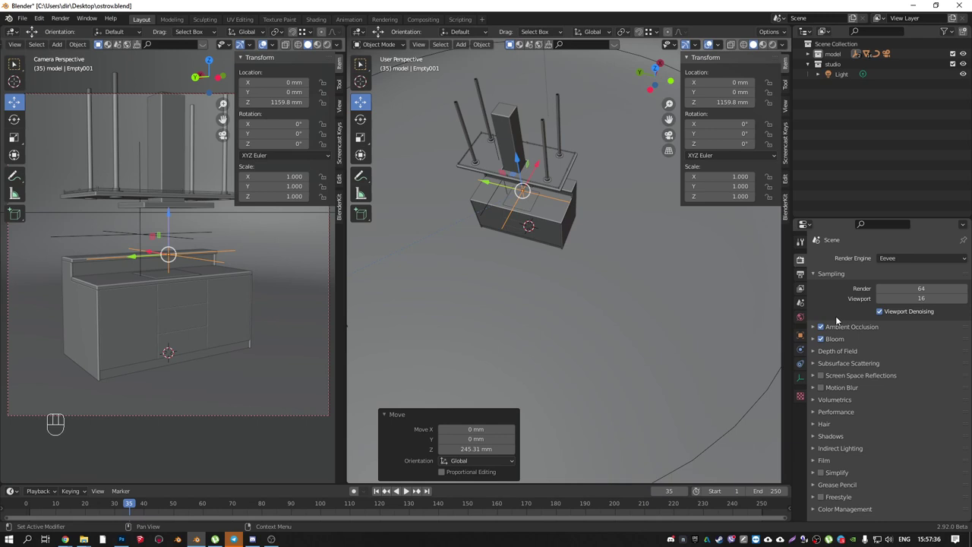
{"action": "left_click", "coordinate": [819, 379]}
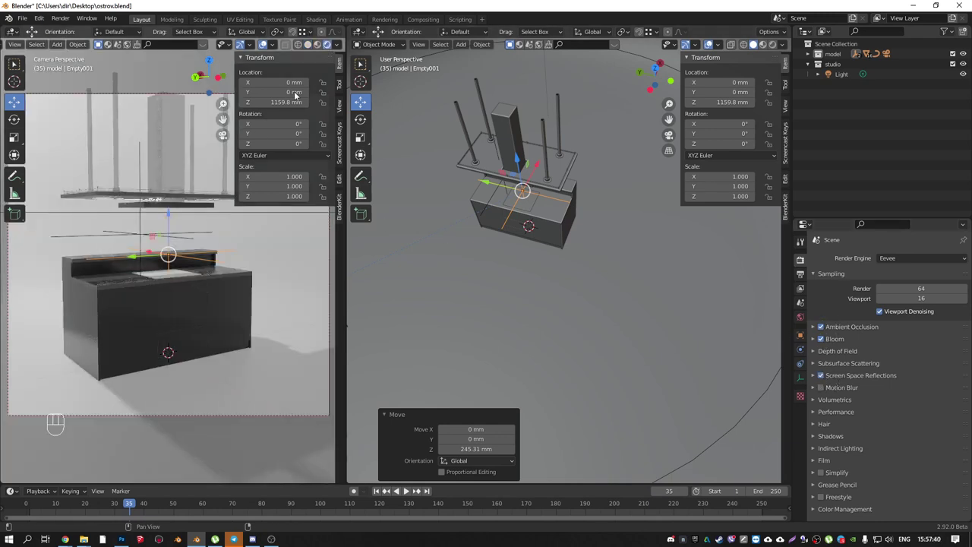
- Select the cyclorama Circle.004 and edit Material.003's base colour toward near-black
{"action": "right_click", "coordinate": [571, 287]}
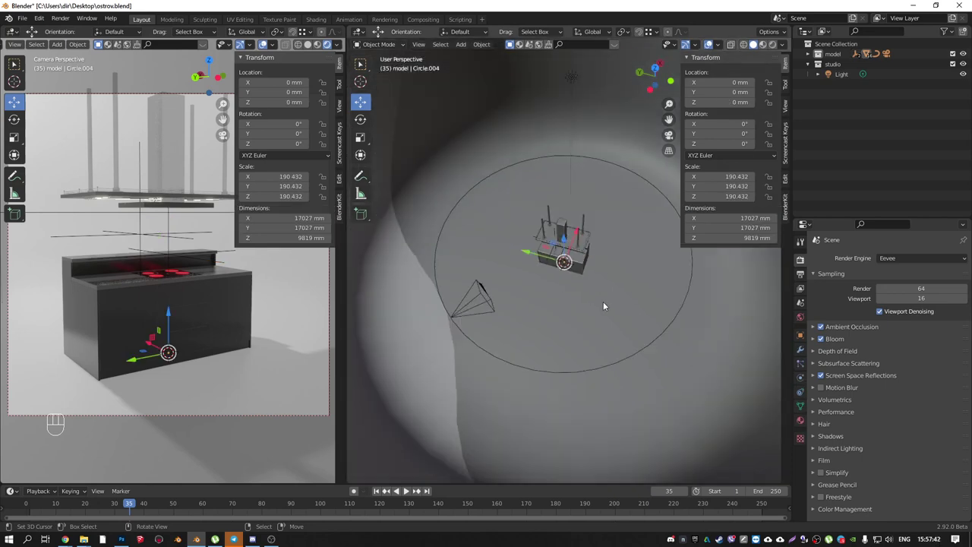
{"action": "right_click", "coordinate": [549, 168]}
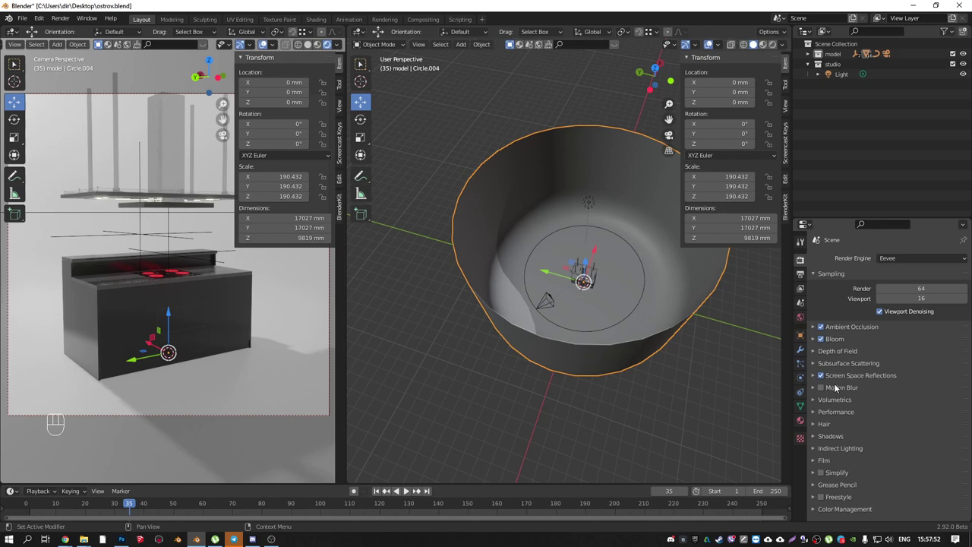
{"action": "left_click", "coordinate": [806, 422]}
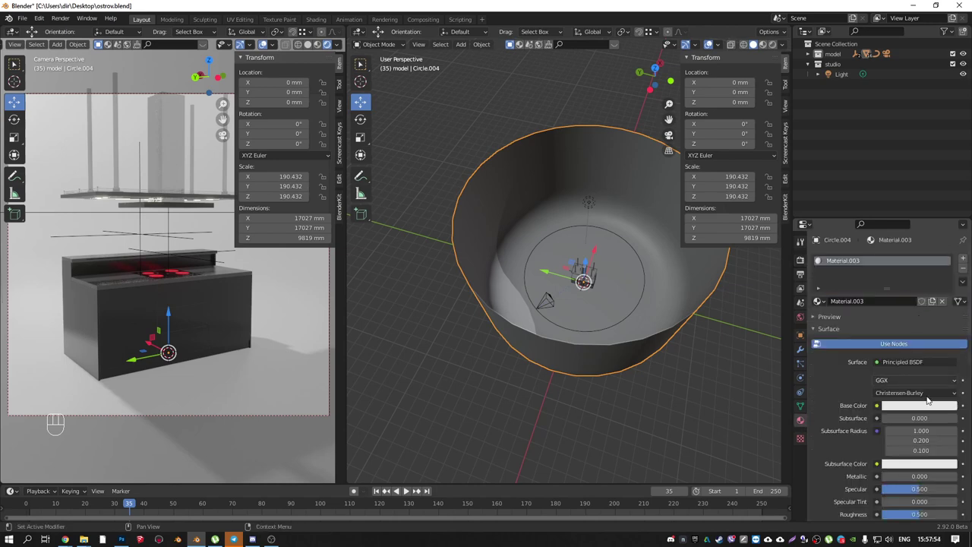
{"action": "left_click", "coordinate": [929, 410]}
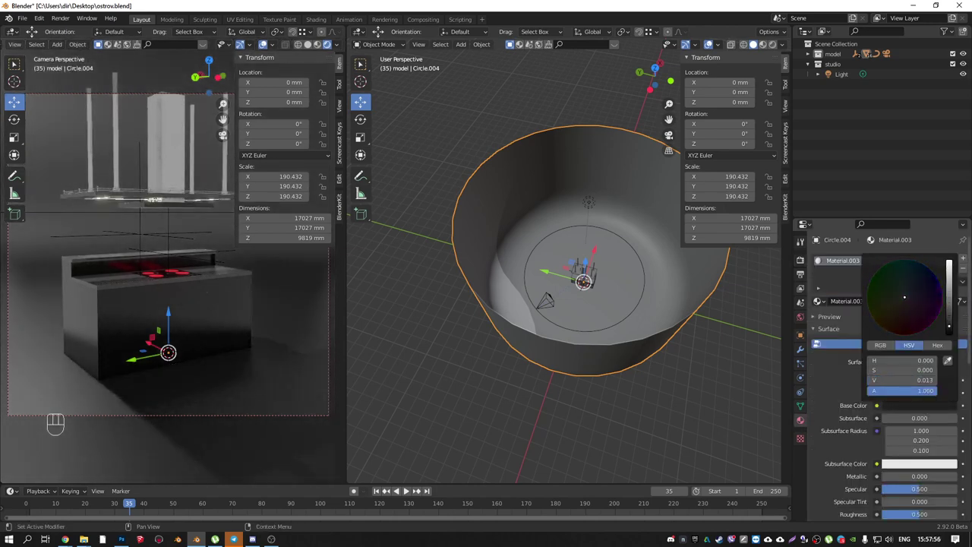
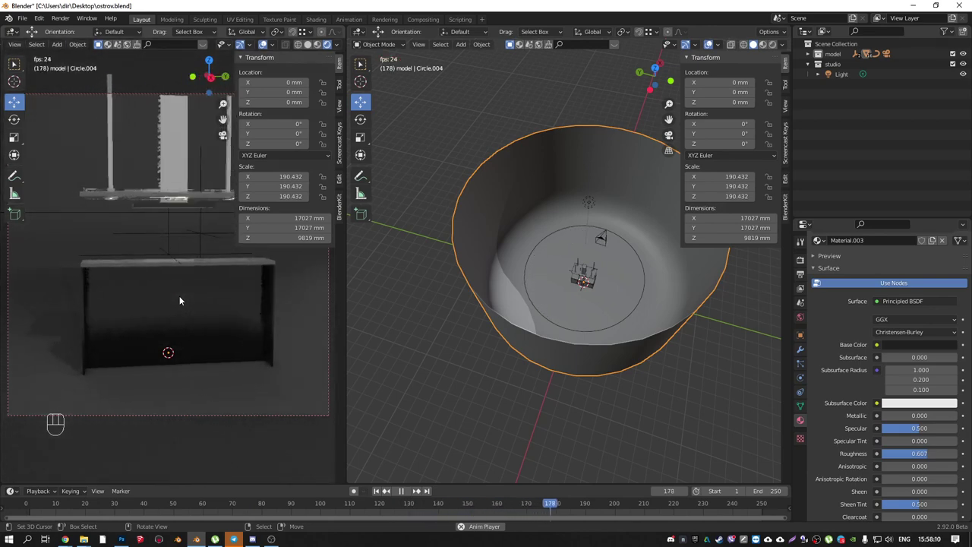
- Stop playback, select the area light from Top view and reset its rotation
{"action": "key", "text": "space"}
{"action": "middle_click", "coordinate": [581, 283]}
{"action": "key", "text": "KP_7"}
{"action": "right_click", "coordinate": [624, 241]}
{"action": "left_click_drag", "start_coordinate": [642, 252], "coordinate": [634, 233]}
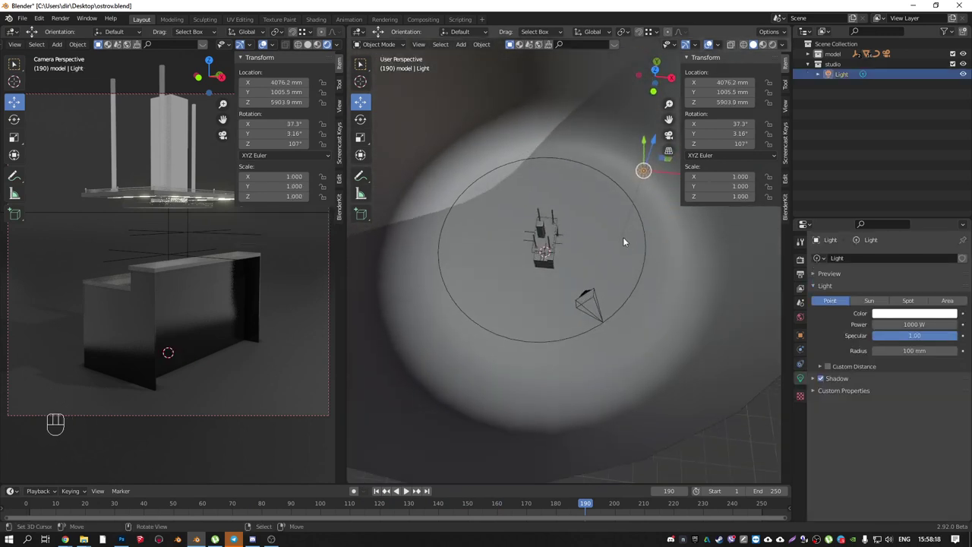
{"action": "key", "text": "alt+r"}
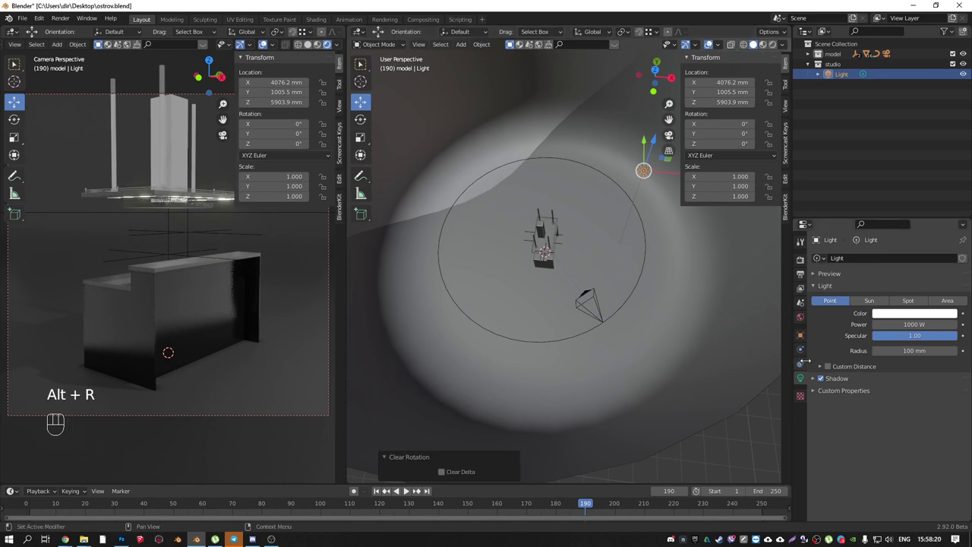
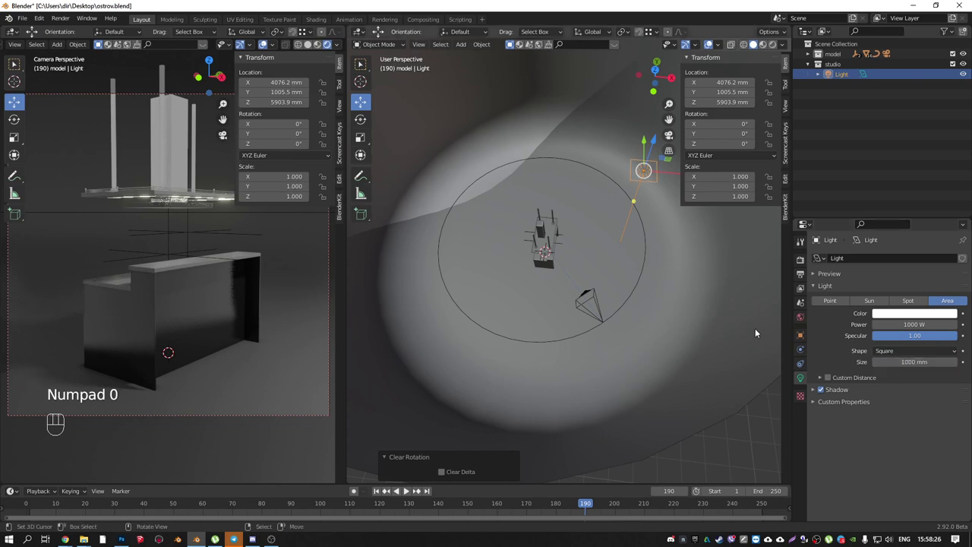
- In Front view tilt the light about 73.8° toward the desk and raise it to roughly 2574 mm
{"action": "key", "text": "KP_1"}
{"action": "key", "text": "shift+z"}
{"action": "middle_click", "coordinate": [629, 305]}
{"action": "key", "text": "g"}
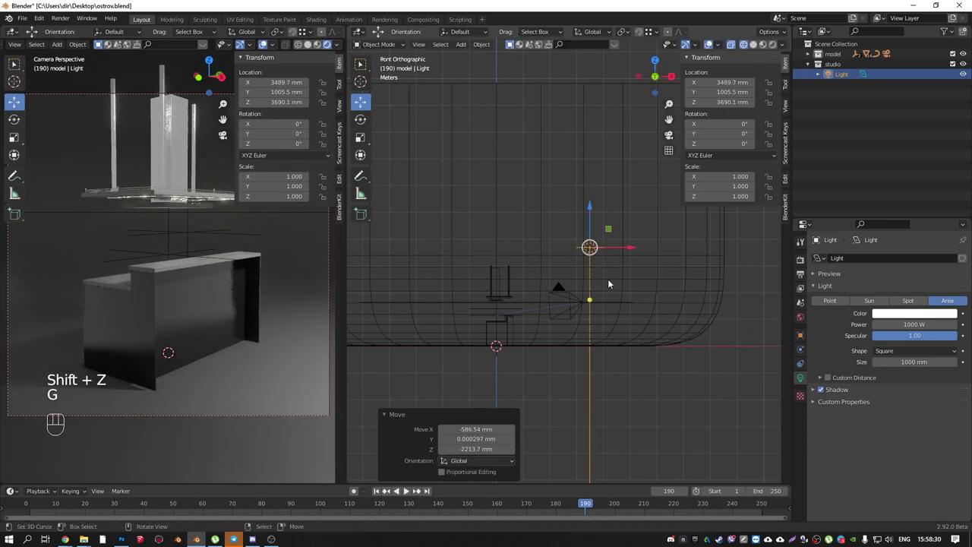
{"action": "key", "text": "r"}
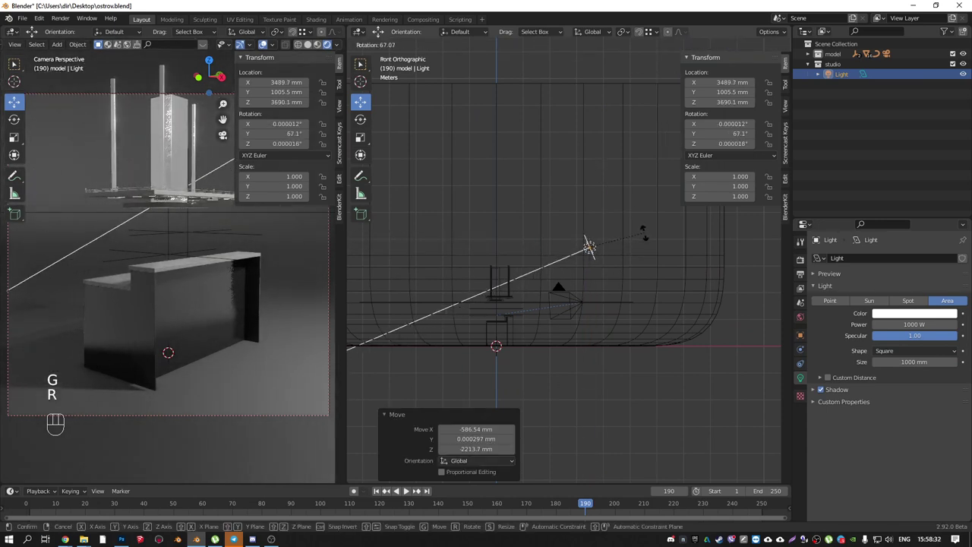
{"action": "key", "text": "g"}
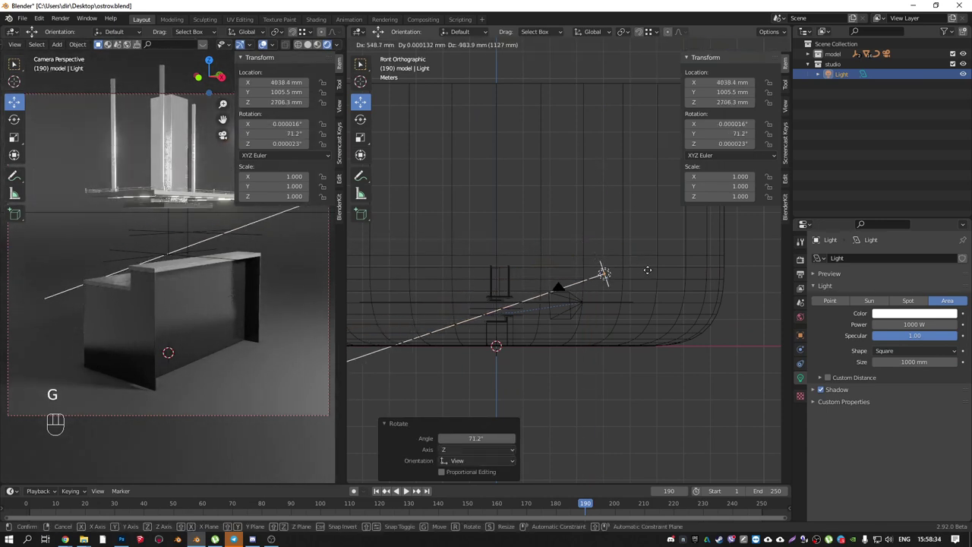
{"action": "key", "text": "r"}
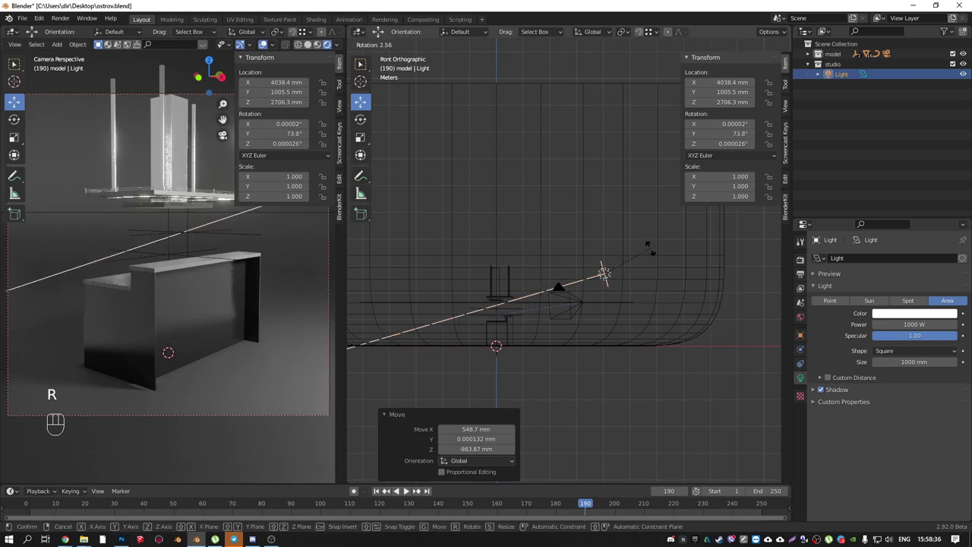
{"action": "key", "text": "g"}
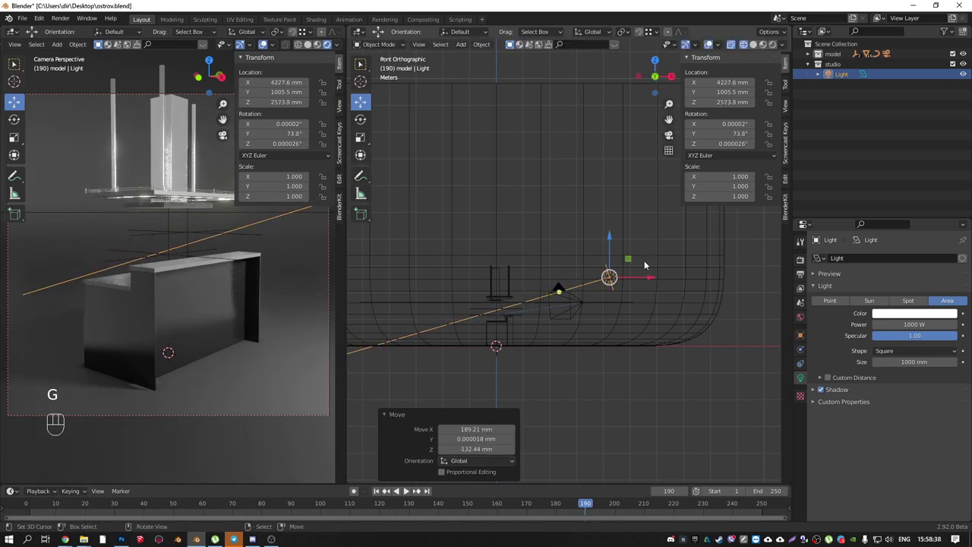
- In Top view turn the light 42.1° toward the desk, move it to one side and enable Contact Shadows
{"action": "key", "text": "KP_7"}
{"action": "left_click_drag", "start_coordinate": [559, 281], "coordinate": [594, 271]}
{"action": "key", "text": "r"}
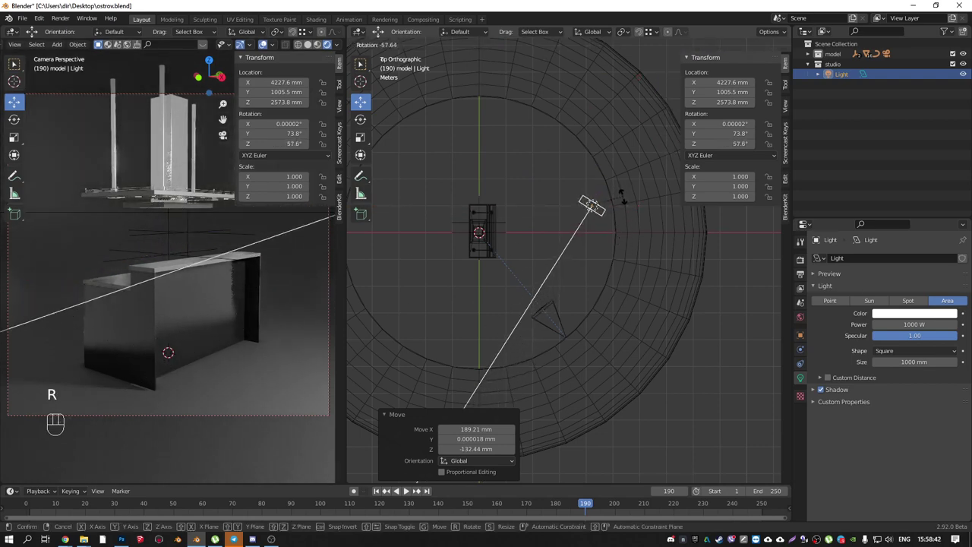
{"action": "key", "text": "g"}
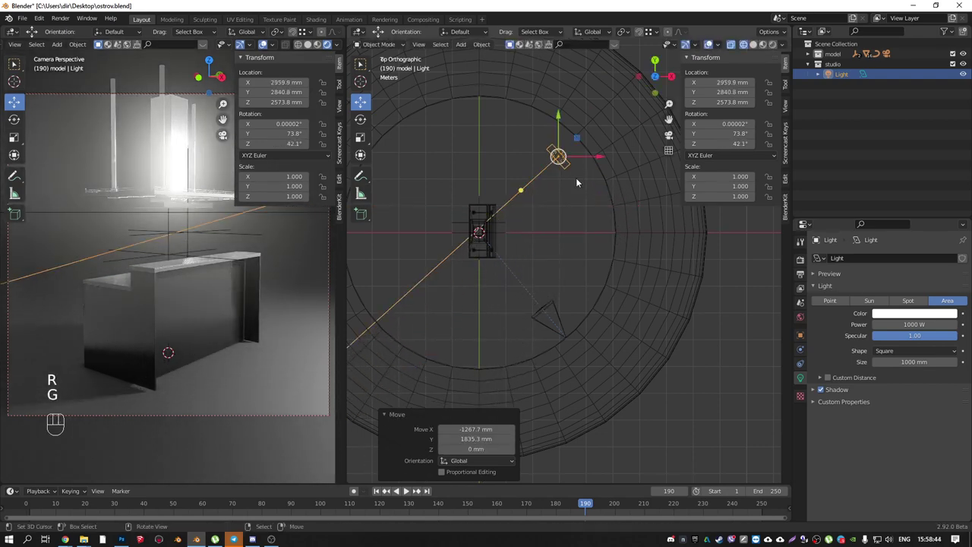
{"action": "left_click", "coordinate": [815, 391]}
{"action": "left_click", "coordinate": [832, 432]}
{"action": "middle_click", "coordinate": [511, 272]}
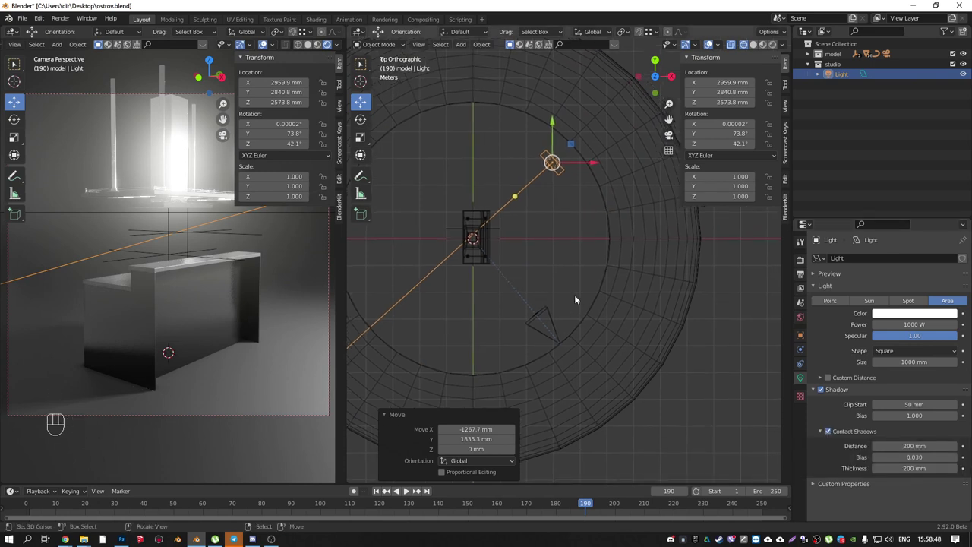
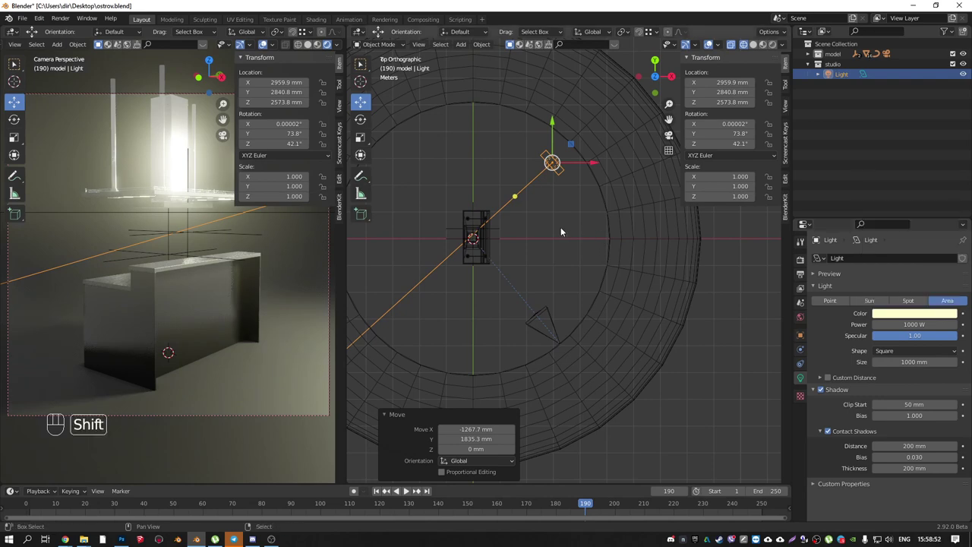
- Duplicate the area light as Light.001, turn it −64.6° and place it opposite near 1919, −3971 mm
{"action": "key", "text": "shift+d"}
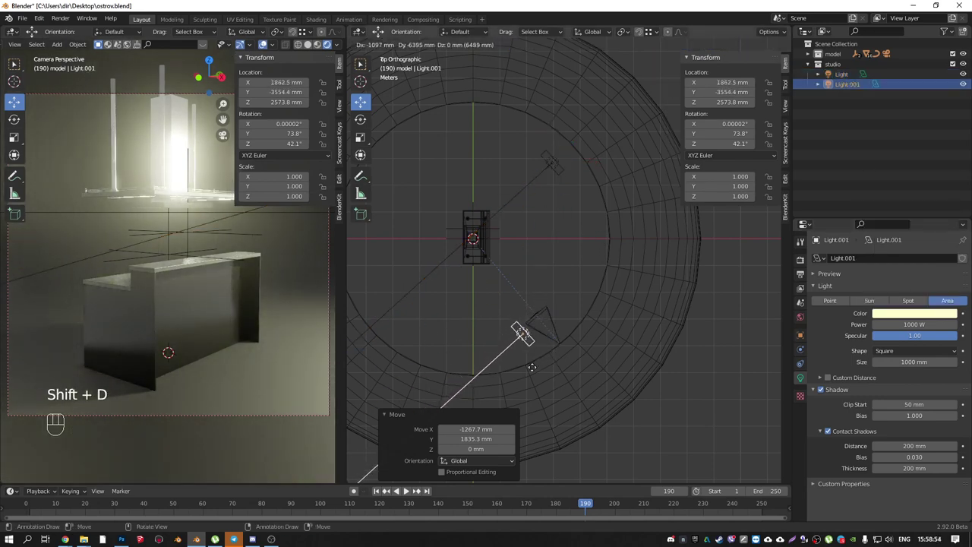
{"action": "key", "text": "r"}
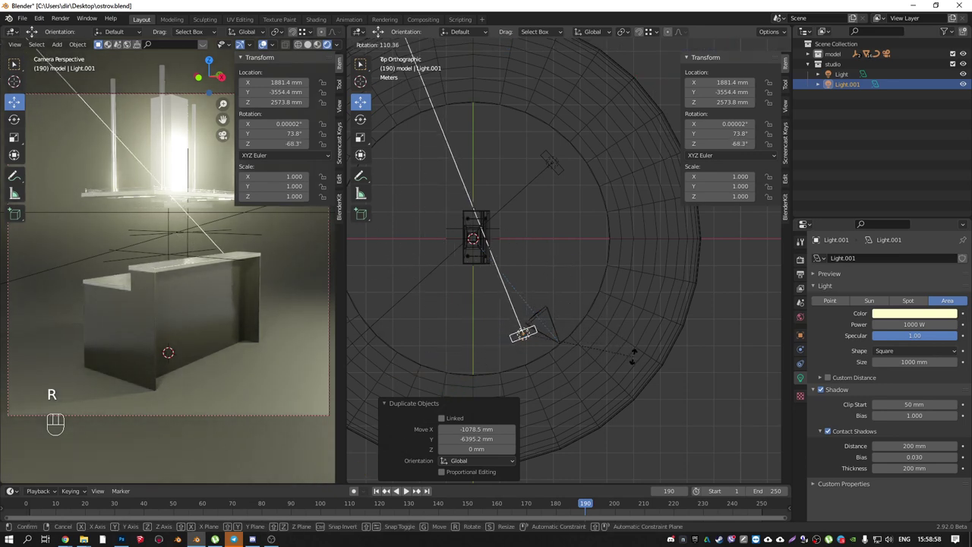
{"action": "key", "text": "g"}
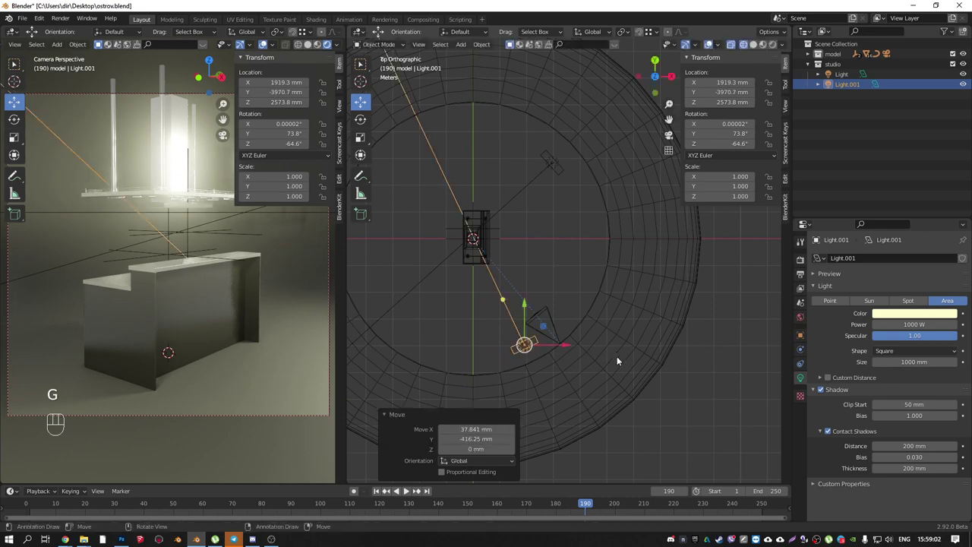
- Scrub the timeline to check the camera orbit, then select the Bezier circle path
{"action": "left_click_drag", "start_coordinate": [586, 507], "coordinate": [673, 433]}
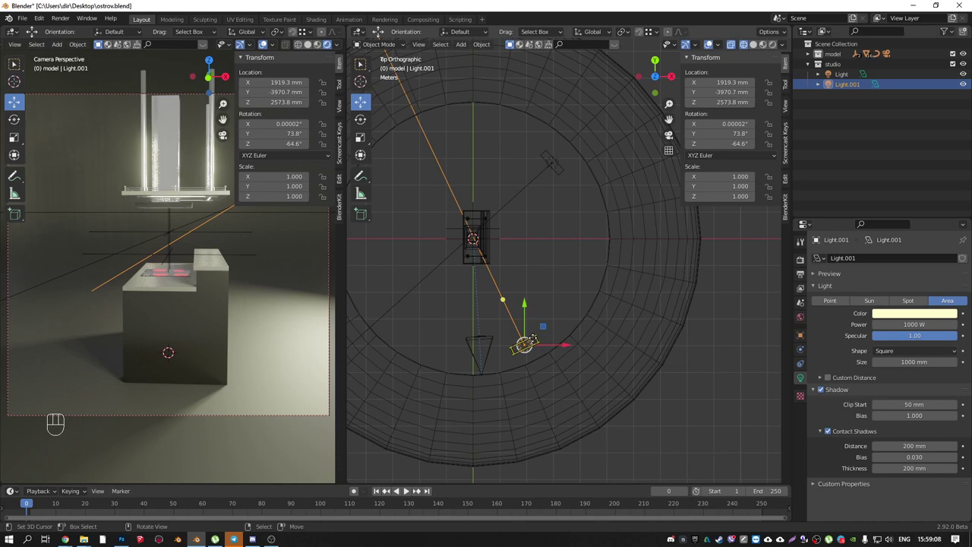
{"action": "left_click_drag", "start_coordinate": [37, 504], "coordinate": [406, 489]}
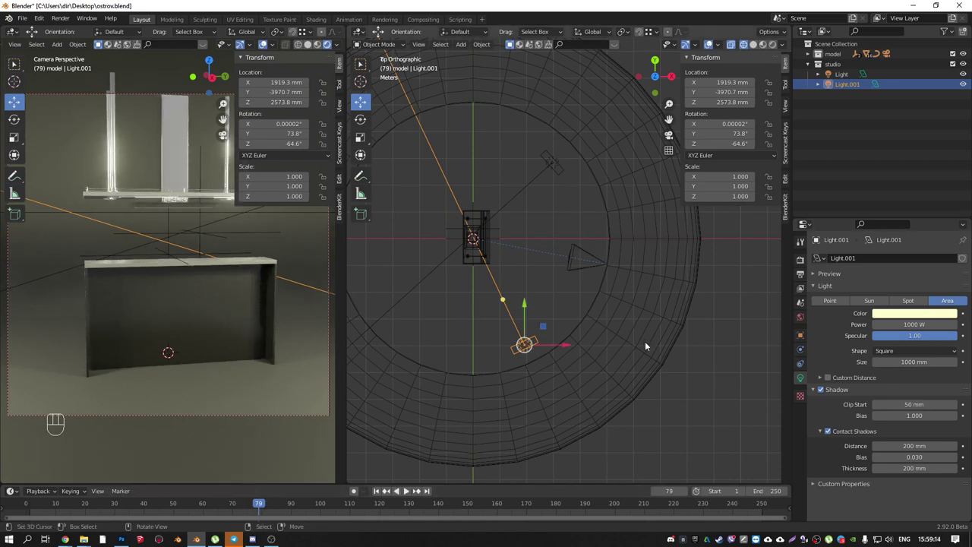
{"action": "left_click", "coordinate": [406, 489]}
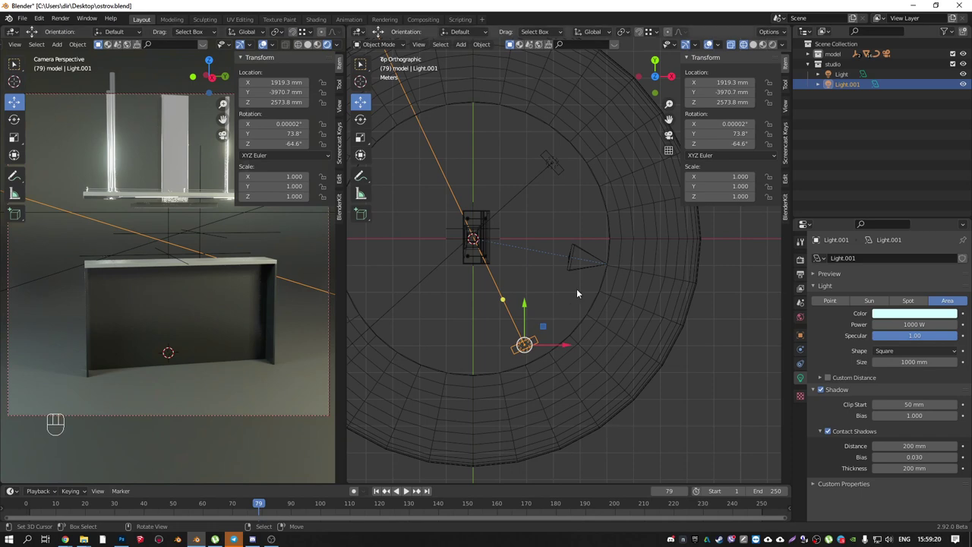
{"action": "right_click", "coordinate": [604, 275]}
{"action": "right_click", "coordinate": [606, 275]}
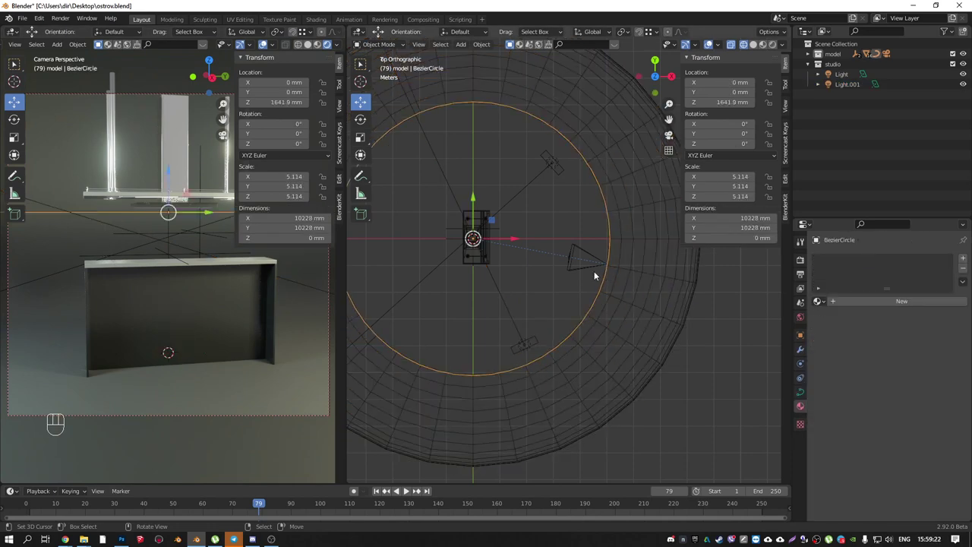
- Shrink the BezierCircle slightly and parent both area lights to it as their orbit path
{"action": "key", "text": "s"}
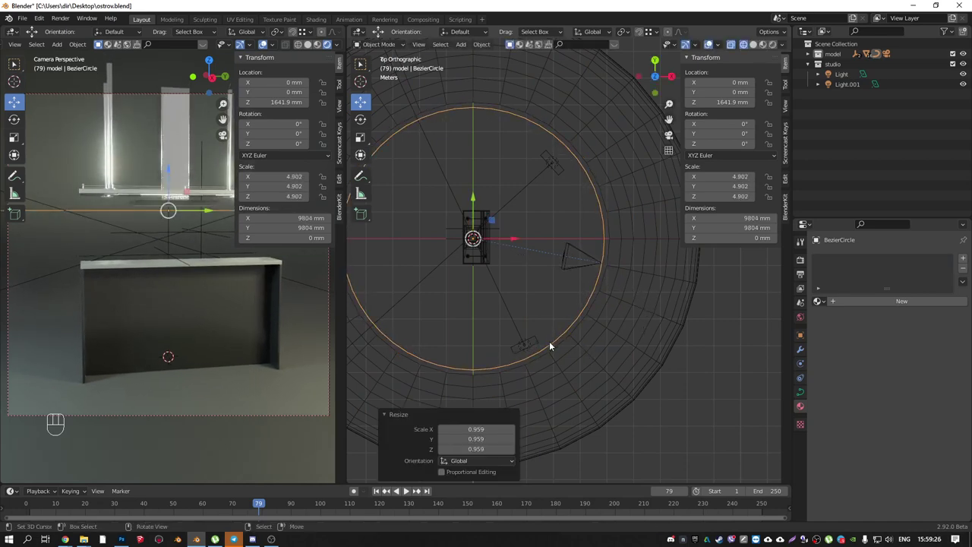
{"action": "right_click", "coordinate": [539, 340]}
{"action": "right_click", "coordinate": [563, 167]}
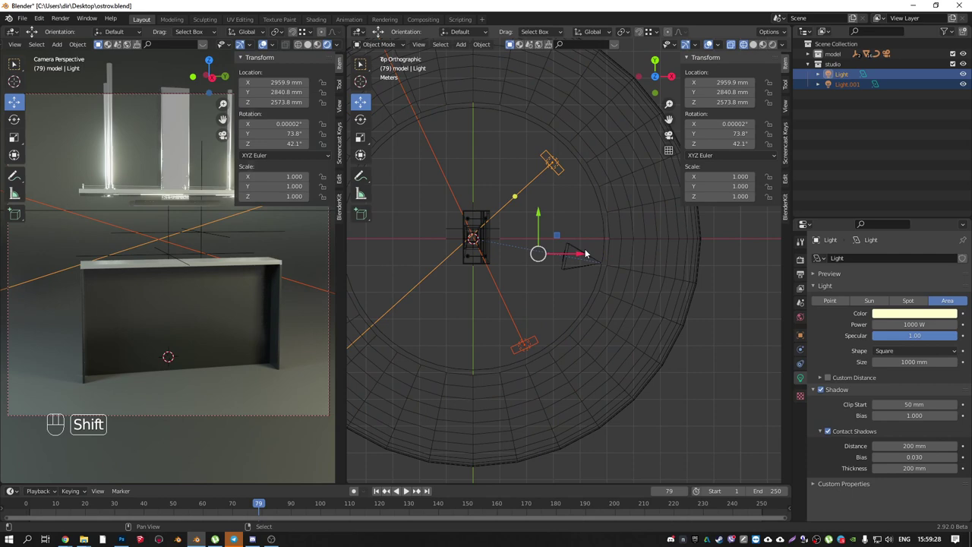
{"action": "right_click", "coordinate": [586, 250]}
{"action": "key", "text": "ctrl+p"}
{"action": "key", "text": "space"}
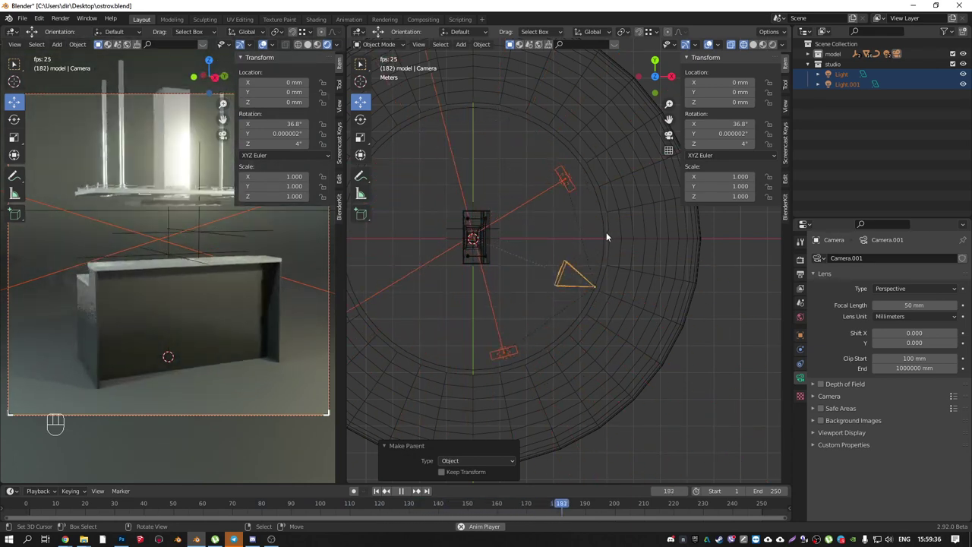
- Play the animation to check the lights orbiting the desk, then return to frame 0
{"action": "key", "text": "space"}
{"action": "key", "text": "ctrl+z"}
{"action": "left_click_drag", "start_coordinate": [694, 505], "coordinate": [784, 449]}
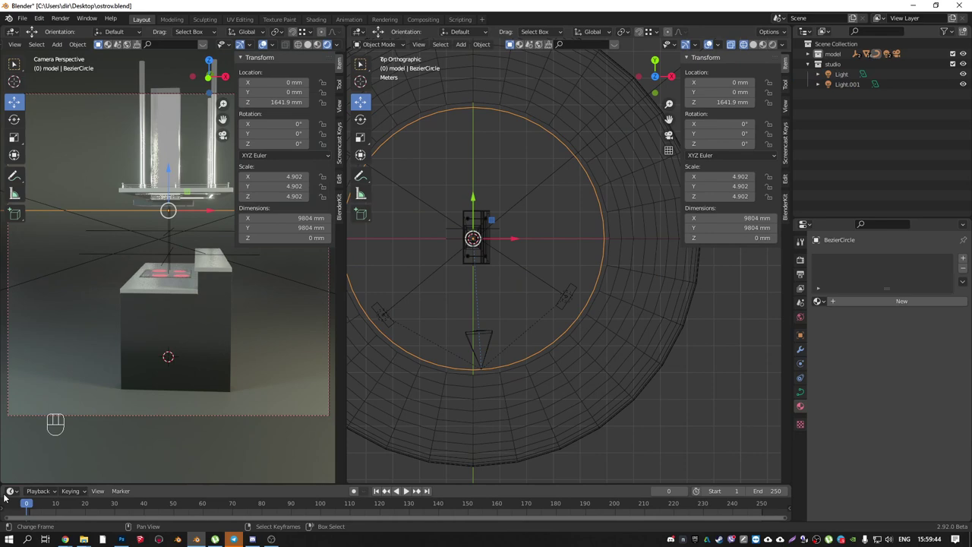
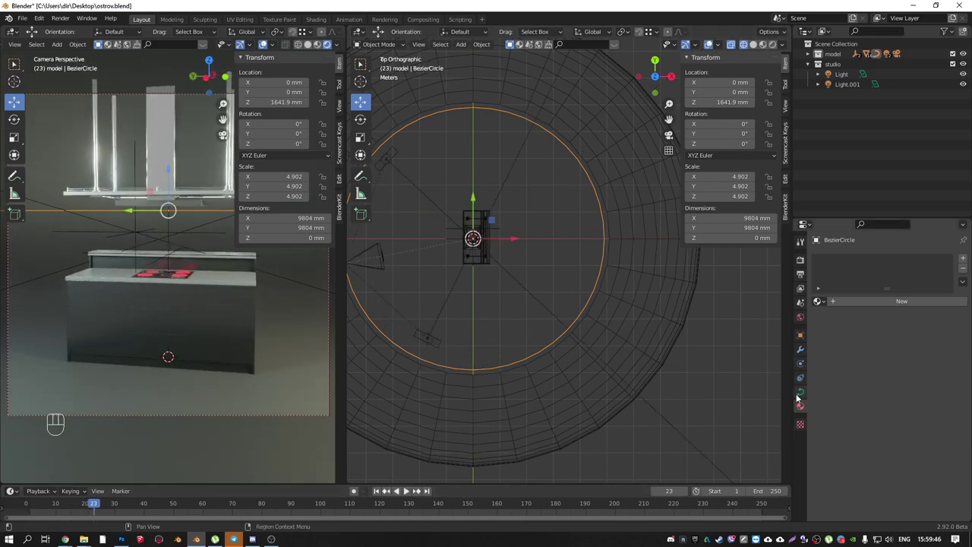
- Set the BezierCircle's Path Animation to 250 frames and test-render frame 88
{"action": "left_click", "coordinate": [801, 395]}
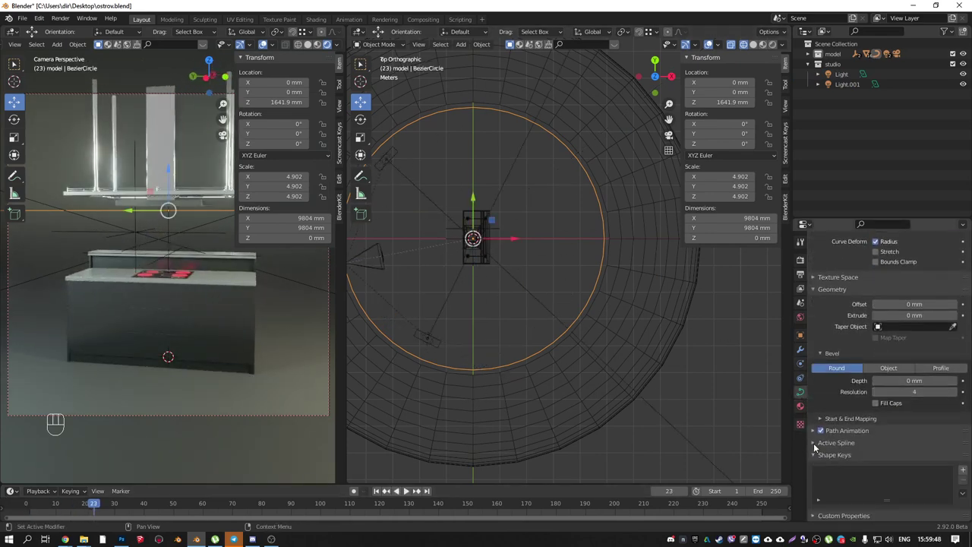
{"action": "left_click", "coordinate": [812, 432]}
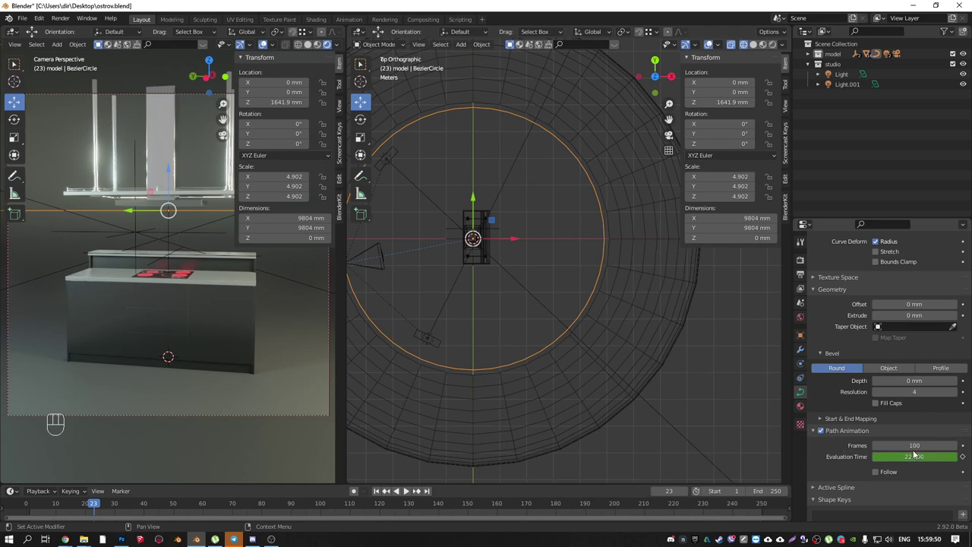
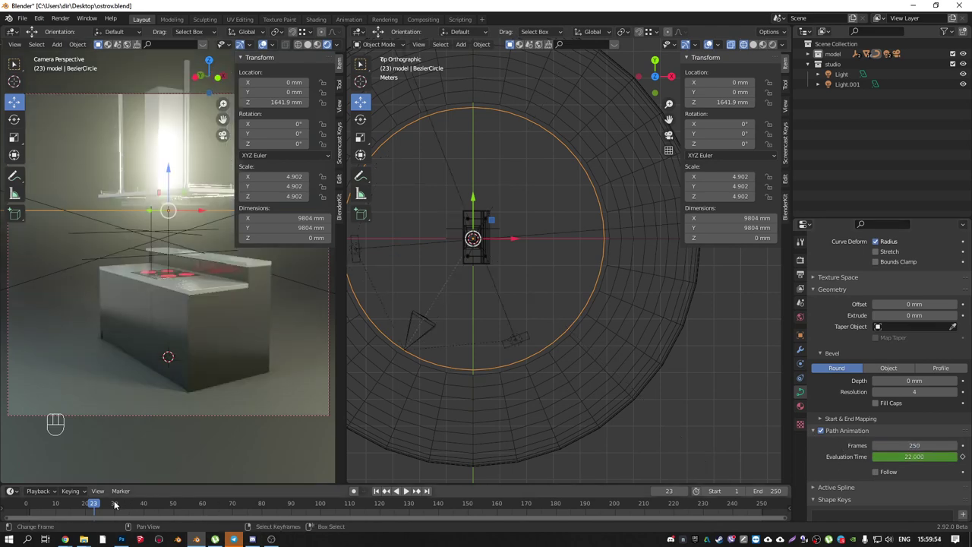
{"action": "left_click_drag", "start_coordinate": [88, 506], "coordinate": [290, 465]}
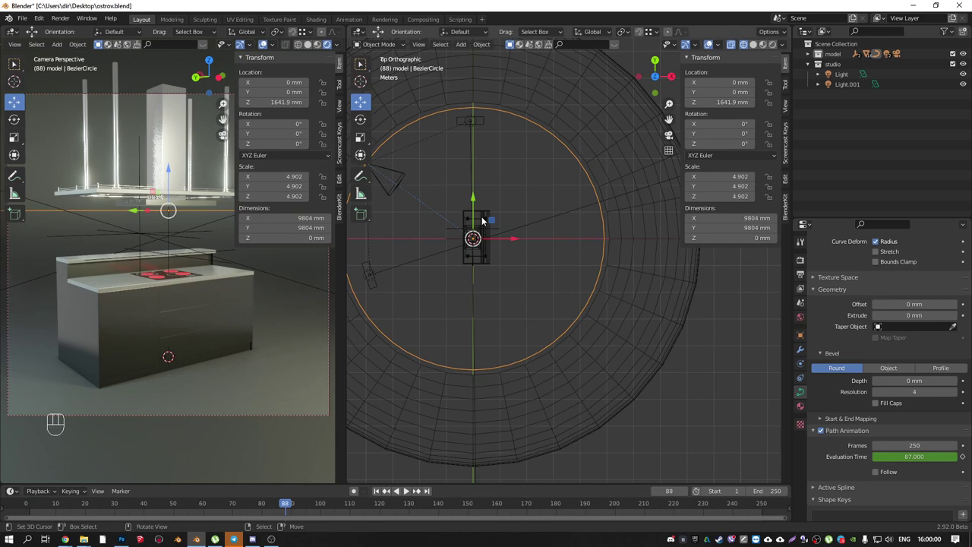
{"action": "key", "text": "F12"}
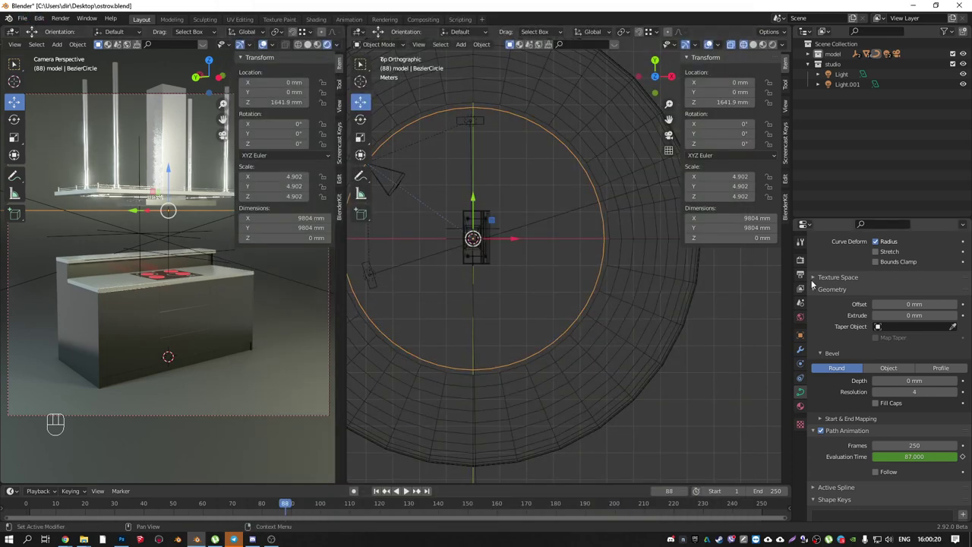
- Set the render output path to Desktop\ostrov with FFmpeg Video file format
{"action": "left_click", "coordinate": [803, 261]}
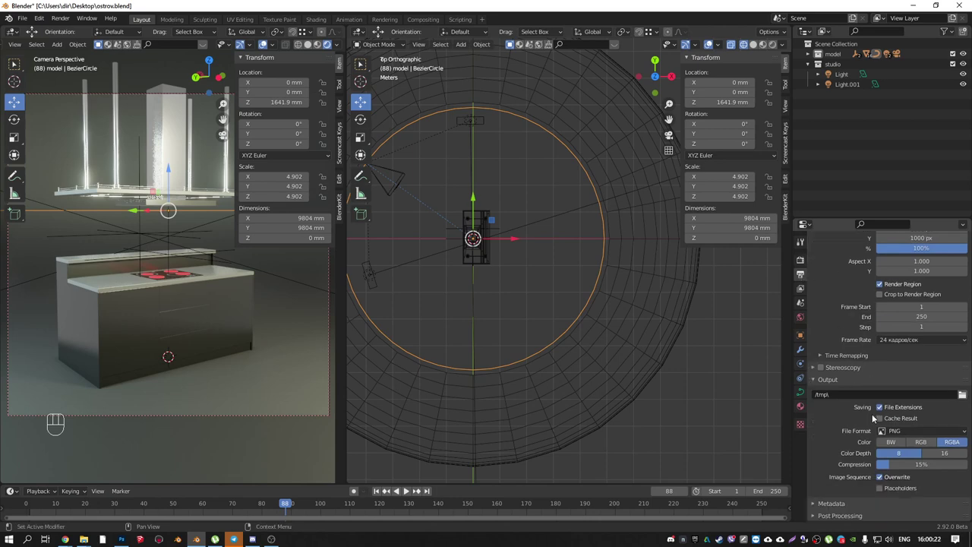
{"action": "left_click", "coordinate": [969, 399]}
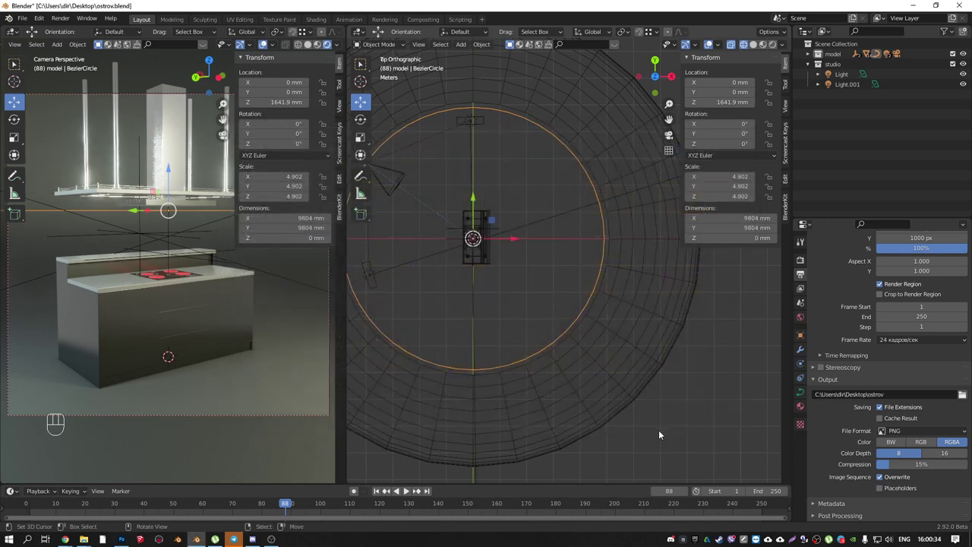
{"action": "left_click_drag", "start_coordinate": [928, 436], "coordinate": [928, 386]}
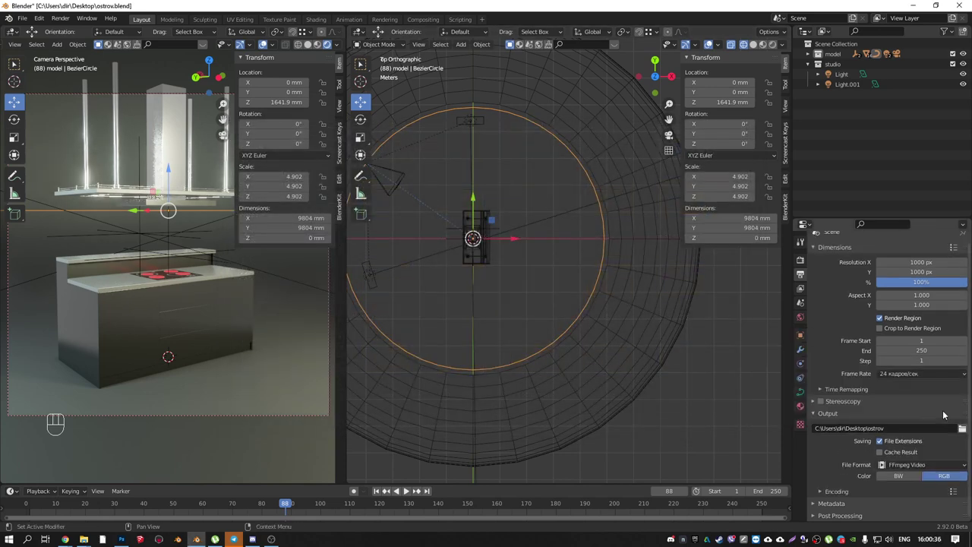
- Choose MPEG-4 container with High output quality and test-render the current frame
{"action": "left_click", "coordinate": [816, 490]}
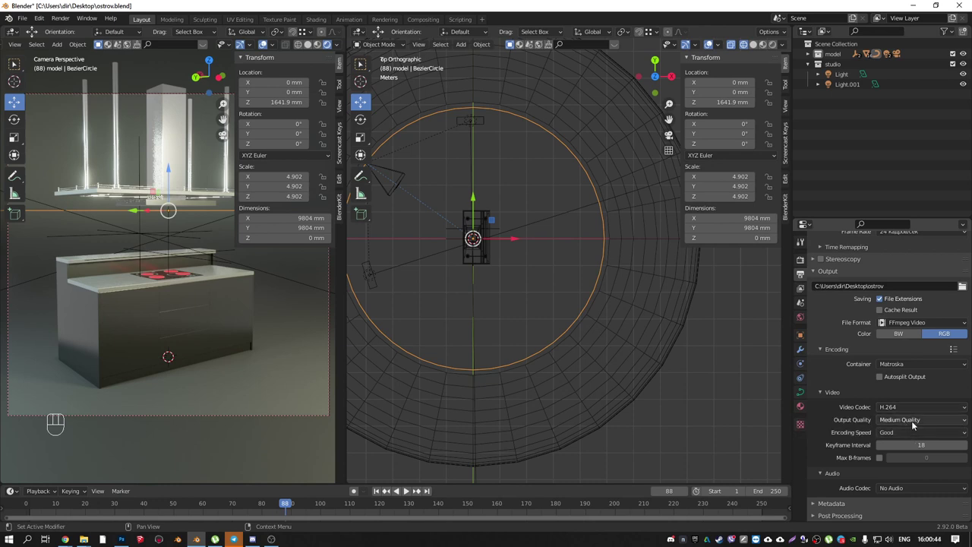
{"action": "left_click_drag", "start_coordinate": [923, 368], "coordinate": [913, 400]}
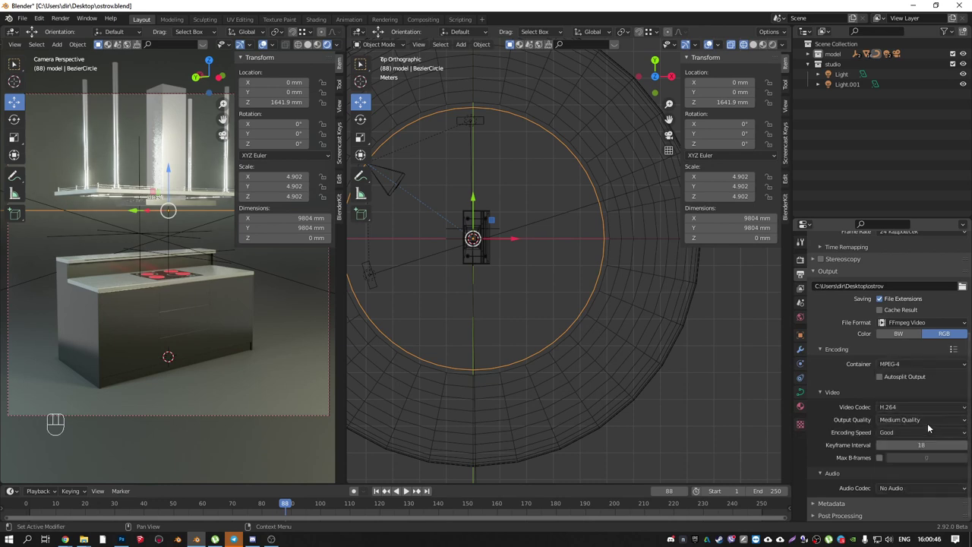
{"action": "left_click_drag", "start_coordinate": [928, 424], "coordinate": [913, 378]}
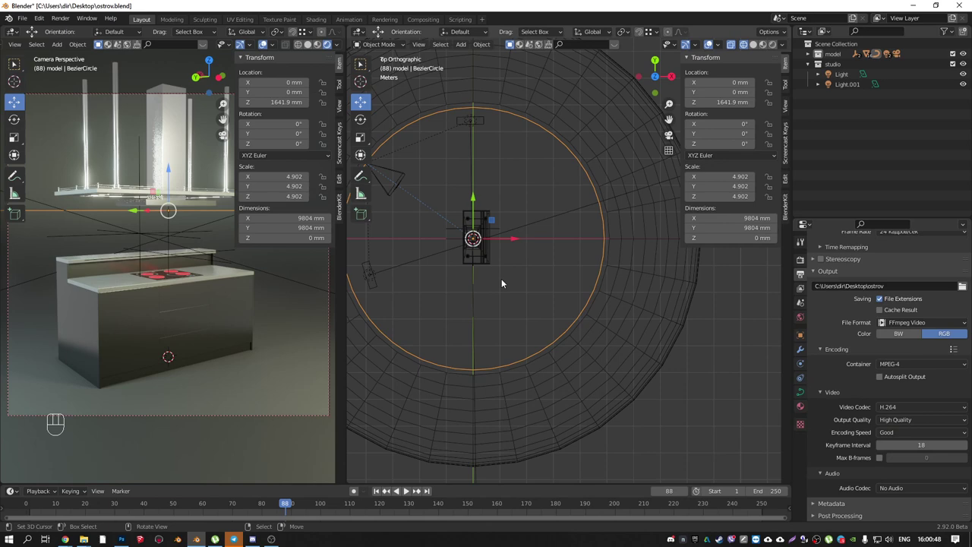
{"action": "key", "text": "F12"}
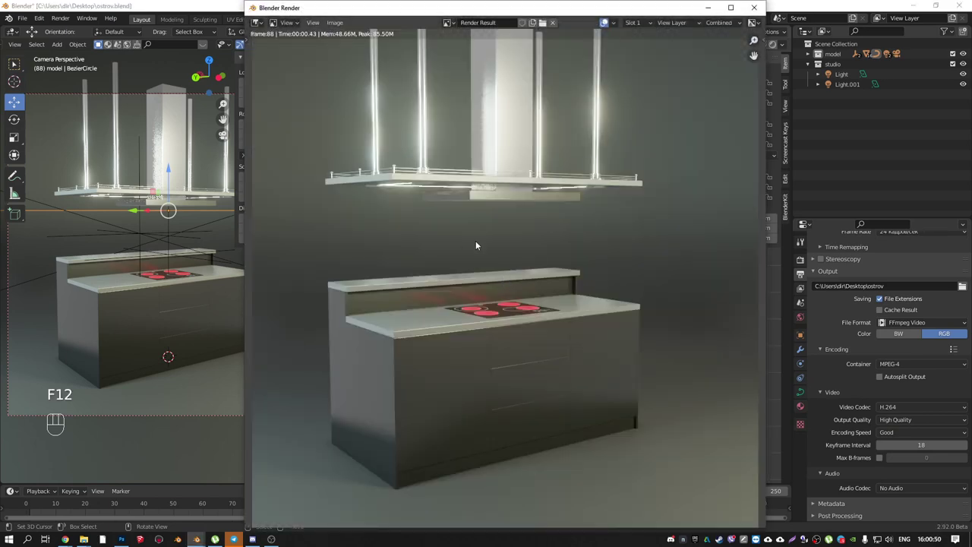